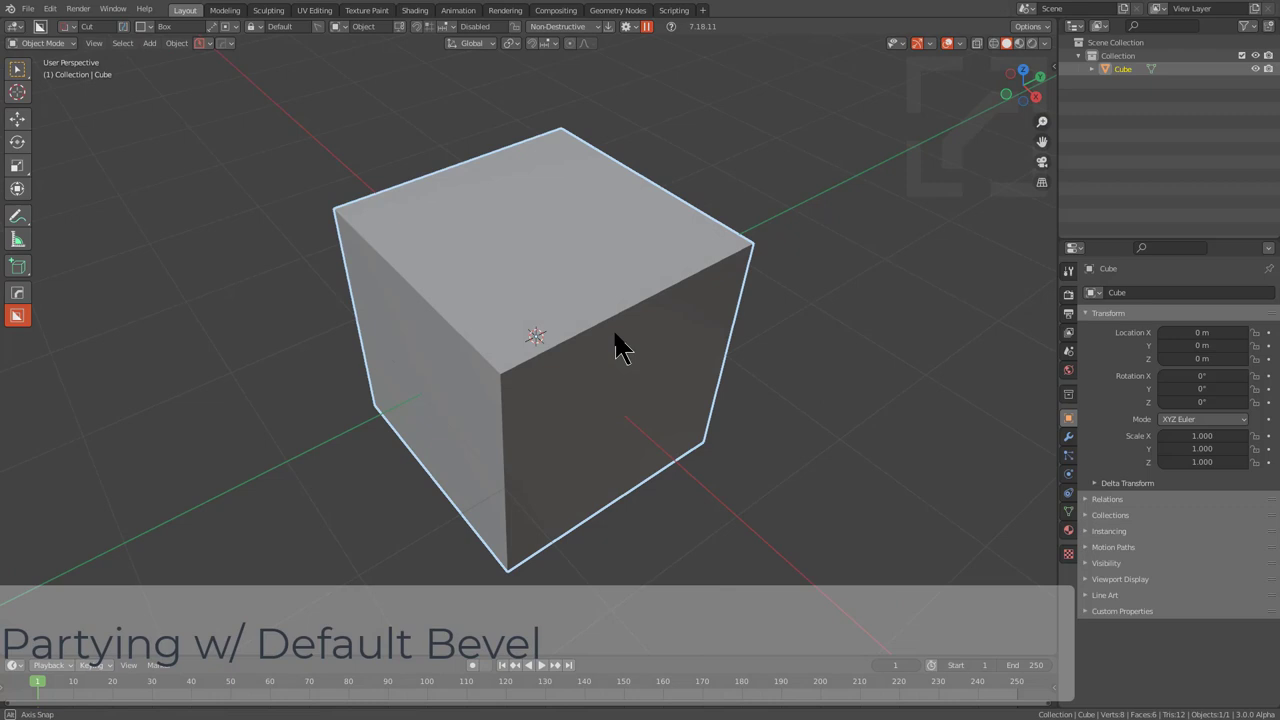
- Flatten the default cube's height by scaling it down along the Z axis
{"action": "middle_click", "coordinate": [626, 451]}
{"action": "middle_click", "coordinate": [621, 437]}
{"action": "key", "text": "s"}
{"action": "key", "text": "z"}
{"action": "left_click", "coordinate": [599, 409]}
{"action": "middle_click", "coordinate": [606, 417]}
- Stretch the slab along the Y axis and switch to an orthographic front view
{"action": "key", "text": "s"}
{"action": "key", "text": "y"}
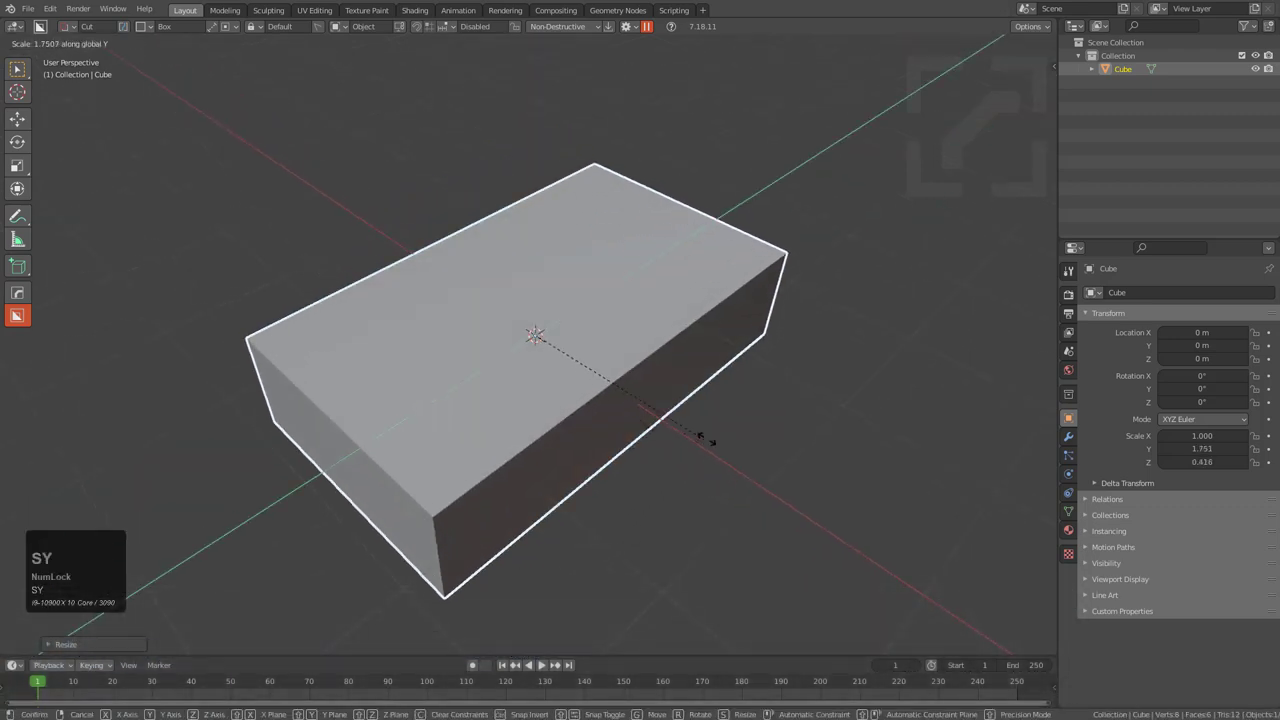
{"action": "left_click", "coordinate": [776, 429]}
{"action": "middle_click", "coordinate": [572, 435]}
{"action": "middle_click", "coordinate": [549, 459]}
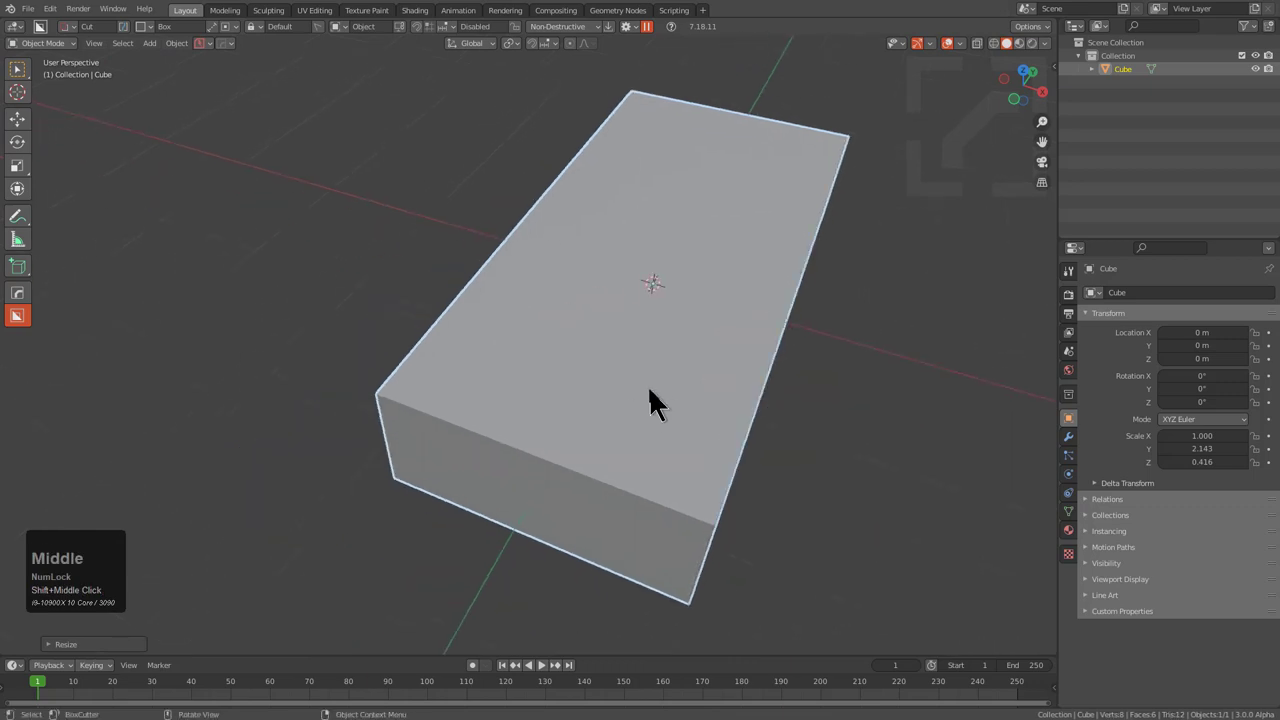
{"action": "key", "text": "KP_1"}
{"action": "key", "text": "KP_5"}
{"action": "scroll", "scroll_direction": "up", "scroll_amount": 3}
- Slice angled BoxCutter cuts across a slab corner and along its side
{"action": "key", "text": "d"}
{"action": "left_click", "coordinate": [654, 358]}
{"action": "middle_click", "coordinate": [598, 301]}
{"action": "scroll", "scroll_direction": "down", "scroll_amount": 3}
{"action": "middle_click", "coordinate": [540, 339]}
{"action": "left_click_drag", "start_coordinate": [357, 430], "coordinate": [282, 182]}
{"action": "middle_click", "coordinate": [408, 200]}
{"action": "middle_click", "coordinate": [470, 246]}
{"action": "left_click_drag", "start_coordinate": [303, 255], "coordinate": [233, 98]}
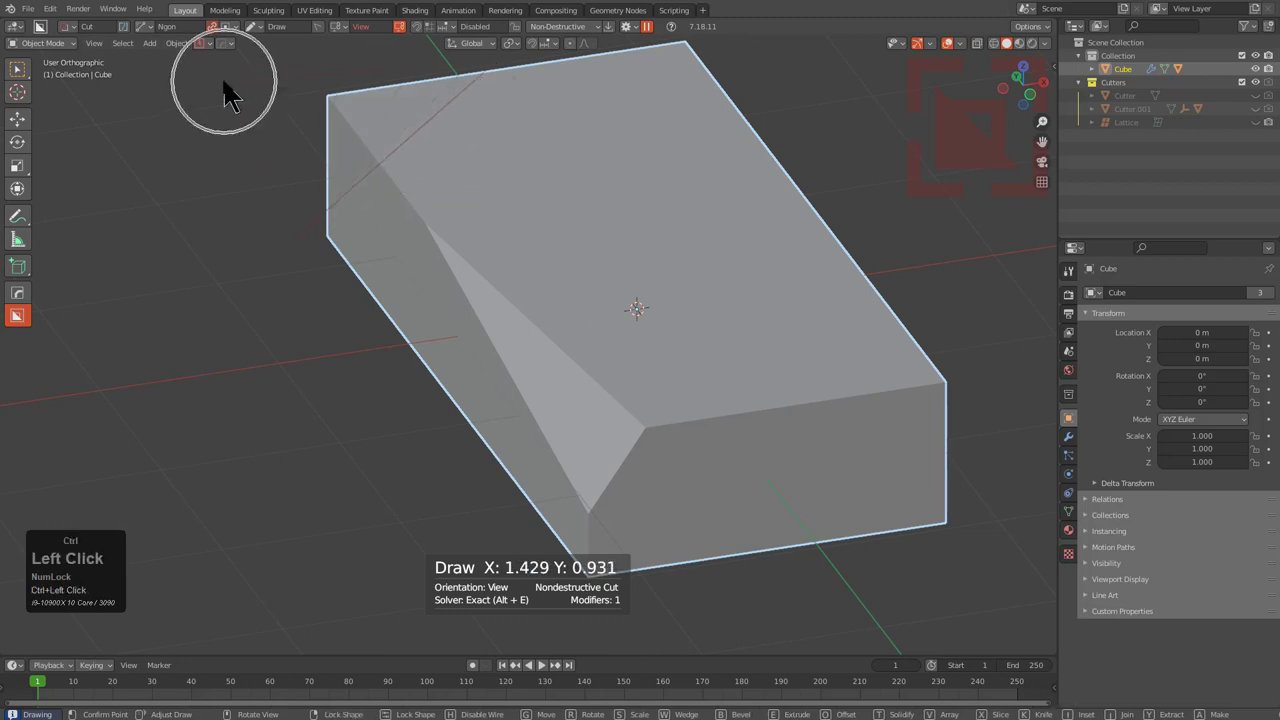
{"action": "middle_click", "coordinate": [339, 174]}
{"action": "scroll", "scroll_direction": "down", "scroll_amount": 3}
{"action": "middle_click", "coordinate": [480, 336]}
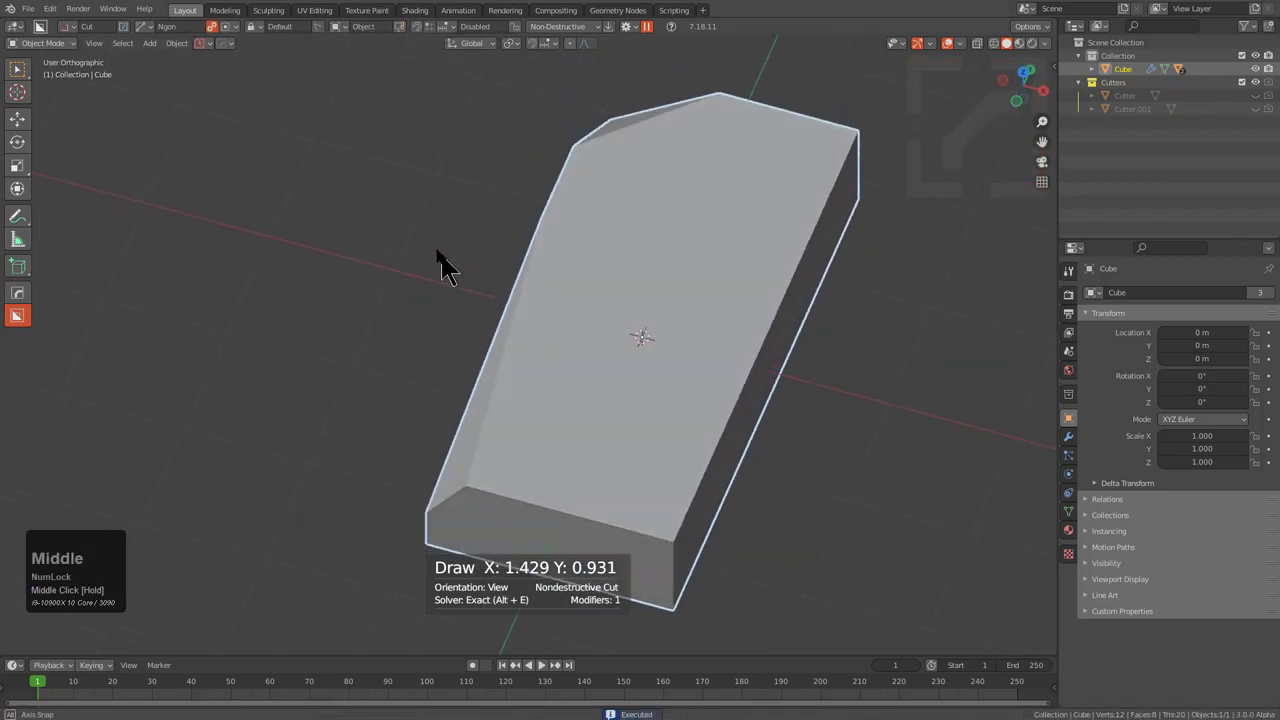
{"action": "left_click_drag", "start_coordinate": [427, 389], "coordinate": [627, 243]}
- Draw an ngon cutting shape over the slab from above and place its points
{"action": "middle_click", "coordinate": [532, 259]}
{"action": "scroll", "scroll_direction": "up", "scroll_amount": 3}
{"action": "middle_click", "coordinate": [613, 321]}
{"action": "middle_click", "coordinate": [669, 366]}
{"action": "middle_click", "coordinate": [629, 389]}
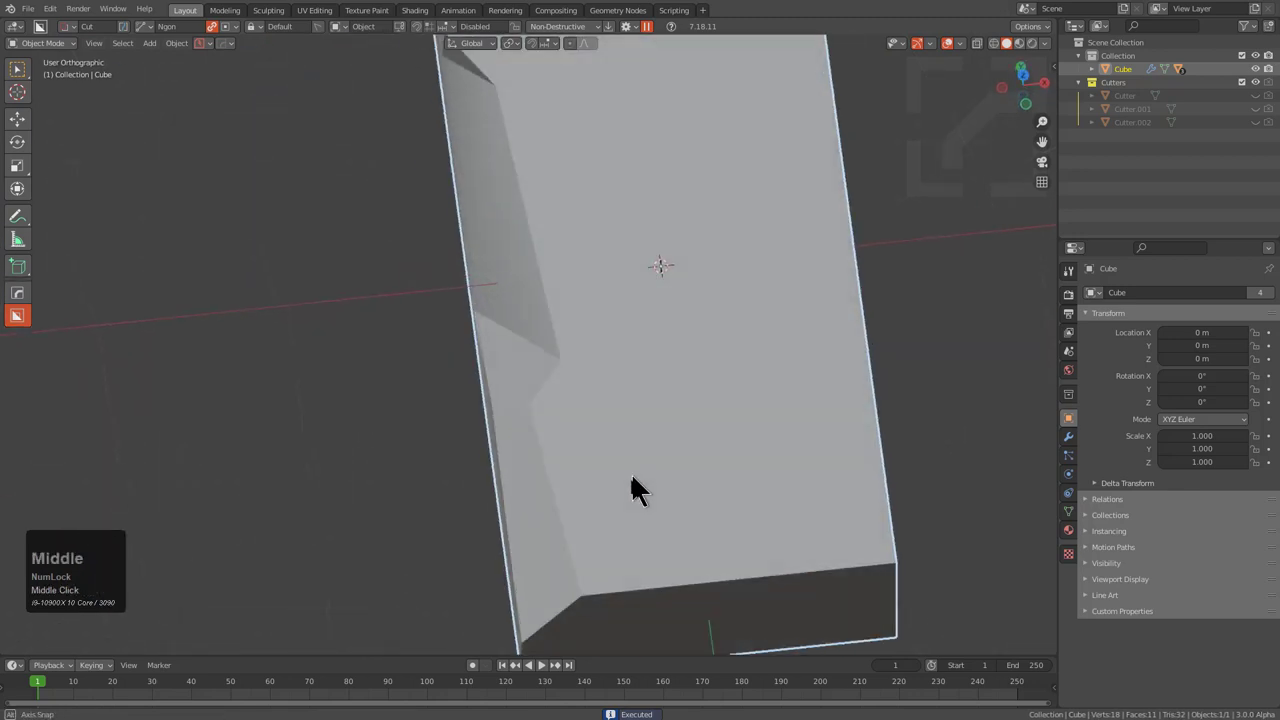
{"action": "left_click_drag", "start_coordinate": [636, 541], "coordinate": [575, 539]}
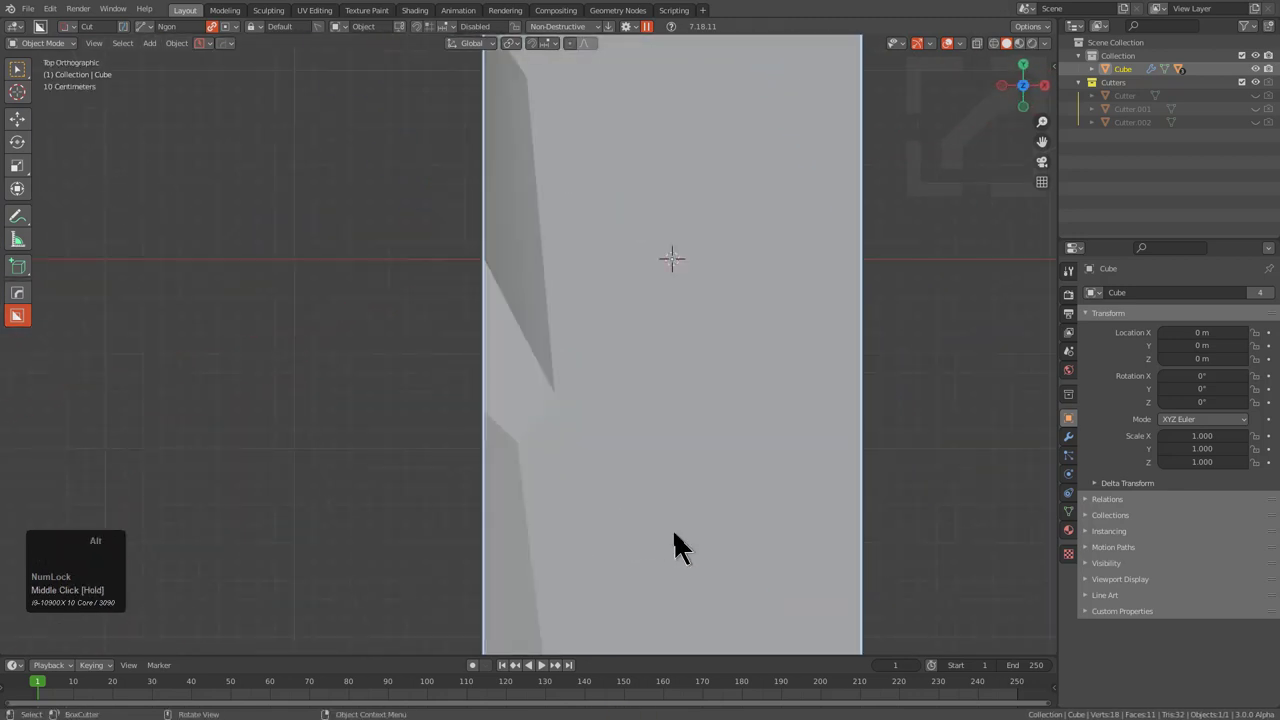
{"action": "left_click_drag", "start_coordinate": [664, 501], "coordinate": [649, 435]}
{"action": "left_click_drag", "start_coordinate": [588, 472], "coordinate": [397, 486]}
{"action": "middle_click", "coordinate": [591, 463]}
{"action": "key", "text": "alt+x"}
{"action": "left_click", "coordinate": [351, 249]}
{"action": "middle_click", "coordinate": [445, 258]}
{"action": "key", "text": "alt+x"}
{"action": "key", "text": "x"}
{"action": "left_click", "coordinate": [319, 209]}
- Carve a series of recess cuts into the slab's top face
{"action": "middle_click", "coordinate": [472, 282]}
{"action": "middle_click", "coordinate": [531, 373]}
{"action": "scroll", "scroll_direction": "up", "scroll_amount": 3}
{"action": "left_click_drag", "start_coordinate": [367, 311], "coordinate": [845, 243]}
{"action": "middle_click", "coordinate": [745, 281]}
{"action": "scroll", "scroll_direction": "down", "scroll_amount": 3}
{"action": "middle_click", "coordinate": [593, 378]}
{"action": "left_click_drag", "start_coordinate": [665, 361], "coordinate": [666, 343]}
{"action": "key", "text": "q"}
{"action": "left_click", "coordinate": [666, 343]}
{"action": "scroll", "scroll_direction": "down", "scroll_amount": 3}
{"action": "scroll", "scroll_direction": "up", "scroll_amount": 3}
{"action": "scroll", "scroll_direction": "down", "scroll_amount": 3}
{"action": "left_click_drag", "start_coordinate": [666, 343], "coordinate": [603, 324]}
{"action": "left_click_drag", "start_coordinate": [603, 324], "coordinate": [507, 335]}
- Cut a side profile into the slab with an ngon drawn from the side view
{"action": "key", "text": "alt+Num_Lock"}
{"action": "key", "text": "b"}
{"action": "key", "text": "alt+v"}
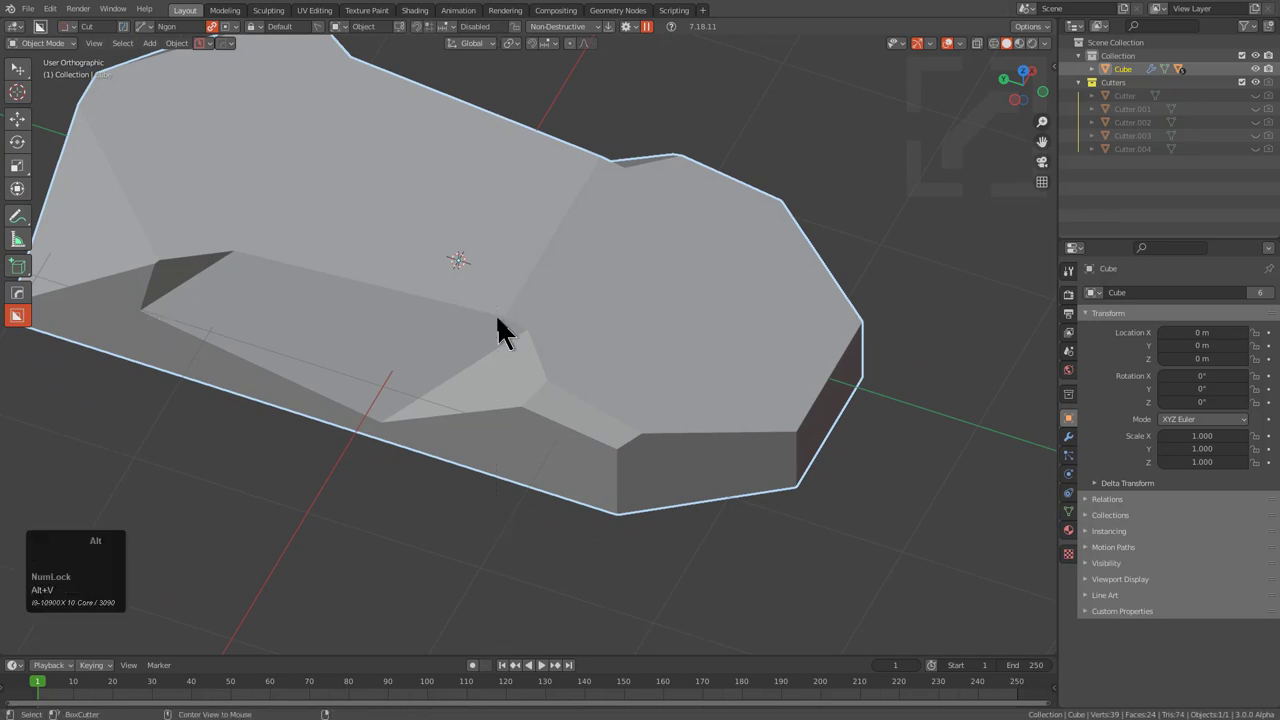
{"action": "key", "text": "alt+v"}
{"action": "left_click", "coordinate": [427, 435]}
{"action": "left_click_drag", "start_coordinate": [482, 360], "coordinate": [337, 428]}
{"action": "left_click_drag", "start_coordinate": [337, 428], "coordinate": [283, 258]}
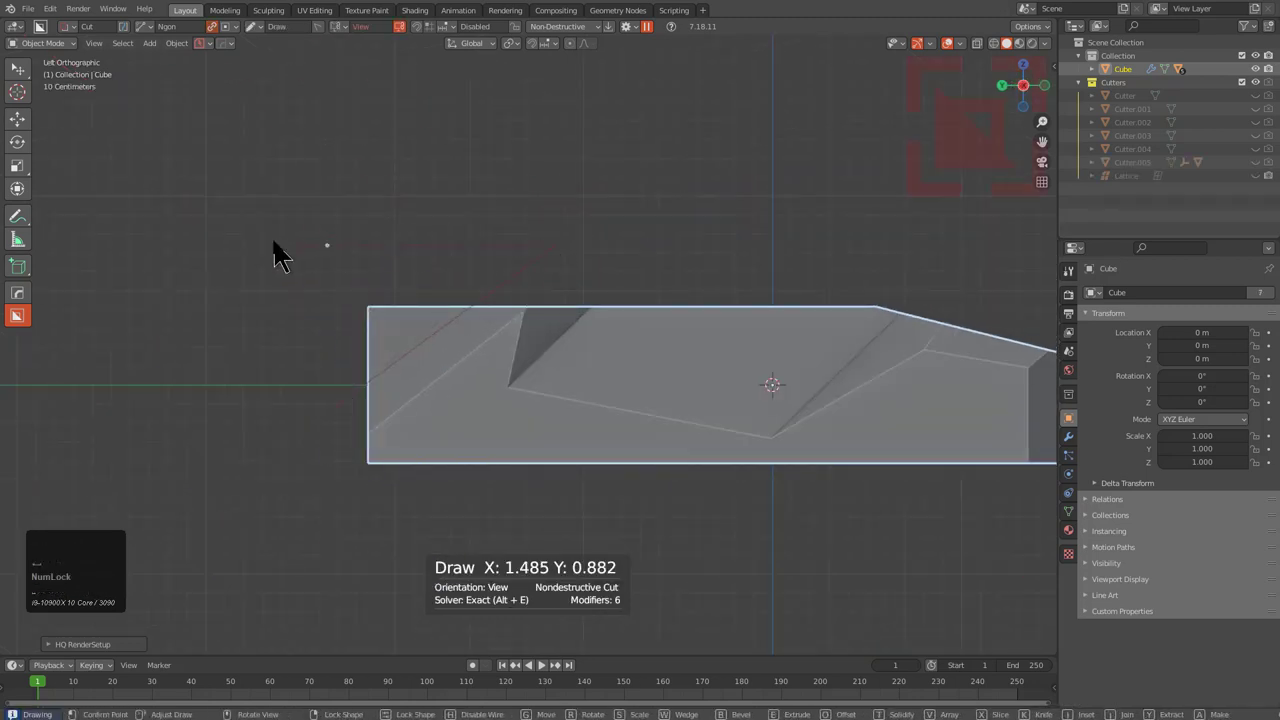
{"action": "left_click_drag", "start_coordinate": [464, 278], "coordinate": [449, 333]}
{"action": "scroll", "scroll_direction": "up", "scroll_amount": 3}
{"action": "middle_click", "coordinate": [372, 365]}
{"action": "scroll", "scroll_direction": "up", "scroll_amount": 3}
- Make a final cut across the slab, apply the booleans and select a recess edge in Edit Mode
{"action": "key", "text": "ctrl+a"}
{"action": "left_click", "coordinate": [473, 325]}
{"action": "middle_click", "coordinate": [631, 361]}
{"action": "scroll", "scroll_direction": "down", "scroll_amount": 3}
{"action": "left_click_drag", "start_coordinate": [581, 351], "coordinate": [404, 326]}
{"action": "middle_click", "coordinate": [356, 339]}
{"action": "scroll", "scroll_direction": "up", "scroll_amount": 3}
{"action": "key", "text": "1"}
{"action": "left_click", "coordinate": [414, 317]}
- Bevel the first recess edge into a rounded multi-segment curve
{"action": "left_click", "coordinate": [444, 299]}
{"action": "key", "text": "m"}
{"action": "left_click", "coordinate": [398, 372]}
{"action": "key", "text": "2"}
{"action": "left_click", "coordinate": [404, 277]}
{"action": "key", "text": "ctrl+b"}
{"action": "scroll", "scroll_direction": "up", "scroll_amount": 3}
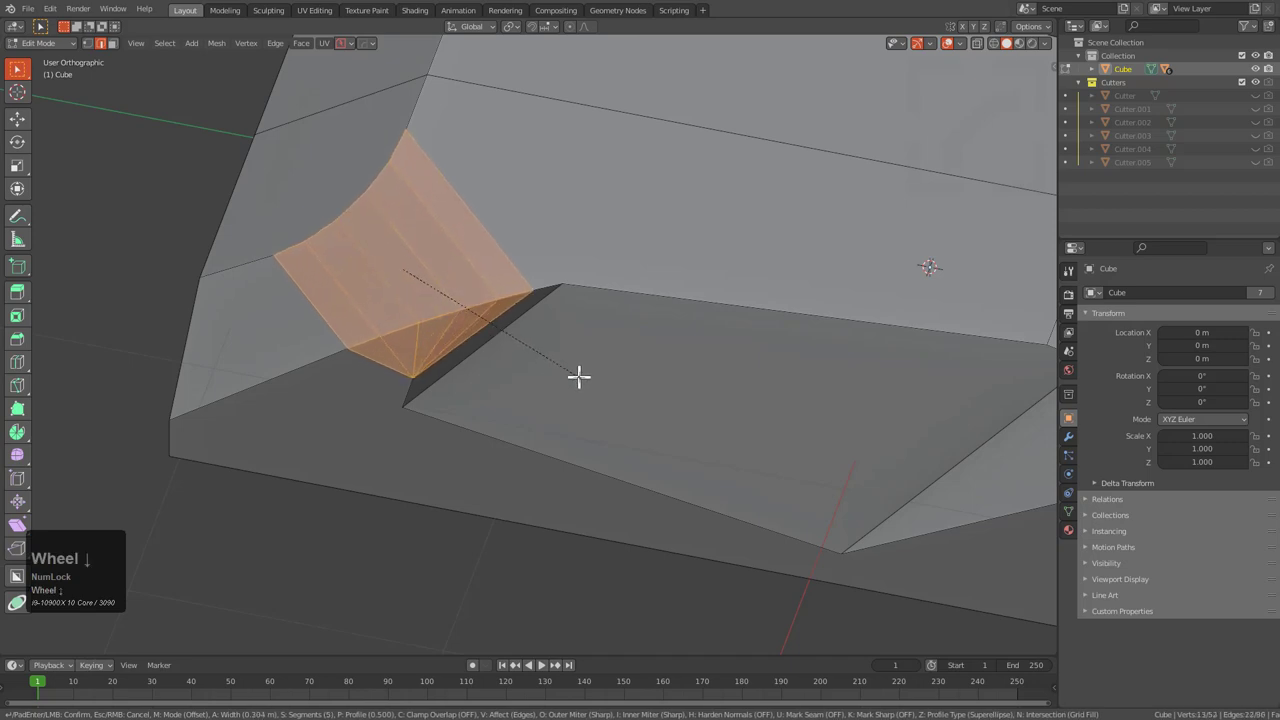
{"action": "left_click", "coordinate": [586, 370]}
{"action": "scroll", "scroll_direction": "up", "scroll_amount": 3}
- Round off the next run of recess edges with repeated bevels along the slab
{"action": "left_click", "coordinate": [325, 366]}
{"action": "key", "text": "ctrl+x"}
{"action": "left_click", "coordinate": [320, 351]}
{"action": "key", "text": "ctrl+x"}
{"action": "left_click", "coordinate": [332, 347]}
{"action": "key", "text": "ctrl+x"}
{"action": "left_click", "coordinate": [396, 342]}
{"action": "key", "text": "ctrl+x"}
{"action": "left_click", "coordinate": [428, 341]}
{"action": "key", "text": "ctrl+x"}
{"action": "left_click", "coordinate": [441, 320]}
{"action": "key", "text": "ctrl+x"}
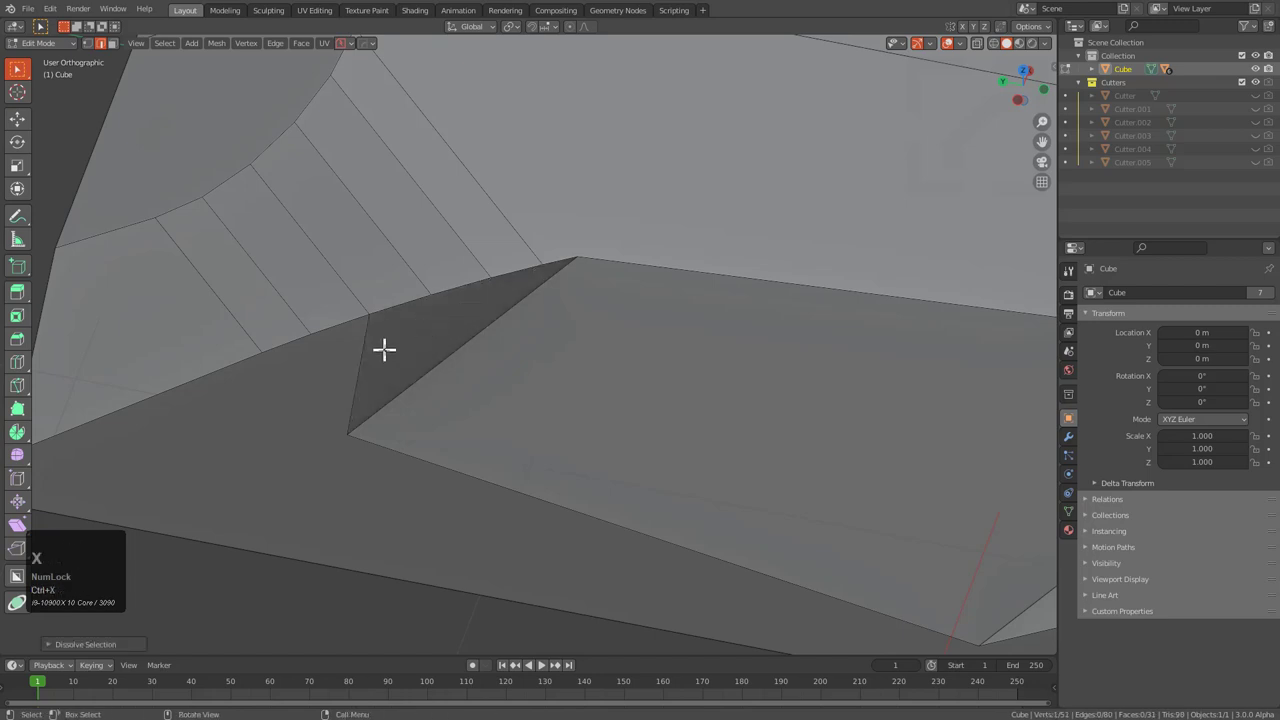
{"action": "key", "text": "1"}
- Bevel another recess edge, undoing a misplaced attempt
{"action": "left_click", "coordinate": [376, 306]}
{"action": "scroll", "scroll_direction": "down", "scroll_amount": 3}
{"action": "middle_click", "coordinate": [506, 399]}
{"action": "scroll", "scroll_direction": "up", "scroll_amount": 3}
{"action": "key", "text": "2"}
{"action": "left_click", "coordinate": [624, 351]}
{"action": "key", "text": "ctrl+b"}
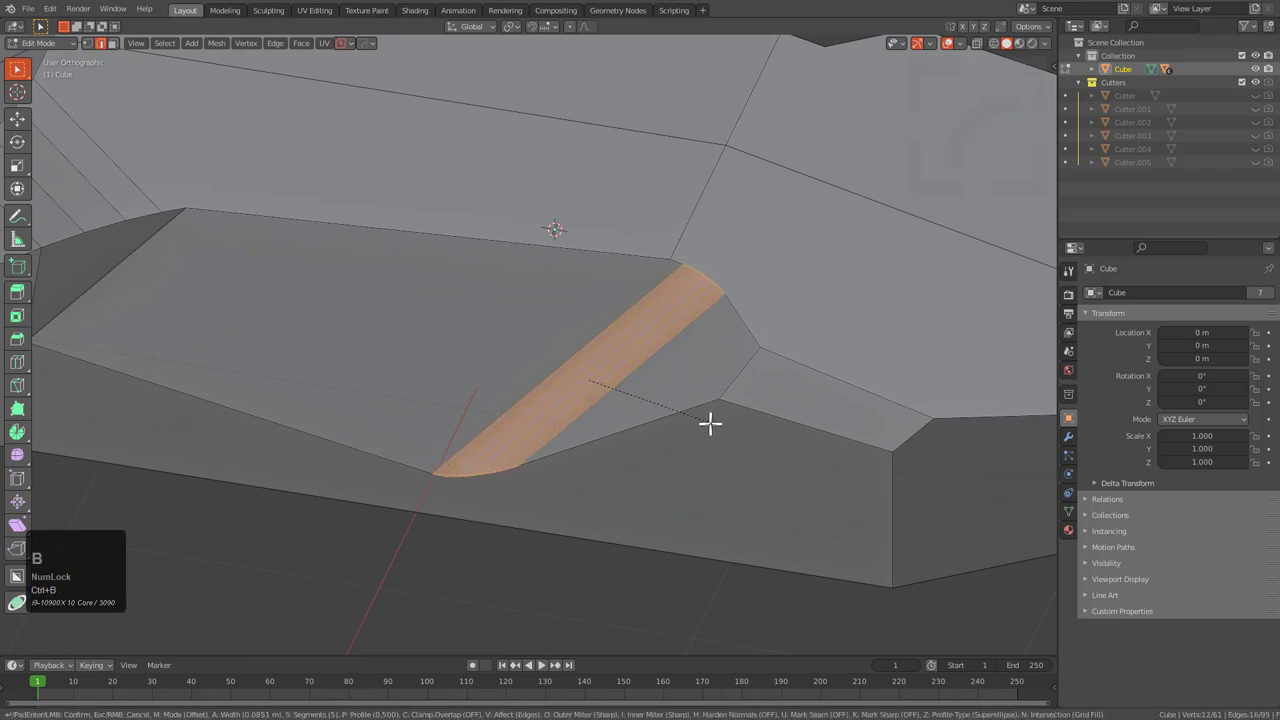
{"action": "scroll", "scroll_direction": "down", "scroll_amount": 3}
{"action": "left_click", "coordinate": [718, 418]}
{"action": "middle_click", "coordinate": [720, 339]}
{"action": "key", "text": "ctrl+z"}
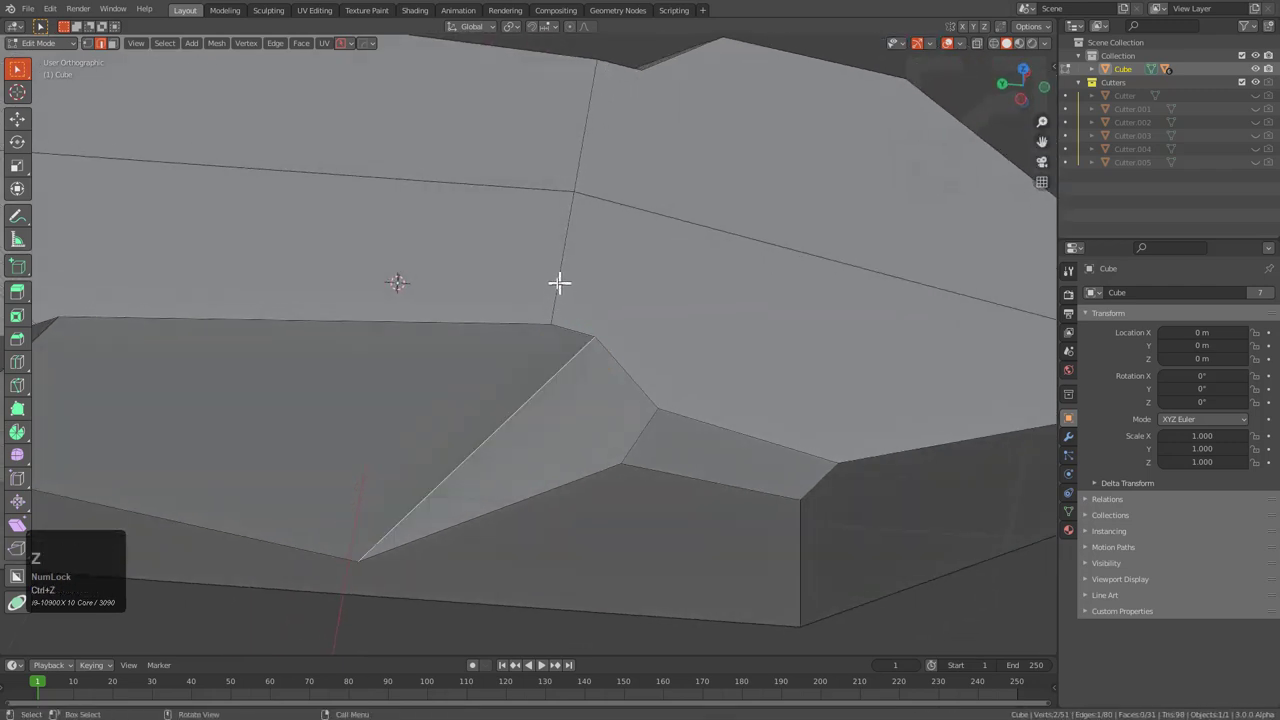
- Bevel the edges crossing the top face into a rounded profile
{"action": "left_click", "coordinate": [557, 277]}
{"action": "left_click", "coordinate": [568, 137]}
{"action": "key", "text": "ctrl+b"}
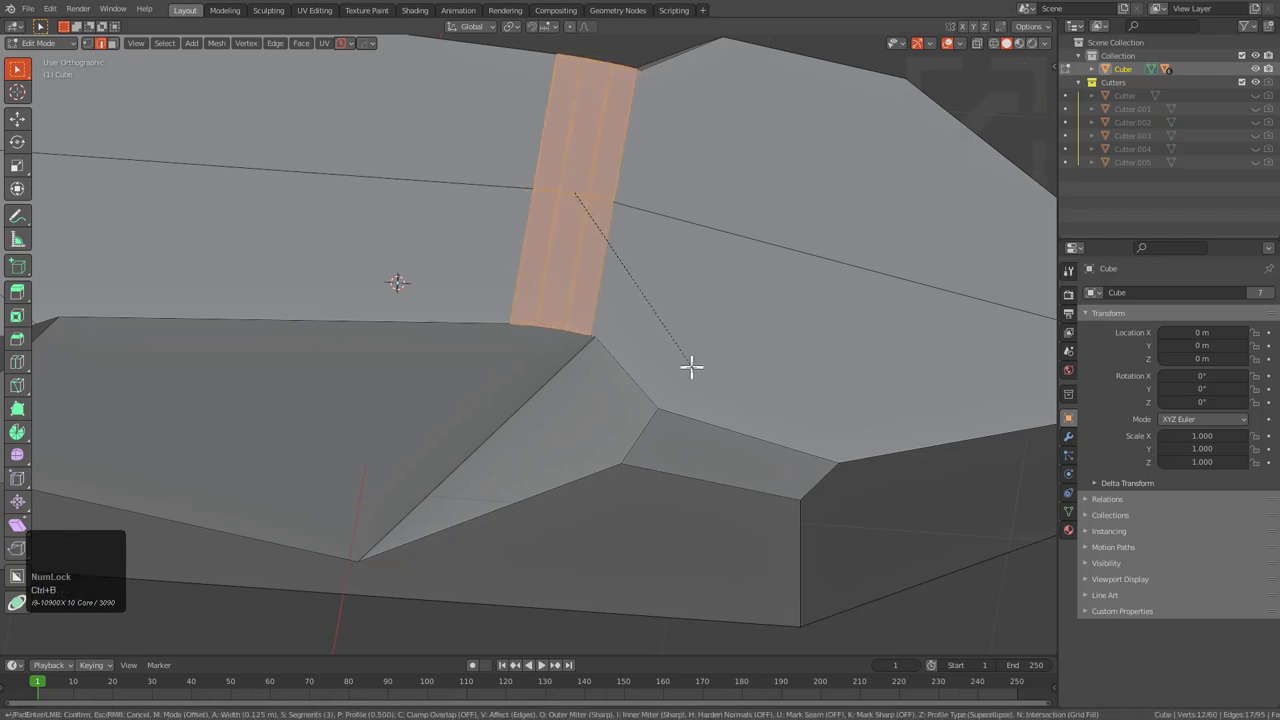
{"action": "left_click", "coordinate": [698, 359]}
{"action": "middle_click", "coordinate": [671, 359]}
{"action": "scroll", "scroll_direction": "up", "scroll_amount": 3}
{"action": "key", "text": "2"}
- Bevel the remaining recess edges with several segments each
{"action": "left_click", "coordinate": [478, 244]}
{"action": "scroll", "scroll_direction": "down", "scroll_amount": 3}
{"action": "left_click", "coordinate": [516, 114]}
{"action": "key", "text": "ctrl+x"}
{"action": "left_click", "coordinate": [464, 343]}
{"action": "key", "text": "ctrl+b"}
{"action": "left_click", "coordinate": [530, 409]}
{"action": "key", "text": "ctrl+b"}
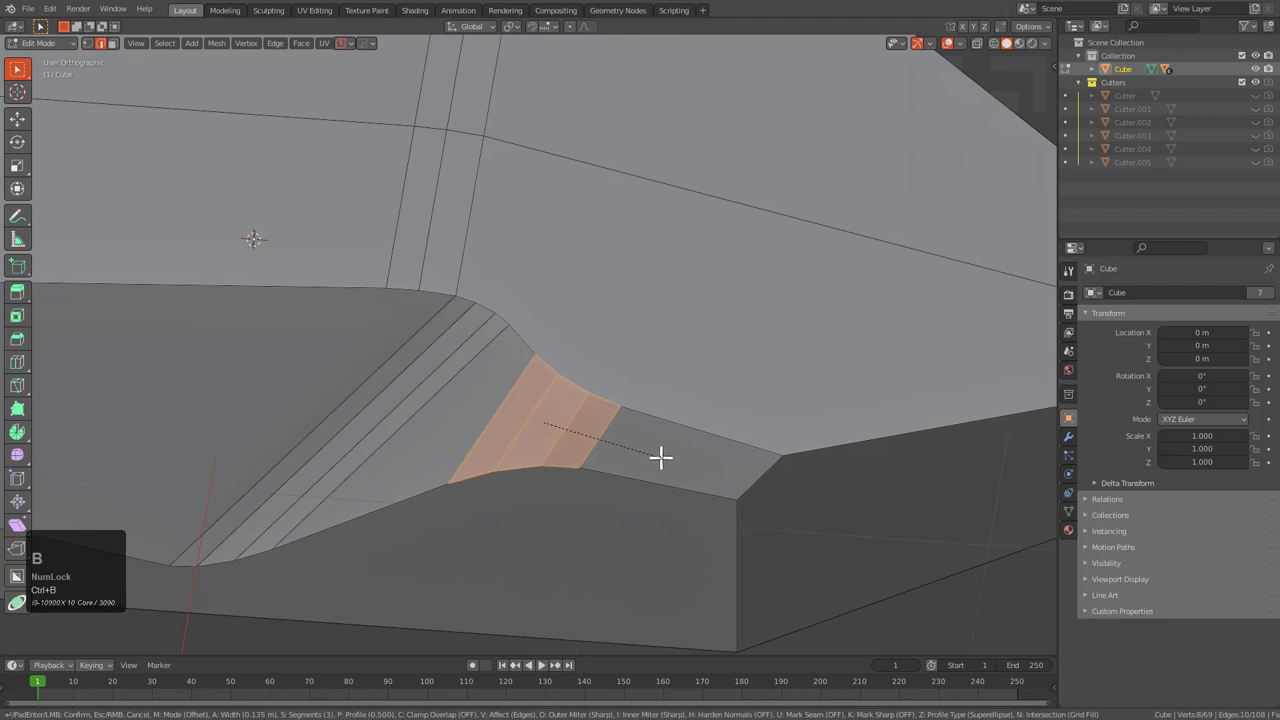
{"action": "scroll", "scroll_direction": "up", "scroll_amount": 3}
- Give the vertical recess edge a wide rounded bevel after cancelling a wrong pick
{"action": "left_click", "coordinate": [675, 453]}
{"action": "middle_click", "coordinate": [652, 474]}
{"action": "left_click", "coordinate": [620, 378]}
{"action": "key", "text": "ctrl+b"}
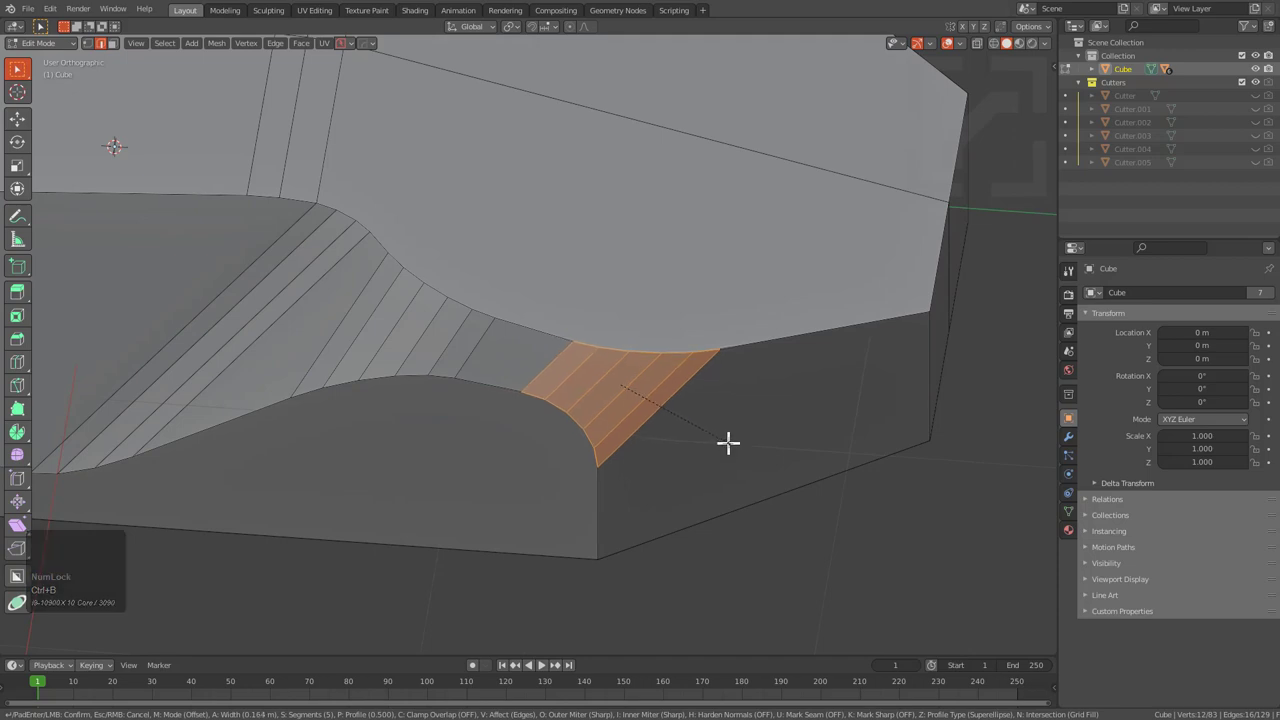
{"action": "right_click", "coordinate": [730, 435]}
{"action": "left_click", "coordinate": [580, 440]}
{"action": "key", "text": "ctrl+b"}
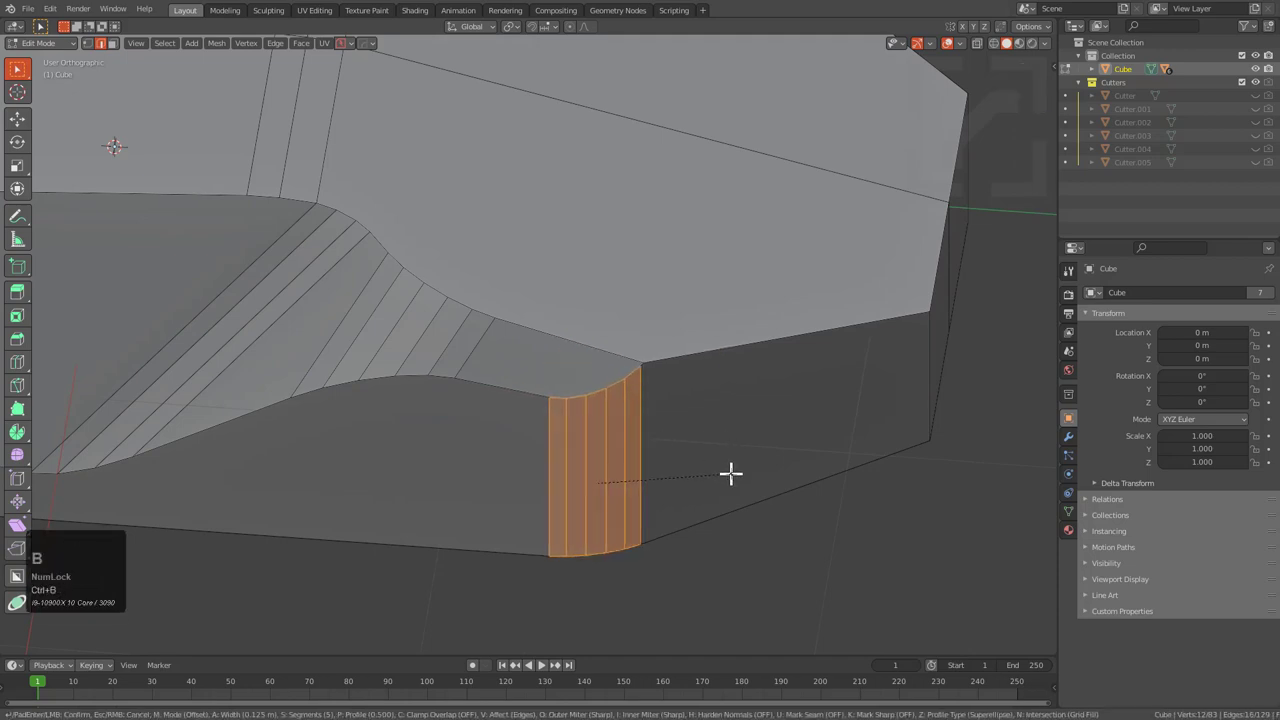
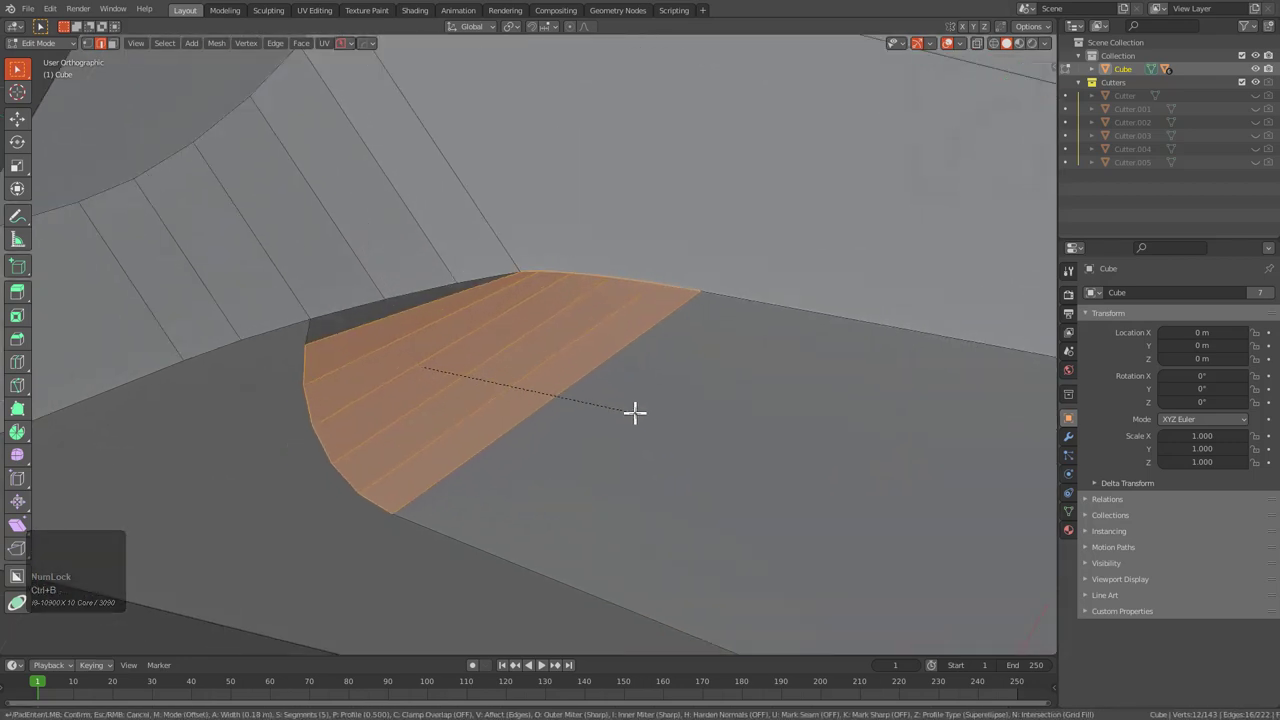
{"action": "middle_click", "coordinate": [577, 381]}
{"action": "scroll", "scroll_direction": "up", "scroll_amount": 3}
{"action": "middle_click", "coordinate": [476, 232]}
{"action": "scroll", "scroll_direction": "up", "scroll_amount": 3}
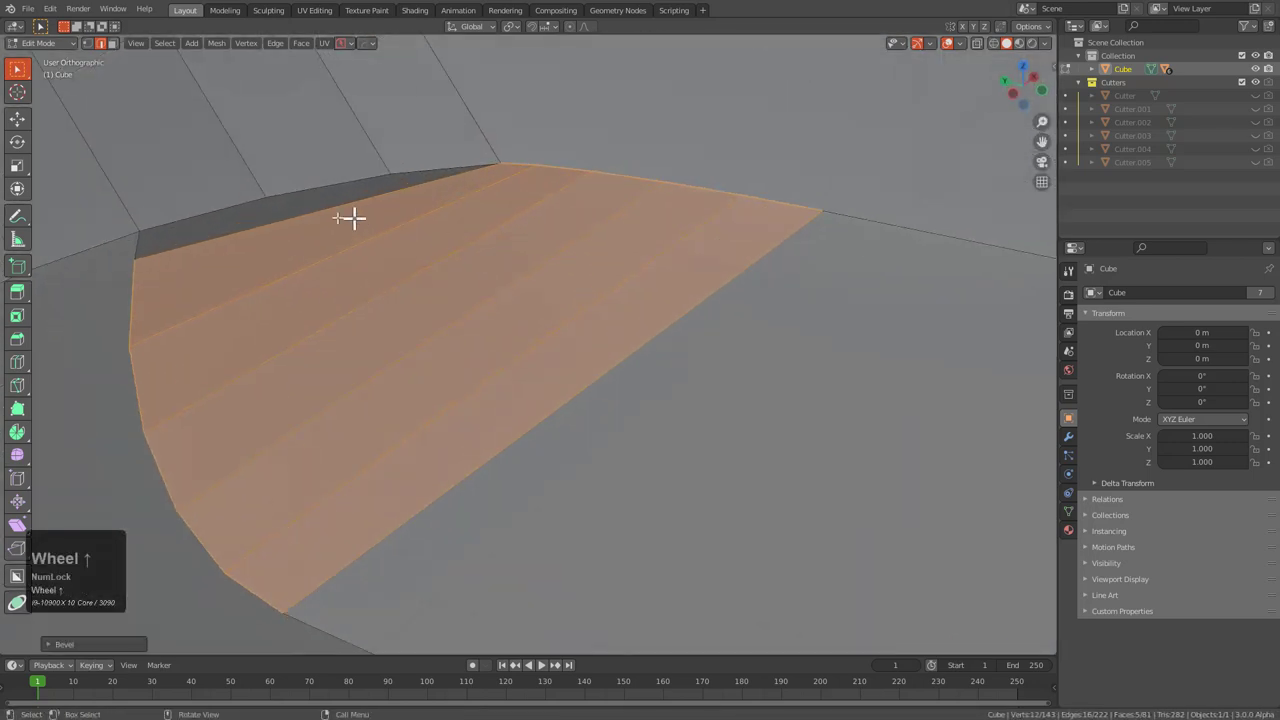
{"action": "left_click", "coordinate": [388, 162]}
- Merge the stray bevel vertex into its neighbouring vertex
{"action": "scroll", "scroll_direction": "down", "scroll_amount": 3}
{"action": "middle_click", "coordinate": [320, 245]}
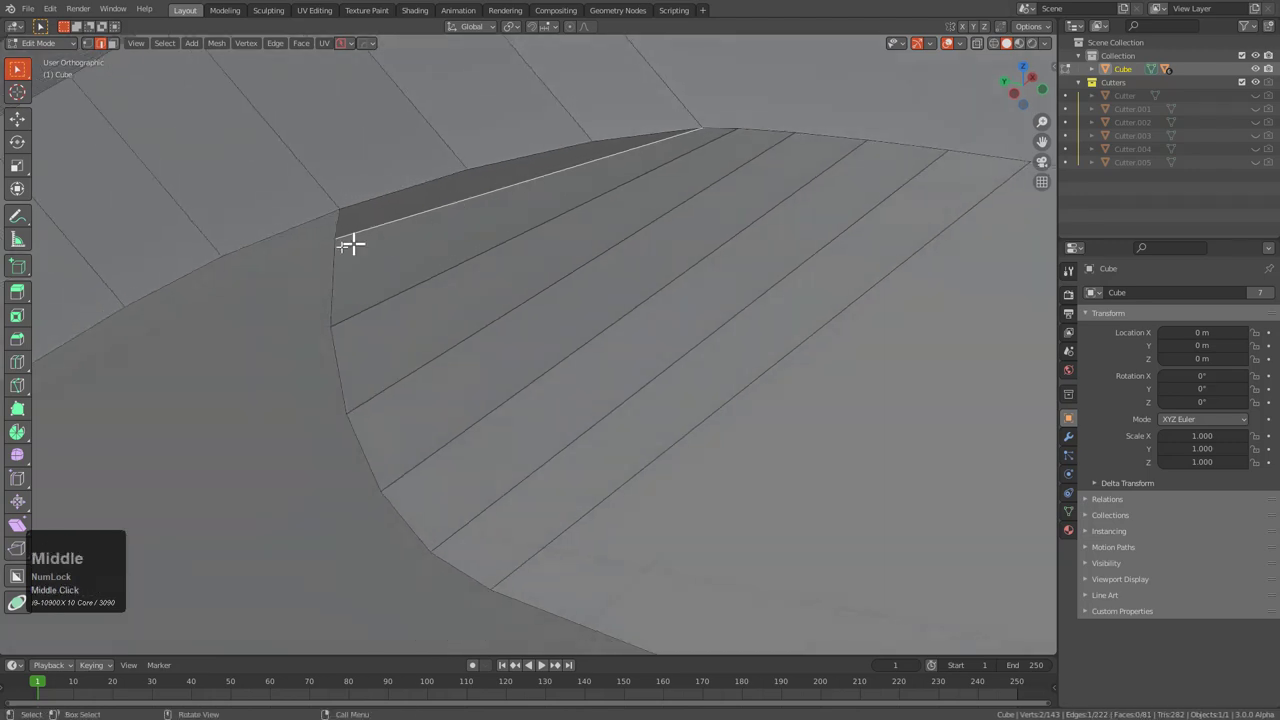
{"action": "key", "text": "1"}
{"action": "left_click", "coordinate": [335, 231]}
{"action": "left_click", "coordinate": [620, 131]}
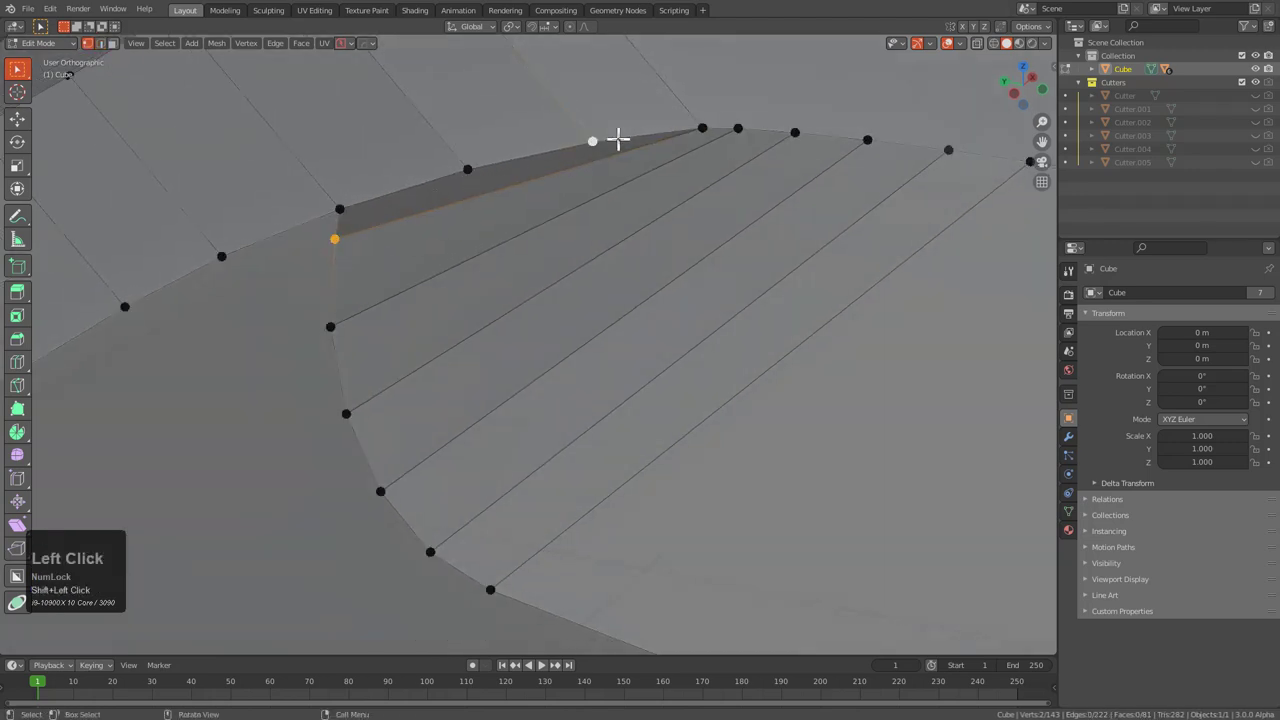
{"action": "key", "text": "j"}
{"action": "key", "text": "j"}
{"action": "left_click", "coordinate": [608, 157]}
{"action": "key", "text": "ctrl+x"}
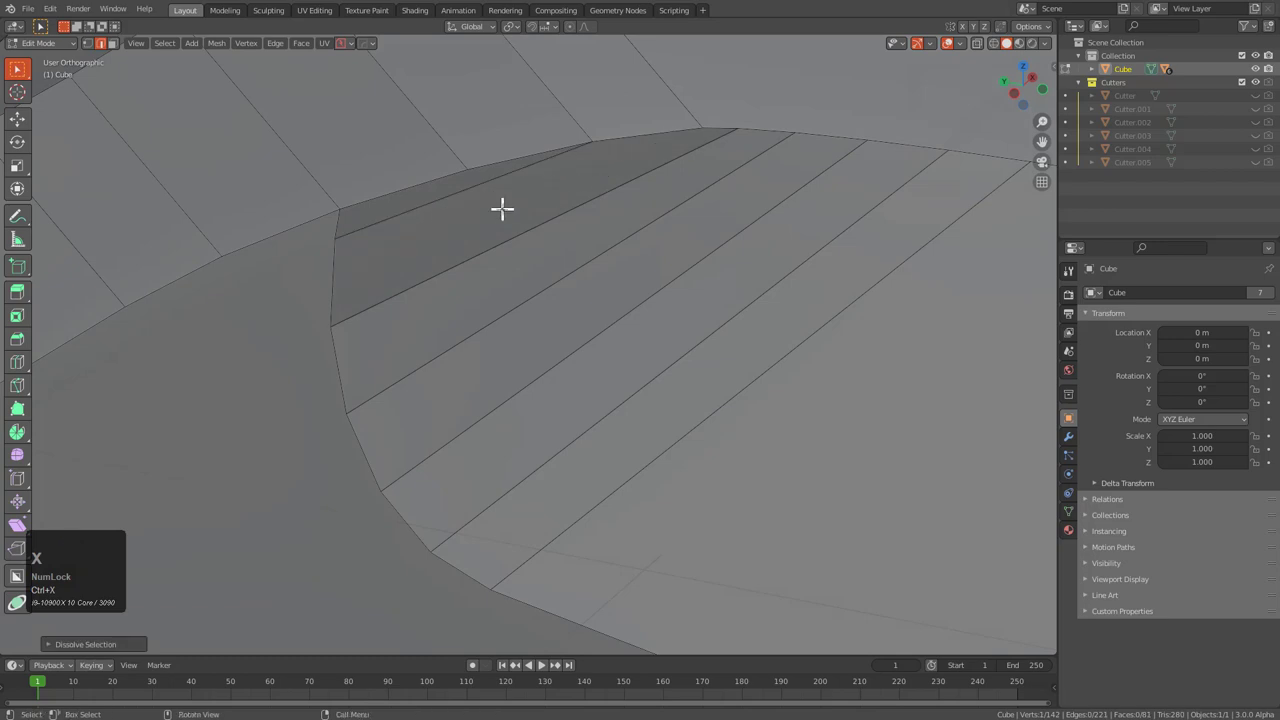
- Orbit around the slab to inspect the finished rounded recesses
{"action": "scroll", "scroll_direction": "down", "scroll_amount": 3}
{"action": "scroll", "scroll_direction": "down", "scroll_amount": 3}
{"action": "middle_click", "coordinate": [433, 321]}
{"action": "middle_click", "coordinate": [605, 307]}
{"action": "scroll", "scroll_direction": "down", "scroll_amount": 3}
{"action": "middle_click", "coordinate": [538, 342]}
{"action": "scroll", "scroll_direction": "down", "scroll_amount": 3}
{"action": "middle_click", "coordinate": [582, 317]}
{"action": "middle_click", "coordinate": [790, 372]}
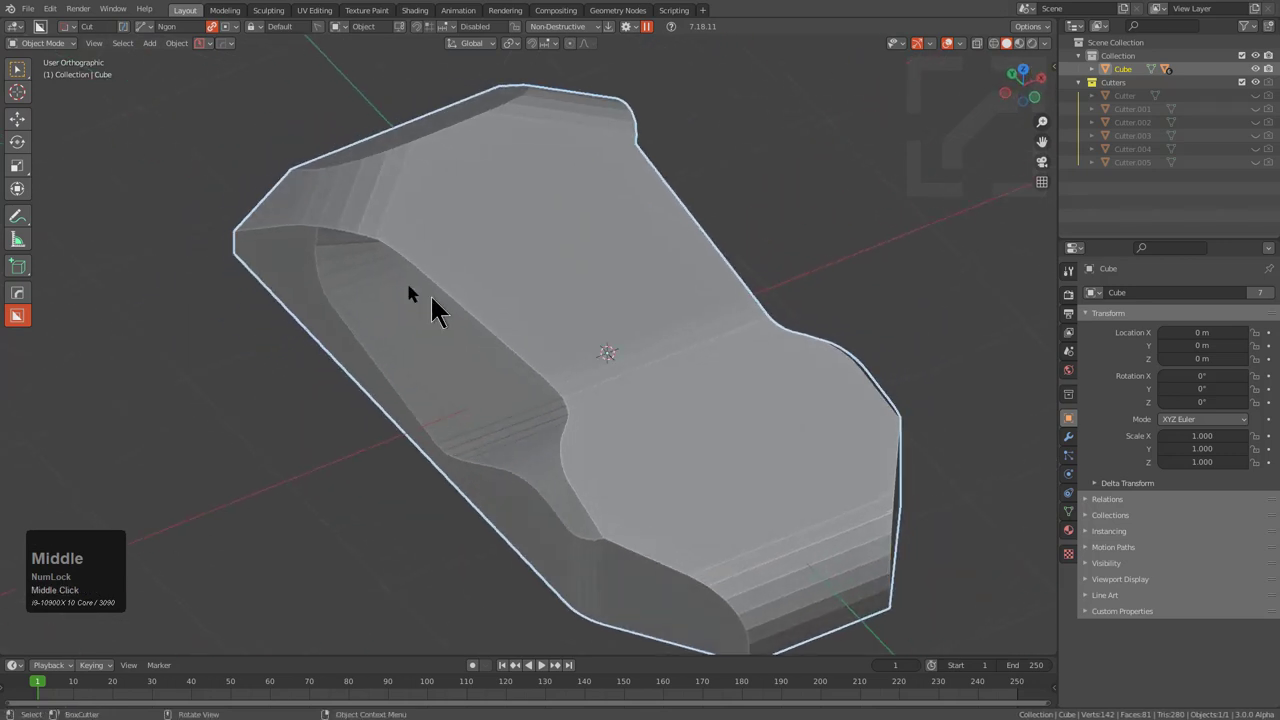
- Inspect the smooth-shaded slab as a whole, then return to mesh editing near an outer corner
{"action": "middle_click", "coordinate": [555, 395]}
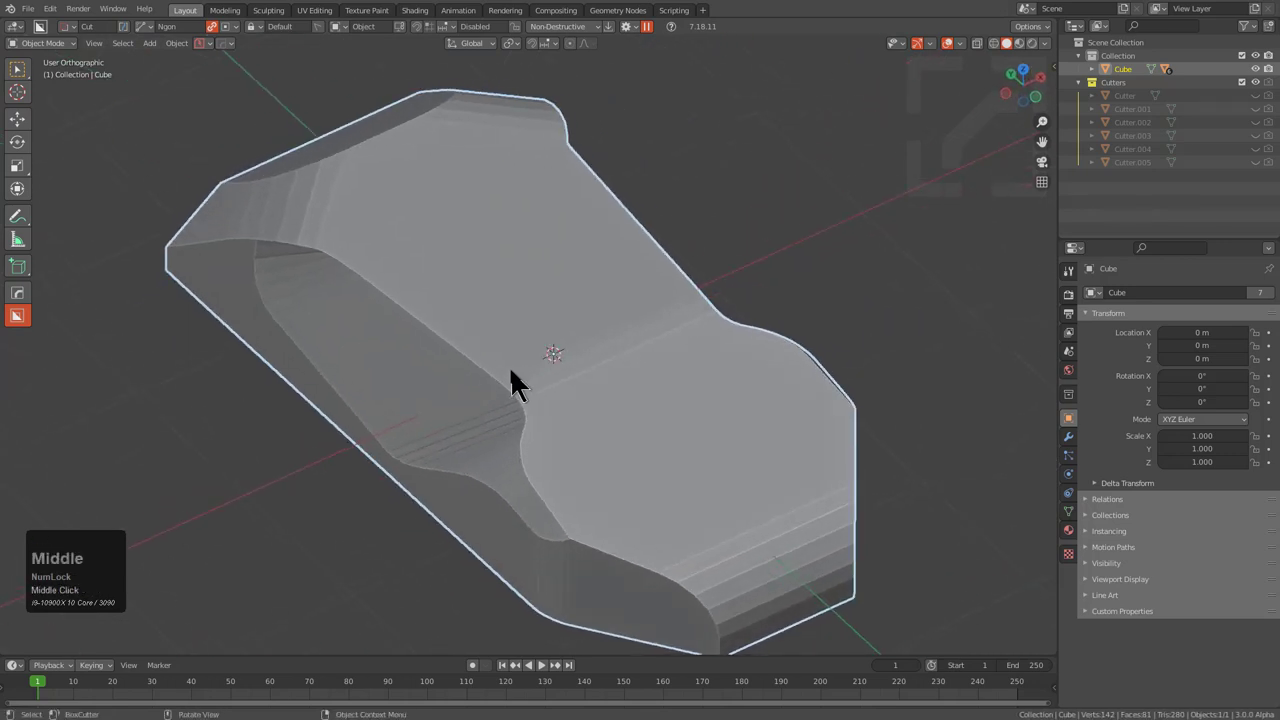
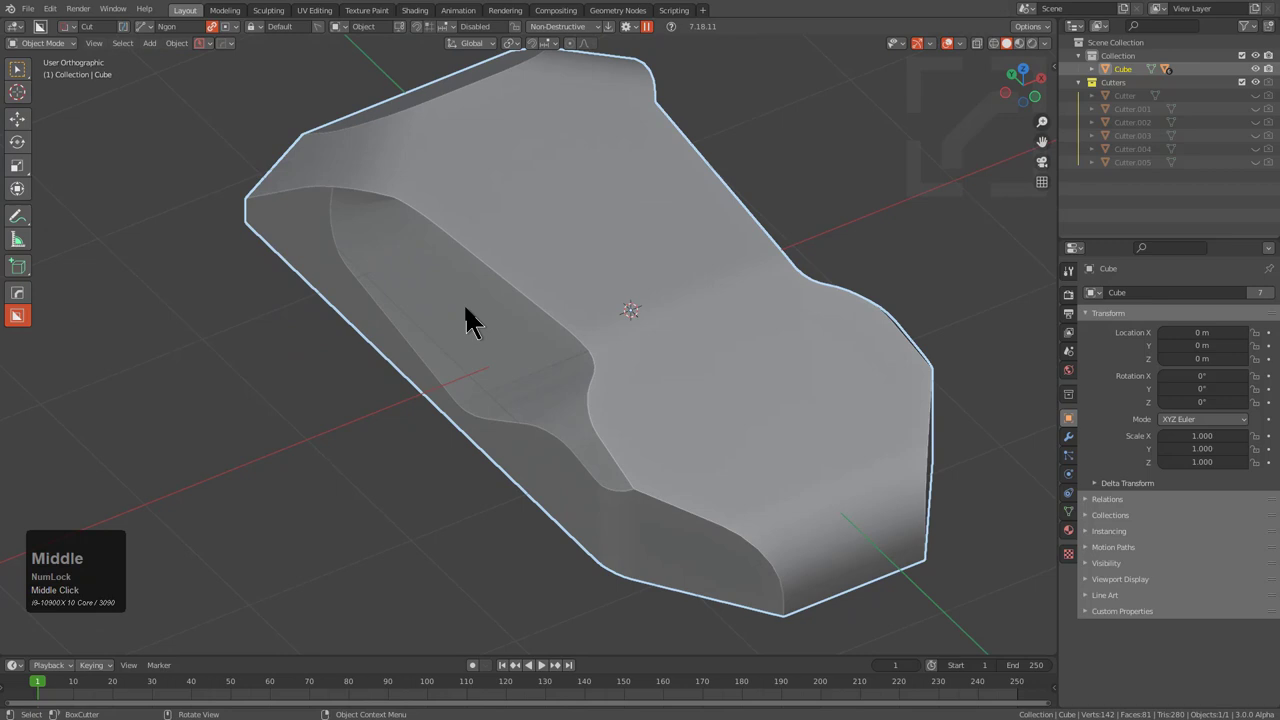
{"action": "left_click_drag", "start_coordinate": [686, 351], "coordinate": [505, 374]}
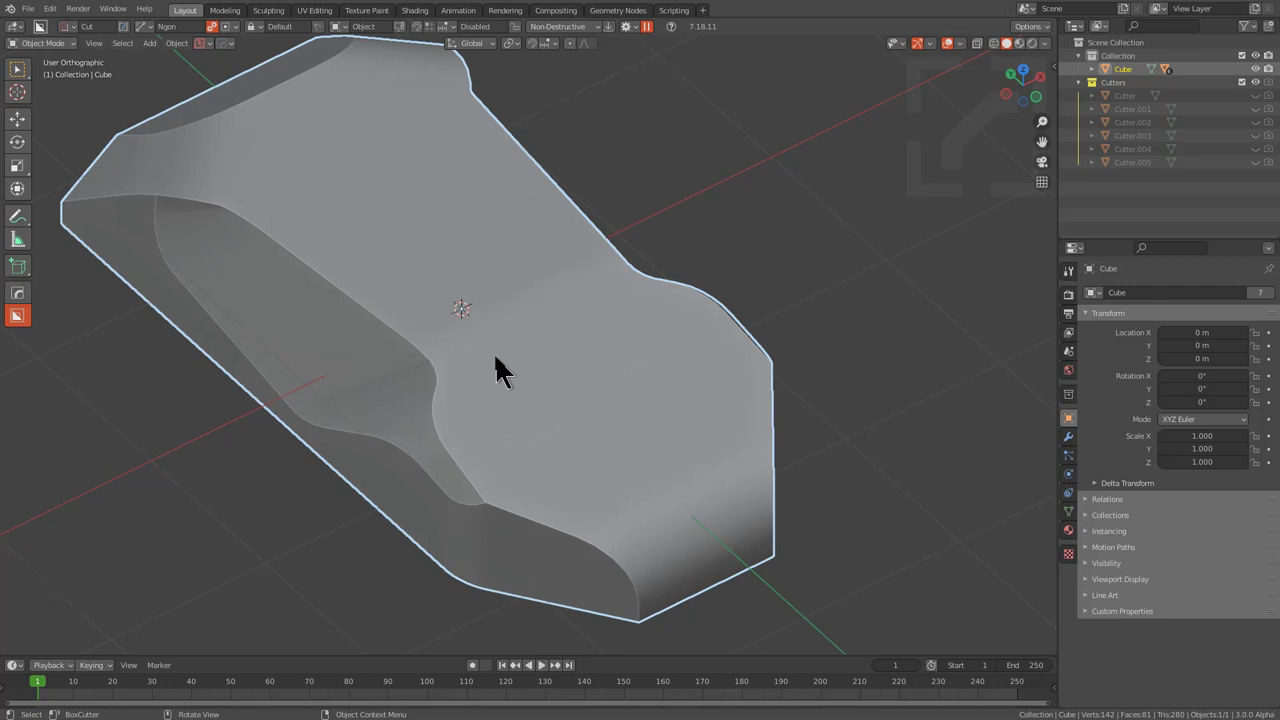
{"action": "key", "text": "shift+Num_Lock"}
{"action": "middle_click", "coordinate": [423, 329]}
{"action": "scroll", "scroll_direction": "up", "scroll_amount": 3}
{"action": "left_click_drag", "start_coordinate": [452, 299], "coordinate": [432, 288]}
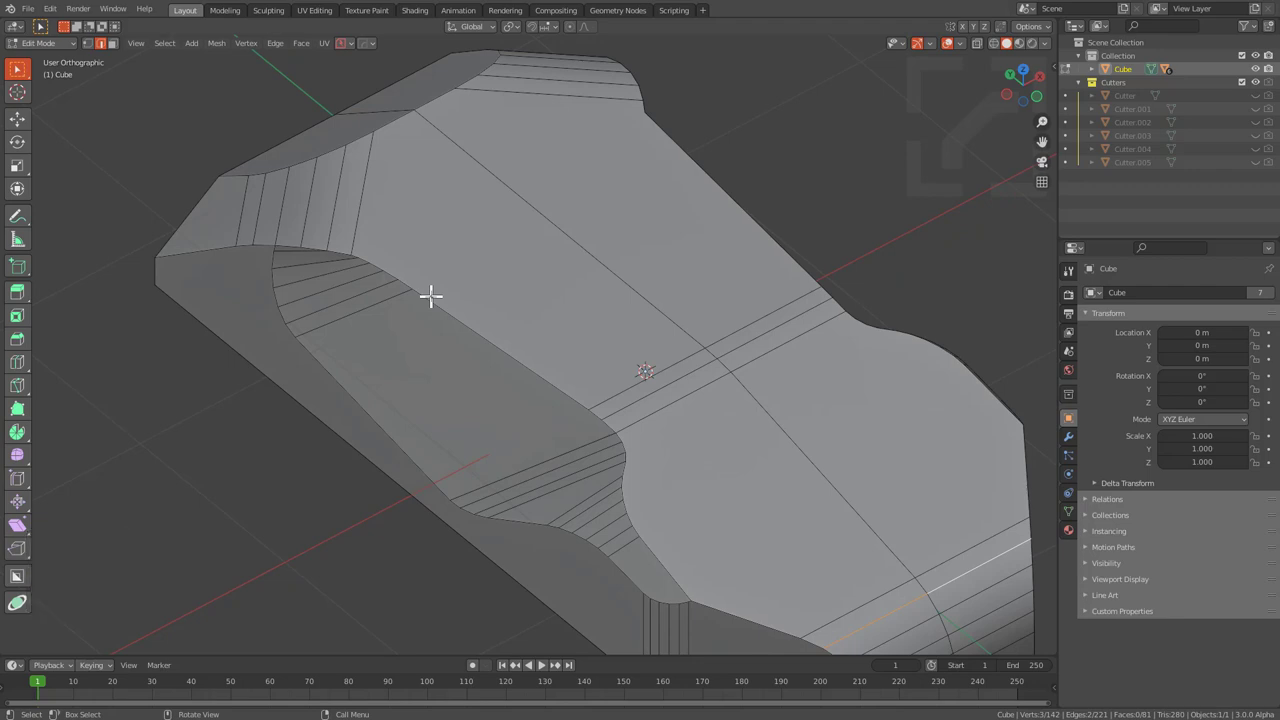
- Round the first outer vertical corner edge with a multi-segment bevel
{"action": "middle_click", "coordinate": [434, 295]}
{"action": "middle_click", "coordinate": [464, 450]}
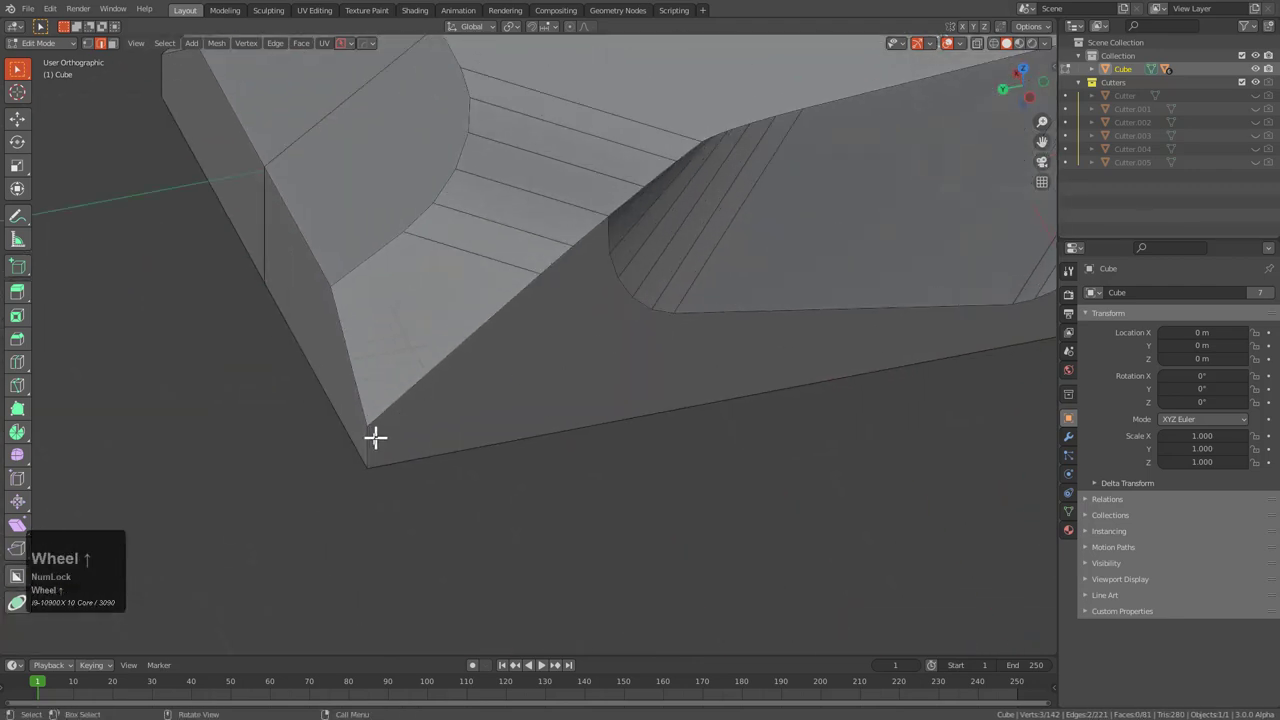
{"action": "left_click", "coordinate": [367, 432]}
{"action": "key", "text": "ctrl+b"}
{"action": "scroll", "scroll_direction": "down", "scroll_amount": 3}
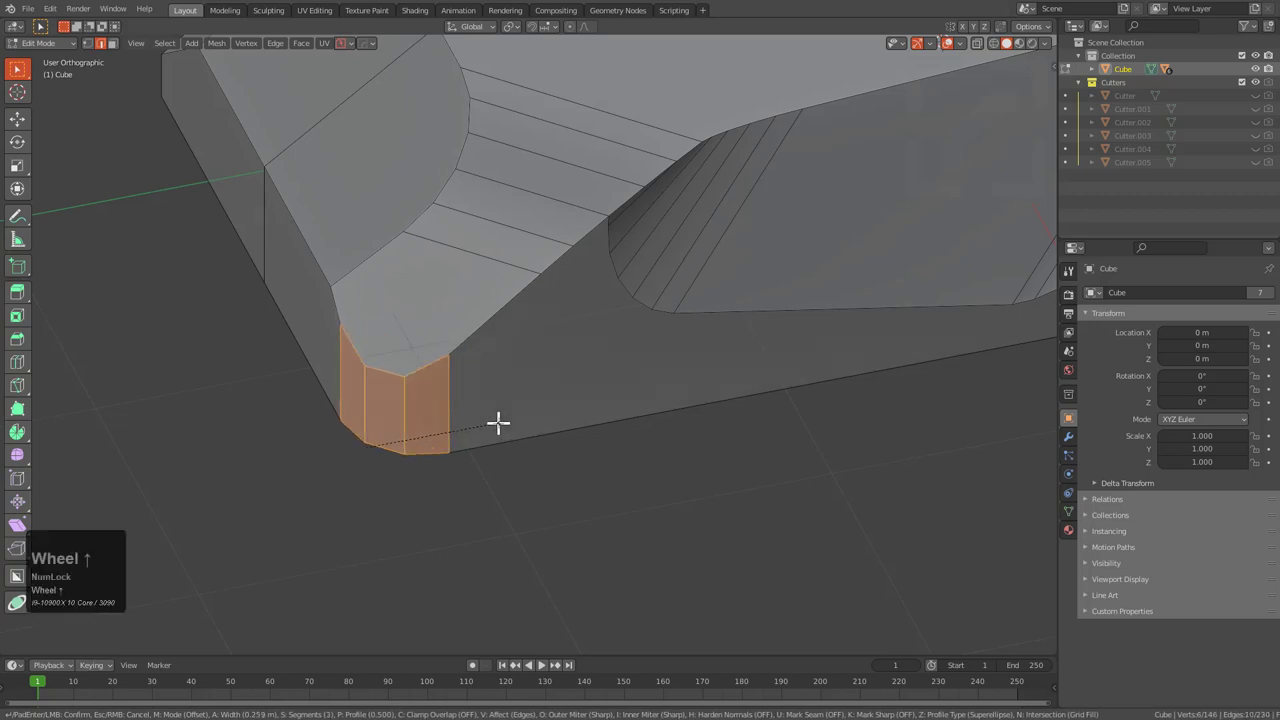
{"action": "scroll", "scroll_direction": "up", "scroll_amount": 3}
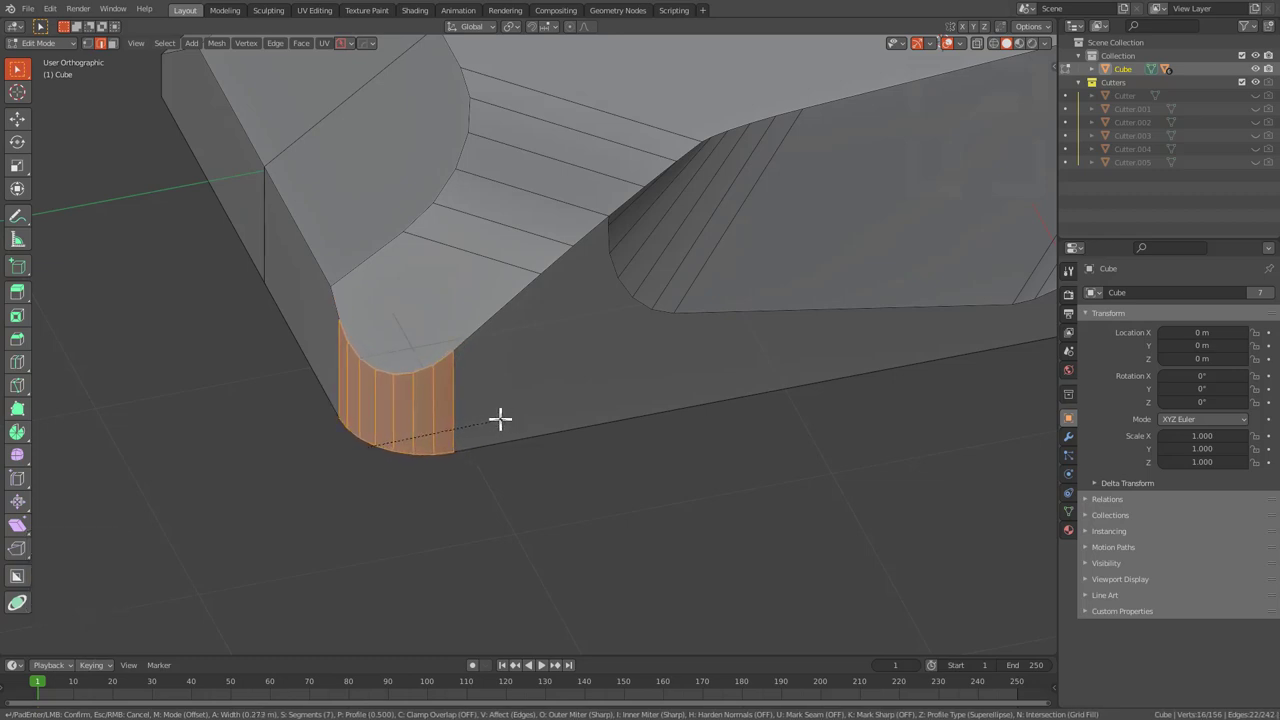
{"action": "left_click", "coordinate": [508, 411]}
- Bevel two more outer corner edges into rounded corners
{"action": "middle_click", "coordinate": [469, 395]}
{"action": "left_click", "coordinate": [332, 340]}
{"action": "middle_click", "coordinate": [304, 330]}
{"action": "left_click", "coordinate": [332, 319]}
{"action": "scroll", "scroll_direction": "up", "scroll_amount": 3}
{"action": "key", "text": "ctrl+b"}
{"action": "scroll", "scroll_direction": "down", "scroll_amount": 3}
{"action": "left_click", "coordinate": [698, 448]}
- Bevel three rim edges along the slab's side into a rounded rim
{"action": "middle_click", "coordinate": [683, 448]}
{"action": "scroll", "scroll_direction": "down", "scroll_amount": 3}
{"action": "middle_click", "coordinate": [586, 417]}
{"action": "scroll", "scroll_direction": "up", "scroll_amount": 3}
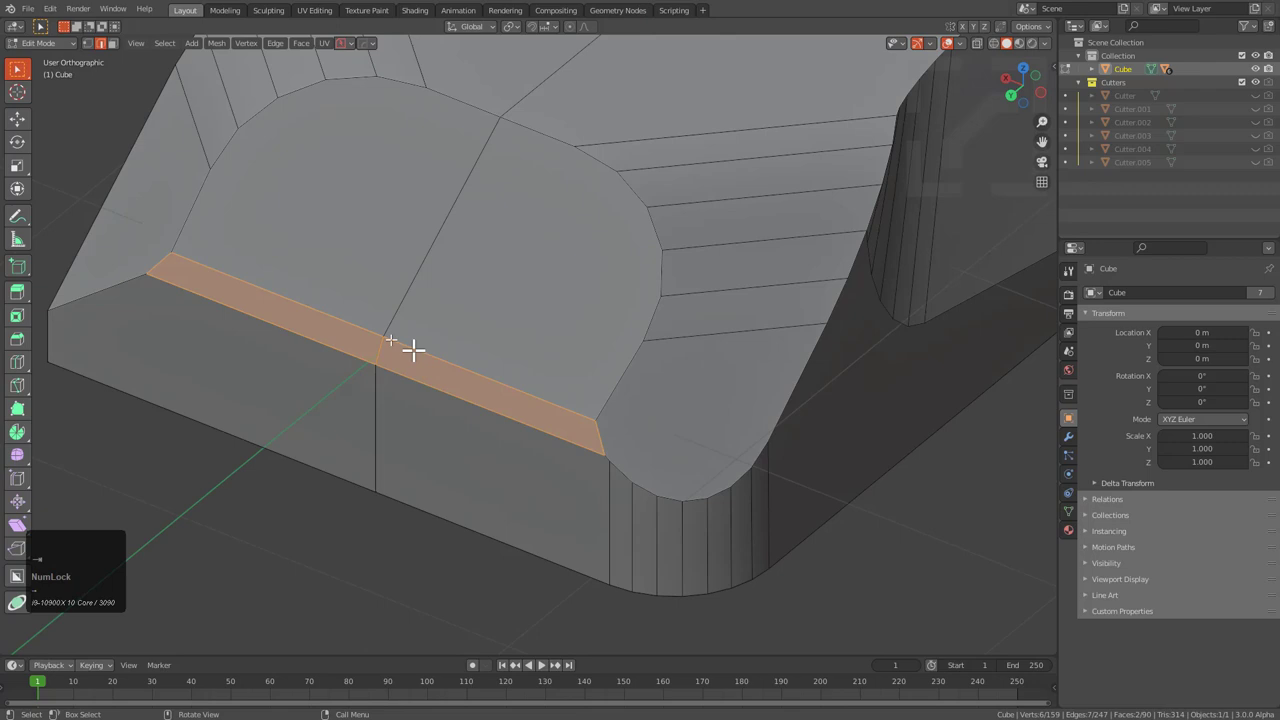
{"action": "left_click", "coordinate": [334, 313]}
{"action": "left_click", "coordinate": [442, 349]}
{"action": "left_click", "coordinate": [476, 405]}
{"action": "middle_click", "coordinate": [500, 414]}
{"action": "scroll", "scroll_direction": "up", "scroll_amount": 3}
{"action": "key", "text": "ctrl+b"}
{"action": "scroll", "scroll_direction": "up", "scroll_amount": 3}
{"action": "left_click", "coordinate": [526, 389]}
- Leave Edit Mode and review the finished smooth-shaded slab as a whole object
{"action": "key", "text": "Tab"}
{"action": "scroll", "scroll_direction": "down", "scroll_amount": 3}
{"action": "middle_click", "coordinate": [530, 310]}
{"action": "scroll", "scroll_direction": "down", "scroll_amount": 3}
{"action": "scroll", "scroll_direction": "down", "scroll_amount": 3}
{"action": "middle_click", "coordinate": [521, 323]}
{"action": "scroll", "scroll_direction": "up", "scroll_amount": 3}
{"action": "middle_click", "coordinate": [526, 410]}
{"action": "scroll", "scroll_direction": "up", "scroll_amount": 3}
{"action": "key", "text": "ctrl+z"}
- Start over with a fresh scene holding only the default cube and look around it
{"action": "scroll", "scroll_direction": "down", "scroll_amount": 3}
{"action": "middle_click", "coordinate": [581, 315]}
{"action": "scroll", "scroll_direction": "down", "scroll_amount": 3}
{"action": "middle_click", "coordinate": [610, 320]}
{"action": "middle_click", "coordinate": [665, 293]}
{"action": "scroll", "scroll_direction": "down", "scroll_amount": 3}
{"action": "middle_click", "coordinate": [629, 403]}
{"action": "scroll", "scroll_direction": "down", "scroll_amount": 3}
{"action": "middle_click", "coordinate": [638, 452]}
{"action": "scroll", "scroll_direction": "up", "scroll_amount": 3}
- Bevel the top front edge (Ctrl+B) with 2 segments and profile shape 1 for a square step
{"action": "left_click_drag", "start_coordinate": [566, 415], "coordinate": [589, 375]}
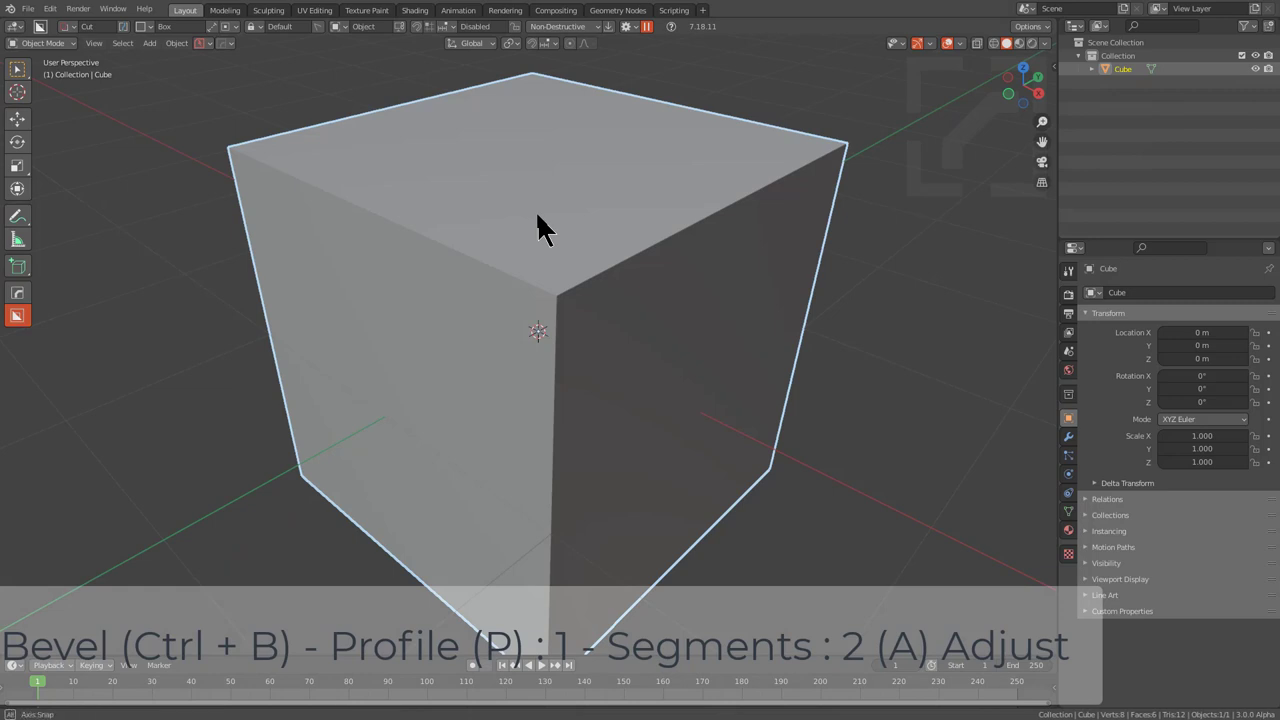
{"action": "key", "text": "KP_2"}
{"action": "left_click", "coordinate": [468, 242]}
{"action": "key", "text": "ctrl+b"}
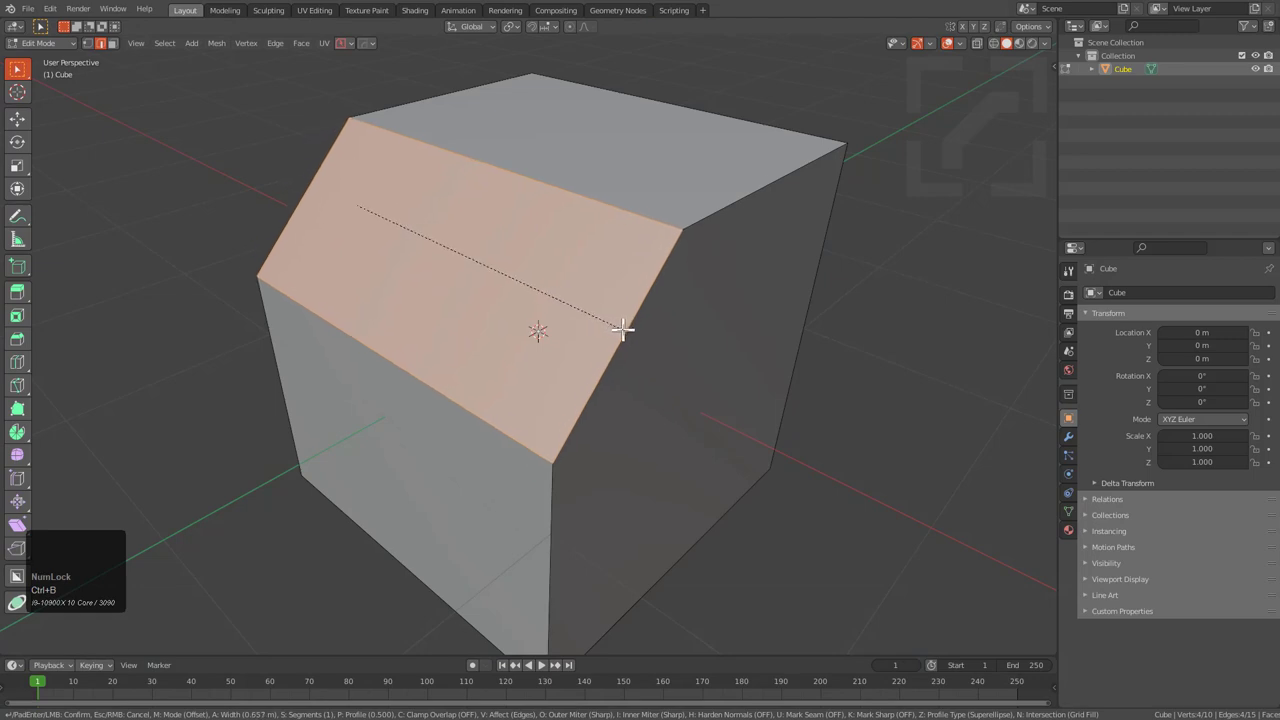
{"action": "scroll", "scroll_direction": "up", "scroll_amount": 3}
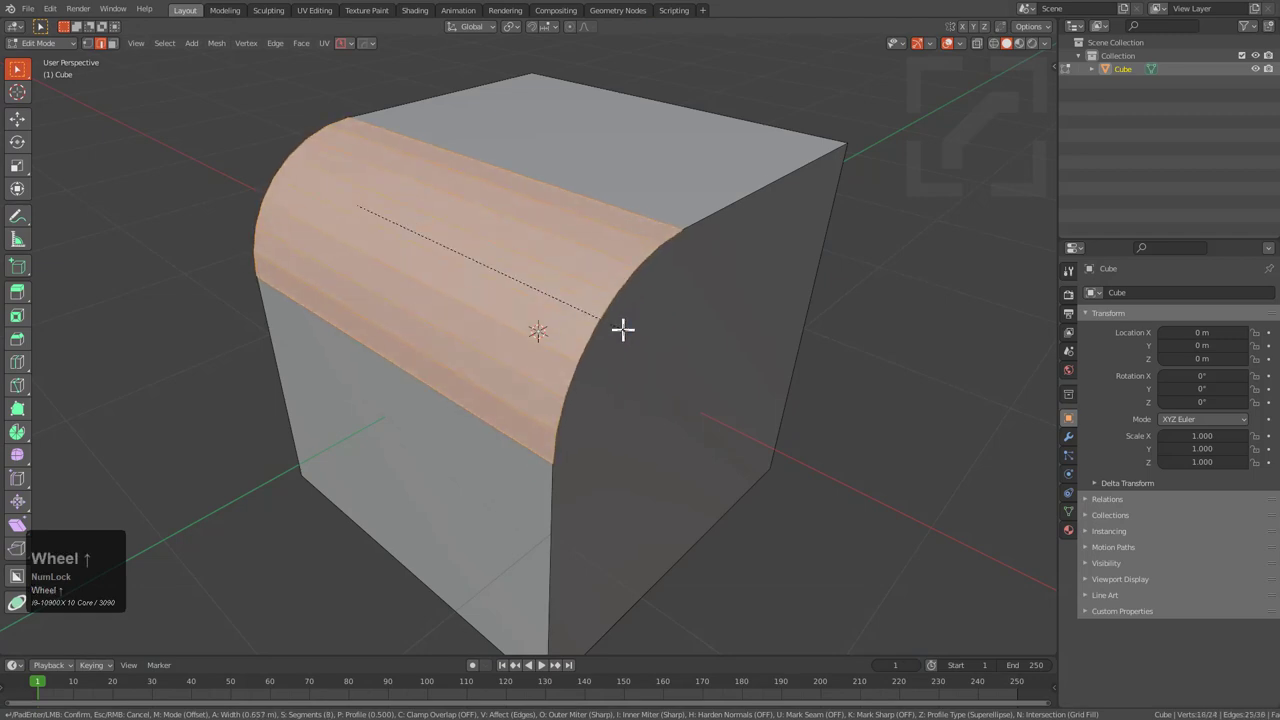
{"action": "scroll", "scroll_direction": "up", "scroll_amount": 3}
{"action": "scroll", "scroll_direction": "down", "scroll_amount": 3}
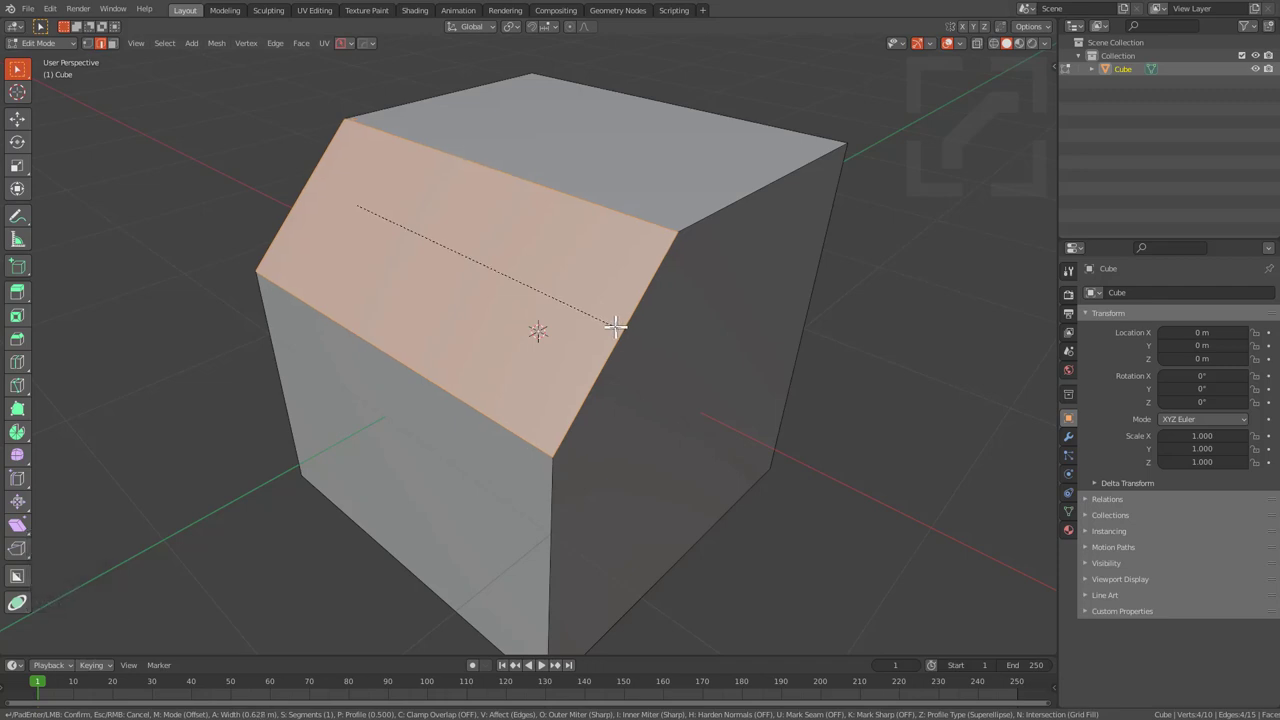
{"action": "scroll", "scroll_direction": "up", "scroll_amount": 3}
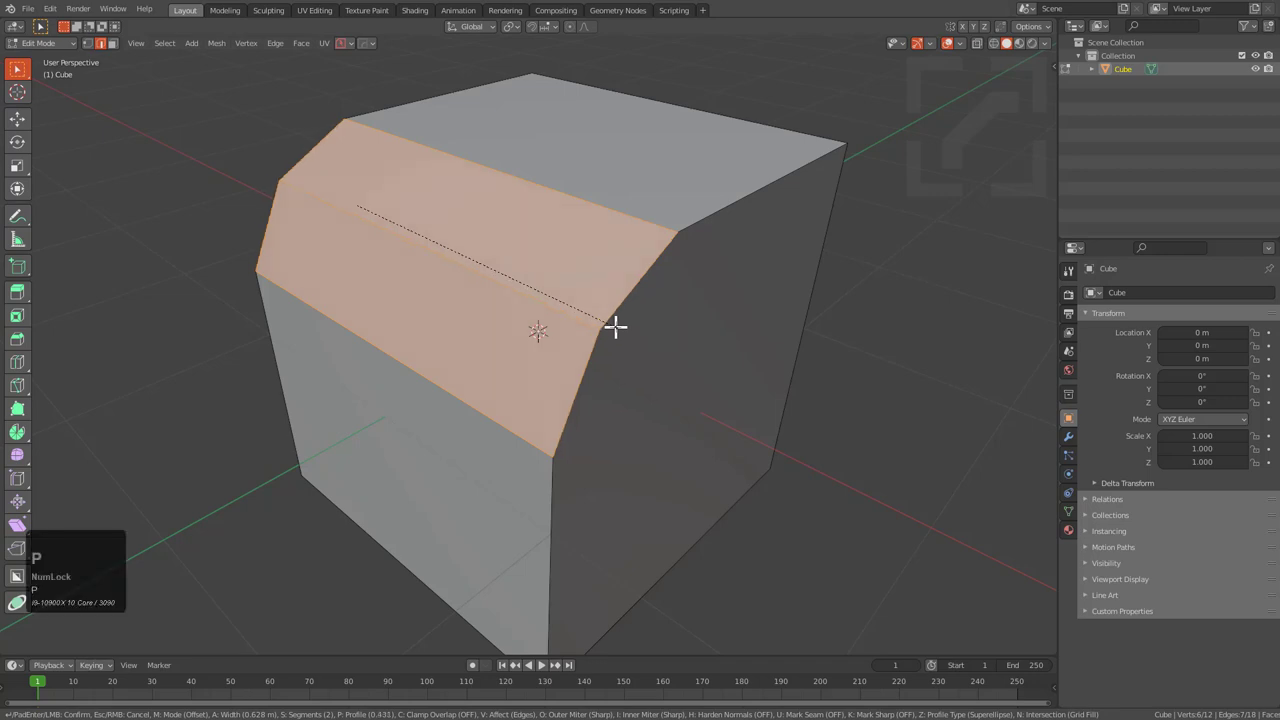
{"action": "key", "text": "p"}
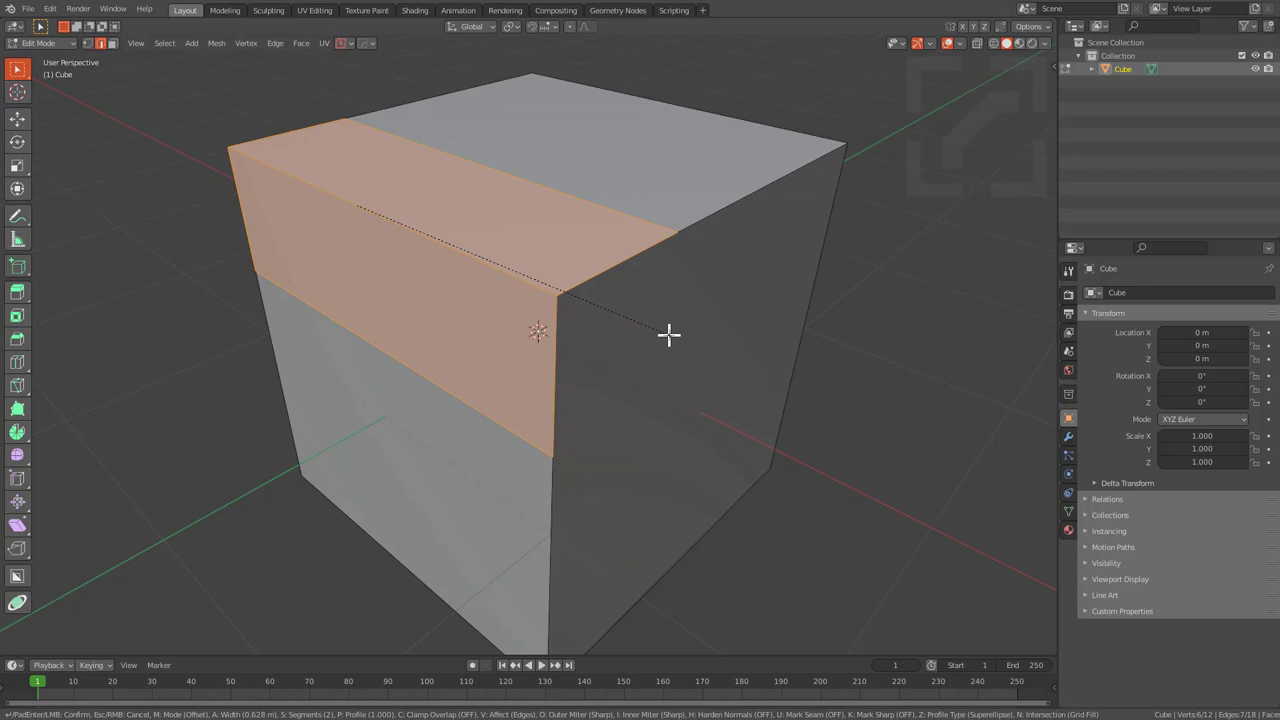
{"action": "key", "text": "a"}
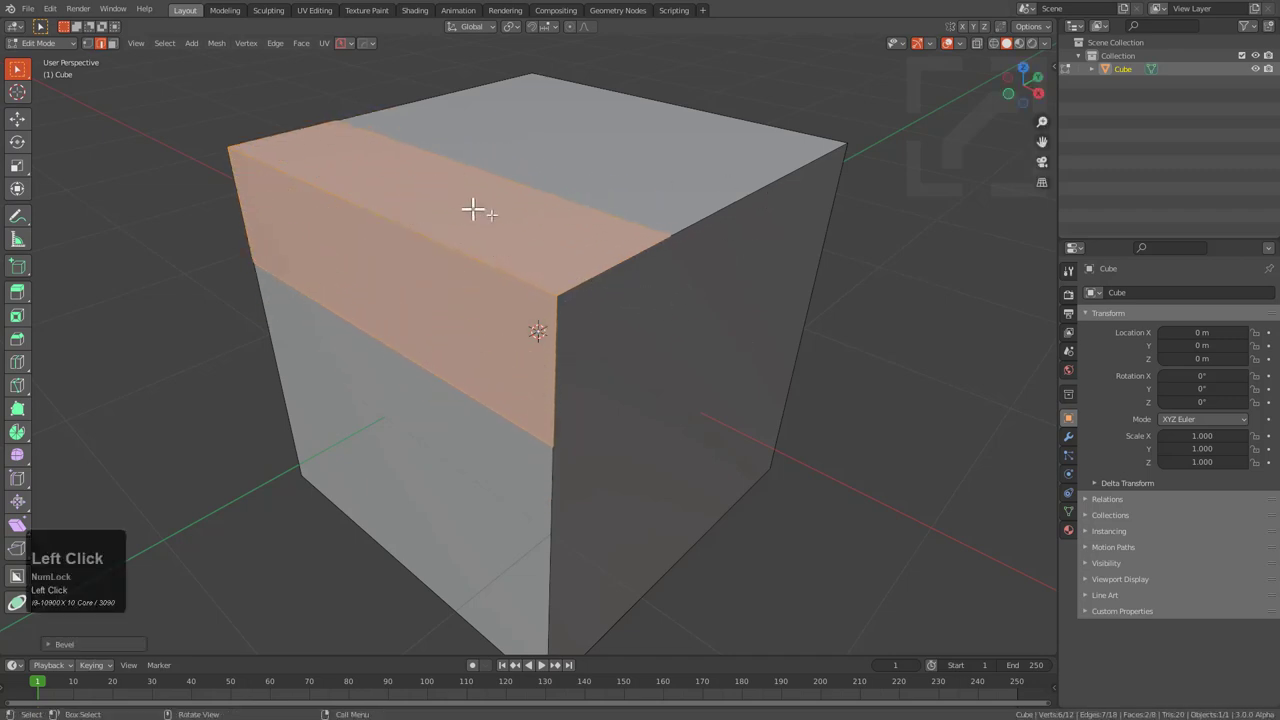
{"action": "left_click", "coordinate": [768, 188]}
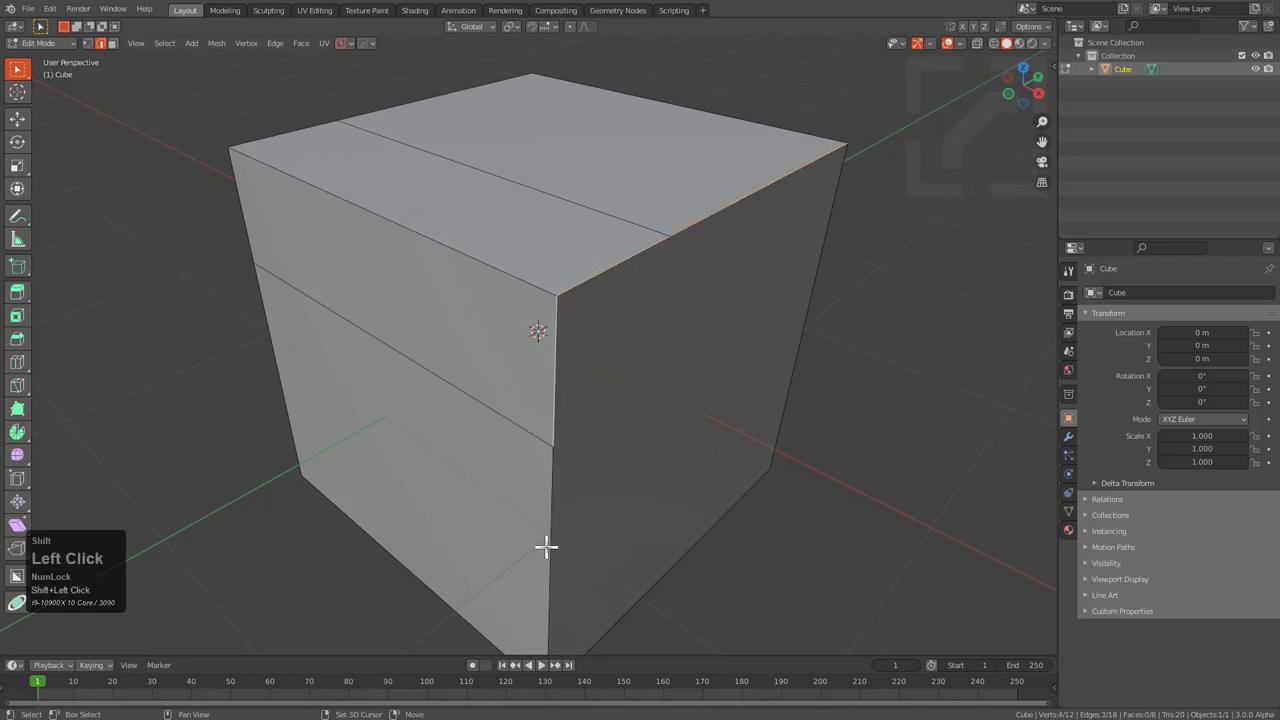
- Apply the same two-segment step bevel to the top right edge and a vertical corner edge
{"action": "key", "text": "ctrl+b"}
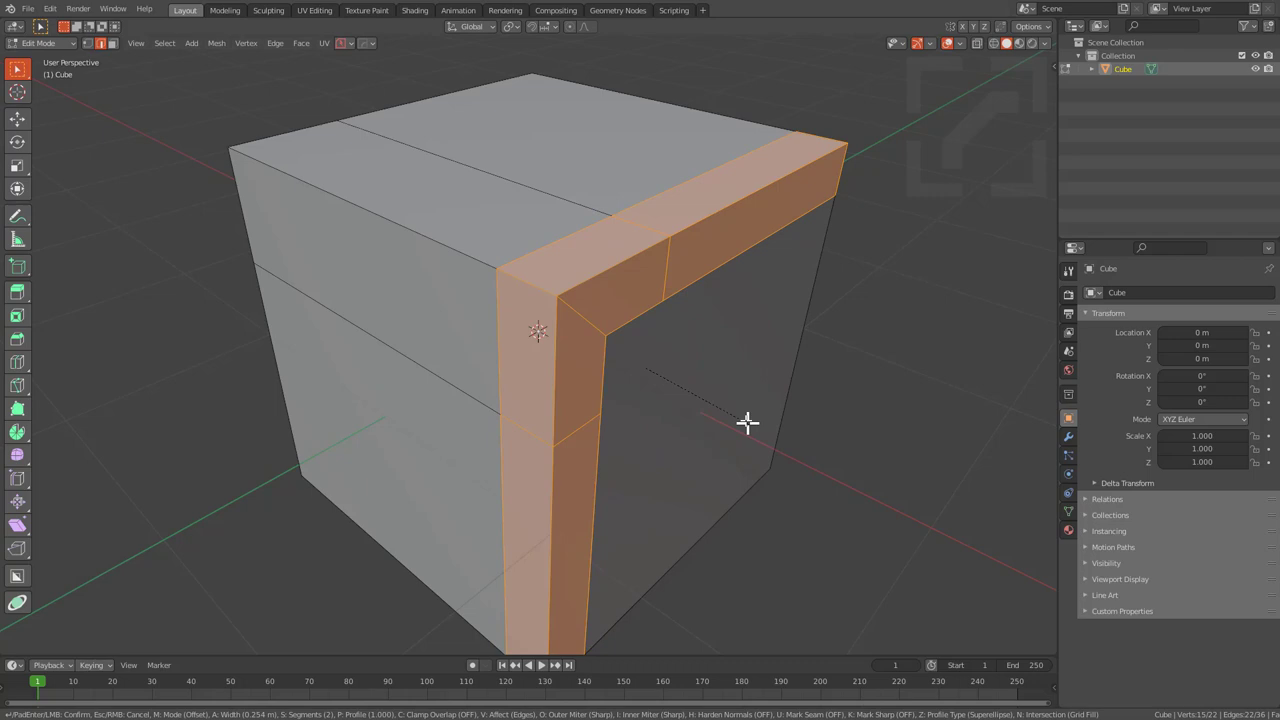
{"action": "left_click", "coordinate": [752, 416]}
{"action": "middle_click", "coordinate": [480, 233]}
{"action": "left_click", "coordinate": [448, 246]}
{"action": "left_click", "coordinate": [512, 277]}
{"action": "key", "text": "ctrl+z"}
{"action": "left_click", "coordinate": [576, 301]}
- Step-bevel another unbeveled edge on the cube's far side
{"action": "middle_click", "coordinate": [631, 354]}
{"action": "left_click", "coordinate": [570, 321]}
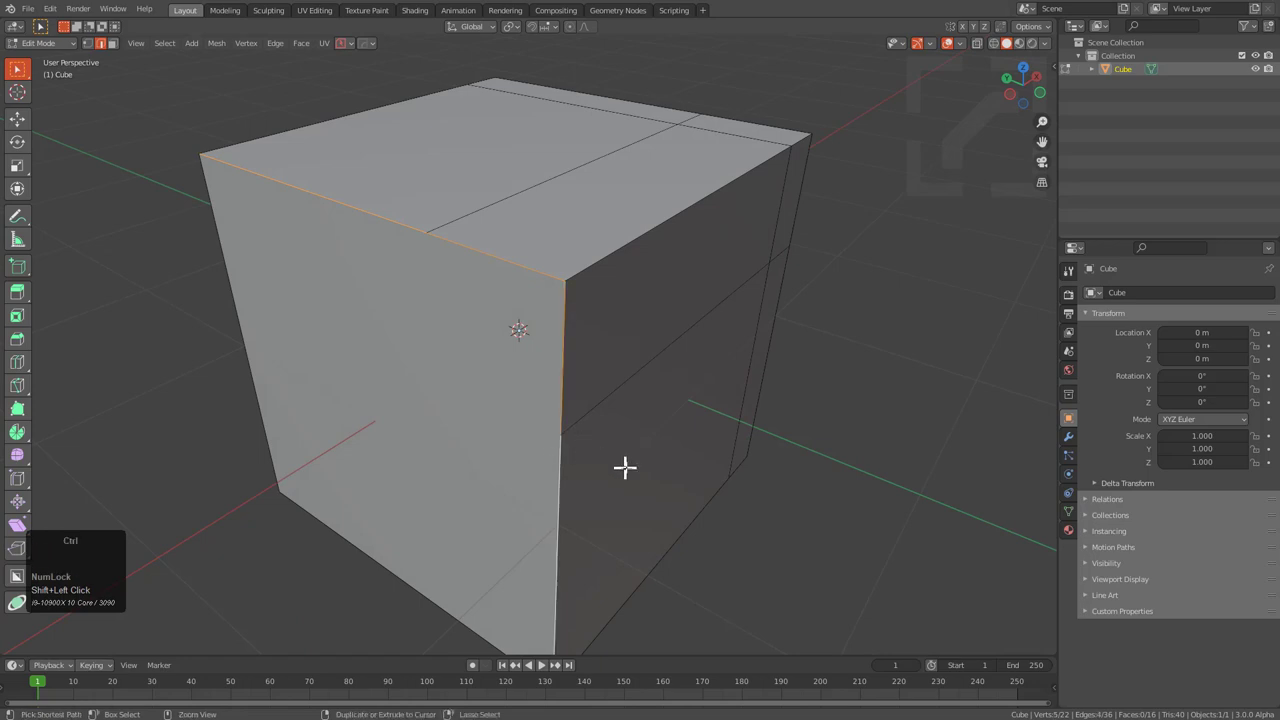
{"action": "key", "text": "ctrl+b"}
{"action": "left_click", "coordinate": [708, 474]}
{"action": "key", "text": "alt+a"}
- Step-bevel the top back edge together with two neighbouring edges
{"action": "middle_click", "coordinate": [468, 349]}
{"action": "left_click", "coordinate": [424, 300]}
{"action": "left_click", "coordinate": [542, 387]}
{"action": "middle_click", "coordinate": [284, 335]}
{"action": "left_click", "coordinate": [394, 332]}
{"action": "key", "text": "ctrl+z"}
{"action": "left_click", "coordinate": [430, 338]}
- Repeat the step bevel on the back edge, then on the next pair of side edges
{"action": "middle_click", "coordinate": [470, 357]}
{"action": "key", "text": "ctrl+b"}
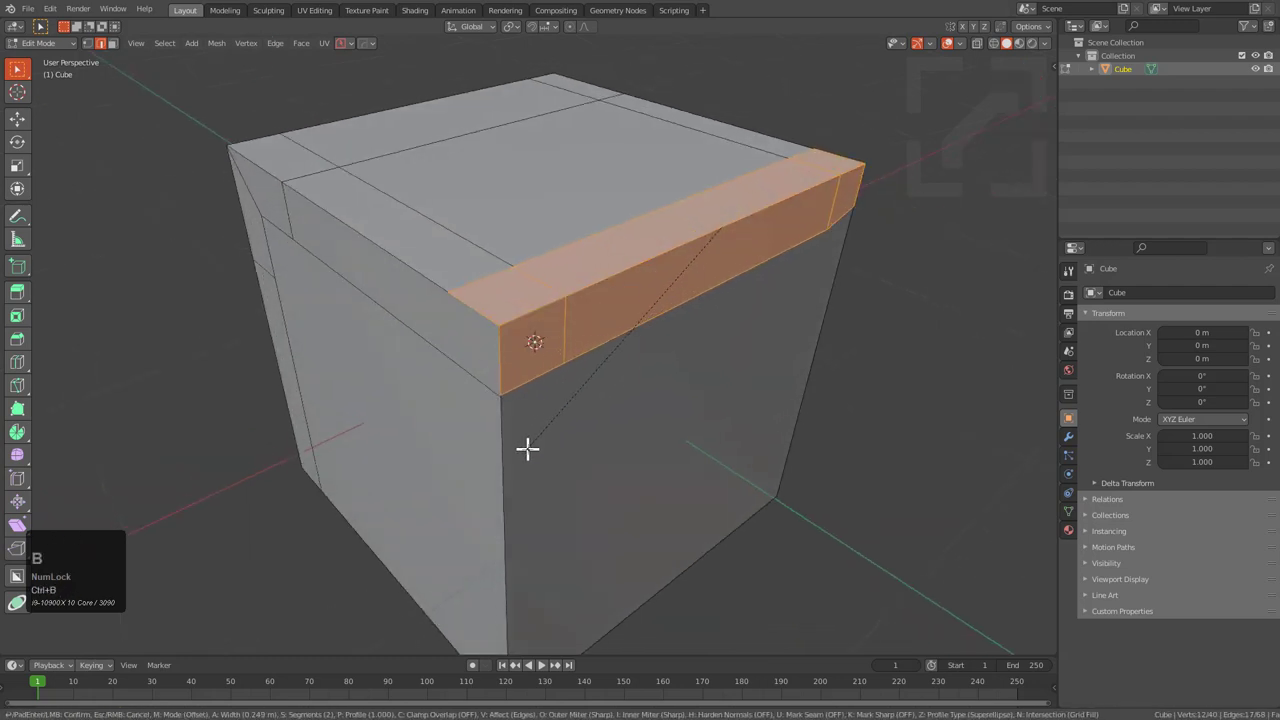
{"action": "left_click", "coordinate": [528, 442]}
{"action": "middle_click", "coordinate": [525, 424]}
{"action": "middle_click", "coordinate": [505, 383]}
{"action": "left_click", "coordinate": [481, 296]}
{"action": "middle_click", "coordinate": [481, 306]}
{"action": "left_click", "coordinate": [488, 362]}
{"action": "key", "text": "ctrl+b"}
{"action": "left_click", "coordinate": [658, 352]}
- Select three bottom edges from underneath and give them the step bevel
{"action": "scroll", "scroll_direction": "down", "scroll_amount": 3}
{"action": "middle_click", "coordinate": [558, 386]}
{"action": "key", "text": "alt+a"}
{"action": "middle_click", "coordinate": [510, 351]}
{"action": "left_click", "coordinate": [439, 358]}
{"action": "left_click", "coordinate": [511, 304]}
{"action": "middle_click", "coordinate": [504, 323]}
{"action": "scroll", "scroll_direction": "up", "scroll_amount": 3}
{"action": "left_click", "coordinate": [493, 417]}
{"action": "scroll", "scroll_direction": "up", "scroll_amount": 3}
{"action": "middle_click", "coordinate": [622, 381]}
{"action": "key", "text": "ctrl+b"}
{"action": "left_click", "coordinate": [663, 317]}
- Step-bevel the remaining bottom edges and start the bevel on the last one
{"action": "middle_click", "coordinate": [730, 330]}
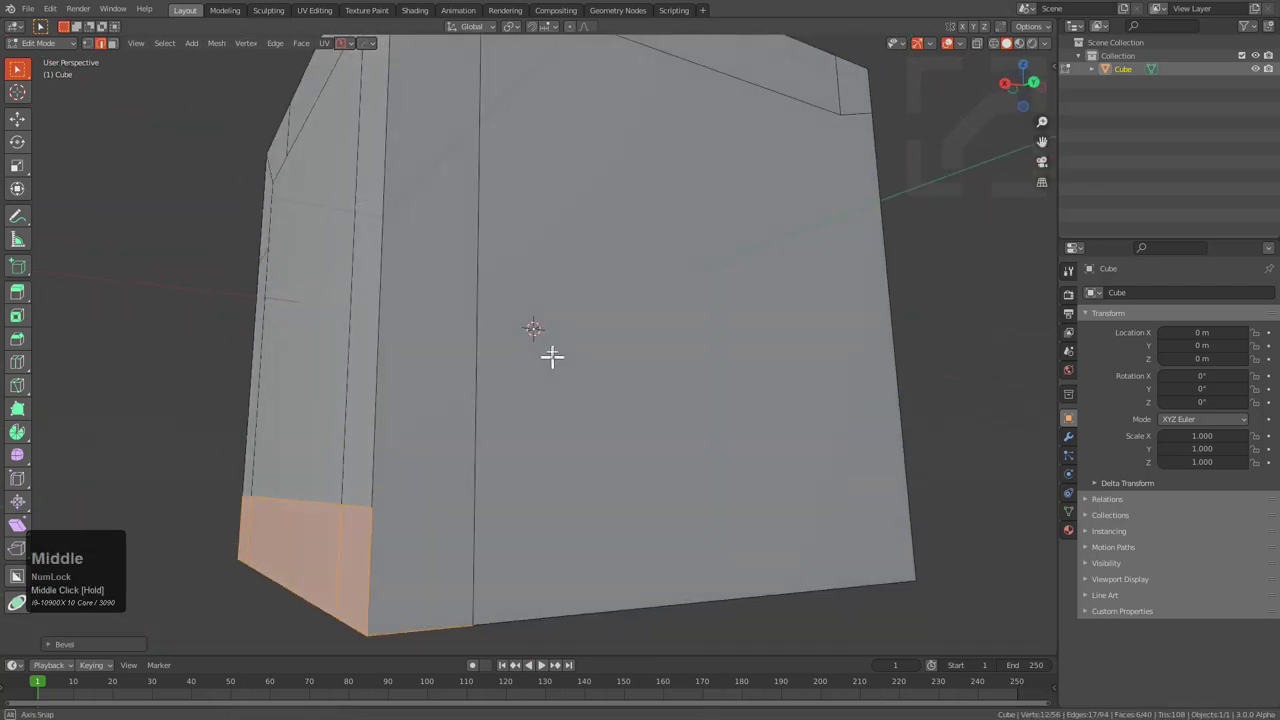
{"action": "scroll", "scroll_direction": "down", "scroll_amount": 3}
{"action": "middle_click", "coordinate": [624, 354]}
{"action": "left_click", "coordinate": [521, 296]}
{"action": "middle_click", "coordinate": [765, 409]}
{"action": "left_click", "coordinate": [624, 427]}
{"action": "middle_click", "coordinate": [619, 429]}
{"action": "key", "text": "ctrl+b"}
{"action": "left_click", "coordinate": [636, 441]}
{"action": "left_click", "coordinate": [479, 427]}
{"action": "key", "text": "ctrl+b"}
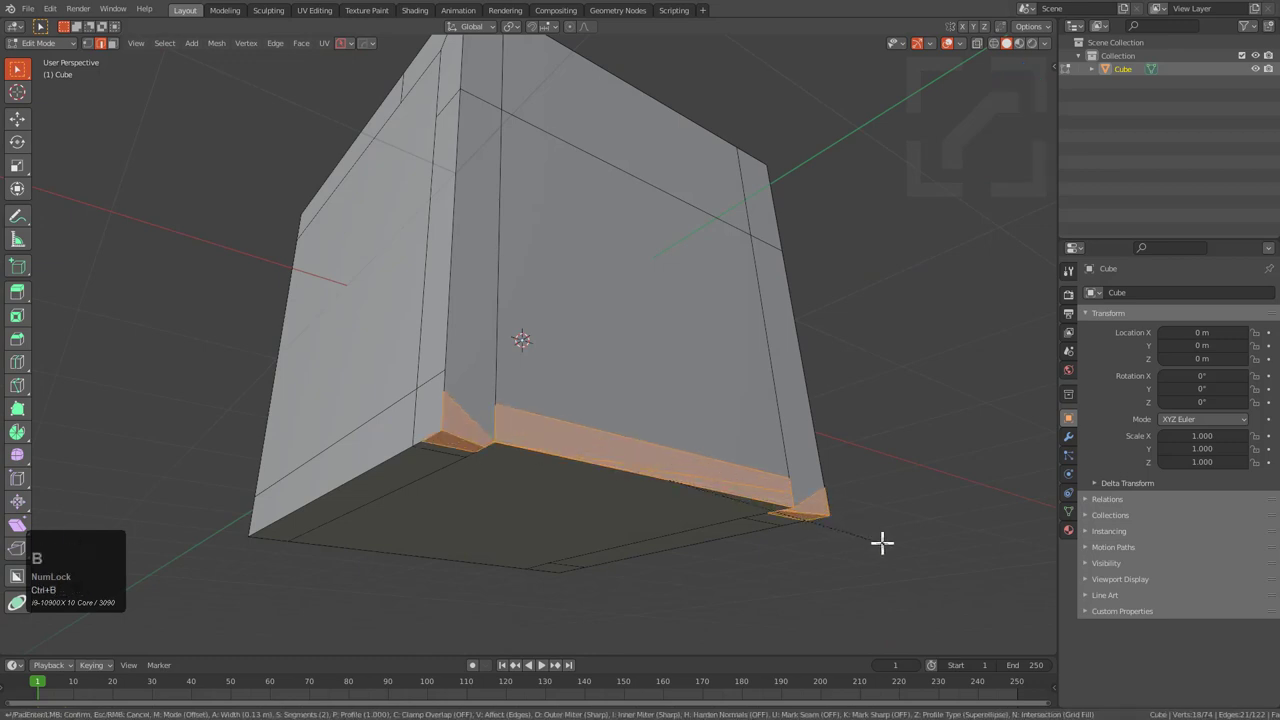
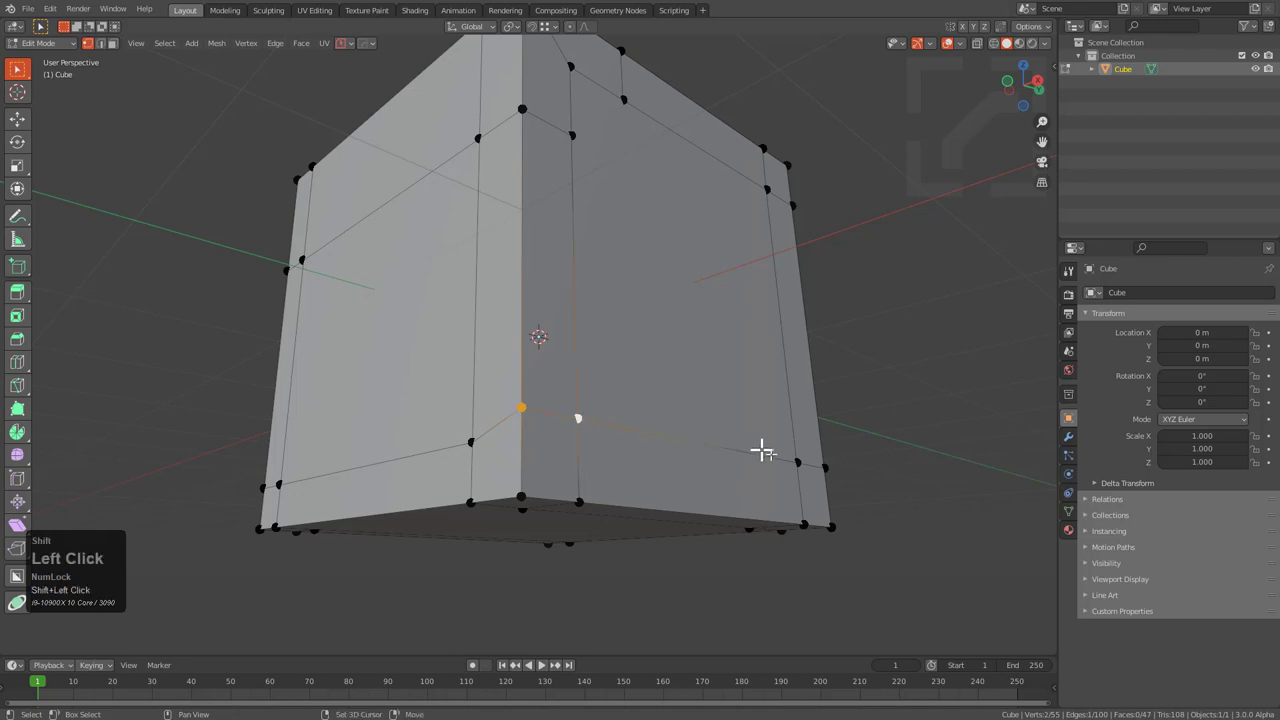
- Slide a stray vertex along Z onto the neighbouring loop, then move another vertex pair likewise
{"action": "key", "text": "g"}
{"action": "key", "text": "z"}
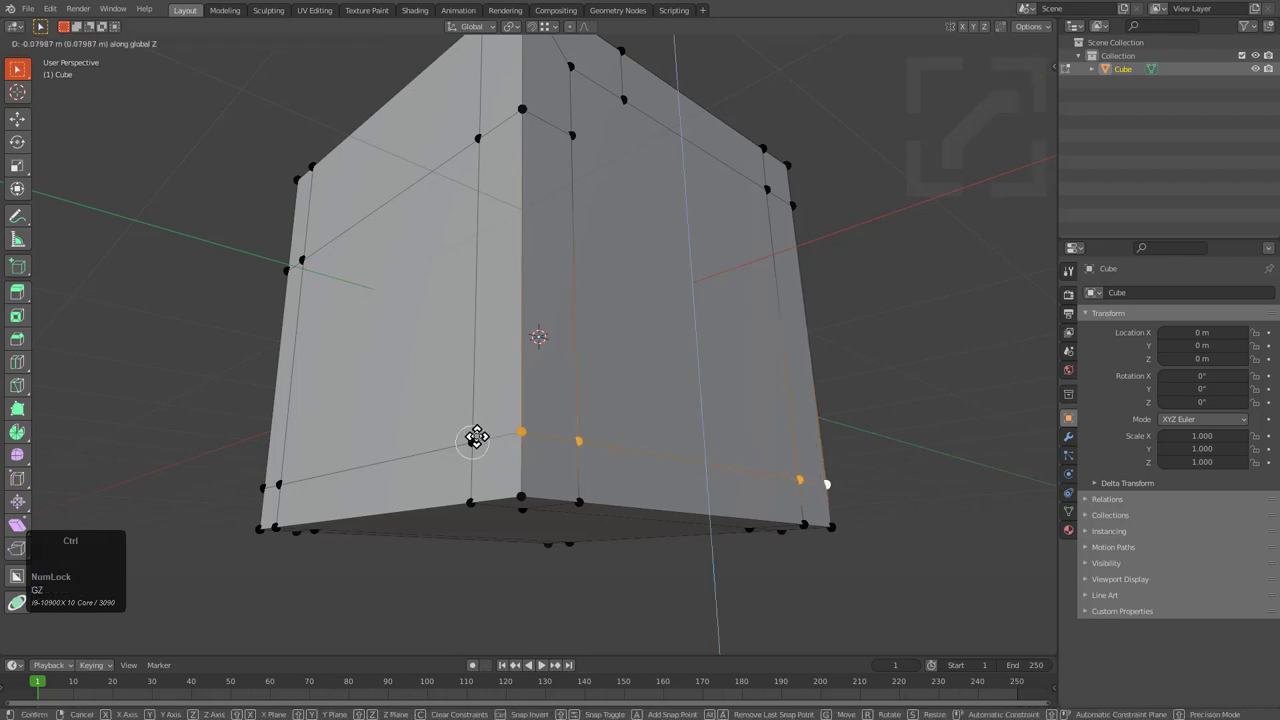
{"action": "left_click", "coordinate": [484, 439]}
{"action": "middle_click", "coordinate": [621, 411]}
{"action": "left_click", "coordinate": [494, 505]}
{"action": "left_click", "coordinate": [802, 486]}
{"action": "middle_click", "coordinate": [755, 481]}
{"action": "key", "text": "j"}
{"action": "double_click", "coordinate": [768, 549]}
{"action": "left_click", "coordinate": [752, 128]}
- Move the next stray vertices along one axis onto the adjacent edge loop
{"action": "left_click_drag", "start_coordinate": [721, 173], "coordinate": [578, 273]}
{"action": "scroll", "scroll_direction": "down", "scroll_amount": 3}
{"action": "key", "text": "j"}
{"action": "left_click", "coordinate": [553, 205]}
{"action": "middle_click", "coordinate": [519, 488]}
{"action": "left_click", "coordinate": [359, 491]}
{"action": "key", "text": "j"}
{"action": "left_click_drag", "start_coordinate": [425, 373], "coordinate": [501, 346]}
{"action": "left_click", "coordinate": [496, 348]}
- Move the top corner vertices along Y to line up with the loops
{"action": "middle_click", "coordinate": [623, 320]}
{"action": "left_click", "coordinate": [565, 349]}
{"action": "scroll", "scroll_direction": "up", "scroll_amount": 3}
{"action": "key", "text": "g"}
{"action": "key", "text": "y"}
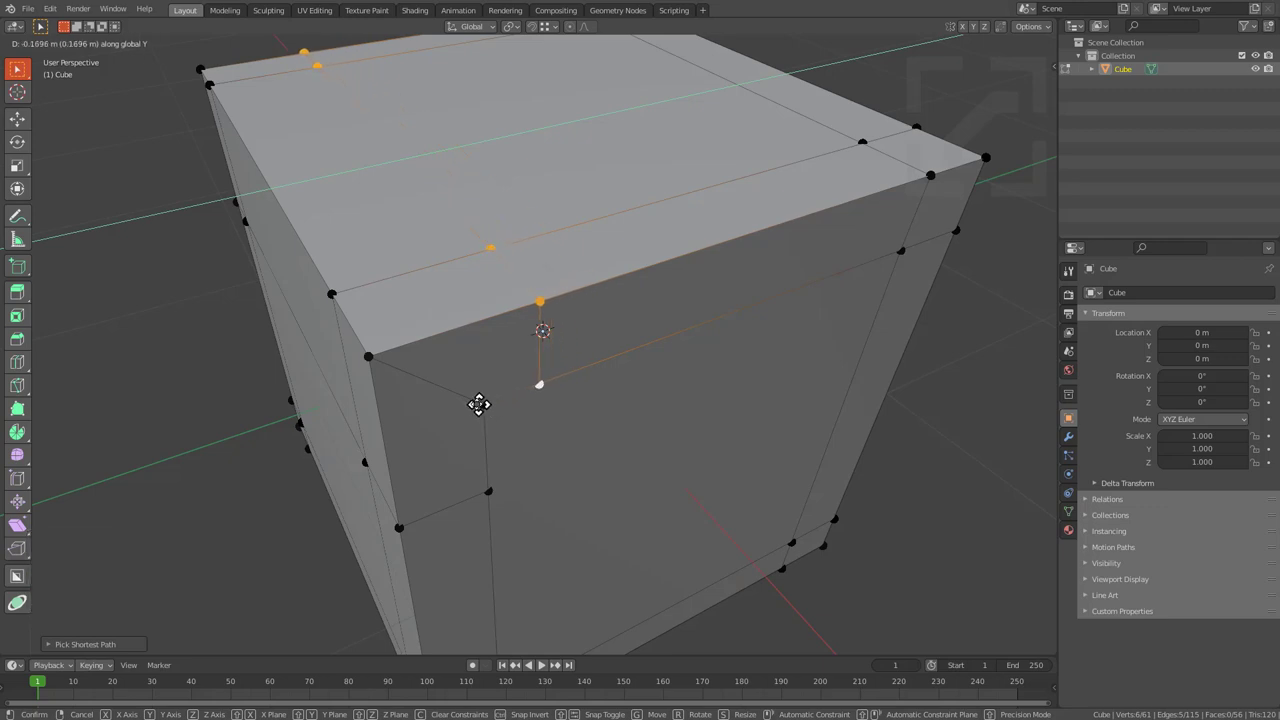
{"action": "key", "text": "g"}
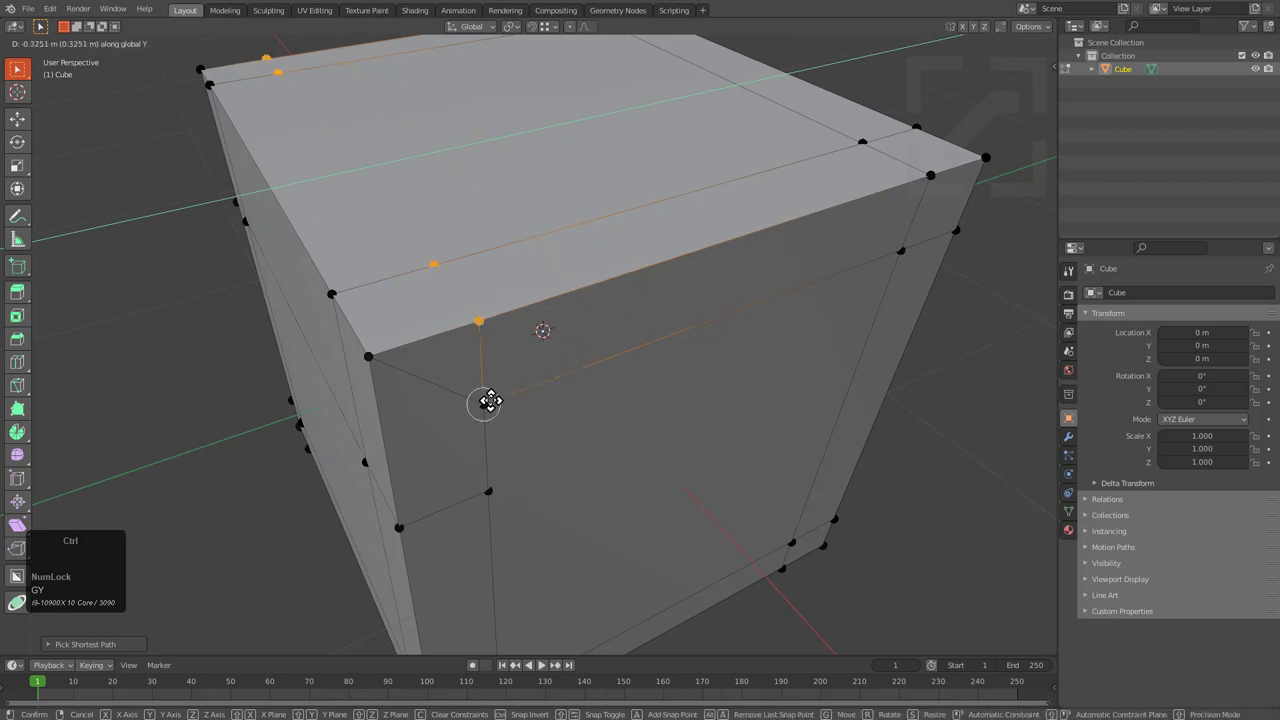
{"action": "left_click", "coordinate": [501, 405]}
- Move the side corner vertices along Z into line, then select all vertices
{"action": "middle_click", "coordinate": [472, 455]}
{"action": "left_click", "coordinate": [460, 365]}
{"action": "middle_click", "coordinate": [574, 363]}
{"action": "key", "text": "g"}
{"action": "key", "text": "z"}
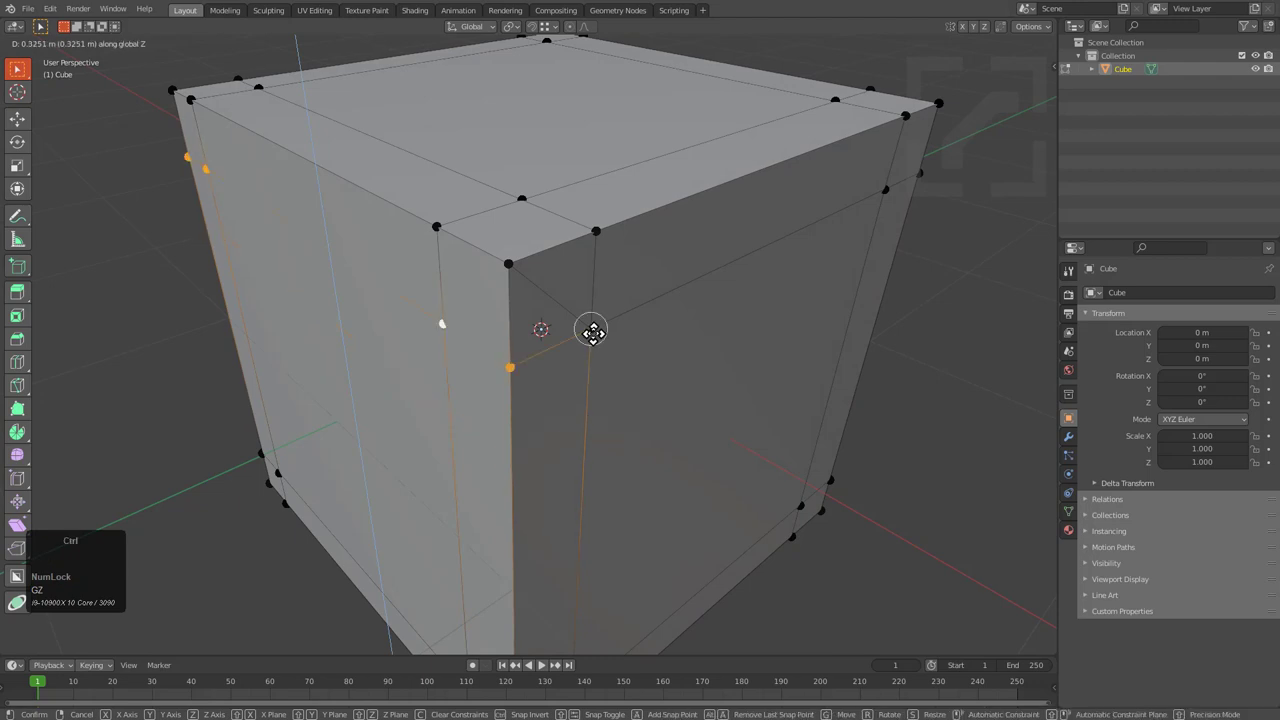
{"action": "left_click", "coordinate": [601, 336]}
{"action": "key", "text": "a"}
{"action": "right_click", "coordinate": [610, 345]}
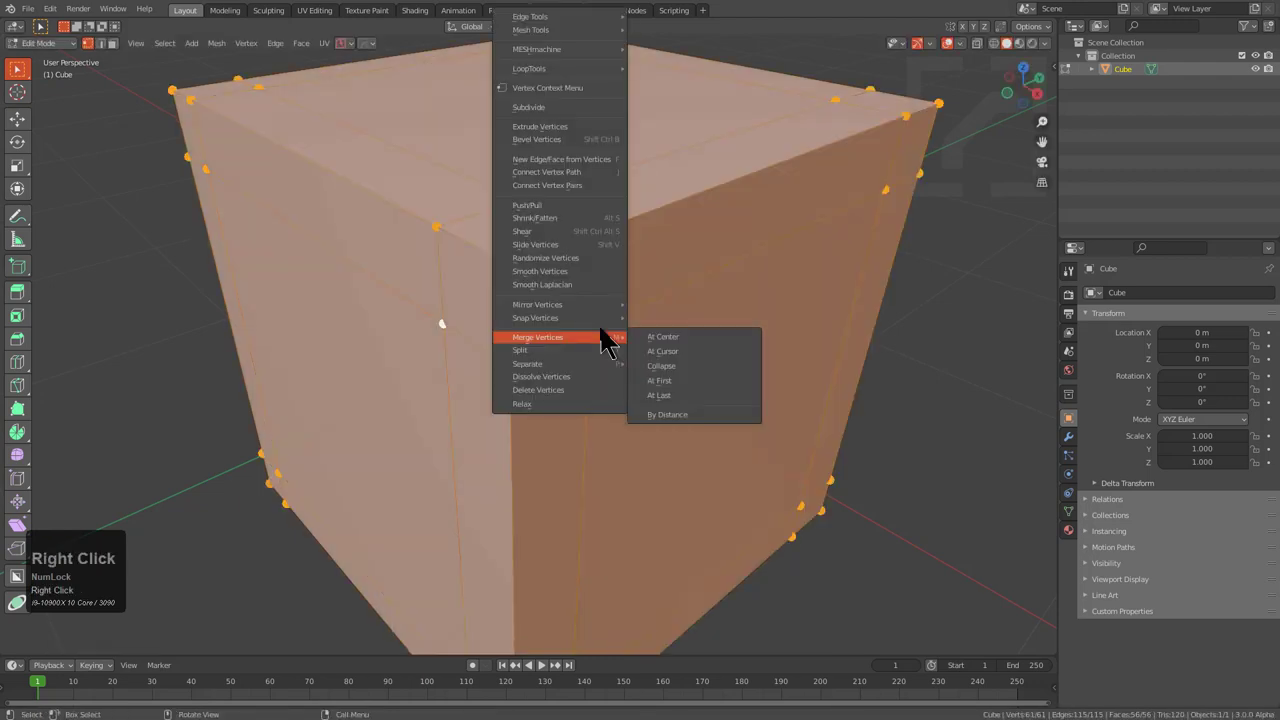
- Merge overlapping vertices by distance and inspect the remaining corner vertices
{"action": "left_click_drag", "start_coordinate": [682, 425], "coordinate": [586, 339]}
{"action": "key", "text": "2"}
{"action": "left_click", "coordinate": [551, 294]}
{"action": "middle_click", "coordinate": [376, 302]}
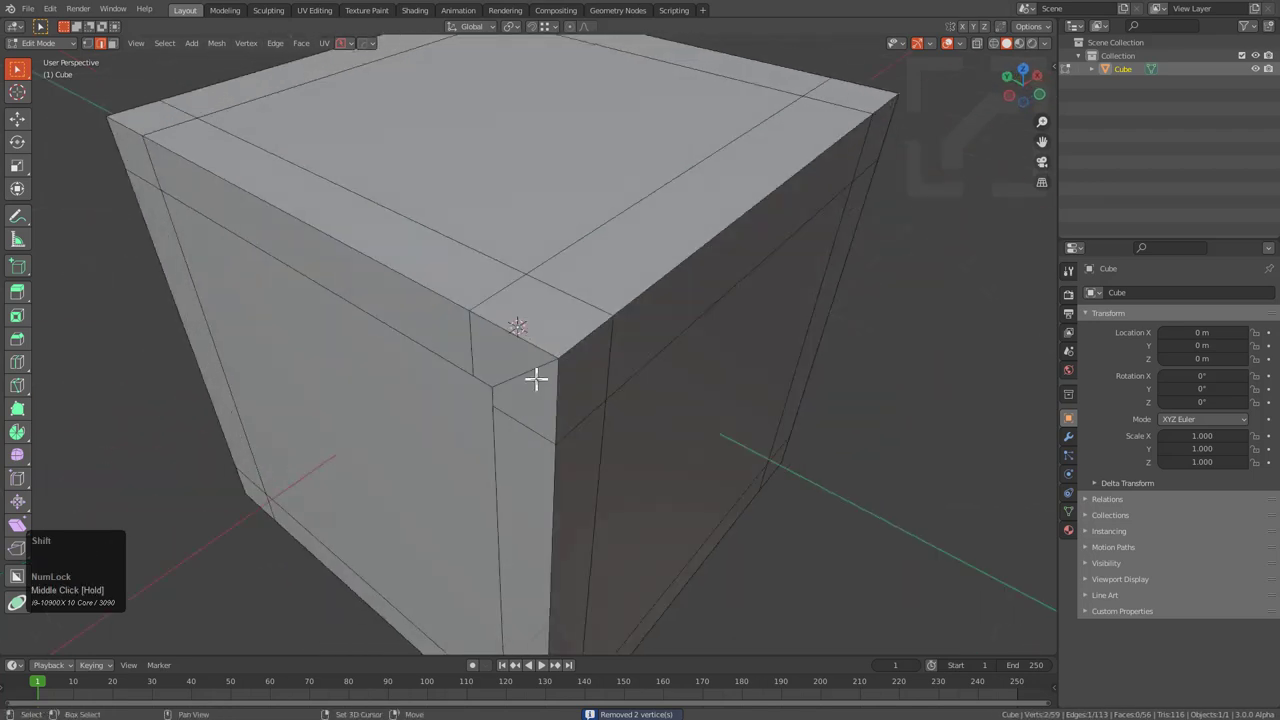
{"action": "left_click", "coordinate": [538, 371]}
{"action": "middle_click", "coordinate": [536, 368]}
{"action": "scroll", "scroll_direction": "up", "scroll_amount": 3}
- Dissolve and merge the pinching corner vertices, flattening the side loop with scale Z 0
{"action": "key", "text": "ctrl+x"}
{"action": "key", "text": "1"}
{"action": "left_click", "coordinate": [508, 360]}
{"action": "left_click", "coordinate": [478, 323]}
{"action": "key", "text": "m"}
{"action": "left_click", "coordinate": [527, 362]}
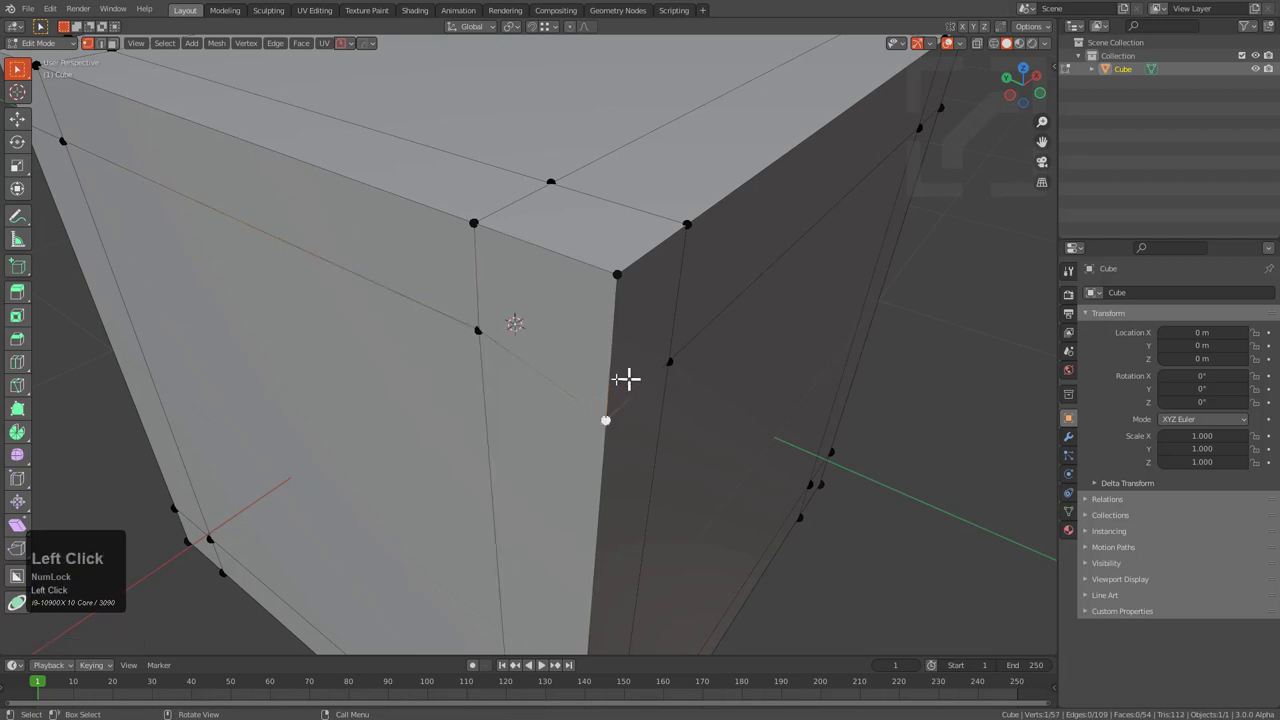
{"action": "scroll", "scroll_direction": "down", "scroll_amount": 3}
{"action": "left_click", "coordinate": [625, 343]}
{"action": "key", "text": "s"}
{"action": "key", "text": "z"}
{"action": "key", "text": "KP_0"}
{"action": "key", "text": "KP_Enter"}
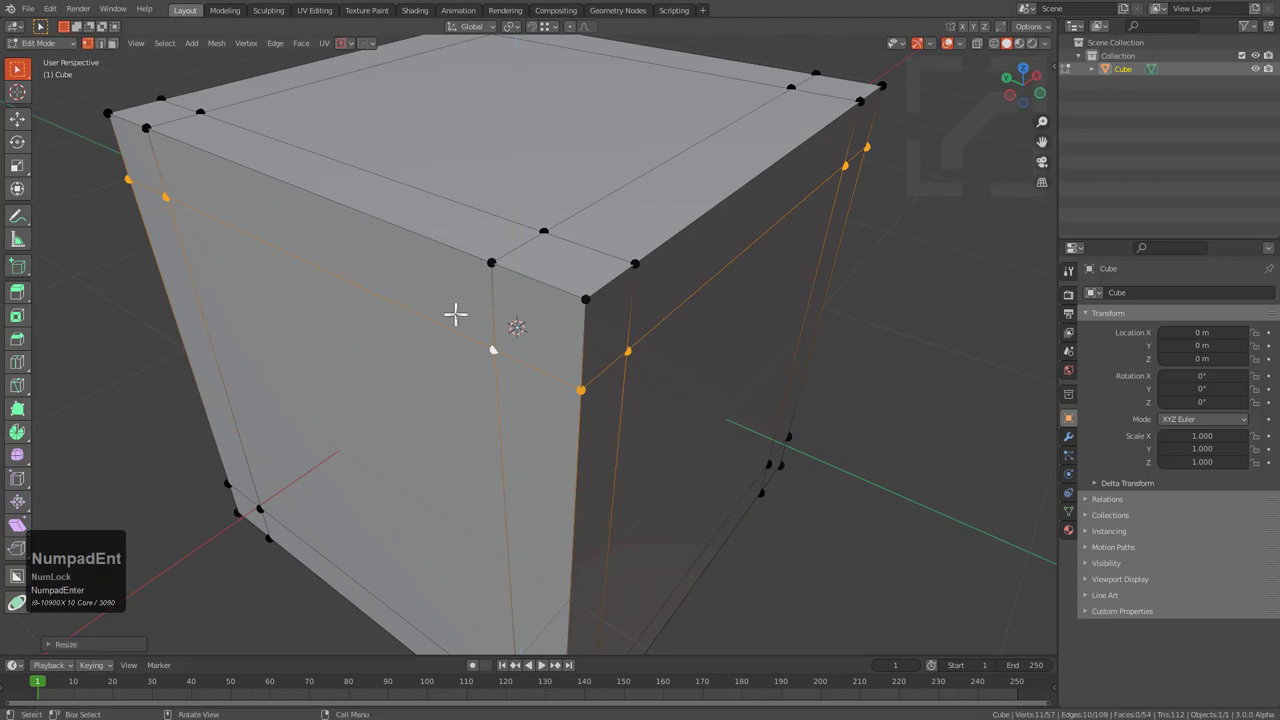
- Set subdivision level 2 (Ctrl+2) and orbit to check the rounded corners
{"action": "scroll", "scroll_direction": "down", "scroll_amount": 3}
{"action": "middle_click", "coordinate": [550, 382]}
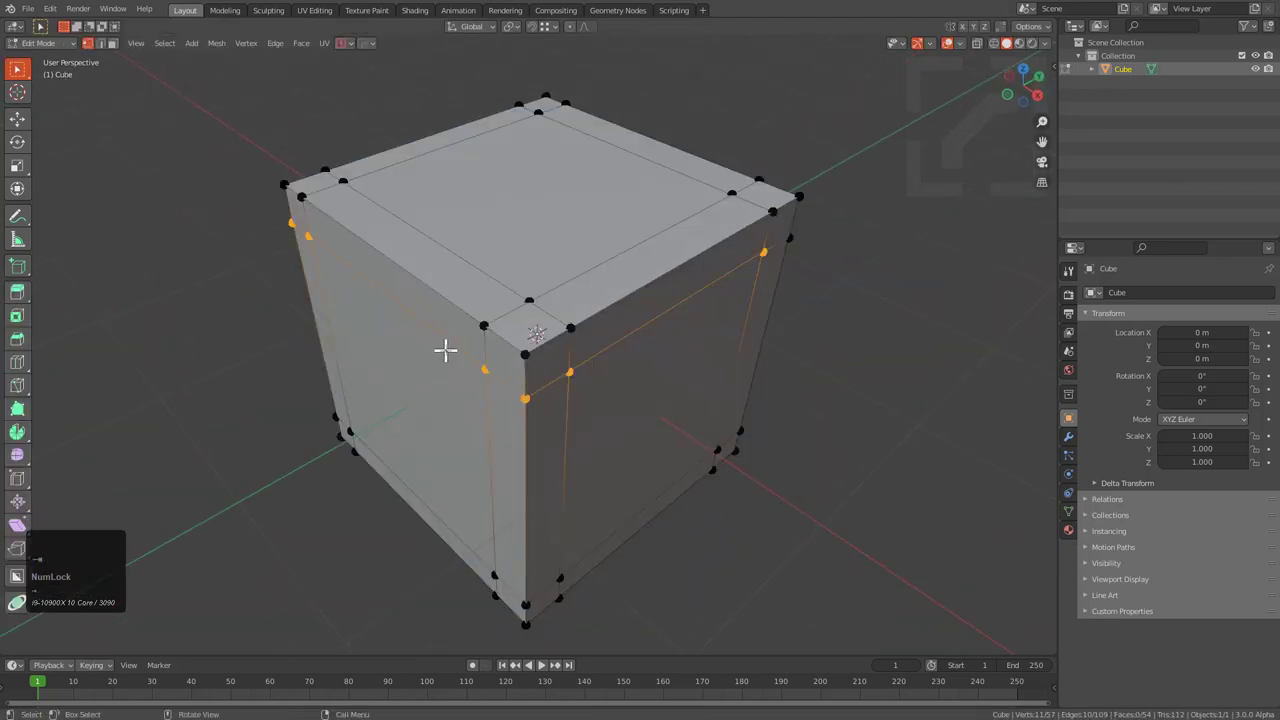
{"action": "key", "text": "alt+a"}
{"action": "middle_click", "coordinate": [547, 346]}
{"action": "key", "text": "1"}
{"action": "key", "text": "ctrl+2"}
{"action": "middle_click", "coordinate": [624, 379]}
{"action": "middle_click", "coordinate": [641, 357]}
{"action": "scroll", "scroll_direction": "up", "scroll_amount": 3}
- Reposition a vertex in the messy corner and select its two neighbours
{"action": "left_click", "coordinate": [609, 264]}
{"action": "middle_click", "coordinate": [683, 249]}
{"action": "key", "text": "2"}
{"action": "left_click", "coordinate": [660, 267]}
{"action": "key", "text": "1"}
{"action": "left_click", "coordinate": [667, 274]}
{"action": "left_click", "coordinate": [664, 252]}
- Merge the corner vertices onto the loop and leave Edit Mode to view the shaded cube
{"action": "key", "text": "alt+z"}
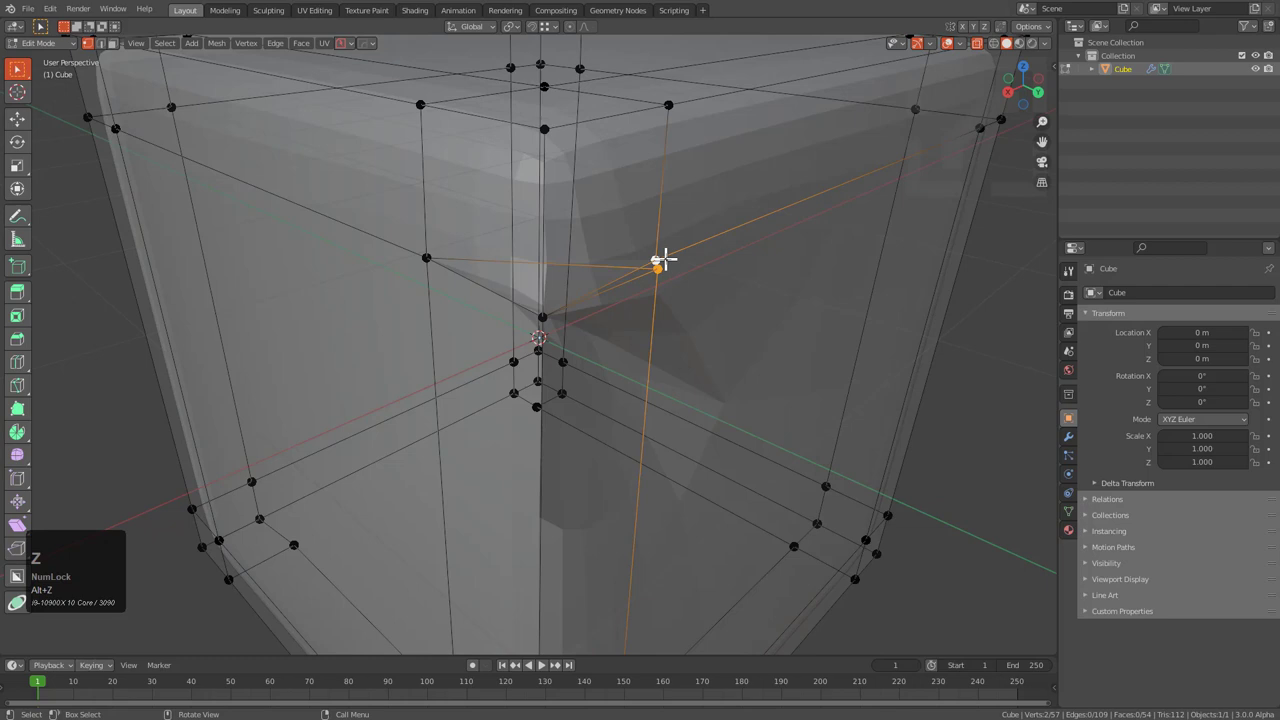
{"action": "key", "text": "m"}
{"action": "left_click", "coordinate": [672, 272]}
{"action": "key", "text": "2"}
{"action": "left_click", "coordinate": [601, 255]}
{"action": "key", "text": "x"}
{"action": "left_click", "coordinate": [591, 285]}
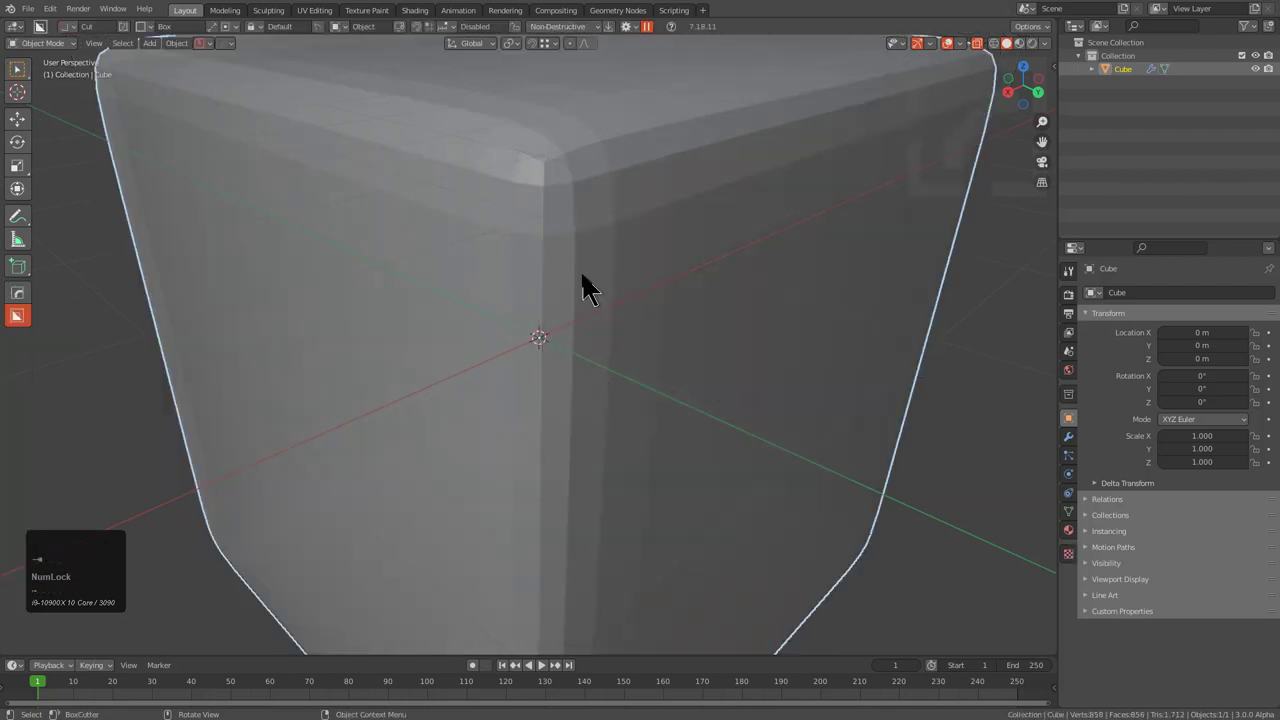
- Inspect the finished beveled cube from several angles, in and out of mesh editing
{"action": "key", "text": "alt+z"}
{"action": "scroll", "scroll_direction": "down", "scroll_amount": 3}
{"action": "middle_click", "coordinate": [591, 330]}
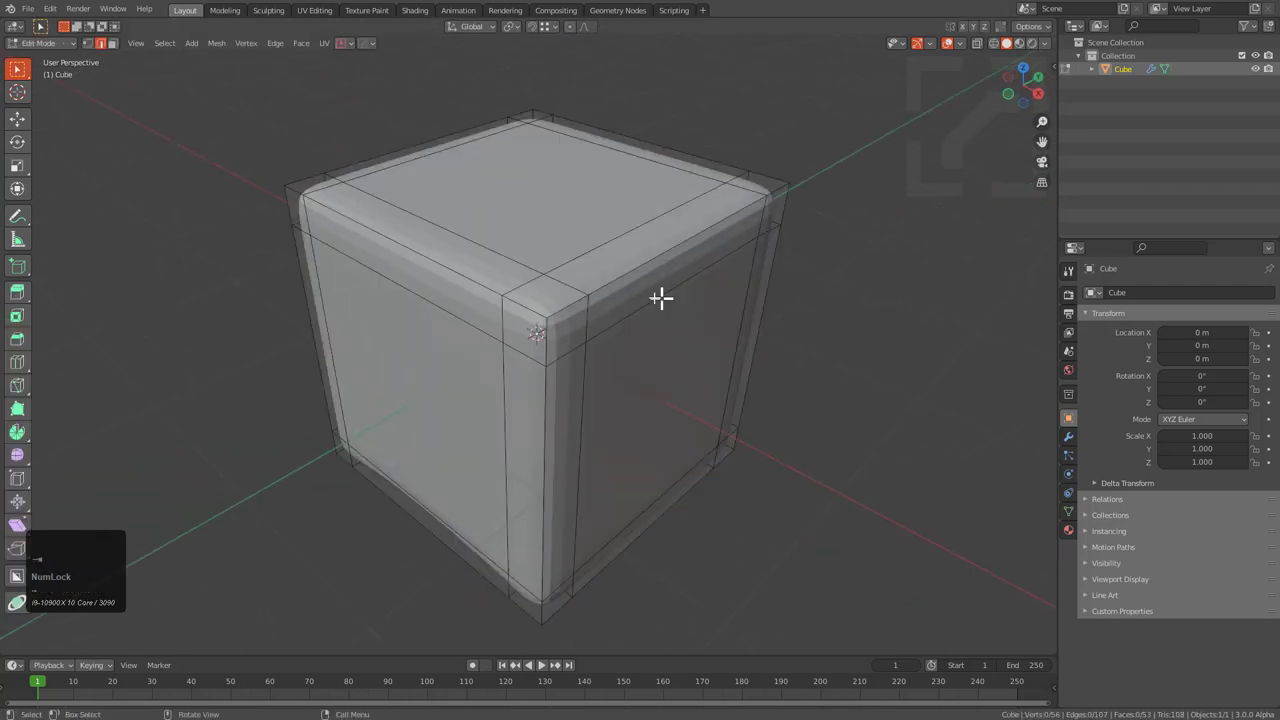
{"action": "key", "text": "alt+a"}
{"action": "left_click_drag", "start_coordinate": [398, 231], "coordinate": [460, 293]}
{"action": "middle_click", "coordinate": [470, 315]}
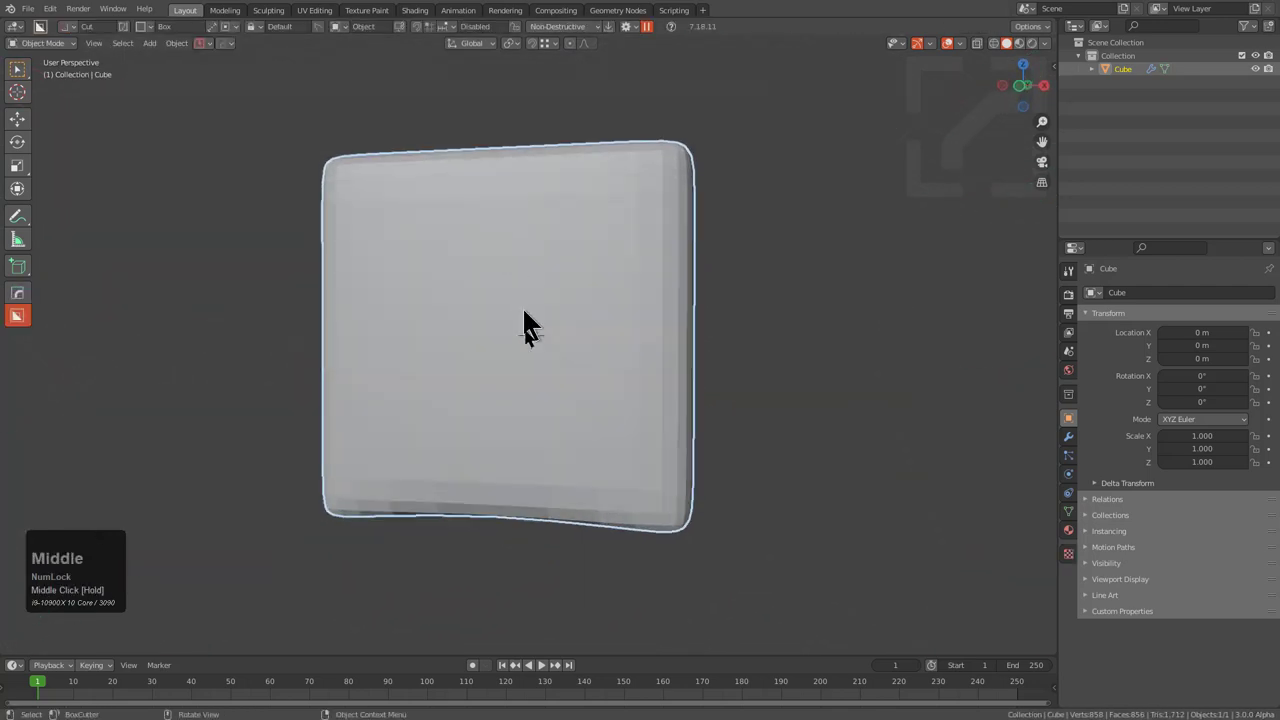
{"action": "middle_click", "coordinate": [543, 322]}
{"action": "middle_click", "coordinate": [596, 359]}
- Delete the cube, add a new one, and try a quick bevel and subdivision on it
{"action": "key", "text": "x"}
{"action": "left_click", "coordinate": [595, 383]}
{"action": "key", "text": "shift+a"}
{"action": "left_click", "coordinate": [643, 418]}
{"action": "key", "text": "ctrl+b"}
{"action": "left_click", "coordinate": [689, 398]}
{"action": "key", "text": "ctrl+1"}
{"action": "key", "text": "ctrl+2"}
{"action": "left_click_drag", "start_coordinate": [622, 392], "coordinate": [518, 372]}
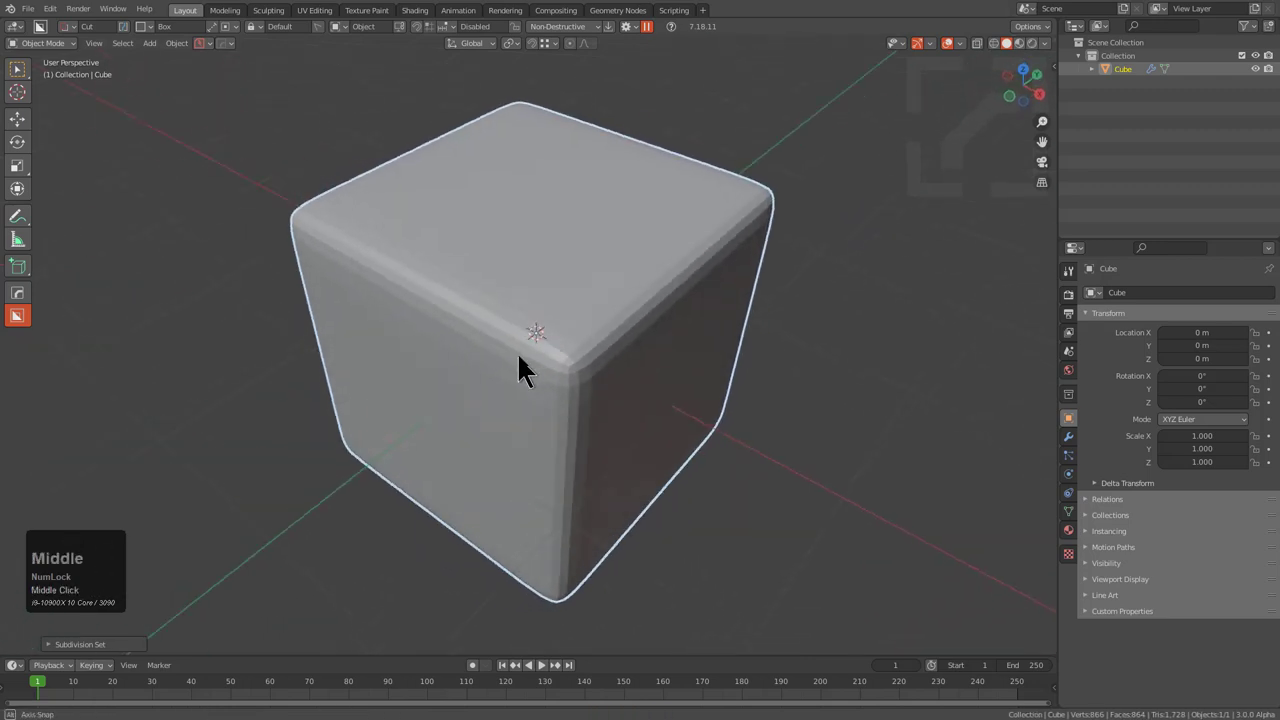
- Delete that cube again and add a fresh plain default cube in its place
{"action": "key", "text": "x"}
{"action": "left_click", "coordinate": [545, 376]}
{"action": "key", "text": "shift+a"}
{"action": "left_click", "coordinate": [587, 409]}
{"action": "middle_click", "coordinate": [533, 361]}
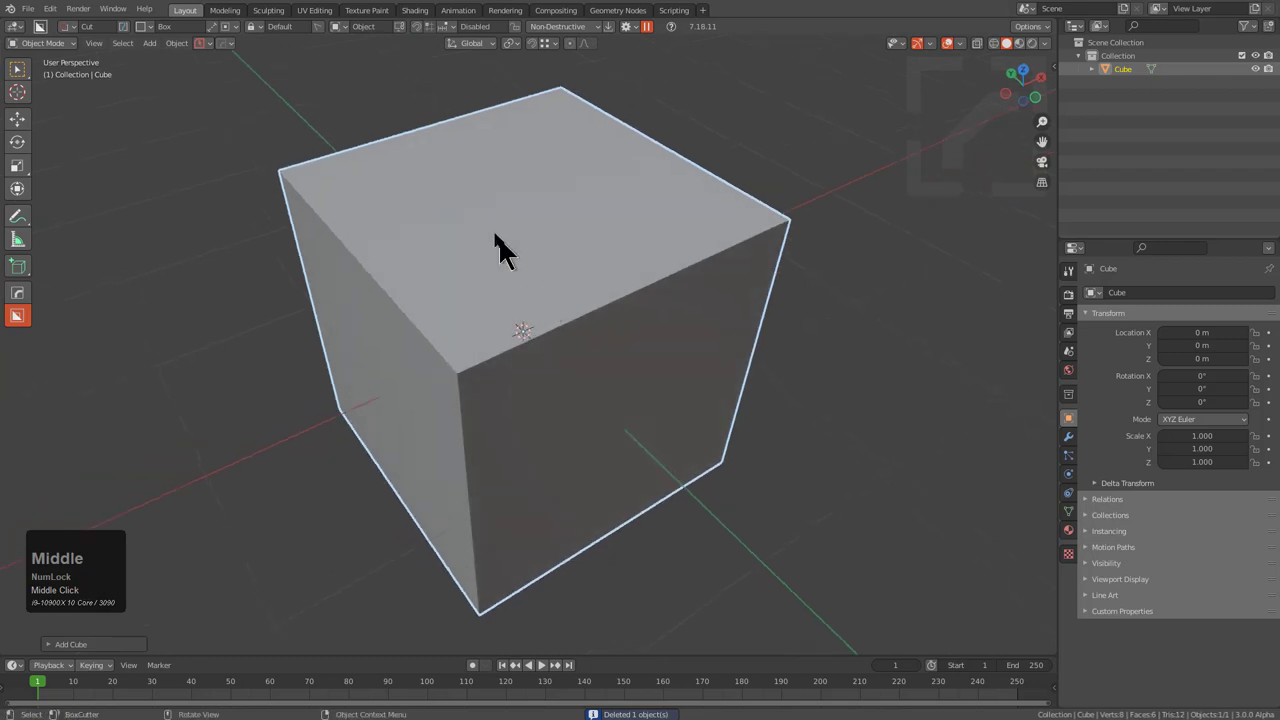
- Draw a BoxCutter cut across the cube, apply the booleans, and start beveling all edges in Edit Mode
{"action": "left_click_drag", "start_coordinate": [498, 198], "coordinate": [444, 417]}
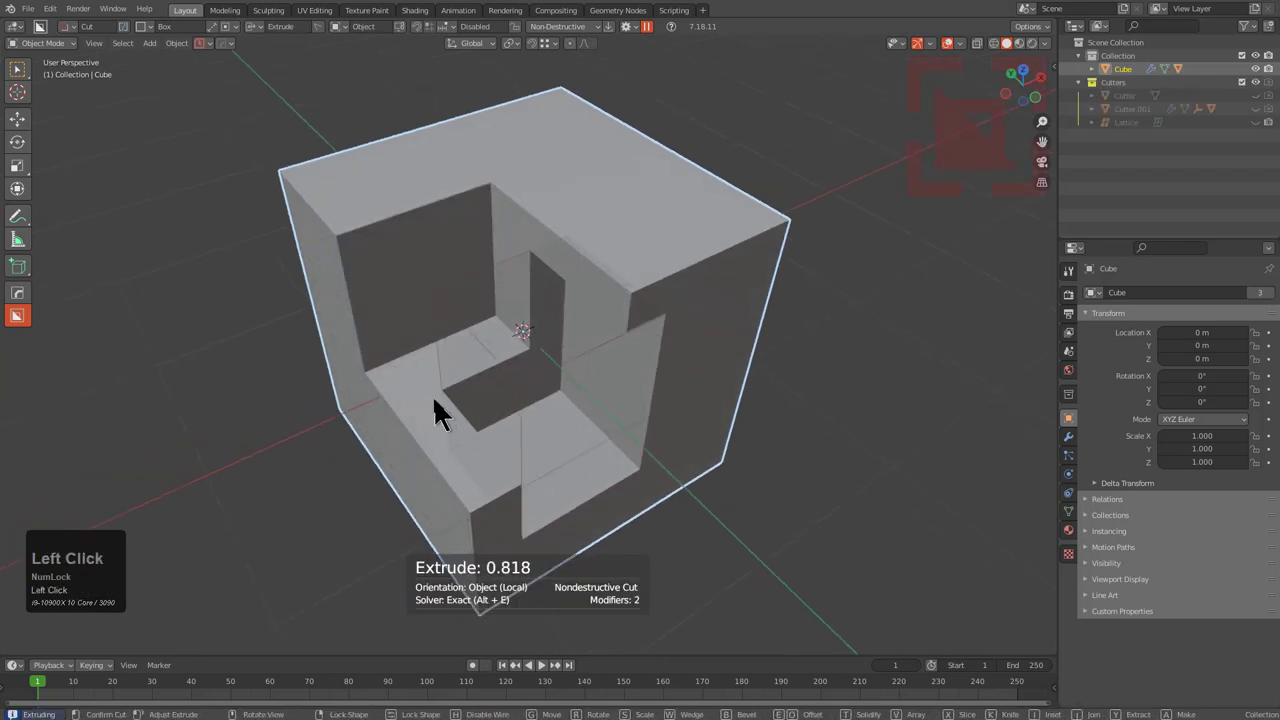
{"action": "left_click_drag", "start_coordinate": [498, 370], "coordinate": [576, 324]}
{"action": "key", "text": "ctrl+a"}
{"action": "left_click", "coordinate": [534, 324]}
{"action": "middle_click", "coordinate": [565, 358]}
{"action": "scroll", "scroll_direction": "up", "scroll_amount": 3}
{"action": "left_click_drag", "start_coordinate": [614, 295], "coordinate": [701, 328]}
{"action": "key", "text": "ctrl+b"}
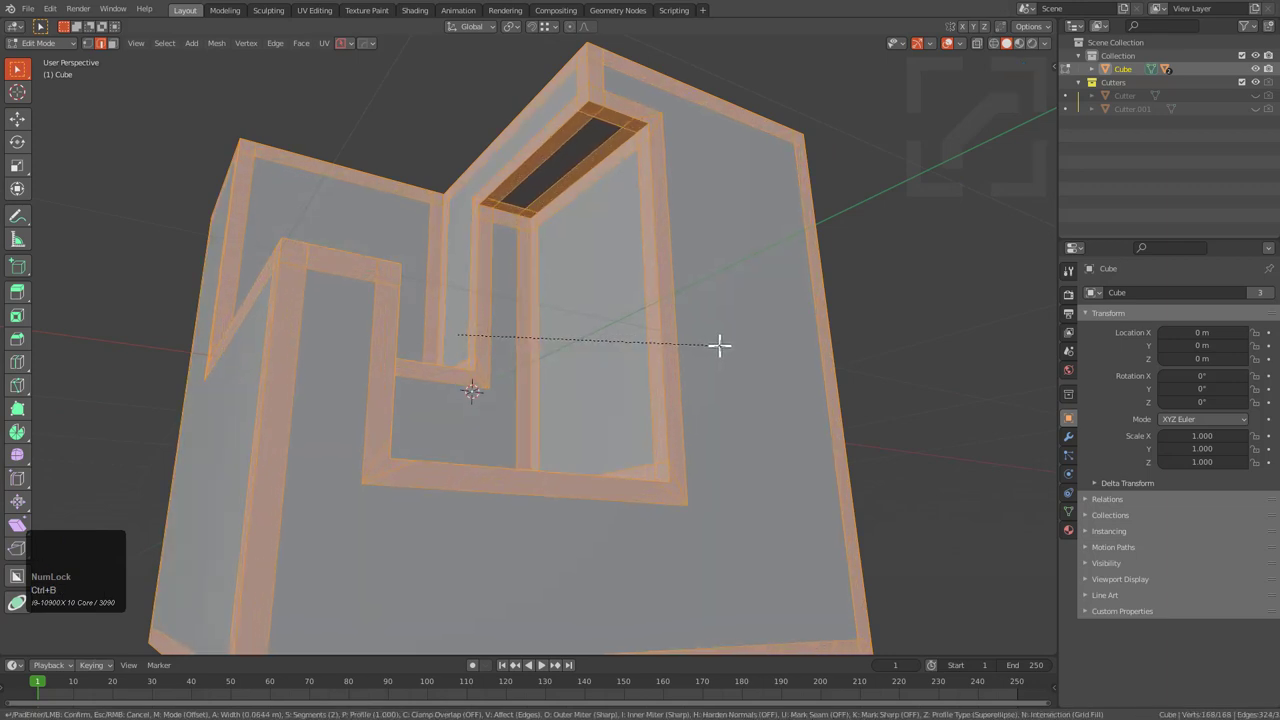
- Orbit and zoom around the cut to check the edges being beveled
{"action": "double_click", "coordinate": [721, 338]}
{"action": "middle_click", "coordinate": [644, 313]}
{"action": "middle_click", "coordinate": [593, 358]}
{"action": "middle_click", "coordinate": [585, 377]}
{"action": "scroll", "scroll_direction": "up", "scroll_amount": 3}
{"action": "middle_click", "coordinate": [633, 280]}
{"action": "scroll", "scroll_direction": "up", "scroll_amount": 3}
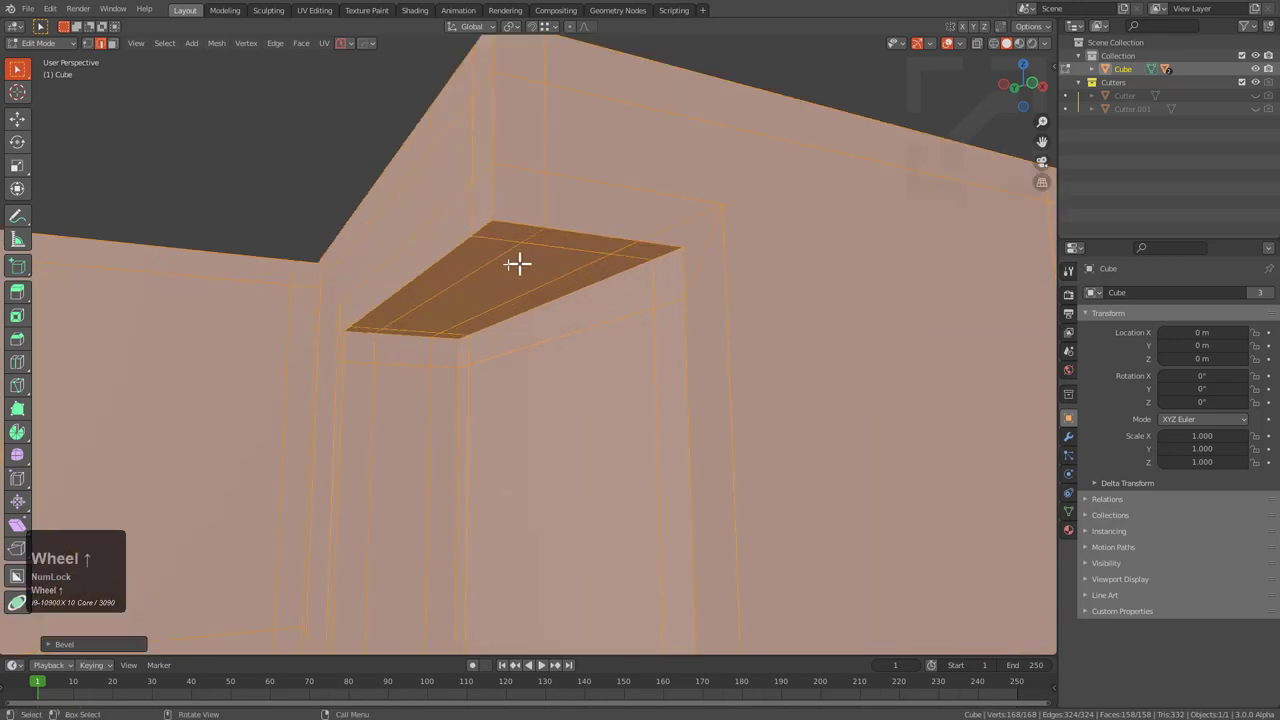
- In the Bevel redo panel set the width, 2 segments and Miter Outer to Arc
{"action": "key", "text": "F9"}
{"action": "left_click_drag", "start_coordinate": [668, 337], "coordinate": [840, 362]}
{"action": "double_click", "coordinate": [950, 365]}
{"action": "left_click", "coordinate": [838, 357]}
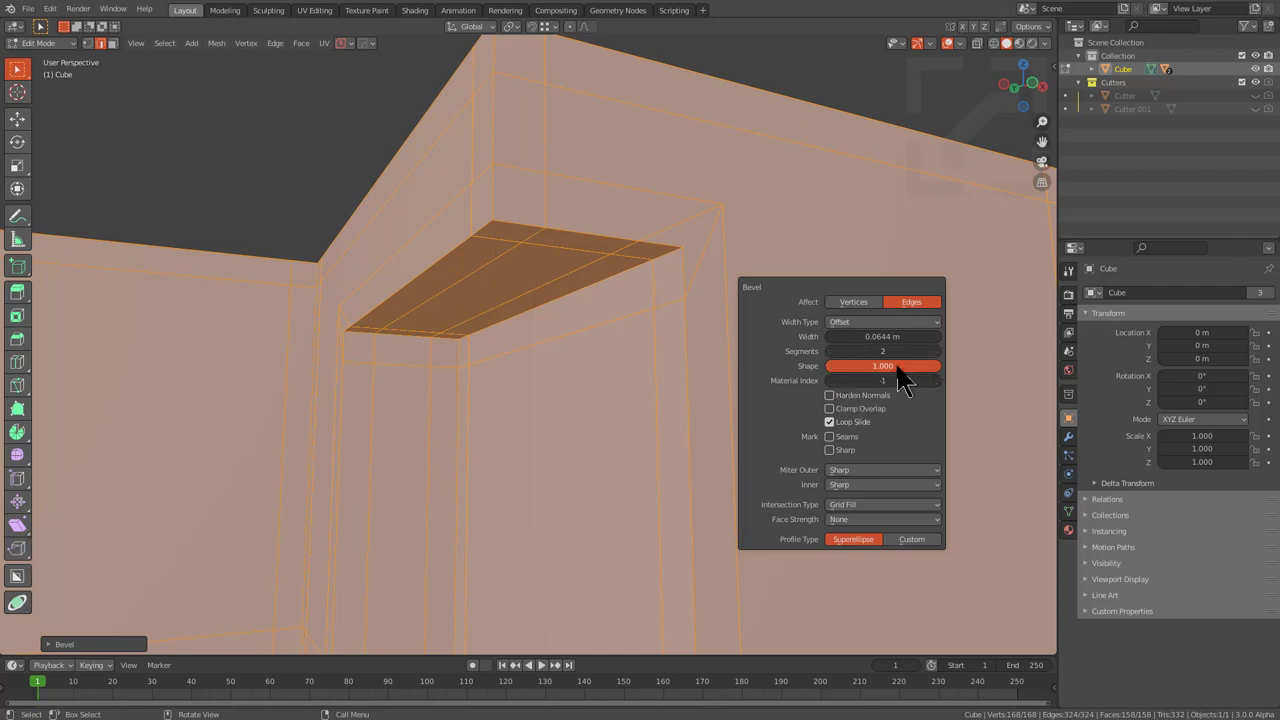
{"action": "left_click_drag", "start_coordinate": [891, 380], "coordinate": [853, 484]}
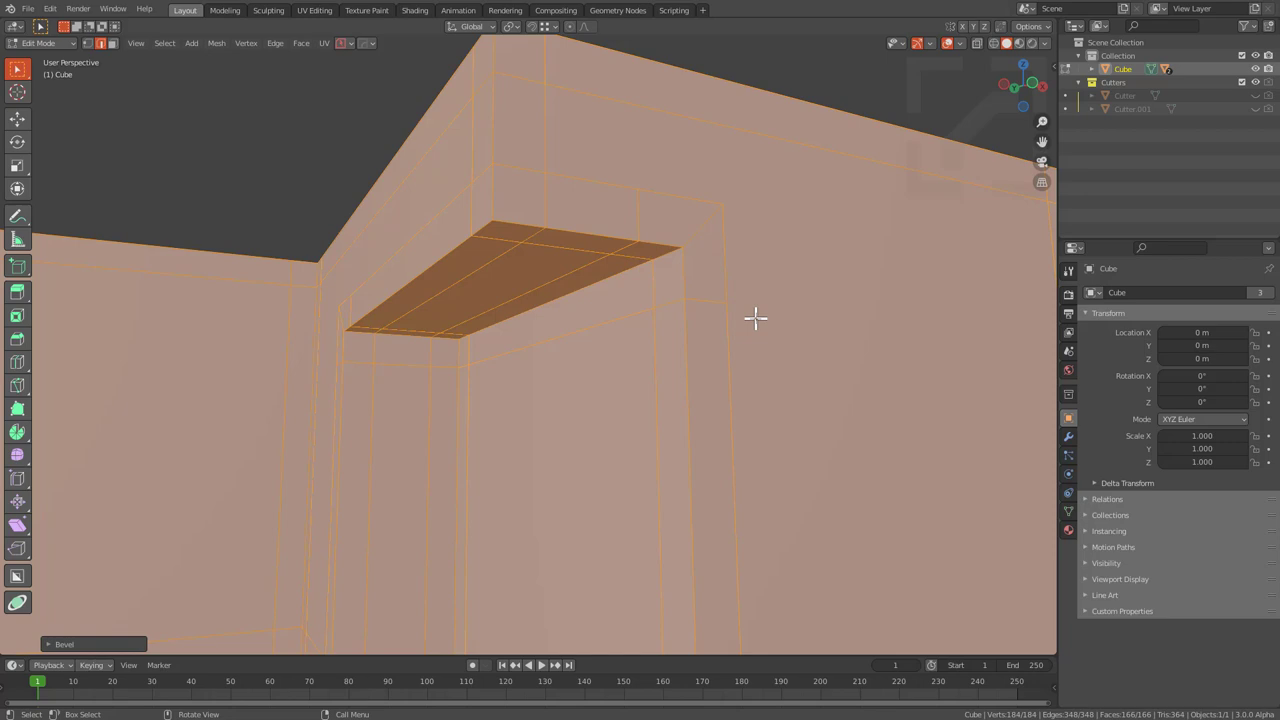
{"action": "key", "text": "F9"}
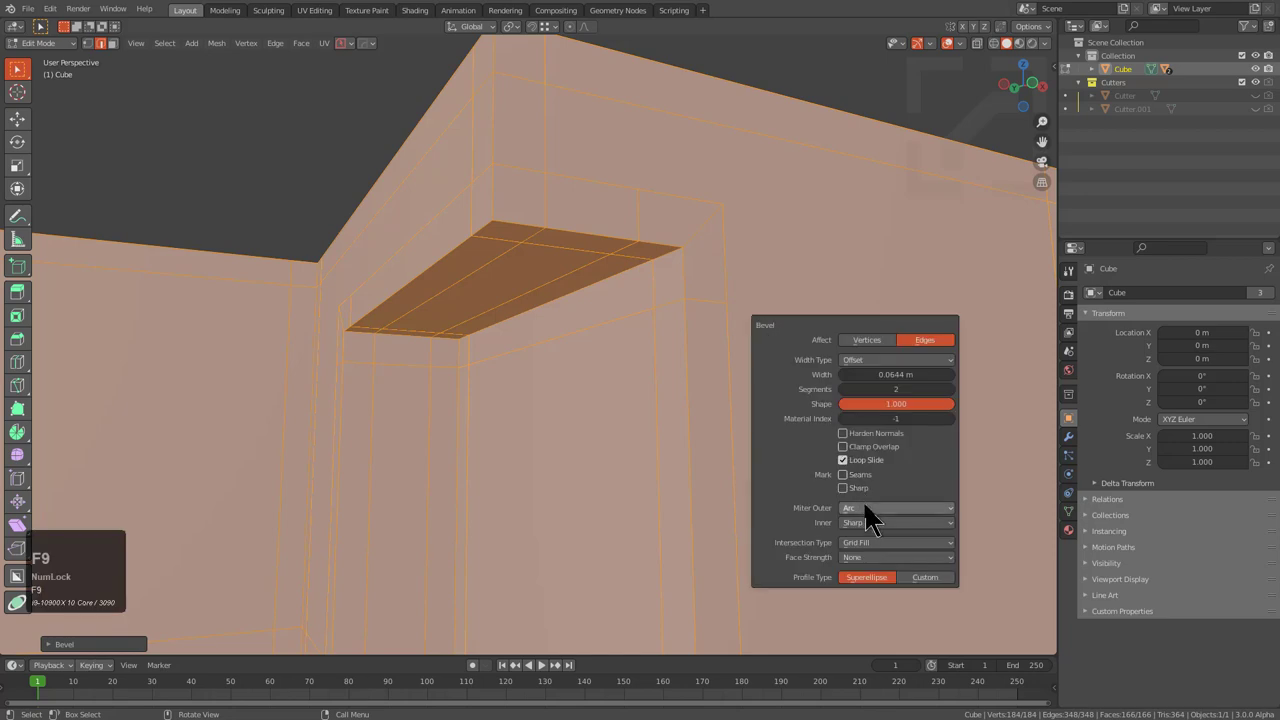
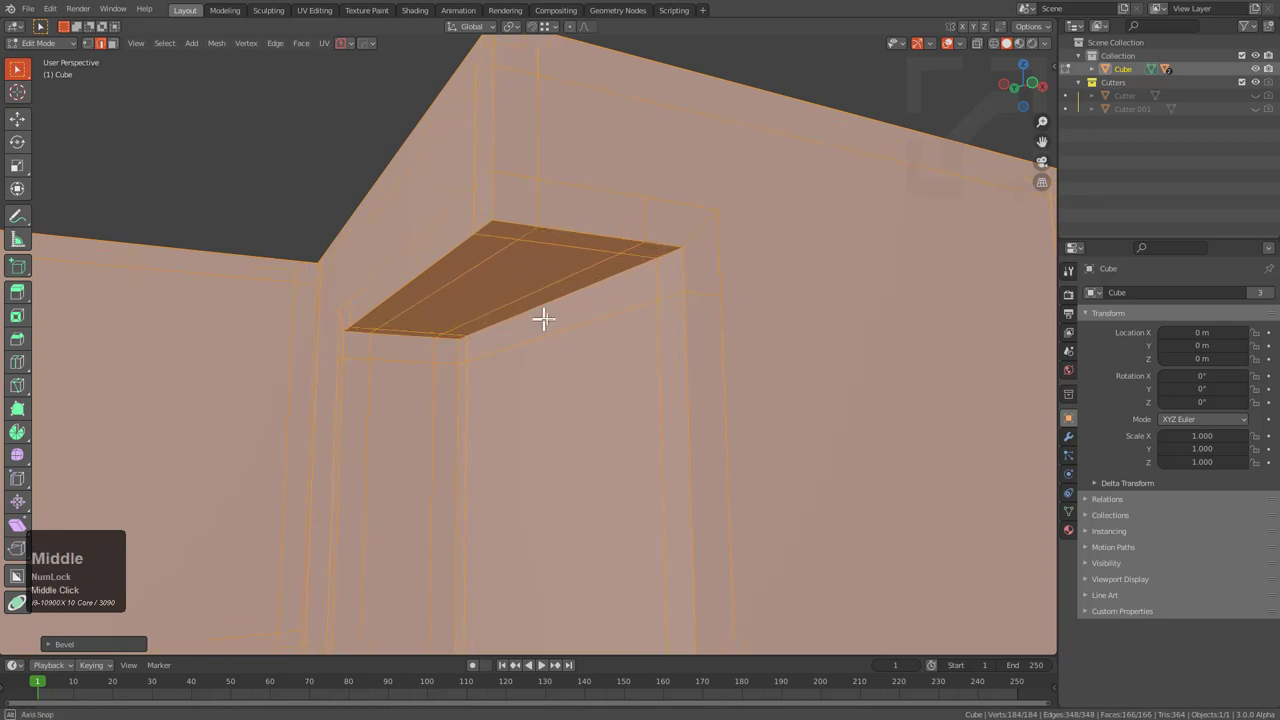
- Reopen the Bevel redo panel and switch Miter Inner from Sharp to Arc, comparing both
{"action": "scroll", "scroll_direction": "up", "scroll_amount": 3}
{"action": "middle_click", "coordinate": [530, 311]}
{"action": "scroll", "scroll_direction": "down", "scroll_amount": 3}
{"action": "middle_click", "coordinate": [766, 317]}
{"action": "key", "text": "F9"}
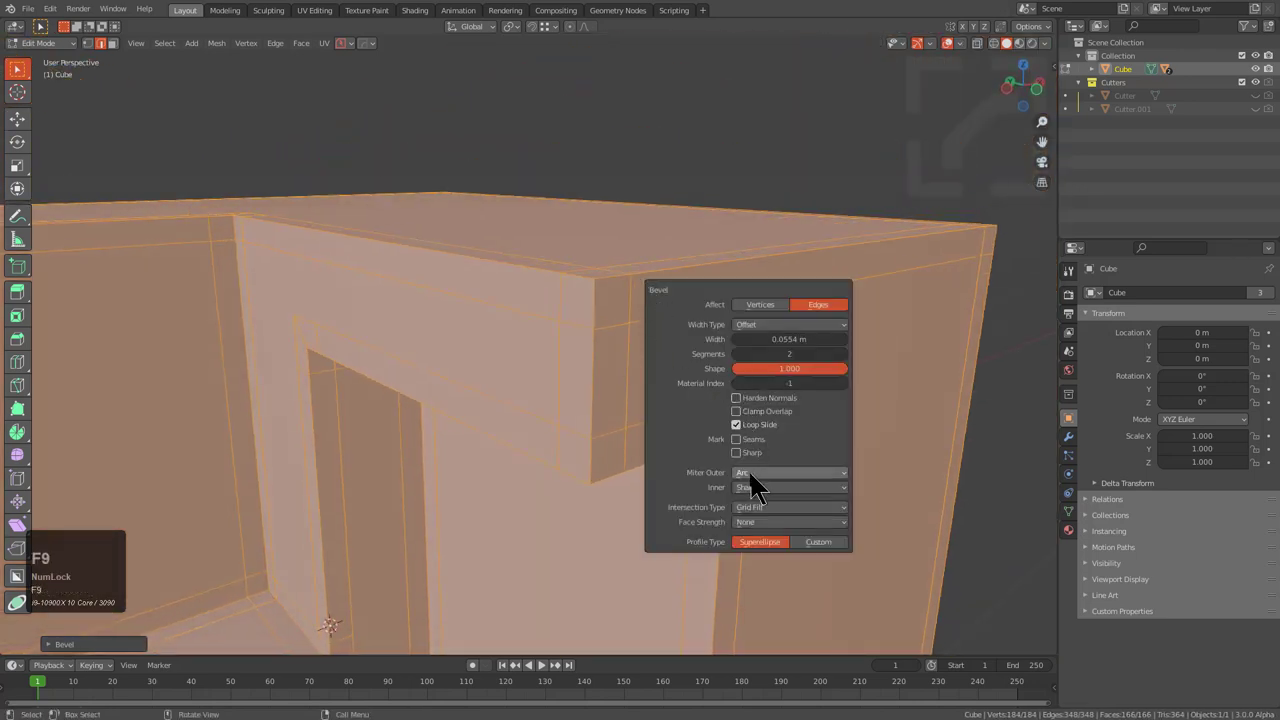
{"action": "left_click", "coordinate": [759, 502]}
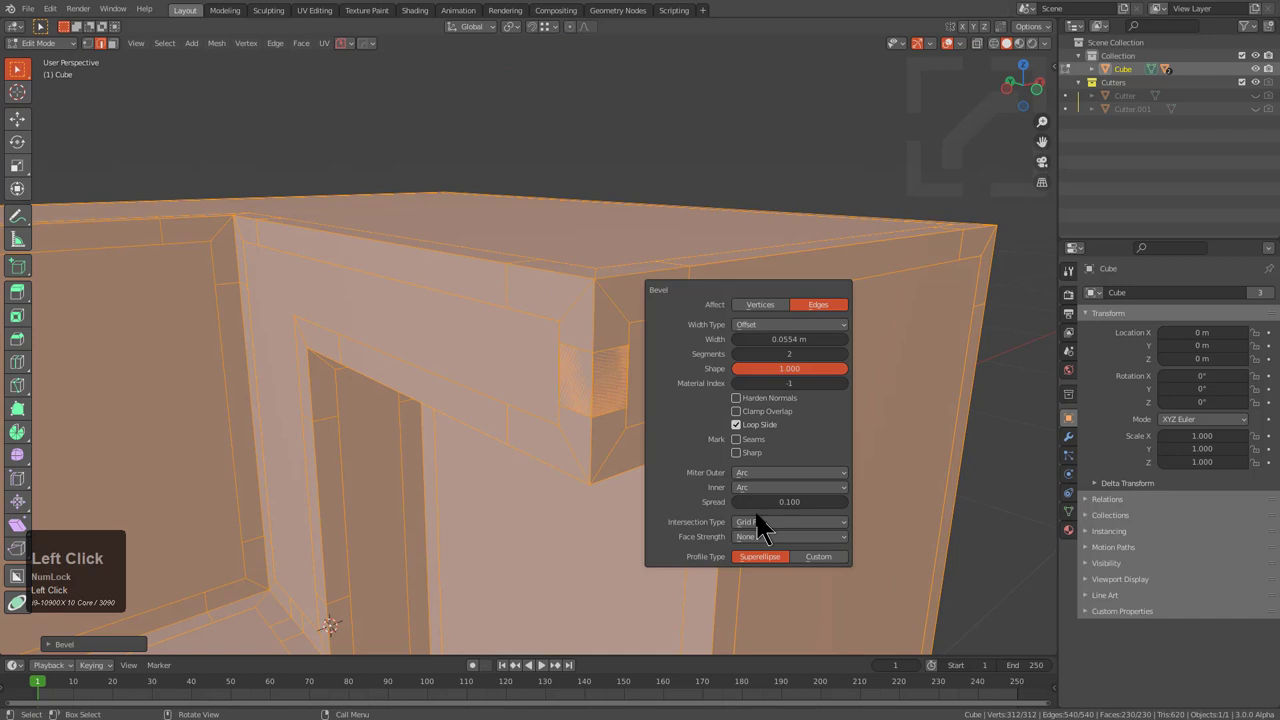
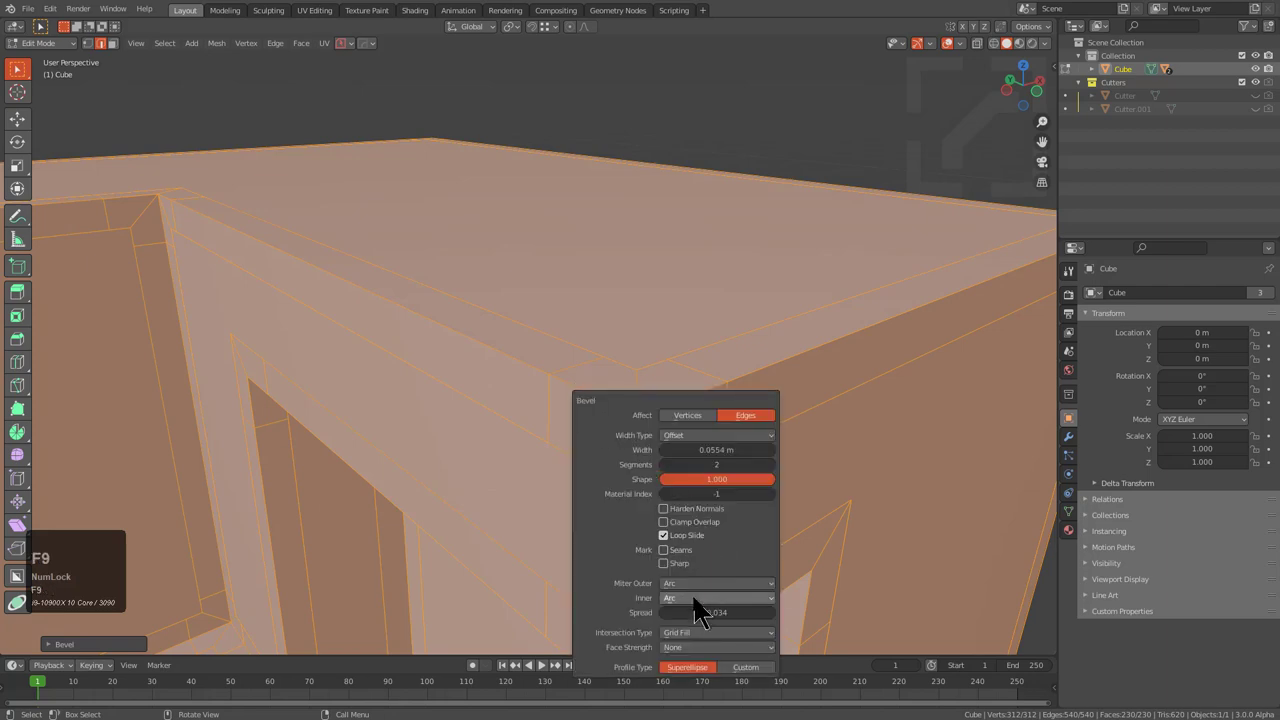
{"action": "left_click", "coordinate": [703, 614]}
{"action": "key", "text": "F9"}
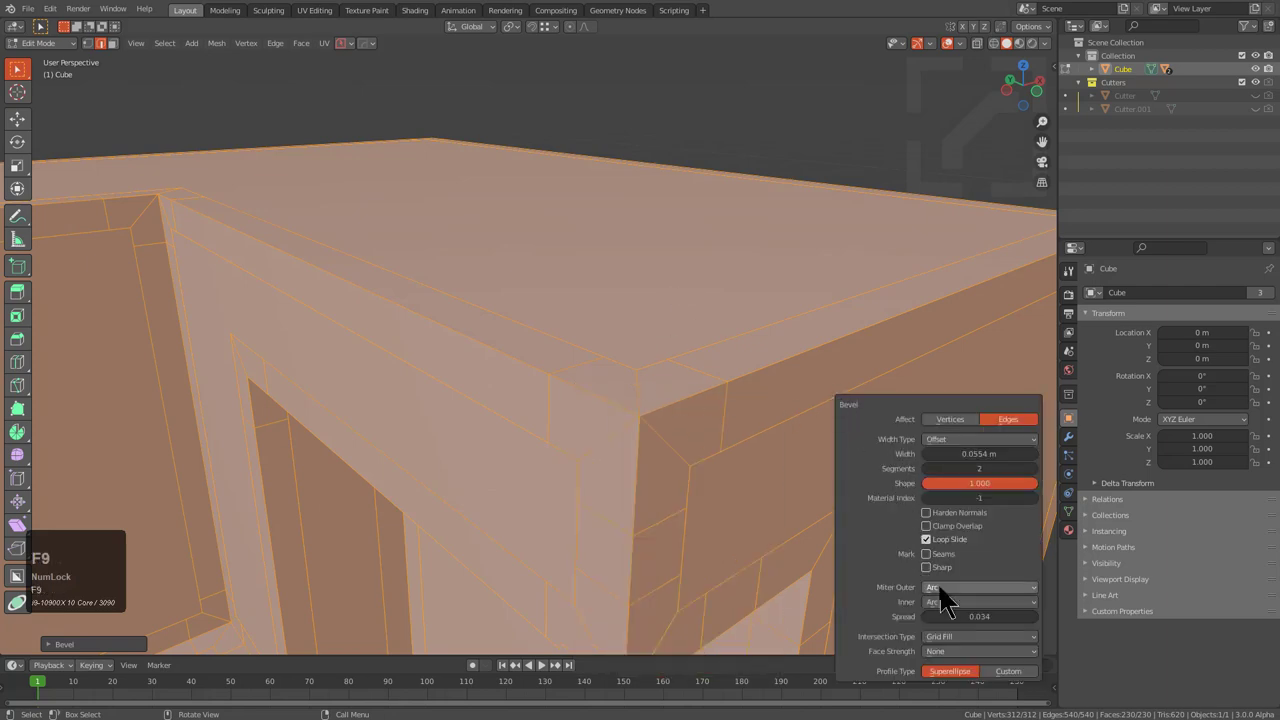
{"action": "left_click", "coordinate": [952, 615]}
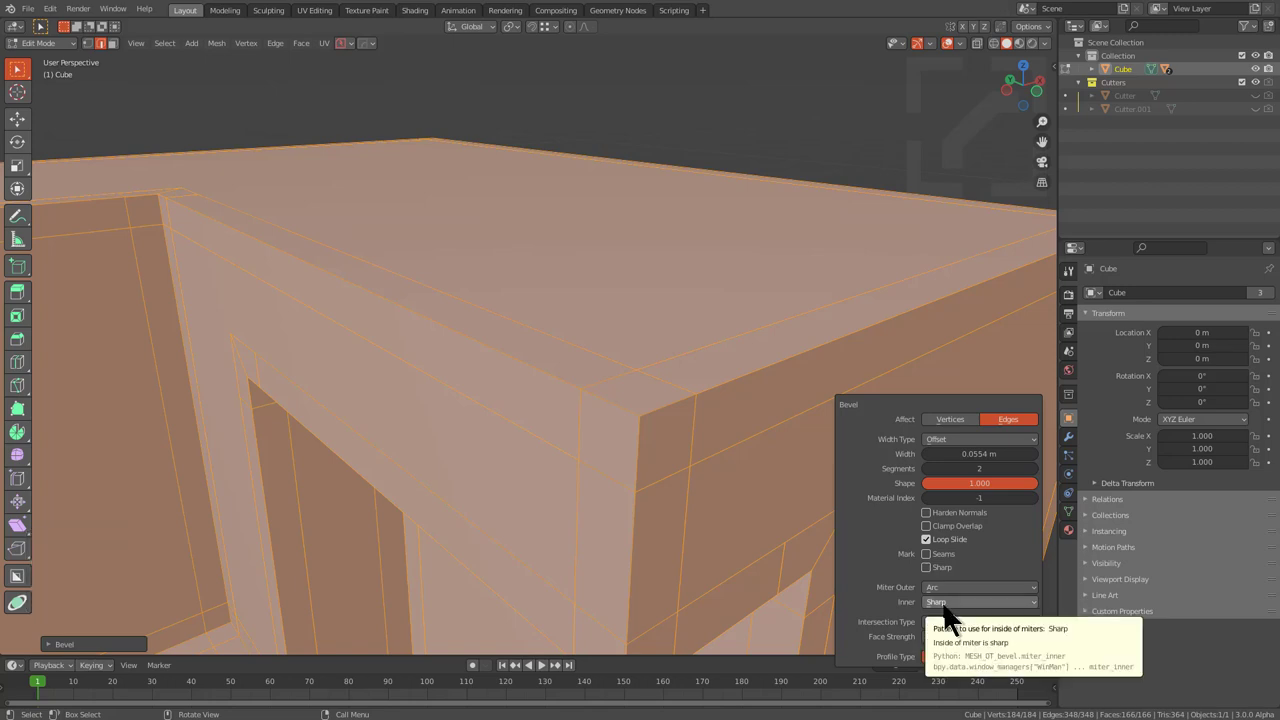
{"action": "left_click", "coordinate": [953, 622]}
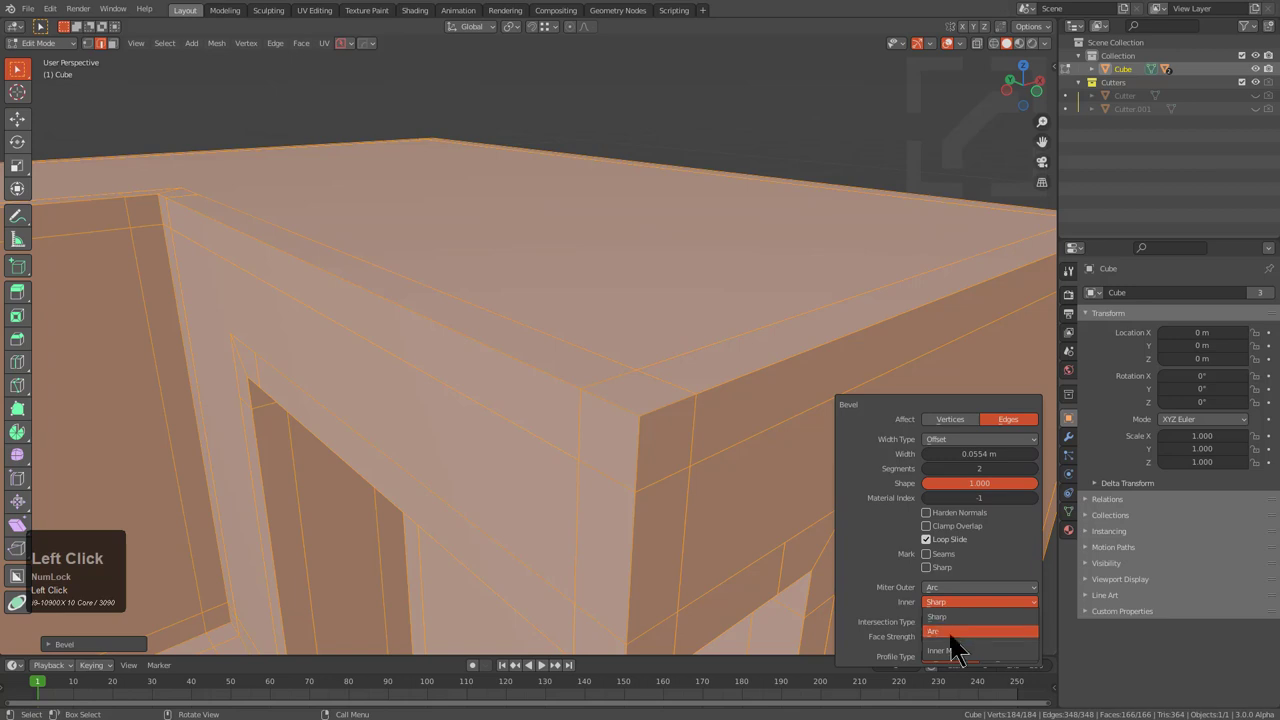
- Orbit around the recess corners to verify the arc mitres, then close the redo panel
{"action": "middle_click", "coordinate": [662, 418]}
{"action": "left_click_drag", "start_coordinate": [633, 398], "coordinate": [564, 378]}
{"action": "scroll", "scroll_direction": "down", "scroll_amount": 3}
{"action": "middle_click", "coordinate": [552, 378]}
{"action": "scroll", "scroll_direction": "down", "scroll_amount": 3}
{"action": "middle_click", "coordinate": [620, 338]}
{"action": "scroll", "scroll_direction": "down", "scroll_amount": 3}
{"action": "key", "text": "F9"}
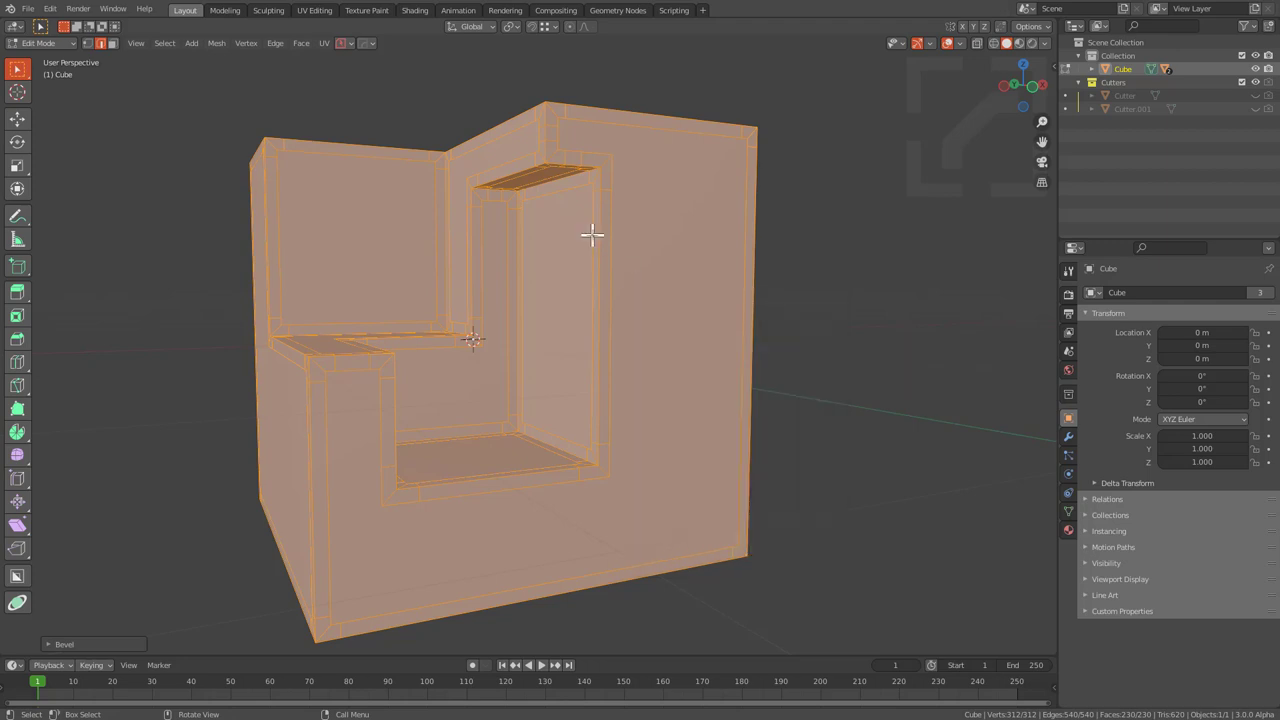
- Return to Object Mode and inspect the beveled recess corners from several angles
{"action": "left_click_drag", "start_coordinate": [596, 234], "coordinate": [575, 237]}
{"action": "scroll", "scroll_direction": "down", "scroll_amount": 3}
{"action": "middle_click", "coordinate": [604, 274]}
{"action": "key", "text": "alt+v"}
{"action": "left_click", "coordinate": [529, 302]}
{"action": "key", "text": "alt+a"}
{"action": "left_click_drag", "start_coordinate": [652, 348], "coordinate": [659, 343]}
{"action": "scroll", "scroll_direction": "up", "scroll_amount": 3}
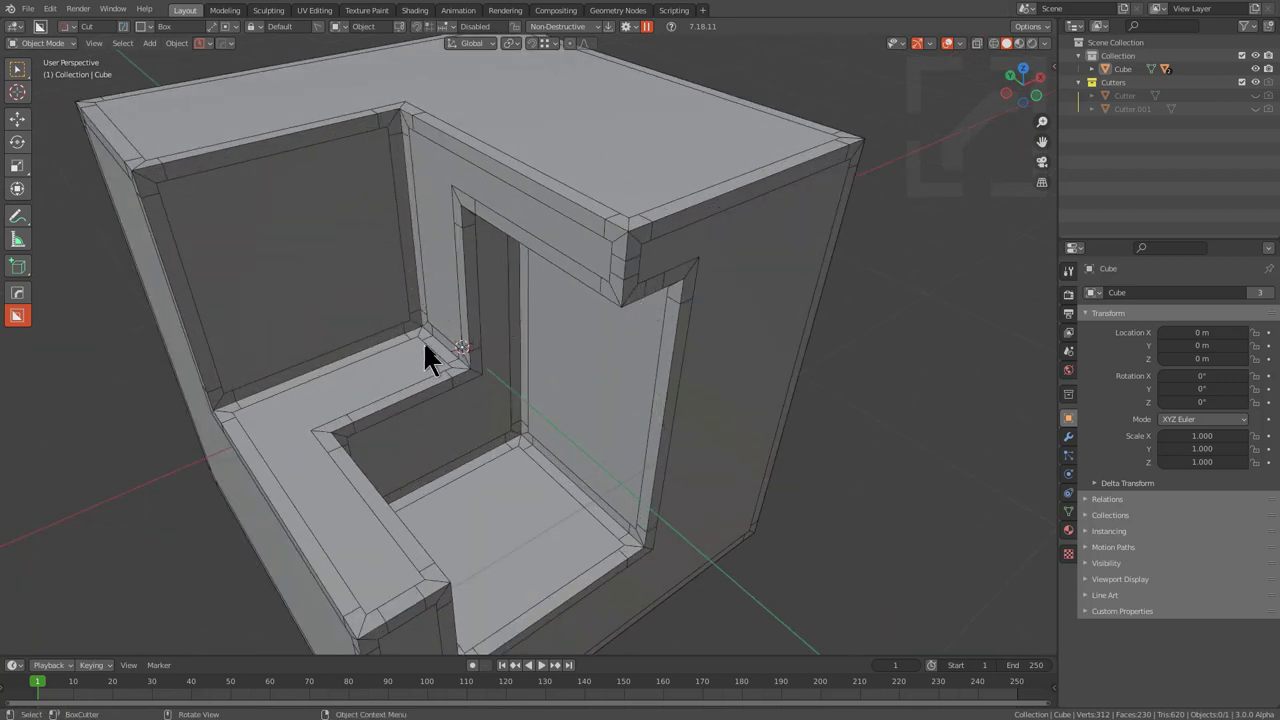
{"action": "middle_click", "coordinate": [539, 403]}
{"action": "scroll", "scroll_direction": "up", "scroll_amount": 3}
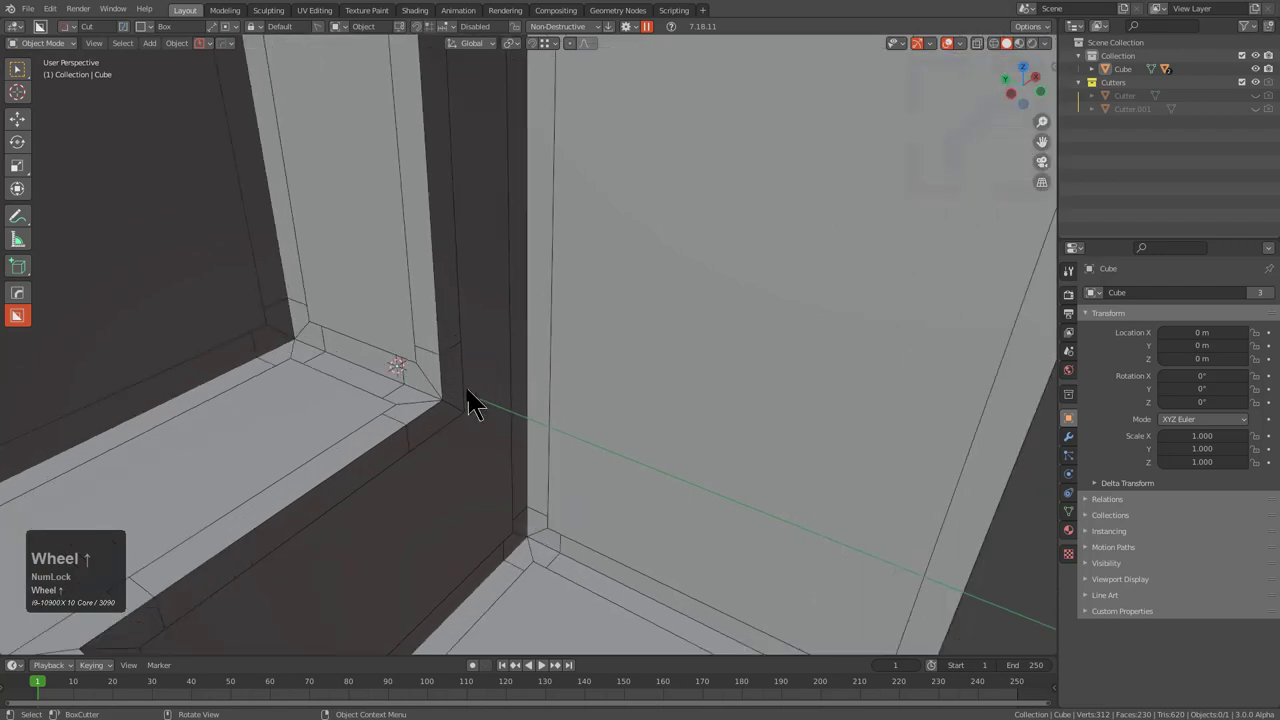
{"action": "scroll", "scroll_direction": "down", "scroll_amount": 3}
{"action": "middle_click", "coordinate": [637, 389]}
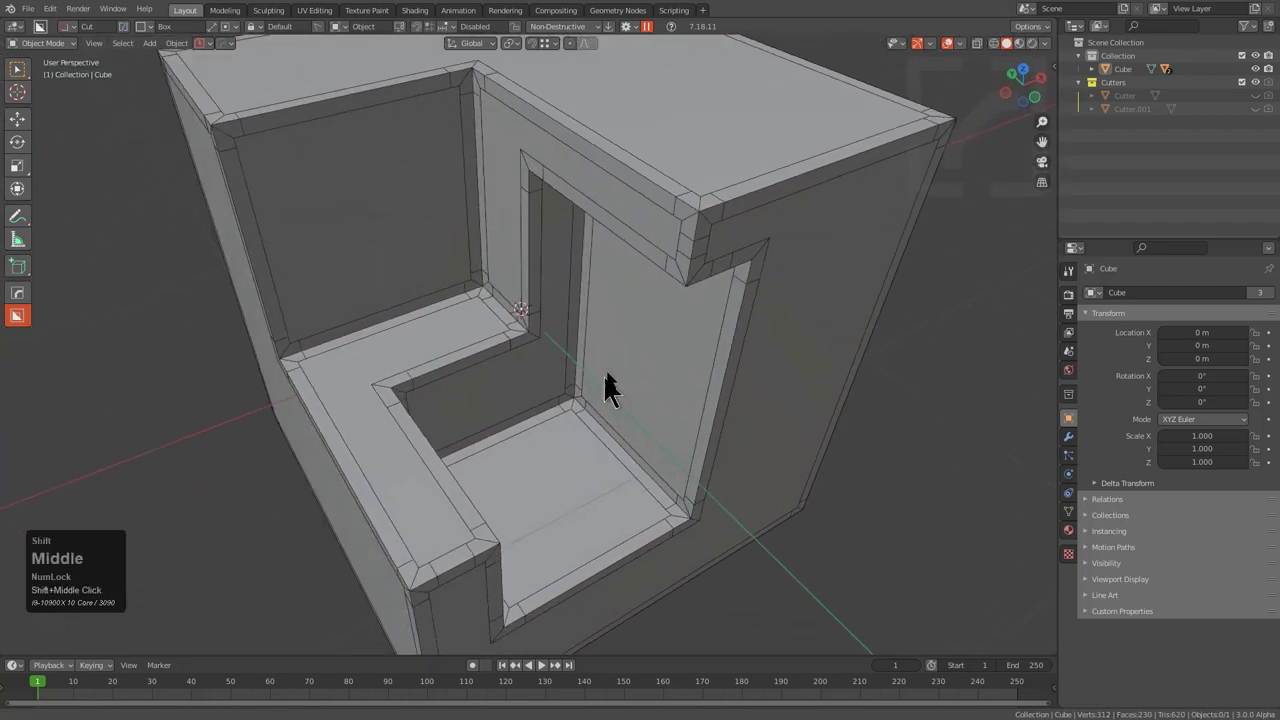
{"action": "scroll", "scroll_direction": "down", "scroll_amount": 3}
{"action": "middle_click", "coordinate": [600, 366]}
{"action": "scroll", "scroll_direction": "down", "scroll_amount": 3}
{"action": "middle_click", "coordinate": [628, 360]}
- Add a Triangulate modifier to the cube from the HardOps Q menu and check the result
{"action": "key", "text": "q"}
{"action": "left_click", "coordinate": [694, 248]}
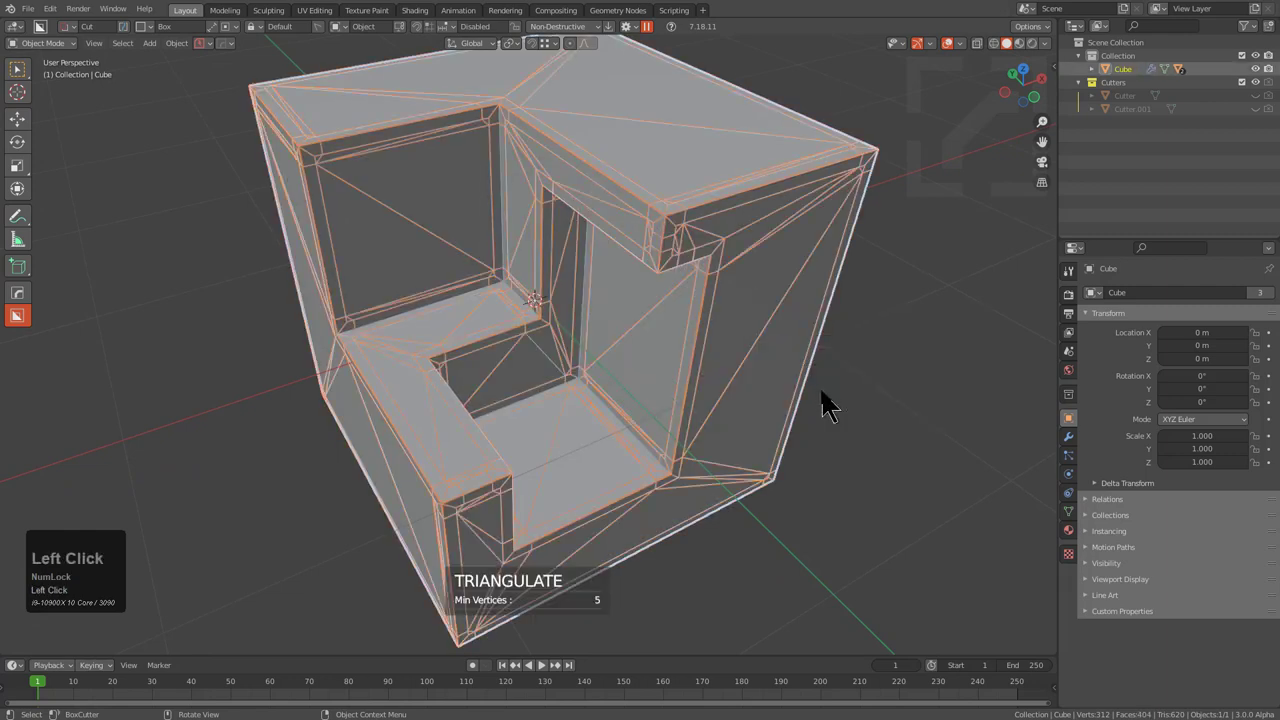
{"action": "middle_click", "coordinate": [643, 331]}
{"action": "key", "text": "alt+a"}
{"action": "middle_click", "coordinate": [645, 291]}
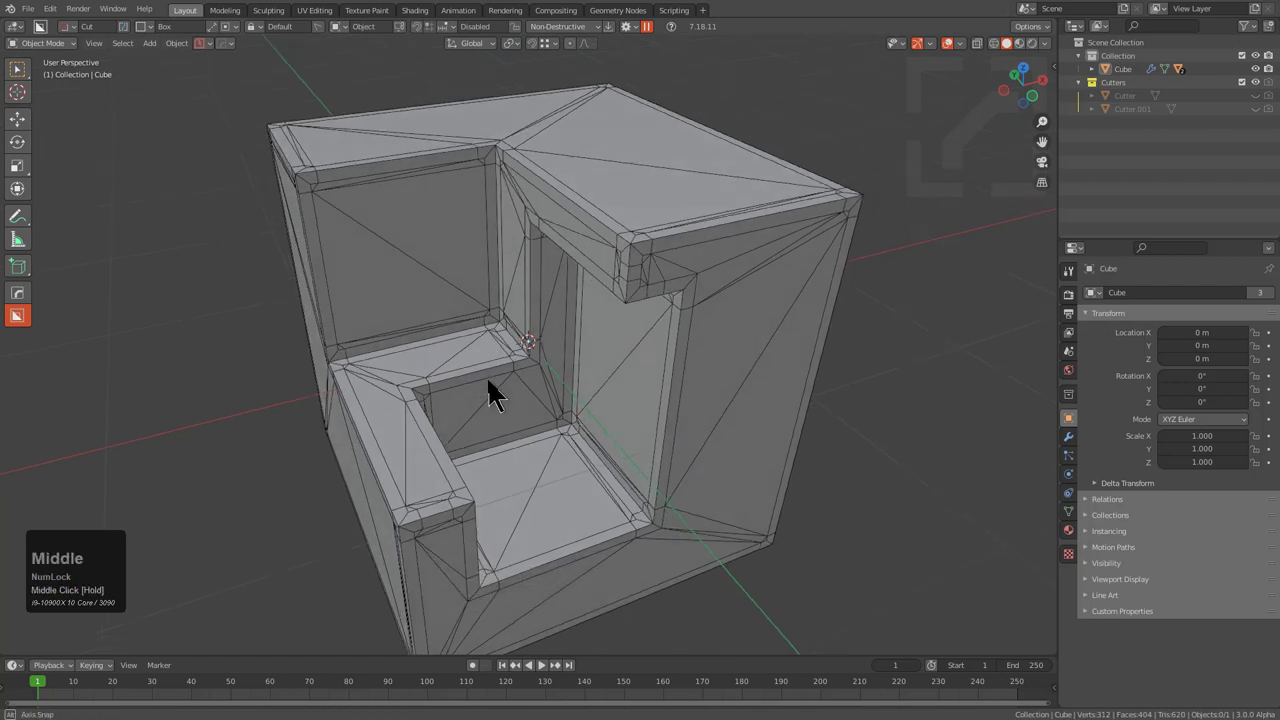
{"action": "scroll", "scroll_direction": "up", "scroll_amount": 3}
{"action": "middle_click", "coordinate": [494, 398]}
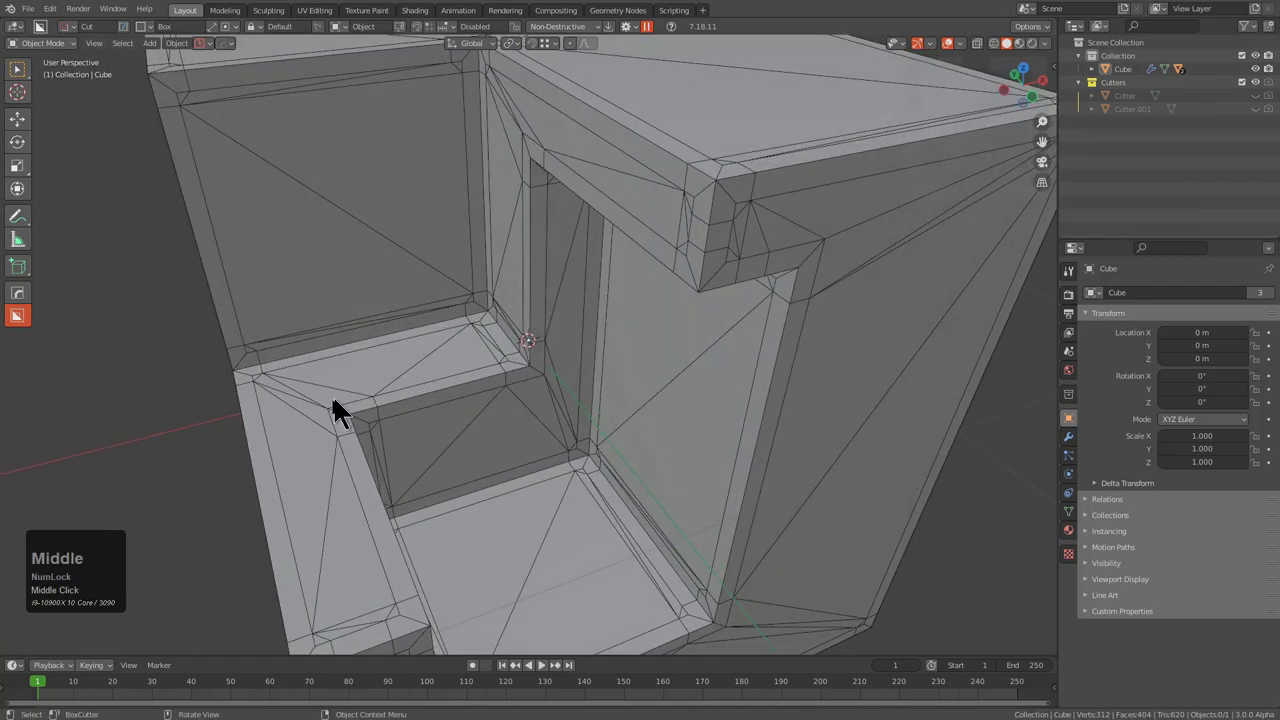
{"action": "scroll", "scroll_direction": "down", "scroll_amount": 3}
{"action": "middle_click", "coordinate": [552, 390]}
- Add a Subdivision Surface modifier at viewport level 3 and inspect the smoothed recesses
{"action": "left_click", "coordinate": [673, 254]}
{"action": "key", "text": "ctrl+2"}
{"action": "key", "text": "ctrl+3"}
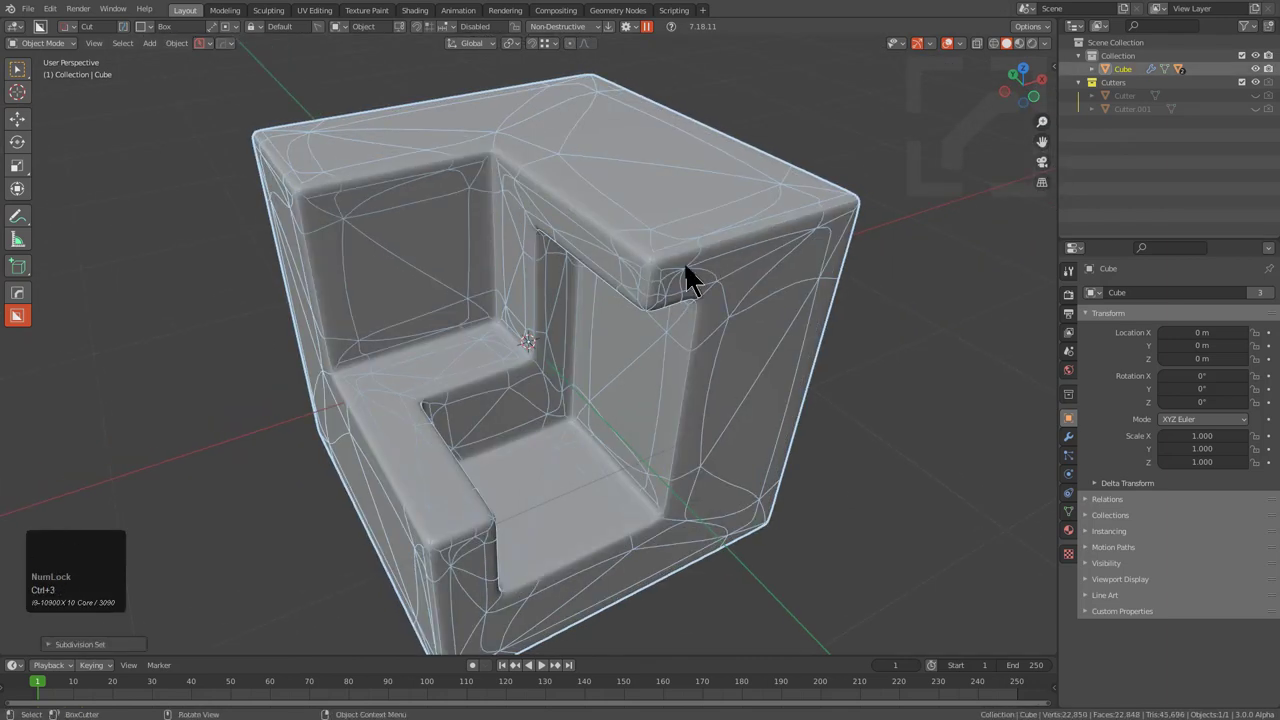
{"action": "left_click_drag", "start_coordinate": [692, 284], "coordinate": [705, 284]}
{"action": "key", "text": "alt+a"}
{"action": "key", "text": "v"}
{"action": "left_click_drag", "start_coordinate": [766, 266], "coordinate": [1073, 453]}
{"action": "middle_click", "coordinate": [636, 344]}
{"action": "middle_click", "coordinate": [604, 317]}
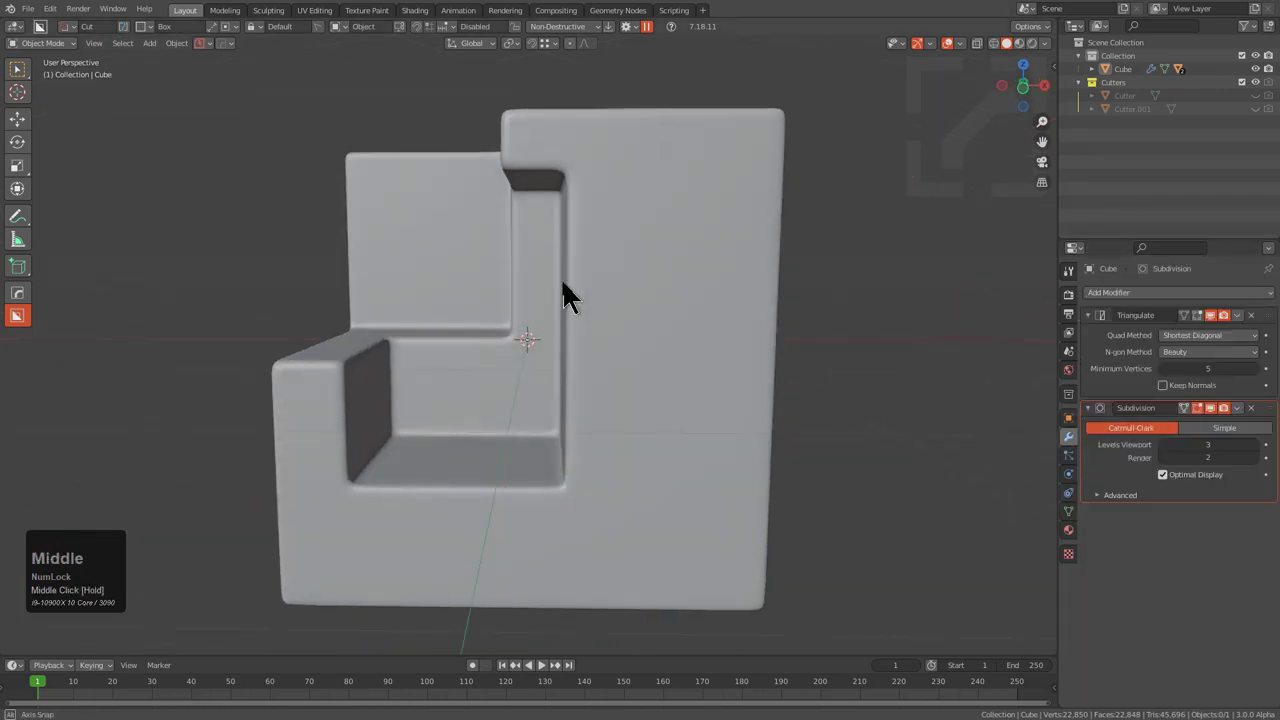
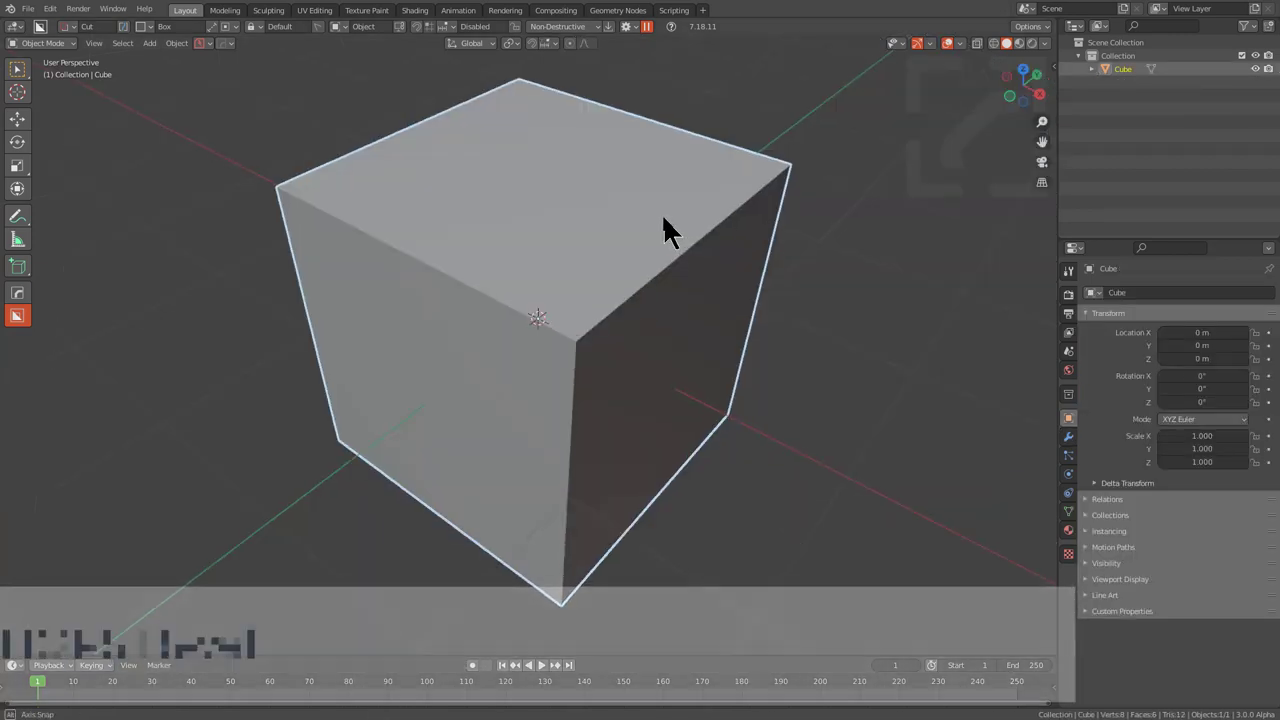
{"action": "key", "text": "q"}
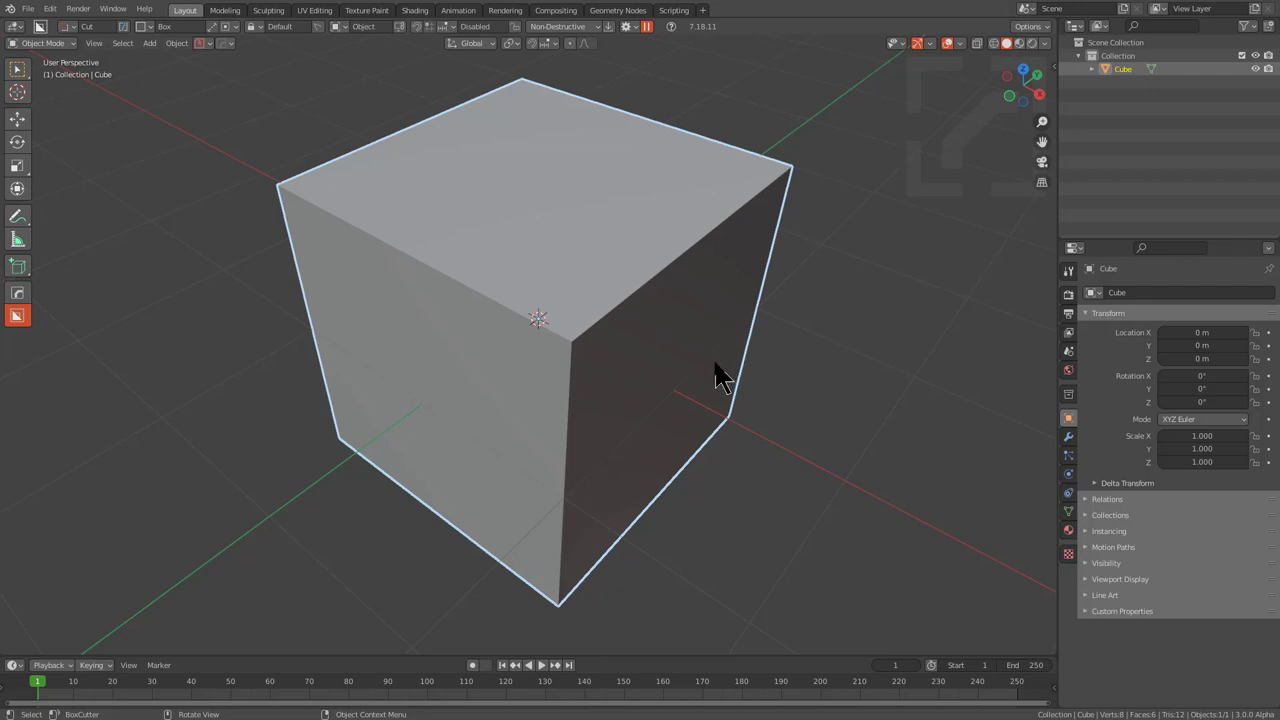
- Draw a BoxCutter box cut into the top of the new cube
{"action": "left_click_drag", "start_coordinate": [711, 374], "coordinate": [716, 371]}
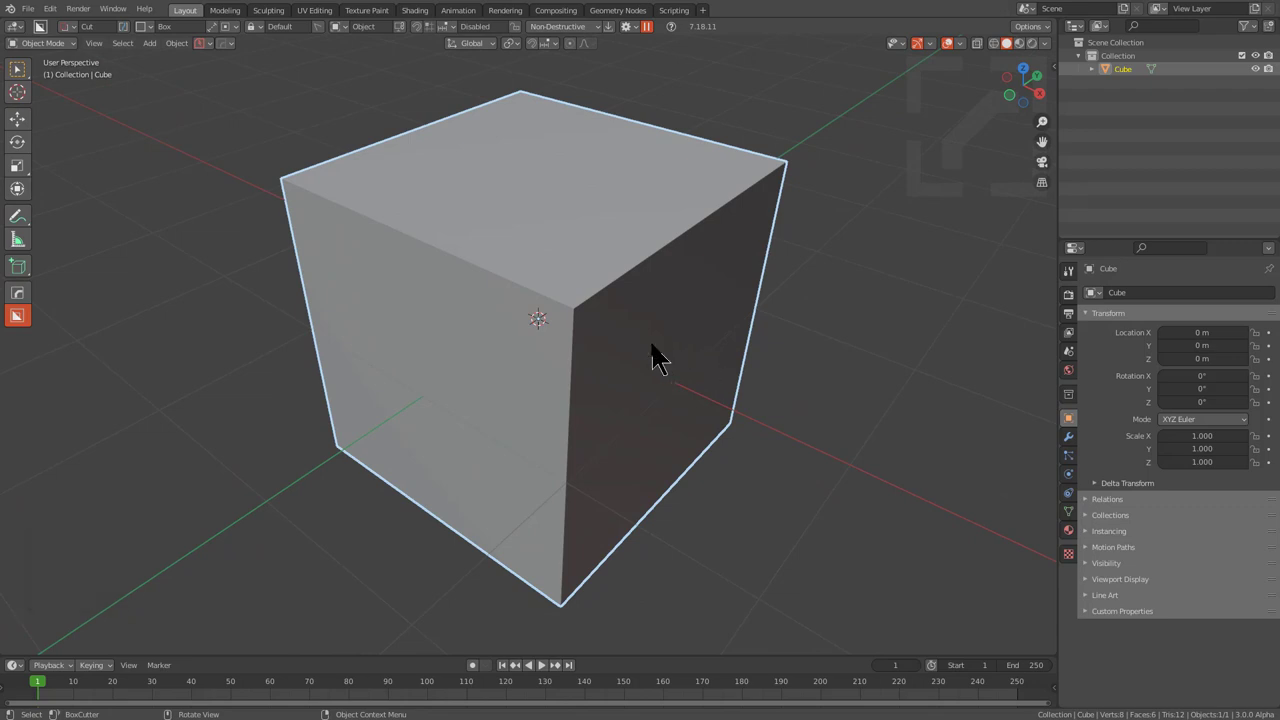
{"action": "left_click_drag", "start_coordinate": [419, 415], "coordinate": [599, 697]}
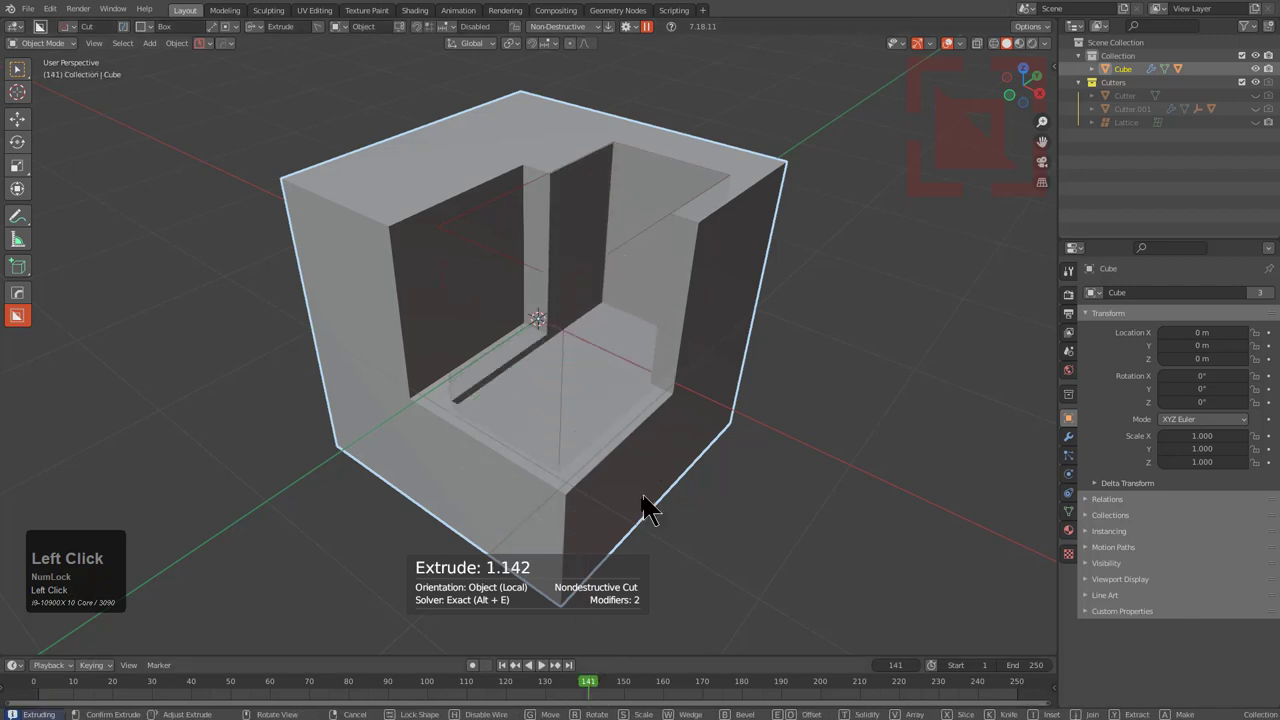
{"action": "scroll", "scroll_direction": "up", "scroll_amount": 3}
- Confirm the cut, add a HardOps angle bevel, widen it to about 0.06 with profile 0.5, and confirm
{"action": "key", "text": "q"}
{"action": "left_click", "coordinate": [684, 227]}
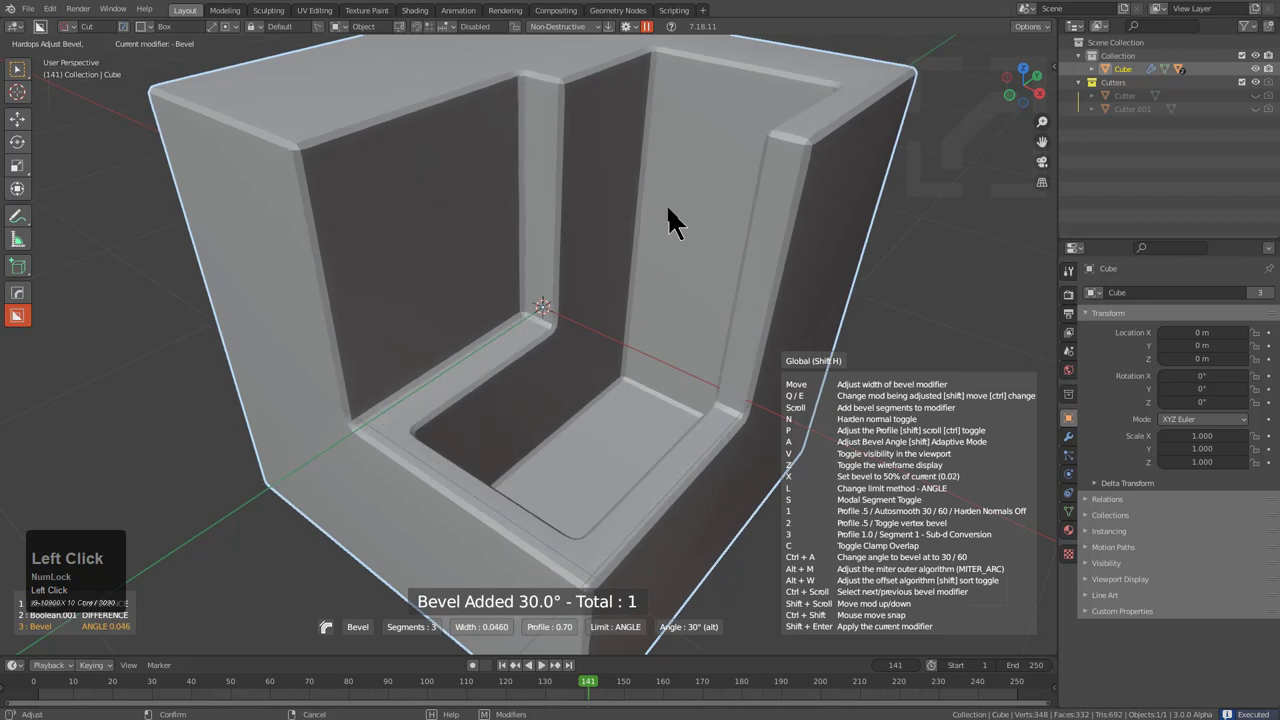
{"action": "key", "text": "1"}
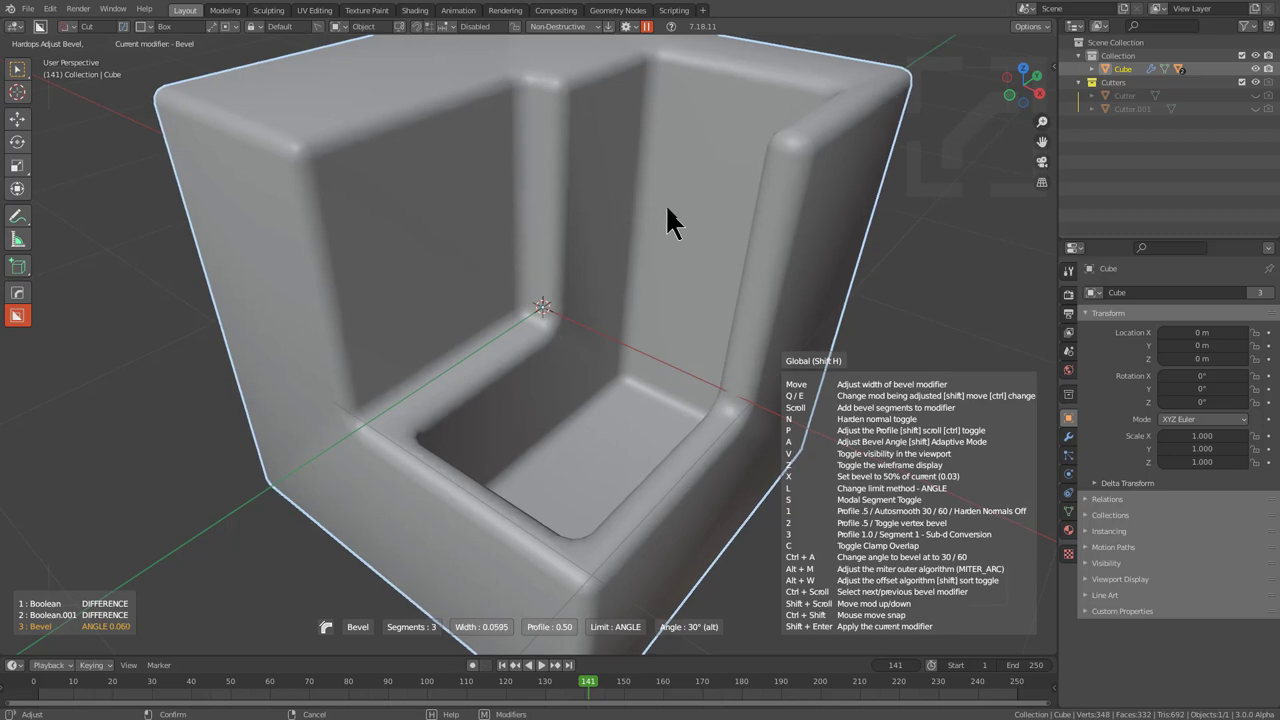
{"action": "left_click", "coordinate": [677, 225]}
{"action": "left_click_drag", "start_coordinate": [710, 319], "coordinate": [703, 351]}
{"action": "left_click_drag", "start_coordinate": [715, 365], "coordinate": [755, 332]}
{"action": "key", "text": "q"}
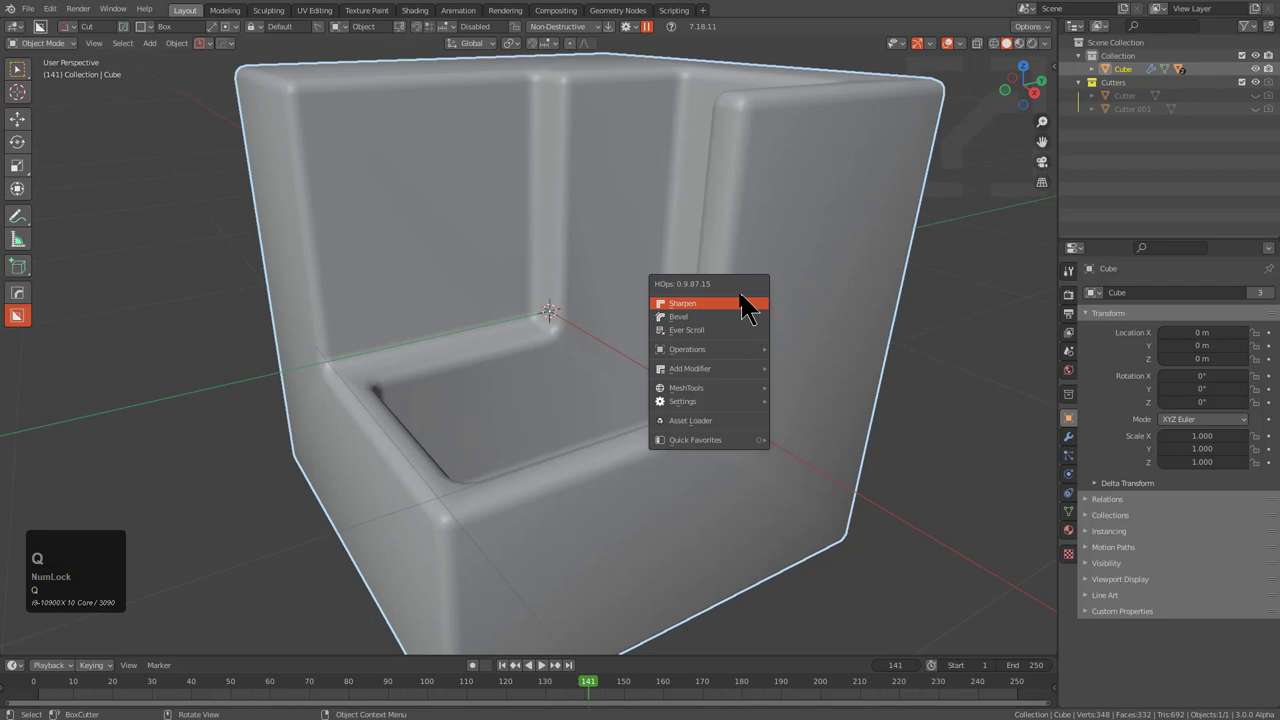
- Add weighted normals, then re-run Adjust Bevel and set a full profile, checking in wireframe
{"action": "left_click", "coordinate": [745, 318]}
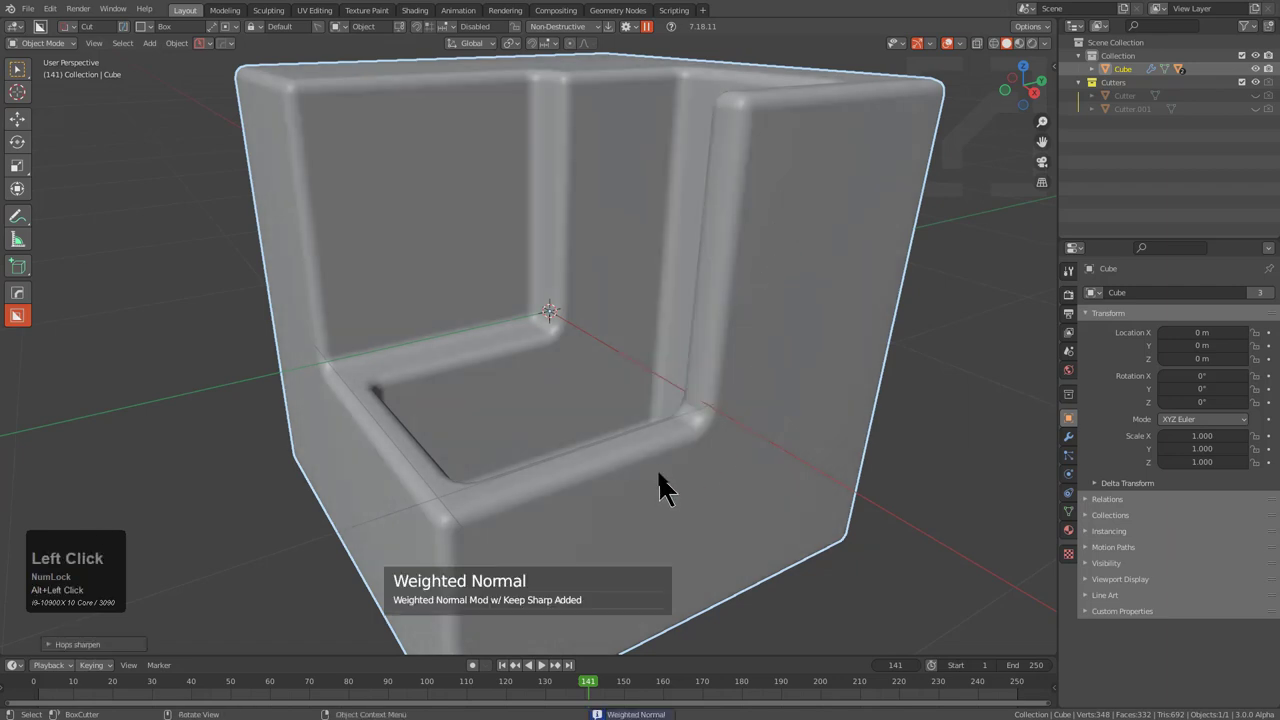
{"action": "left_click_drag", "start_coordinate": [674, 468], "coordinate": [800, 234]}
{"action": "middle_click", "coordinate": [800, 234]}
{"action": "scroll", "scroll_direction": "down", "scroll_amount": 3}
{"action": "key", "text": "q"}
{"action": "left_click", "coordinate": [682, 282]}
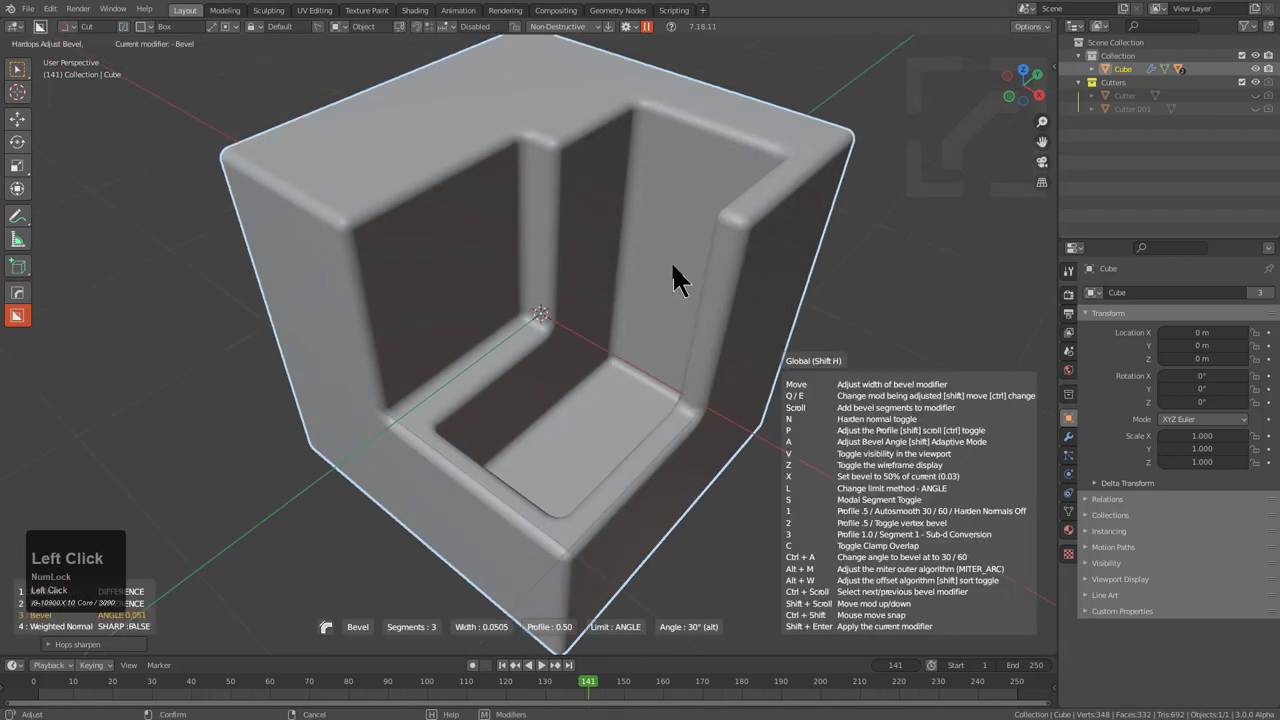
{"action": "key", "text": "z"}
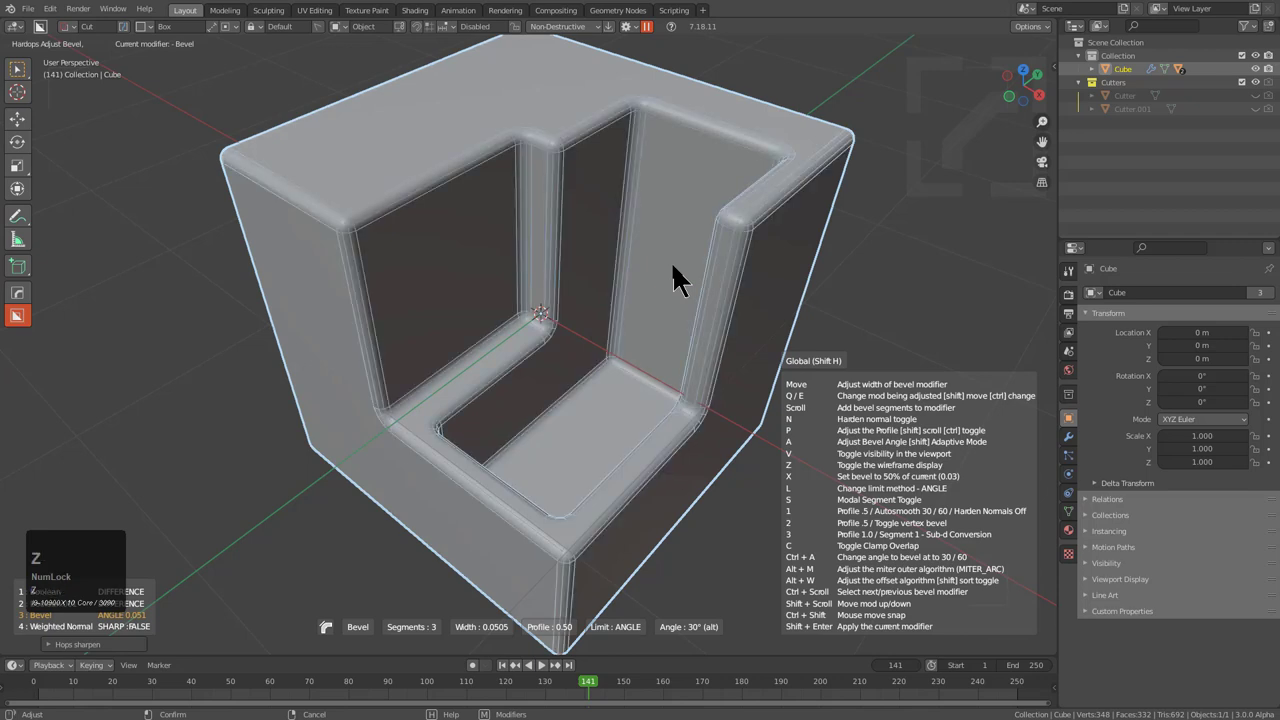
{"action": "key", "text": "z"}
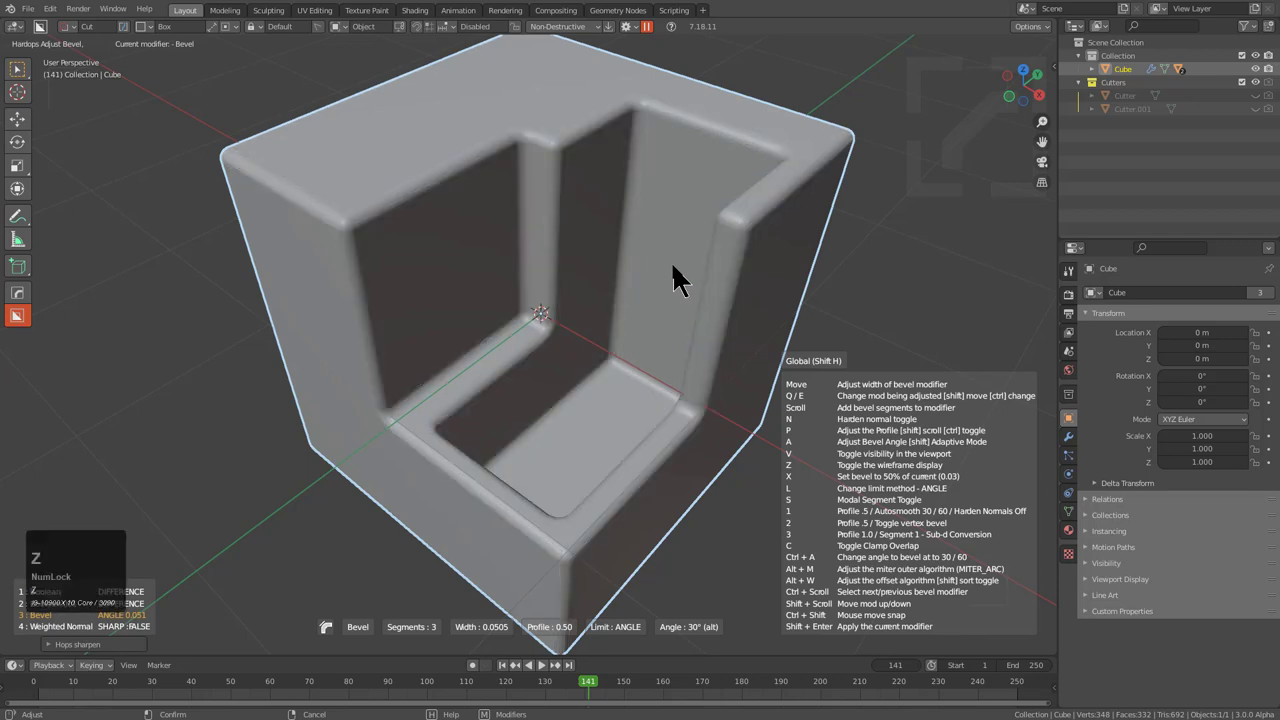
{"action": "key", "text": "3"}
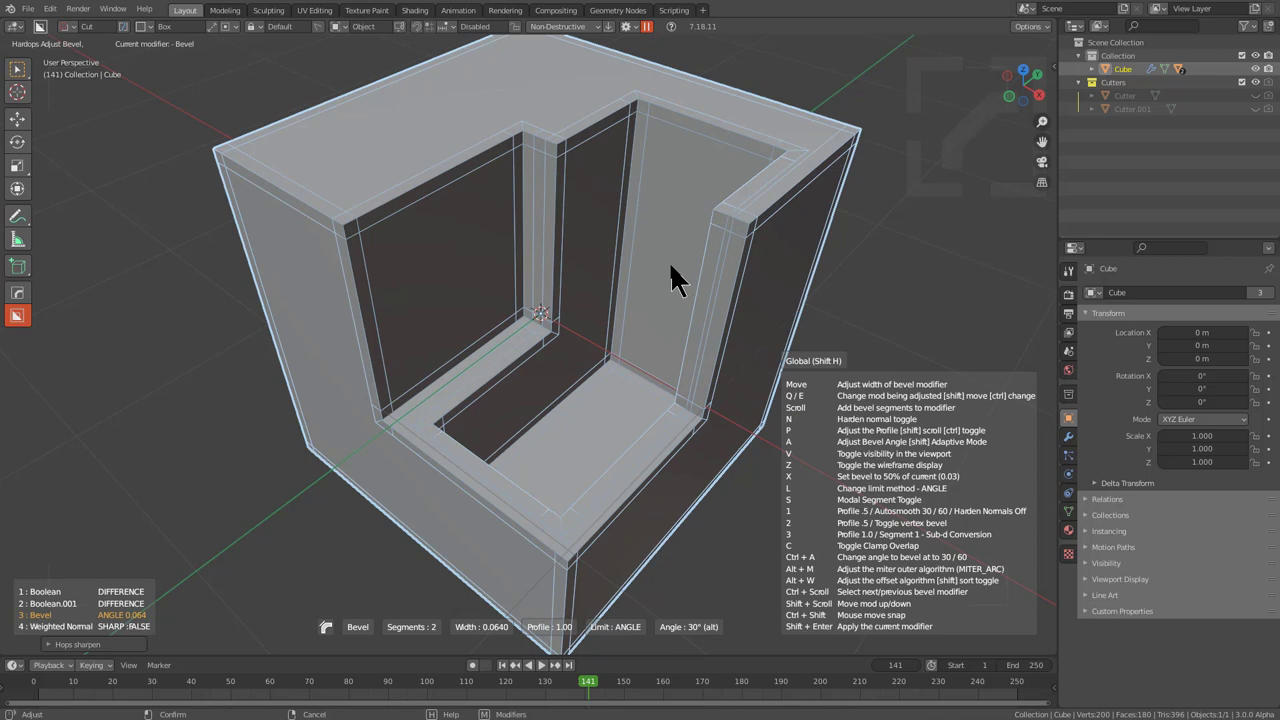
{"action": "left_click", "coordinate": [680, 282]}
- Add triangulation and subdivision at level 3 from the Q menu to smooth the cube
{"action": "key", "text": "q"}
{"action": "left_click", "coordinate": [842, 401]}
{"action": "key", "text": "ctrl+3"}
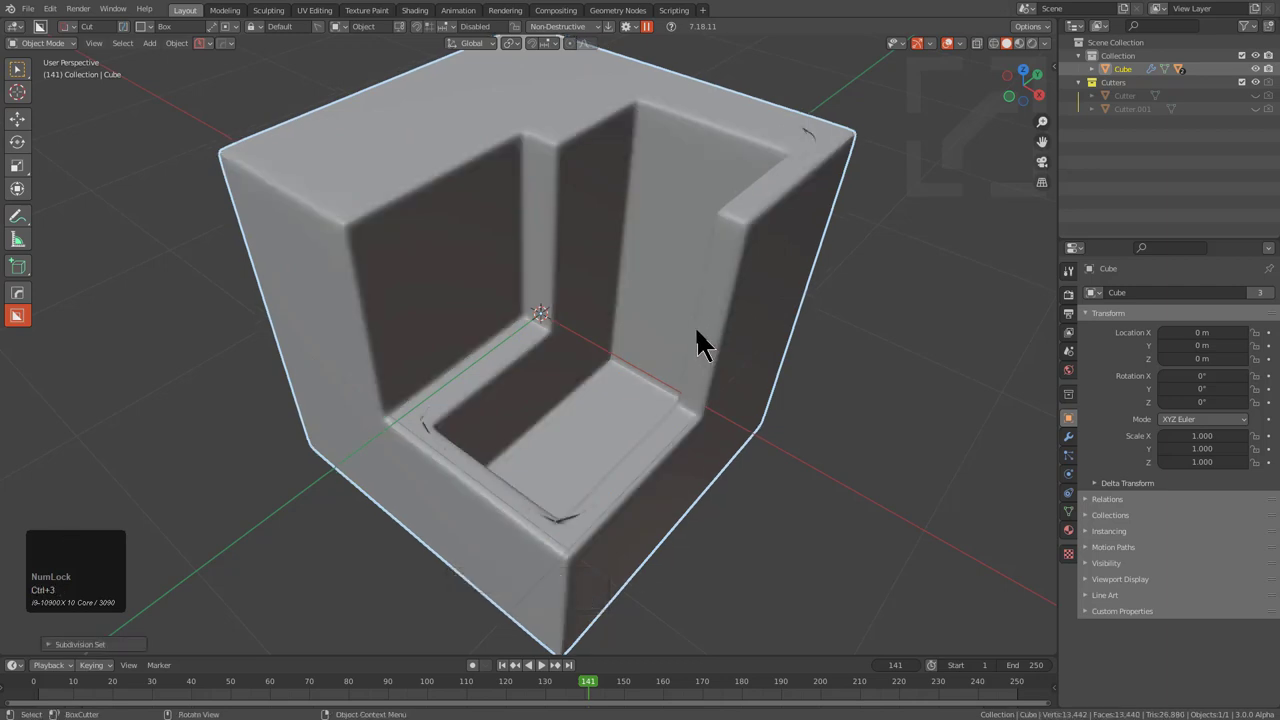
- Orbit and zoom in on the recess corner to examine the bevel rounding
{"action": "middle_click", "coordinate": [652, 374]}
{"action": "middle_click", "coordinate": [598, 443]}
{"action": "scroll", "scroll_direction": "up", "scroll_amount": 3}
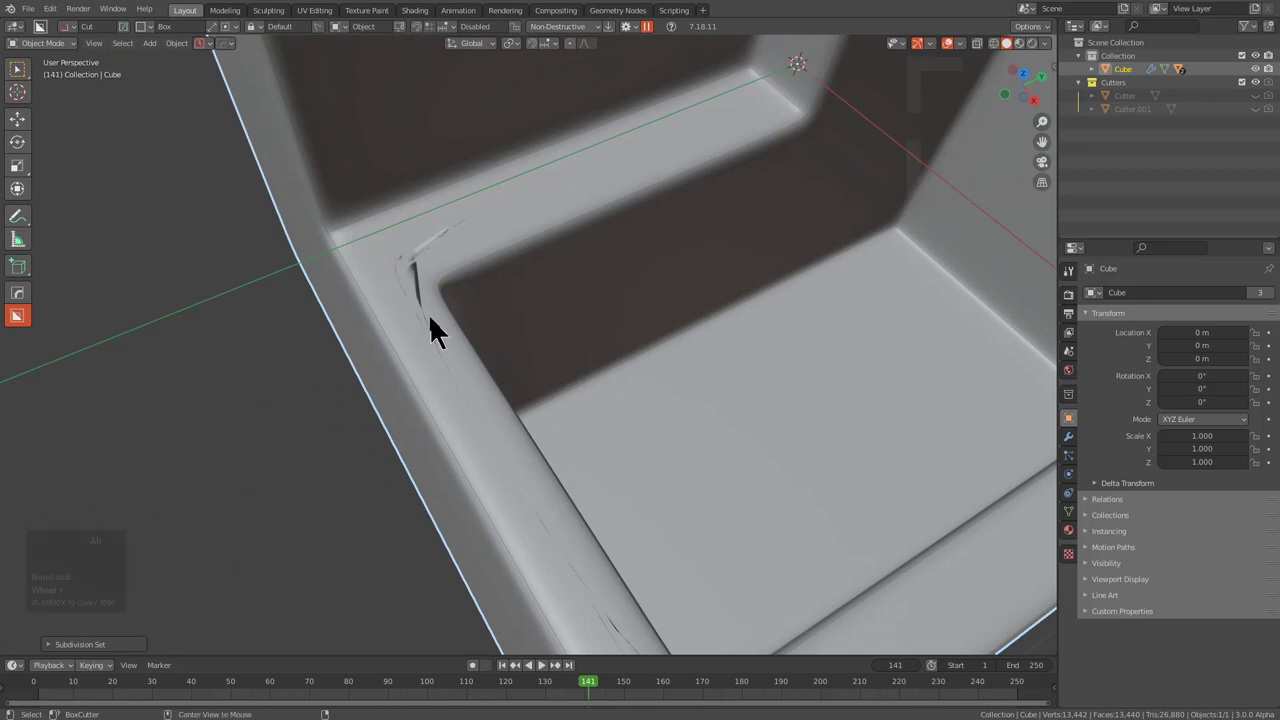
{"action": "scroll", "scroll_direction": "up", "scroll_amount": 3}
{"action": "key", "text": "alt+v"}
{"action": "left_click", "coordinate": [440, 335]}
{"action": "middle_click", "coordinate": [452, 317]}
{"action": "middle_click", "coordinate": [505, 367]}
{"action": "middle_click", "coordinate": [482, 392]}
{"action": "scroll", "scroll_direction": "up", "scroll_amount": 3}
- Run Adjust Bevel to tune the width, then open the Booleans helper and pick the second cutter
{"action": "key", "text": "q"}
{"action": "left_click", "coordinate": [596, 309]}
{"action": "scroll", "scroll_direction": "up", "scroll_amount": 3}
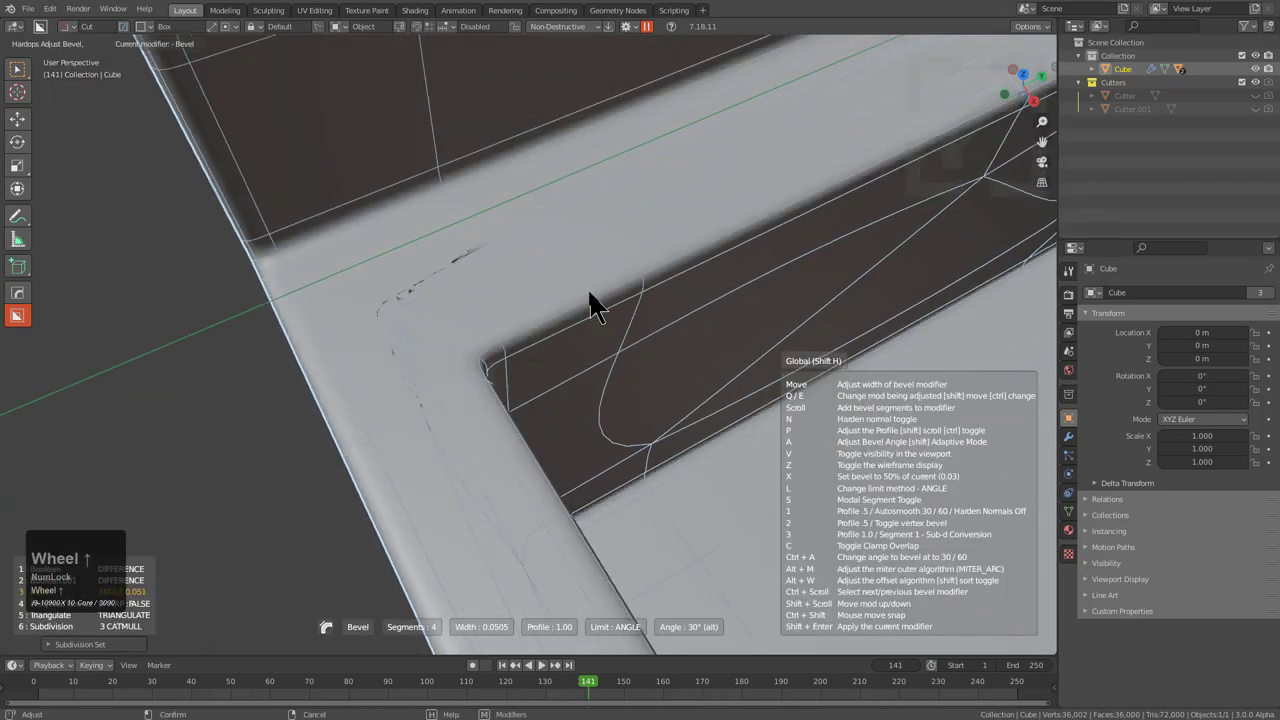
{"action": "right_click", "coordinate": [599, 309]}
{"action": "scroll", "scroll_direction": "down", "scroll_amount": 3}
{"action": "middle_click", "coordinate": [661, 333]}
{"action": "middle_click", "coordinate": [638, 339]}
{"action": "key", "text": "q"}
{"action": "left_click", "coordinate": [631, 355]}
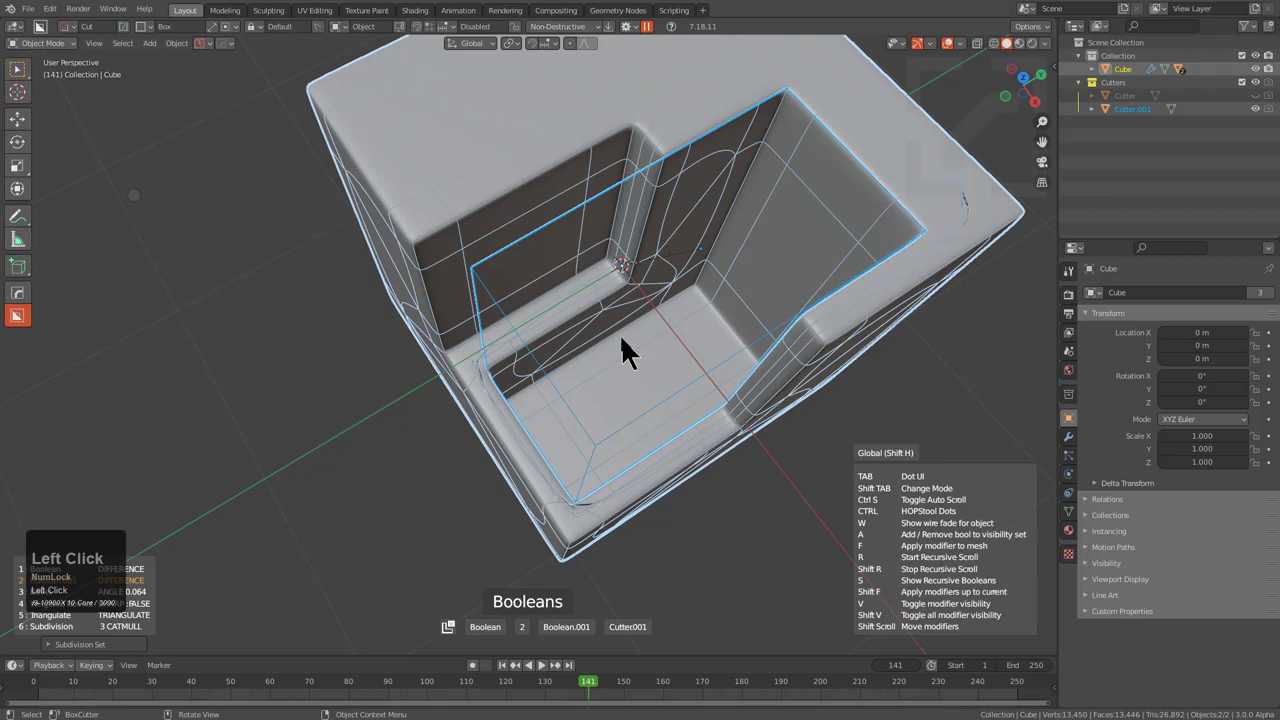
- Shift the second cutter along the Y axis to reshape the recess
{"action": "middle_click", "coordinate": [692, 247]}
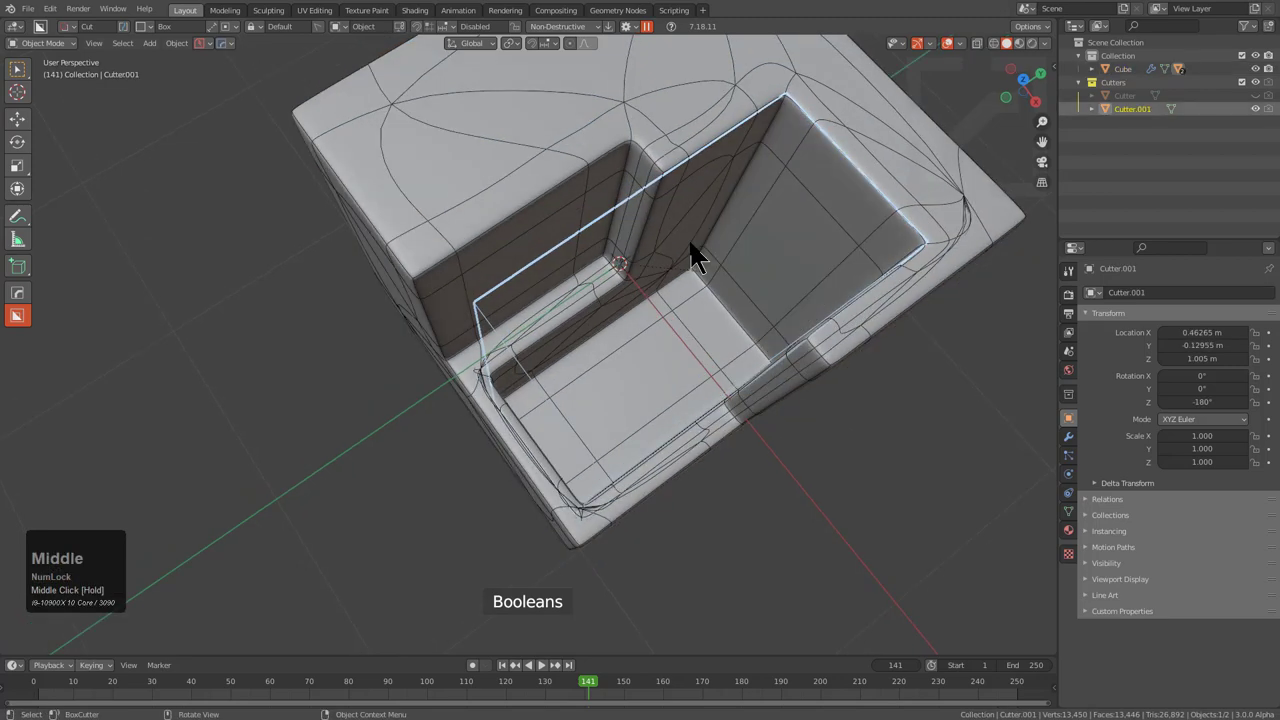
{"action": "key", "text": "g"}
{"action": "key", "text": "x"}
{"action": "key", "text": "y"}
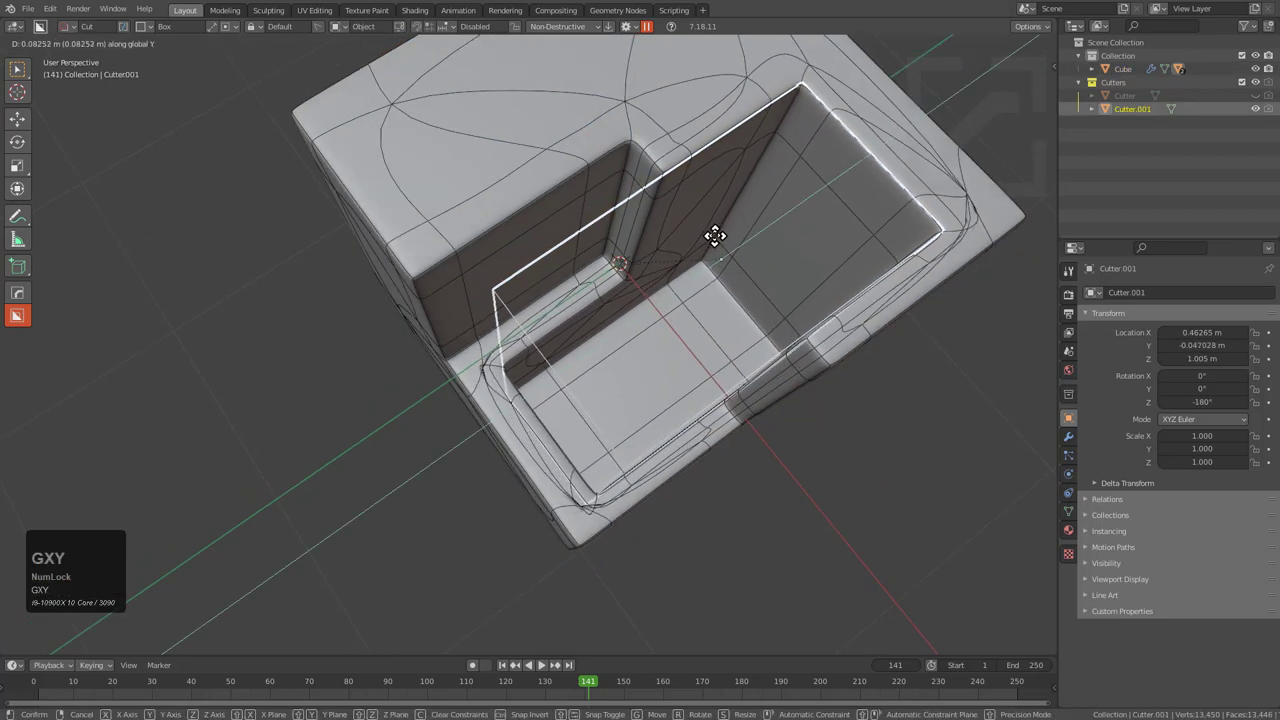
{"action": "left_click", "coordinate": [740, 246]}
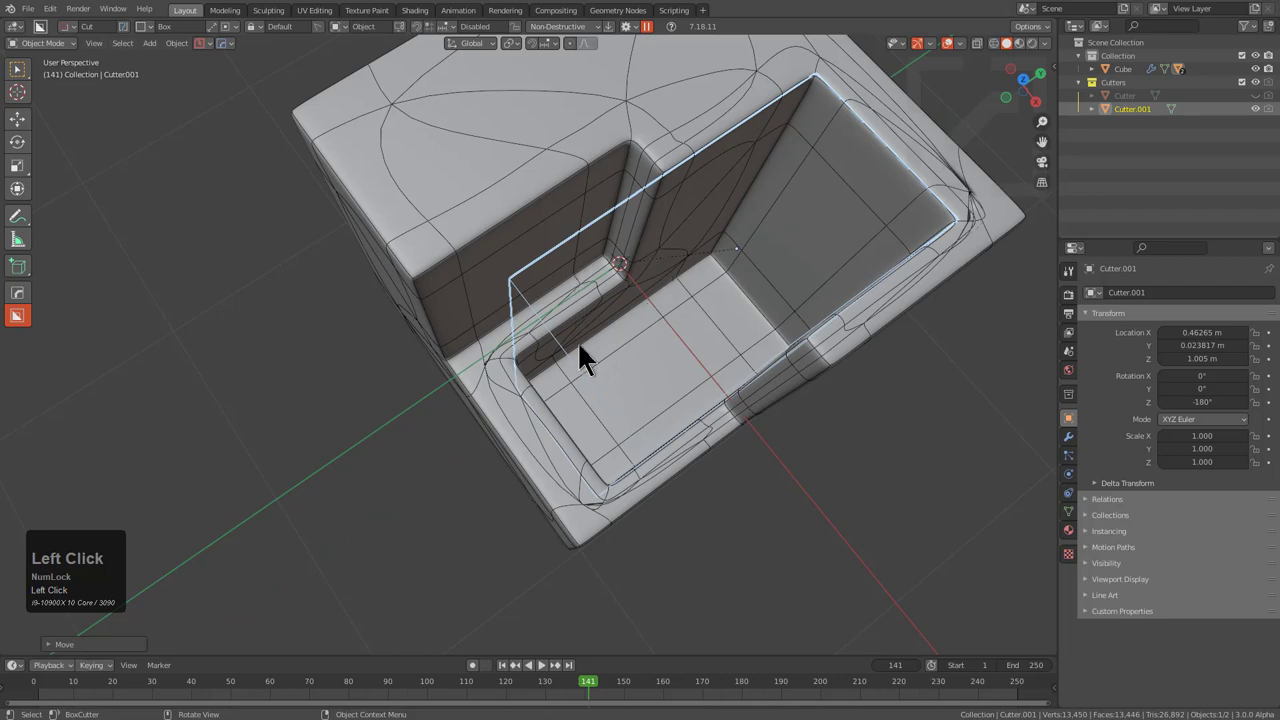
{"action": "middle_click", "coordinate": [597, 351]}
{"action": "left_click", "coordinate": [423, 234]}
{"action": "middle_click", "coordinate": [497, 259]}
{"action": "scroll", "scroll_direction": "up", "scroll_amount": 3}
- Narrow the cube's bevel width with Hardops Adjust Bevel to nearly crisp edges
{"action": "key", "text": "q"}
{"action": "left_click", "coordinate": [545, 304]}
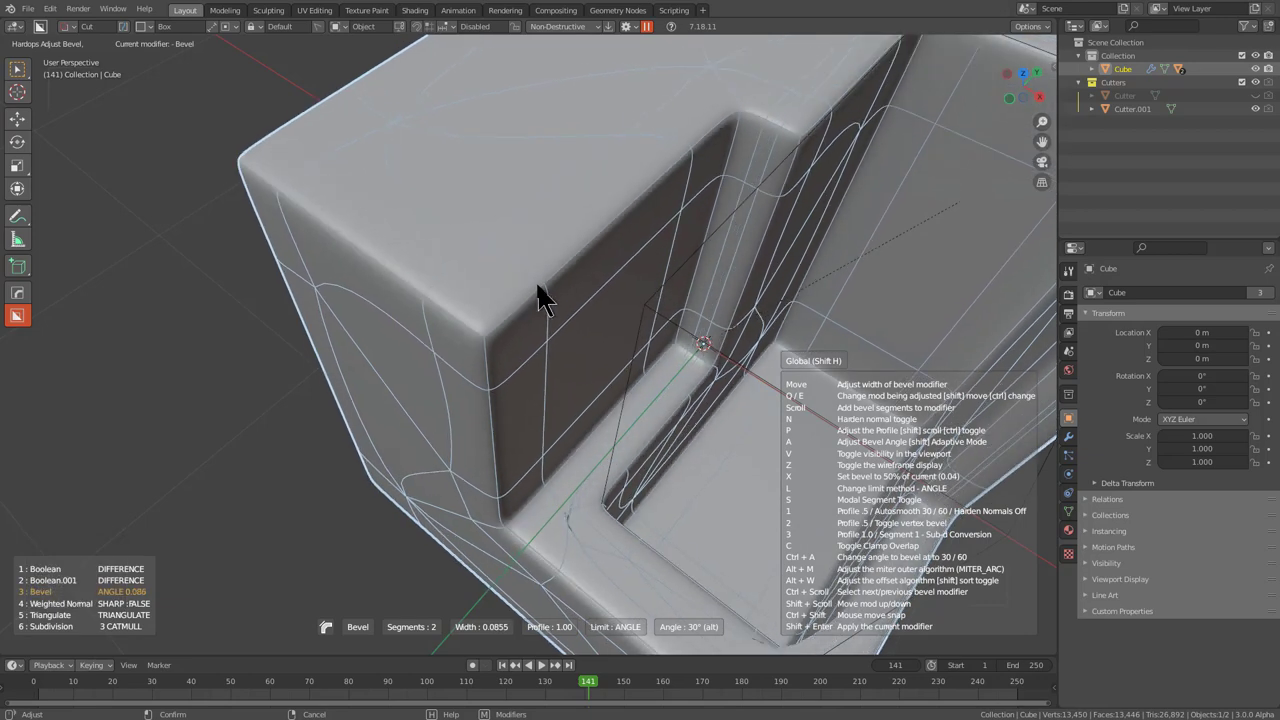
{"action": "scroll", "scroll_direction": "up", "scroll_amount": 3}
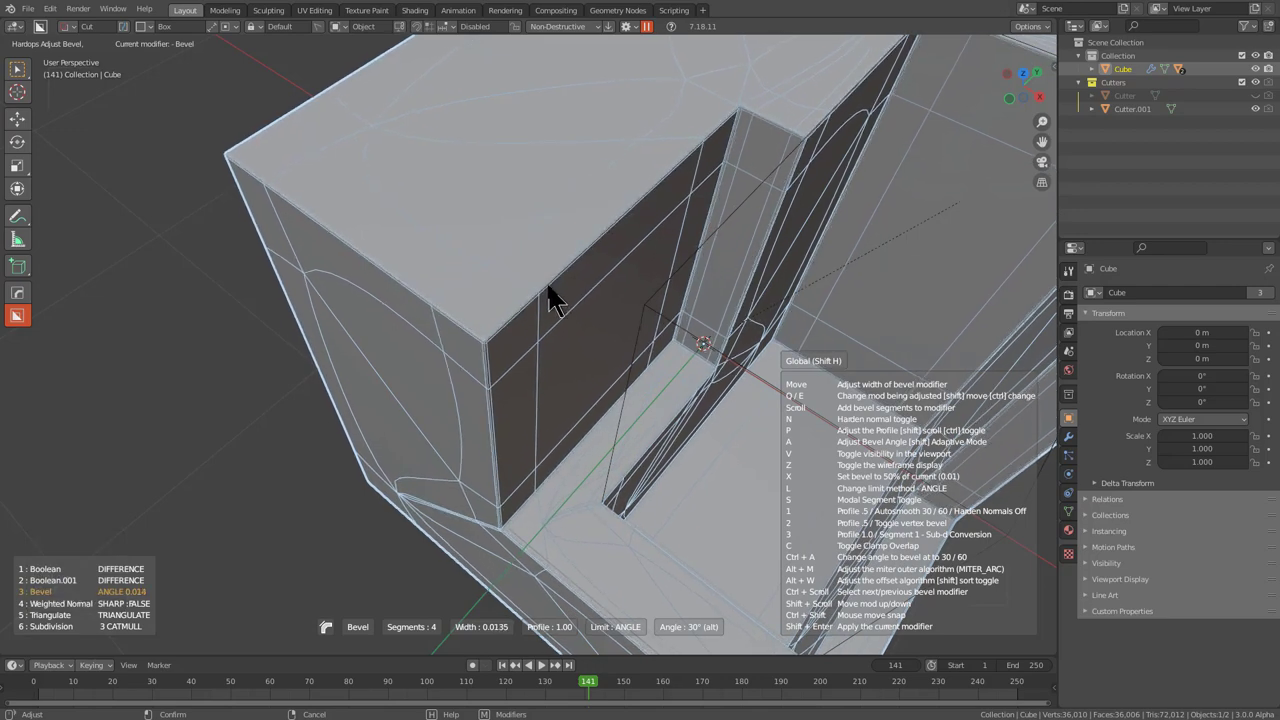
{"action": "left_click", "coordinate": [555, 302]}
{"action": "scroll", "scroll_direction": "down", "scroll_amount": 3}
{"action": "middle_click", "coordinate": [614, 322]}
{"action": "middle_click", "coordinate": [573, 275]}
{"action": "key", "text": "alt+a"}
{"action": "middle_click", "coordinate": [511, 349]}
{"action": "scroll", "scroll_direction": "up", "scroll_amount": 3}
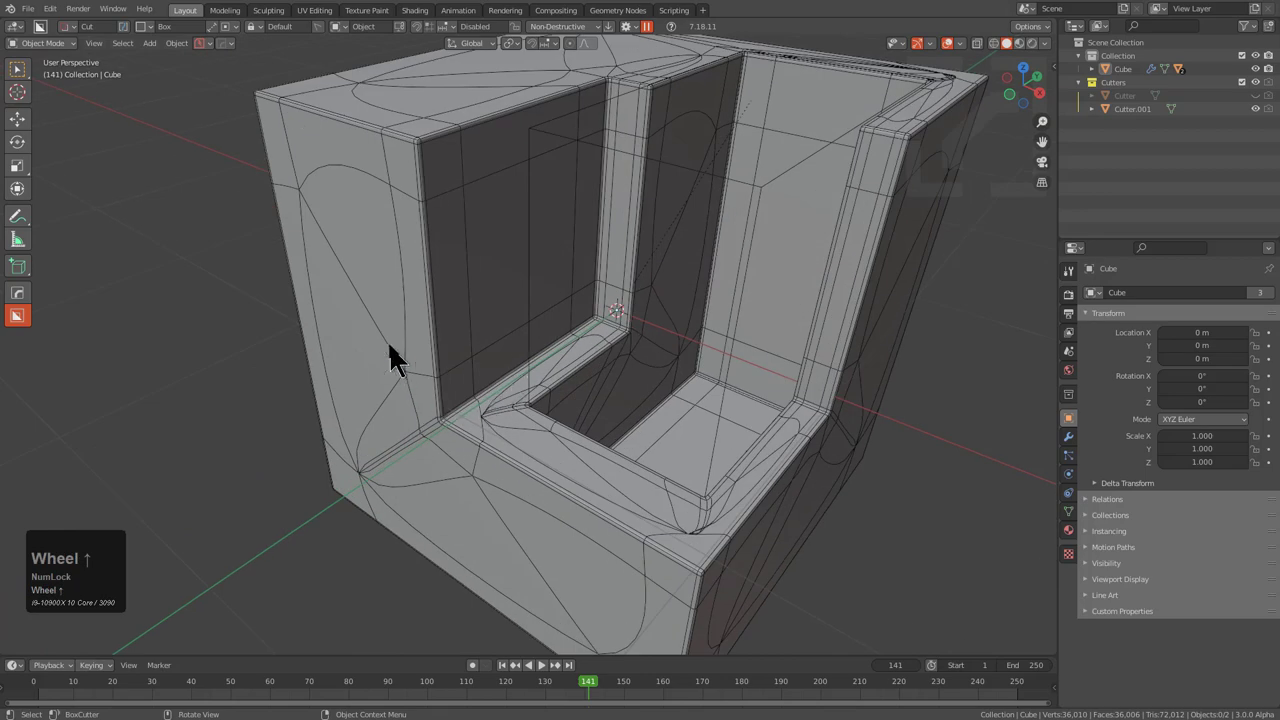
{"action": "left_click", "coordinate": [401, 259]}
{"action": "scroll", "scroll_direction": "down", "scroll_amount": 3}
{"action": "middle_click", "coordinate": [535, 289]}
- Begin an edge slide on the cube's base mesh
{"action": "key", "text": "ctrl+r"}
{"action": "left_click", "coordinate": [662, 362]}
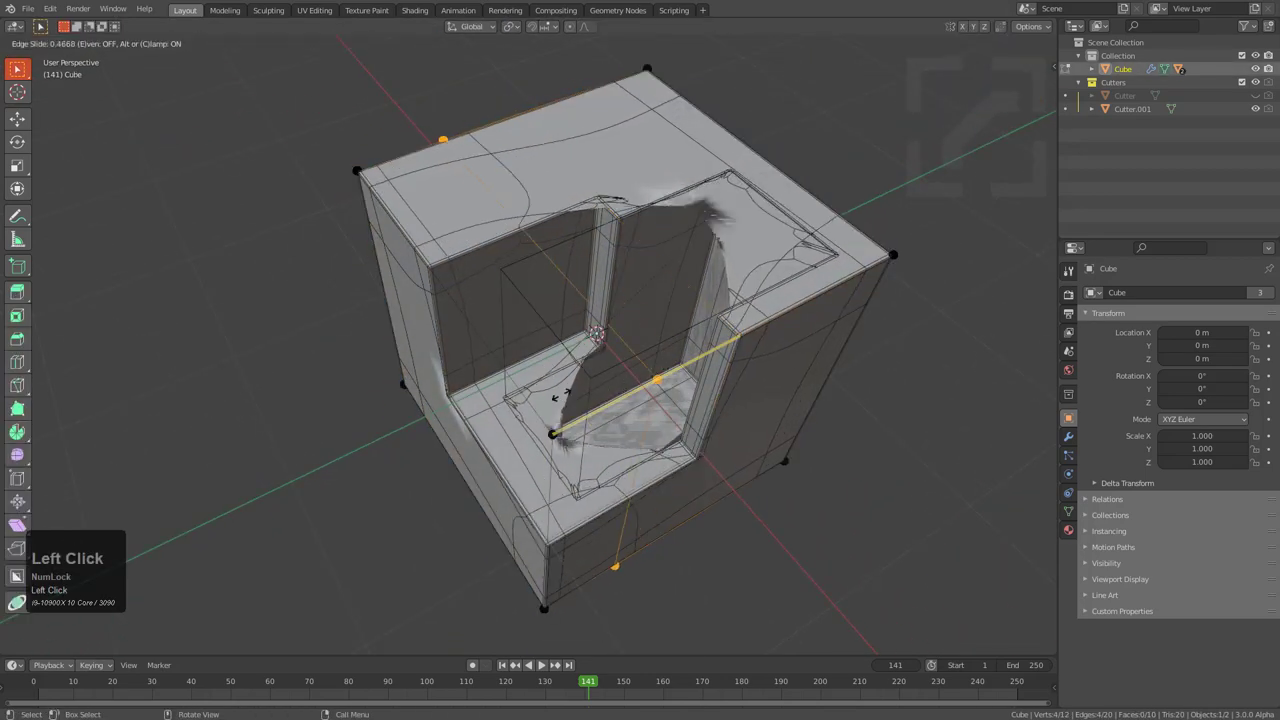
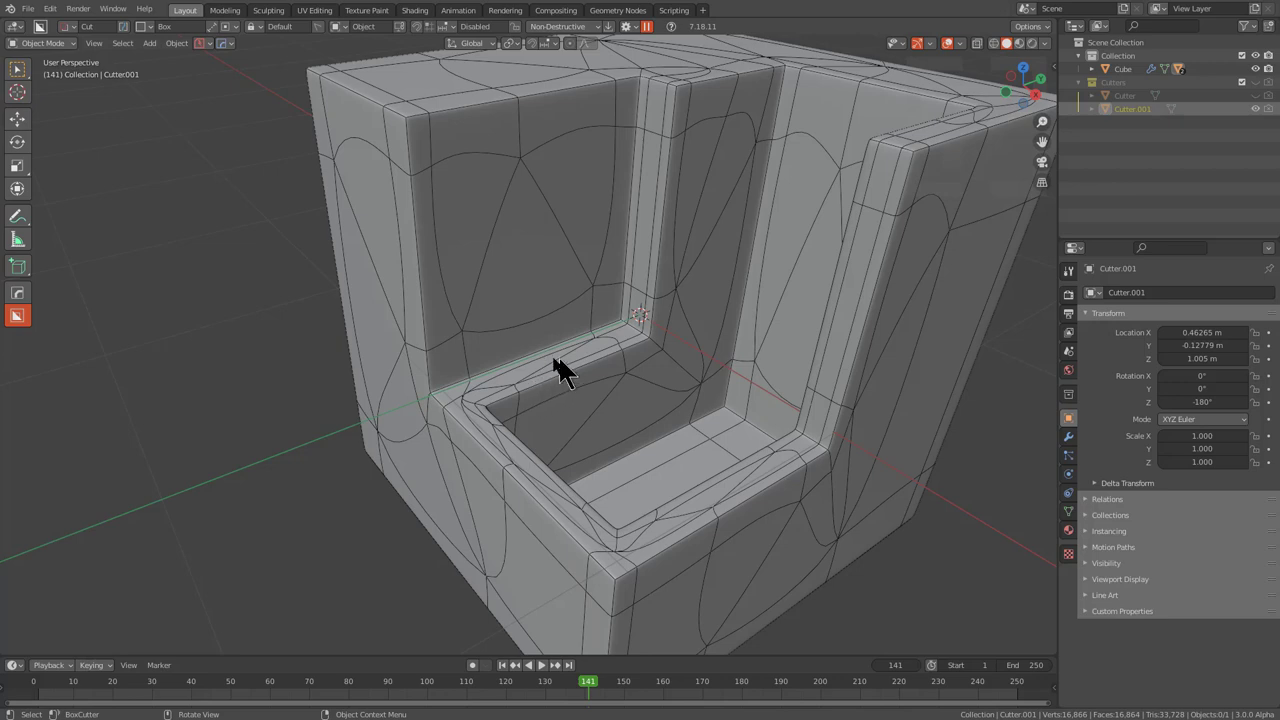
- Hide the cutters and show the cube's modifier stack of Bevel, Weighted Normal and Triangulate
{"action": "middle_click", "coordinate": [553, 397]}
{"action": "scroll", "scroll_direction": "down", "scroll_amount": 3}
{"action": "middle_click", "coordinate": [621, 356]}
{"action": "key", "text": "alt+v"}
{"action": "left_click", "coordinate": [625, 366]}
{"action": "middle_click", "coordinate": [630, 365]}
{"action": "left_click_drag", "start_coordinate": [658, 371], "coordinate": [753, 331]}
{"action": "left_click", "coordinate": [753, 331]}
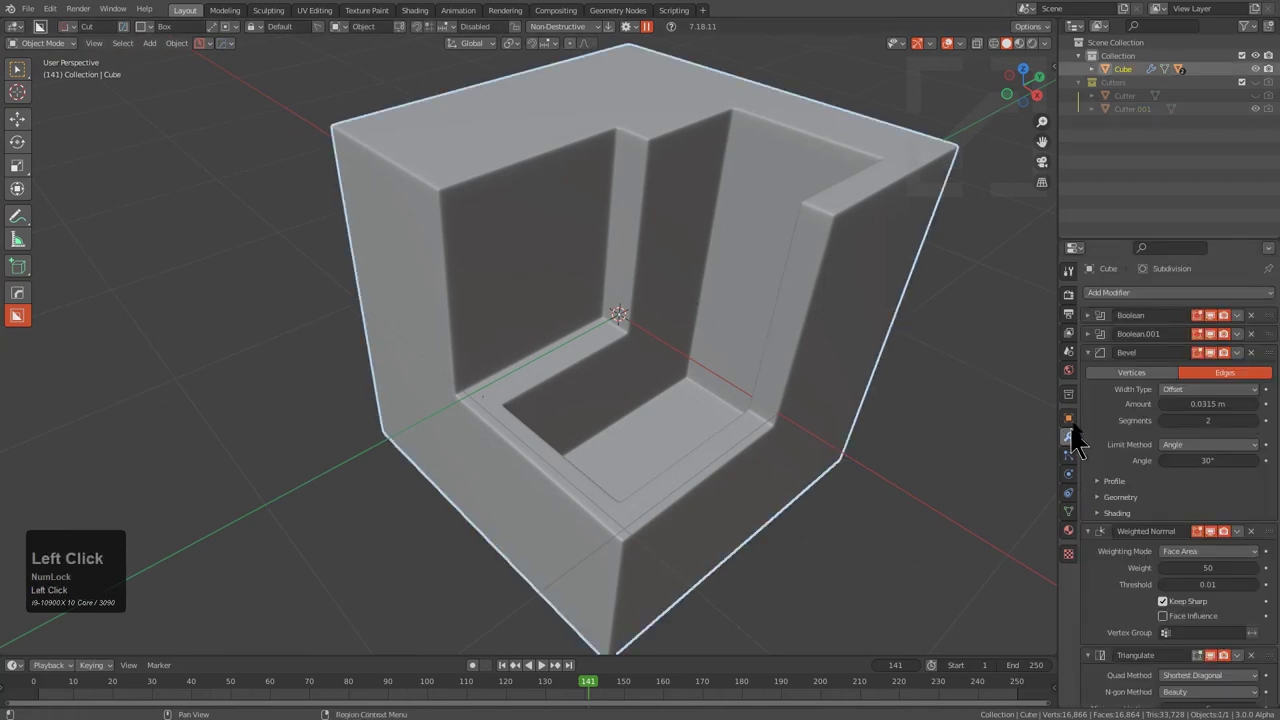
- Give Cube.001 a 0.037 m two-segment bevel with Hardops Adjust Bevel
{"action": "middle_click", "coordinate": [654, 337]}
{"action": "key", "text": "x"}
{"action": "left_click", "coordinate": [671, 343]}
{"action": "key", "text": "shift+a"}
{"action": "left_click_drag", "start_coordinate": [728, 353], "coordinate": [510, 414]}
{"action": "key", "text": "q"}
{"action": "left_click", "coordinate": [575, 322]}
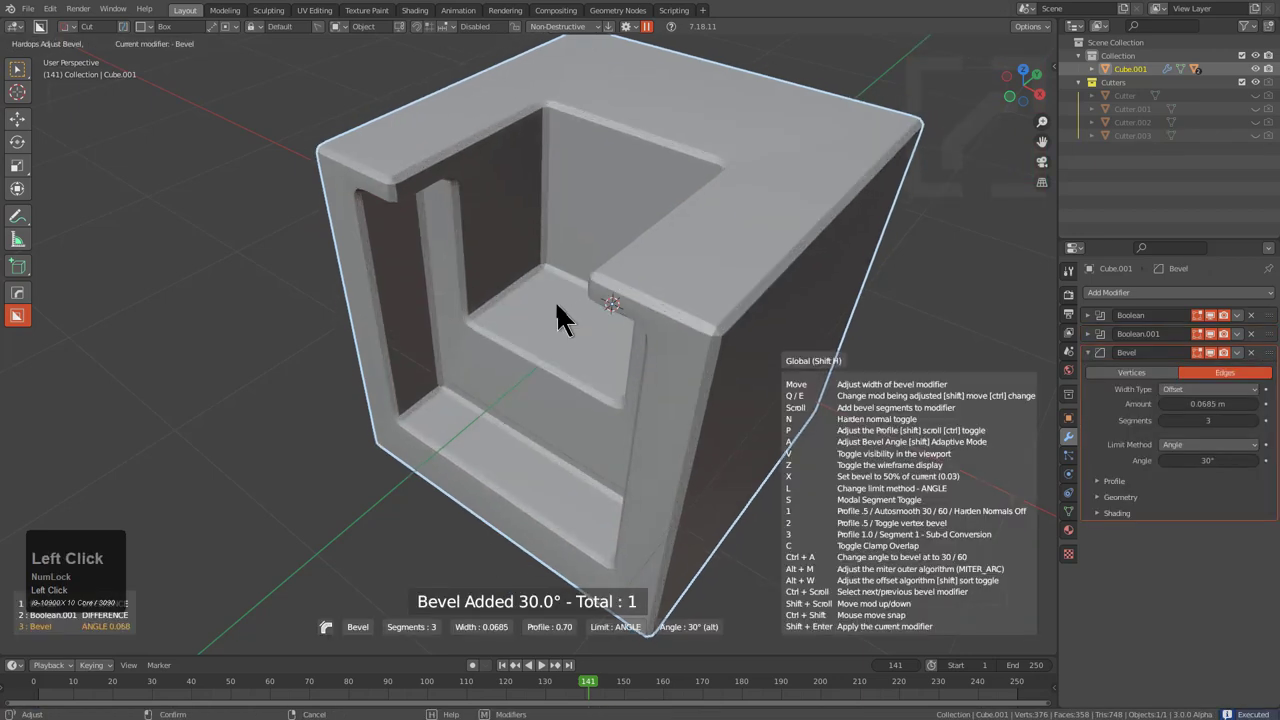
{"action": "key", "text": "3"}
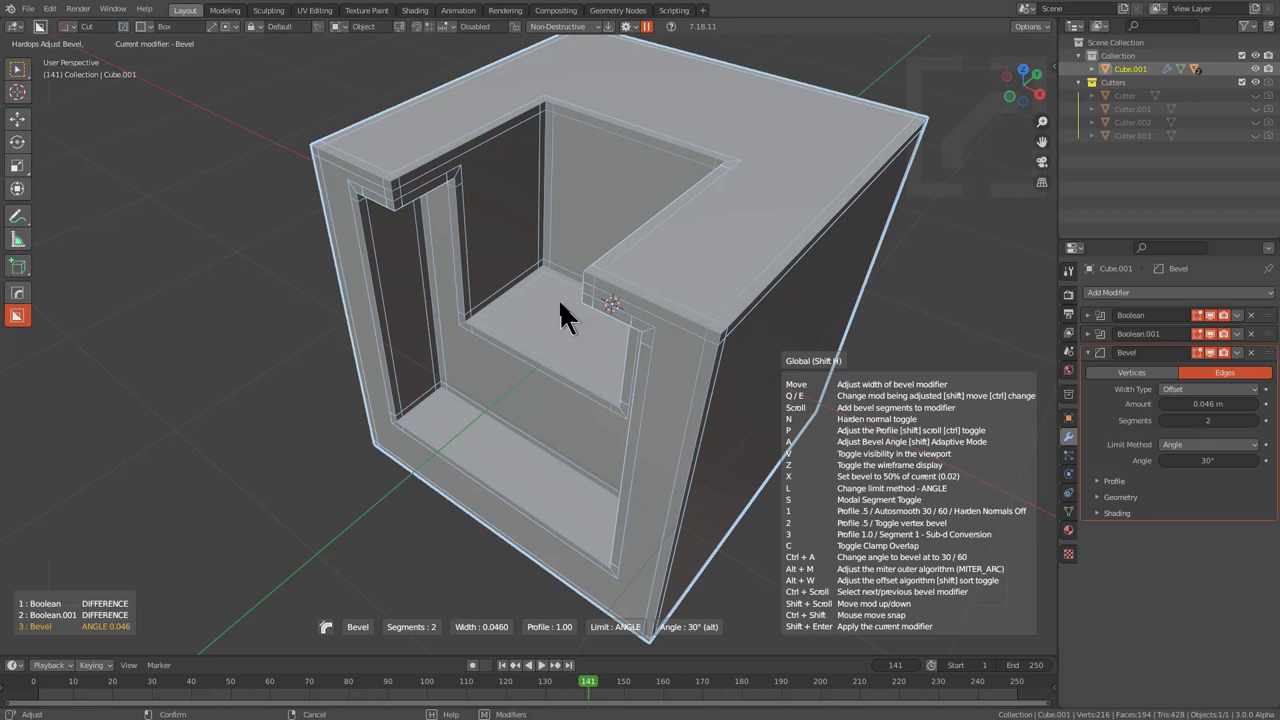
{"action": "left_click", "coordinate": [571, 320]}
- Add Triangulate and Subdivision modifiers to Cube.001 and enter its mesh for editing
{"action": "key", "text": "q"}
{"action": "left_click", "coordinate": [762, 423]}
{"action": "key", "text": "ctrl+2"}
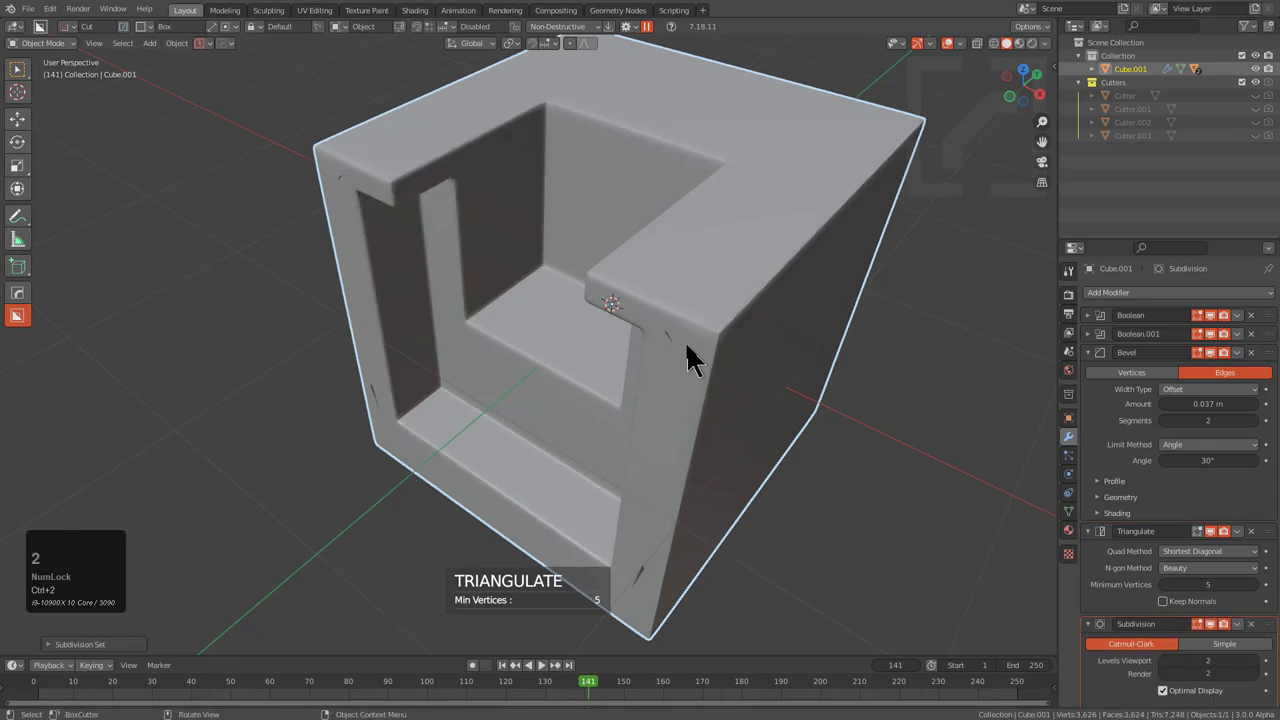
{"action": "left_click_drag", "start_coordinate": [649, 373], "coordinate": [655, 349]}
{"action": "left_click_drag", "start_coordinate": [655, 349], "coordinate": [746, 288]}
{"action": "key", "text": "alt+v"}
{"action": "left_click", "coordinate": [747, 286]}
{"action": "middle_click", "coordinate": [704, 393]}
{"action": "key", "text": "ctrl+r"}
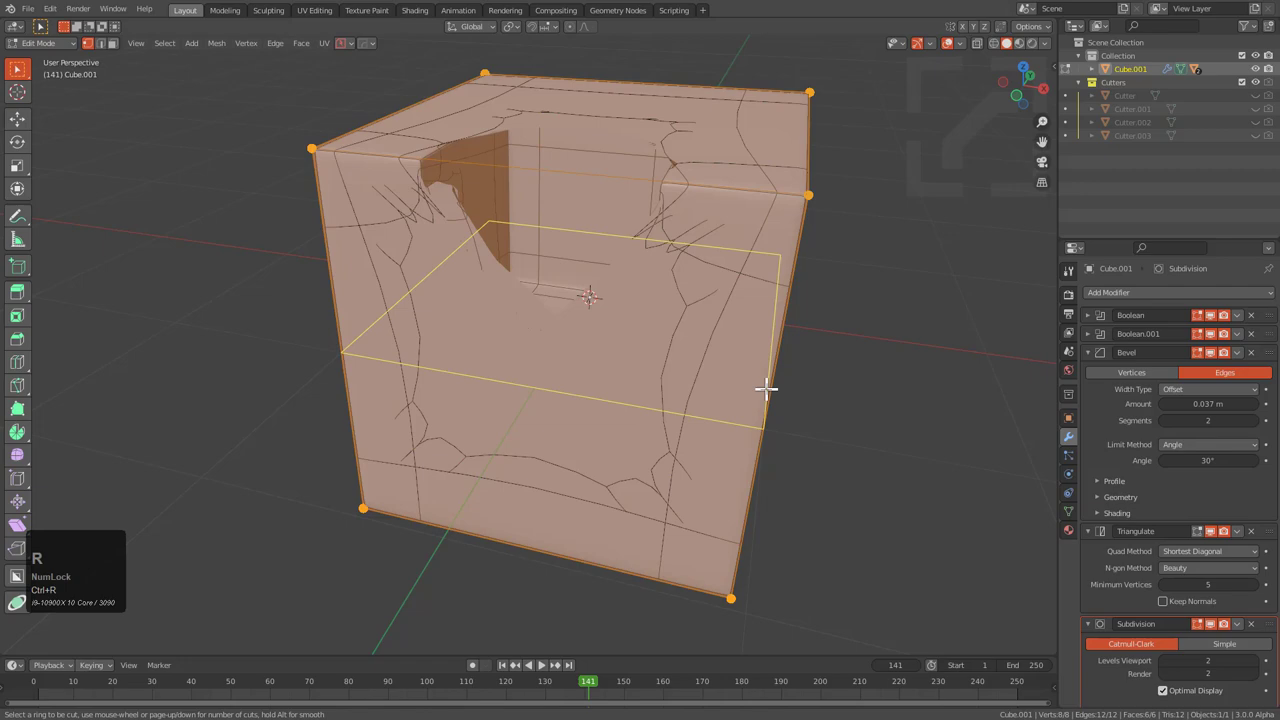
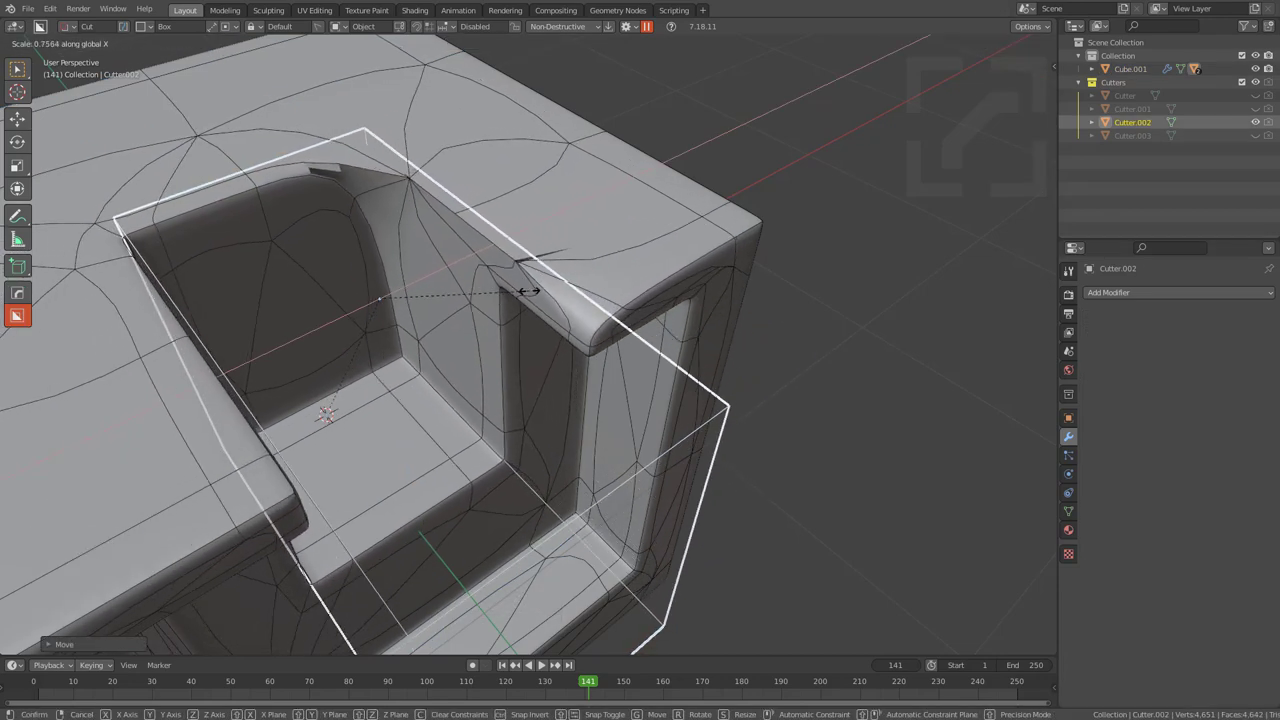
- Select Cube.001 and view its unmodified base mesh via the Hardops modifier helper
{"action": "right_click", "coordinate": [538, 307]}
{"action": "right_click", "coordinate": [538, 307]}
{"action": "left_click", "coordinate": [641, 212]}
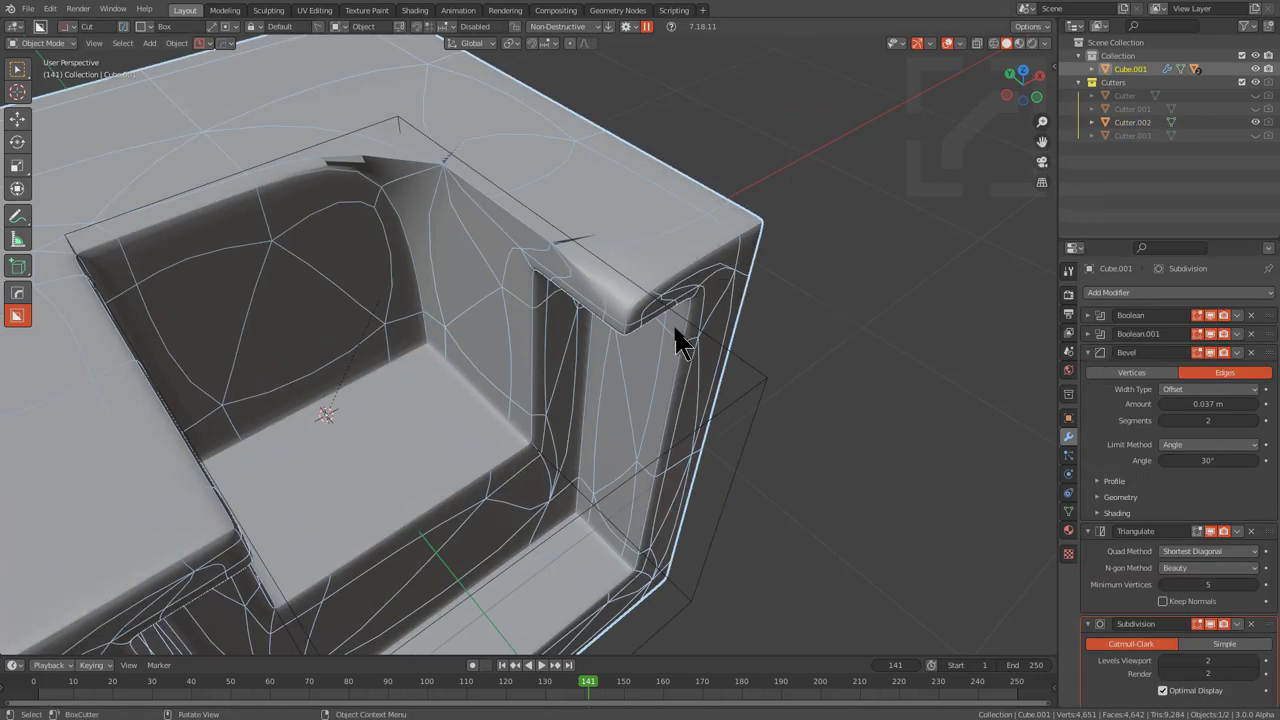
{"action": "left_click", "coordinate": [655, 286]}
{"action": "key", "text": "q"}
{"action": "left_click", "coordinate": [640, 288]}
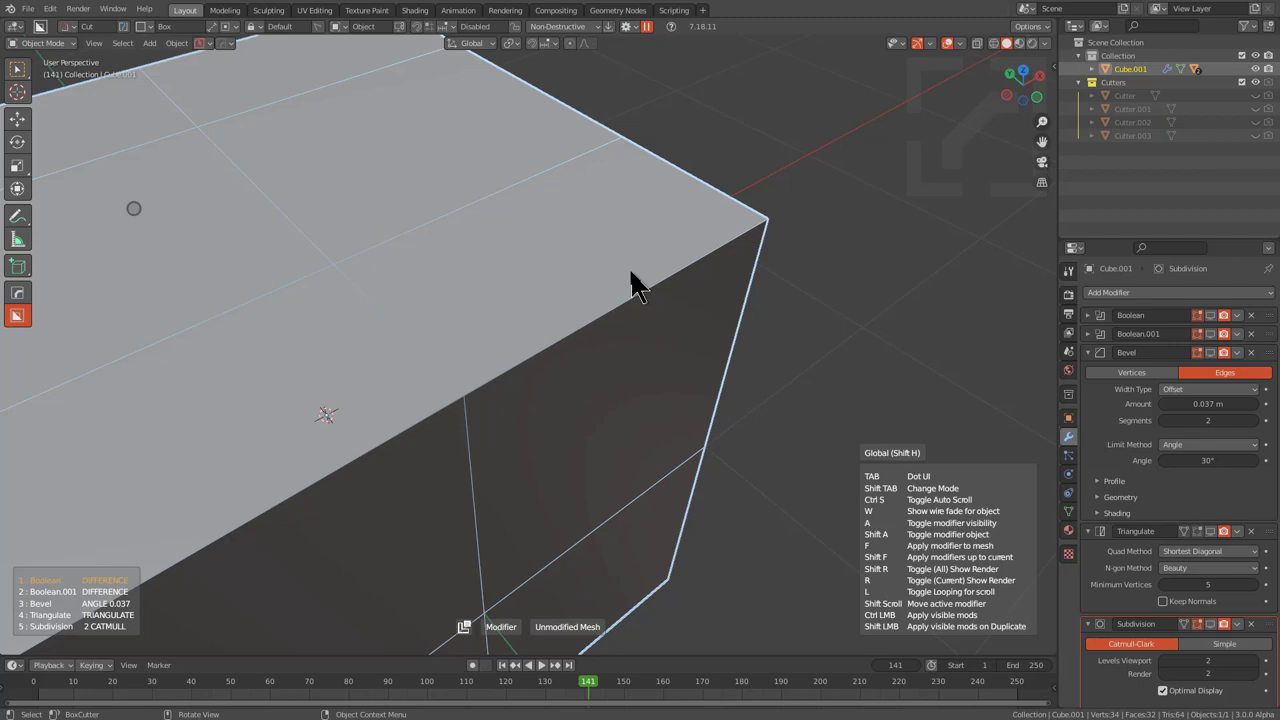
{"action": "scroll", "scroll_direction": "up", "scroll_amount": 3}
{"action": "scroll", "scroll_direction": "up", "scroll_amount": 3}
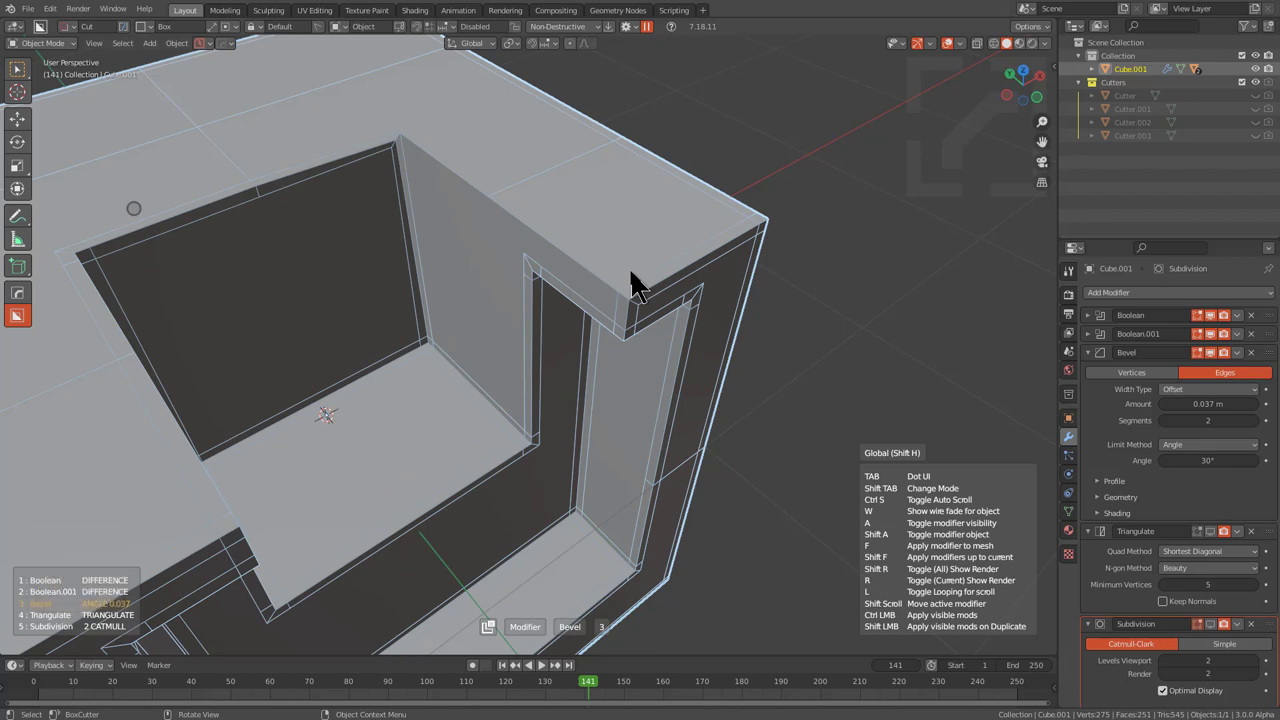
{"action": "left_click", "coordinate": [638, 288]}
- Inspect the bare mesh and start sliding one of its edge loops
{"action": "middle_click", "coordinate": [570, 302]}
{"action": "middle_click", "coordinate": [578, 312]}
{"action": "scroll", "scroll_direction": "up", "scroll_amount": 3}
{"action": "key", "text": "alt+v"}
{"action": "left_click", "coordinate": [600, 298]}
{"action": "key", "text": "alt+a"}
{"action": "key", "text": "alt+v"}
{"action": "left_click", "coordinate": [532, 284]}
{"action": "middle_click", "coordinate": [522, 284]}
{"action": "left_click", "coordinate": [563, 266]}
{"action": "middle_click", "coordinate": [554, 277]}
{"action": "scroll", "scroll_direction": "down", "scroll_amount": 3}
{"action": "scroll", "scroll_direction": "down", "scroll_amount": 3}
{"action": "middle_click", "coordinate": [521, 283]}
{"action": "key", "text": "ctrl+r"}
{"action": "left_click", "coordinate": [568, 331]}
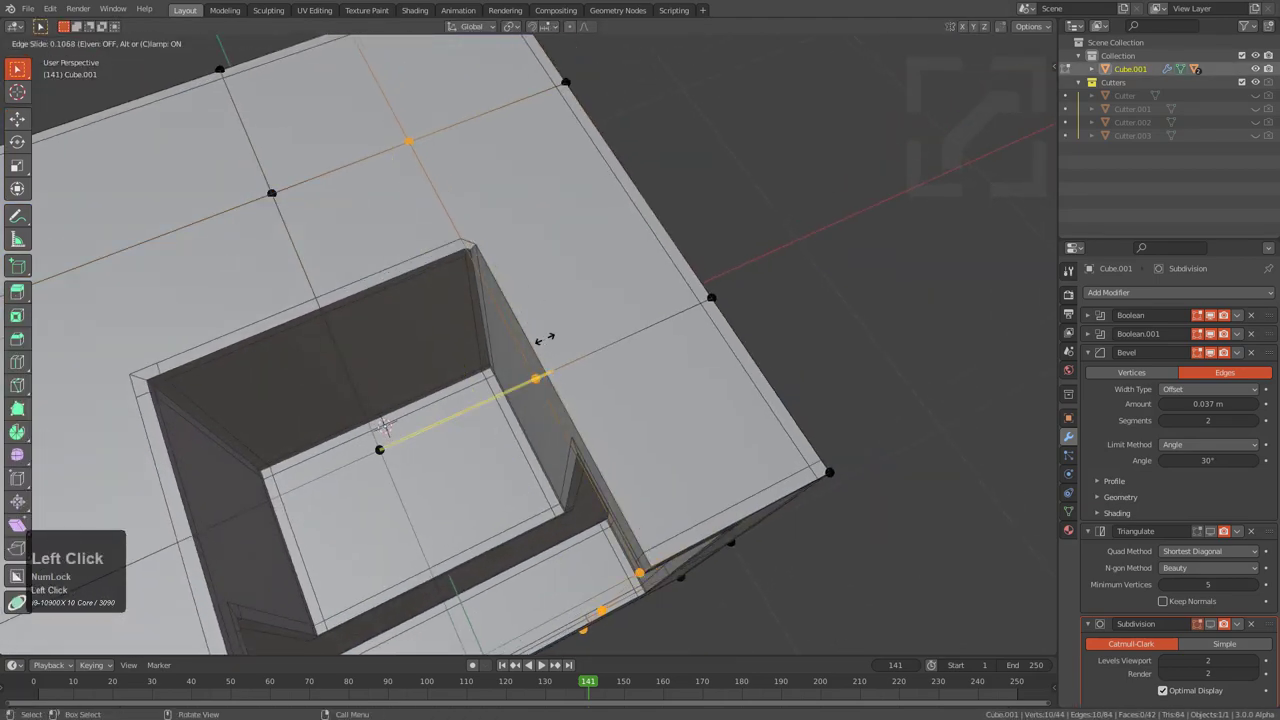
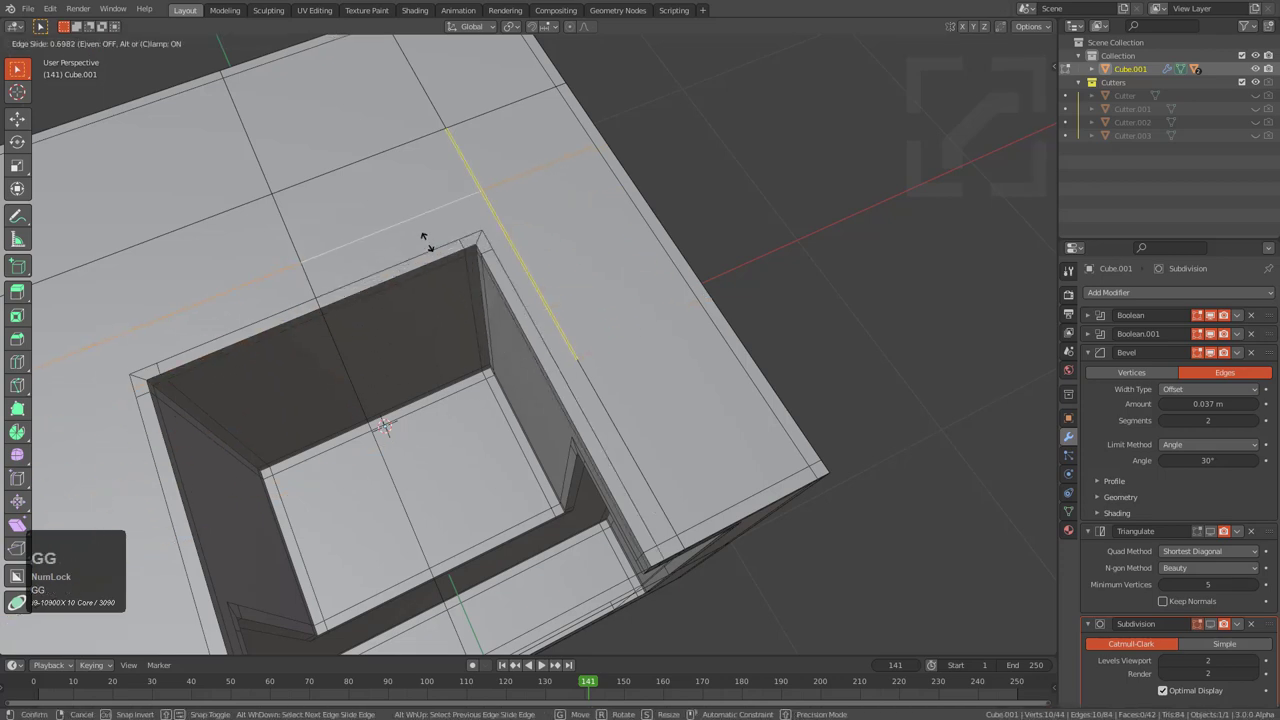
- Finish sliding the edge loop into place near the recess
{"action": "key", "text": "g"}
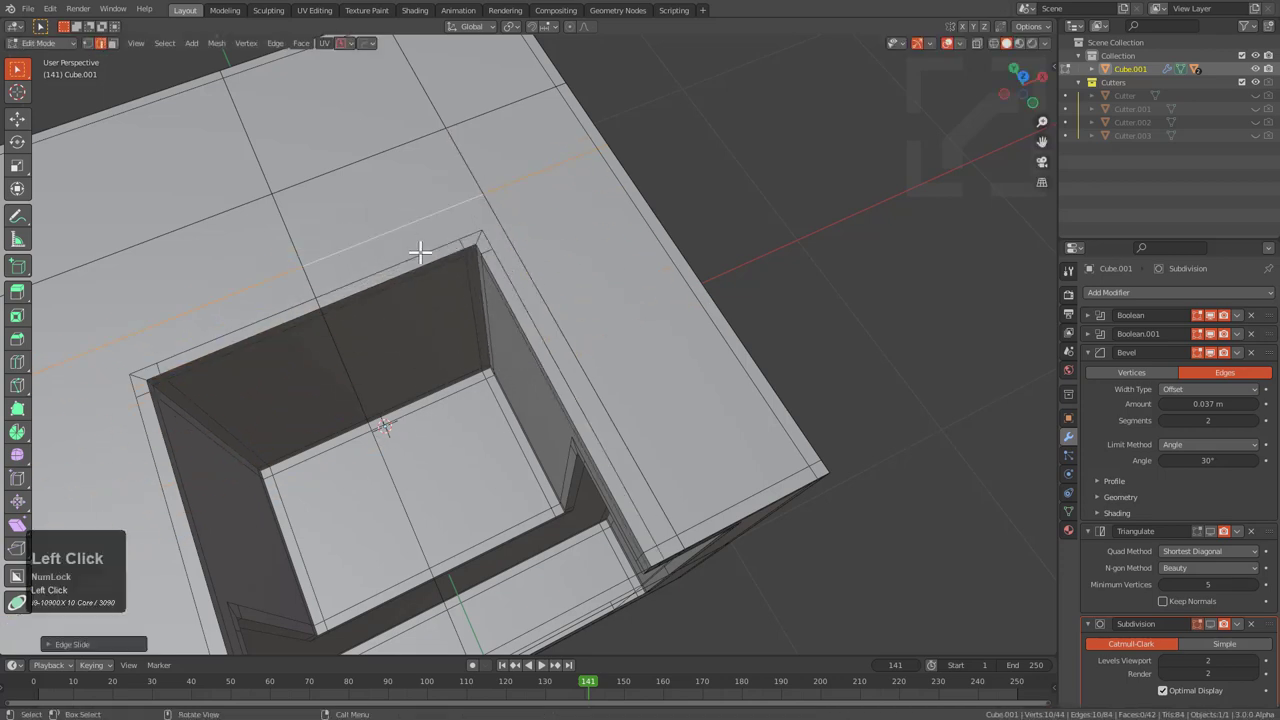
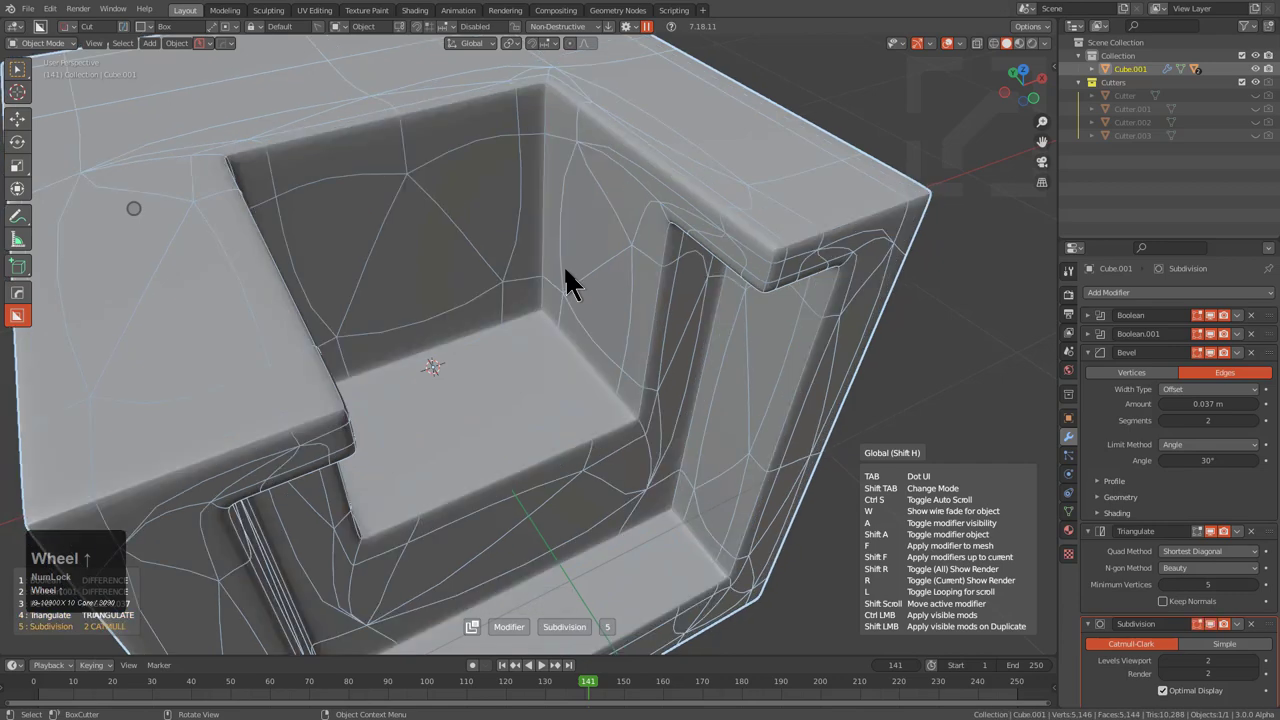
- Orbit around the subdivided Cube.001 to review it, then bring up the mirrored cube model
{"action": "left_click", "coordinate": [575, 287]}
{"action": "scroll", "scroll_direction": "down", "scroll_amount": 3}
{"action": "middle_click", "coordinate": [580, 337]}
{"action": "key", "text": "alt+a"}
{"action": "middle_click", "coordinate": [497, 375]}
{"action": "middle_click", "coordinate": [490, 387]}
{"action": "scroll", "scroll_direction": "down", "scroll_amount": 3}
{"action": "middle_click", "coordinate": [513, 381]}
{"action": "middle_click", "coordinate": [494, 380]}
{"action": "left_click_drag", "start_coordinate": [499, 381], "coordinate": [515, 337]}
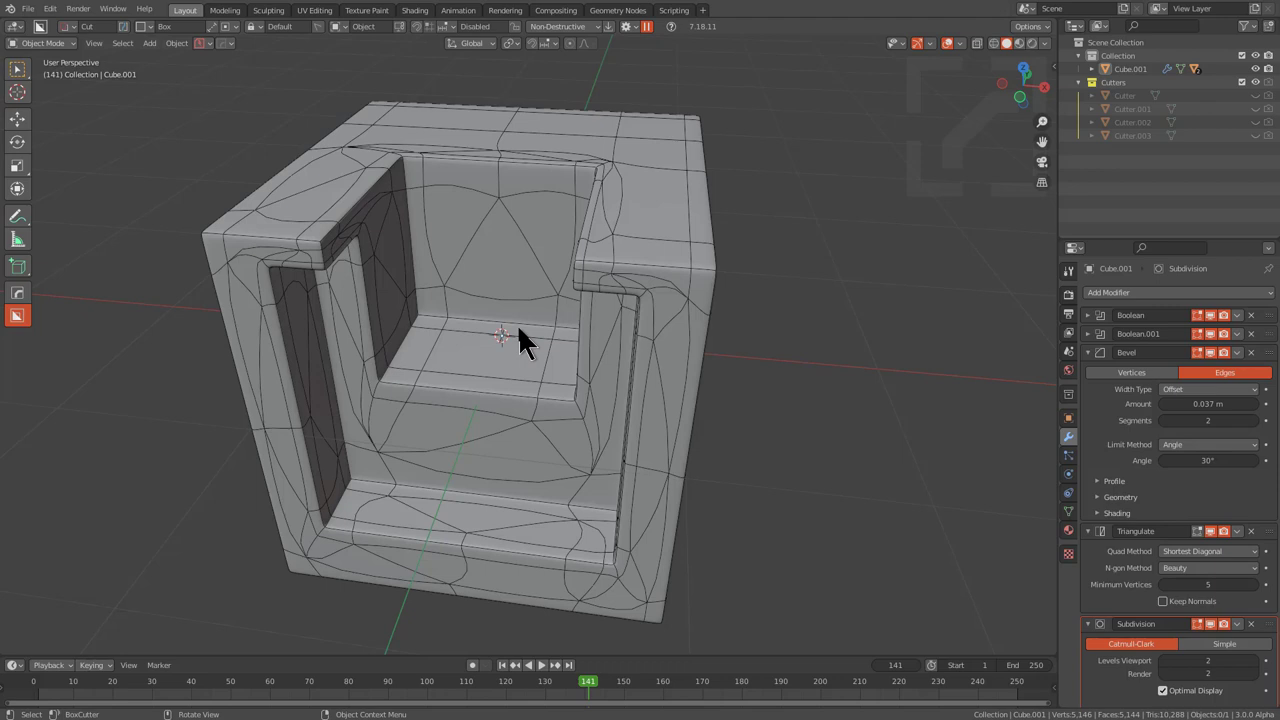
{"action": "left_click_drag", "start_coordinate": [515, 347], "coordinate": [641, 349]}
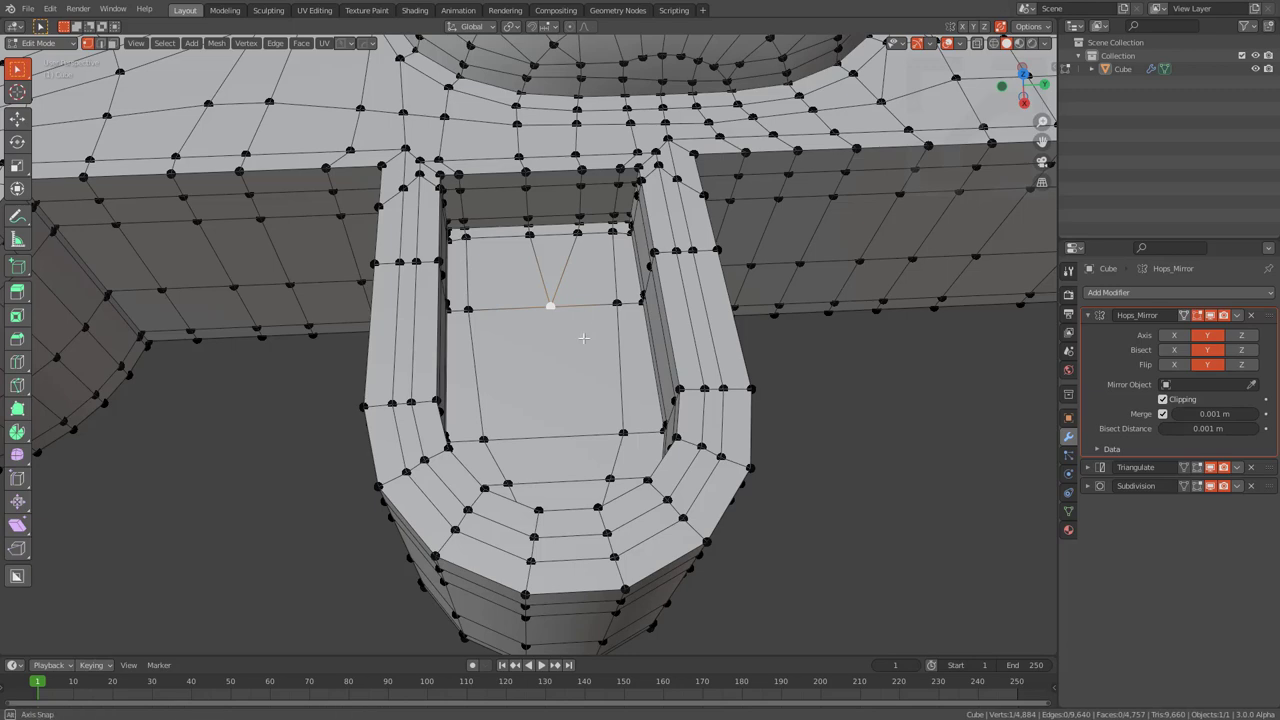
- Bevel a recess vertex into a small face, connect it, and bevel the outer edge
{"action": "key", "text": "shift+Num_Lock"}
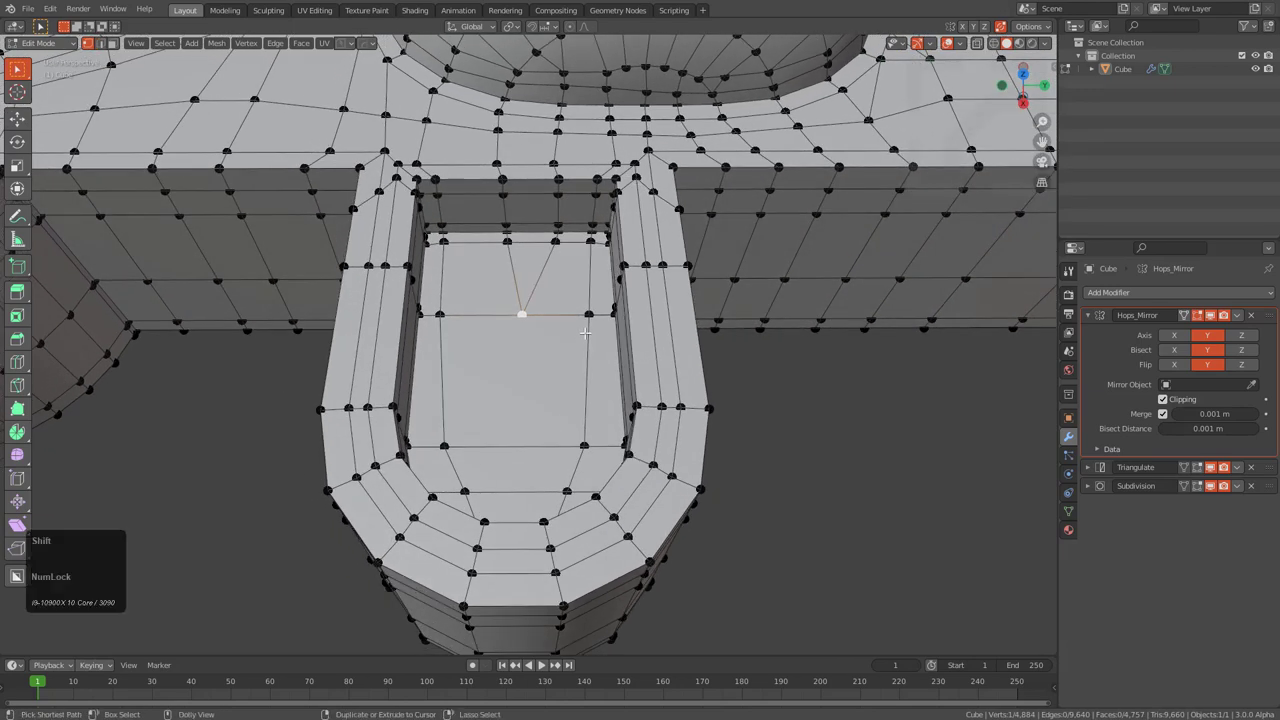
{"action": "key", "text": "shift+b"}
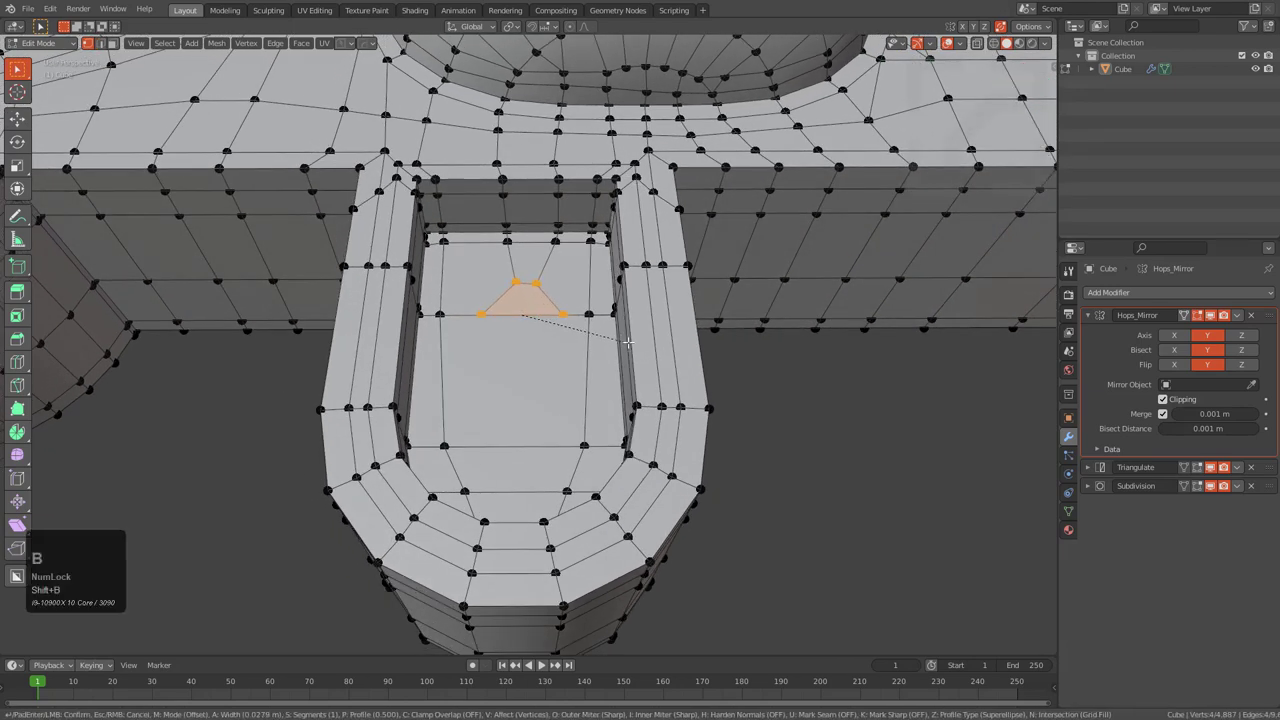
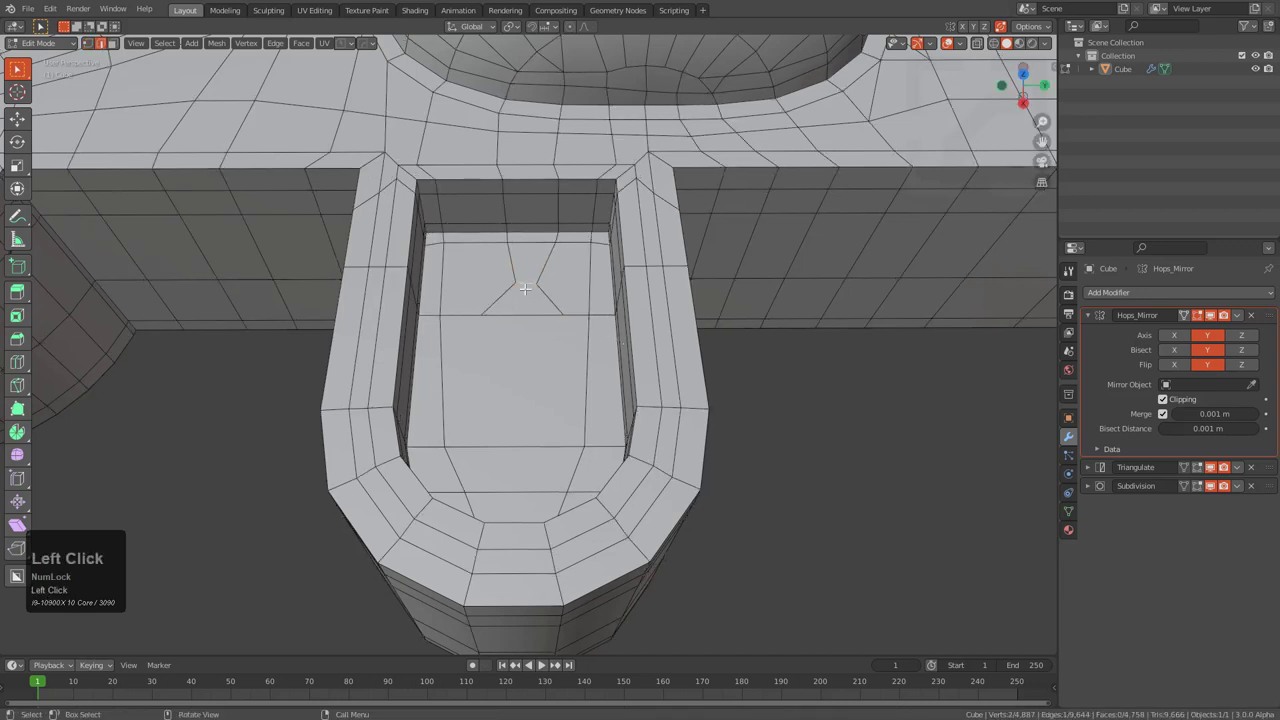
{"action": "key", "text": "ctrl+x"}
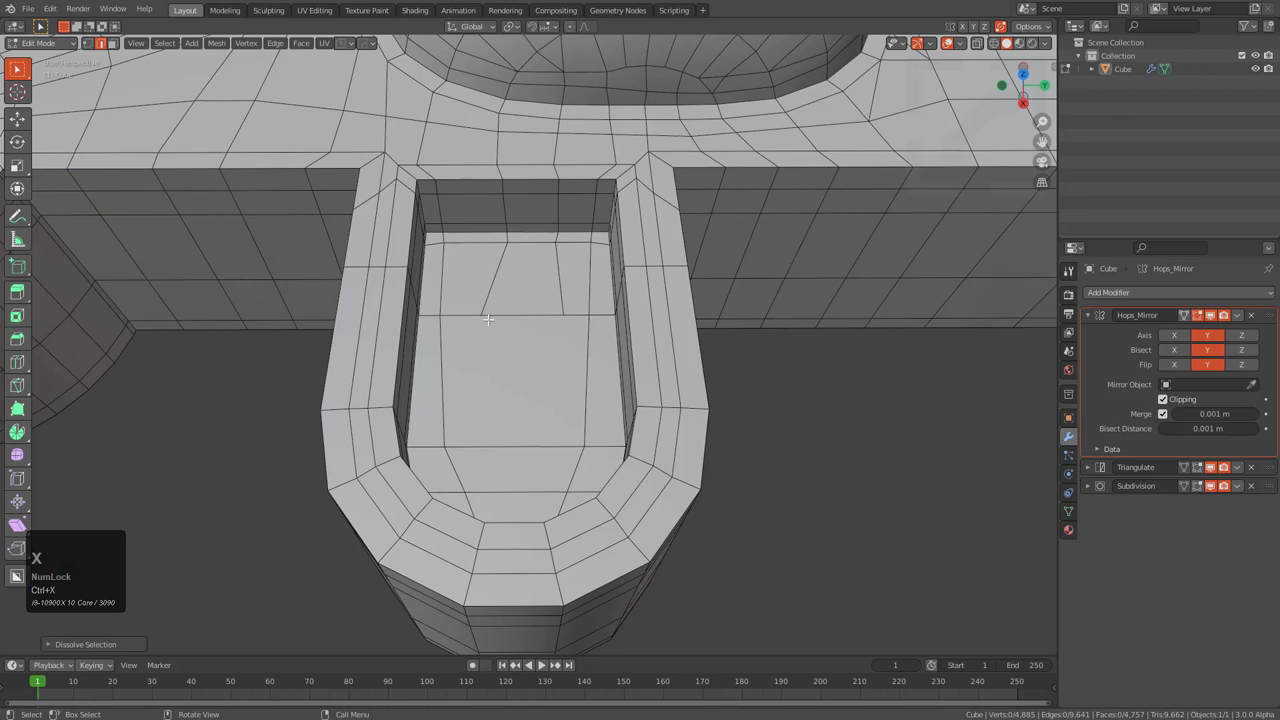
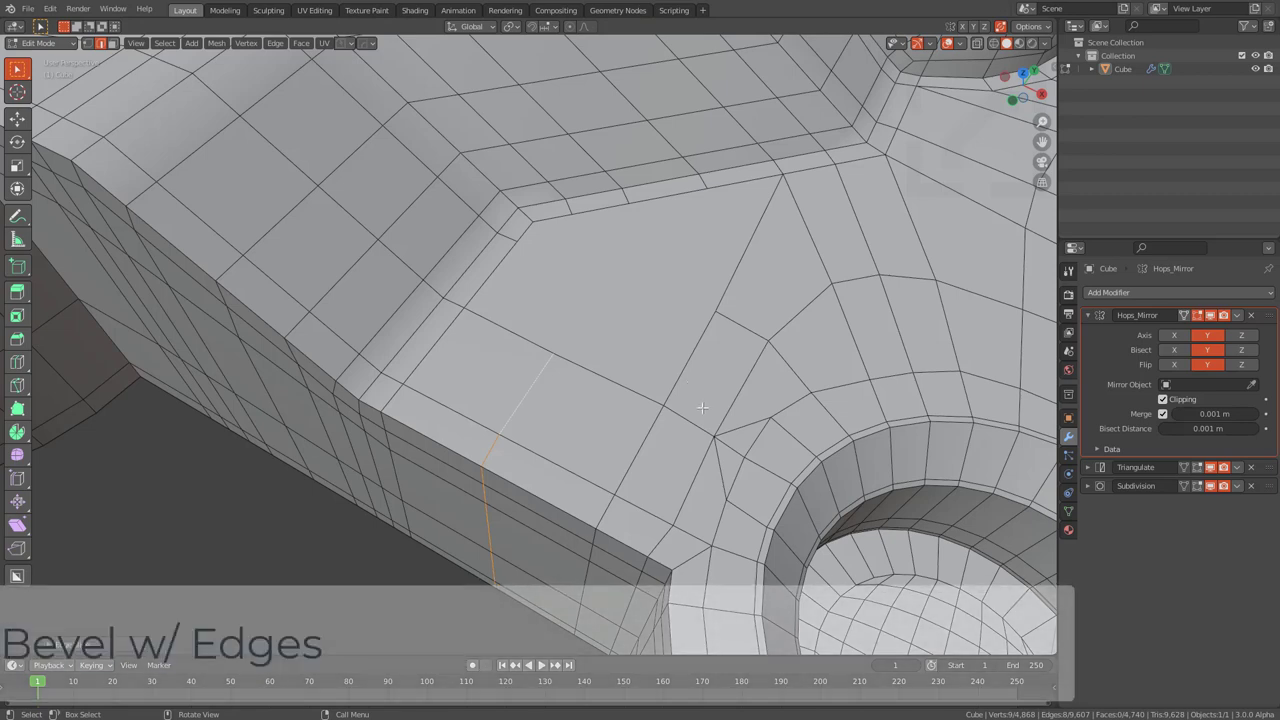
{"action": "key", "text": "ctrl+Num_Lock"}
{"action": "key", "text": "ctrl+b"}
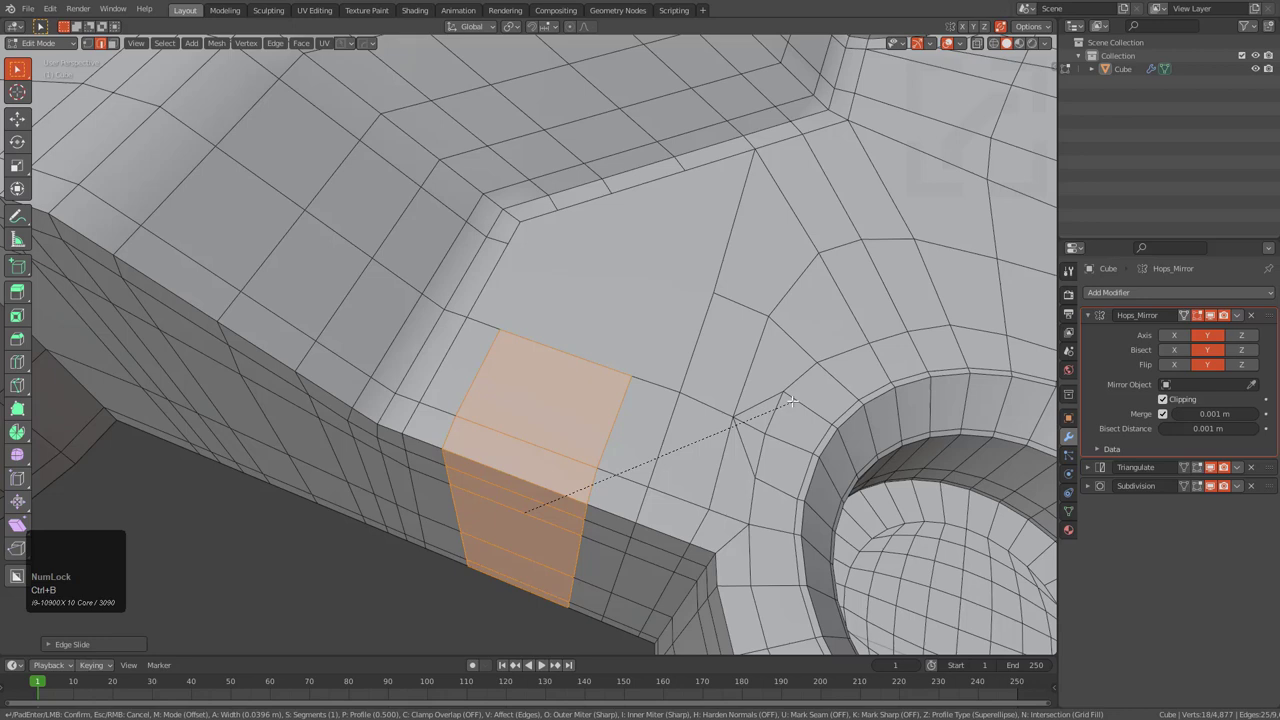
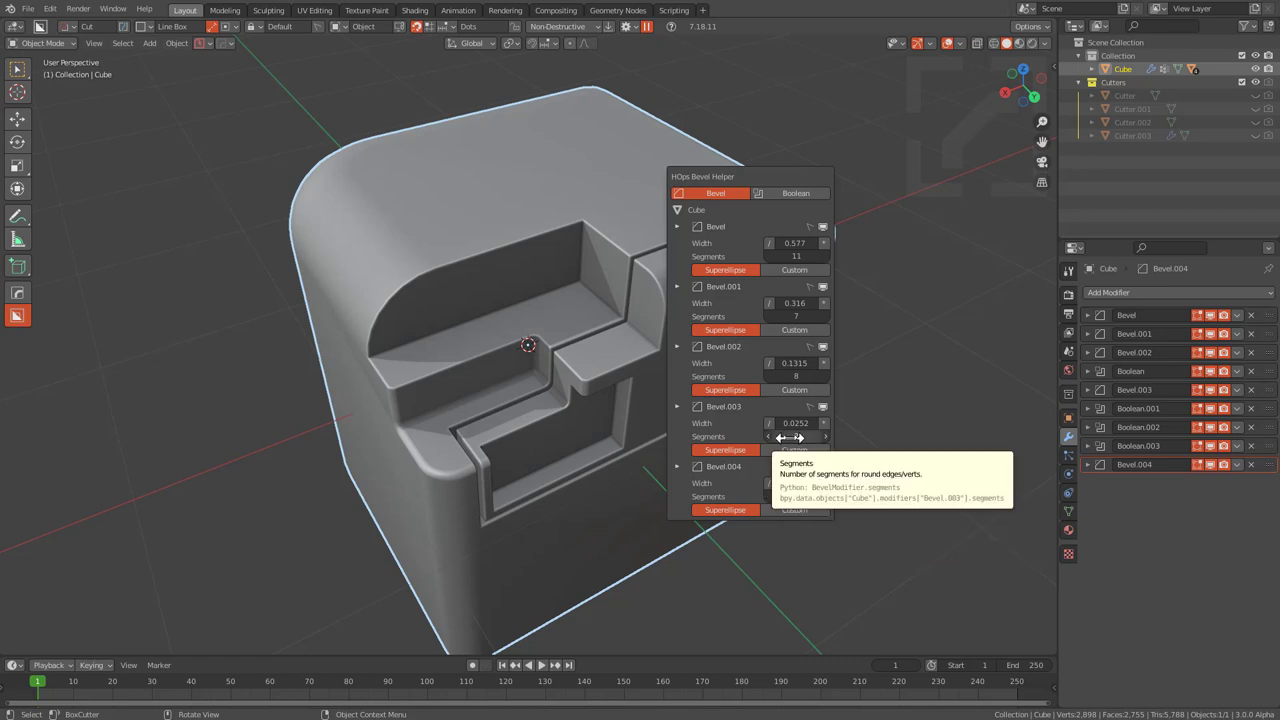
- Bring up the HOps Bevel Helper's Boolean list and toggle Boolean.002 display off and on
{"action": "scroll", "scroll_direction": "down", "scroll_amount": 3}
{"action": "scroll", "scroll_direction": "down", "scroll_amount": 3}
{"action": "scroll", "scroll_direction": "up", "scroll_amount": 3}
{"action": "scroll", "scroll_direction": "down", "scroll_amount": 3}
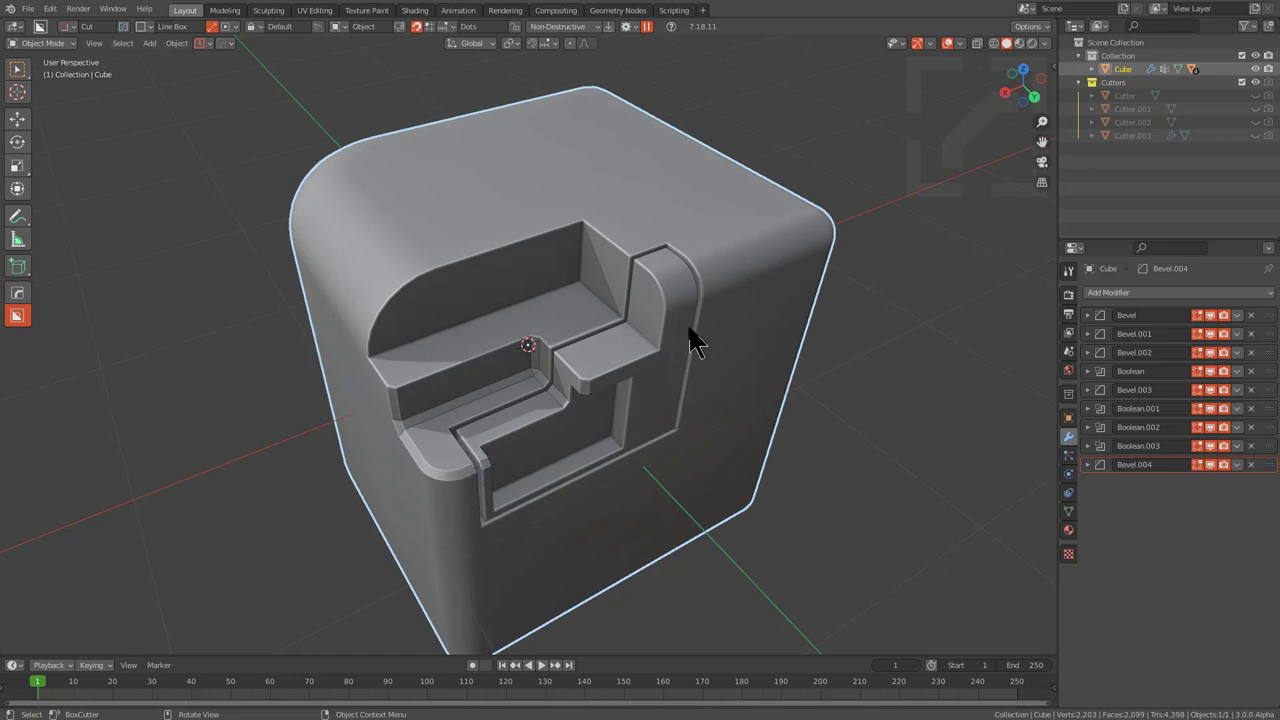
{"action": "key", "text": "shift+Num_Lock"}
{"action": "scroll", "scroll_direction": "down", "scroll_amount": 3}
{"action": "key", "text": "ctrl+shift+b"}
{"action": "left_click_drag", "start_coordinate": [744, 351], "coordinate": [730, 221]}
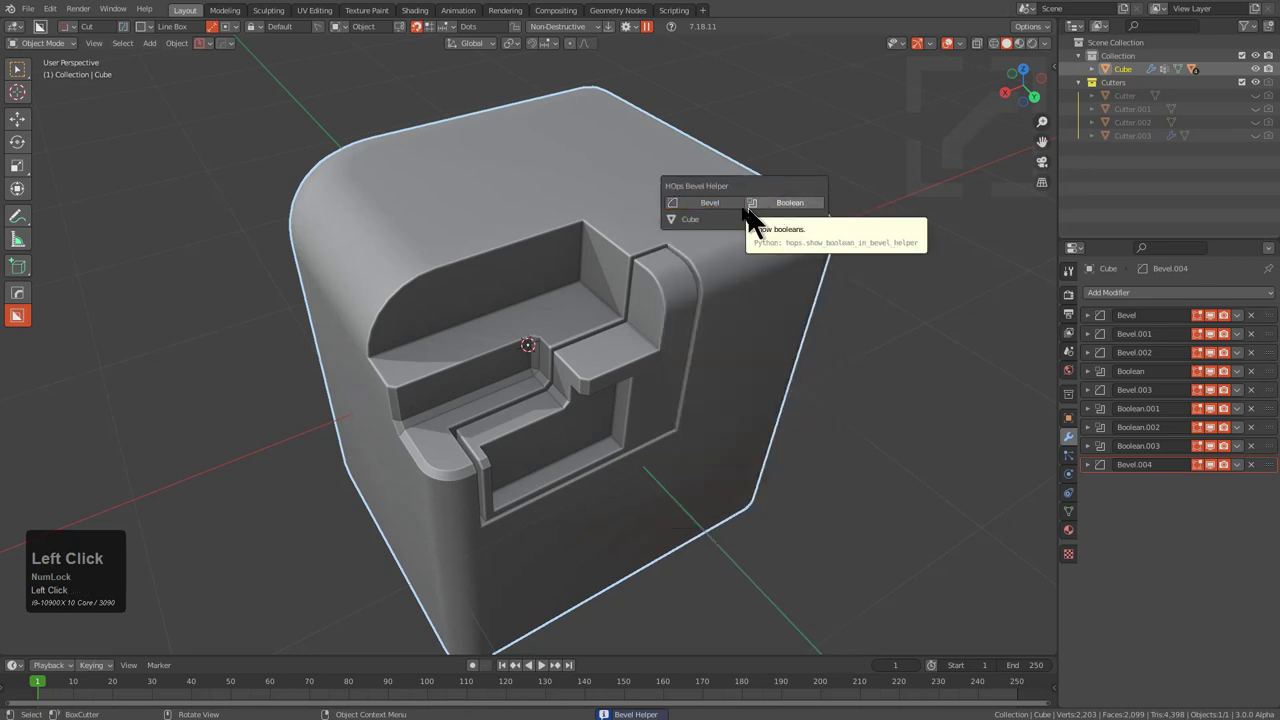
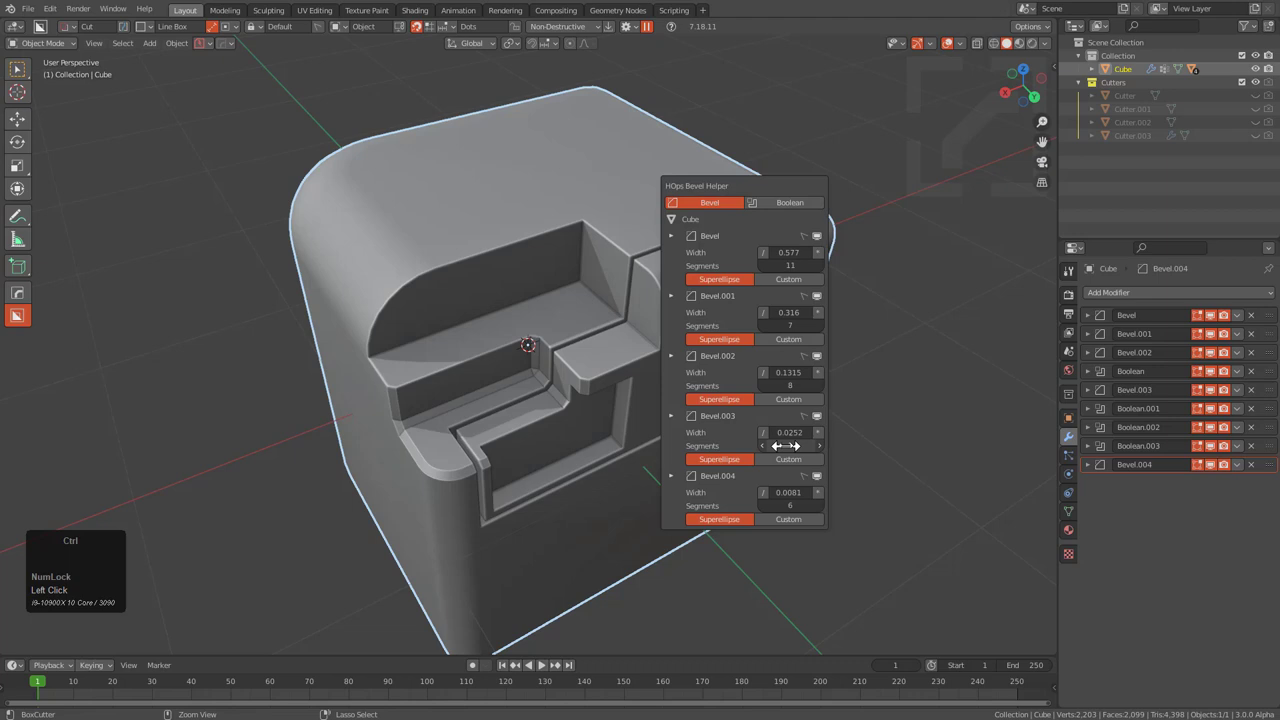
{"action": "scroll", "scroll_direction": "up", "scroll_amount": 3}
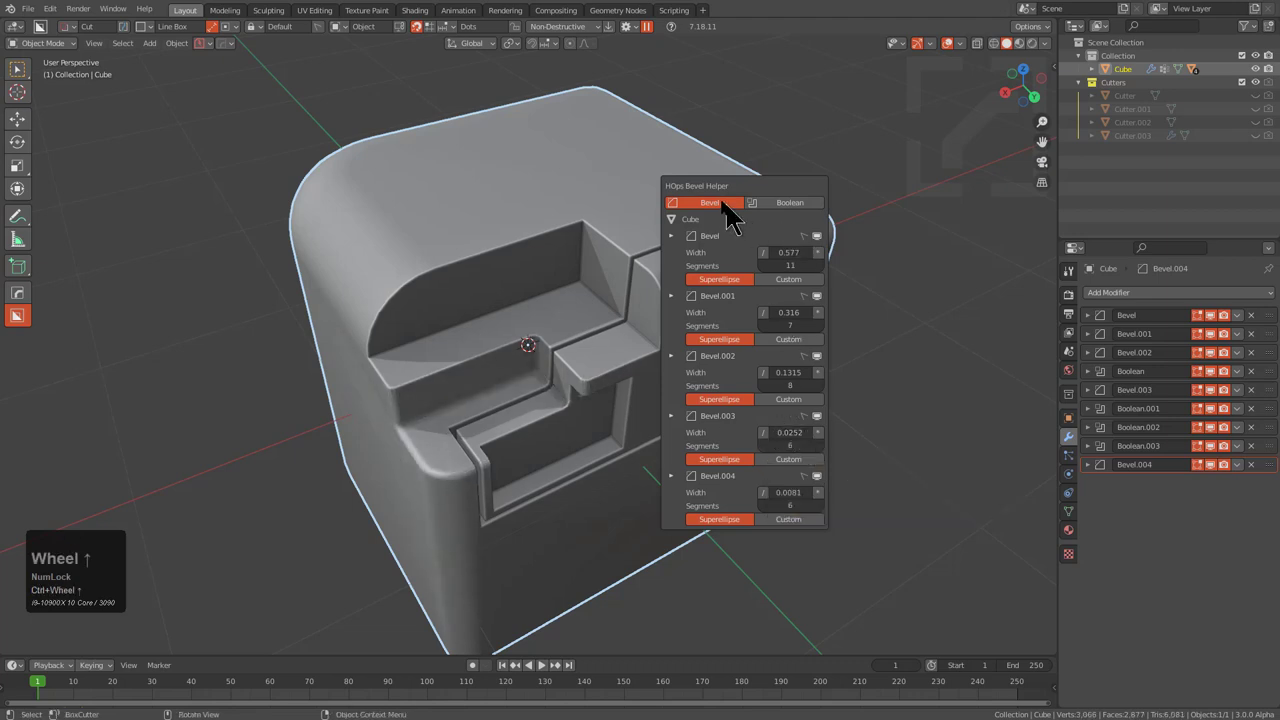
{"action": "left_click", "coordinate": [730, 217]}
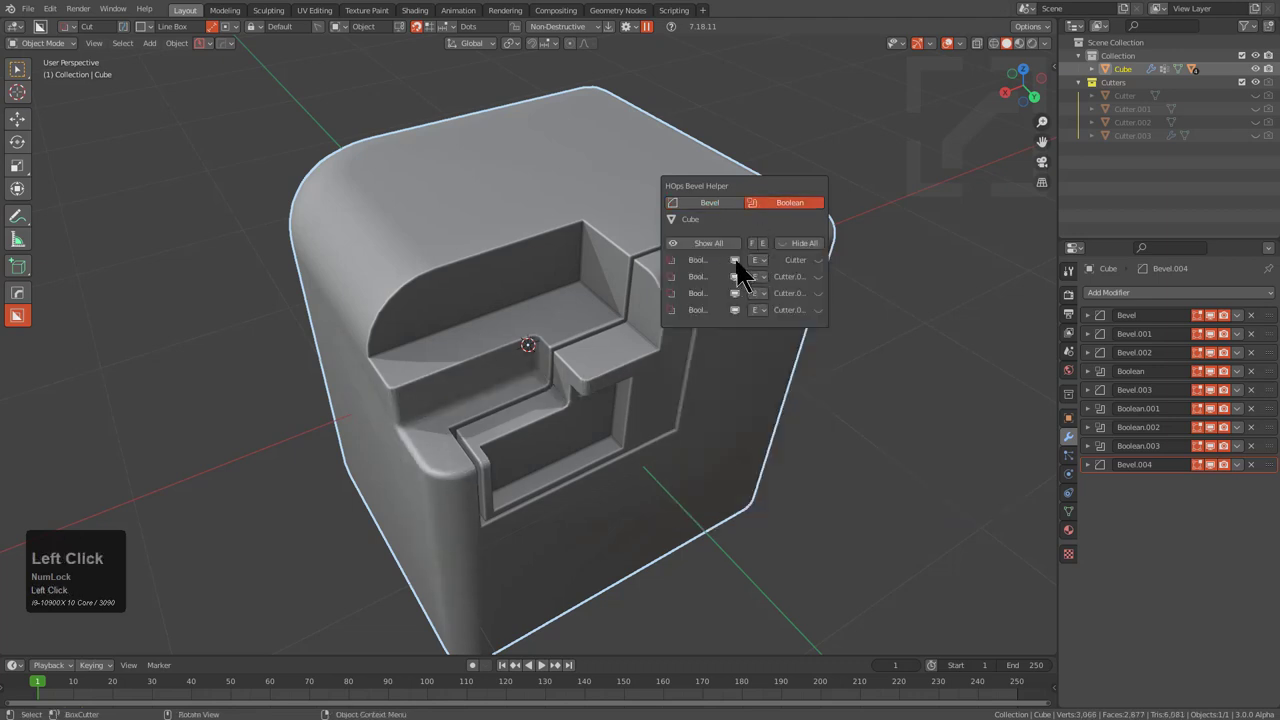
{"action": "left_click", "coordinate": [745, 324]}
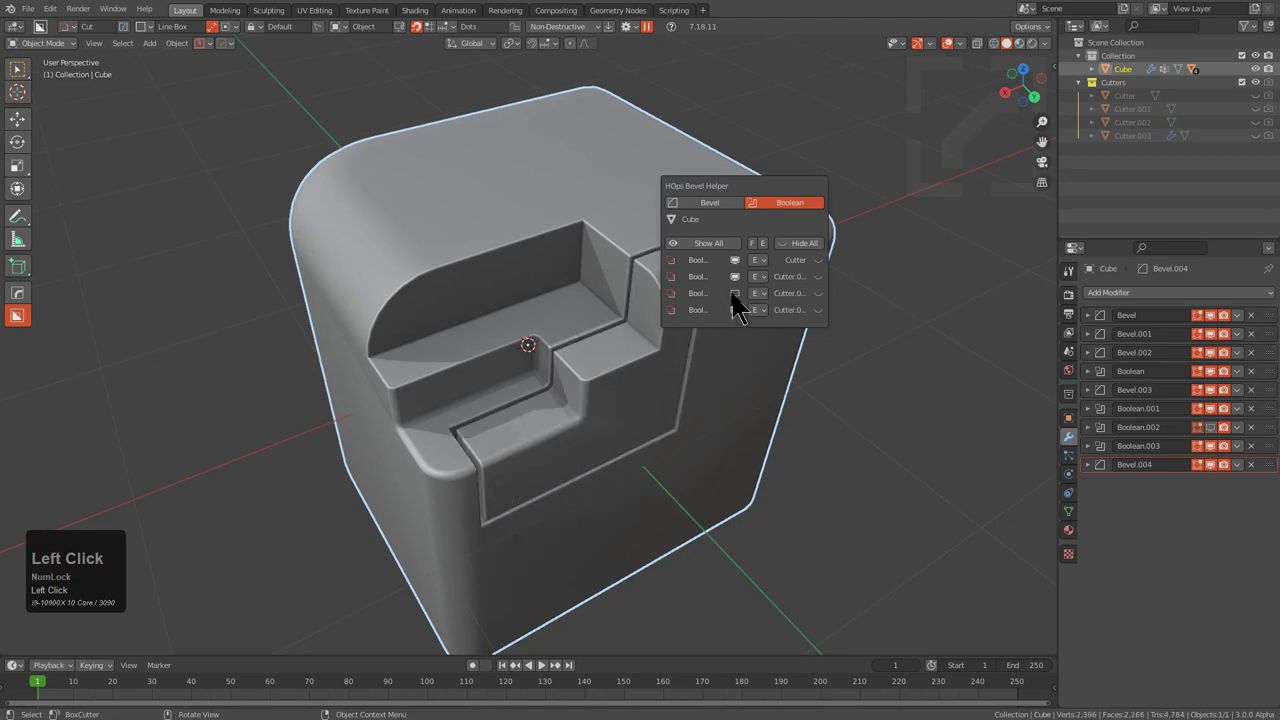
{"action": "left_click", "coordinate": [741, 310]}
- Orbit and zoom into the recess corner to inspect the thin shading seam
{"action": "middle_click", "coordinate": [638, 416]}
{"action": "scroll", "scroll_direction": "up", "scroll_amount": 3}
{"action": "middle_click", "coordinate": [614, 221]}
{"action": "middle_click", "coordinate": [636, 409]}
{"action": "scroll", "scroll_direction": "up", "scroll_amount": 3}
{"action": "middle_click", "coordinate": [593, 257]}
{"action": "middle_click", "coordinate": [603, 329]}
{"action": "scroll", "scroll_direction": "up", "scroll_amount": 3}
{"action": "scroll", "scroll_direction": "down", "scroll_amount": 3}
{"action": "middle_click", "coordinate": [606, 378]}
{"action": "left_click_drag", "start_coordinate": [603, 324], "coordinate": [776, 229]}
- Hide Boolean.003 in the Bevel Helper, list the bevels alongside, and close the helper
{"action": "key", "text": "shift+b"}
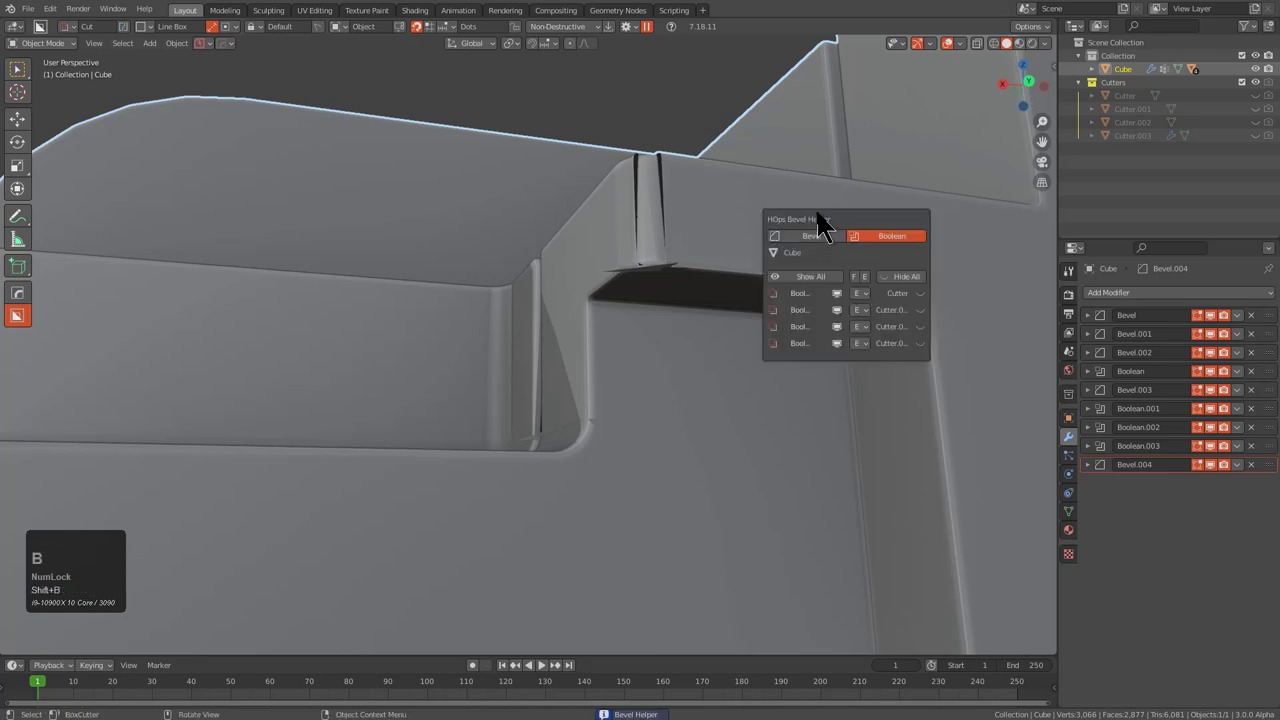
{"action": "left_click", "coordinate": [848, 361]}
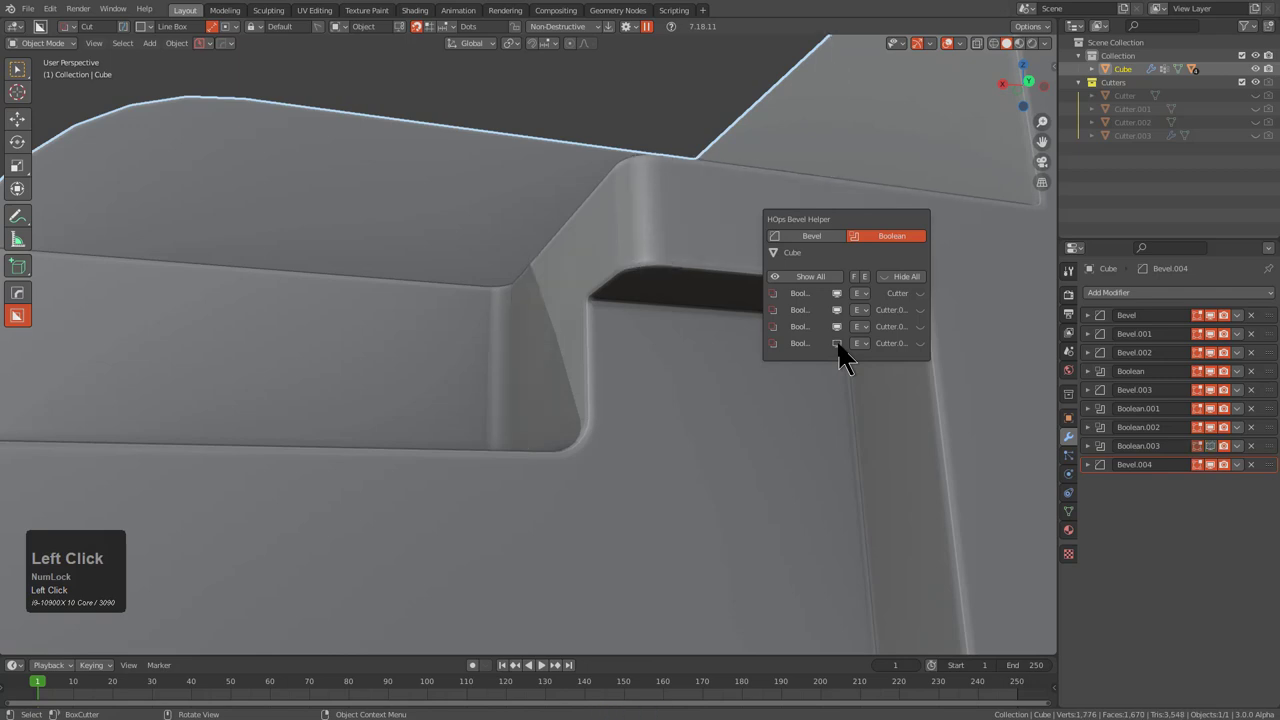
{"action": "left_click", "coordinate": [808, 252]}
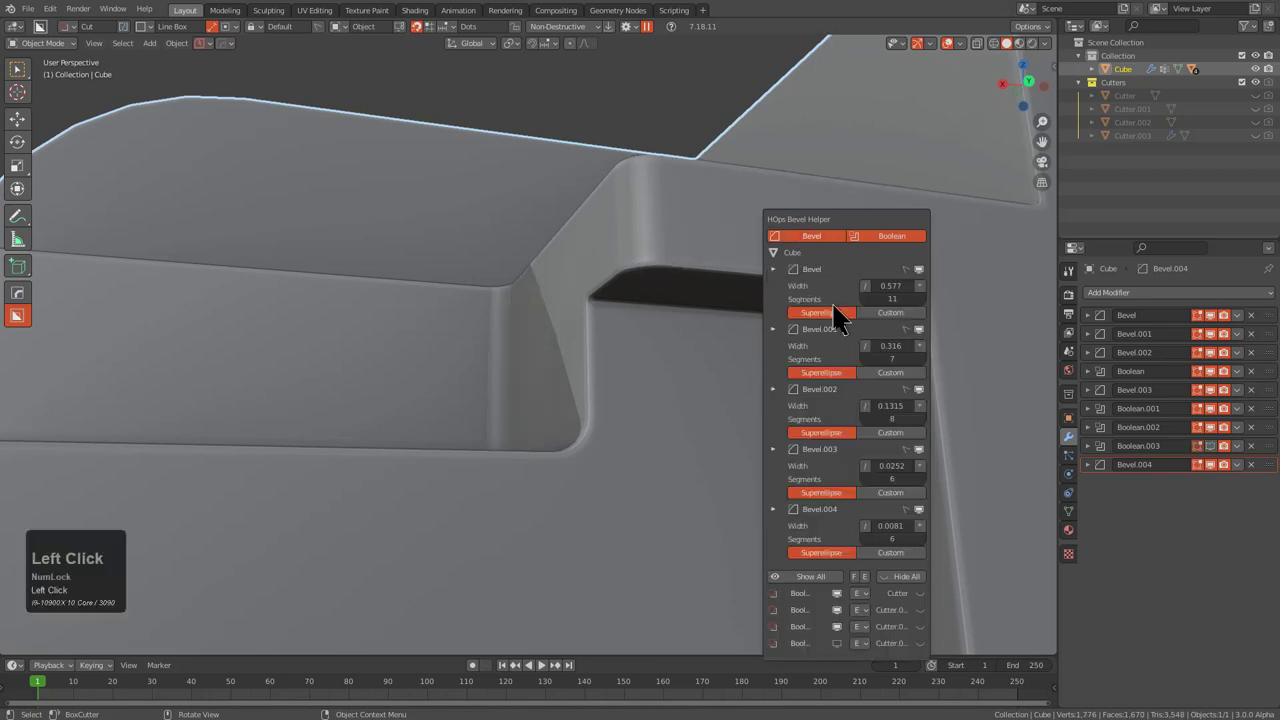
{"action": "left_click", "coordinate": [852, 553]}
{"action": "left_click", "coordinate": [928, 514]}
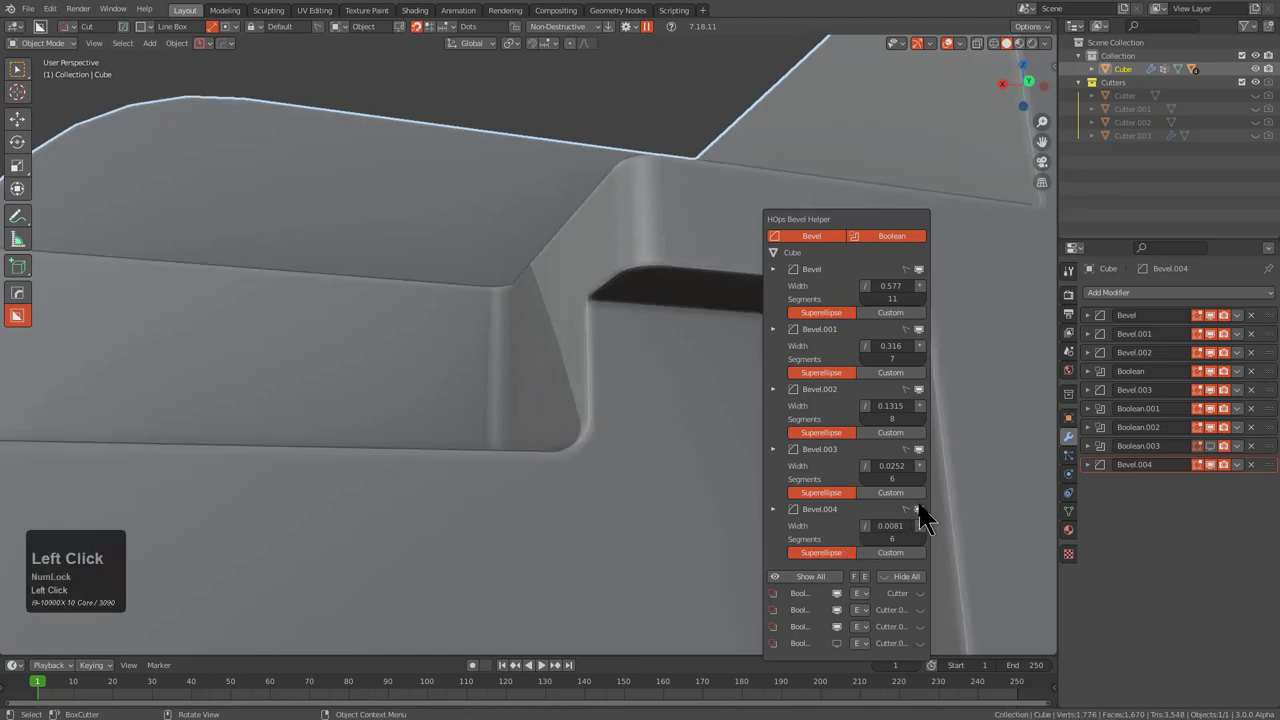
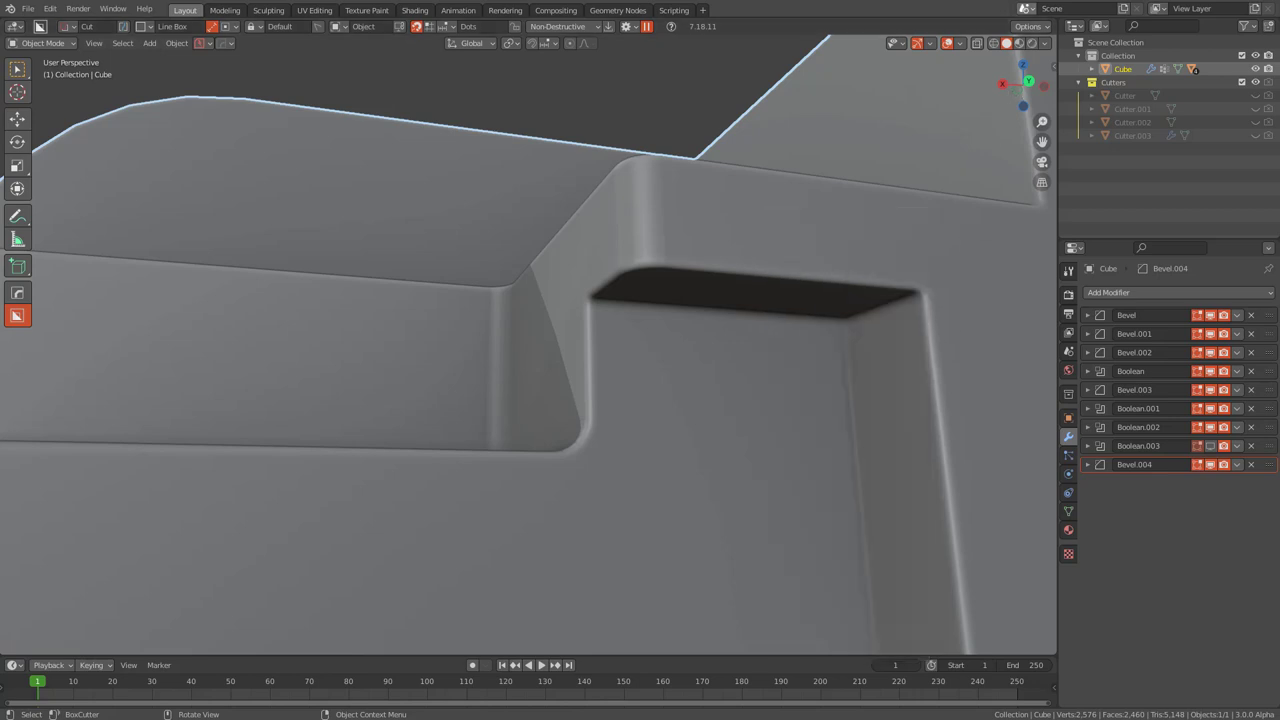
- Reset the scene to a single plain default cube
{"action": "middle_click", "coordinate": [496, 366]}
{"action": "key", "text": "alt+v"}
{"action": "left_click", "coordinate": [396, 368]}
{"action": "middle_click", "coordinate": [616, 424]}
{"action": "middle_click", "coordinate": [595, 423]}
{"action": "scroll", "scroll_direction": "up", "scroll_amount": 3}
- Set the BoxCutter shape to Circle and cut a round hole through the cube face
{"action": "key", "text": "d"}
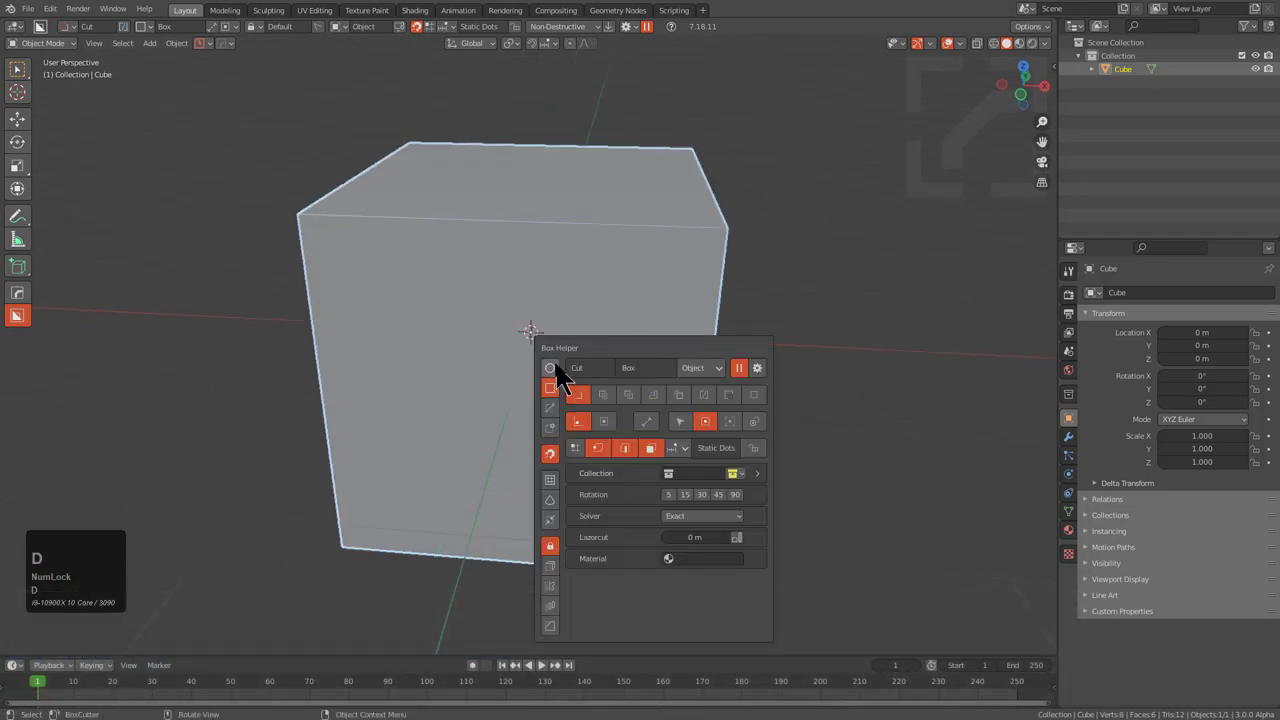
{"action": "left_click", "coordinate": [562, 380]}
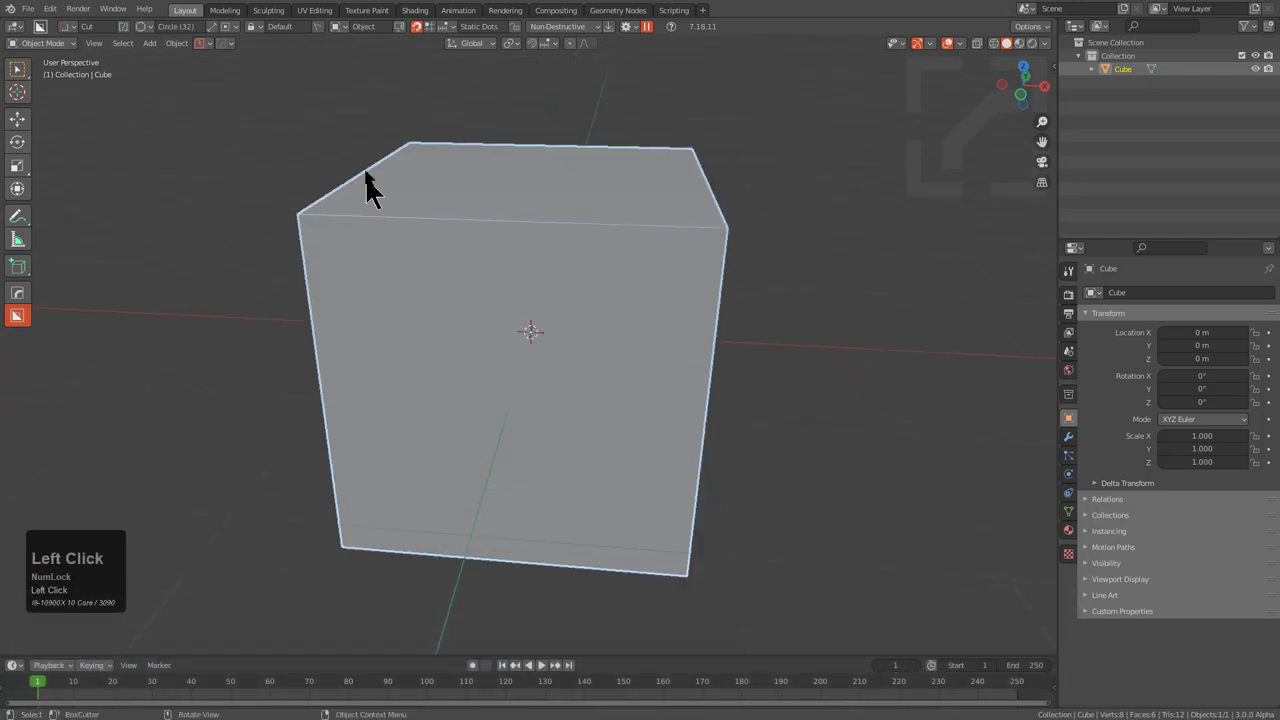
{"action": "middle_click", "coordinate": [529, 439]}
{"action": "left_click_drag", "start_coordinate": [517, 427], "coordinate": [649, 273]}
- Orbit around the cut cube to inspect the round hole
{"action": "middle_click", "coordinate": [555, 391]}
{"action": "scroll", "scroll_direction": "up", "scroll_amount": 3}
{"action": "middle_click", "coordinate": [628, 334]}
{"action": "scroll", "scroll_direction": "down", "scroll_amount": 3}
{"action": "middle_click", "coordinate": [540, 338]}
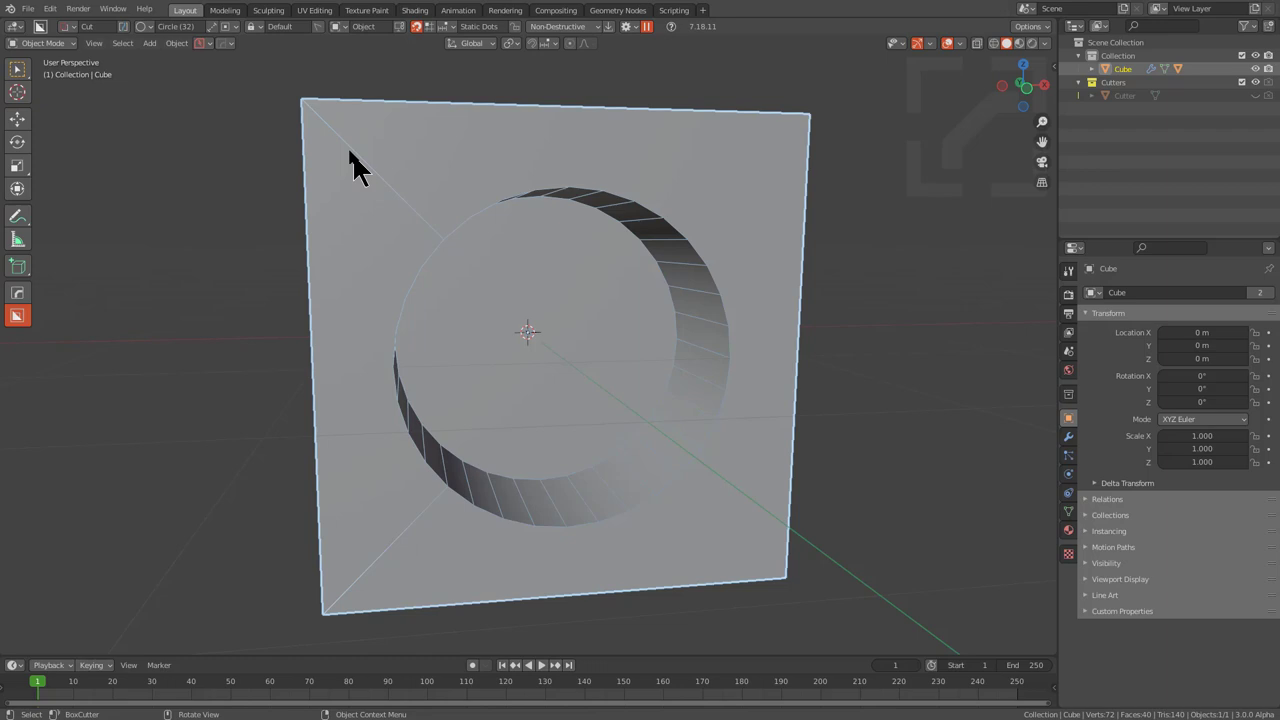
{"action": "middle_click", "coordinate": [391, 249]}
{"action": "middle_click", "coordinate": [370, 225]}
{"action": "scroll", "scroll_direction": "up", "scroll_amount": 3}
- Bevel the cube from the HardOps Q menu using the sub-d conversion profile (3)
{"action": "key", "text": "q"}
{"action": "left_click", "coordinate": [398, 299]}
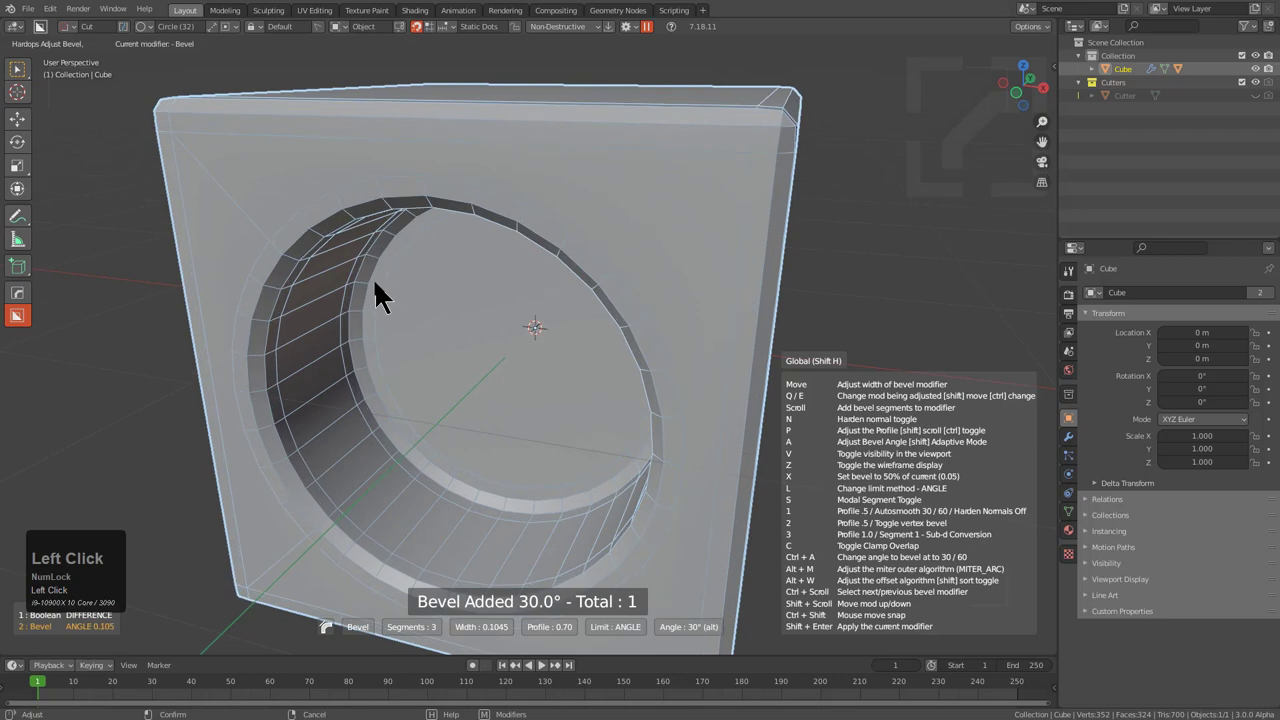
{"action": "key", "text": "3"}
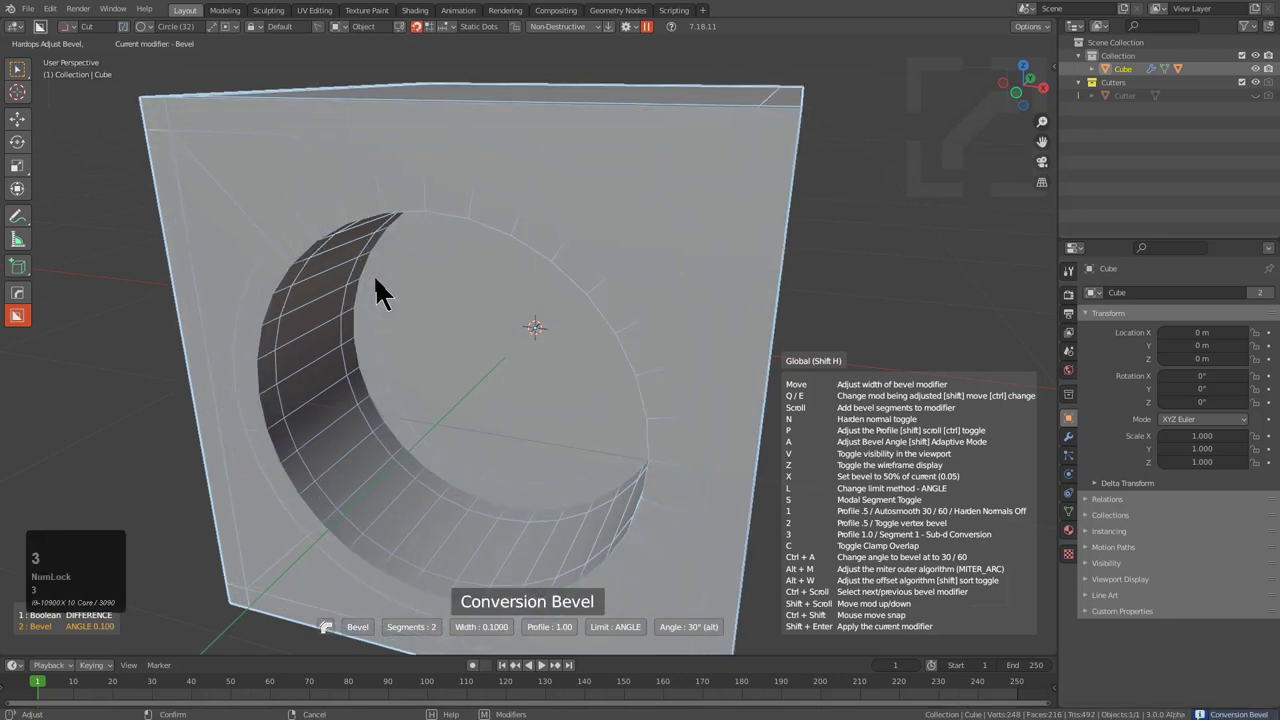
{"action": "left_click", "coordinate": [382, 296]}
{"action": "middle_click", "coordinate": [385, 311]}
{"action": "scroll", "scroll_direction": "down", "scroll_amount": 3}
{"action": "left_click_drag", "start_coordinate": [346, 297], "coordinate": [626, 254]}
- Move the circular cutter up along Z so the hole breaks through the top edge, then hide it
{"action": "key", "text": "q"}
{"action": "left_click", "coordinate": [595, 272]}
{"action": "key", "text": "g"}
{"action": "key", "text": "z"}
{"action": "key", "text": "g"}
{"action": "left_click", "coordinate": [669, 277]}
{"action": "key", "text": "h"}
{"action": "left_click_drag", "start_coordinate": [682, 334], "coordinate": [606, 320]}
- Orbit around the cube to inspect the opened round cut, then apply the modifiers with Ctrl+A
{"action": "middle_click", "coordinate": [606, 320]}
{"action": "middle_click", "coordinate": [658, 361]}
{"action": "left_click", "coordinate": [693, 311]}
{"action": "left_click_drag", "start_coordinate": [682, 325], "coordinate": [524, 279]}
{"action": "middle_click", "coordinate": [524, 279]}
{"action": "left_click_drag", "start_coordinate": [529, 283], "coordinate": [483, 286]}
{"action": "middle_click", "coordinate": [483, 286]}
{"action": "scroll", "scroll_direction": "up", "scroll_amount": 3}
{"action": "middle_click", "coordinate": [557, 316]}
{"action": "middle_click", "coordinate": [561, 310]}
{"action": "scroll", "scroll_direction": "down", "scroll_amount": 3}
{"action": "middle_click", "coordinate": [603, 361]}
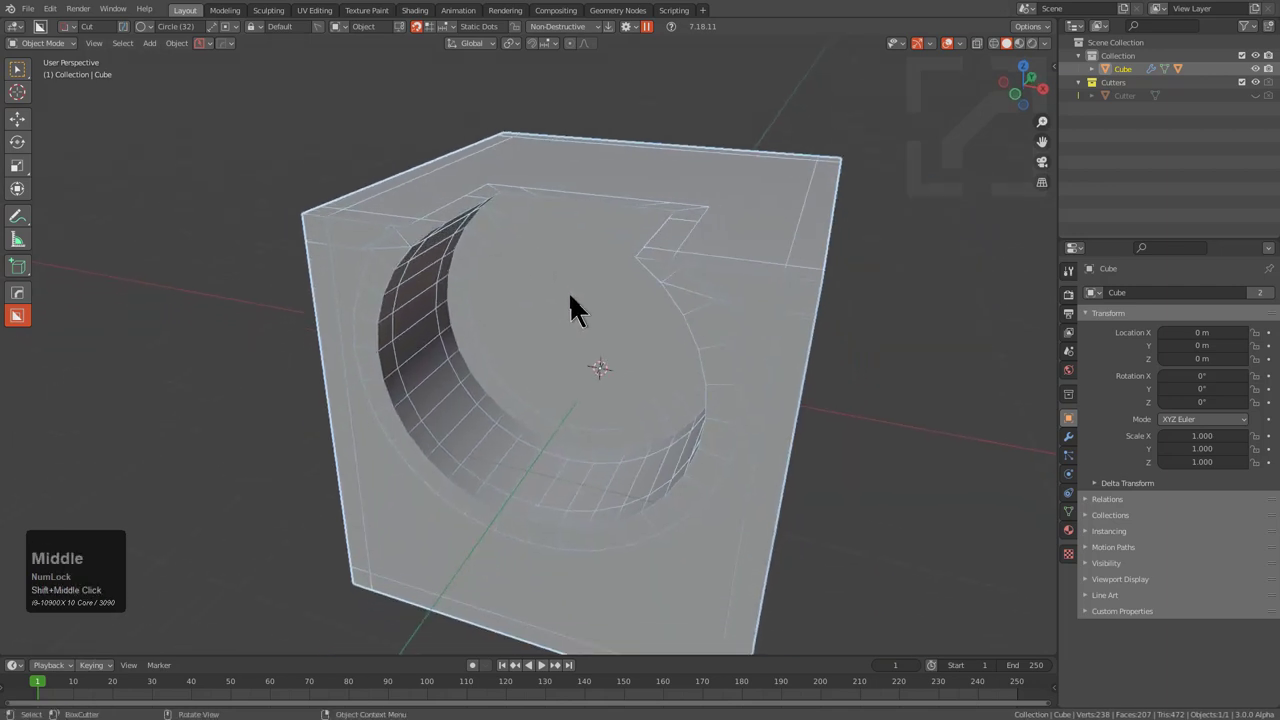
{"action": "key", "text": "ctrl+a"}
- In Edit Mode slide a vertex along its edge and pick vertices near the cut to connect
{"action": "left_click", "coordinate": [580, 313]}
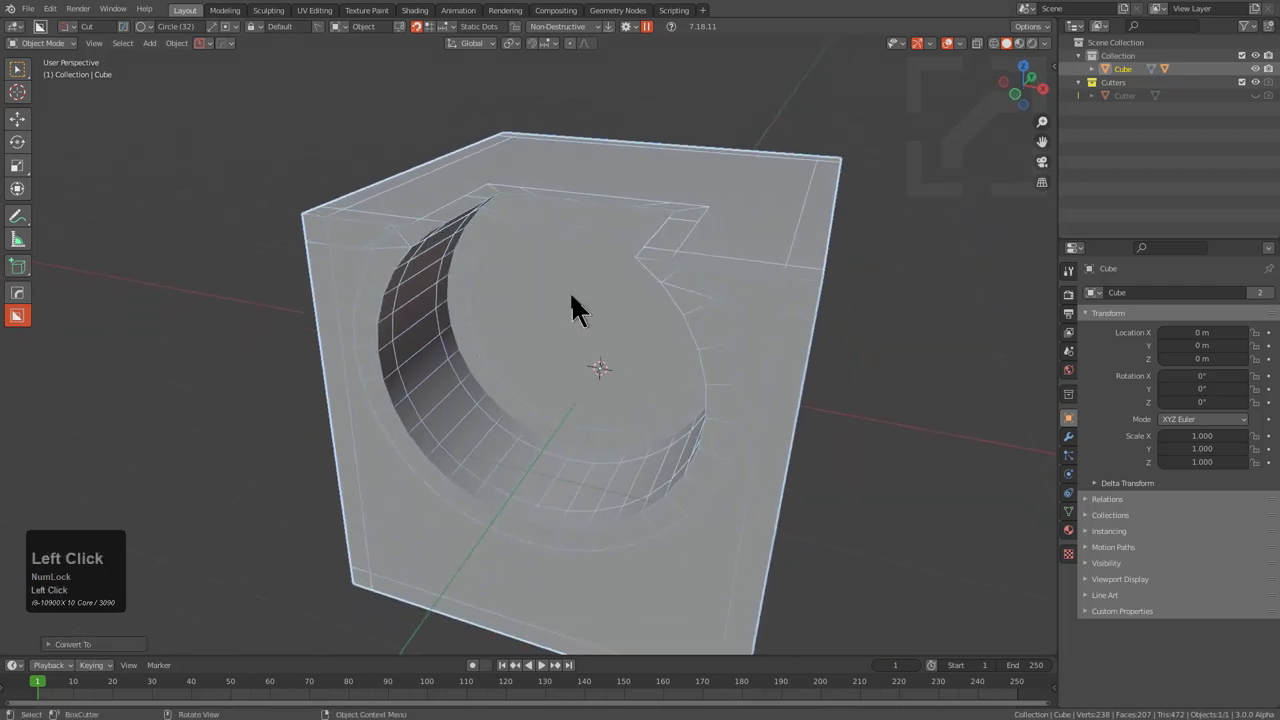
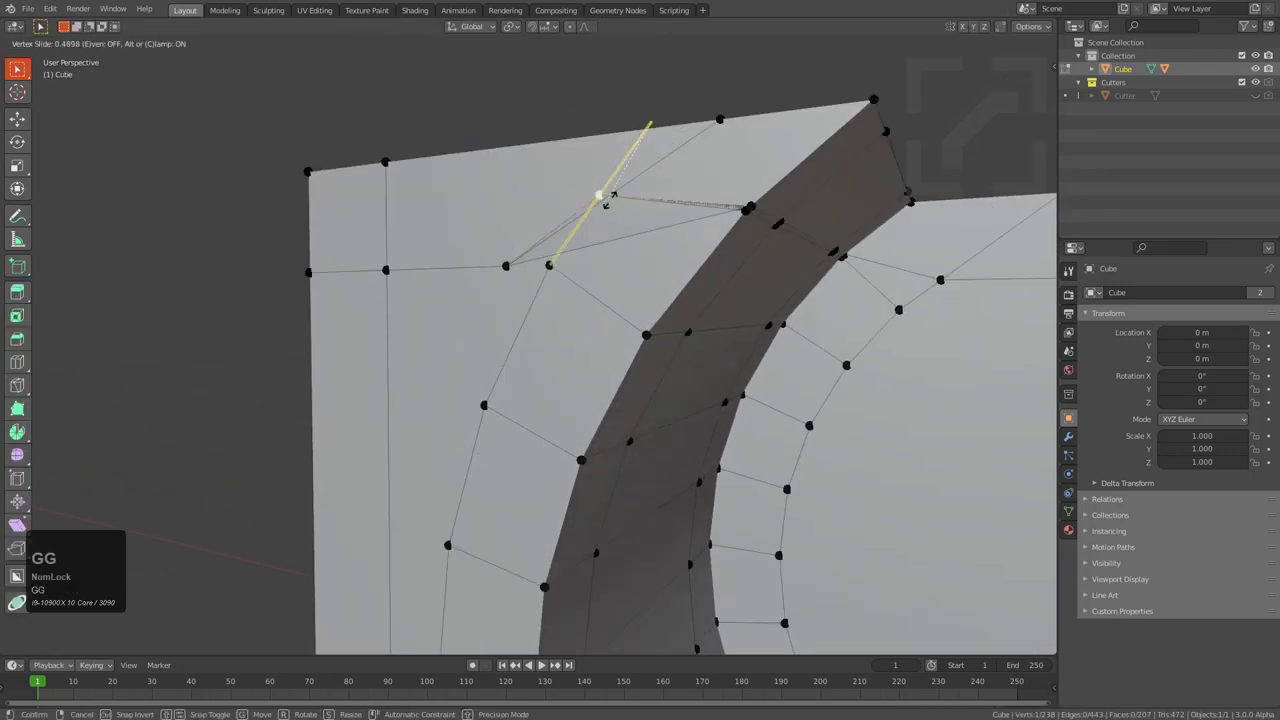
{"action": "left_click", "coordinate": [580, 255]}
{"action": "middle_click", "coordinate": [578, 262]}
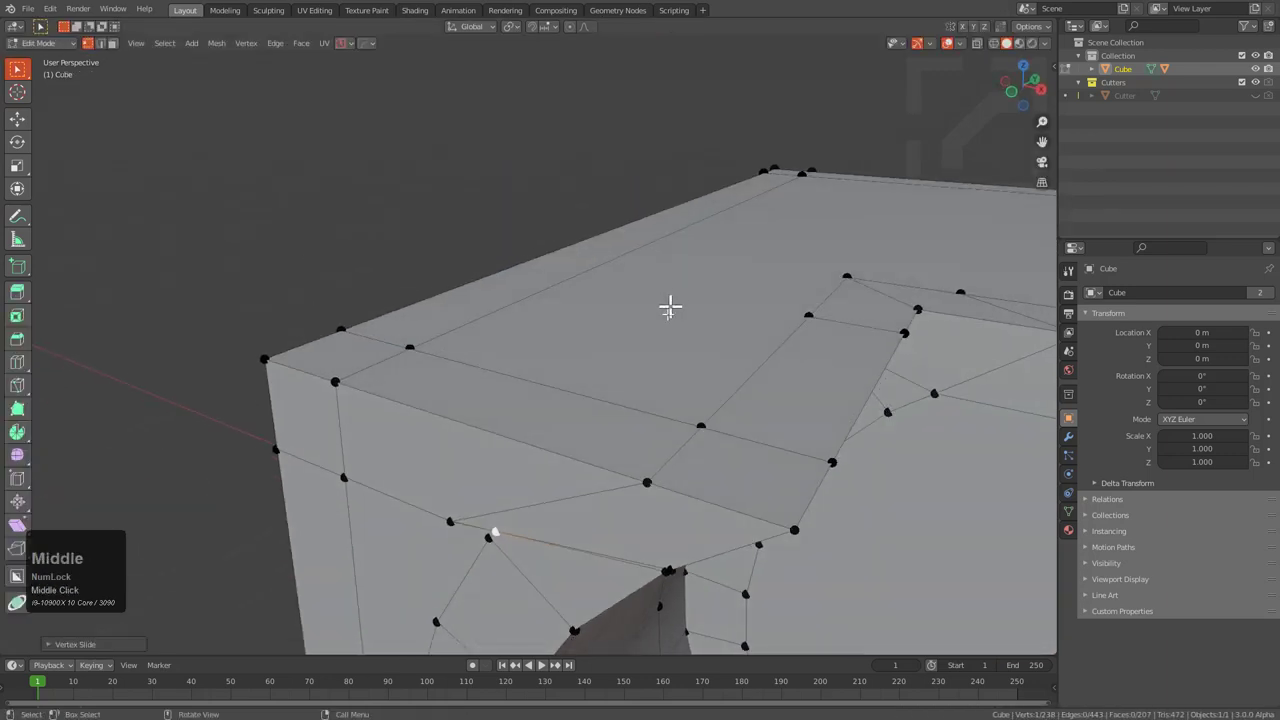
{"action": "middle_click", "coordinate": [663, 468]}
{"action": "scroll", "scroll_direction": "up", "scroll_amount": 3}
{"action": "left_click", "coordinate": [764, 338]}
{"action": "key", "text": "KP_Decimal"}
{"action": "scroll", "scroll_direction": "down", "scroll_amount": 3}
{"action": "middle_click", "coordinate": [661, 360]}
{"action": "scroll", "scroll_direction": "down", "scroll_amount": 3}
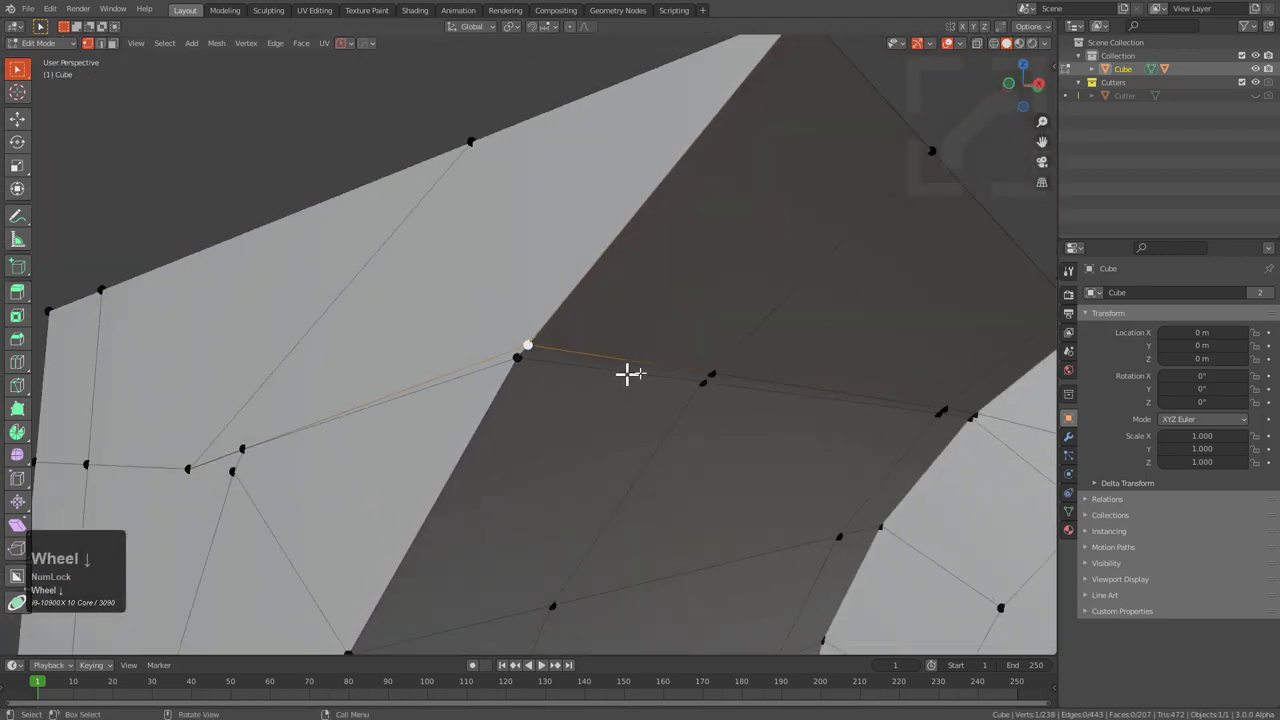
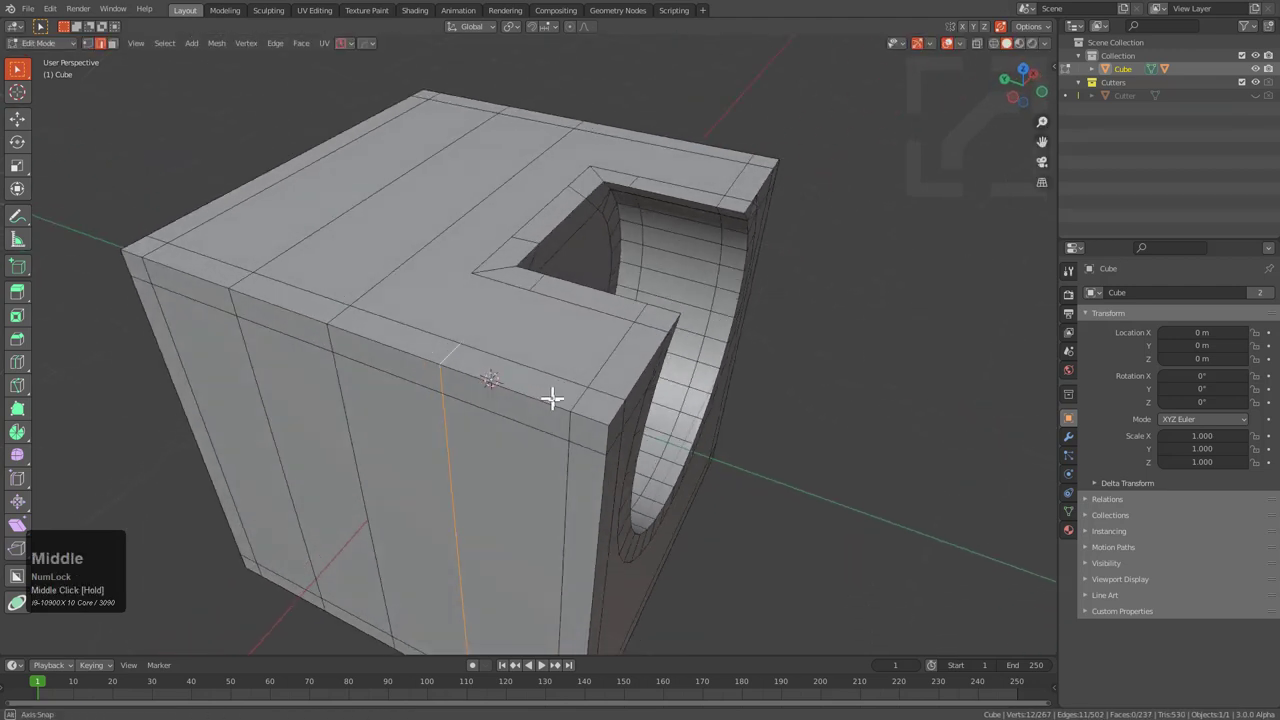
- Bevel the selected support edges with Ctrl+B, adding segments before confirming
{"action": "key", "text": "ctrl+b"}
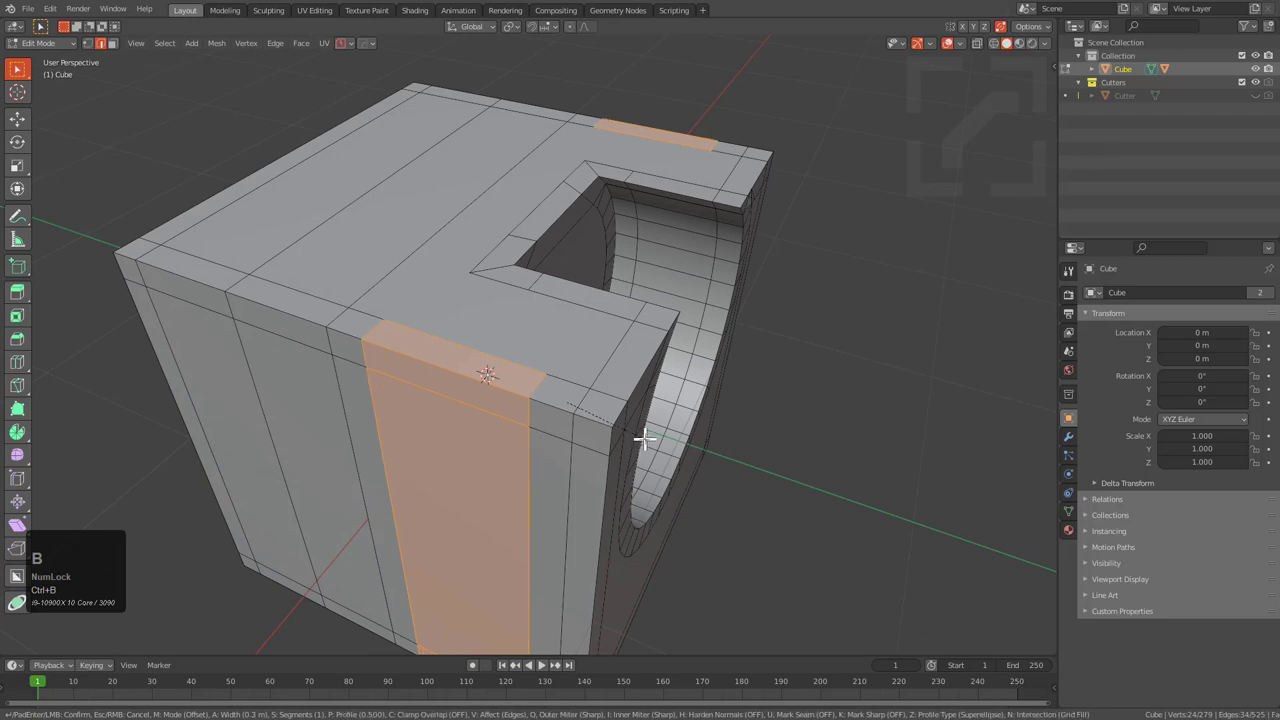
{"action": "scroll", "scroll_direction": "up", "scroll_amount": 3}
{"action": "left_click", "coordinate": [631, 424]}
{"action": "middle_click", "coordinate": [520, 370]}
- Join vertex pairs with J to add diagonal edges from the hole's corner, then start a loop cut
{"action": "key", "text": "1"}
{"action": "left_click", "coordinate": [543, 380]}
{"action": "left_click", "coordinate": [504, 282]}
{"action": "key", "text": "j"}
{"action": "left_click", "coordinate": [420, 292]}
{"action": "left_click", "coordinate": [436, 278]}
{"action": "key", "text": "j"}
{"action": "left_click", "coordinate": [363, 188]}
{"action": "key", "text": "ctrl+r"}
{"action": "left_click", "coordinate": [289, 154]}
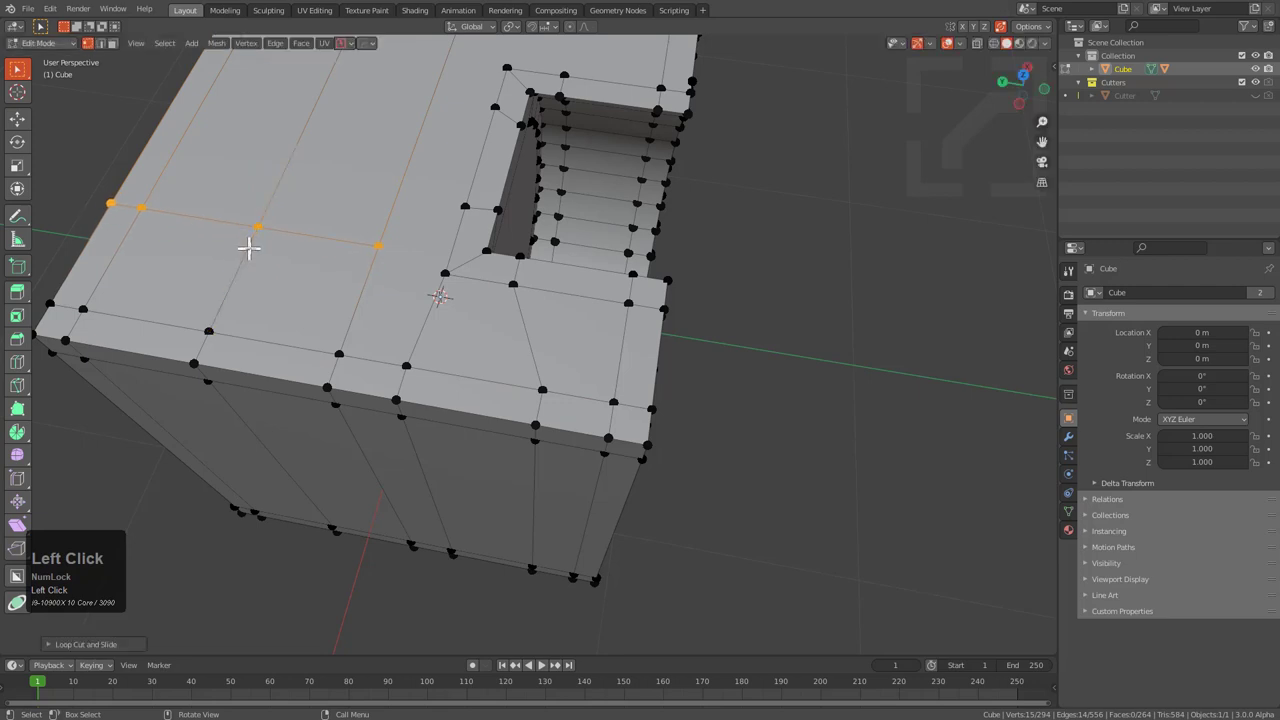
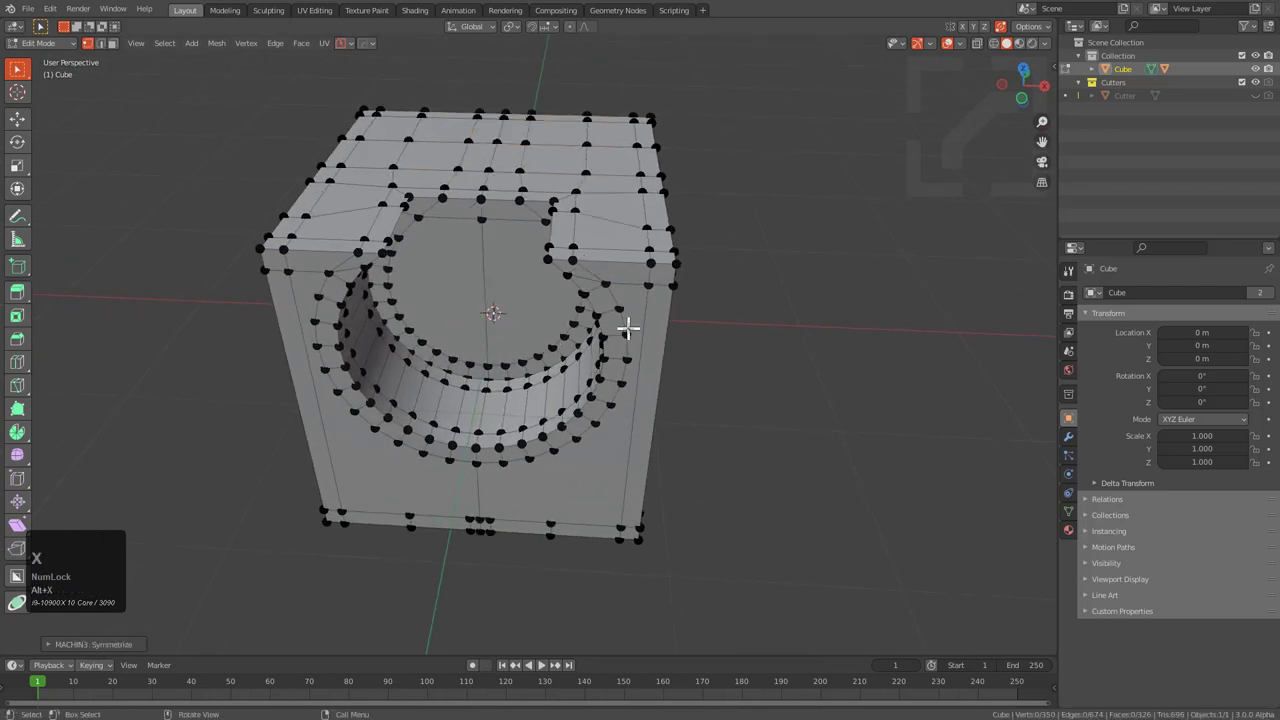
- Connect vertex pairs on the bottom face with J to add new edges
{"action": "middle_click", "coordinate": [541, 330]}
{"action": "scroll", "scroll_direction": "up", "scroll_amount": 3}
{"action": "middle_click", "coordinate": [474, 309]}
{"action": "left_click_drag", "start_coordinate": [469, 311], "coordinate": [480, 427]}
{"action": "left_click_drag", "start_coordinate": [480, 427], "coordinate": [611, 329]}
{"action": "scroll", "scroll_direction": "up", "scroll_amount": 3}
{"action": "left_click", "coordinate": [548, 342]}
{"action": "left_click", "coordinate": [506, 212]}
{"action": "key", "text": "j"}
{"action": "left_click", "coordinate": [438, 324]}
{"action": "left_click", "coordinate": [478, 196]}
- Join another vertex pair and insert a loop cut with Ctrl+R around the cube's sides
{"action": "middle_click", "coordinate": [470, 234]}
{"action": "left_click", "coordinate": [316, 461]}
{"action": "left_click", "coordinate": [464, 280]}
{"action": "left_click", "coordinate": [464, 280]}
{"action": "key", "text": "j"}
{"action": "middle_click", "coordinate": [466, 287]}
{"action": "key", "text": "ctrl+r"}
{"action": "scroll", "scroll_direction": "up", "scroll_amount": 3}
{"action": "left_click", "coordinate": [372, 367]}
{"action": "right_click", "coordinate": [372, 367]}
- Move the selected side faces along Z to even out the loop spacing
{"action": "middle_click", "coordinate": [384, 266]}
{"action": "middle_click", "coordinate": [384, 267]}
{"action": "key", "text": "g"}
{"action": "key", "text": "z"}
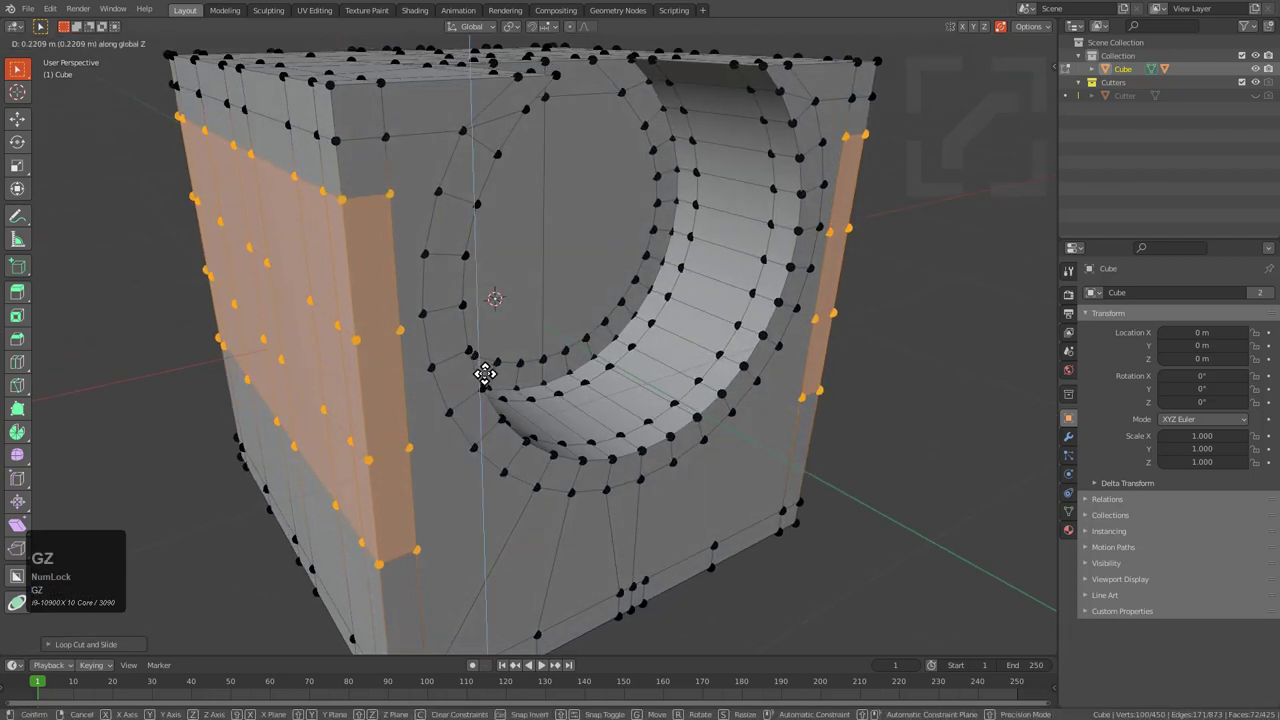
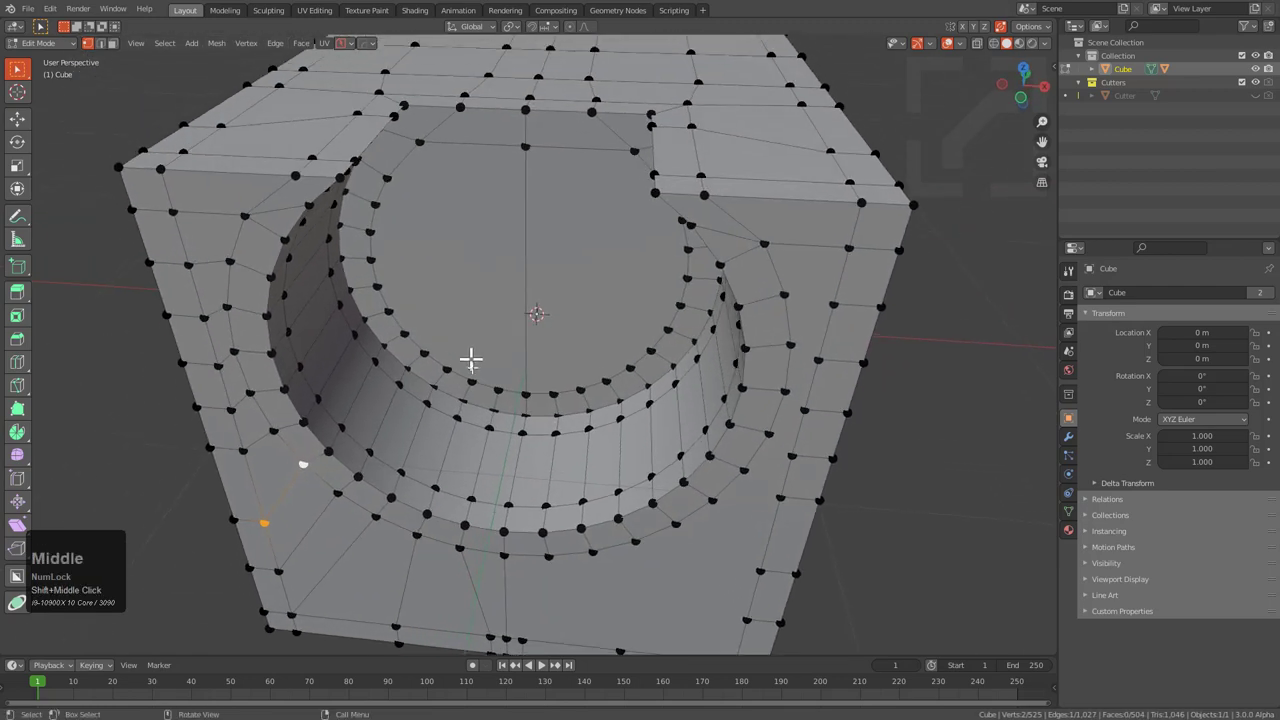
- In face mode delete the recess floor faces, then in edge mode select the circle's inner loop
{"action": "middle_click", "coordinate": [470, 373]}
{"action": "key", "text": "alt+x"}
{"action": "middle_click", "coordinate": [566, 322]}
{"action": "key", "text": "3"}
{"action": "left_click", "coordinate": [481, 244]}
{"action": "left_click", "coordinate": [562, 214]}
{"action": "key", "text": "x"}
{"action": "left_click", "coordinate": [553, 251]}
{"action": "key", "text": "ctrl+z"}
{"action": "key", "text": "x"}
{"action": "left_click", "coordinate": [417, 183]}
{"action": "key", "text": "2"}
{"action": "left_click", "coordinate": [390, 130]}
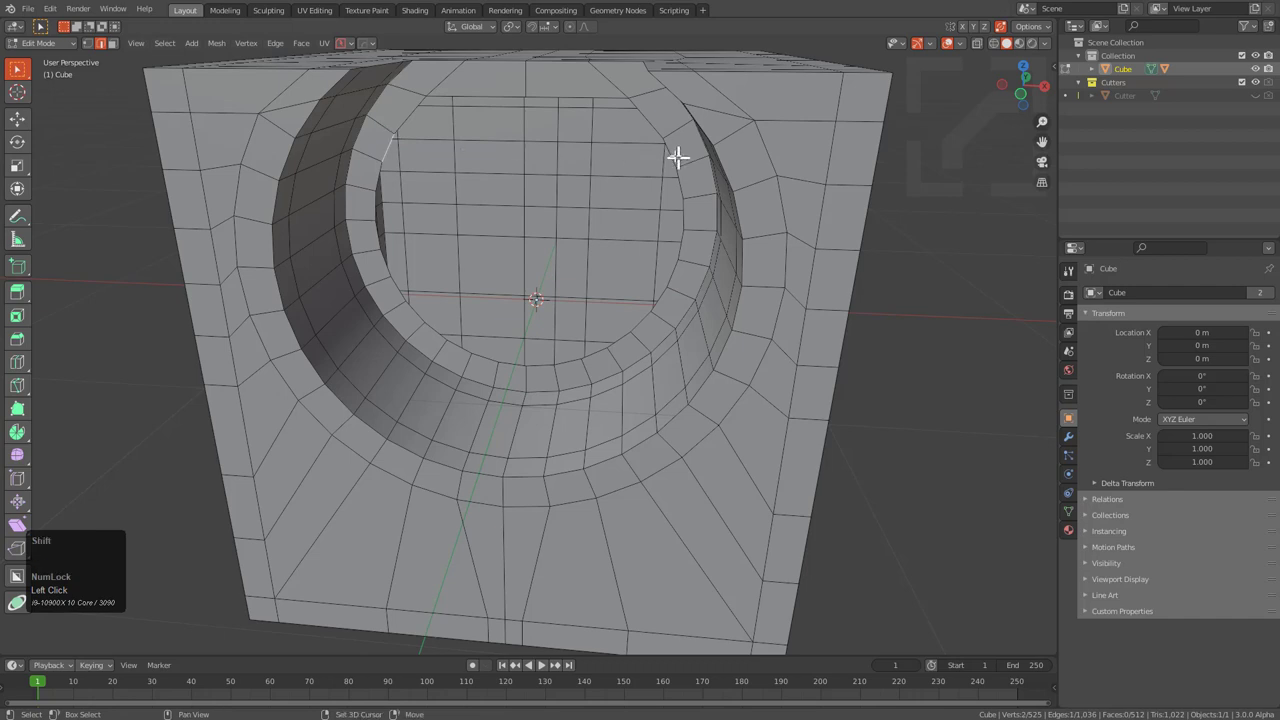
- Fill the circular recess floor with faces using repeated F fills
{"action": "key", "text": "f"}
{"action": "double_click", "coordinate": [575, 161]}
{"action": "key", "text": "f"}
{"action": "key", "text": "f"}
{"action": "key", "text": "f"}
{"action": "key", "text": "f"}
{"action": "key", "text": "f"}
{"action": "key", "text": "f"}
{"action": "middle_click", "coordinate": [525, 236]}
{"action": "key", "text": "f"}
- Add loop cuts around the recess and fill gaps, undoing a couple of bad fills
{"action": "key", "text": "ctrl+r"}
{"action": "left_click", "coordinate": [534, 196]}
{"action": "right_click", "coordinate": [534, 196]}
{"action": "key", "text": "ctrl+r"}
{"action": "right_click", "coordinate": [470, 166]}
{"action": "right_click", "coordinate": [470, 166]}
{"action": "left_click", "coordinate": [409, 110]}
{"action": "key", "text": "f"}
{"action": "key", "text": "f"}
{"action": "left_click", "coordinate": [461, 354]}
{"action": "key", "text": "f"}
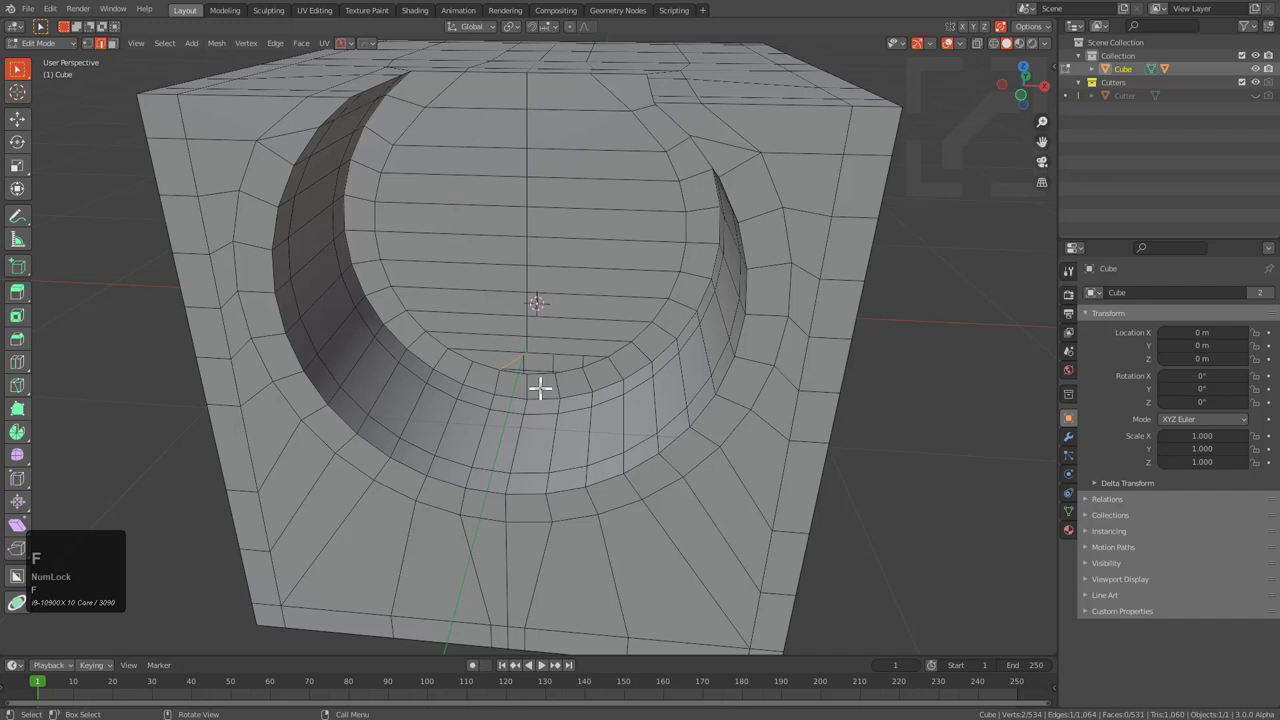
{"action": "key", "text": "ctrl+z"}
{"action": "scroll", "scroll_direction": "up", "scroll_amount": 3}
{"action": "key", "text": "ctrl+z"}
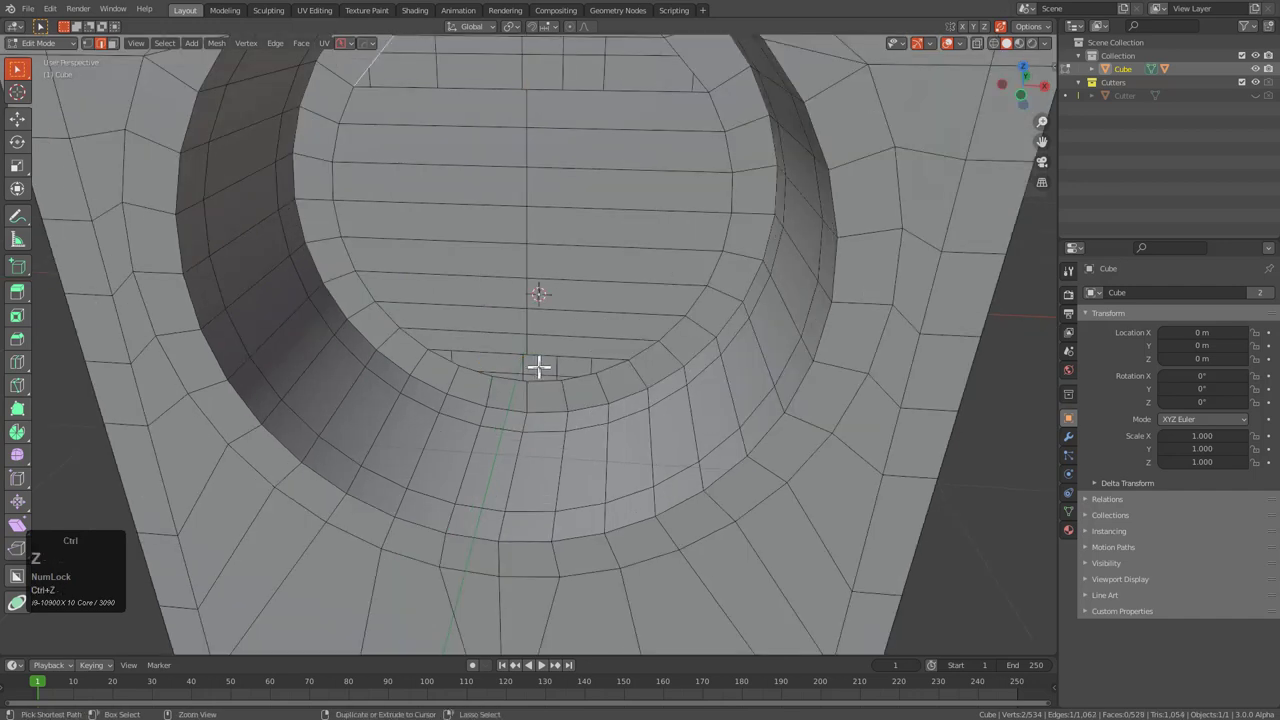
- Finish filling the remaining holes into a quad grid across the recess floor
{"action": "left_click", "coordinate": [528, 332]}
{"action": "left_click", "coordinate": [525, 339]}
{"action": "key", "text": "f"}
{"action": "scroll", "scroll_direction": "down", "scroll_amount": 3}
{"action": "key", "text": "r"}
{"action": "left_click", "coordinate": [528, 186]}
{"action": "right_click", "coordinate": [528, 186]}
{"action": "left_click", "coordinate": [410, 120]}
{"action": "key", "text": "f"}
{"action": "key", "text": "f"}
{"action": "scroll", "scroll_direction": "up", "scroll_amount": 3}
{"action": "left_click", "coordinate": [466, 374]}
{"action": "key", "text": "f"}
{"action": "key", "text": "f"}
- Add a Subdivision Surface (Ctrl+2, Ctrl+3) and view the smoothed cube in Object Mode
{"action": "scroll", "scroll_direction": "down", "scroll_amount": 3}
{"action": "middle_click", "coordinate": [586, 329]}
{"action": "middle_click", "coordinate": [592, 339]}
{"action": "scroll", "scroll_direction": "down", "scroll_amount": 3}
{"action": "left_click_drag", "start_coordinate": [604, 373], "coordinate": [605, 363]}
{"action": "left_click_drag", "start_coordinate": [605, 363], "coordinate": [627, 372]}
{"action": "key", "text": "ctrl+2"}
{"action": "key", "text": "ctrl+3"}
- Select the edge at the top of the circular recess and slide it along the surface
{"action": "middle_click", "coordinate": [647, 368]}
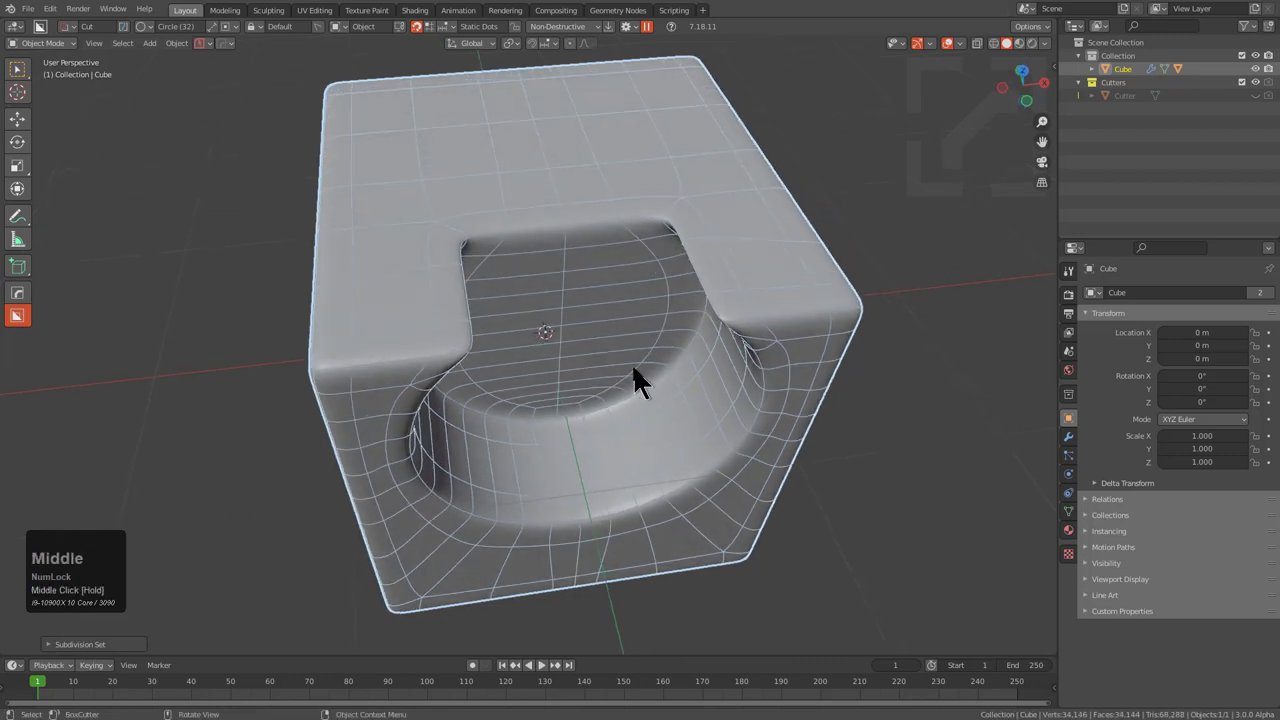
{"action": "key", "text": "alt+v"}
{"action": "left_click", "coordinate": [633, 378]}
{"action": "left_click_drag", "start_coordinate": [633, 378], "coordinate": [535, 311]}
{"action": "middle_click", "coordinate": [535, 311]}
{"action": "middle_click", "coordinate": [623, 370]}
{"action": "scroll", "scroll_direction": "up", "scroll_amount": 3}
{"action": "middle_click", "coordinate": [591, 209]}
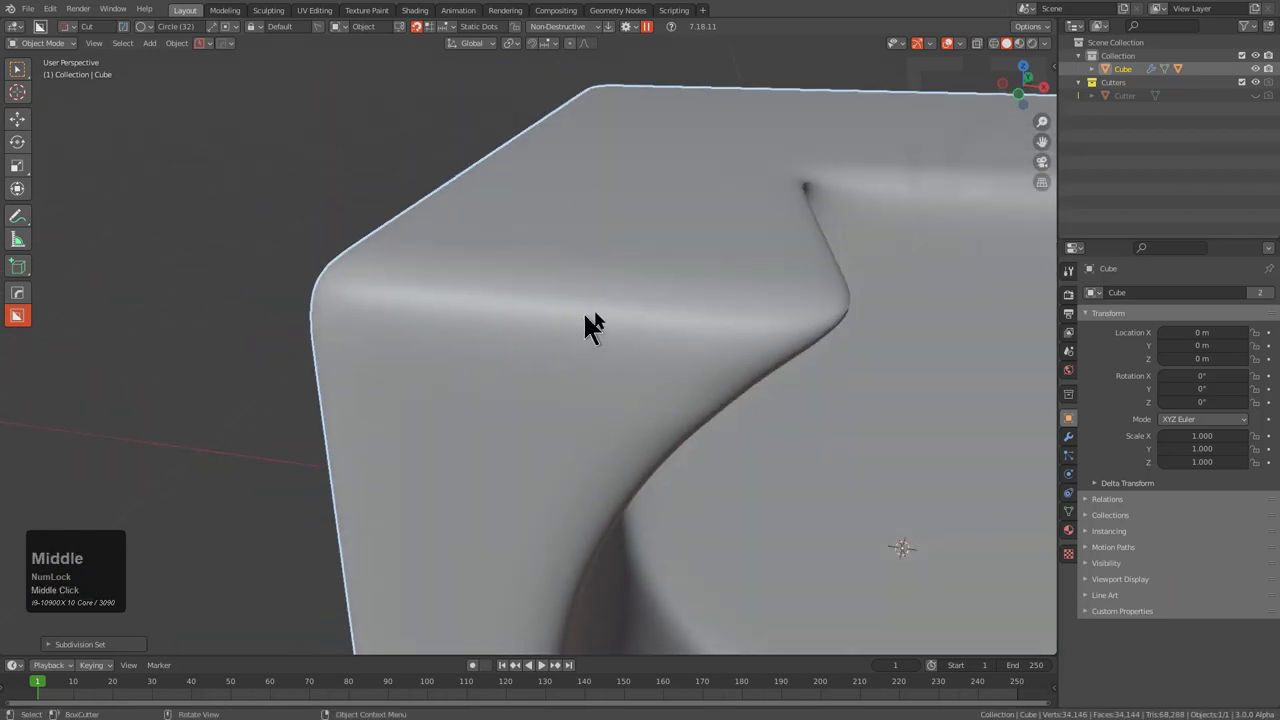
- Repeat the edge slide and show the cube's Subdivision modifier settings
{"action": "key", "text": "alt+v"}
{"action": "left_click", "coordinate": [610, 330]}
{"action": "scroll", "scroll_direction": "down", "scroll_amount": 3}
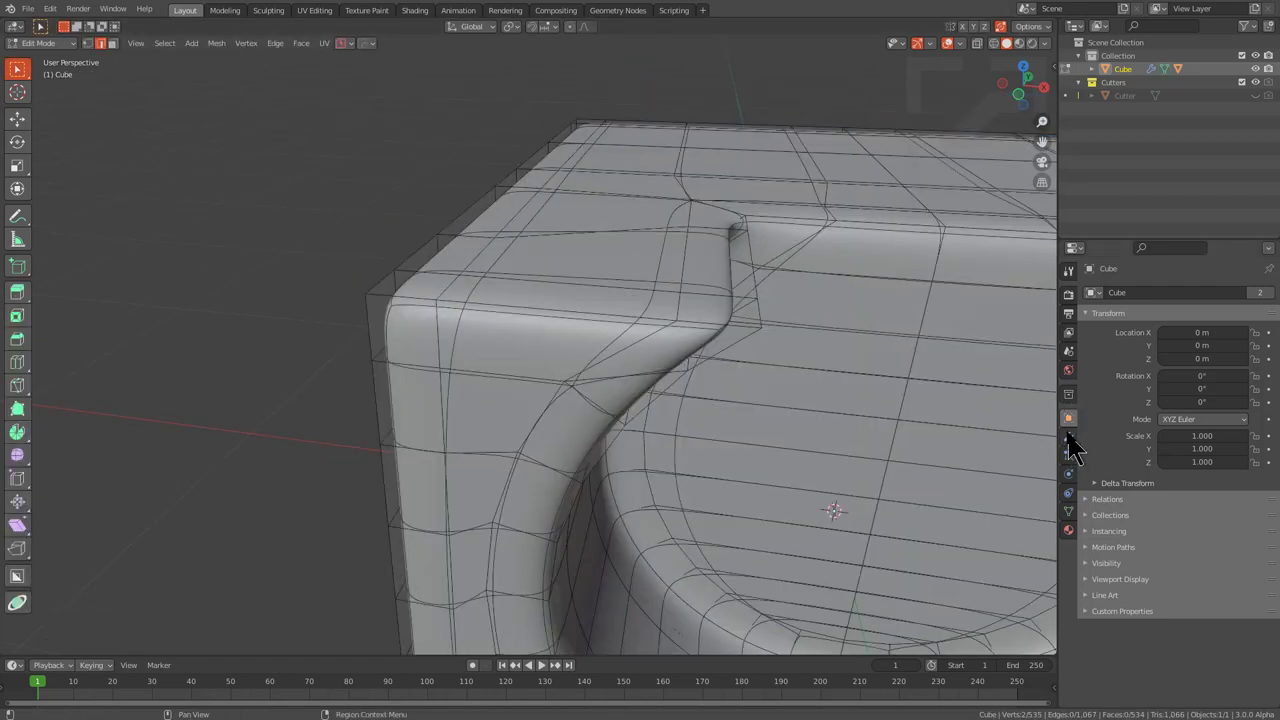
{"action": "left_click", "coordinate": [1076, 448]}
{"action": "middle_click", "coordinate": [703, 362]}
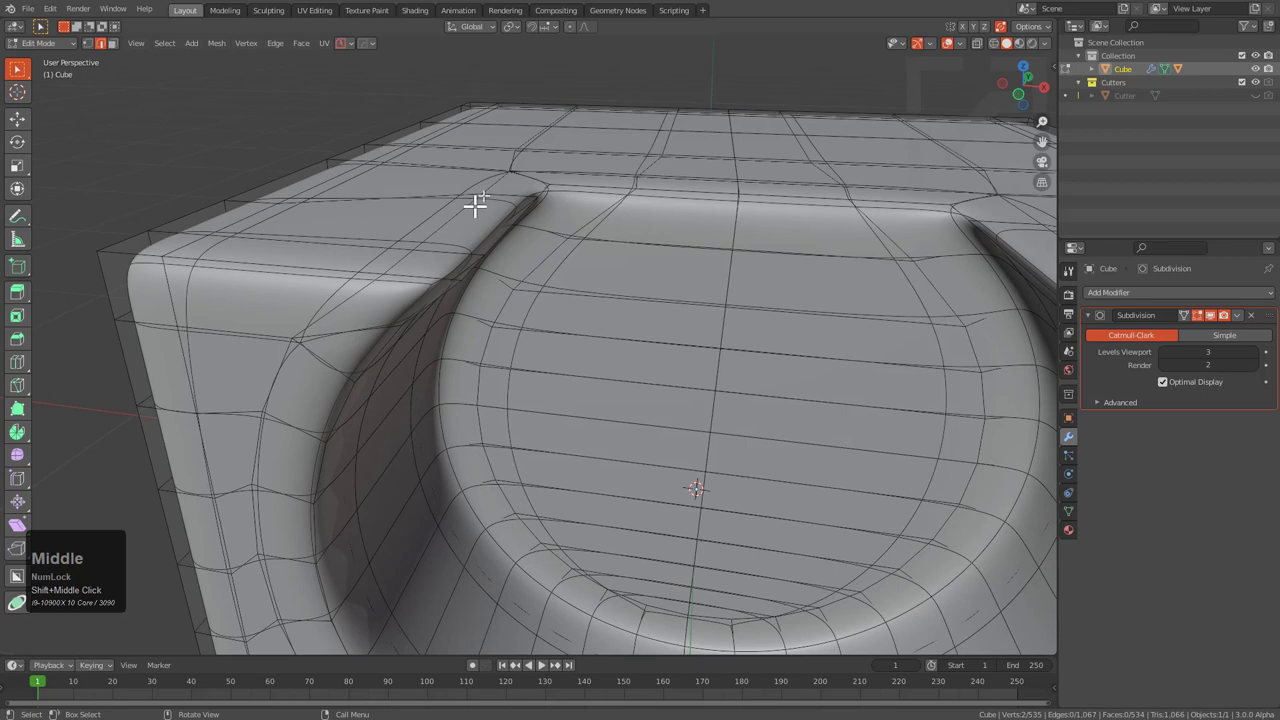
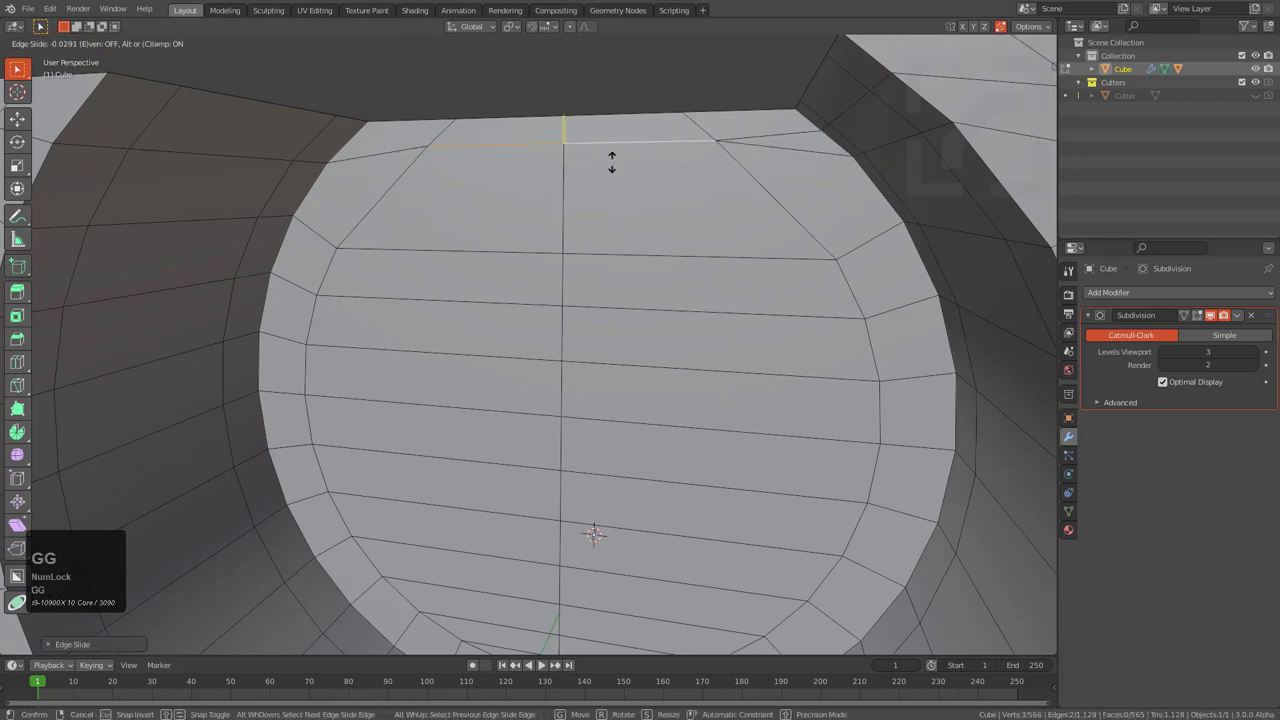
- Confirm the edge slide, return to Object Mode and inspect the smoothed recess
{"action": "left_click", "coordinate": [610, 164]}
{"action": "key", "text": "Tab"}
{"action": "scroll", "scroll_direction": "down", "scroll_amount": 3}
{"action": "middle_click", "coordinate": [596, 261]}
{"action": "scroll", "scroll_direction": "down", "scroll_amount": 3}
{"action": "middle_click", "coordinate": [709, 393]}
{"action": "middle_click", "coordinate": [610, 342]}
{"action": "middle_click", "coordinate": [599, 318]}
{"action": "key", "text": "alt+v"}
{"action": "left_click", "coordinate": [604, 284]}
{"action": "middle_click", "coordinate": [596, 301]}
{"action": "key", "text": "alt+a"}
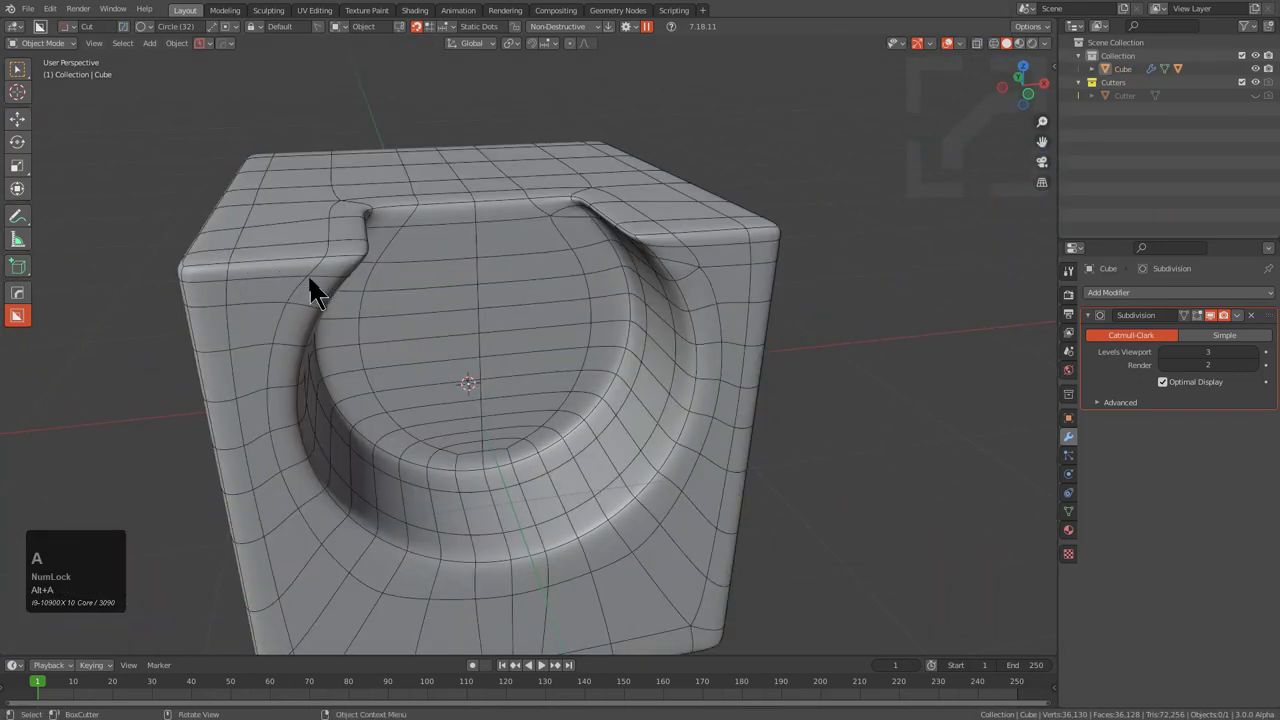
- Orbit closely around the notch edge to check its shading
{"action": "middle_click", "coordinate": [323, 305]}
{"action": "middle_click", "coordinate": [489, 323]}
{"action": "scroll", "scroll_direction": "up", "scroll_amount": 3}
{"action": "middle_click", "coordinate": [587, 225]}
{"action": "scroll", "scroll_direction": "up", "scroll_amount": 3}
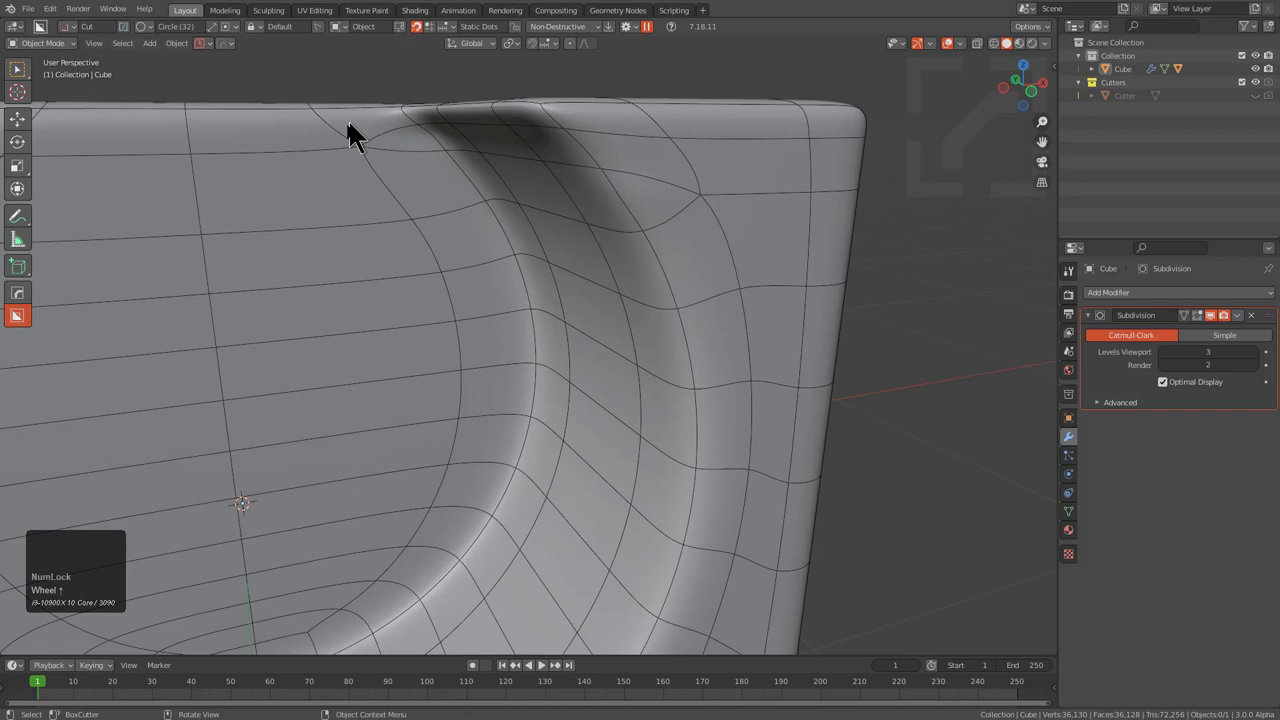
{"action": "key", "text": "shift+Num_Lock"}
{"action": "scroll", "scroll_direction": "down", "scroll_amount": 3}
{"action": "middle_click", "coordinate": [408, 235]}
{"action": "middle_click", "coordinate": [552, 257]}
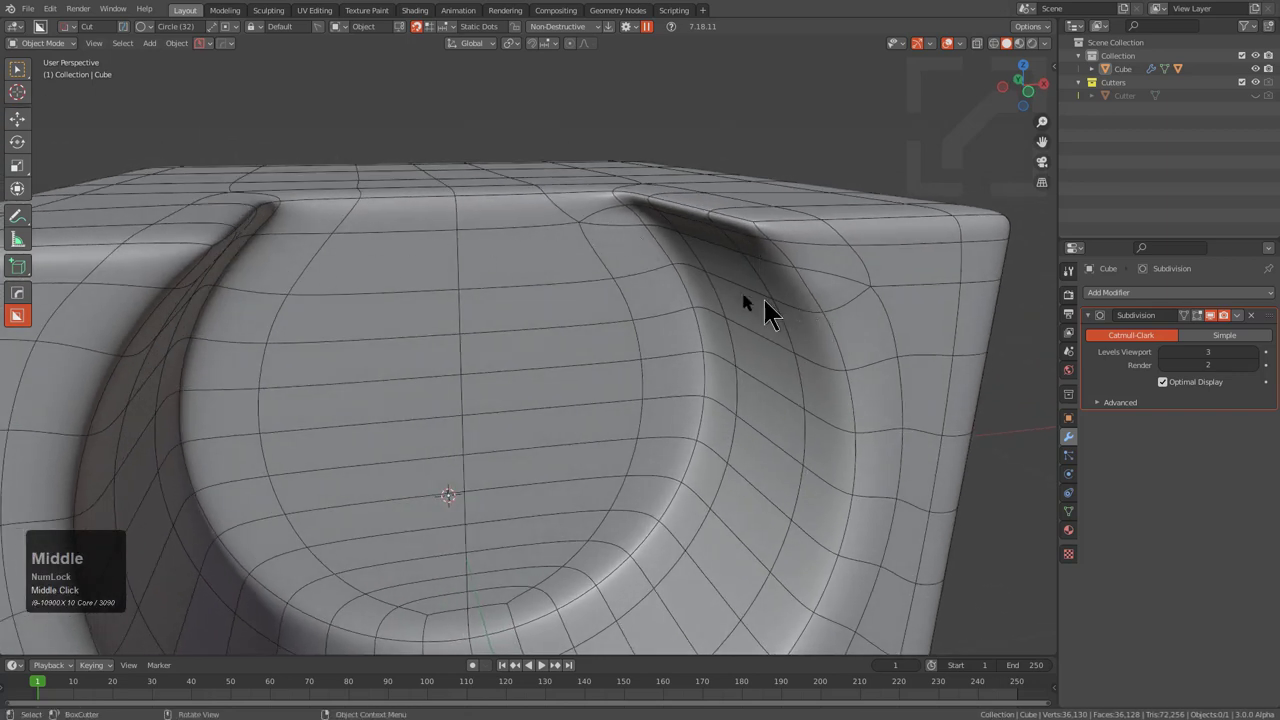
- Review the cube from above and select the original cube
{"action": "key", "text": "alt+x"}
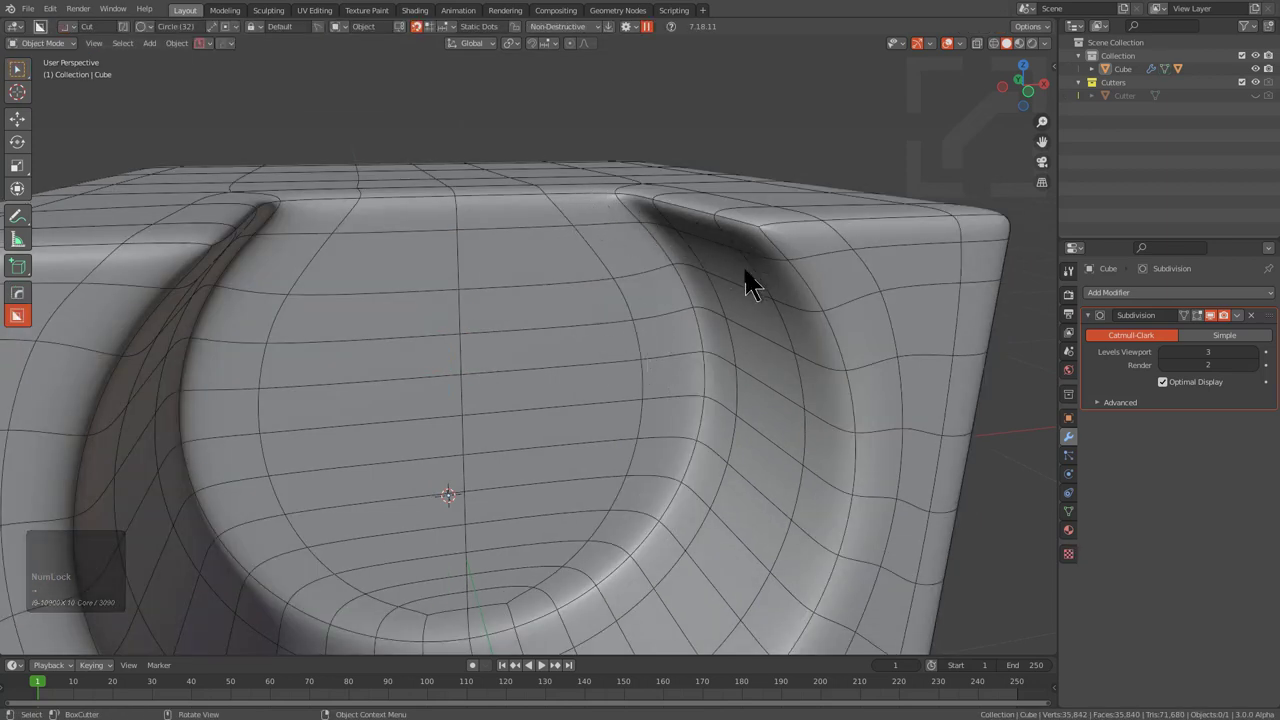
{"action": "scroll", "scroll_direction": "down", "scroll_amount": 3}
{"action": "middle_click", "coordinate": [509, 353]}
{"action": "scroll", "scroll_direction": "down", "scroll_amount": 3}
{"action": "middle_click", "coordinate": [524, 287]}
{"action": "middle_click", "coordinate": [532, 318]}
{"action": "middle_click", "coordinate": [503, 365]}
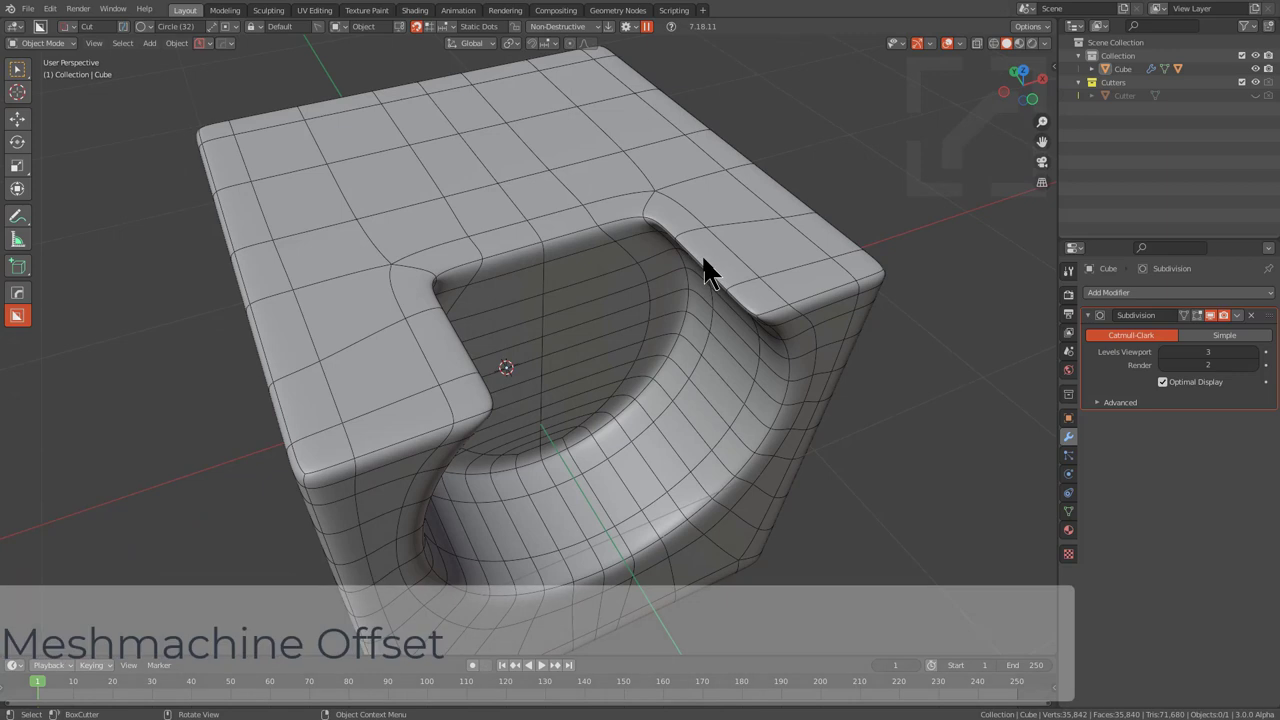
{"action": "left_click", "coordinate": [713, 269]}
{"action": "middle_click", "coordinate": [712, 282]}
- Select the cylinder cutter and clear its parent from the cube
{"action": "key", "text": "2"}
{"action": "key", "text": "alt+h"}
{"action": "left_click", "coordinate": [606, 343]}
{"action": "key", "text": "alt+p"}
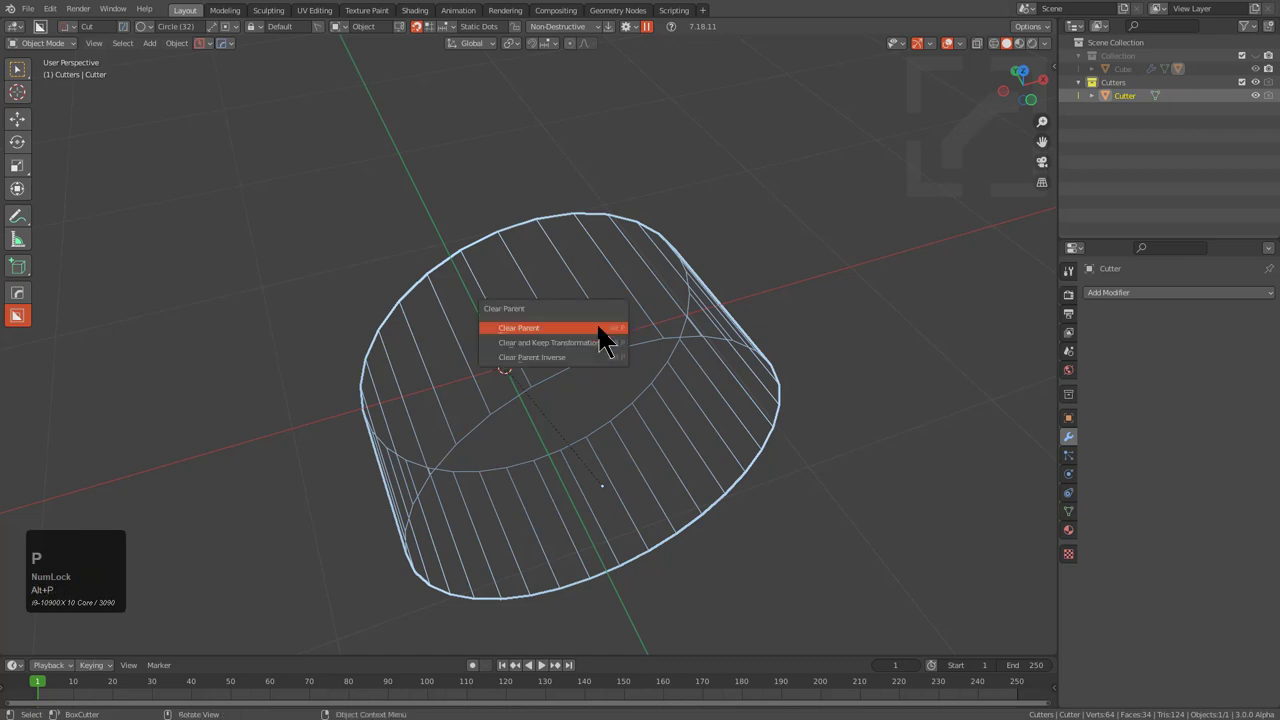
{"action": "key", "text": "Down"}
{"action": "key", "text": "Up"}
{"action": "key", "text": "Return"}
- Move the smoothed cube aside along X and bring up the Add menu for a new mesh
{"action": "key", "text": "alt+a"}
{"action": "key", "text": "shift+1"}
{"action": "middle_click", "coordinate": [639, 388]}
{"action": "left_click", "coordinate": [690, 226]}
{"action": "scroll", "scroll_direction": "down", "scroll_amount": 3}
{"action": "key", "text": "g"}
{"action": "key", "text": "x"}
{"action": "left_click", "coordinate": [307, 311]}
{"action": "key", "text": "shift+a"}
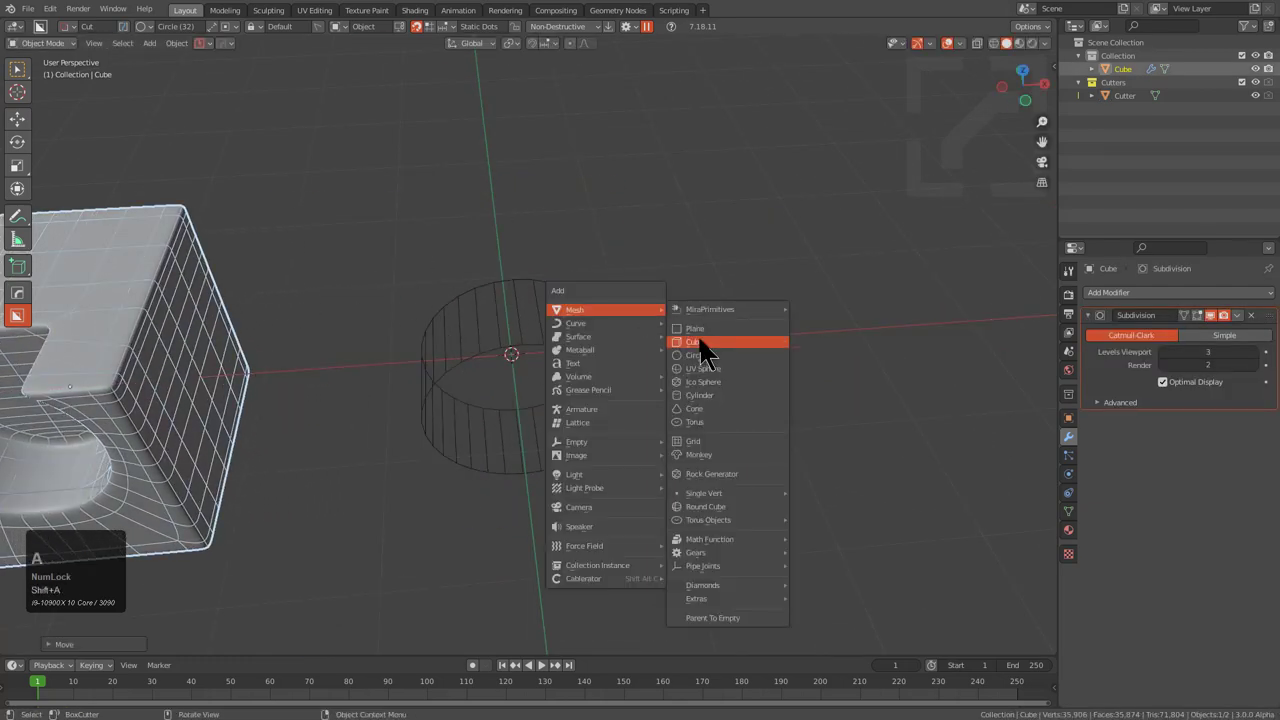
- Add a new cube, select it with the cutter and cut a boolean difference into it
{"action": "left_click", "coordinate": [709, 356]}
{"action": "key", "text": "KP_Decimal"}
{"action": "scroll", "scroll_direction": "up", "scroll_amount": 3}
{"action": "middle_click", "coordinate": [604, 346]}
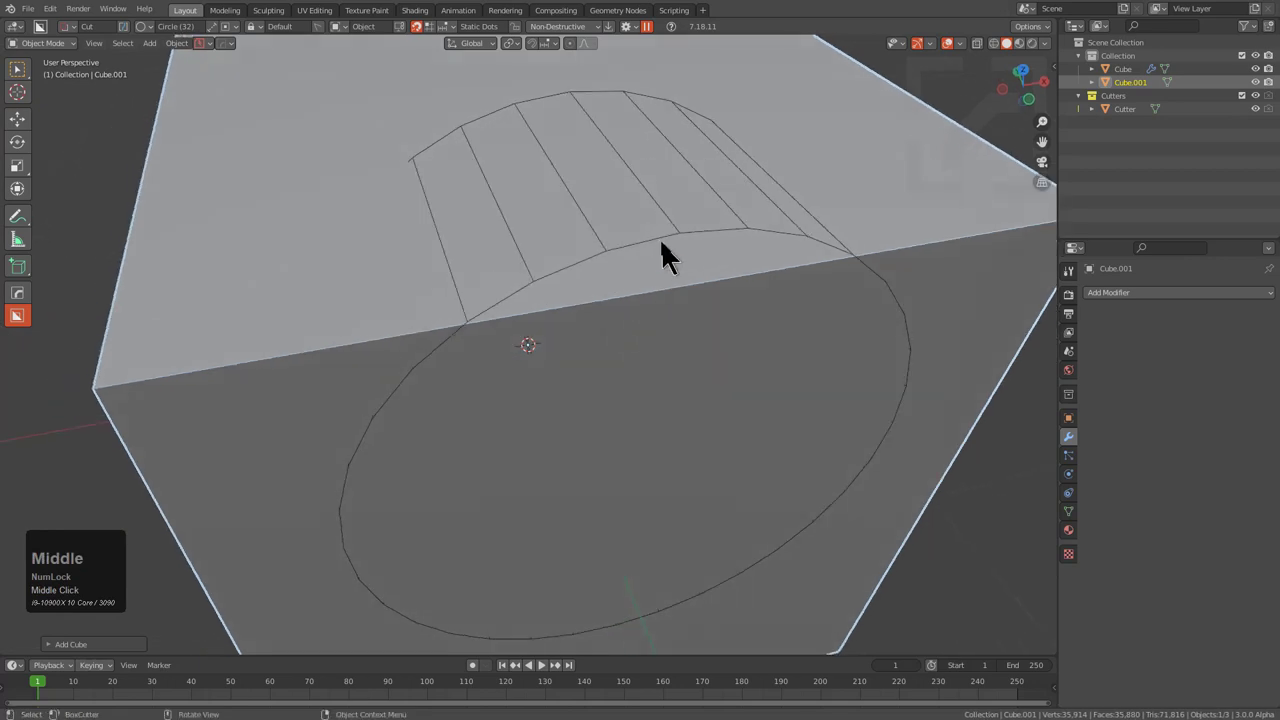
{"action": "double_click", "coordinate": [672, 255]}
{"action": "double_click", "coordinate": [916, 242]}
{"action": "key", "text": "q"}
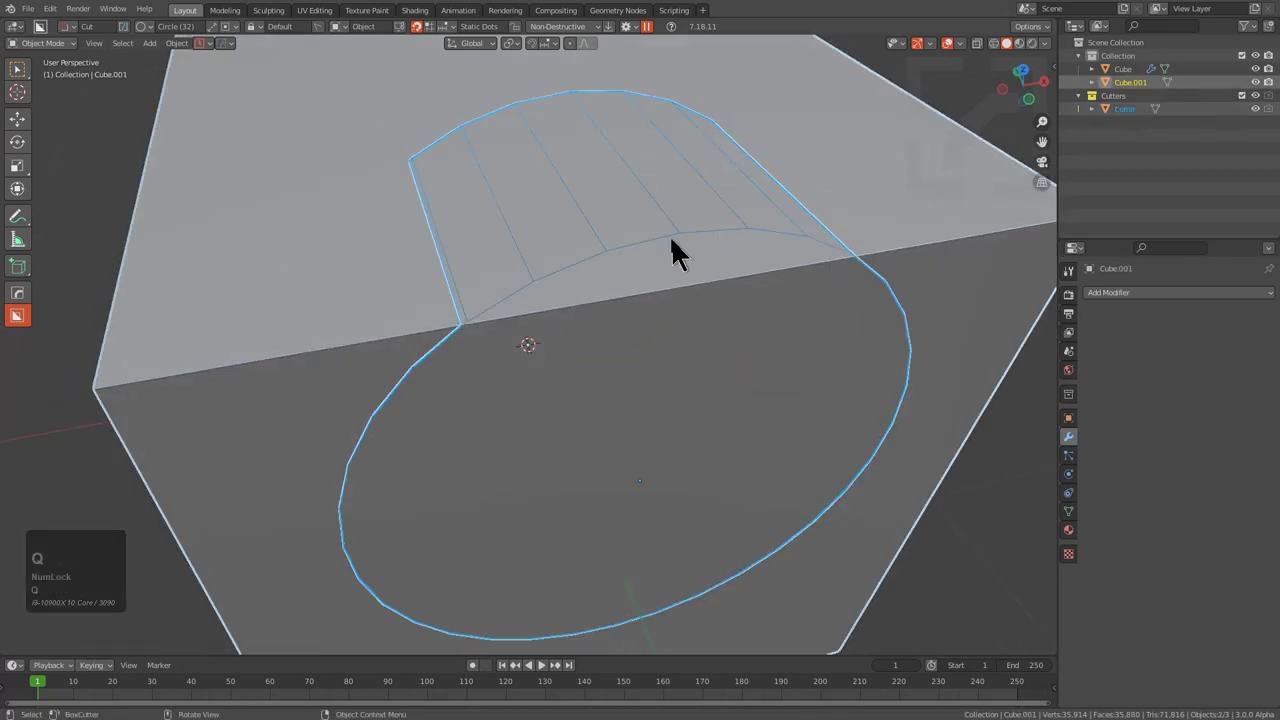
{"action": "key", "text": "y"}
{"action": "left_click", "coordinate": [681, 354]}
- Apply the boolean so the notch is real mesh and turn on auto smooth
{"action": "scroll", "scroll_direction": "down", "scroll_amount": 3}
{"action": "middle_click", "coordinate": [717, 330]}
{"action": "scroll", "scroll_direction": "down", "scroll_amount": 3}
{"action": "key", "text": "ctrl+a"}
{"action": "left_click", "coordinate": [719, 328]}
{"action": "middle_click", "coordinate": [719, 328]}
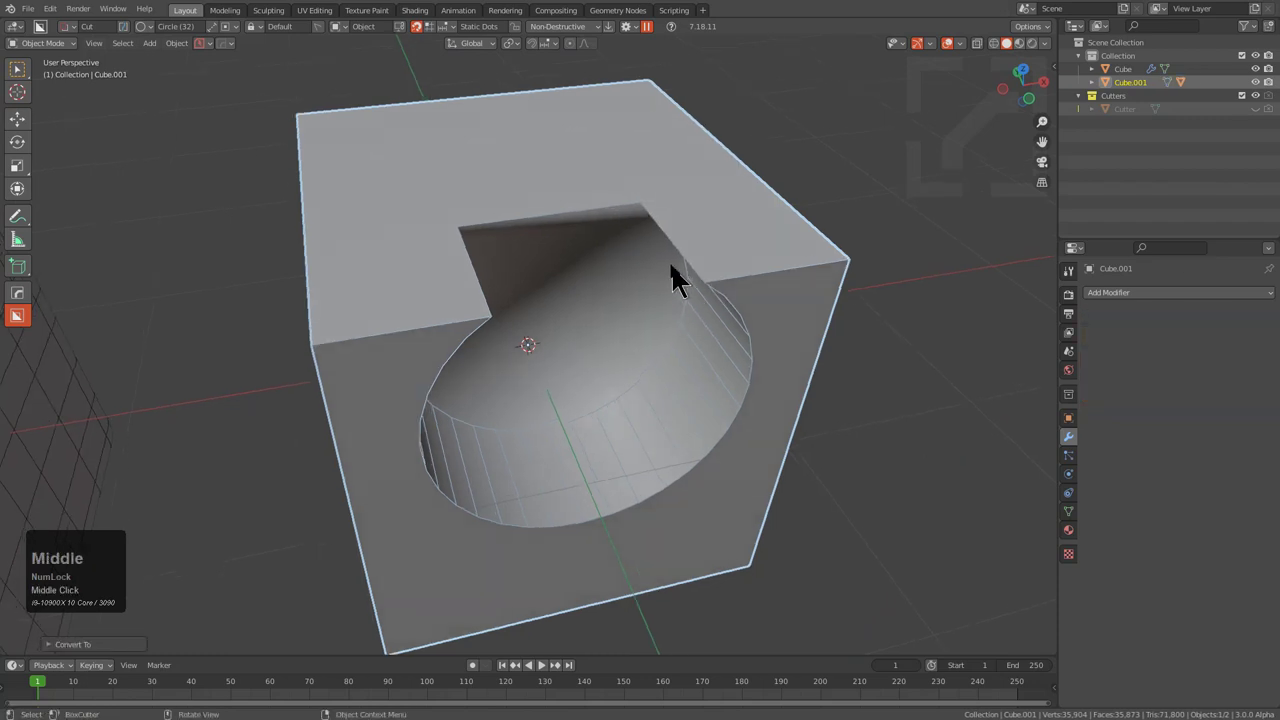
{"action": "key", "text": "q"}
{"action": "left_click", "coordinate": [680, 281]}
{"action": "double_click", "coordinate": [680, 281]}
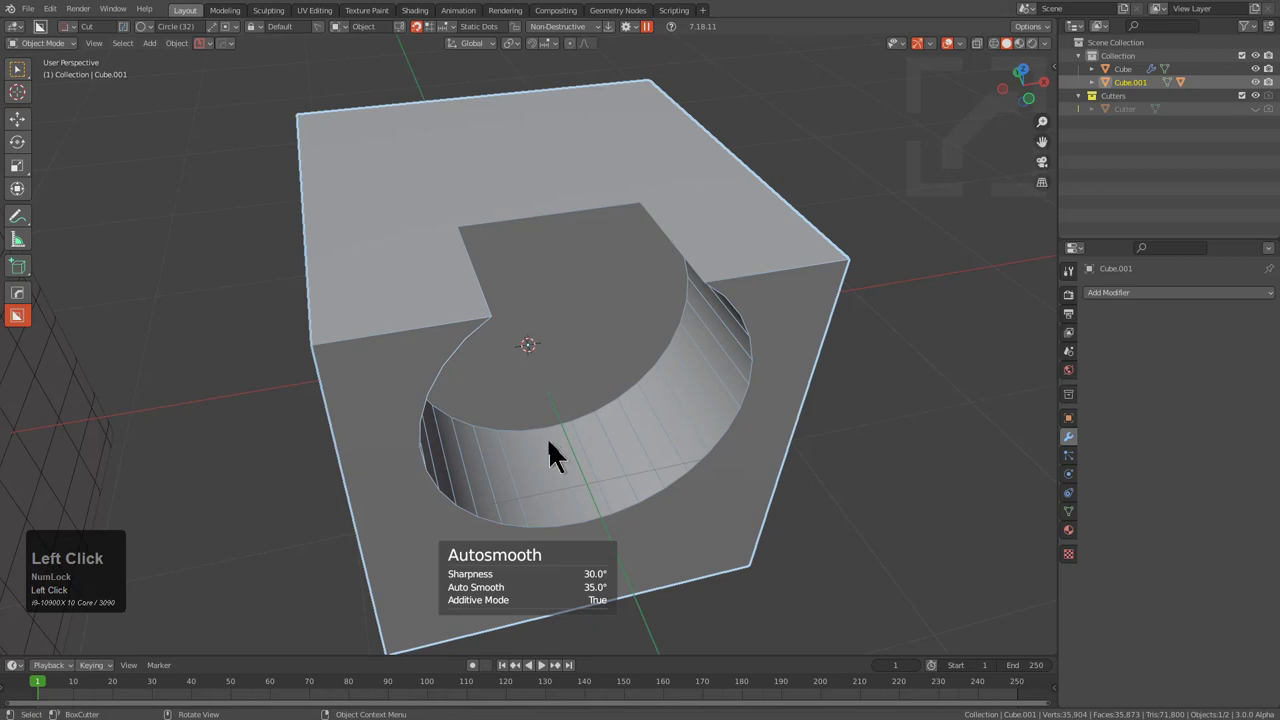
- Inspect the cut cube and enter Edit Mode on its mesh in edge select
{"action": "middle_click", "coordinate": [672, 373]}
{"action": "middle_click", "coordinate": [573, 288]}
{"action": "key", "text": "2"}
{"action": "type", "text": "22"}
{"action": "middle_click", "coordinate": [406, 204]}
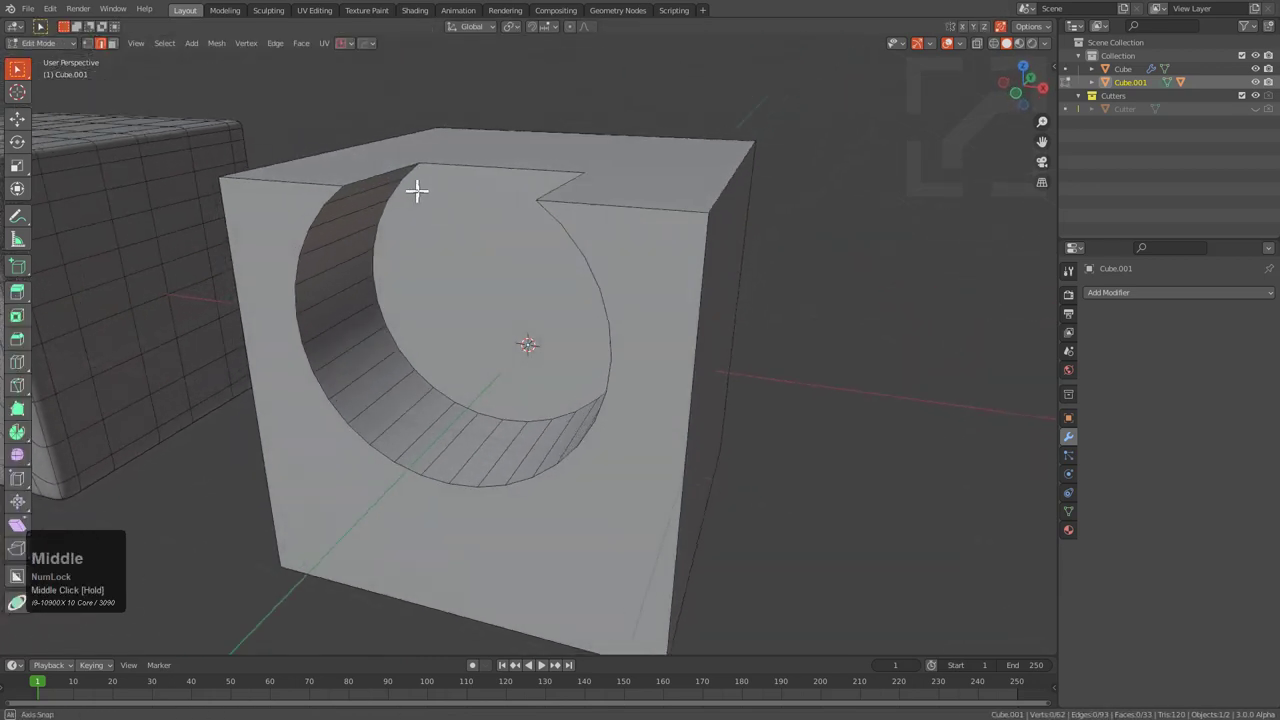
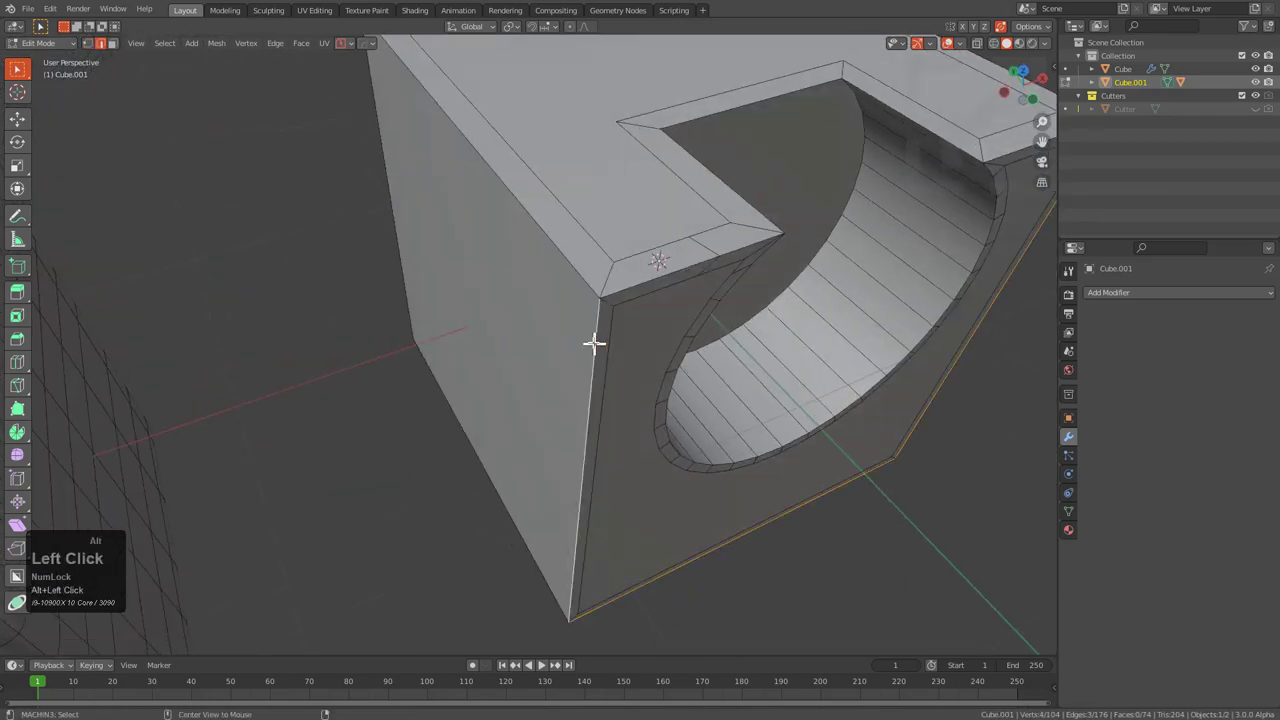
- Bevel the outer and notch edges with a narrow chamfer and check it as a whole object
{"action": "left_click", "coordinate": [600, 269]}
{"action": "middle_click", "coordinate": [564, 463]}
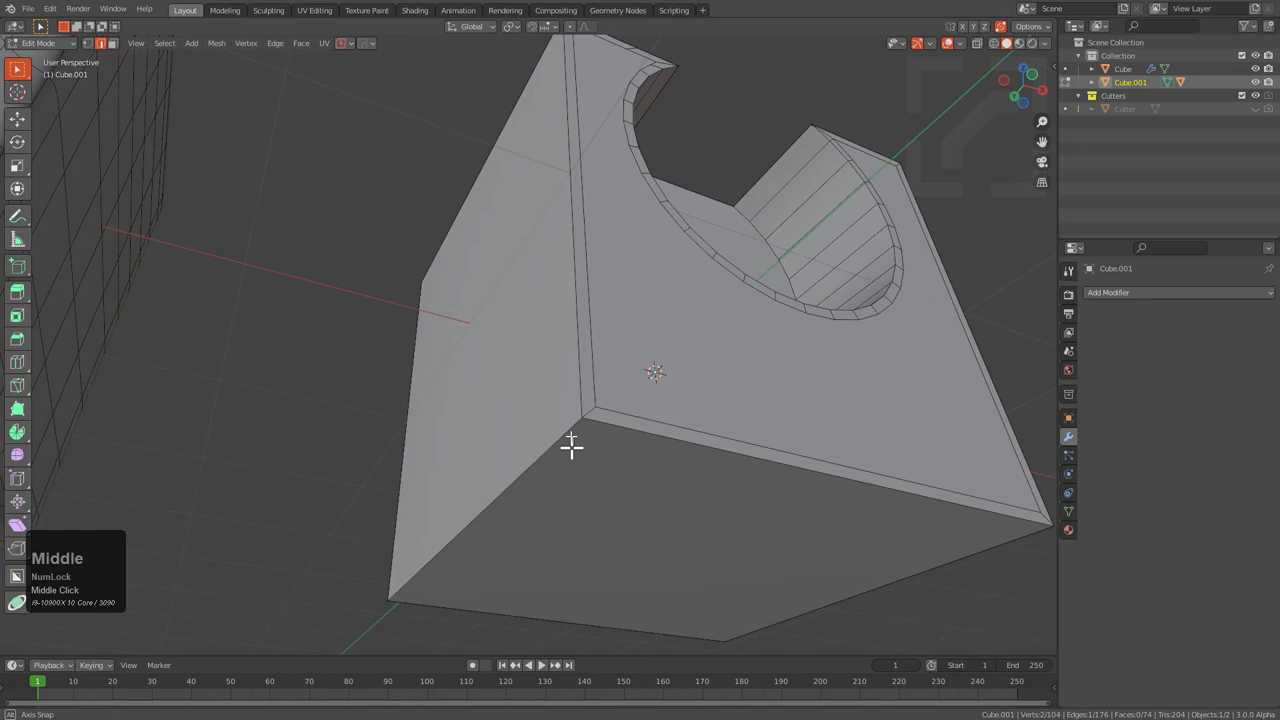
{"action": "left_click", "coordinate": [578, 329]}
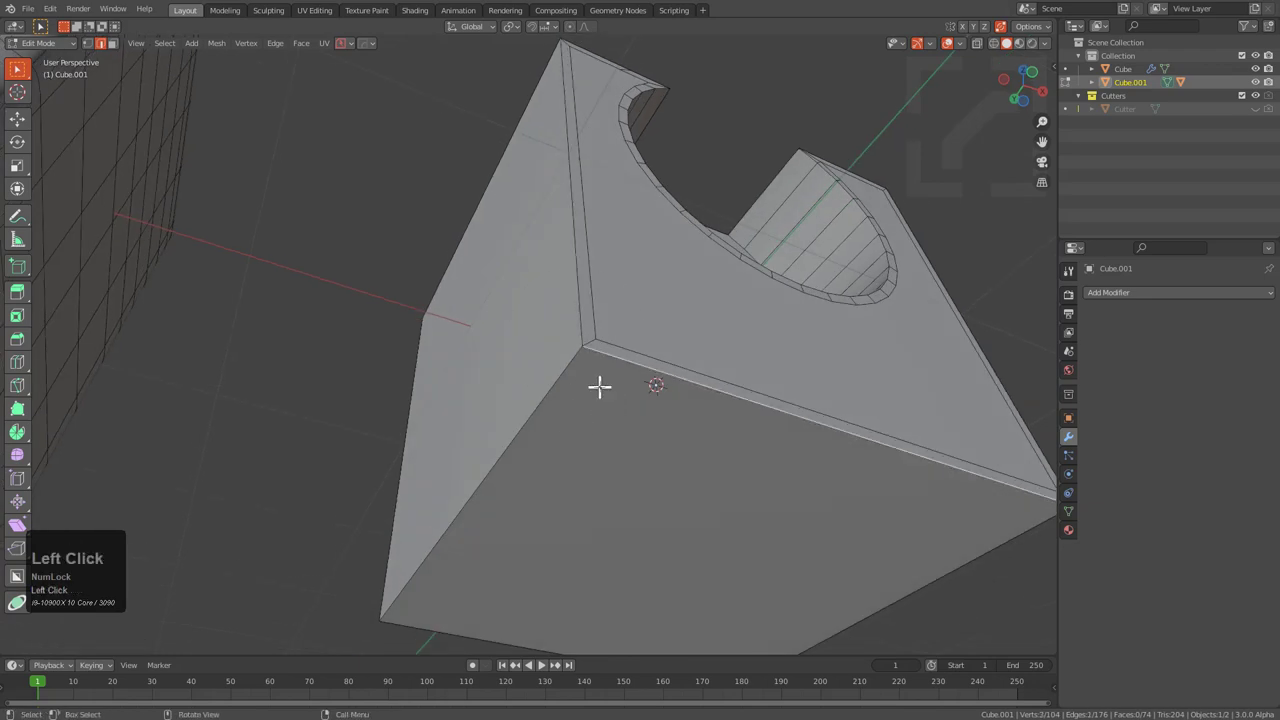
{"action": "middle_click", "coordinate": [554, 302]}
{"action": "middle_click", "coordinate": [612, 372]}
{"action": "scroll", "scroll_direction": "down", "scroll_amount": 3}
{"action": "middle_click", "coordinate": [568, 373]}
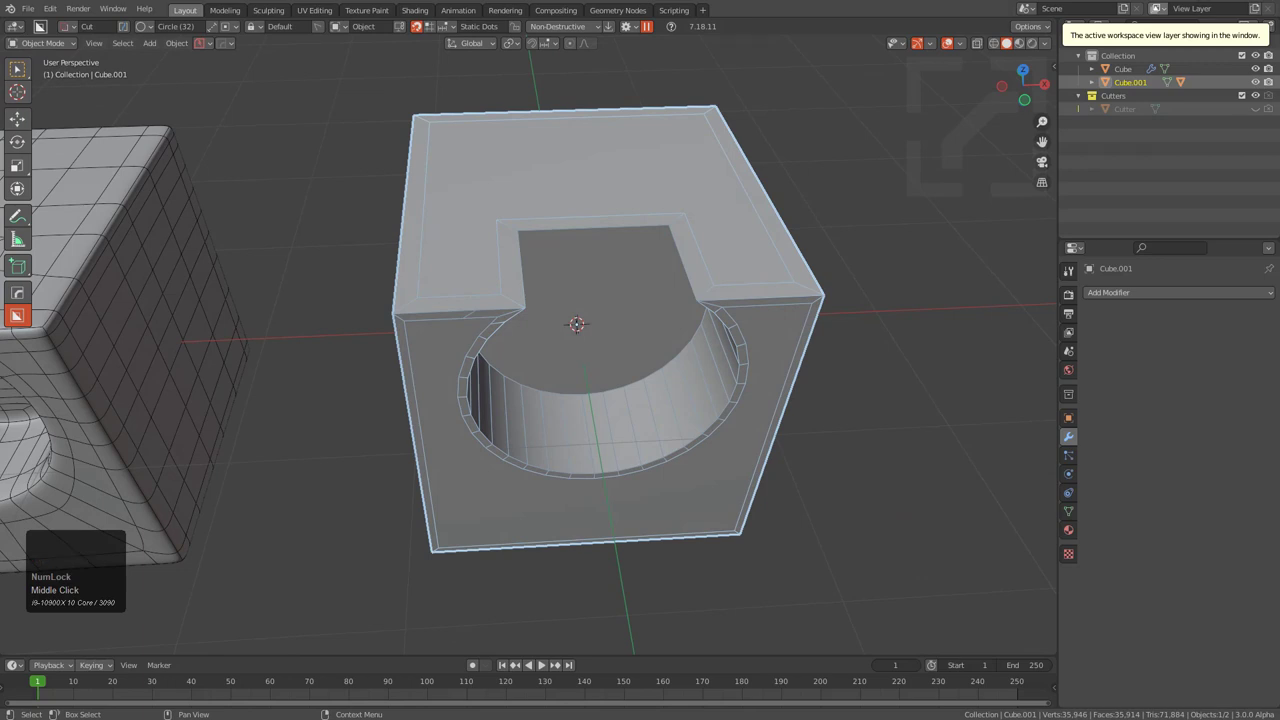
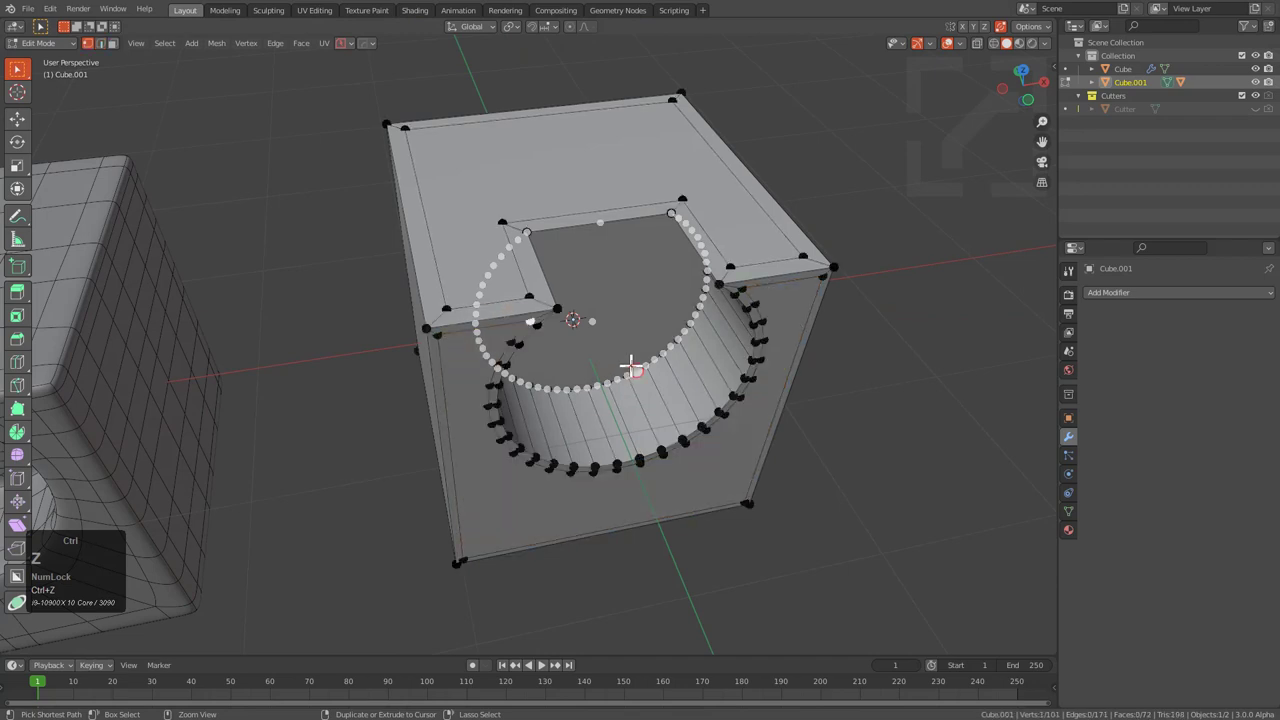
- Undo, return to edge editing and select the edge loop around the recess rim
{"action": "key", "text": "ctrl+z"}
{"action": "middle_click", "coordinate": [634, 382]}
{"action": "scroll", "scroll_direction": "up", "scroll_amount": 3}
{"action": "key", "text": "2"}
{"action": "middle_click", "coordinate": [418, 293]}
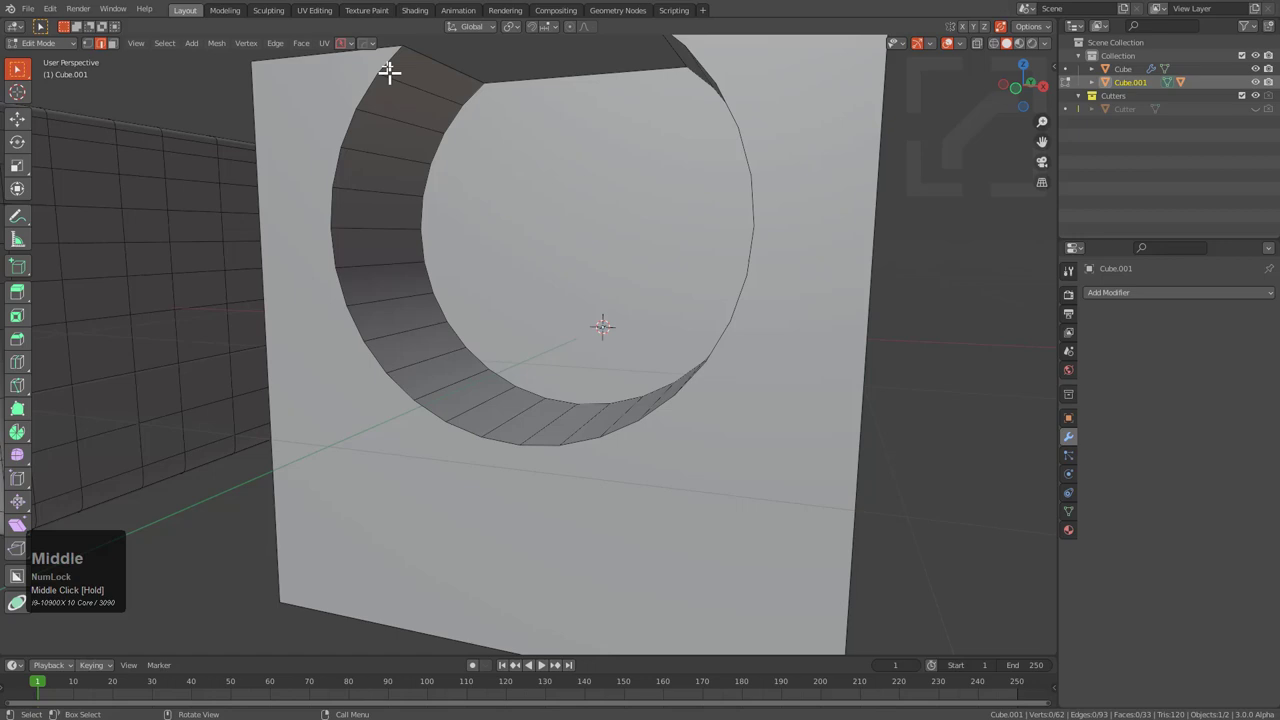
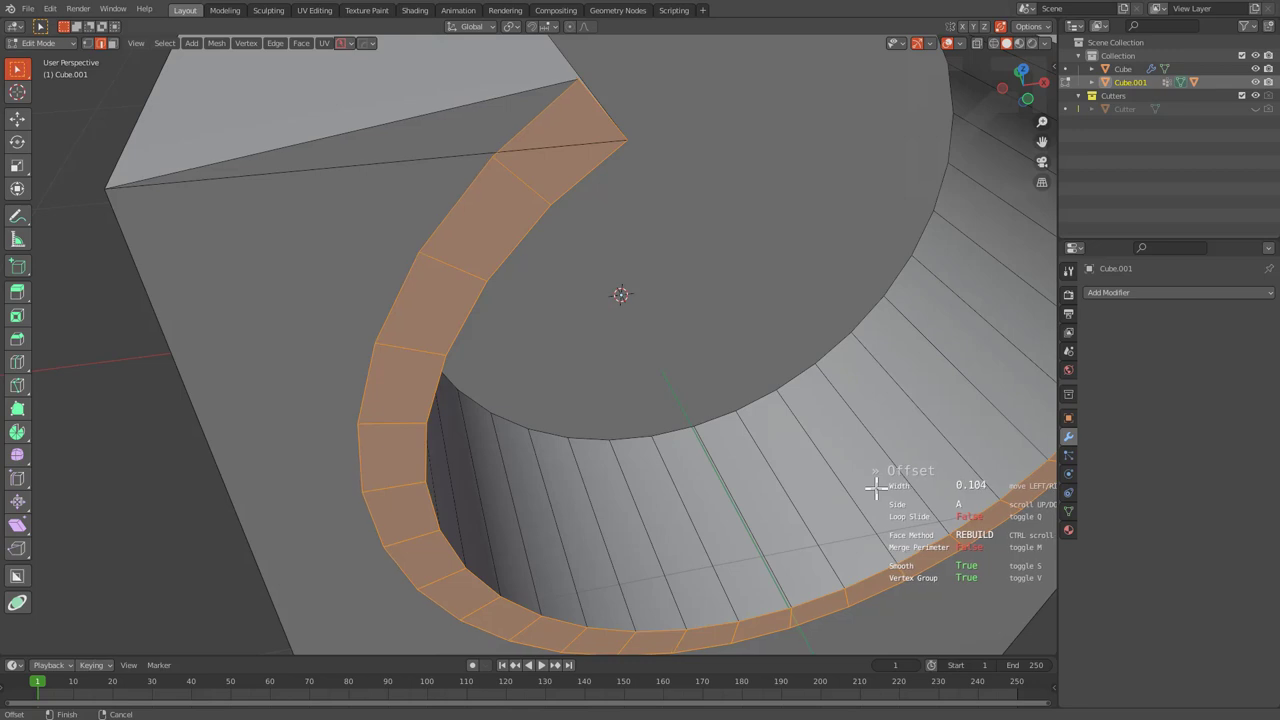
{"action": "scroll", "scroll_direction": "up", "scroll_amount": 3}
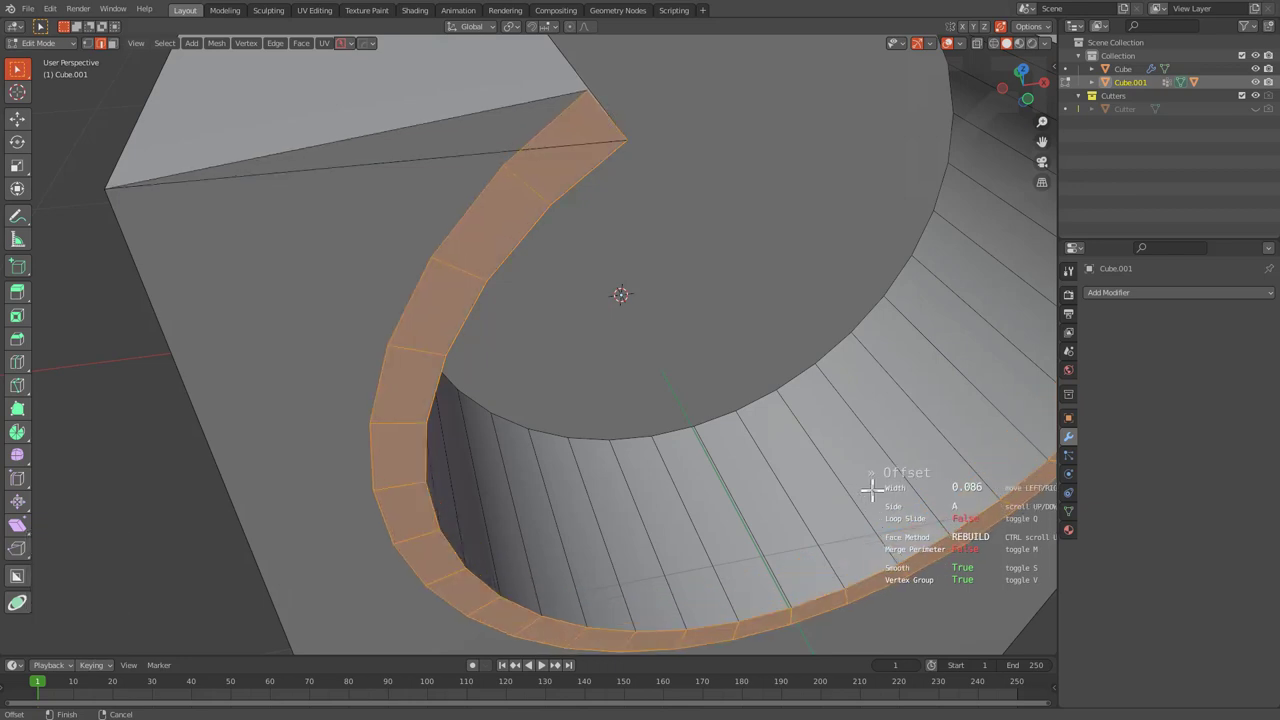
{"action": "key", "text": "ctrl+Num_Lock"}
{"action": "scroll", "scroll_direction": "up", "scroll_amount": 3}
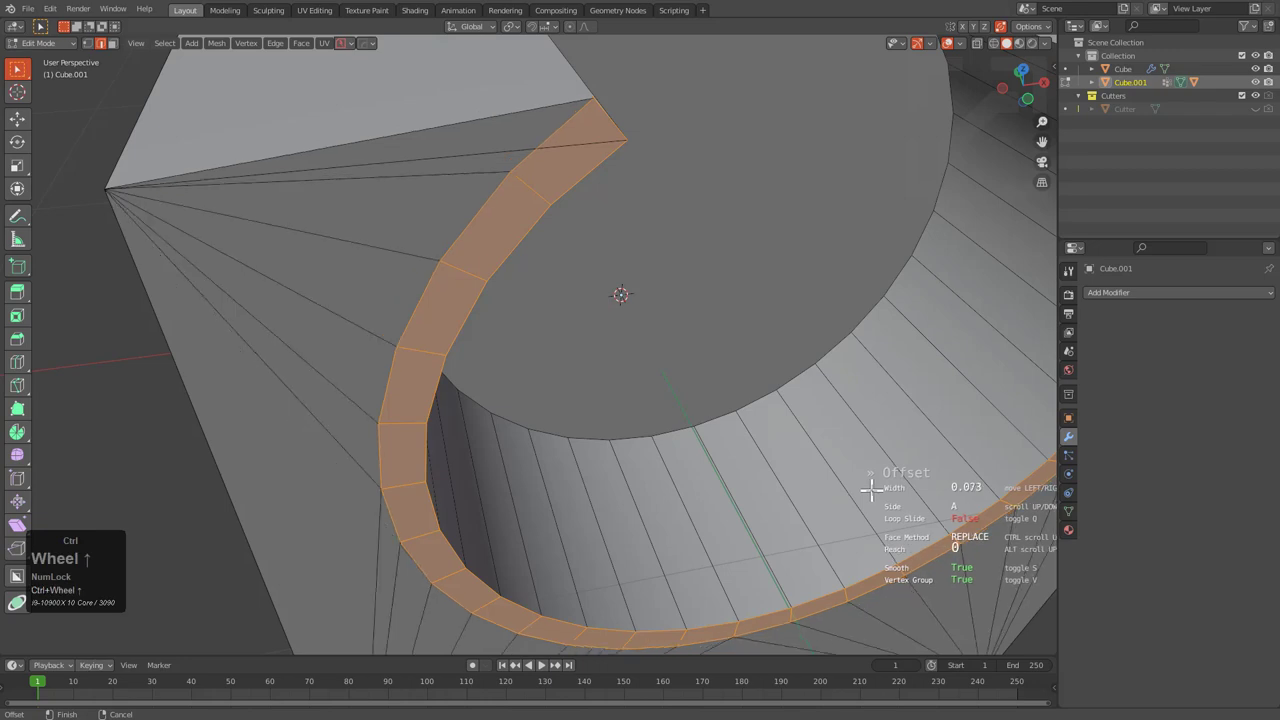
{"action": "scroll", "scroll_direction": "up", "scroll_amount": 3}
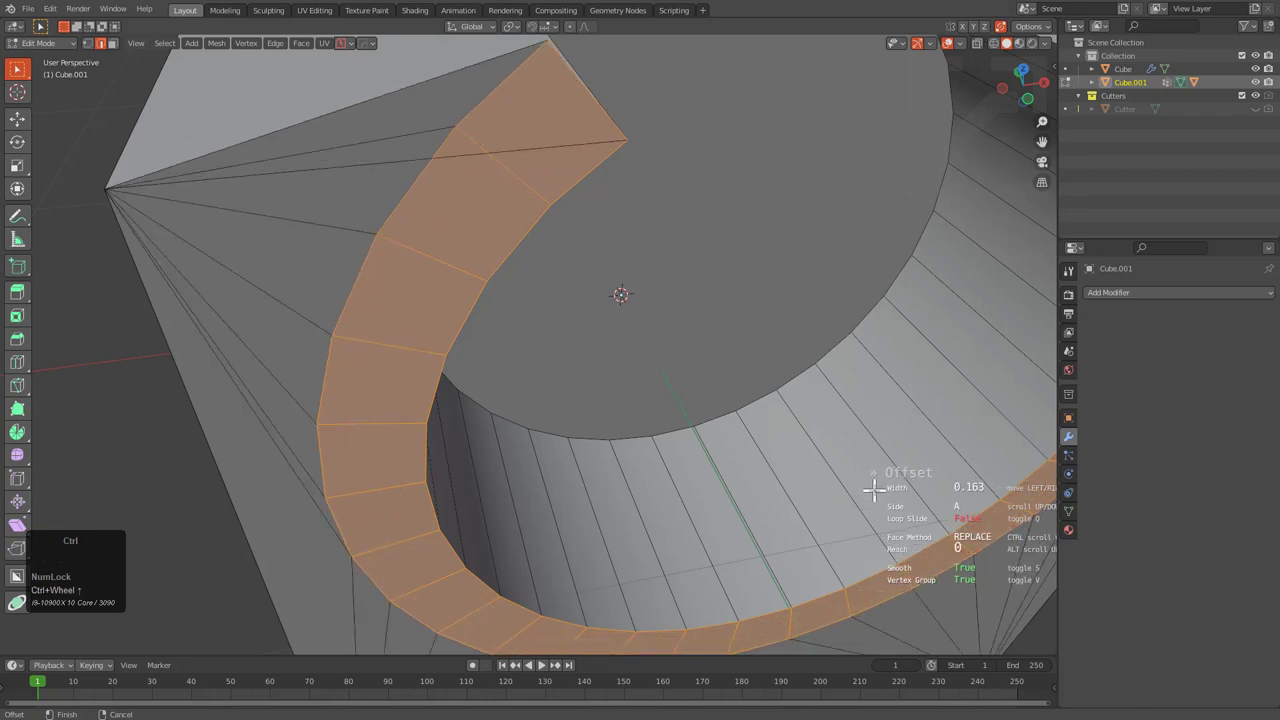
- Offset the rim loop with Loop Slide on, confirm, and select a rim-corner vertex
{"action": "key", "text": "a"}
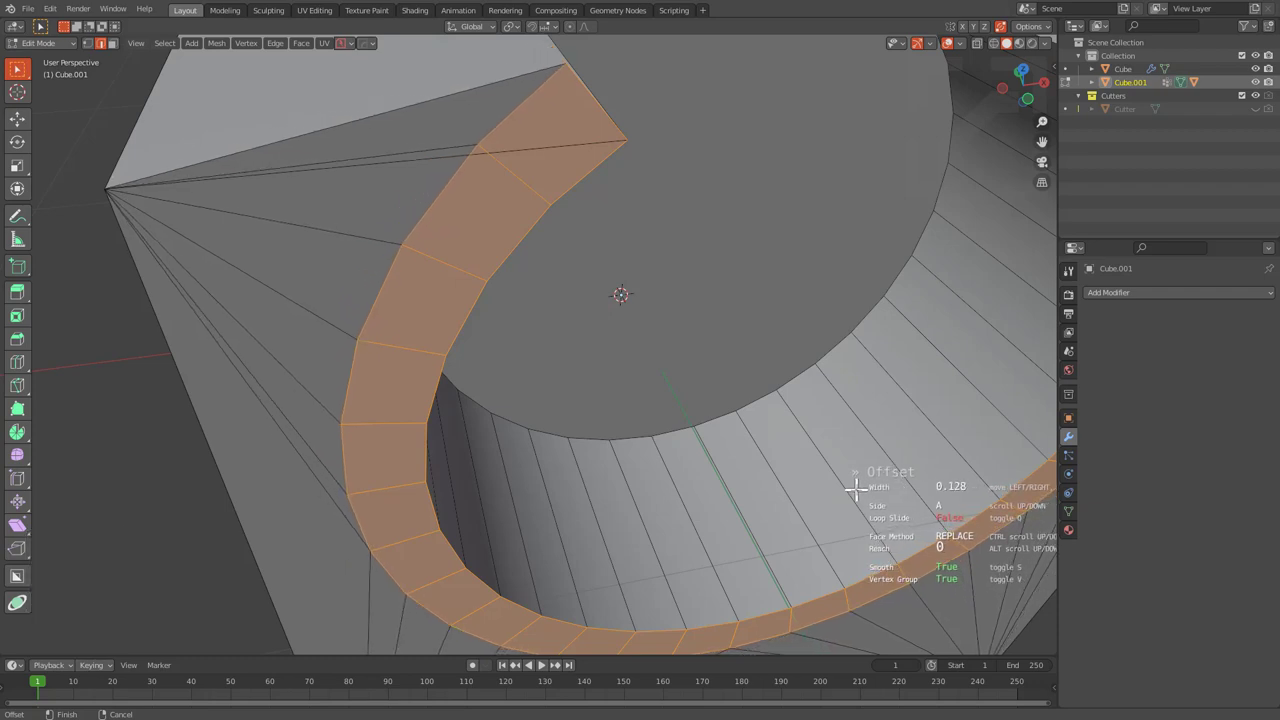
{"action": "key", "text": "a"}
{"action": "key", "text": "q"}
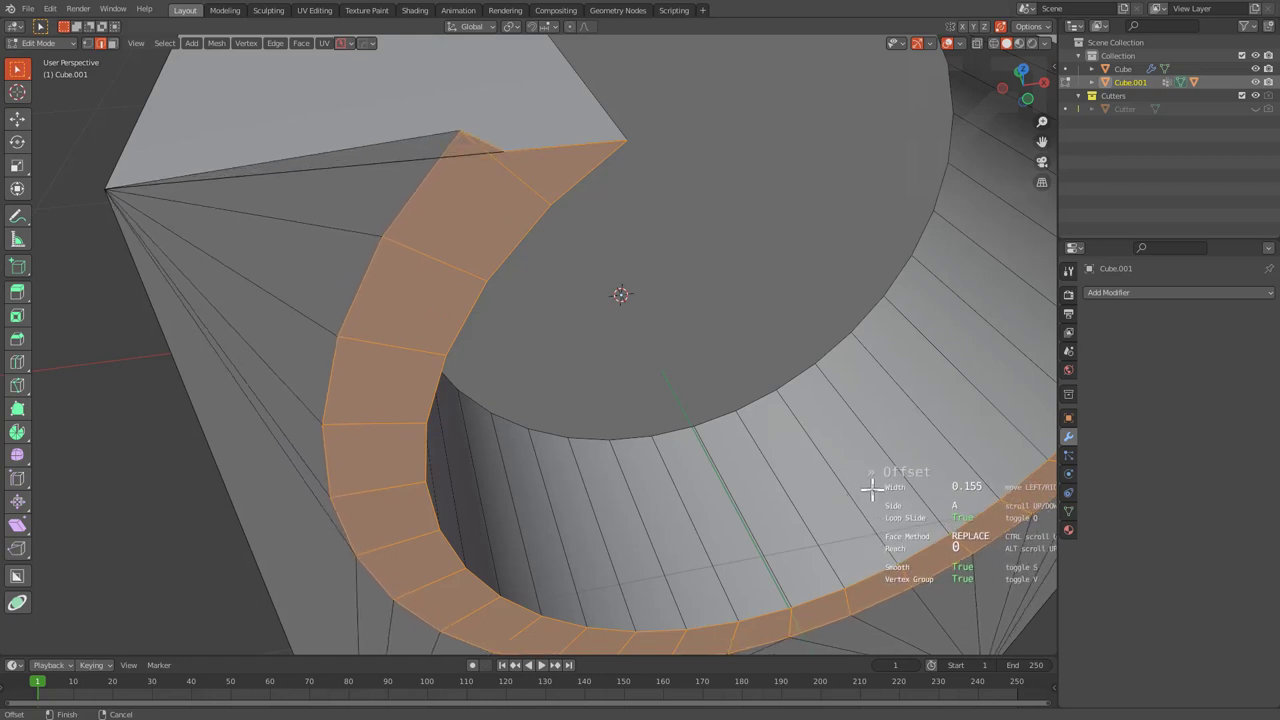
{"action": "left_click", "coordinate": [874, 482]}
{"action": "key", "text": "1"}
{"action": "left_click", "coordinate": [468, 130]}
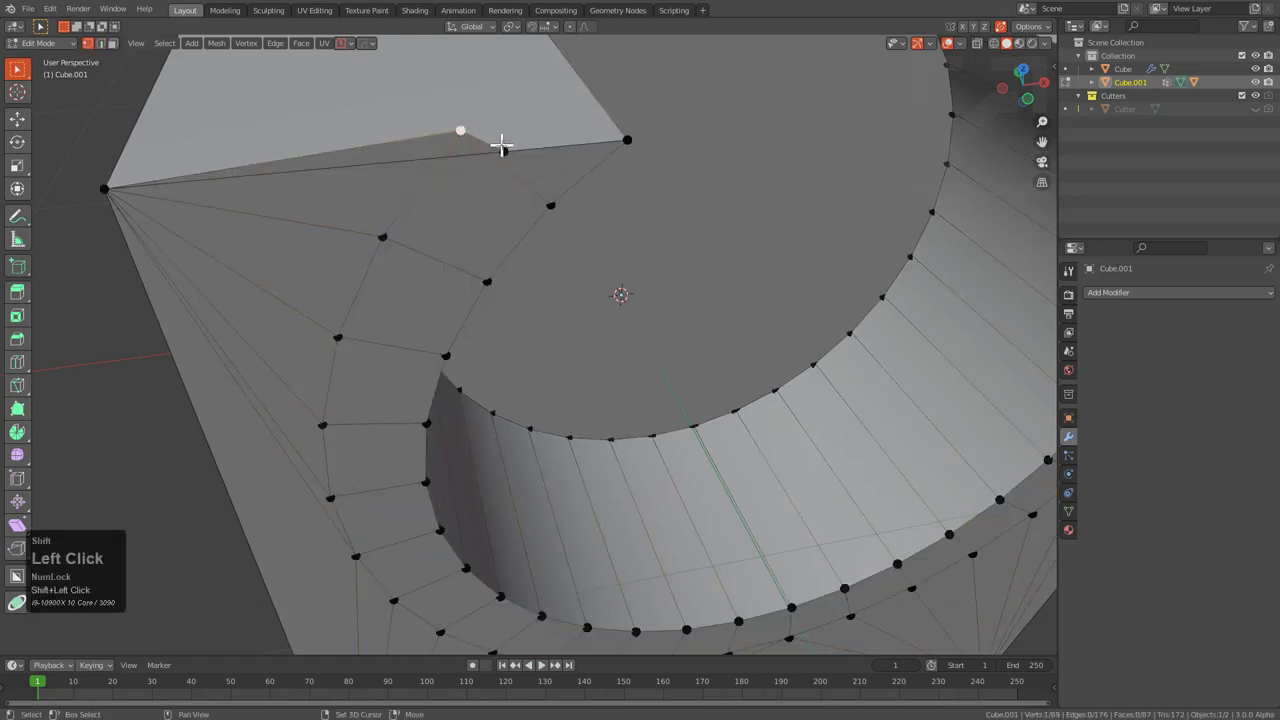
- Merge the rim-corner vertex, then undo back past the edge offset
{"action": "key", "text": "m"}
{"action": "left_click", "coordinate": [513, 170]}
{"action": "key", "text": "ctrl+z"}
{"action": "key", "text": "ctrl+z"}
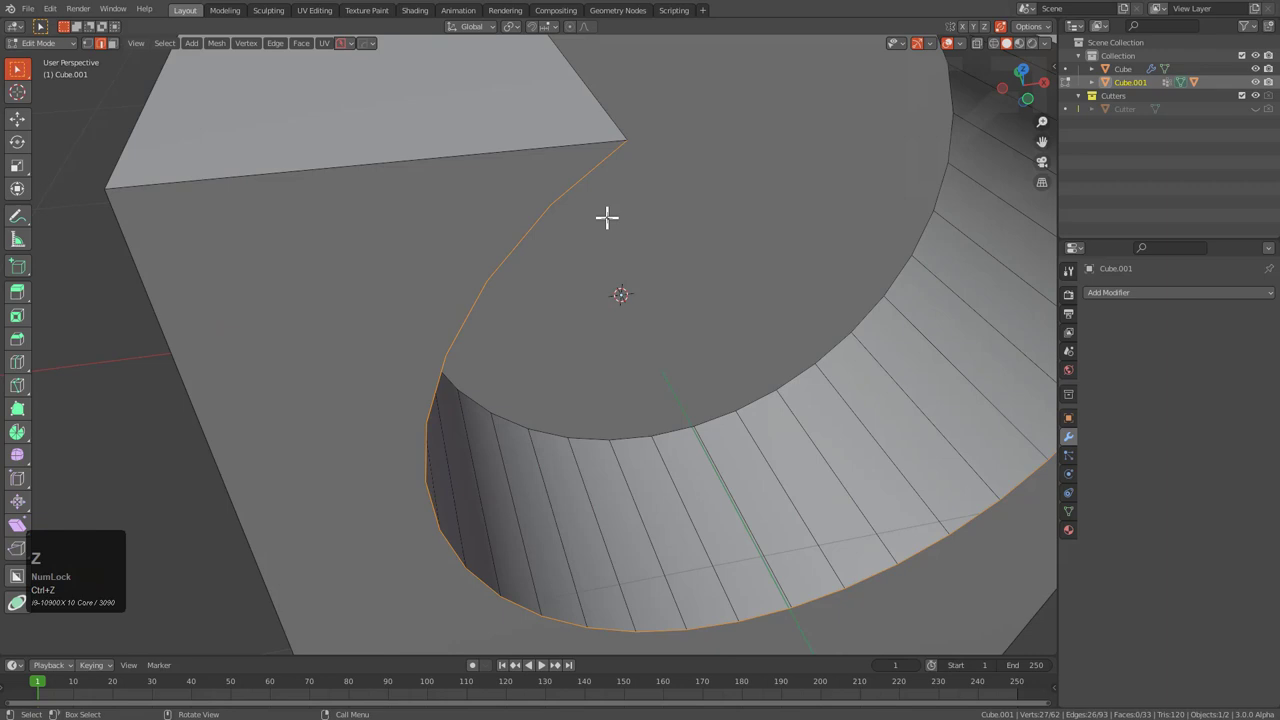
- Reselect the recess rim loop and offset it again with Loop Slide enabled
{"action": "key", "text": "y"}
{"action": "left_click_drag", "start_coordinate": [615, 223], "coordinate": [588, 244]}
{"action": "double_click", "coordinate": [588, 244]}
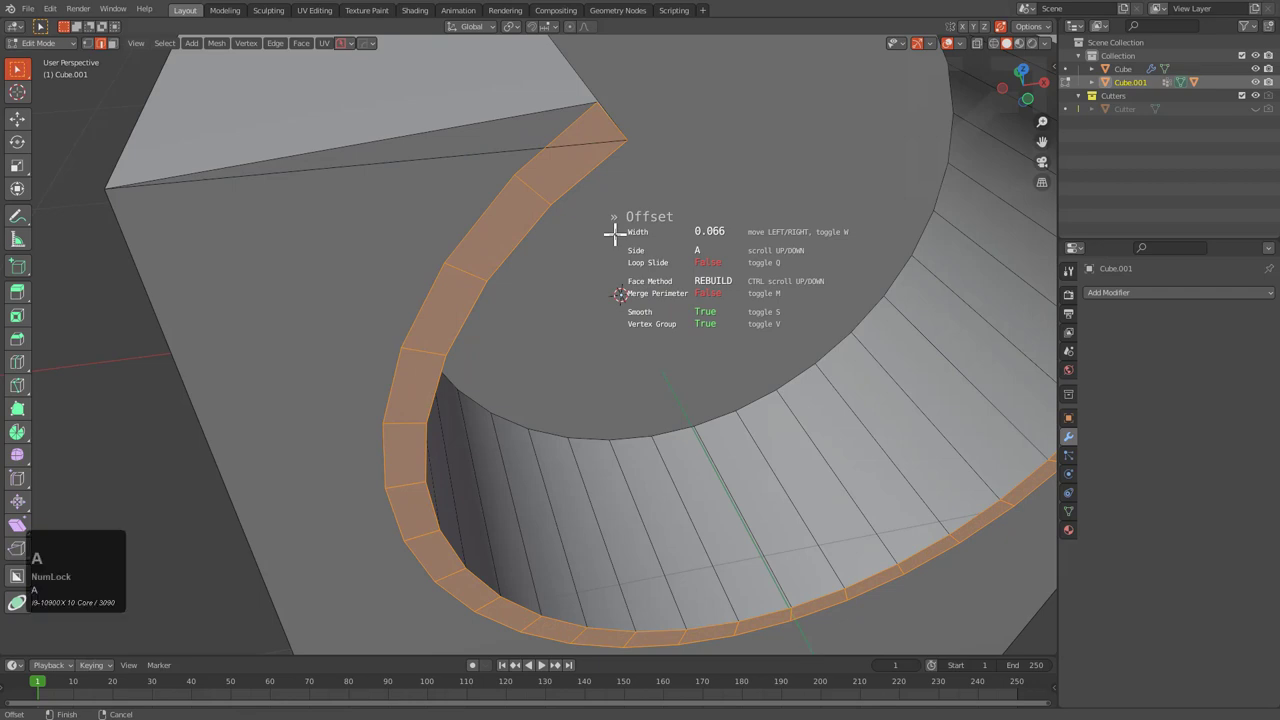
{"action": "key", "text": "q"}
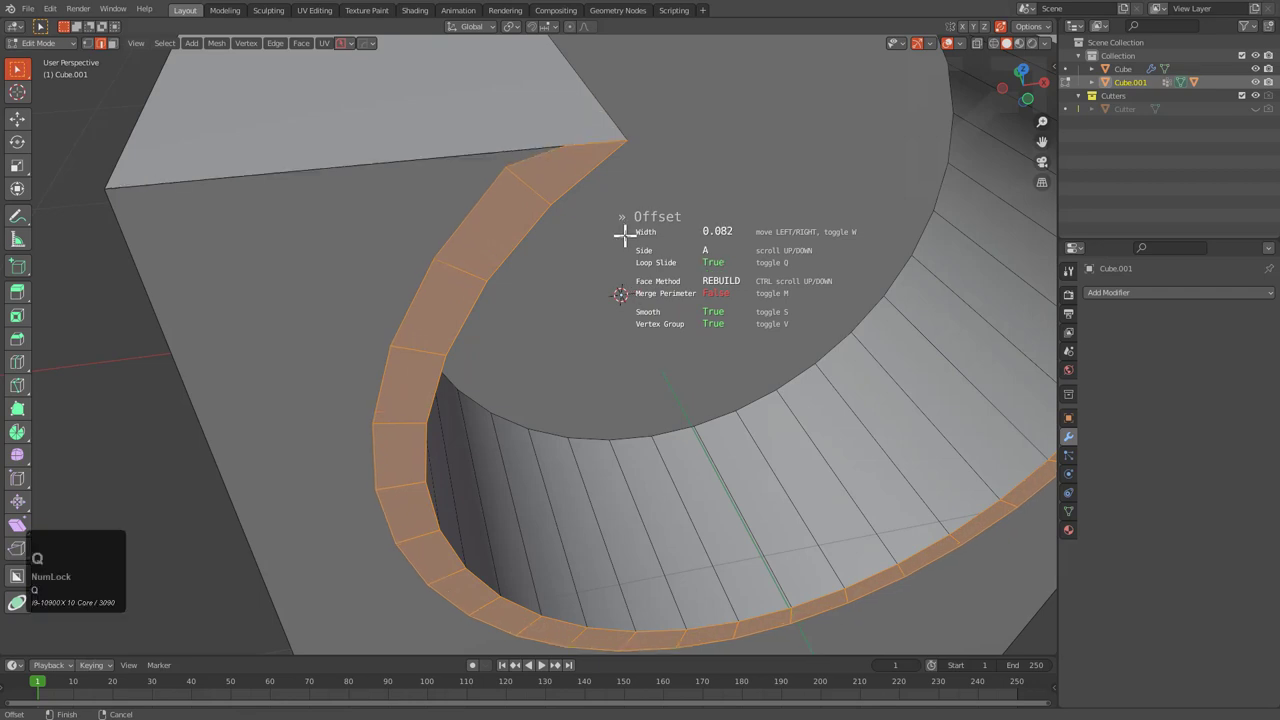
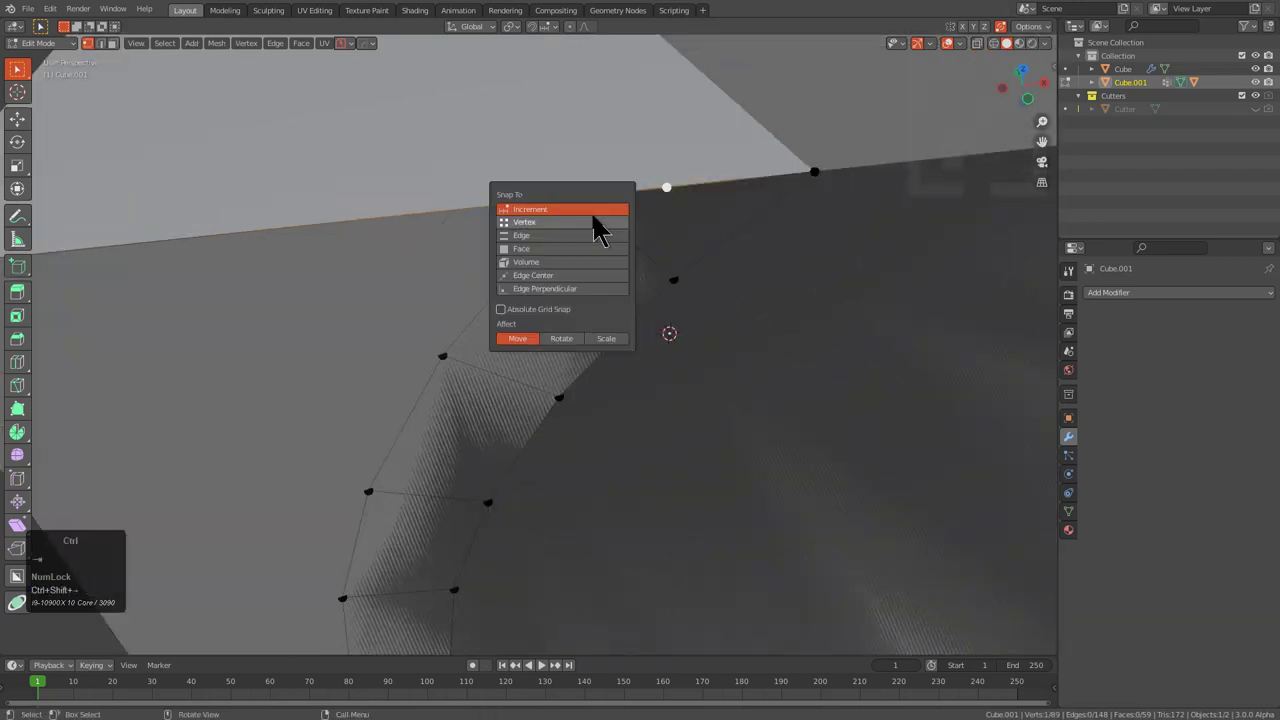
- With vertex snapping on, slide the loose vertex along the cube's top edge
{"action": "left_click", "coordinate": [590, 244]}
{"action": "key", "text": "ctrl+g"}
{"action": "key", "text": "ctrl+x"}
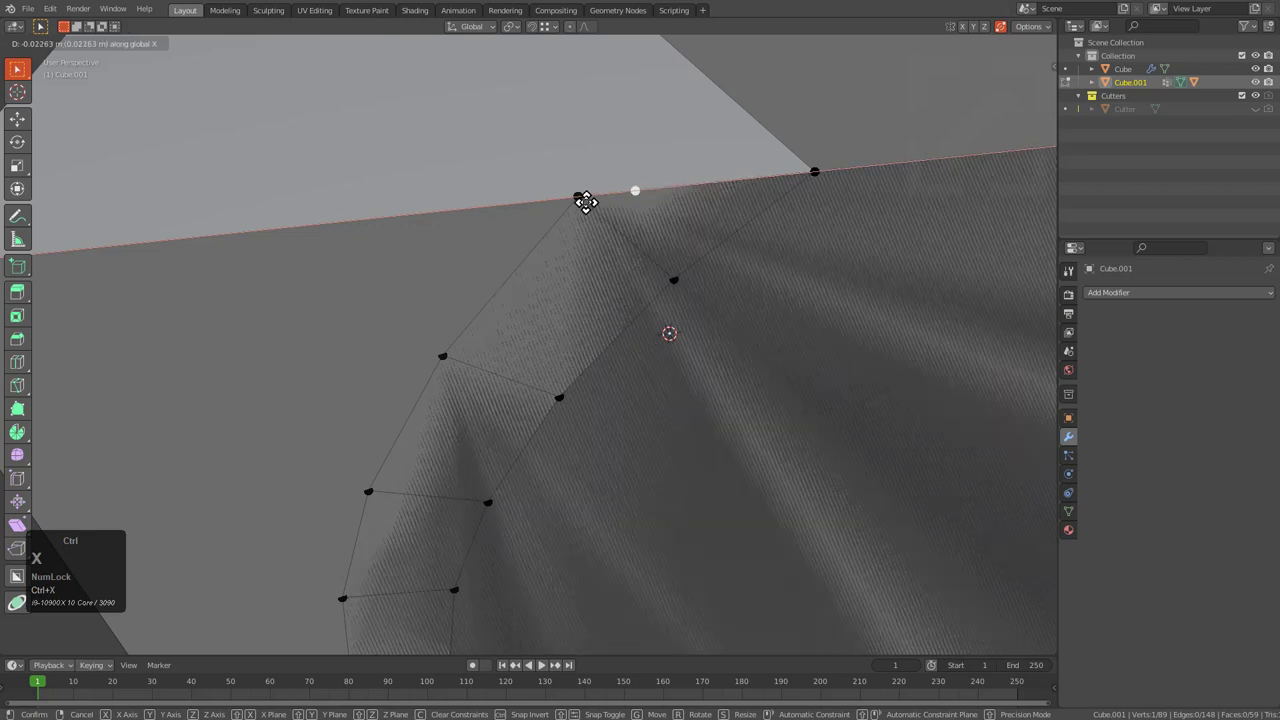
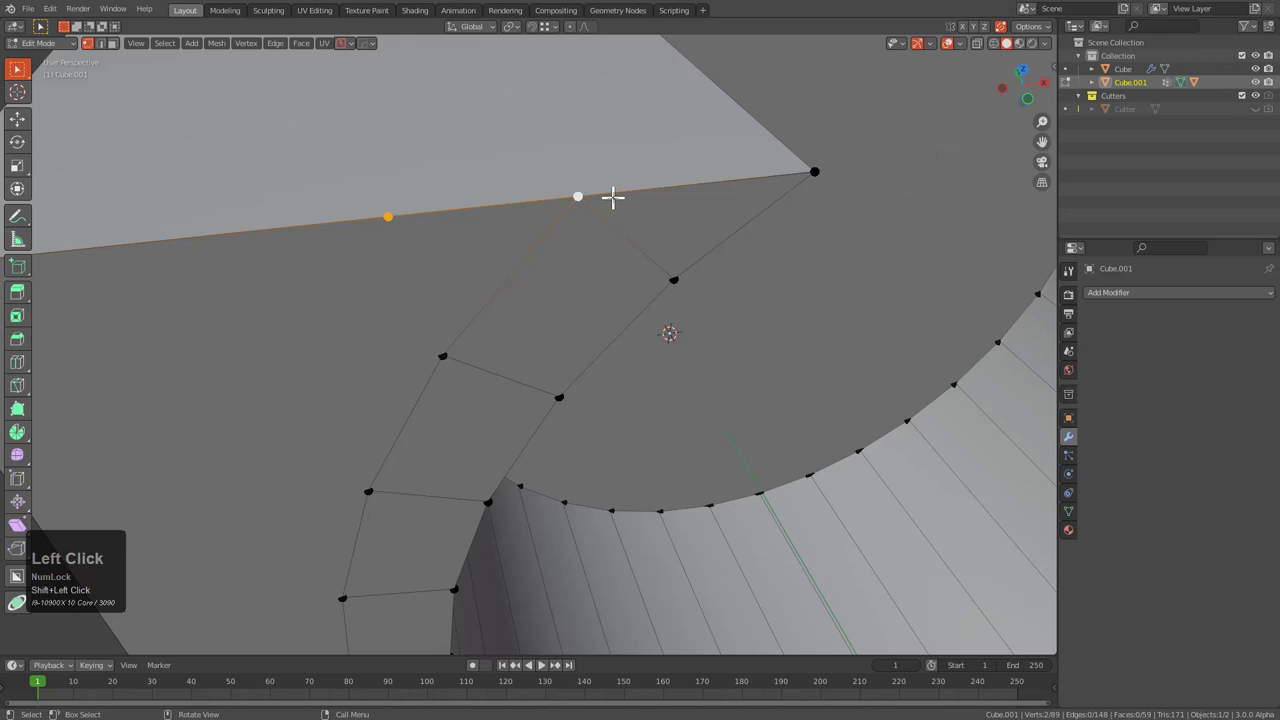
{"action": "key", "text": "m"}
{"action": "left_click", "coordinate": [622, 208]}
{"action": "key", "text": "ctrl+z"}
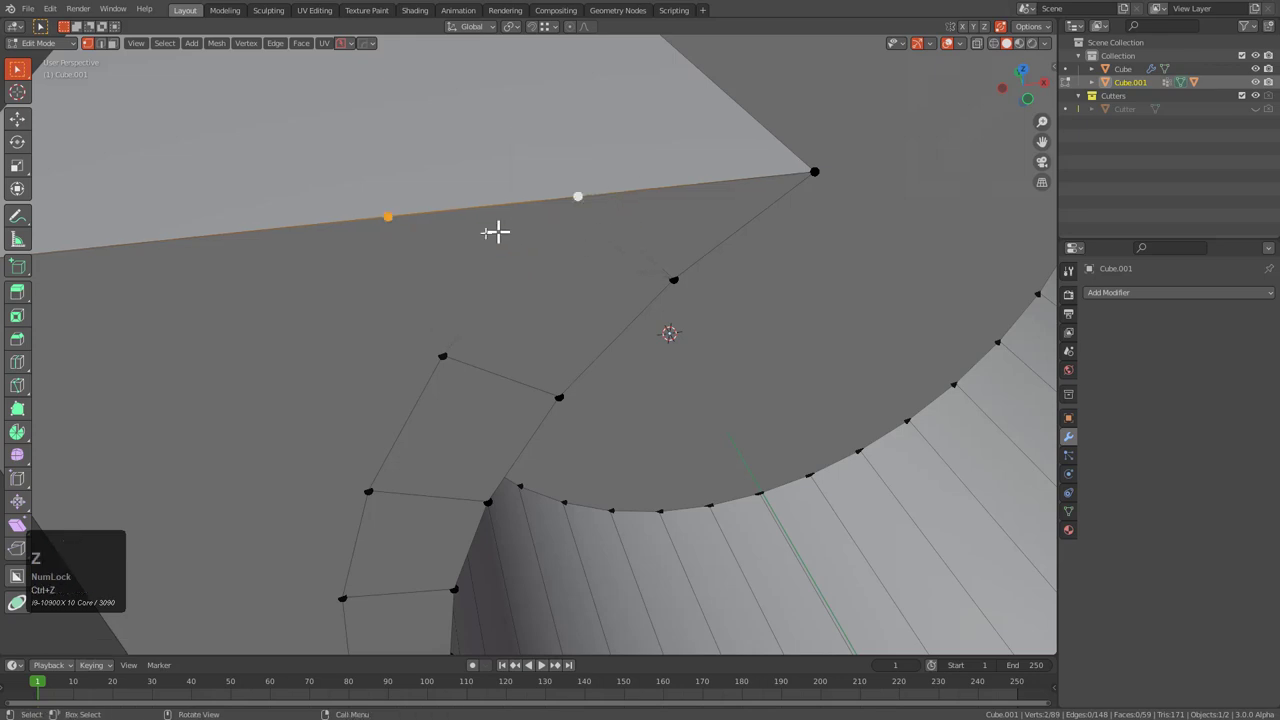
- Merge the selected vertices so the moved vertex sits on the top edge, retrying after an undo
{"action": "left_click", "coordinate": [404, 214]}
{"action": "left_click", "coordinate": [472, 207]}
{"action": "left_click", "coordinate": [554, 187]}
{"action": "key", "text": "m"}
{"action": "left_click", "coordinate": [561, 205]}
{"action": "key", "text": "ctrl+z"}
{"action": "key", "text": "m"}
{"action": "left_click", "coordinate": [454, 242]}
{"action": "key", "text": "g"}
{"action": "right_click", "coordinate": [581, 240]}
{"action": "scroll", "scroll_direction": "down", "scroll_amount": 3}
{"action": "scroll", "scroll_direction": "down", "scroll_amount": 3}
- Connect the new vertex with an edge down across the round recess face
{"action": "middle_click", "coordinate": [587, 300]}
{"action": "middle_click", "coordinate": [661, 280]}
{"action": "middle_click", "coordinate": [584, 296]}
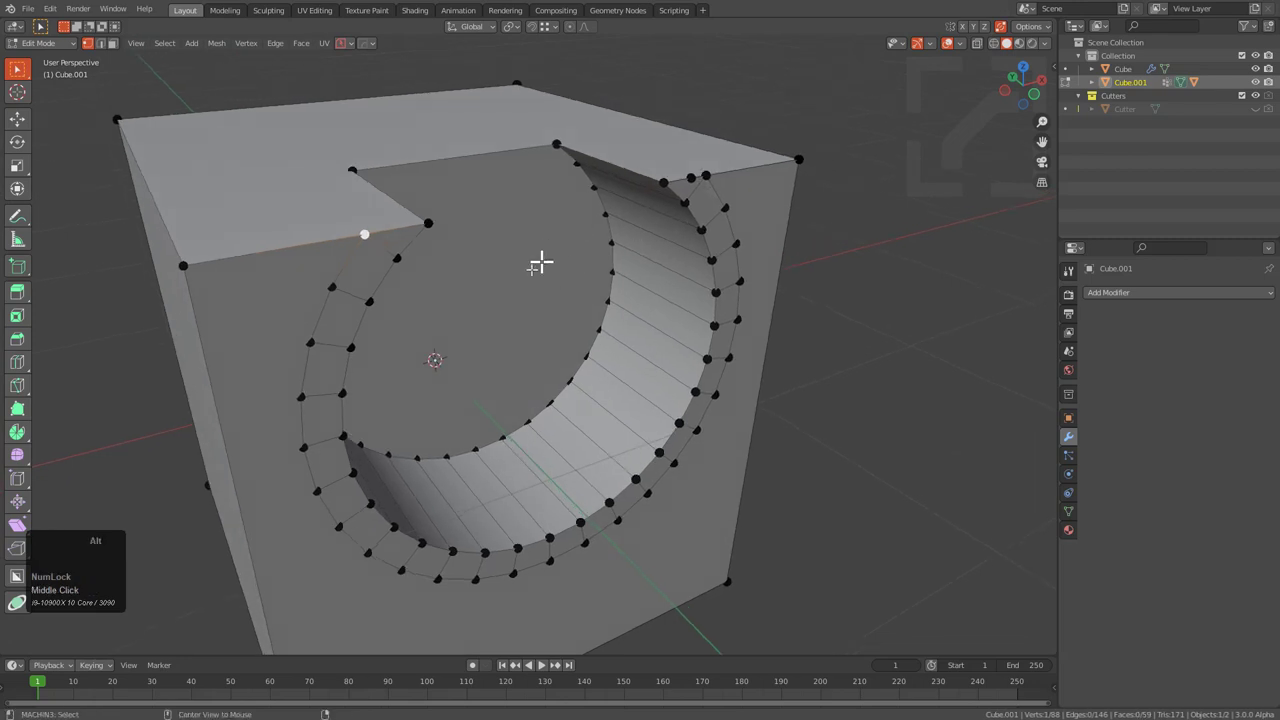
{"action": "middle_click", "coordinate": [520, 286]}
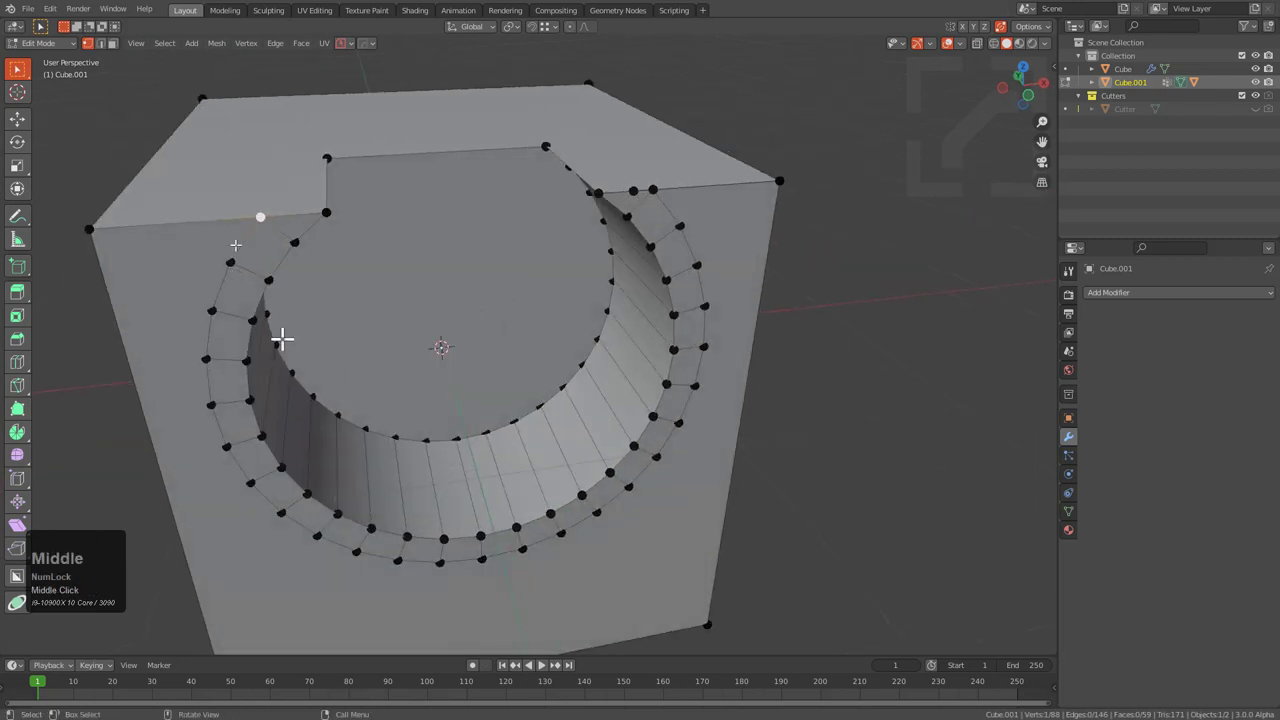
{"action": "middle_click", "coordinate": [284, 331]}
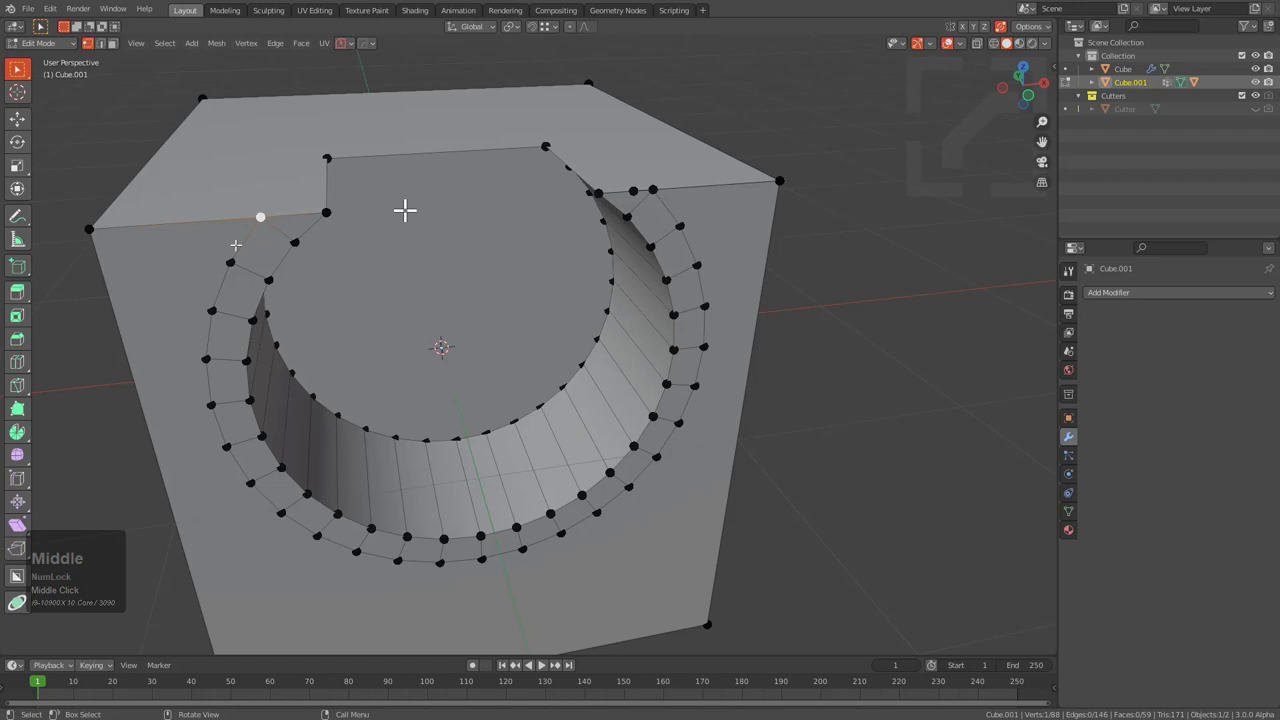
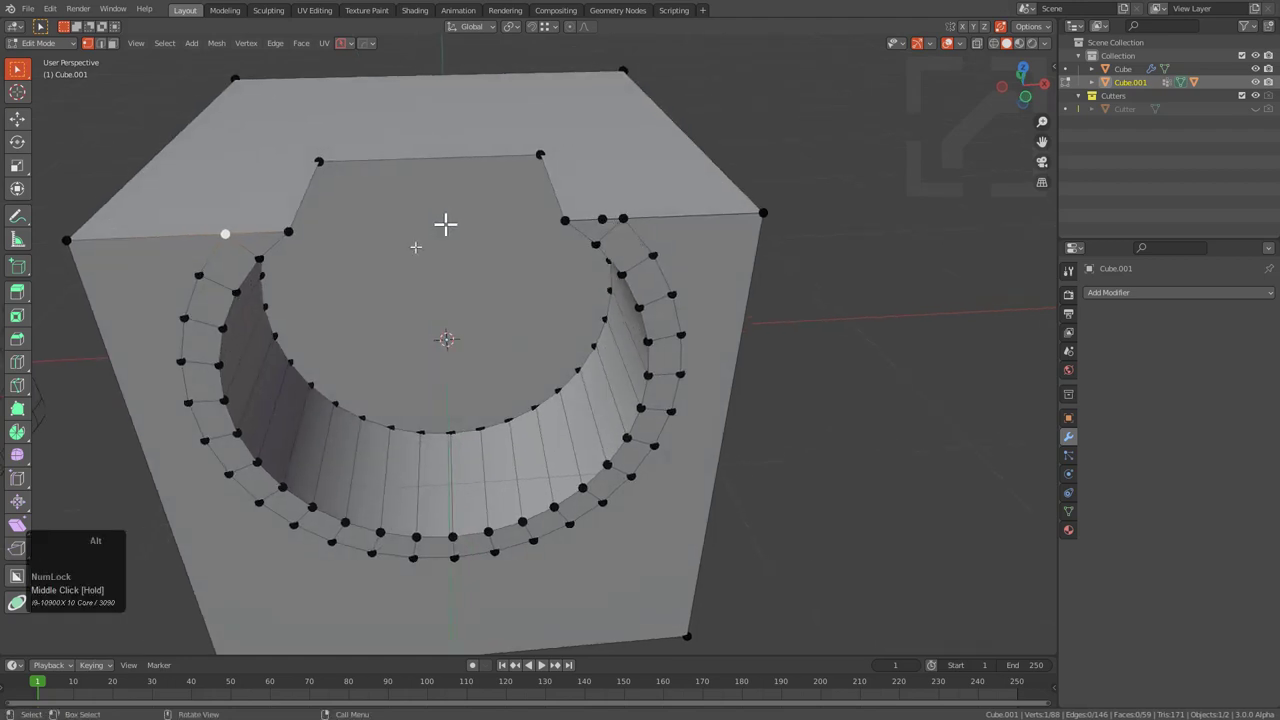
{"action": "key", "text": "x"}
{"action": "middle_click", "coordinate": [541, 238]}
{"action": "middle_click", "coordinate": [521, 238]}
{"action": "middle_click", "coordinate": [575, 259]}
{"action": "scroll", "scroll_direction": "up", "scroll_amount": 3}
{"action": "middle_click", "coordinate": [484, 294]}
{"action": "key", "text": "2"}
{"action": "left_click", "coordinate": [368, 100]}
{"action": "scroll", "scroll_direction": "down", "scroll_amount": 3}
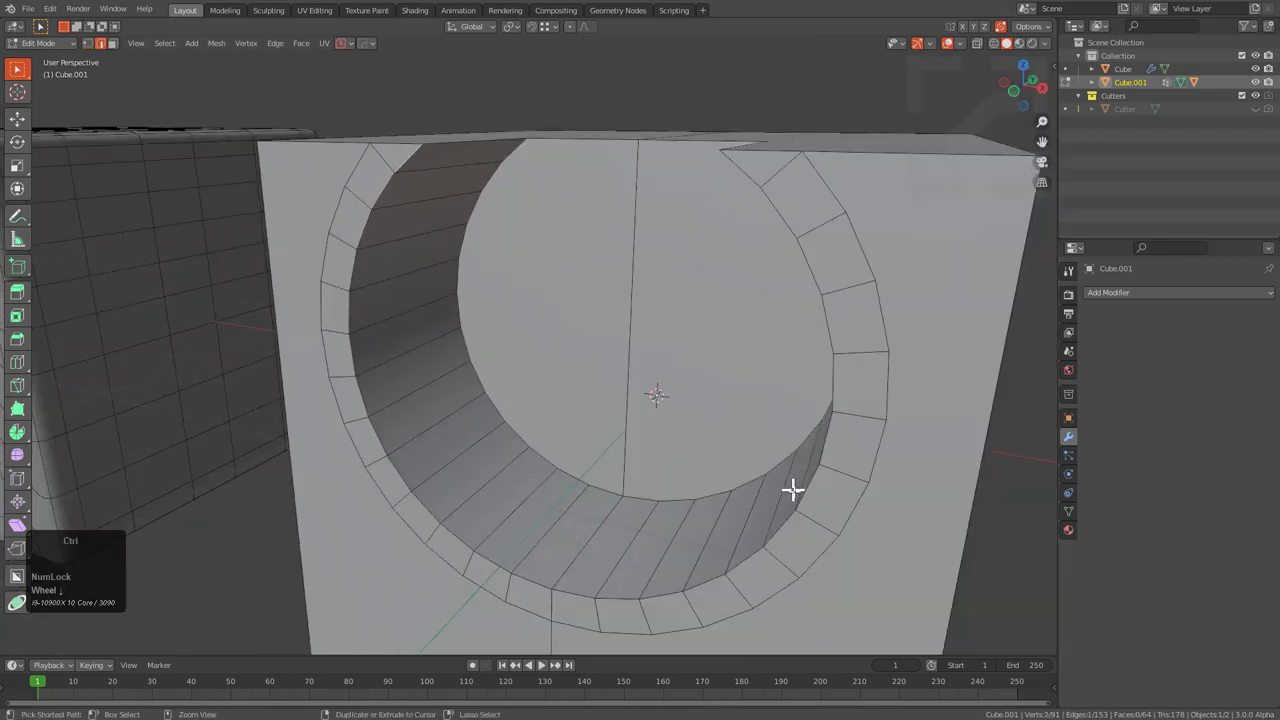
- Chamfer the circular rim edge loop with MESHmachine and confirm its width
{"action": "double_click", "coordinate": [793, 516]}
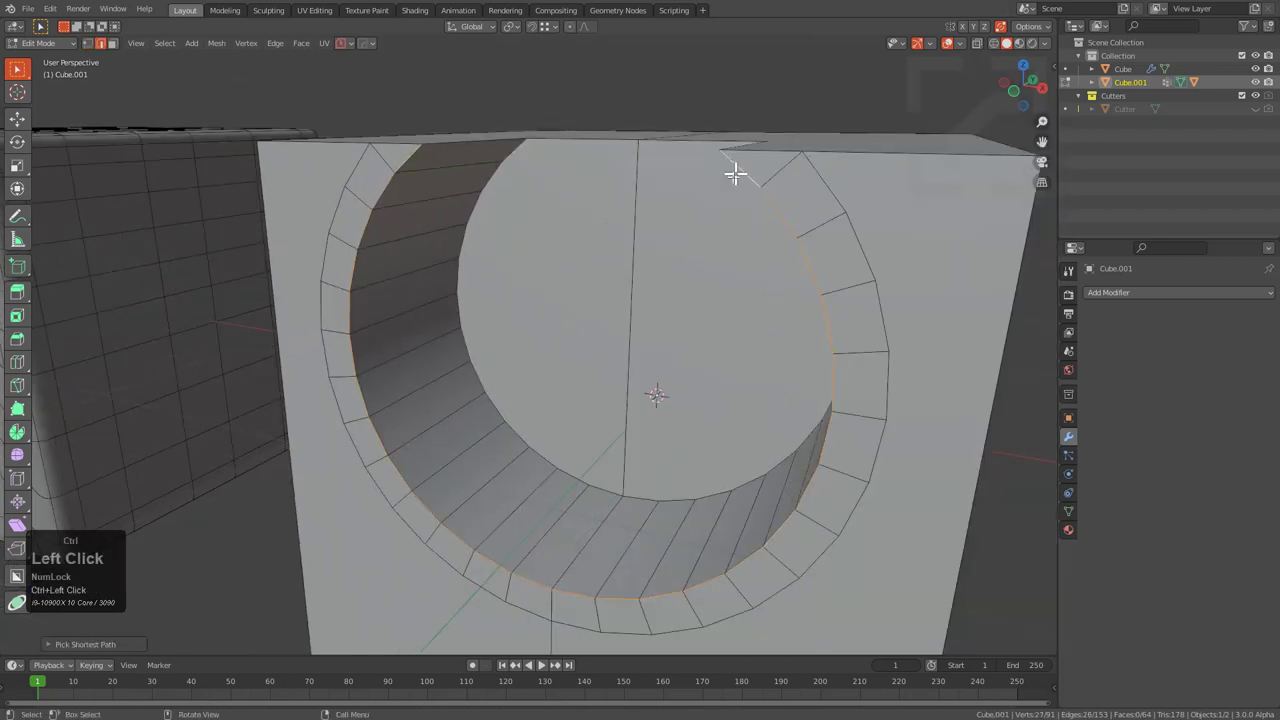
{"action": "scroll", "scroll_direction": "up", "scroll_amount": 3}
{"action": "middle_click", "coordinate": [715, 200]}
{"action": "key", "text": "y"}
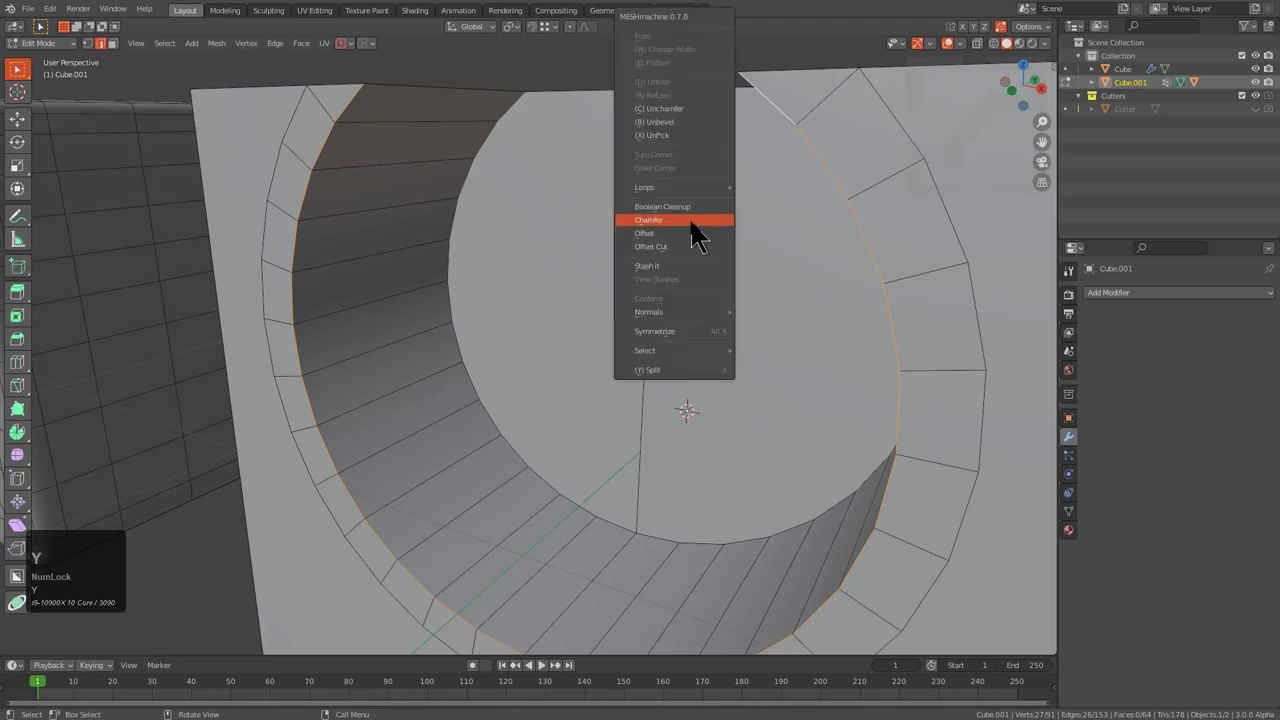
{"action": "left_click_drag", "start_coordinate": [695, 246], "coordinate": [770, 244]}
{"action": "scroll", "scroll_direction": "up", "scroll_amount": 3}
{"action": "left_click", "coordinate": [789, 248]}
- Reselect edges around the rim and attempt a MESHmachine Offset on the curved loop, which fails as non-manifold
{"action": "middle_click", "coordinate": [555, 266]}
{"action": "middle_click", "coordinate": [554, 268]}
{"action": "left_click", "coordinate": [507, 127]}
{"action": "middle_click", "coordinate": [516, 162]}
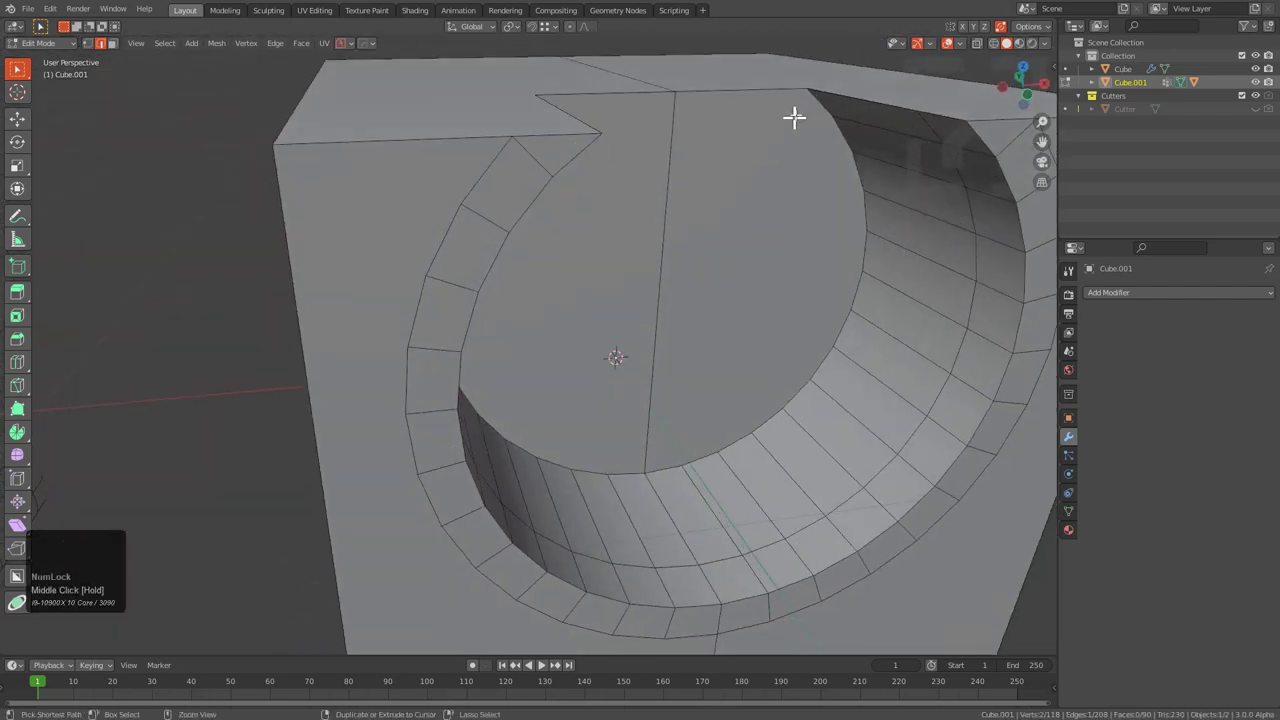
{"action": "left_click", "coordinate": [812, 98]}
{"action": "middle_click", "coordinate": [833, 188]}
{"action": "left_click", "coordinate": [765, 112]}
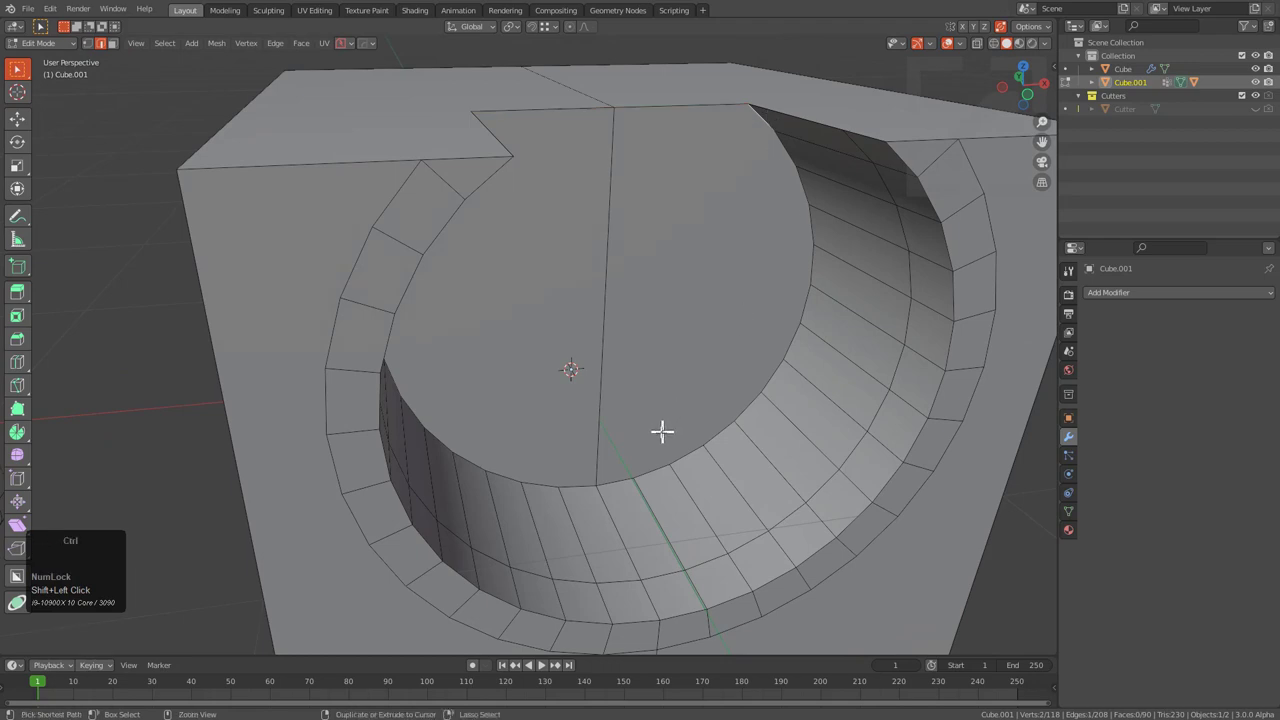
{"action": "left_click", "coordinate": [623, 468]}
{"action": "middle_click", "coordinate": [579, 456]}
{"action": "left_click", "coordinate": [456, 110]}
{"action": "middle_click", "coordinate": [498, 192]}
{"action": "scroll", "scroll_direction": "up", "scroll_amount": 3}
{"action": "key", "text": "y"}
{"action": "left_click_drag", "start_coordinate": [514, 233], "coordinate": [474, 246]}
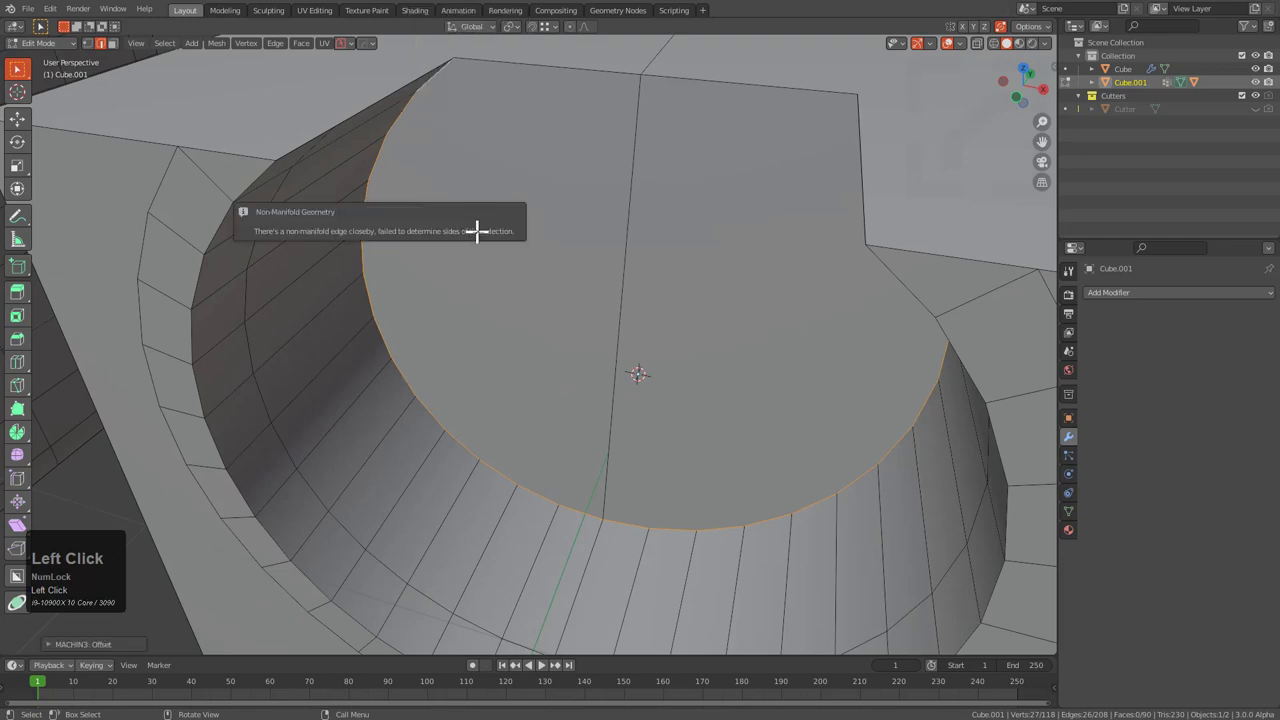
{"action": "key", "text": "y"}
{"action": "left_click", "coordinate": [494, 238]}
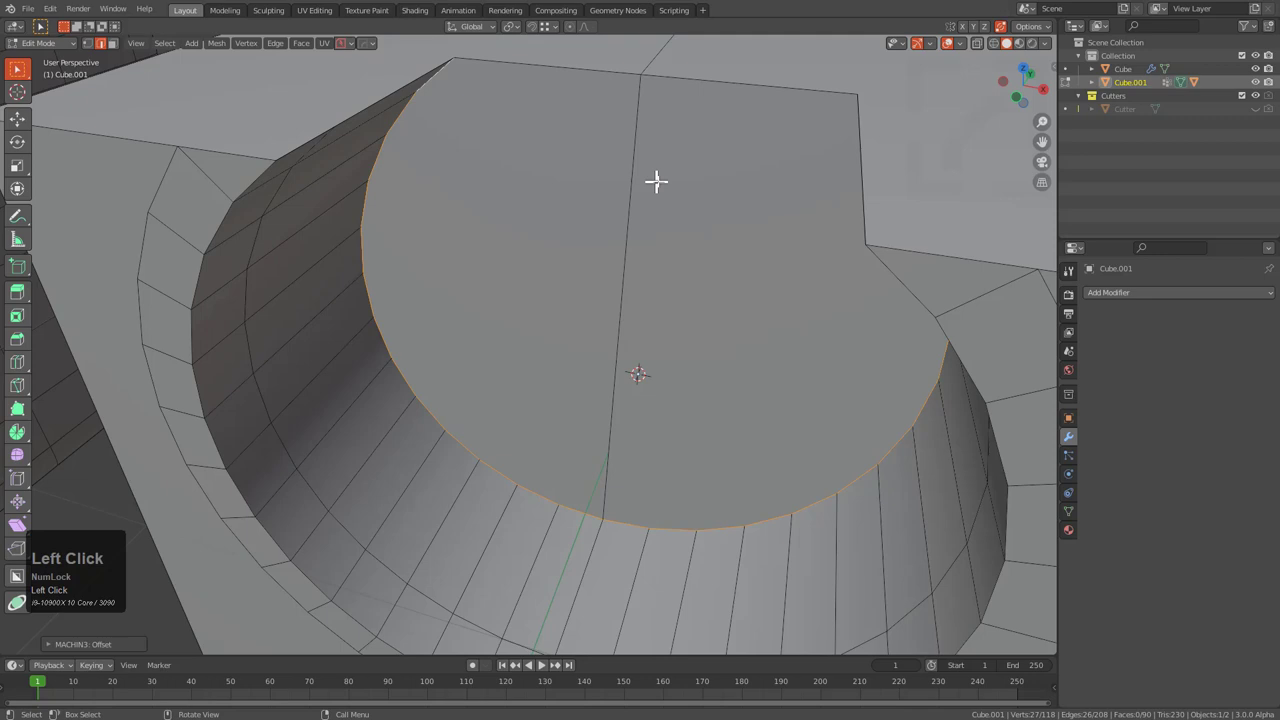
{"action": "left_click_drag", "start_coordinate": [637, 190], "coordinate": [595, 198]}
{"action": "scroll", "scroll_direction": "up", "scroll_amount": 3}
{"action": "key", "text": "y"}
{"action": "left_click_drag", "start_coordinate": [552, 244], "coordinate": [586, 159]}
{"action": "scroll", "scroll_direction": "down", "scroll_amount": 3}
{"action": "middle_click", "coordinate": [583, 163]}
{"action": "key", "text": "2"}
{"action": "left_click", "coordinate": [464, 115]}
{"action": "middle_click", "coordinate": [472, 164]}
{"action": "left_click", "coordinate": [530, 482]}
{"action": "middle_click", "coordinate": [540, 471]}
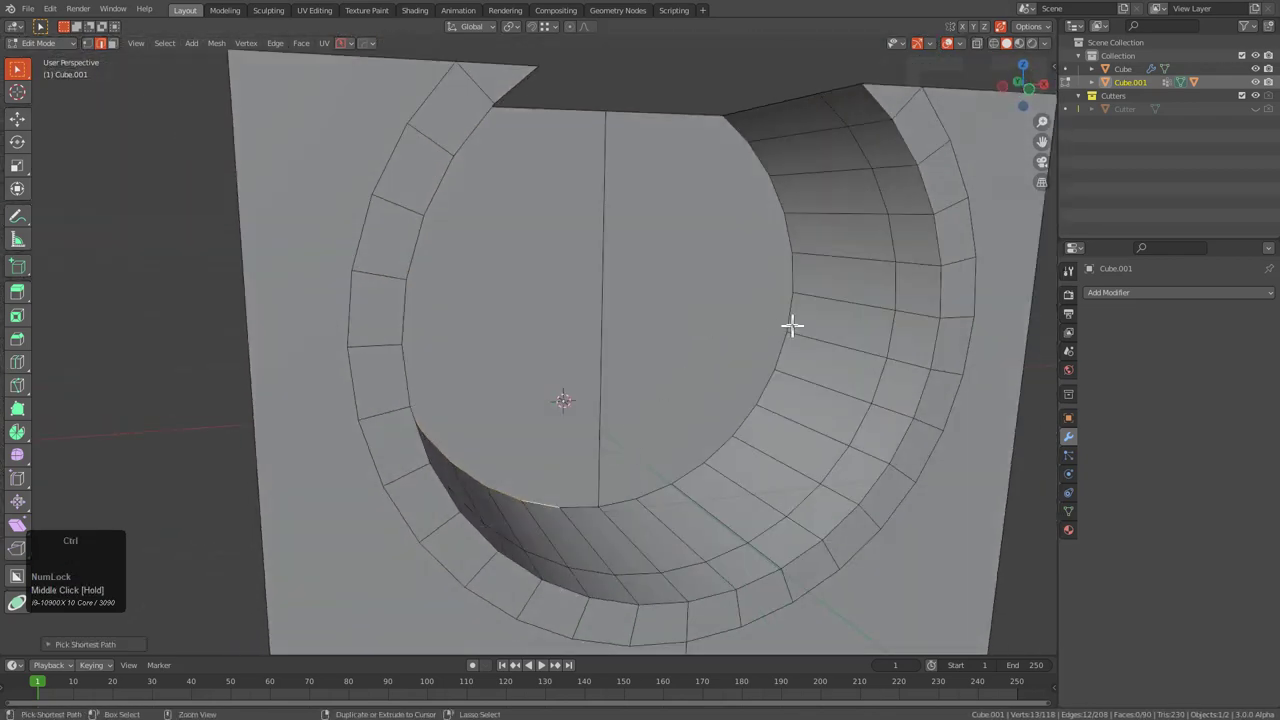
{"action": "left_click", "coordinate": [791, 306]}
{"action": "left_click", "coordinate": [737, 142]}
{"action": "middle_click", "coordinate": [802, 214]}
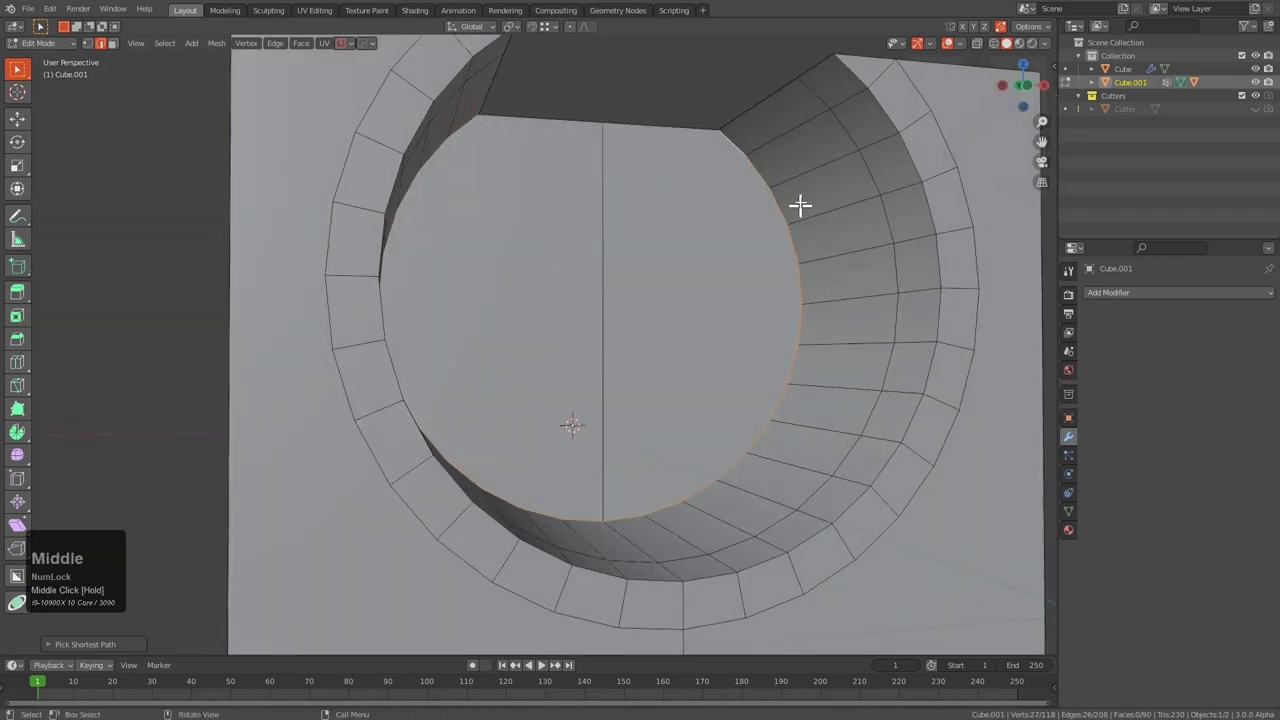
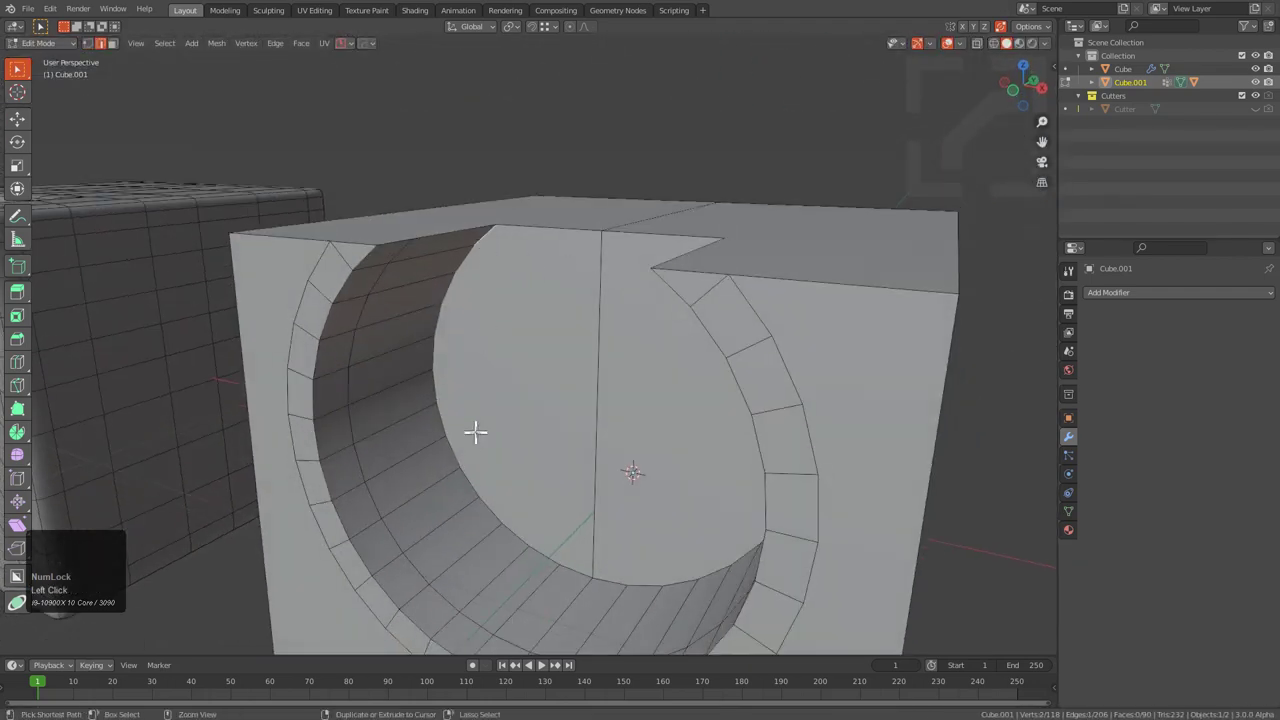
- Offset the selected face ring around the recess with MESHmachine, toggling Loop Slide, and confirm it
{"action": "left_click", "coordinate": [464, 448]}
{"action": "middle_click", "coordinate": [510, 454]}
{"action": "left_click", "coordinate": [681, 526]}
{"action": "middle_click", "coordinate": [710, 491]}
{"action": "left_click", "coordinate": [728, 238]}
{"action": "middle_click", "coordinate": [731, 262]}
{"action": "middle_click", "coordinate": [625, 280]}
{"action": "middle_click", "coordinate": [733, 288]}
{"action": "scroll", "scroll_direction": "up", "scroll_amount": 3}
{"action": "left_click_drag", "start_coordinate": [636, 287], "coordinate": [634, 318]}
{"action": "key", "text": "y"}
{"action": "left_click", "coordinate": [642, 342]}
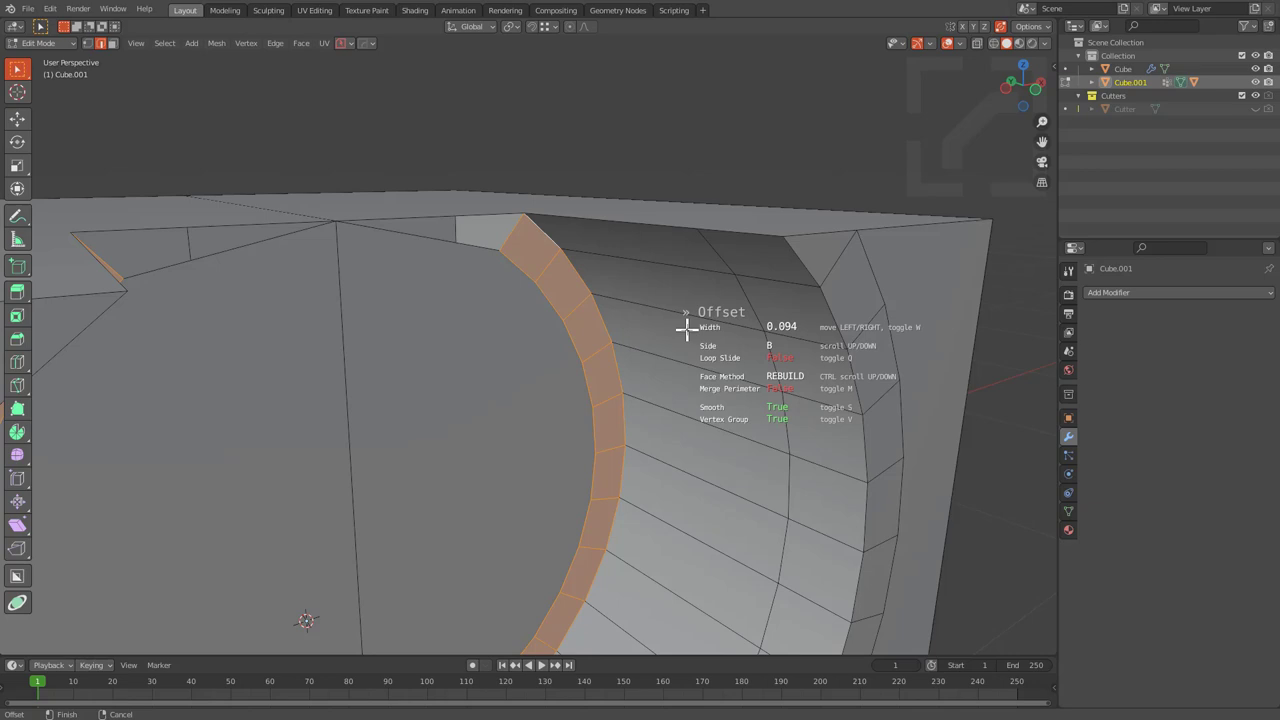
{"action": "key", "text": "q"}
{"action": "key", "text": "q"}
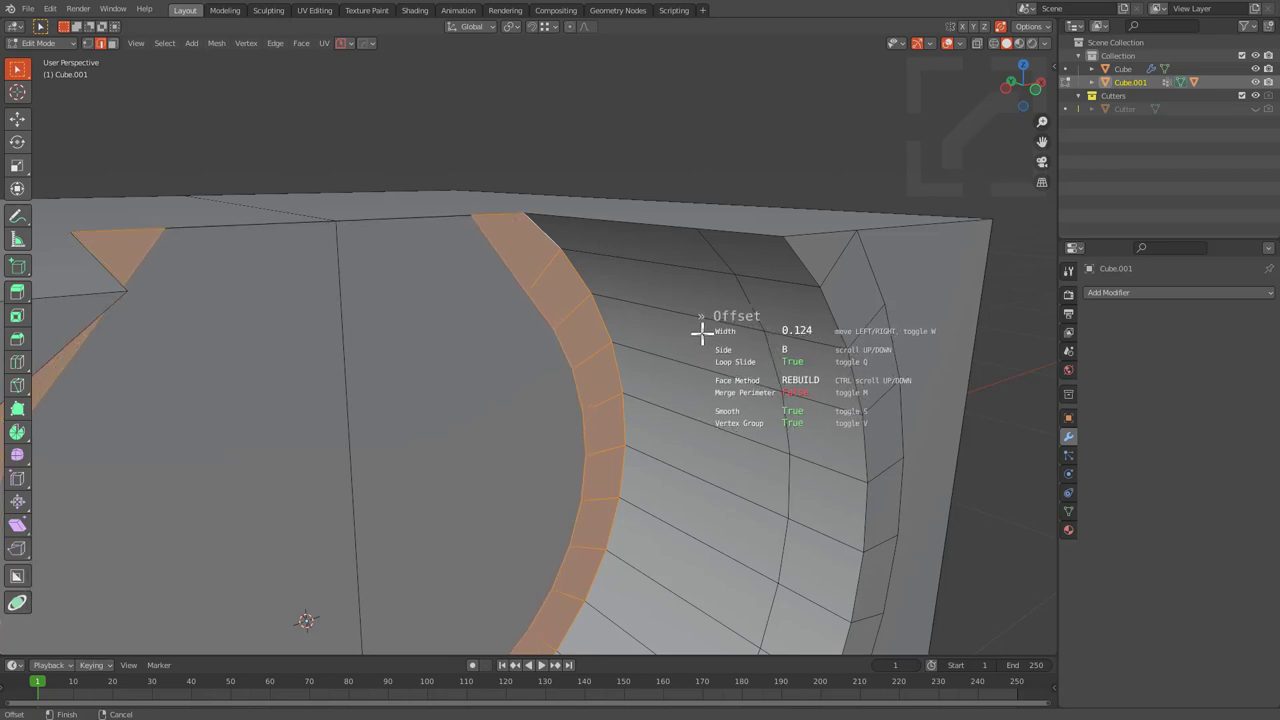
{"action": "left_click", "coordinate": [704, 326]}
- Fix the selection at the cube corner, merging the stray corner vertex, and rerun the MESHmachine tool
{"action": "middle_click", "coordinate": [656, 332]}
{"action": "key", "text": "2"}
{"action": "left_click", "coordinate": [525, 226]}
{"action": "scroll", "scroll_direction": "down", "scroll_amount": 3}
{"action": "middle_click", "coordinate": [442, 410]}
{"action": "middle_click", "coordinate": [581, 338]}
{"action": "left_click", "coordinate": [403, 466]}
{"action": "middle_click", "coordinate": [384, 451]}
{"action": "key", "text": "ctrl+z"}
{"action": "left_click", "coordinate": [442, 494]}
{"action": "left_click", "coordinate": [346, 242]}
{"action": "left_click", "coordinate": [388, 137]}
{"action": "middle_click", "coordinate": [386, 158]}
{"action": "key", "text": "y"}
{"action": "left_click", "coordinate": [444, 244]}
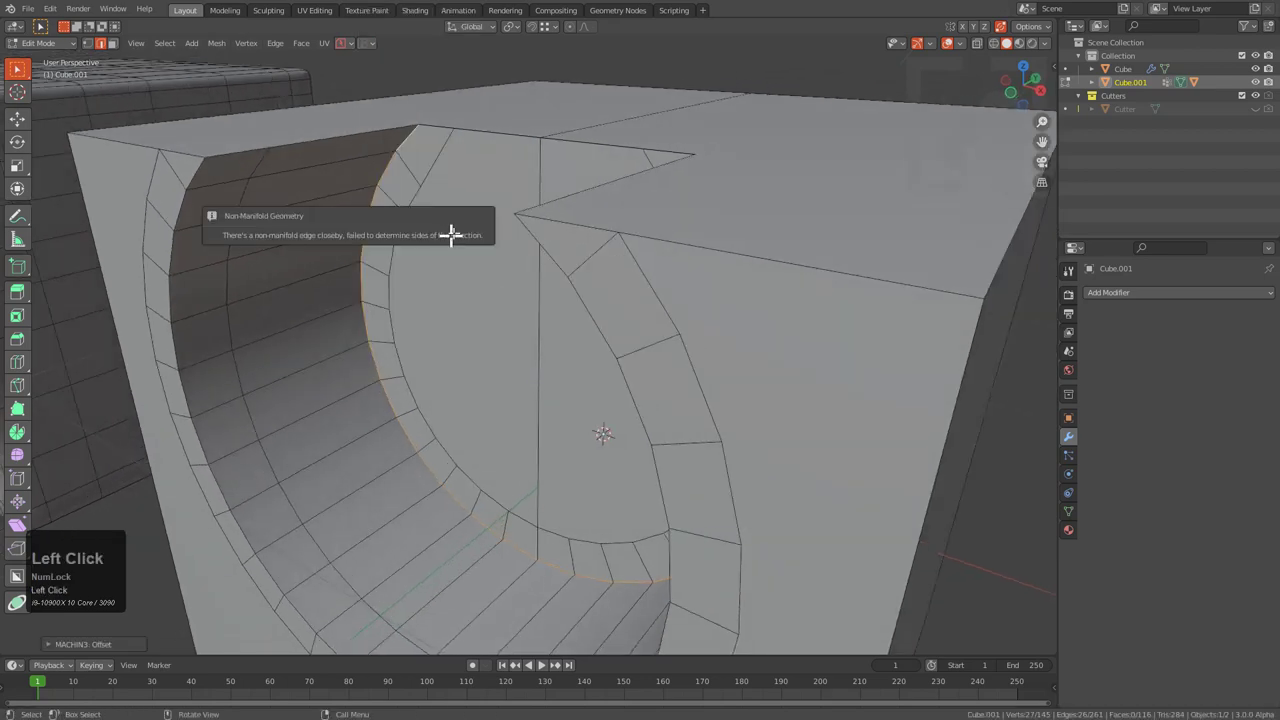
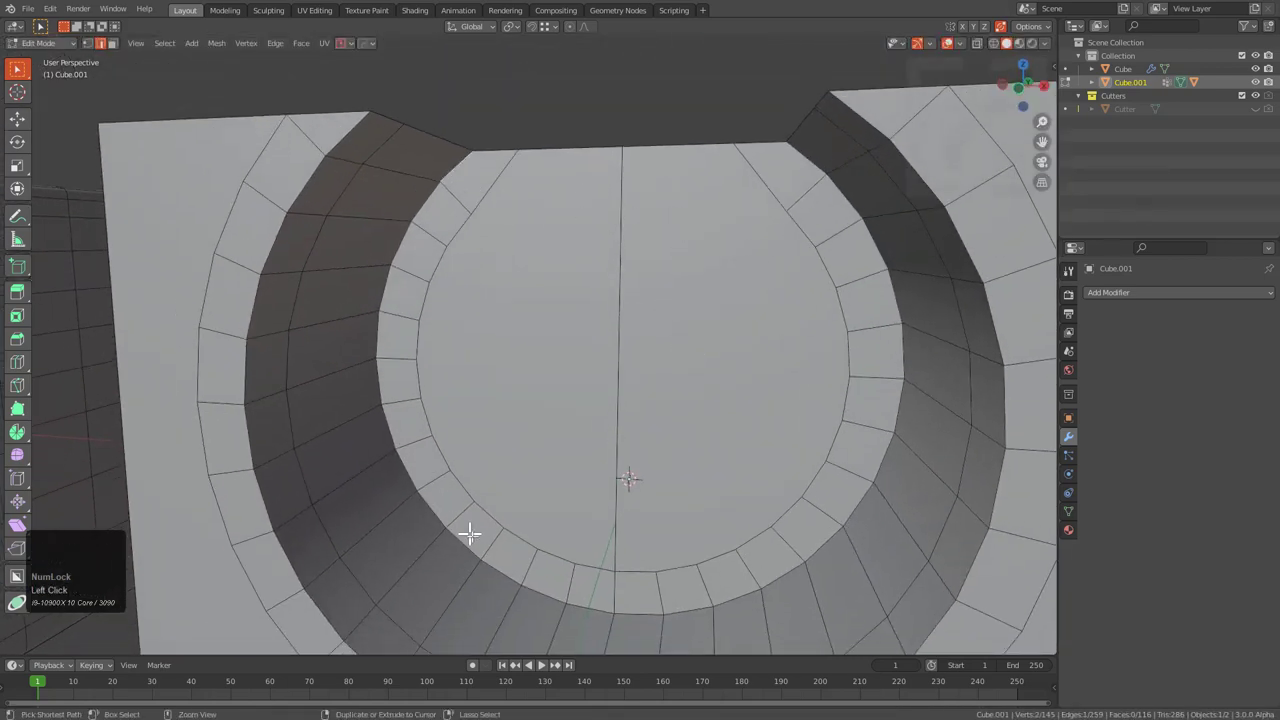
- Offset the outer rim ring to add a new loop around the hole's rim, then deselect all
{"action": "left_click", "coordinate": [476, 541]}
{"action": "middle_click", "coordinate": [594, 473]}
{"action": "left_click", "coordinate": [715, 274]}
{"action": "middle_click", "coordinate": [708, 264]}
{"action": "key", "text": "y"}
{"action": "left_click", "coordinate": [760, 280]}
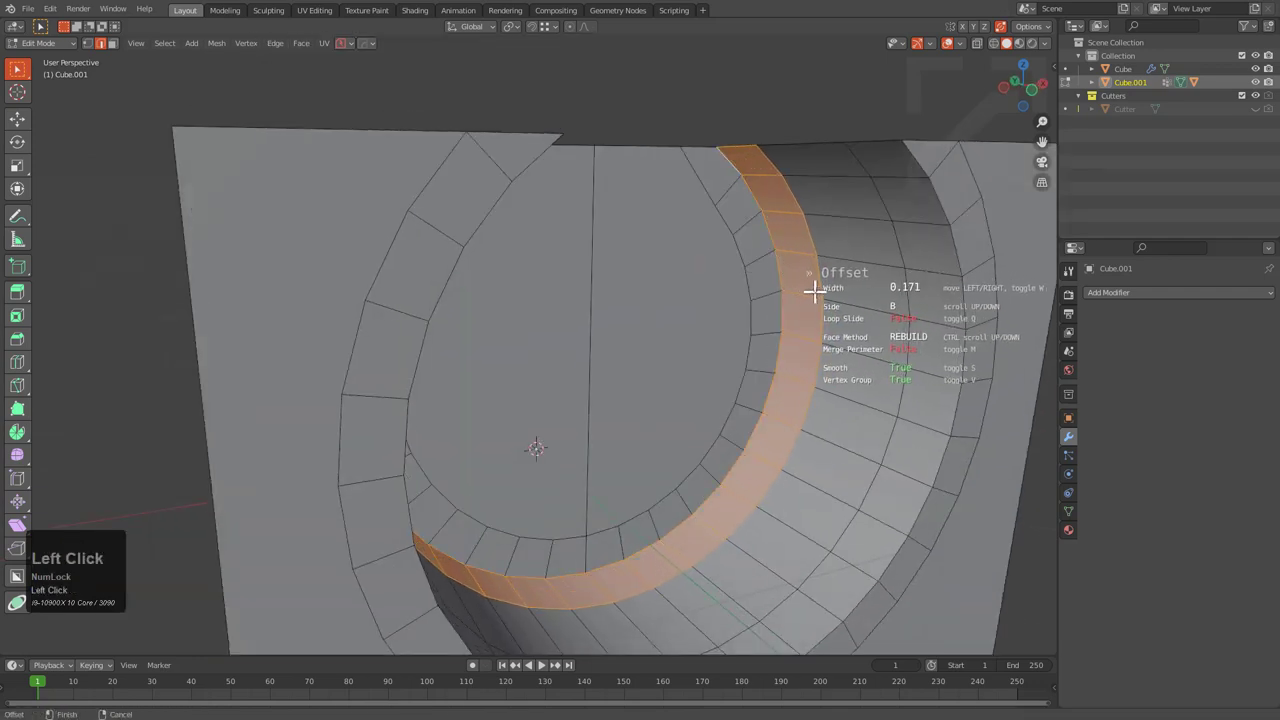
{"action": "double_click", "coordinate": [821, 287]}
{"action": "middle_click", "coordinate": [764, 270]}
{"action": "key", "text": "alt+a"}
{"action": "scroll", "scroll_direction": "down", "scroll_amount": 3}
{"action": "middle_click", "coordinate": [584, 289]}
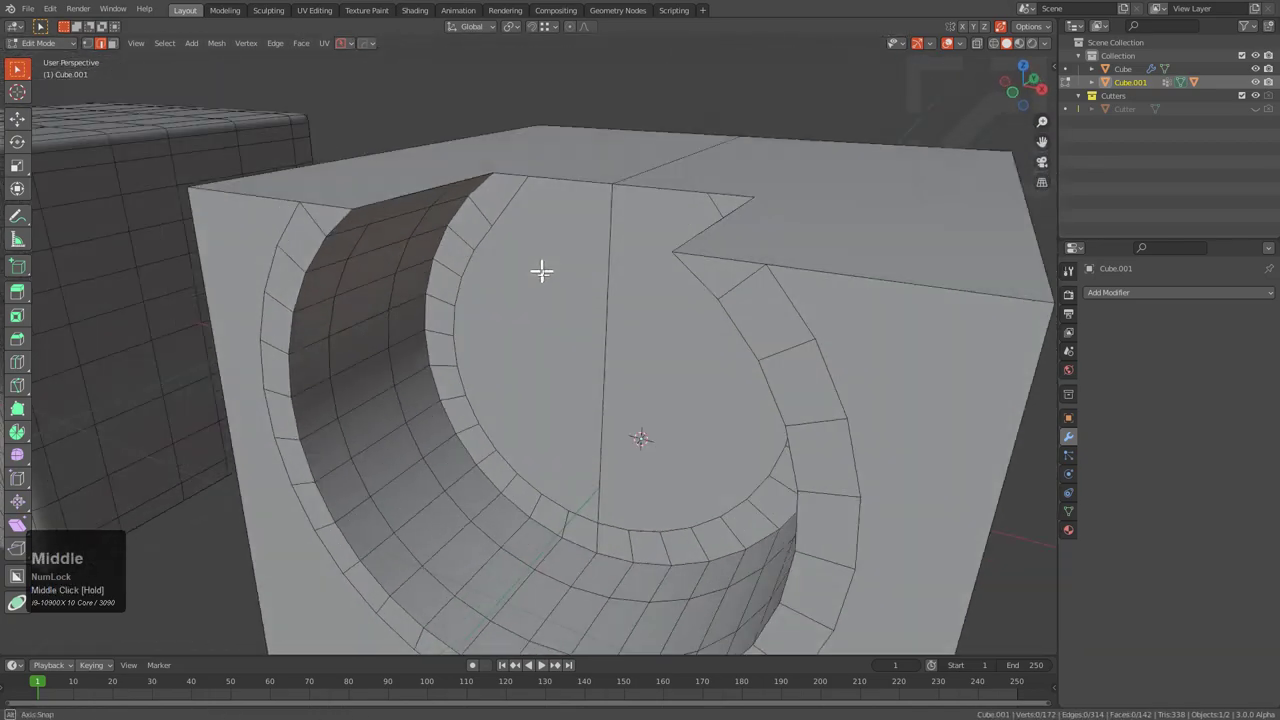
- Select the cube's vertical corner and rim edges for beveling
{"action": "left_click_drag", "start_coordinate": [474, 230], "coordinate": [312, 209]}
{"action": "middle_click", "coordinate": [312, 209]}
{"action": "scroll", "scroll_direction": "down", "scroll_amount": 3}
{"action": "middle_click", "coordinate": [427, 258]}
{"action": "scroll", "scroll_direction": "up", "scroll_amount": 3}
{"action": "scroll", "scroll_direction": "down", "scroll_amount": 3}
{"action": "left_click", "coordinate": [418, 388]}
{"action": "left_click", "coordinate": [549, 600]}
{"action": "middle_click", "coordinate": [746, 463]}
{"action": "middle_click", "coordinate": [734, 541]}
{"action": "left_click", "coordinate": [608, 477]}
{"action": "middle_click", "coordinate": [792, 339]}
{"action": "left_click", "coordinate": [562, 373]}
{"action": "left_click_drag", "start_coordinate": [795, 404], "coordinate": [586, 476]}
- Bevel the selected edges into narrow chamfer strips, adjusting width and profile before confirming
{"action": "key", "text": "ctrl+b"}
{"action": "scroll", "scroll_direction": "up", "scroll_amount": 3}
{"action": "scroll", "scroll_direction": "down", "scroll_amount": 3}
{"action": "scroll", "scroll_direction": "up", "scroll_amount": 3}
{"action": "key", "text": "a"}
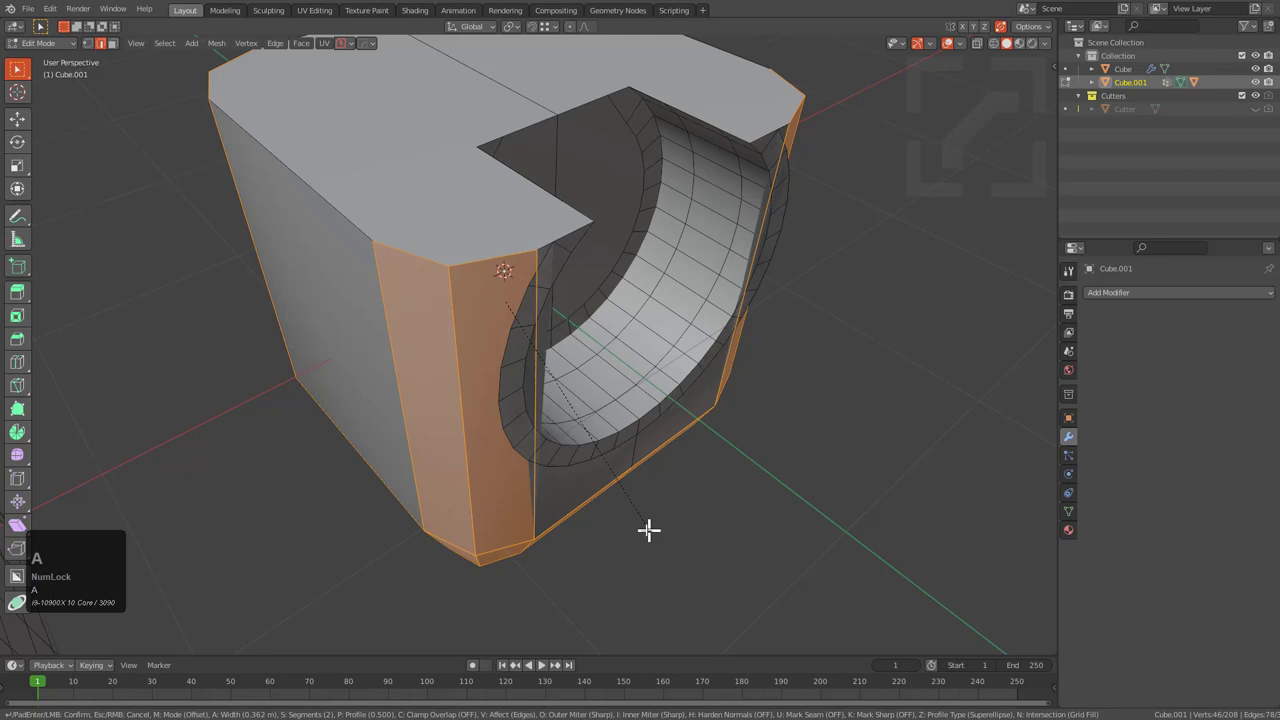
{"action": "key", "text": "p"}
{"action": "key", "text": "a"}
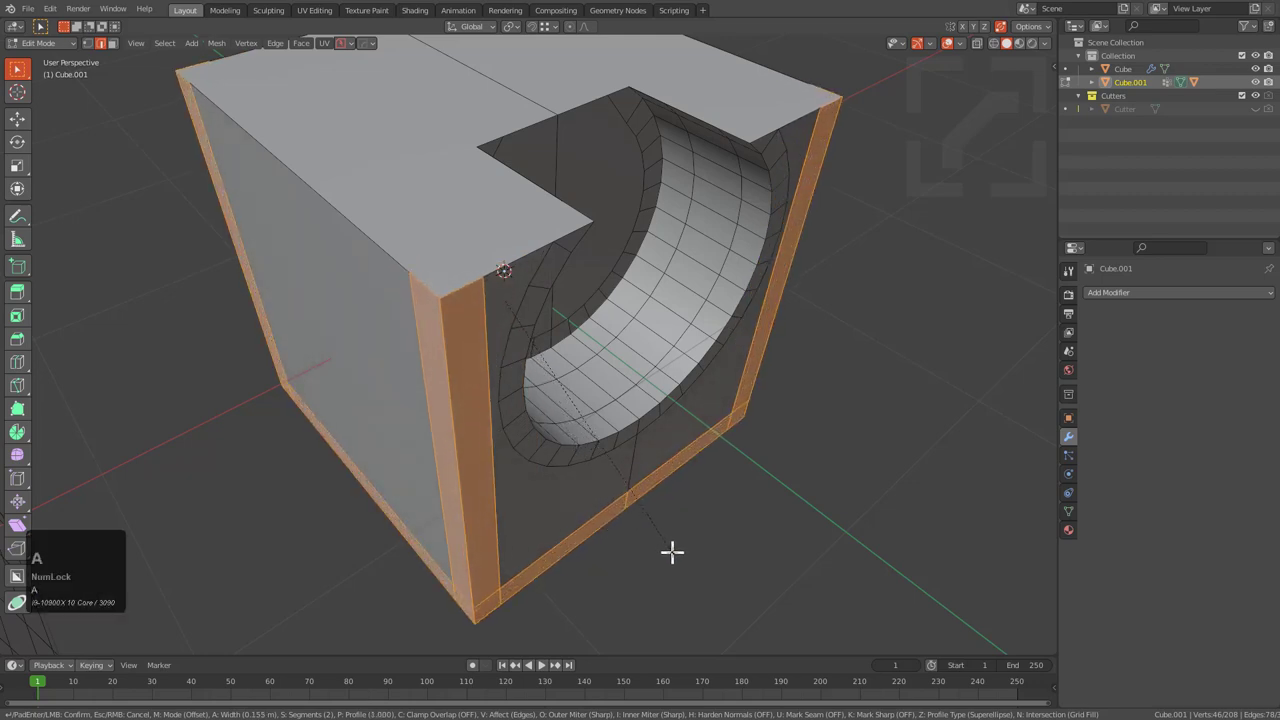
{"action": "left_click", "coordinate": [662, 544]}
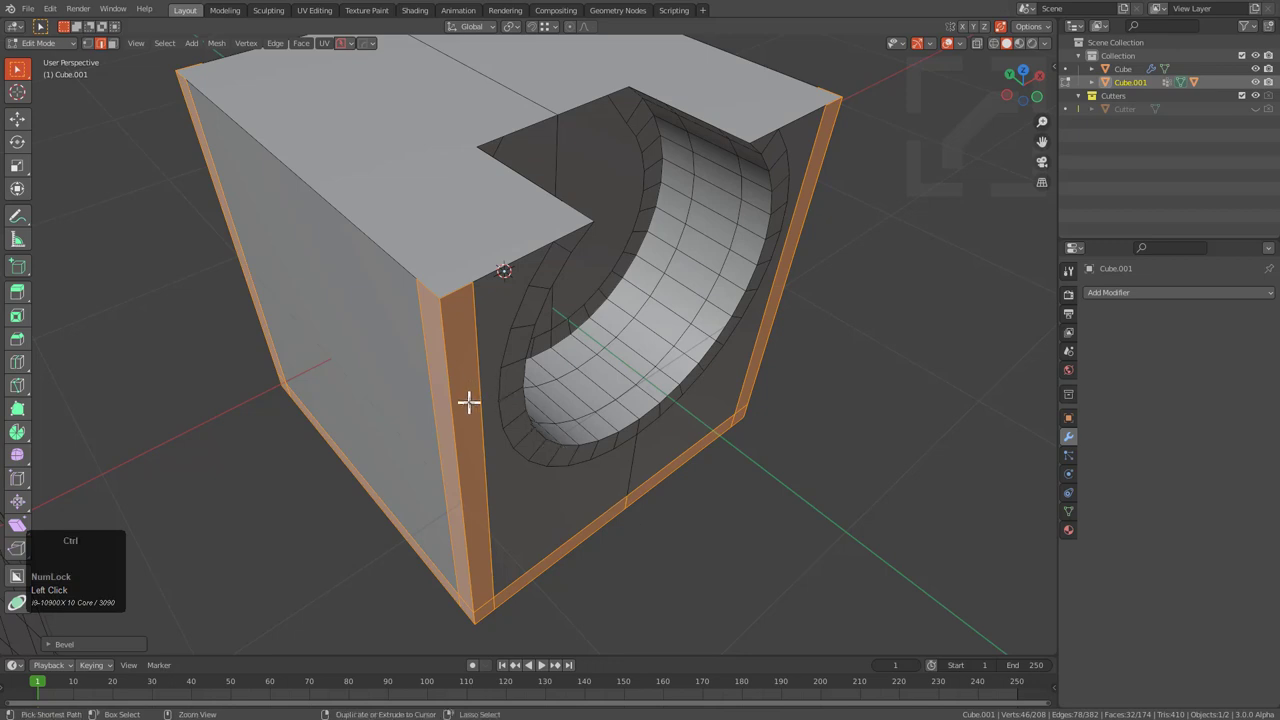
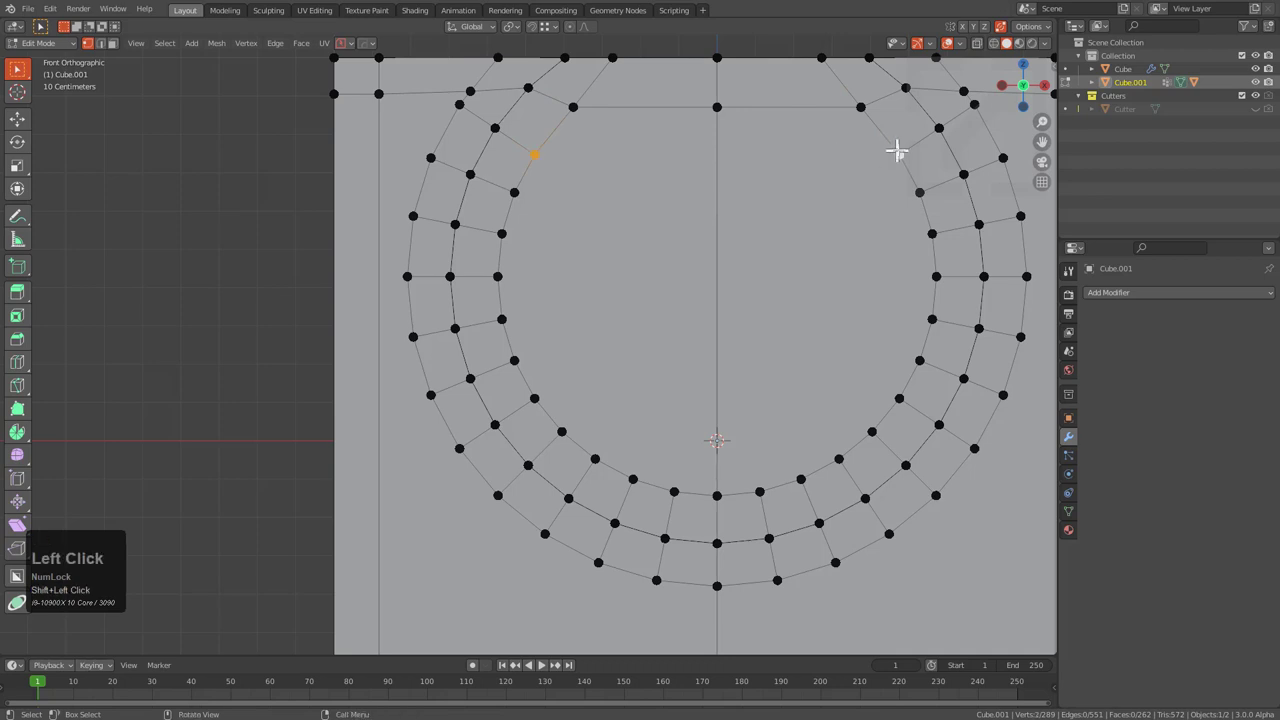
- Knife-cut horizontal edges across the round recess face in front ortho view, slicing it into strips
{"action": "left_click", "coordinate": [912, 192]}
{"action": "left_click", "coordinate": [516, 200]}
{"action": "key", "text": "j"}
{"action": "left_click", "coordinate": [502, 247]}
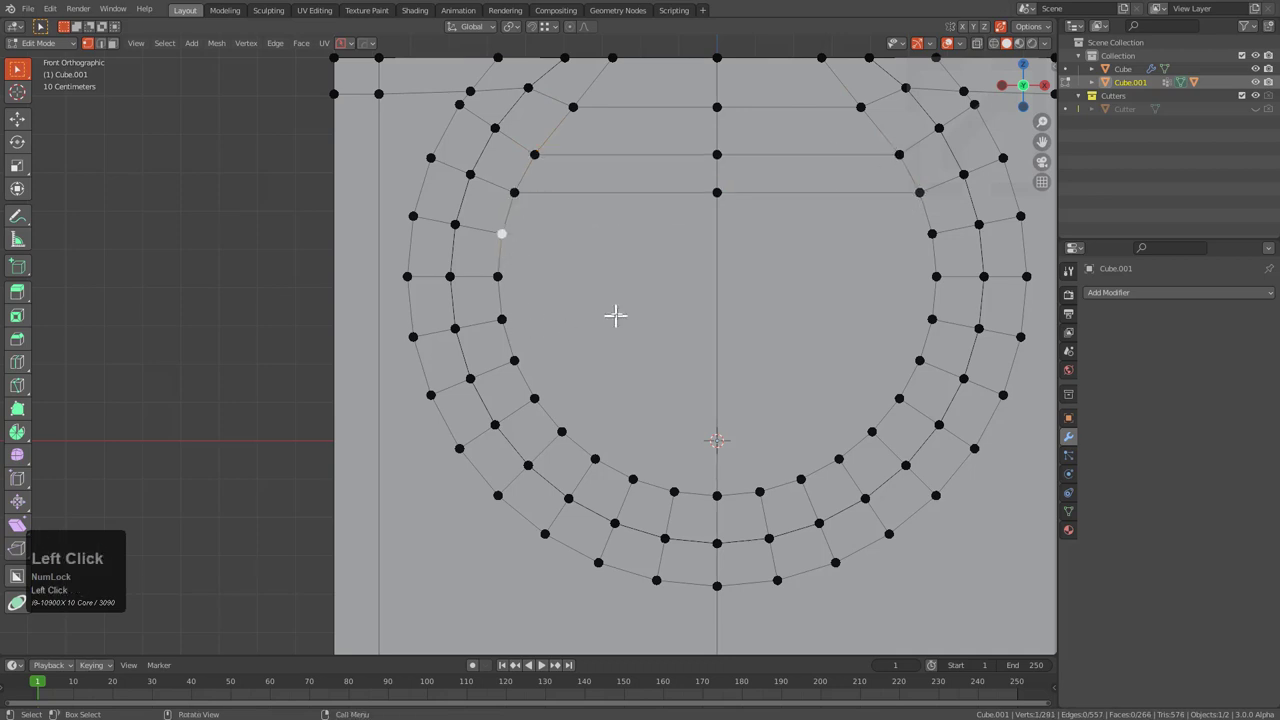
{"action": "key", "text": "3"}
{"action": "left_click", "coordinate": [619, 306]}
{"action": "key", "text": "x"}
{"action": "left_click", "coordinate": [626, 324]}
{"action": "key", "text": "2"}
{"action": "left_click", "coordinate": [500, 254]}
{"action": "middle_click", "coordinate": [544, 281]}
{"action": "double_click", "coordinate": [532, 480]}
{"action": "left_click", "coordinate": [566, 507]}
{"action": "key", "text": "e"}
{"action": "key", "text": "x"}
{"action": "left_click", "coordinate": [882, 456]}
{"action": "key", "text": "alt+x"}
{"action": "left_click", "coordinate": [464, 239]}
{"action": "key", "text": "f"}
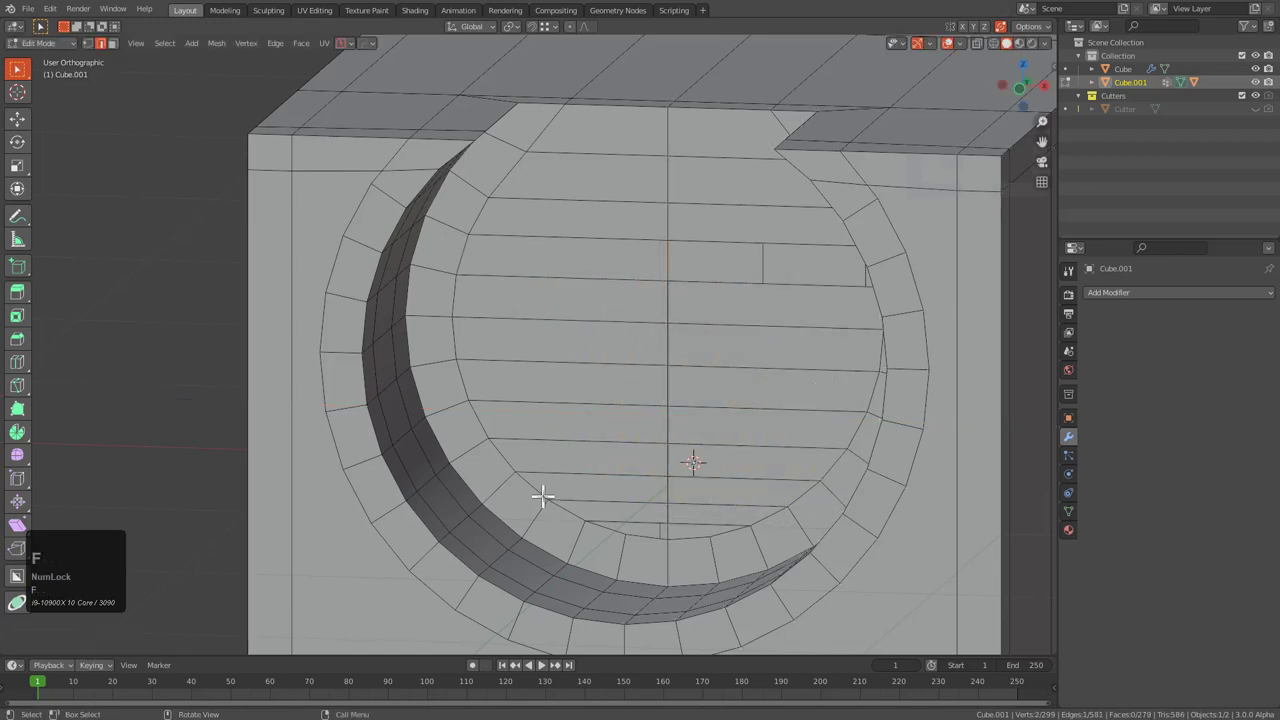
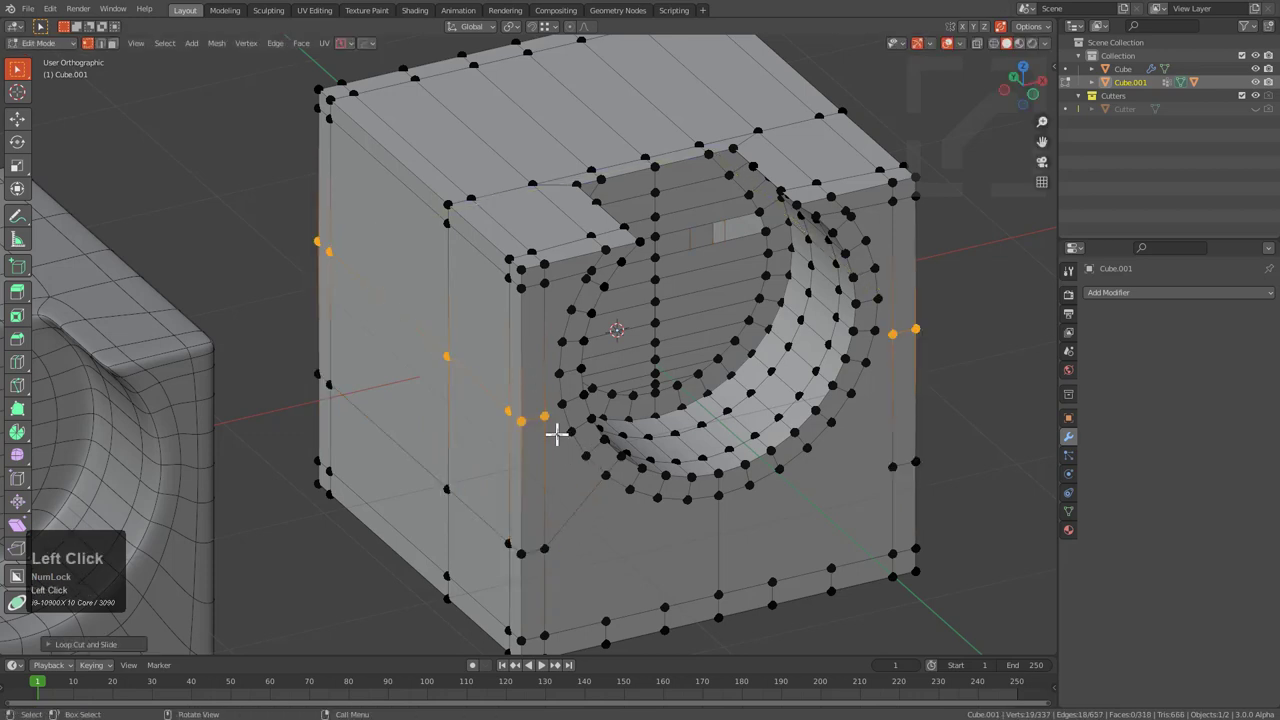
- Join the recess rim vertices to the lower border with J, return to Object Mode and bring up HardOps Add Modifier
{"action": "left_click", "coordinate": [562, 404]}
{"action": "key", "text": "j"}
{"action": "left_click", "coordinate": [592, 592]}
{"action": "left_click", "coordinate": [619, 518]}
{"action": "left_click", "coordinate": [626, 488]}
{"action": "key", "text": "j"}
{"action": "left_click", "coordinate": [676, 564]}
{"action": "left_click", "coordinate": [679, 530]}
{"action": "left_click", "coordinate": [684, 504]}
{"action": "key", "text": "j"}
{"action": "key", "text": "alt+x"}
{"action": "key", "text": "Tab"}
{"action": "left_click_drag", "start_coordinate": [656, 437], "coordinate": [557, 341]}
- Add a Triangulate modifier to the cube and a level-2 Subdivision modifier
{"action": "key", "text": "q"}
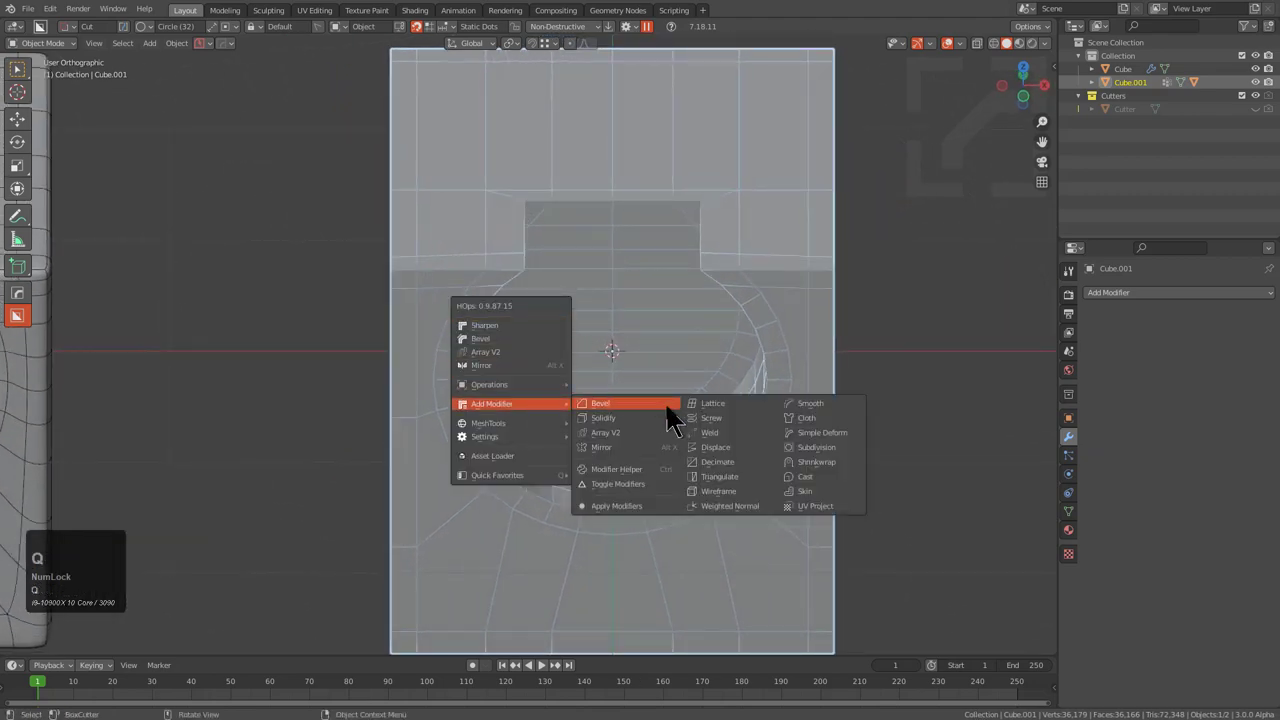
{"action": "left_click", "coordinate": [730, 489]}
{"action": "middle_click", "coordinate": [606, 391]}
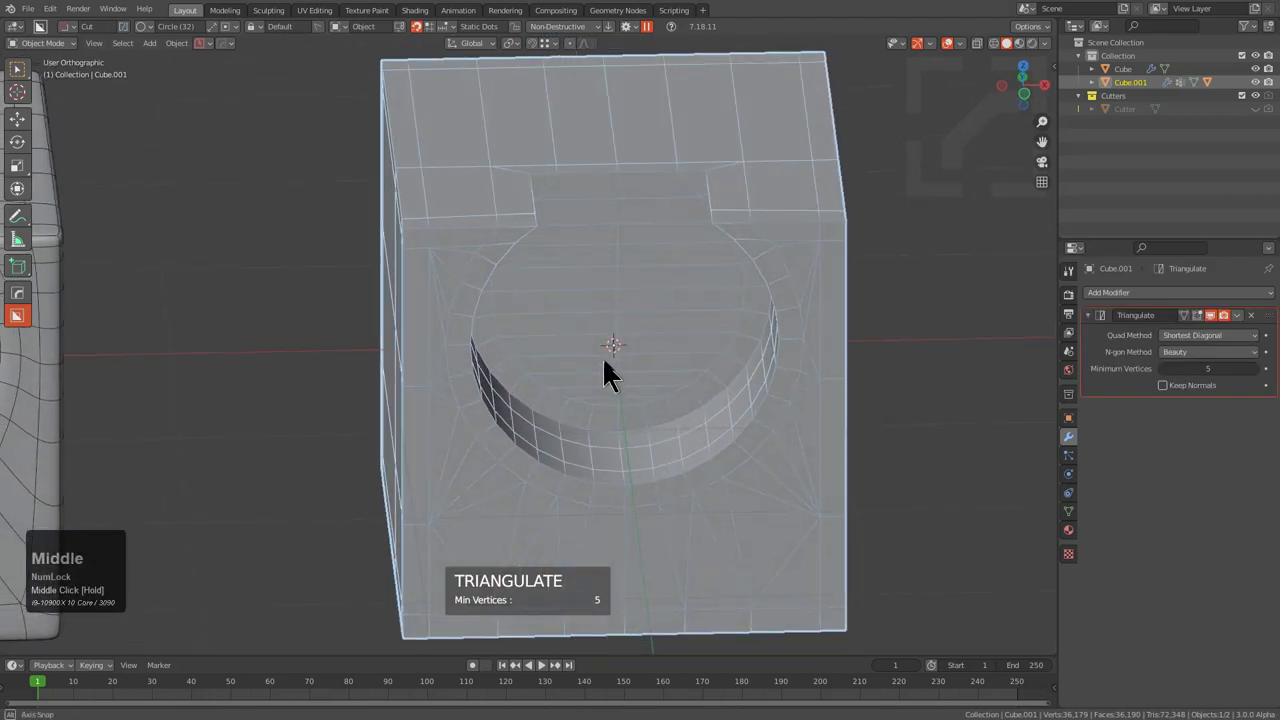
{"action": "scroll", "scroll_direction": "down", "scroll_amount": 3}
{"action": "key", "text": "ctrl+1"}
{"action": "key", "text": "ctrl+2"}
- Nudge the vertex above the recess corner (Ctrl+R) and inspect the reshaped smoothed surface
{"action": "left_click_drag", "start_coordinate": [632, 361], "coordinate": [495, 291]}
{"action": "middle_click", "coordinate": [495, 291]}
{"action": "scroll", "scroll_direction": "up", "scroll_amount": 3}
{"action": "middle_click", "coordinate": [560, 318]}
{"action": "scroll", "scroll_direction": "up", "scroll_amount": 3}
{"action": "middle_click", "coordinate": [562, 324]}
{"action": "middle_click", "coordinate": [552, 247]}
{"action": "scroll", "scroll_direction": "up", "scroll_amount": 3}
{"action": "middle_click", "coordinate": [580, 302]}
{"action": "middle_click", "coordinate": [576, 300]}
{"action": "key", "text": "ctrl+r"}
{"action": "double_click", "coordinate": [546, 330]}
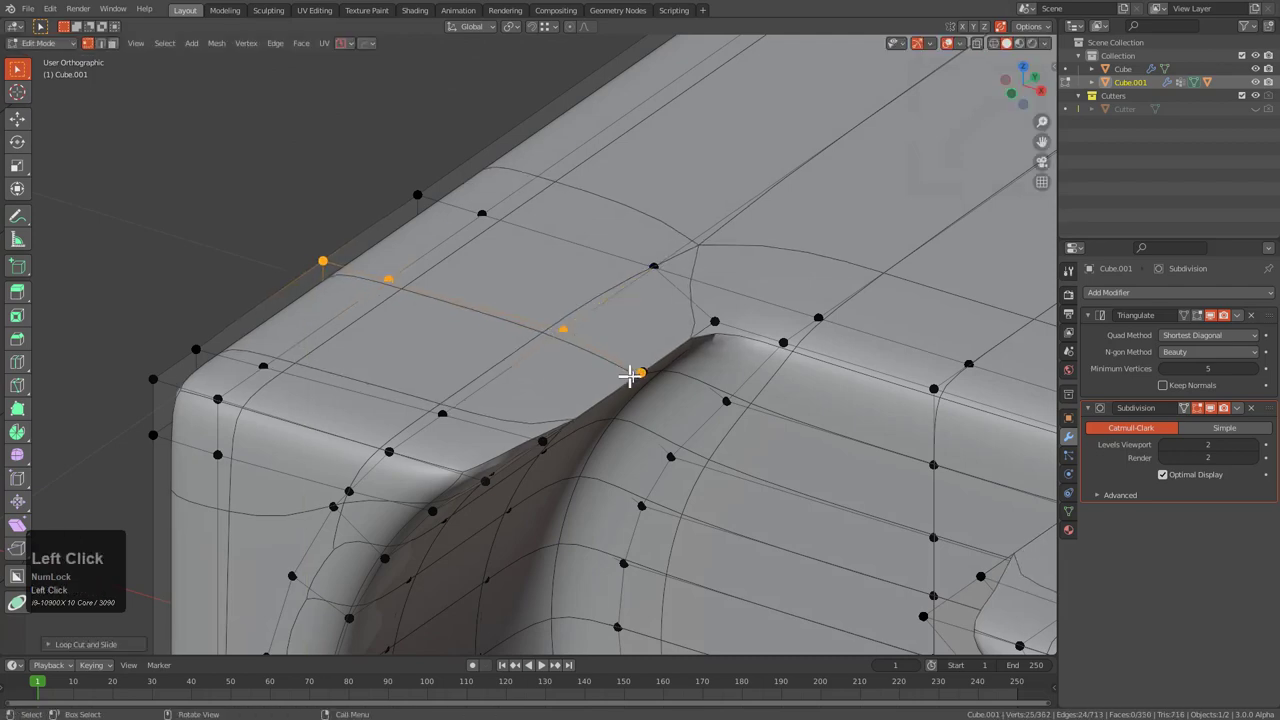
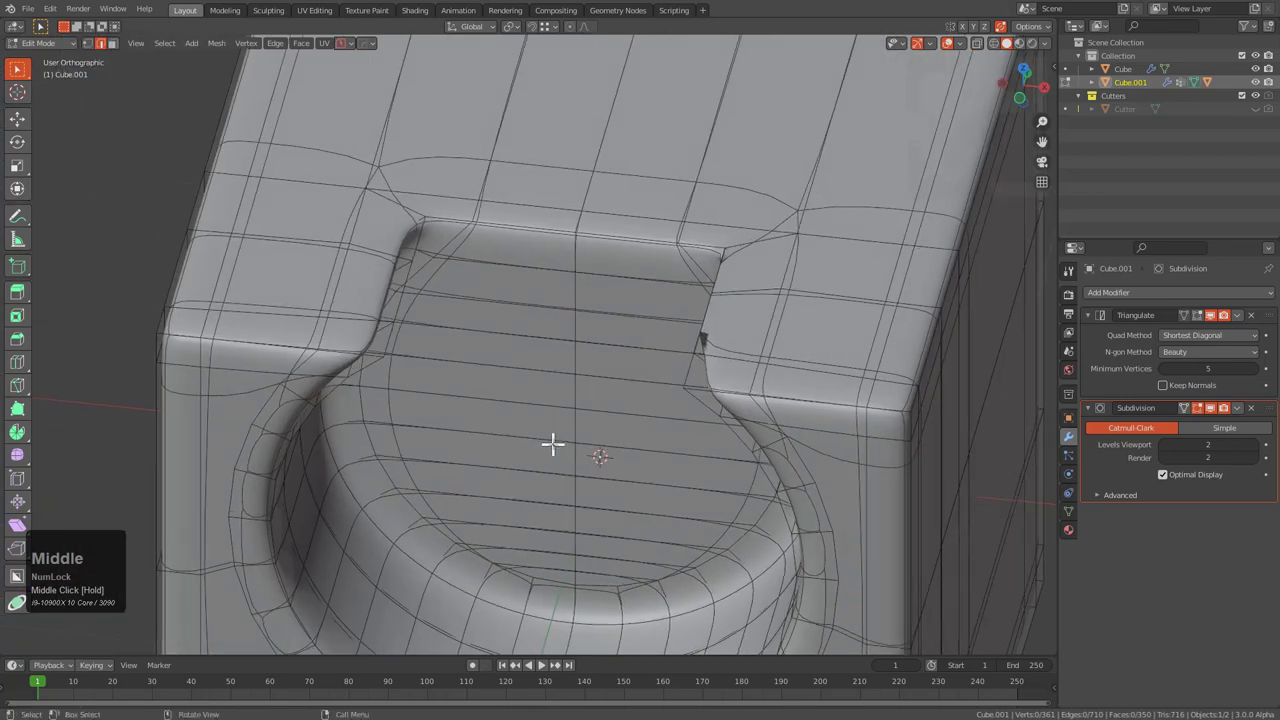
{"action": "scroll", "scroll_direction": "down", "scroll_amount": 3}
{"action": "middle_click", "coordinate": [568, 465]}
{"action": "middle_click", "coordinate": [578, 455]}
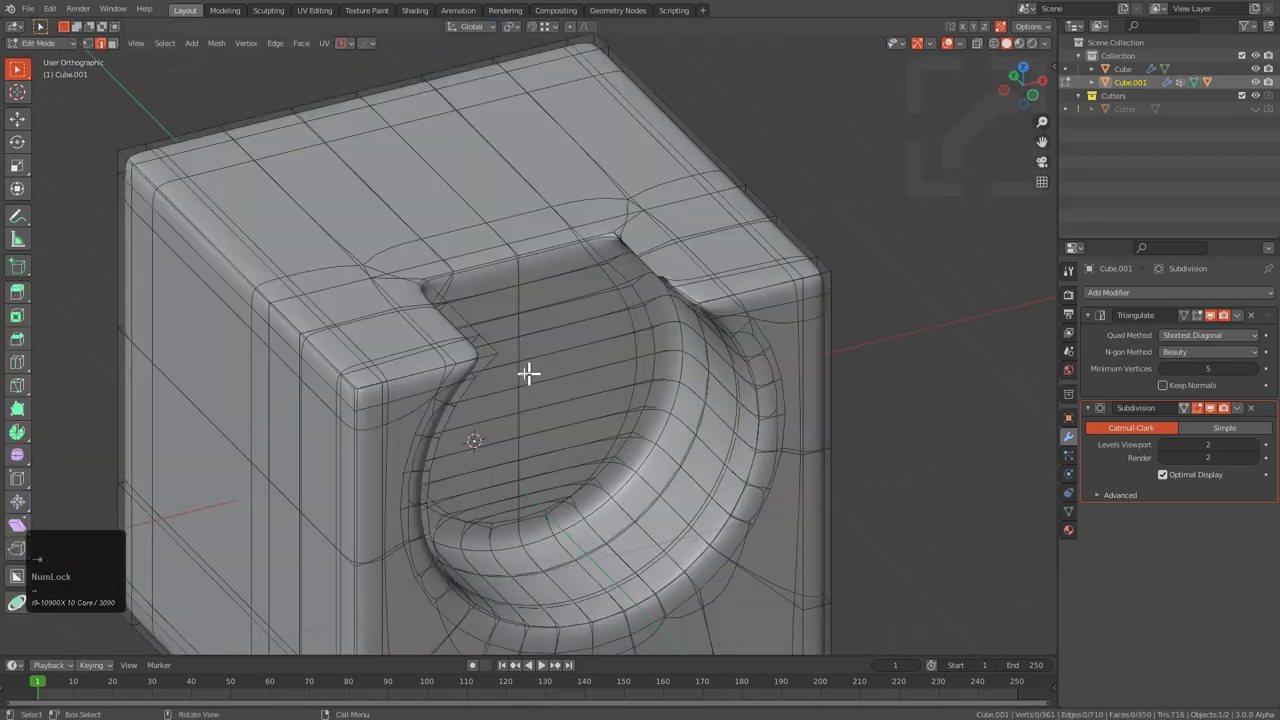
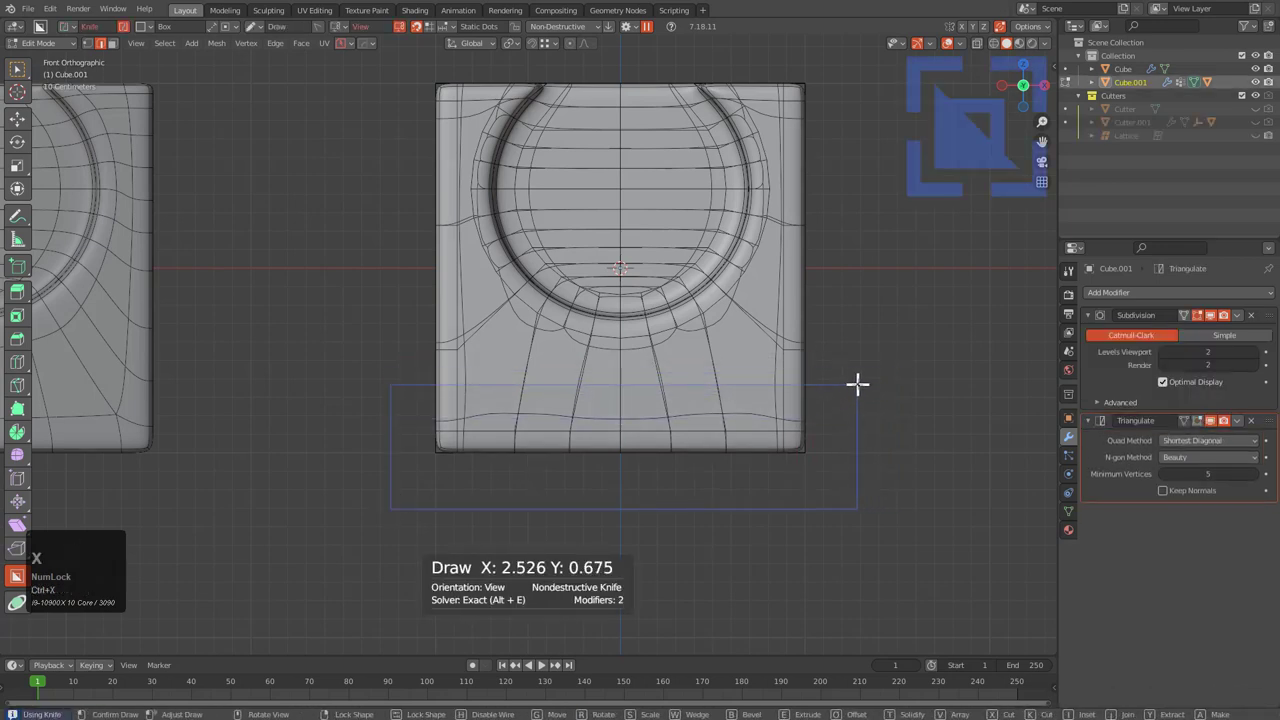
- Execute the BoxCutter rectangular notch cut above the round recess on Cube.001
{"action": "key", "text": "alt+a"}
{"action": "middle_click", "coordinate": [628, 356]}
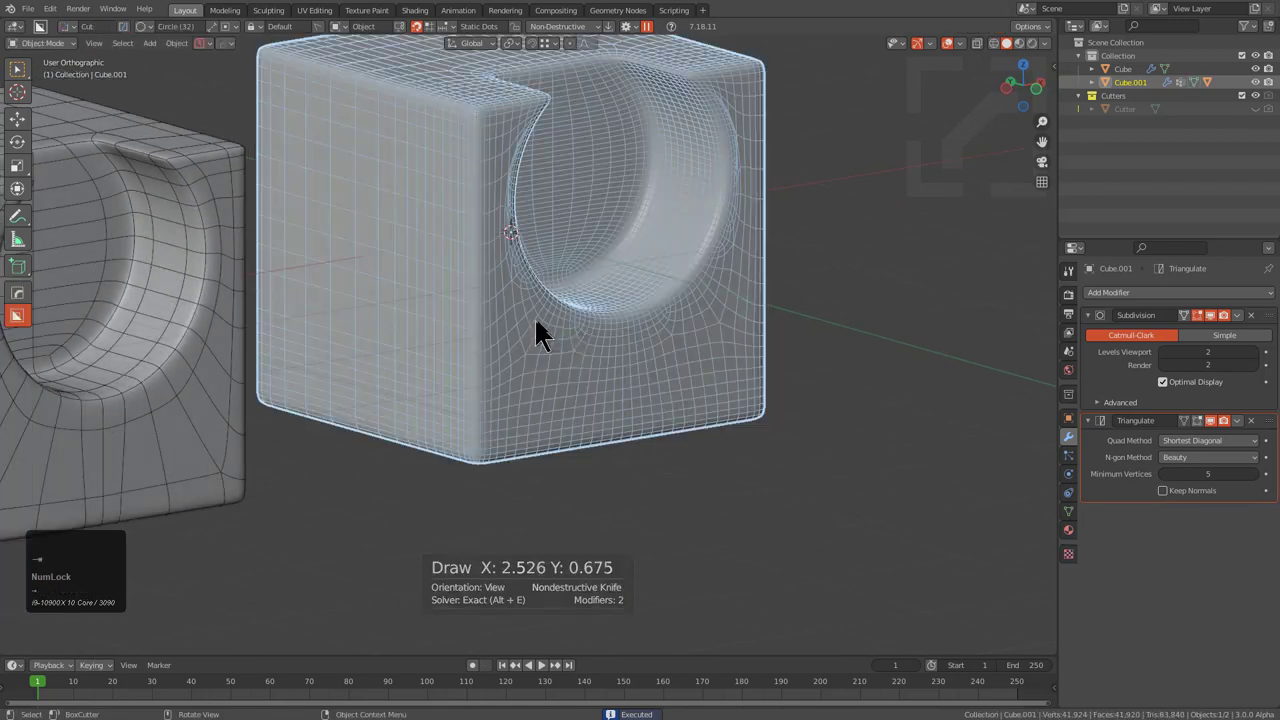
{"action": "middle_click", "coordinate": [614, 363]}
{"action": "middle_click", "coordinate": [628, 423]}
{"action": "middle_click", "coordinate": [683, 389]}
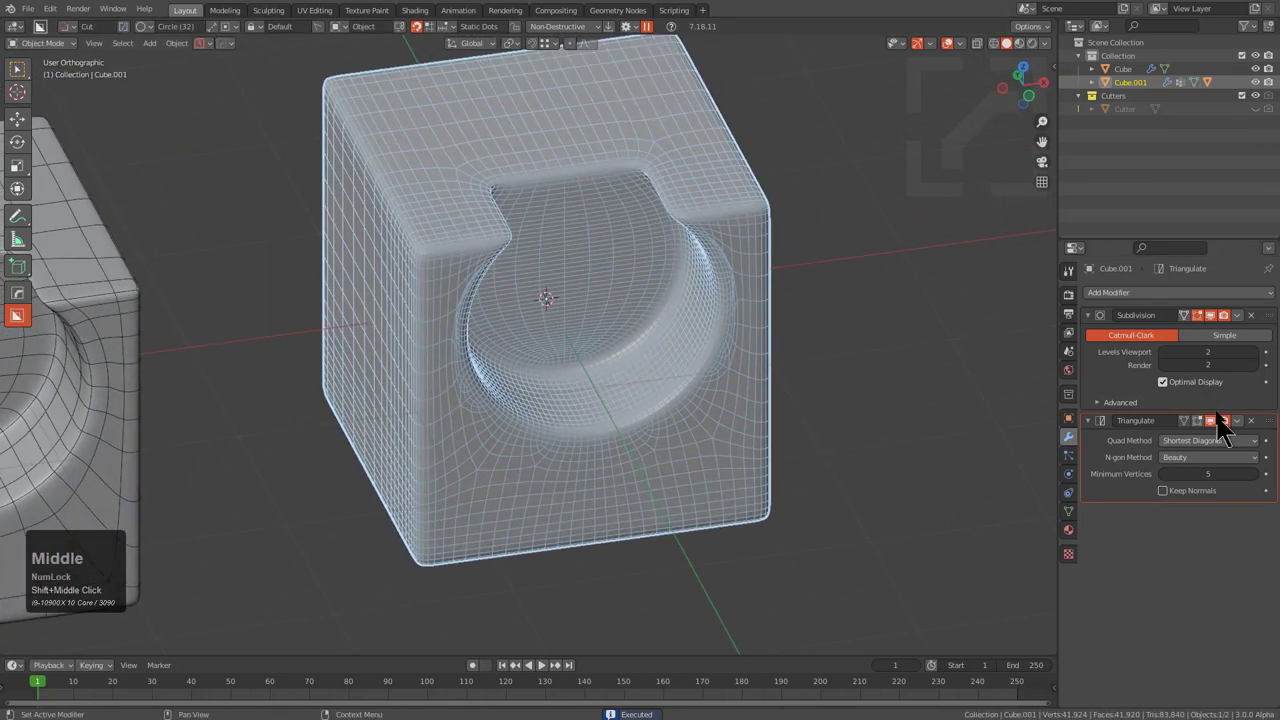
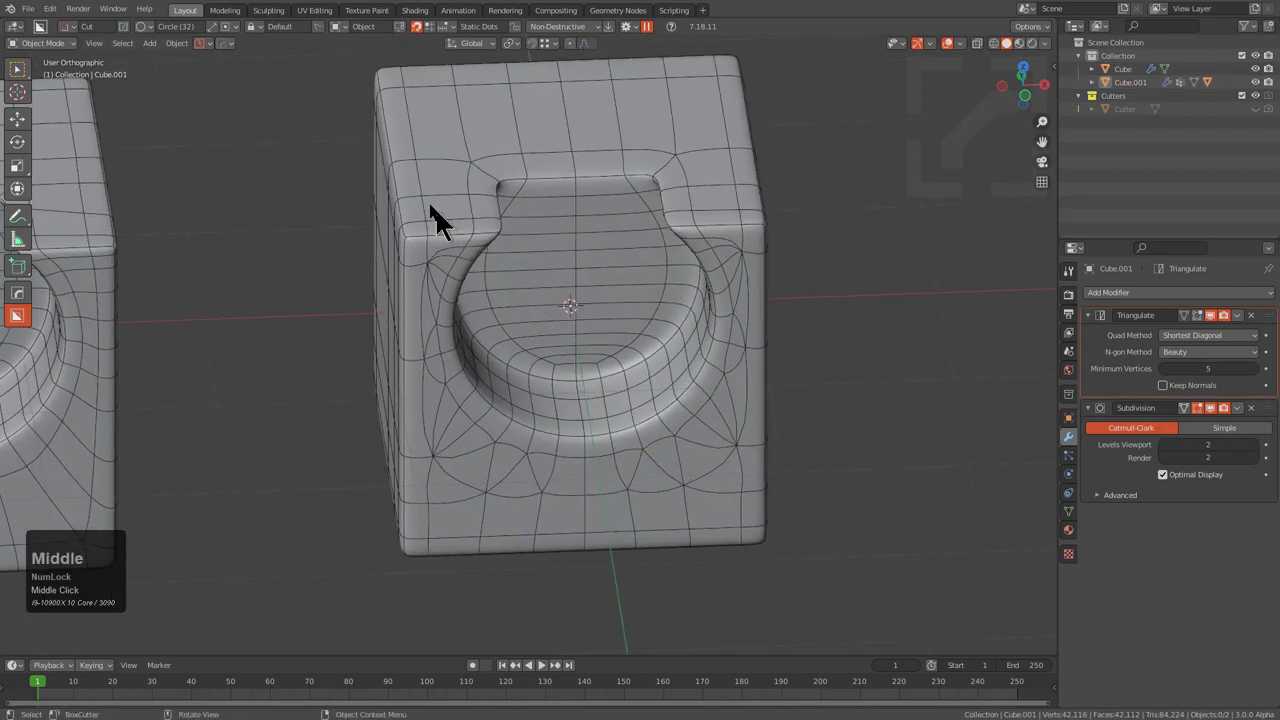
{"action": "middle_click", "coordinate": [566, 287]}
- Move Triangulate above Subdivision in the stack and show the circular cutter again
{"action": "key", "text": "alt+v"}
{"action": "left_click", "coordinate": [653, 314]}
{"action": "middle_click", "coordinate": [609, 331]}
{"action": "scroll", "scroll_direction": "down", "scroll_amount": 3}
{"action": "middle_click", "coordinate": [768, 309]}
{"action": "middle_click", "coordinate": [592, 296]}
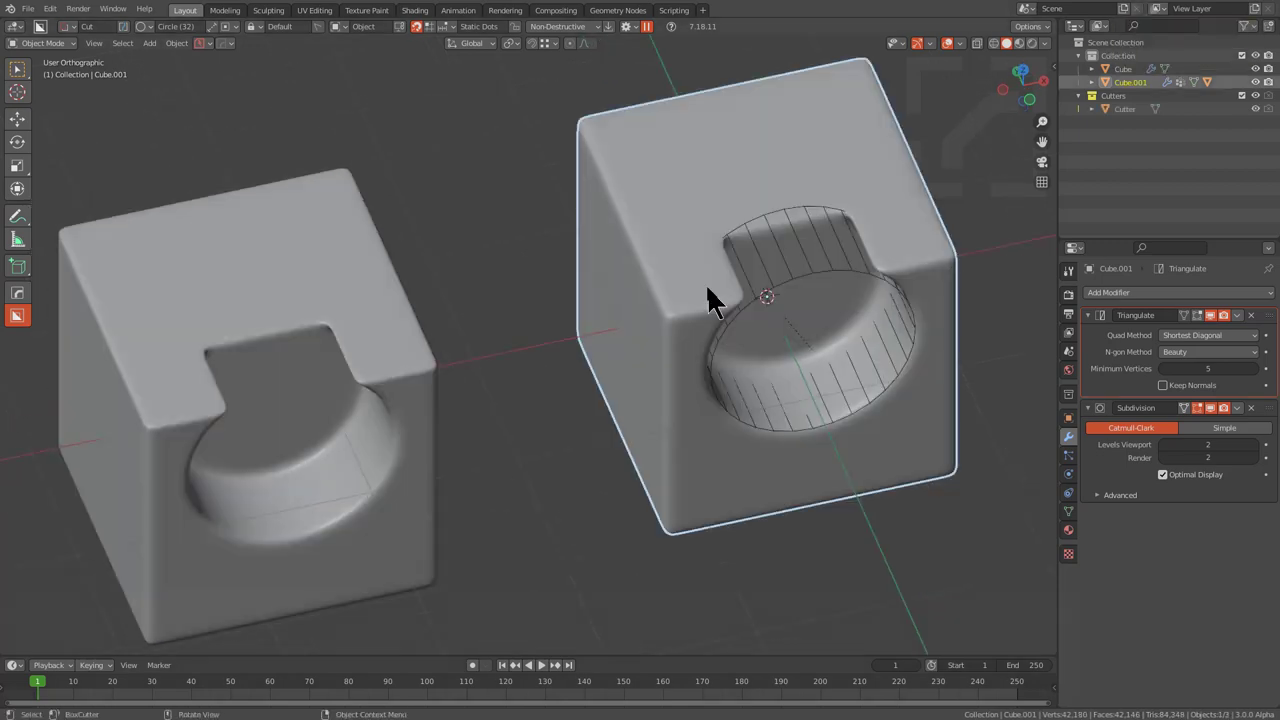
- Add a new cube and slide it along X beside the original
{"action": "scroll", "scroll_direction": "up", "scroll_amount": 3}
{"action": "key", "text": "alt+p"}
{"action": "key", "text": "Down"}
{"action": "key", "text": "Return"}
{"action": "double_click", "coordinate": [721, 243]}
{"action": "key", "text": "g"}
{"action": "key", "text": "x"}
{"action": "key", "text": "g"}
{"action": "left_click", "coordinate": [44, 375]}
{"action": "middle_click", "coordinate": [269, 359]}
{"action": "key", "text": "g"}
{"action": "key", "text": "x"}
{"action": "double_click", "coordinate": [432, 321]}
{"action": "middle_click", "coordinate": [573, 335]}
{"action": "scroll", "scroll_direction": "down", "scroll_amount": 3}
- Give Cube.002 a Boolean with the circular cutter via HardOps, auto-smoothed at 35°
{"action": "key", "text": "alt+a"}
{"action": "left_click", "coordinate": [866, 345]}
{"action": "key", "text": "KP_Decimal"}
{"action": "scroll", "scroll_direction": "up", "scroll_amount": 3}
{"action": "left_click", "coordinate": [639, 306]}
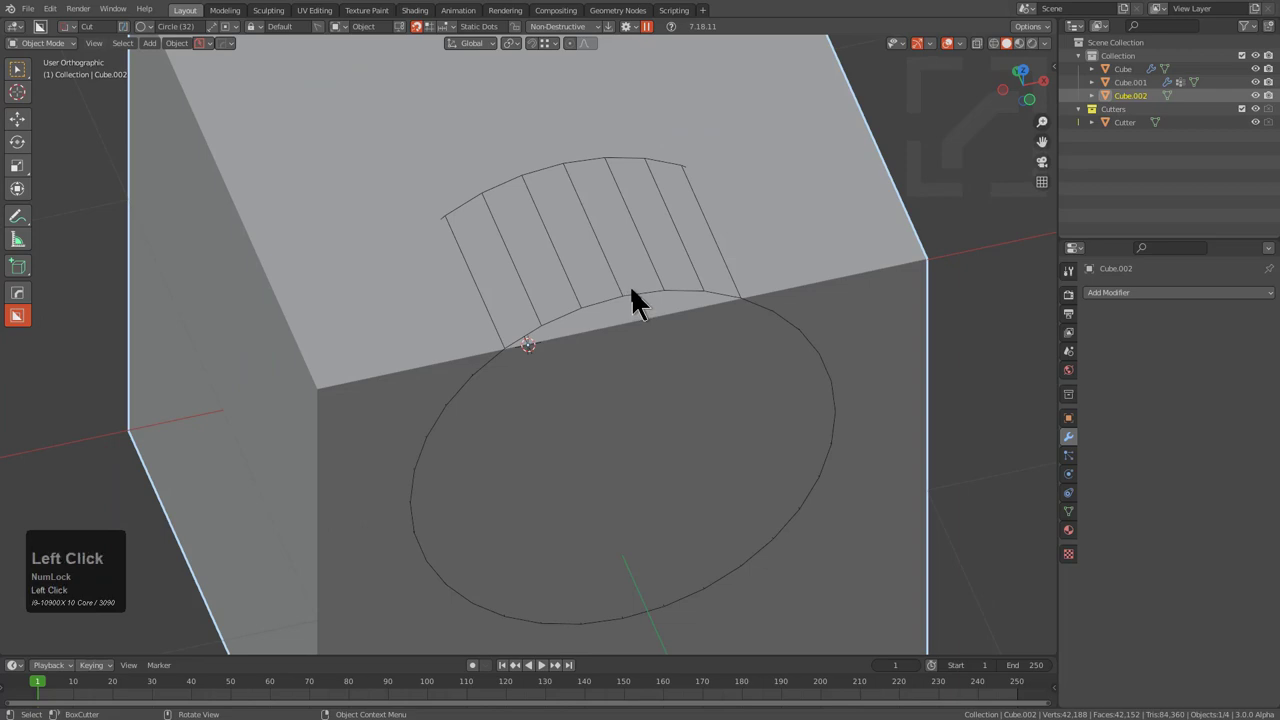
{"action": "double_click", "coordinate": [882, 268]}
{"action": "key", "text": "q"}
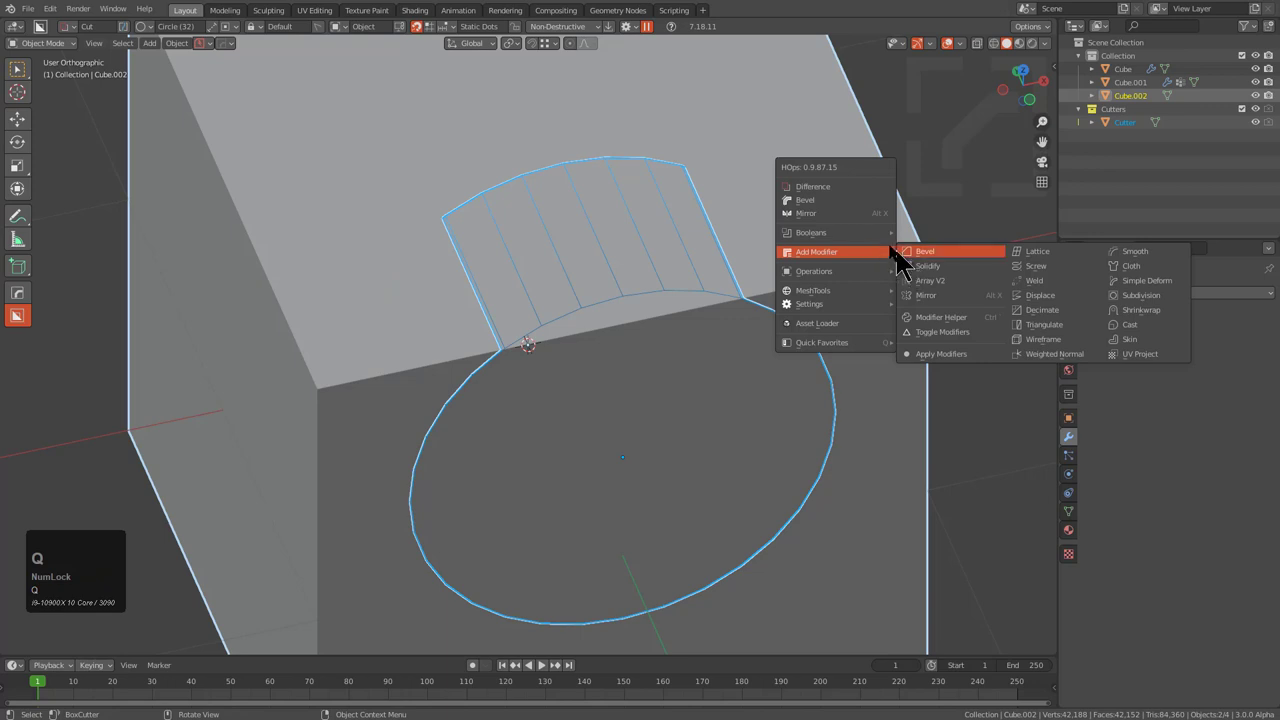
{"action": "left_click", "coordinate": [858, 204]}
{"action": "key", "text": "1"}
{"action": "left_click", "coordinate": [788, 273]}
{"action": "key", "text": "q"}
{"action": "double_click", "coordinate": [788, 273]}
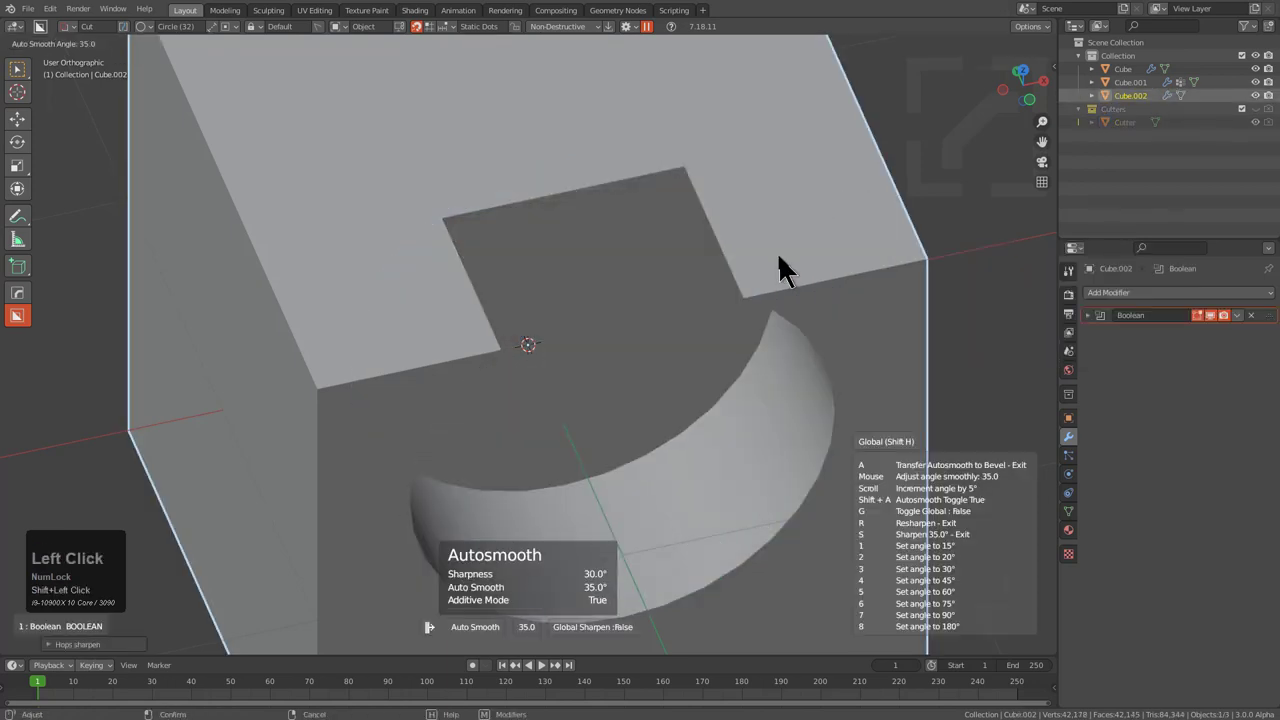
- Apply the Boolean so the recess and notch become real mesh, ready for editing
{"action": "scroll", "scroll_direction": "down", "scroll_amount": 3}
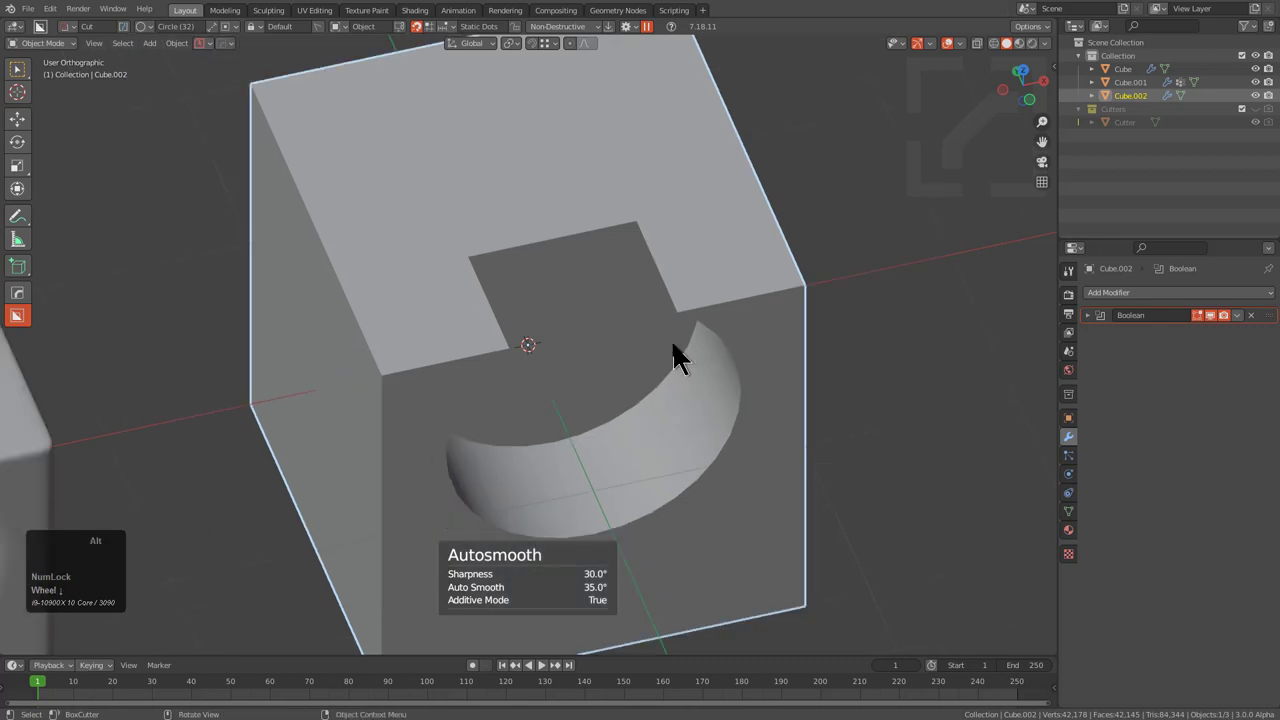
{"action": "key", "text": "ctrl+a"}
{"action": "left_click", "coordinate": [682, 354]}
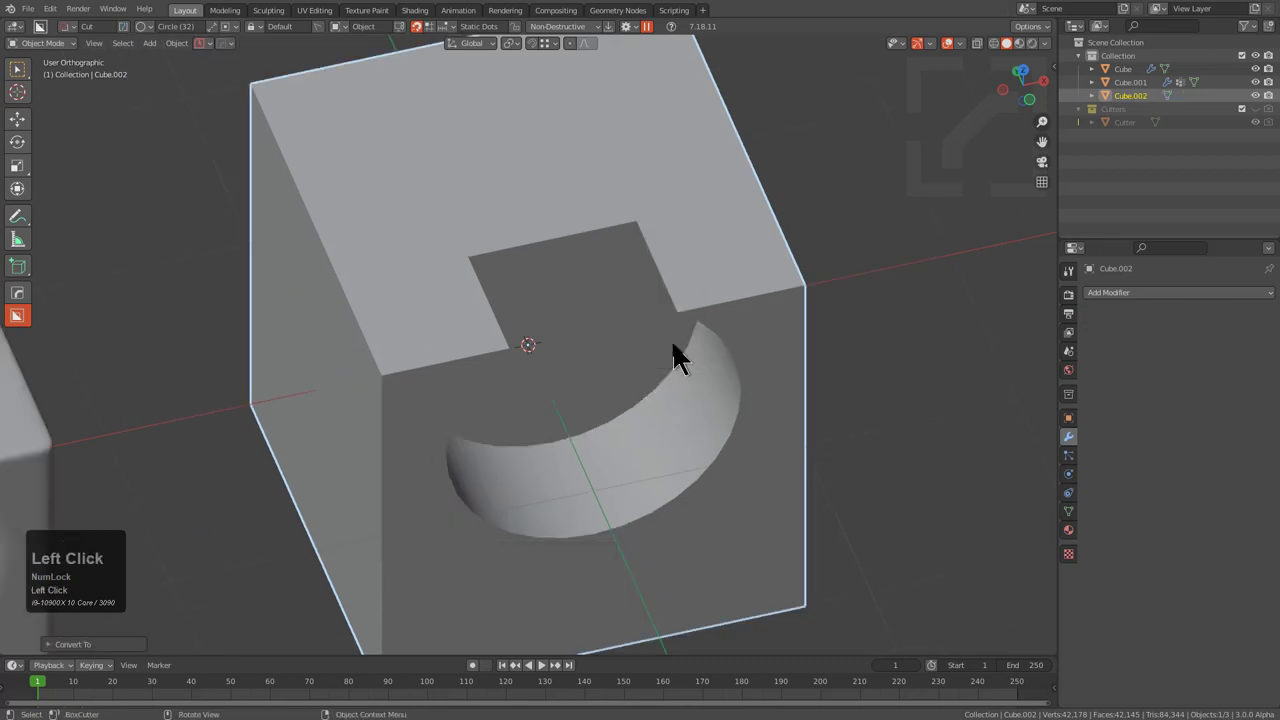
{"action": "middle_click", "coordinate": [645, 358]}
{"action": "middle_click", "coordinate": [615, 345]}
{"action": "middle_click", "coordinate": [571, 341]}
{"action": "key", "text": "alt+a"}
{"action": "middle_click", "coordinate": [431, 351]}
{"action": "scroll", "scroll_direction": "up", "scroll_amount": 3}
- In edge mode, select the boundary edge loop around the baked recess face of Cube.002
{"action": "key", "text": "2"}
{"action": "double_click", "coordinate": [326, 152]}
{"action": "key", "text": "2"}
{"action": "left_click", "coordinate": [326, 158]}
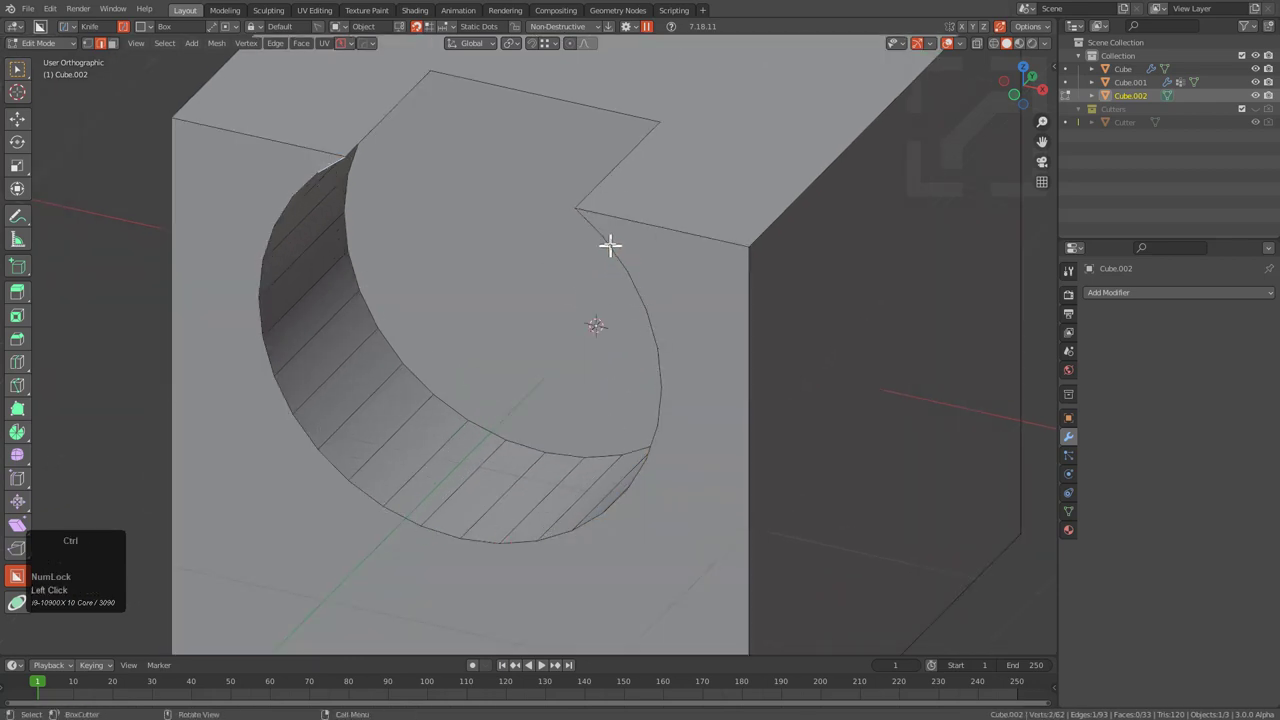
{"action": "key", "text": "w"}
{"action": "double_click", "coordinate": [600, 210]}
{"action": "left_click", "coordinate": [591, 219]}
{"action": "left_click", "coordinate": [525, 531]}
{"action": "left_click", "coordinate": [469, 528]}
- Bring up the MESHmachine menu, reframe the view on the selection and reopen the menu
{"action": "key", "text": "y"}
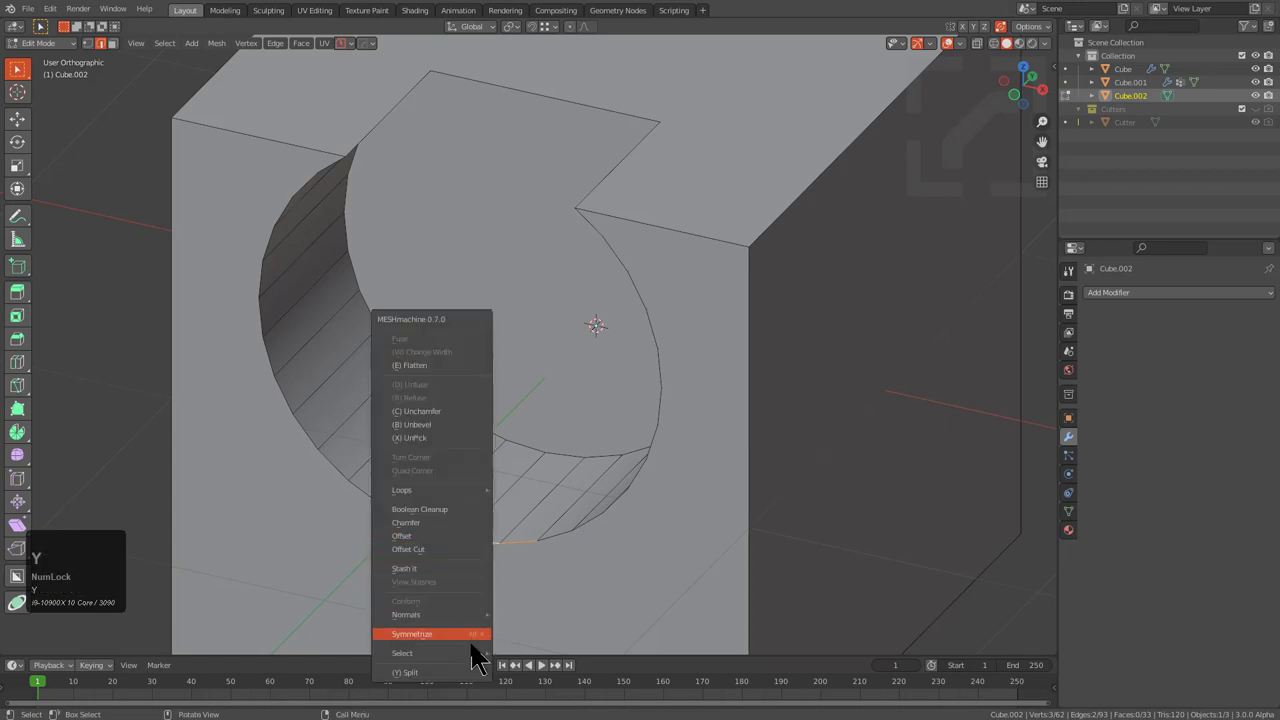
{"action": "double_click", "coordinate": [530, 655]}
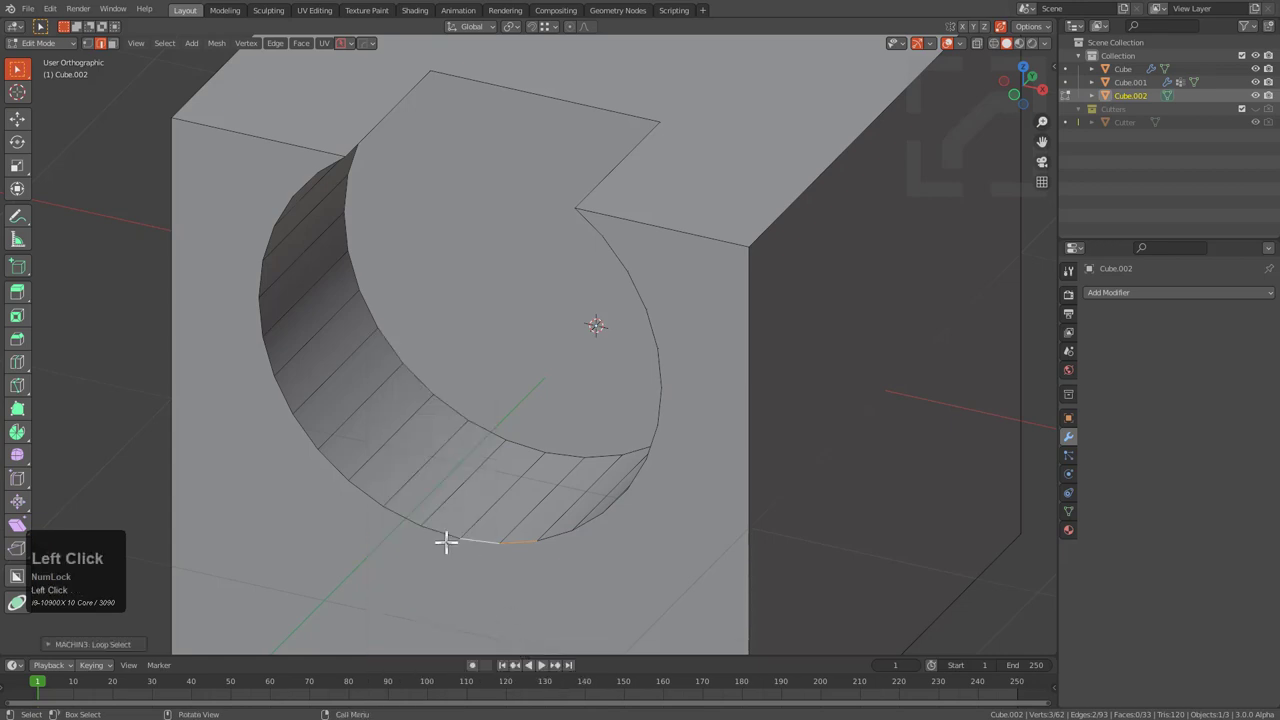
{"action": "key", "text": "y"}
{"action": "left_click", "coordinate": [522, 560]}
{"action": "left_click_drag", "start_coordinate": [522, 560], "coordinate": [356, 332]}
{"action": "middle_click", "coordinate": [356, 332]}
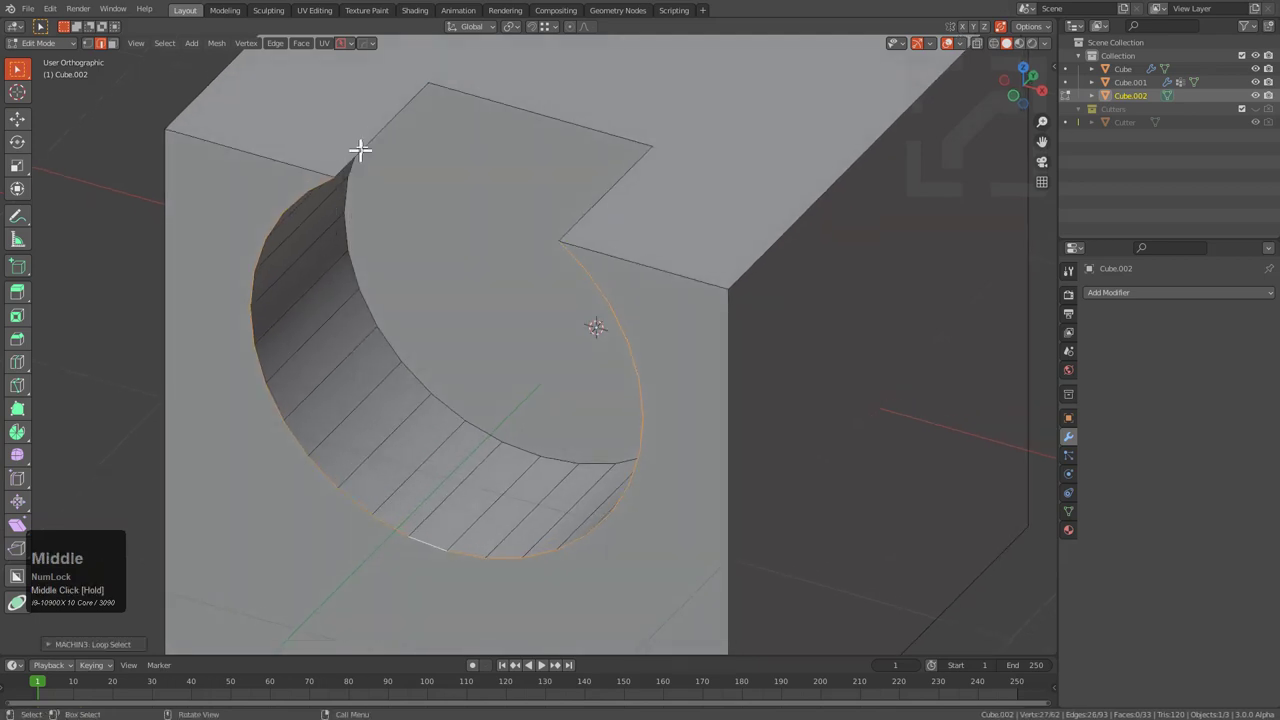
{"action": "left_click", "coordinate": [370, 128]}
{"action": "key", "text": "KP_Decimal"}
{"action": "left_click_drag", "start_coordinate": [552, 347], "coordinate": [808, 321]}
{"action": "scroll", "scroll_direction": "up", "scroll_amount": 3}
{"action": "key", "text": "y"}
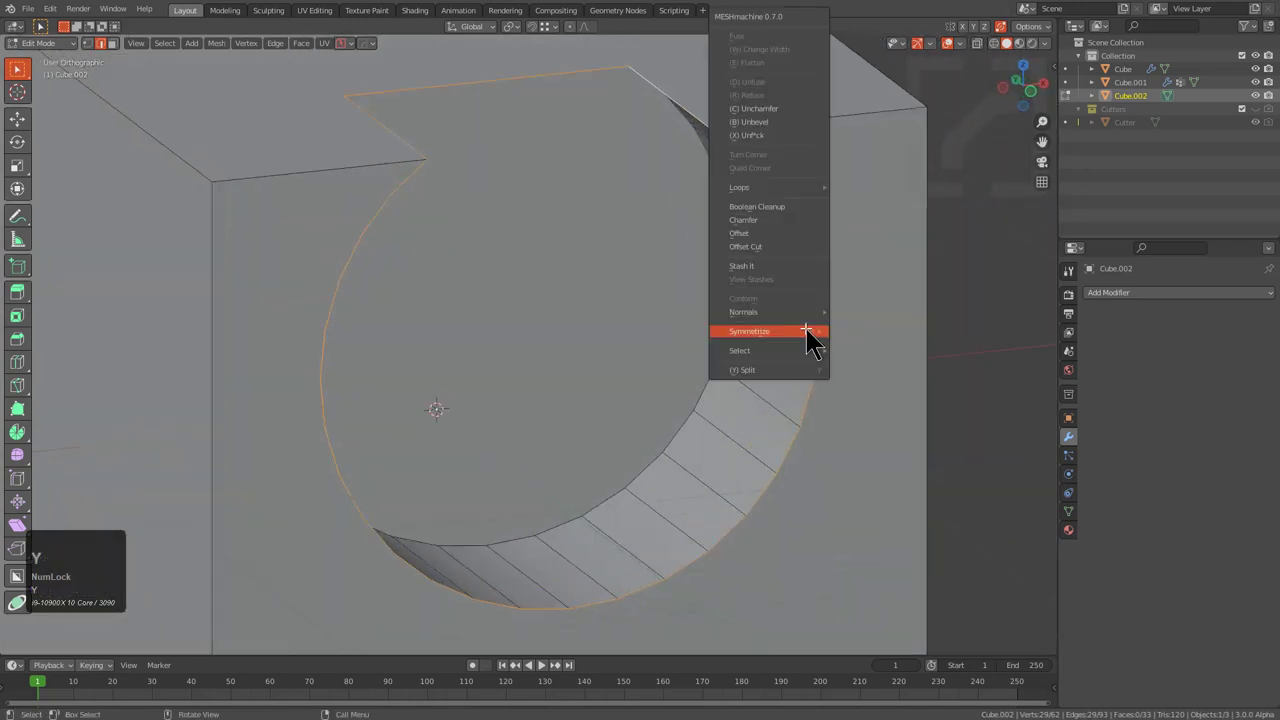
- Run MESHmachine Offset Cut along the recess outline and widen it to 0.13
{"action": "left_click", "coordinate": [797, 260]}
{"action": "key", "text": "F9"}
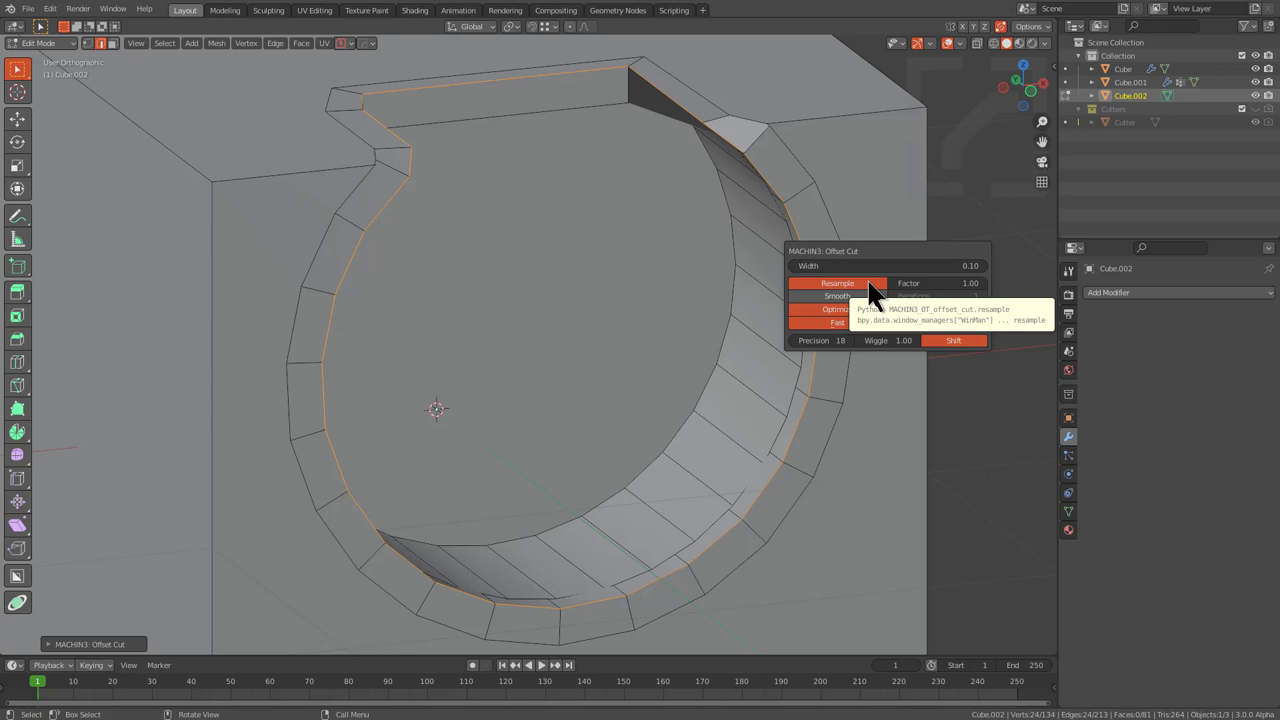
{"action": "key", "text": "F9"}
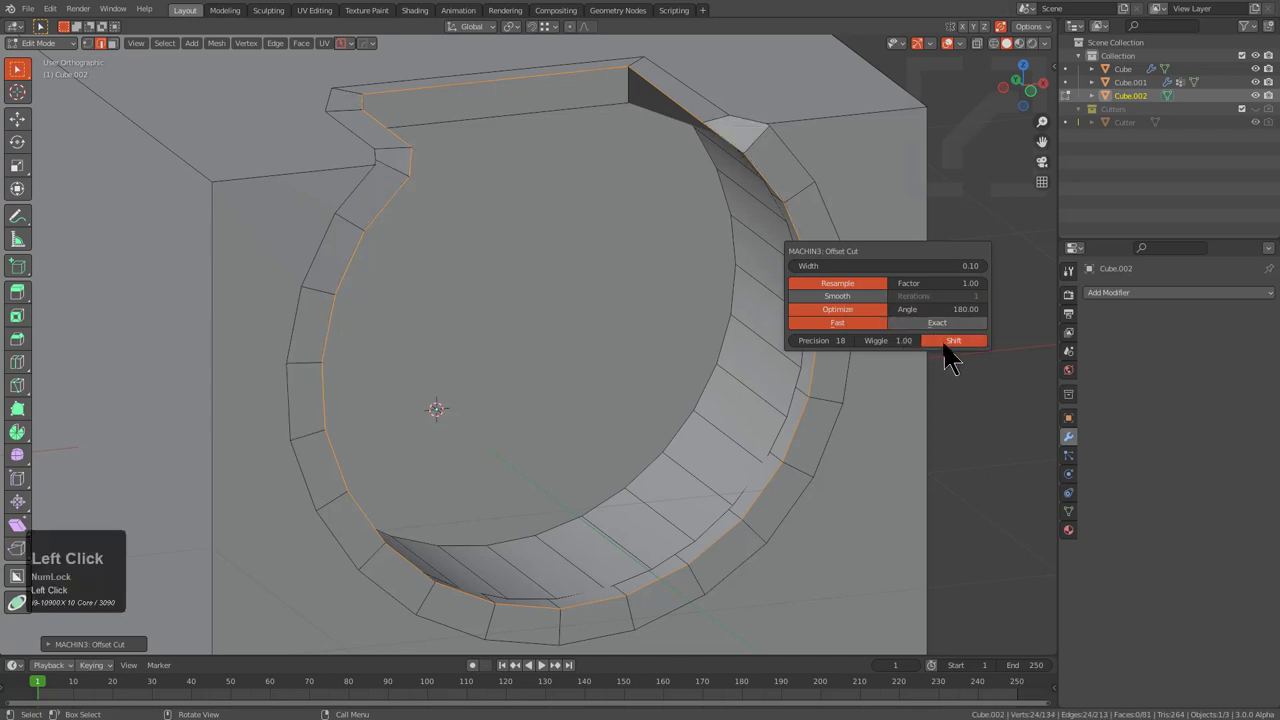
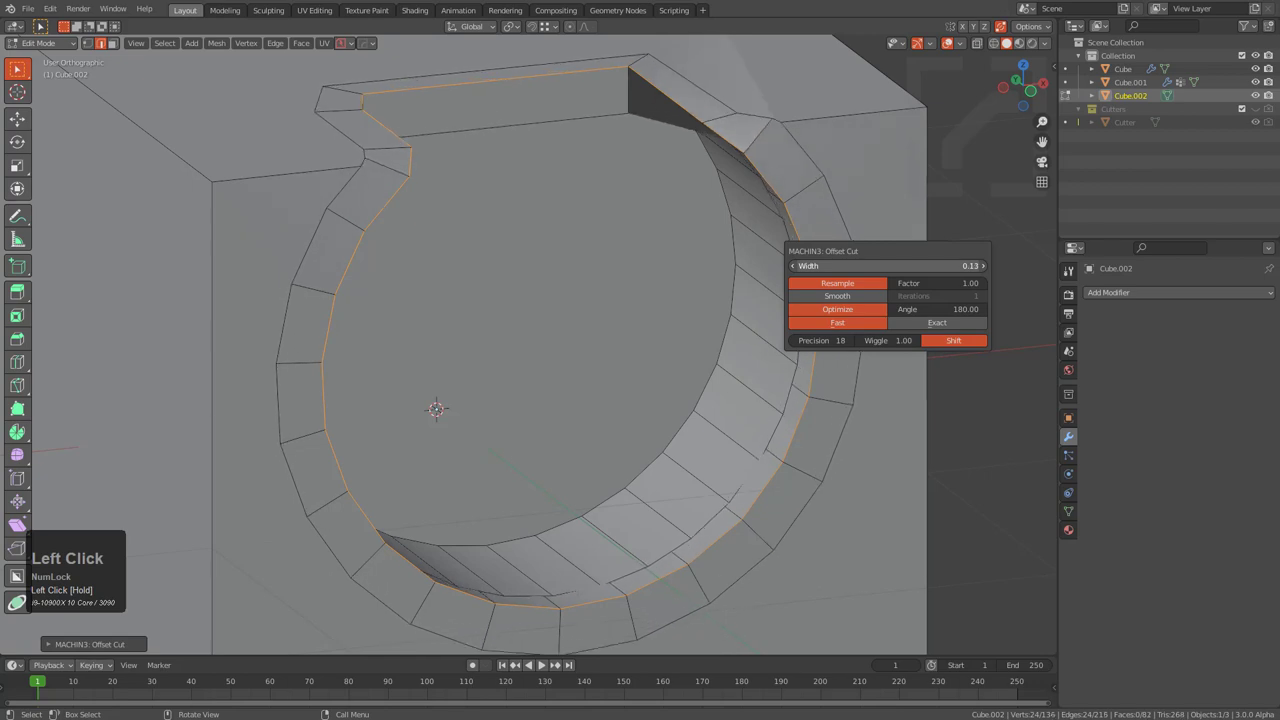
{"action": "middle_click", "coordinate": [698, 165]}
{"action": "left_click_drag", "start_coordinate": [718, 149], "coordinate": [624, 259]}
{"action": "key", "text": "F9"}
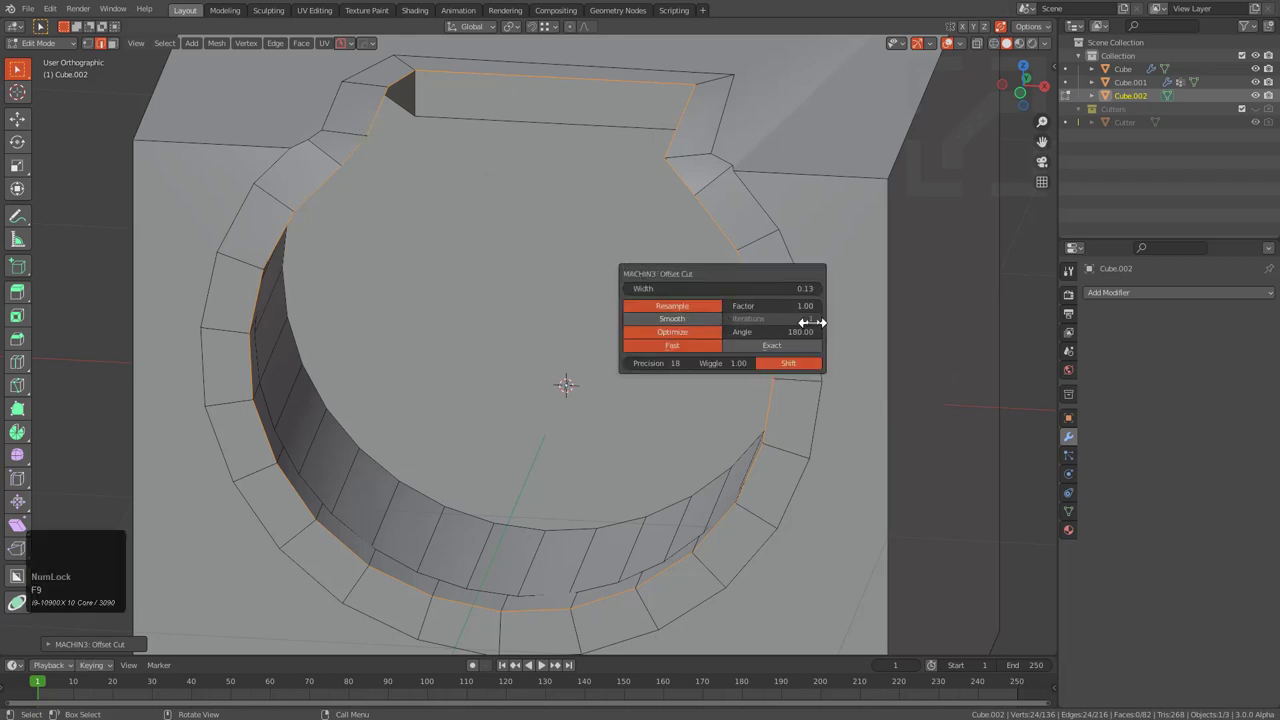
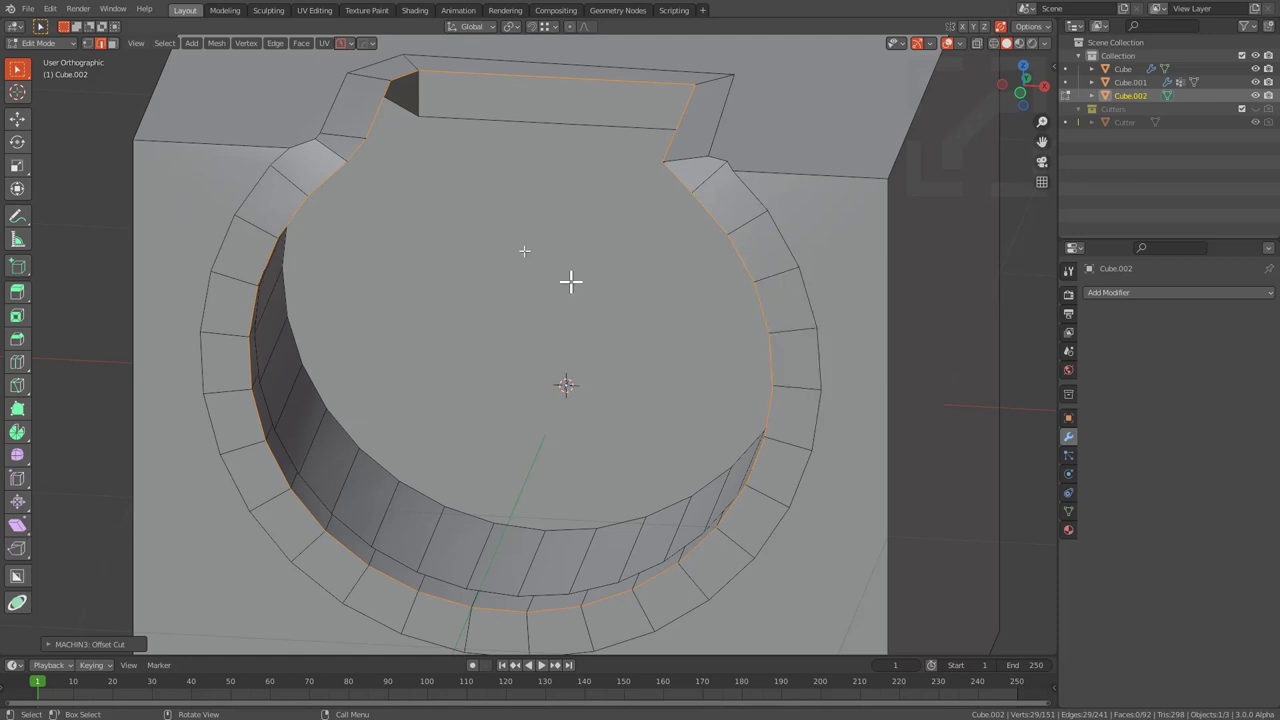
- In Top view, move the notch corner vertex along Y where it meets the offset cut
{"action": "key", "text": "F9"}
{"action": "middle_click", "coordinate": [398, 184]}
{"action": "scroll", "scroll_direction": "up", "scroll_amount": 3}
{"action": "middle_click", "coordinate": [476, 255]}
{"action": "middle_click", "coordinate": [488, 300]}
{"action": "scroll", "scroll_direction": "up", "scroll_amount": 3}
{"action": "key", "text": "1"}
{"action": "double_click", "coordinate": [454, 196]}
{"action": "middle_click", "coordinate": [452, 201]}
{"action": "scroll", "scroll_direction": "up", "scroll_amount": 3}
{"action": "key", "text": "g"}
{"action": "key", "text": "y"}
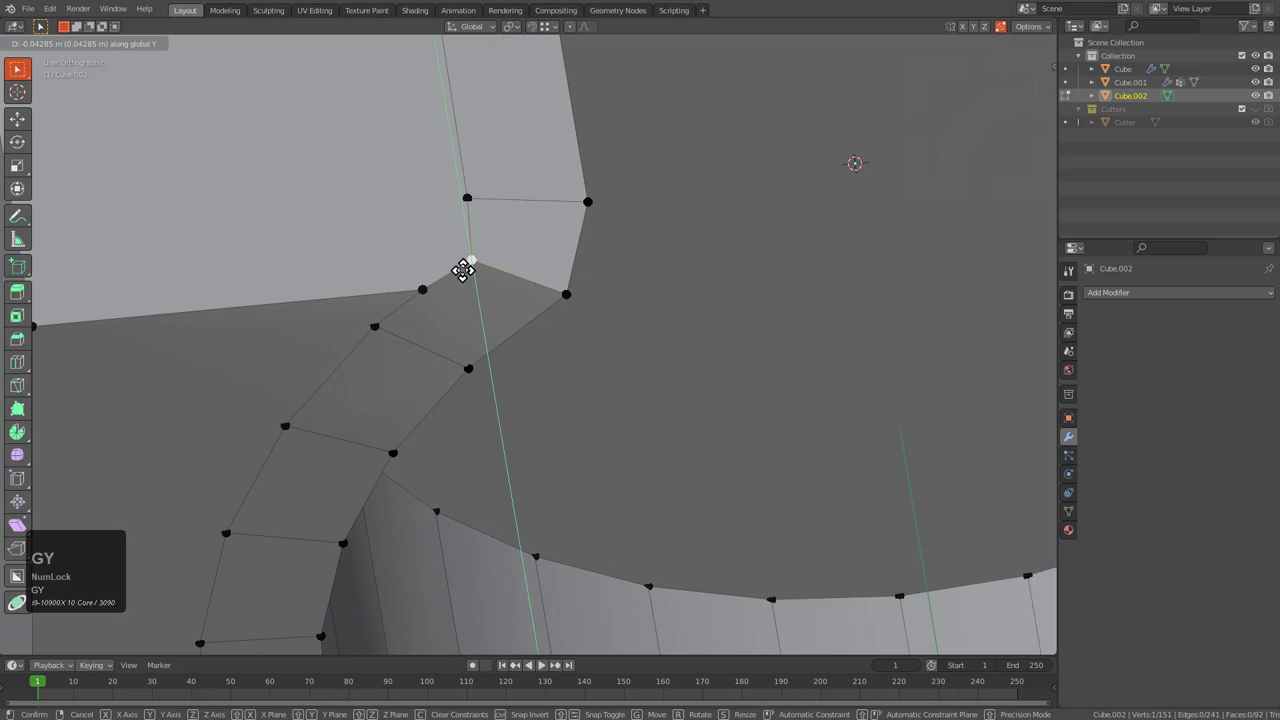
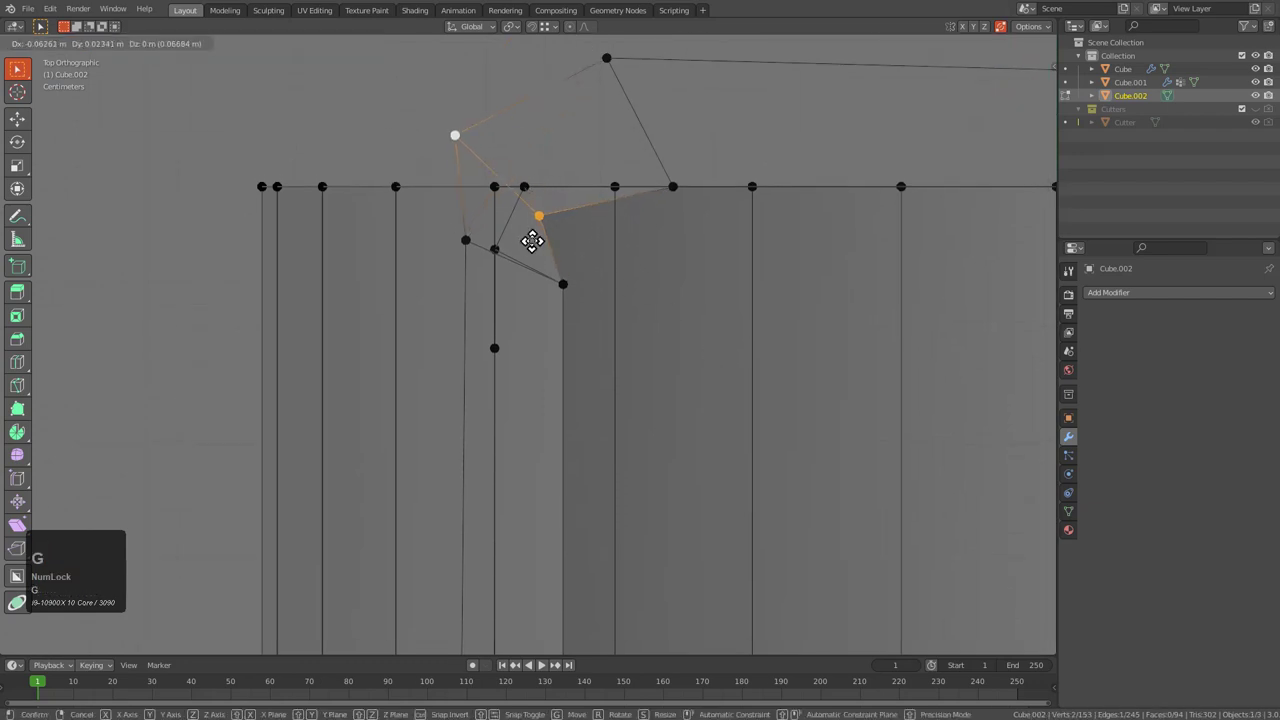
- Select the neighbouring corner vertex and slide it along X
{"action": "left_click", "coordinate": [524, 232]}
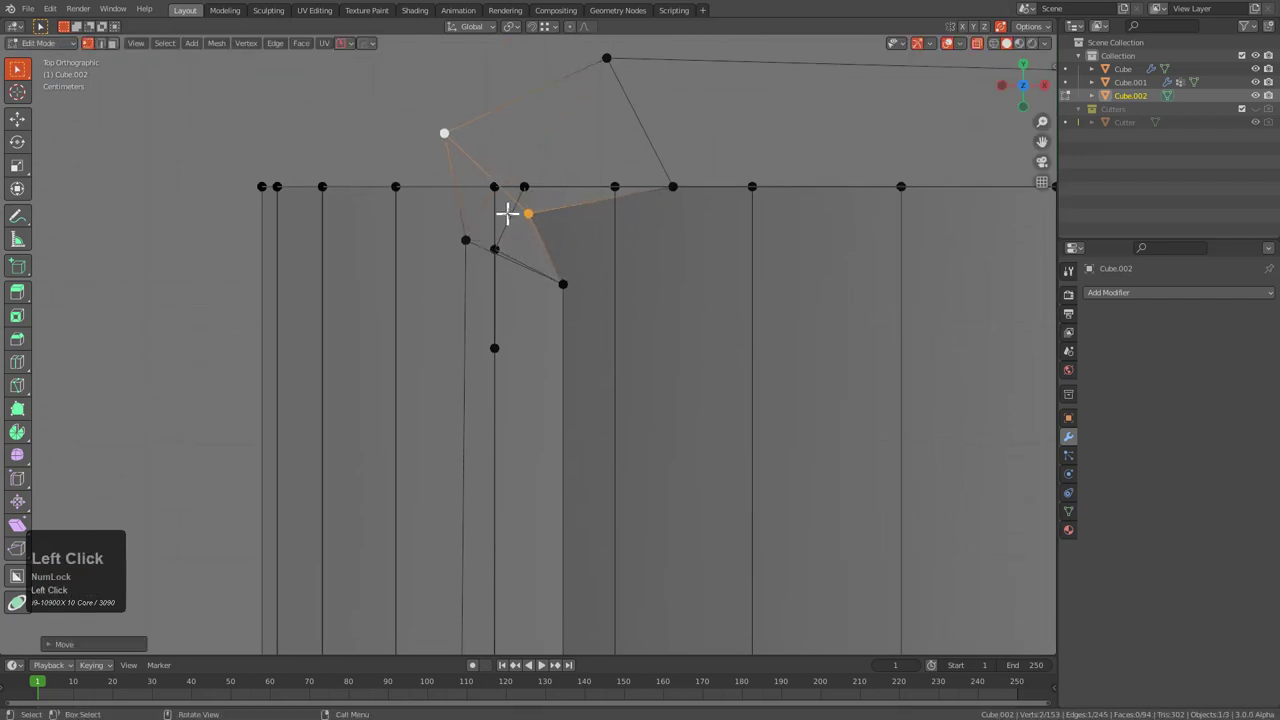
{"action": "key", "text": "g"}
{"action": "key", "text": "x"}
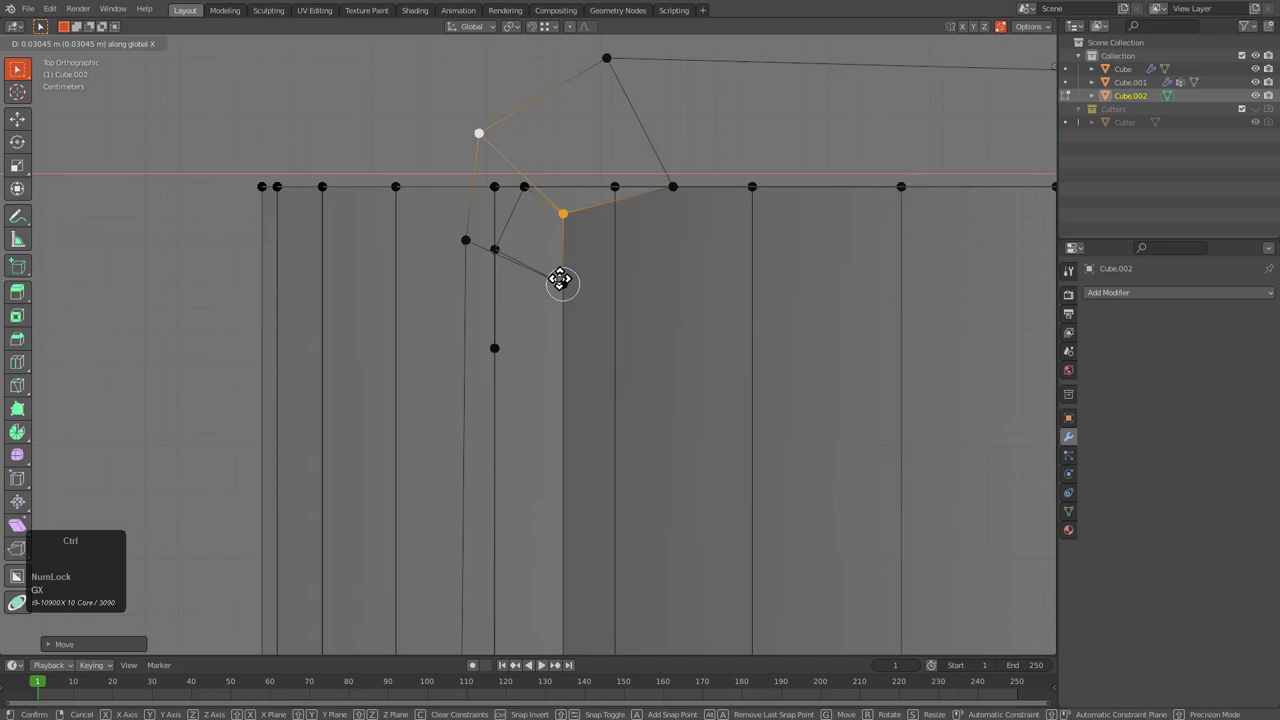
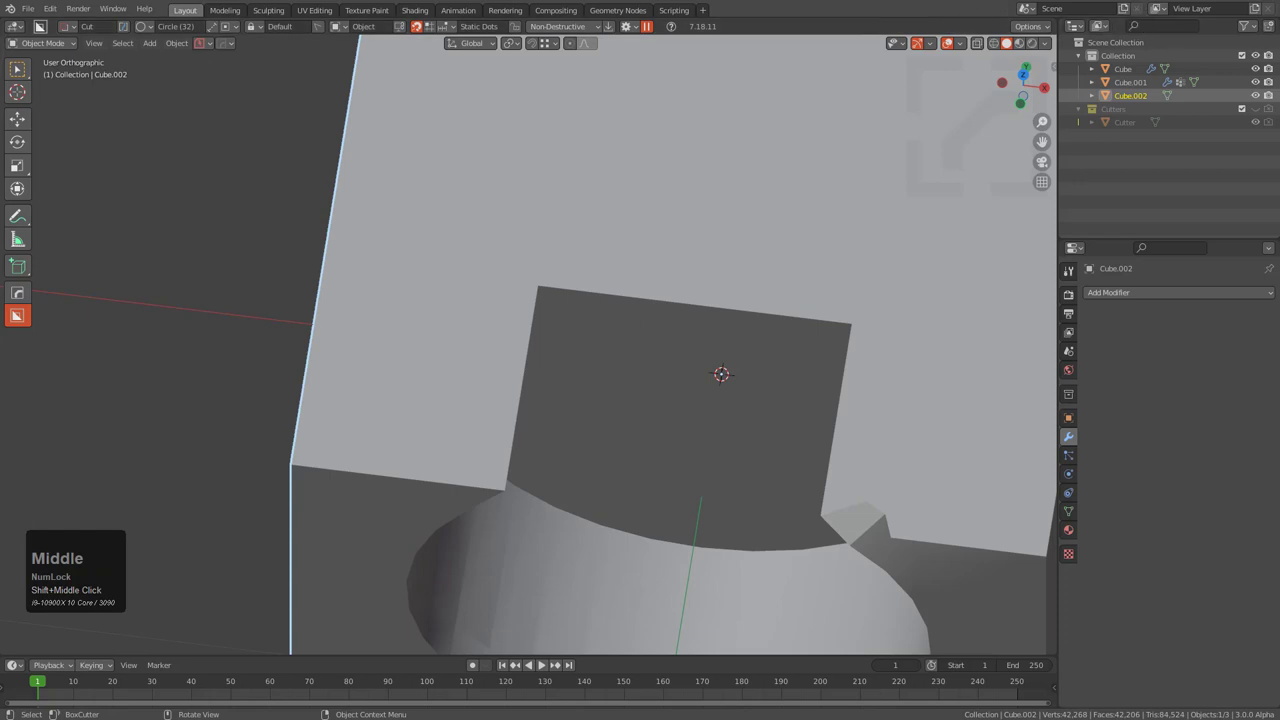
- Orbit and zoom in on the notch corner to check the merged vertices
{"action": "middle_click", "coordinate": [613, 349]}
{"action": "scroll", "scroll_direction": "up", "scroll_amount": 3}
{"action": "middle_click", "coordinate": [595, 320]}
- Slide the notch corner vertex along Z and cut a supporting edge along the notch border
{"action": "double_click", "coordinate": [611, 276]}
{"action": "key", "text": "g"}
{"action": "key", "text": "z"}
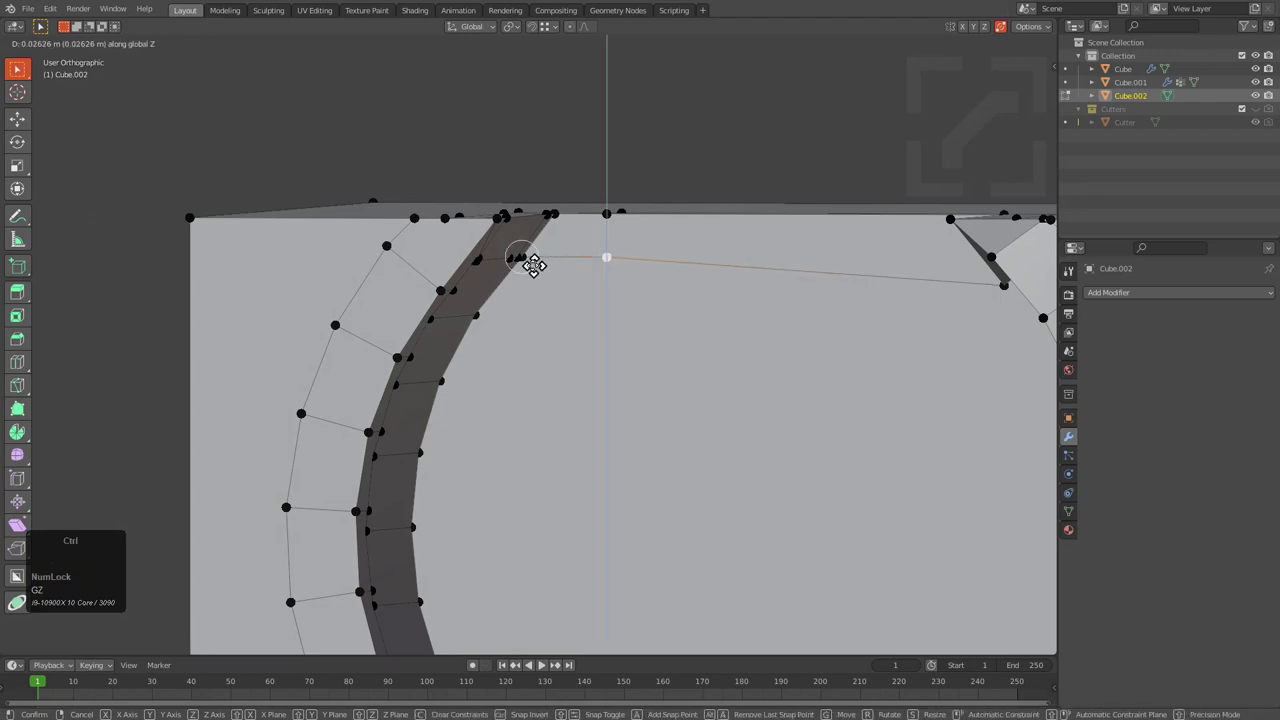
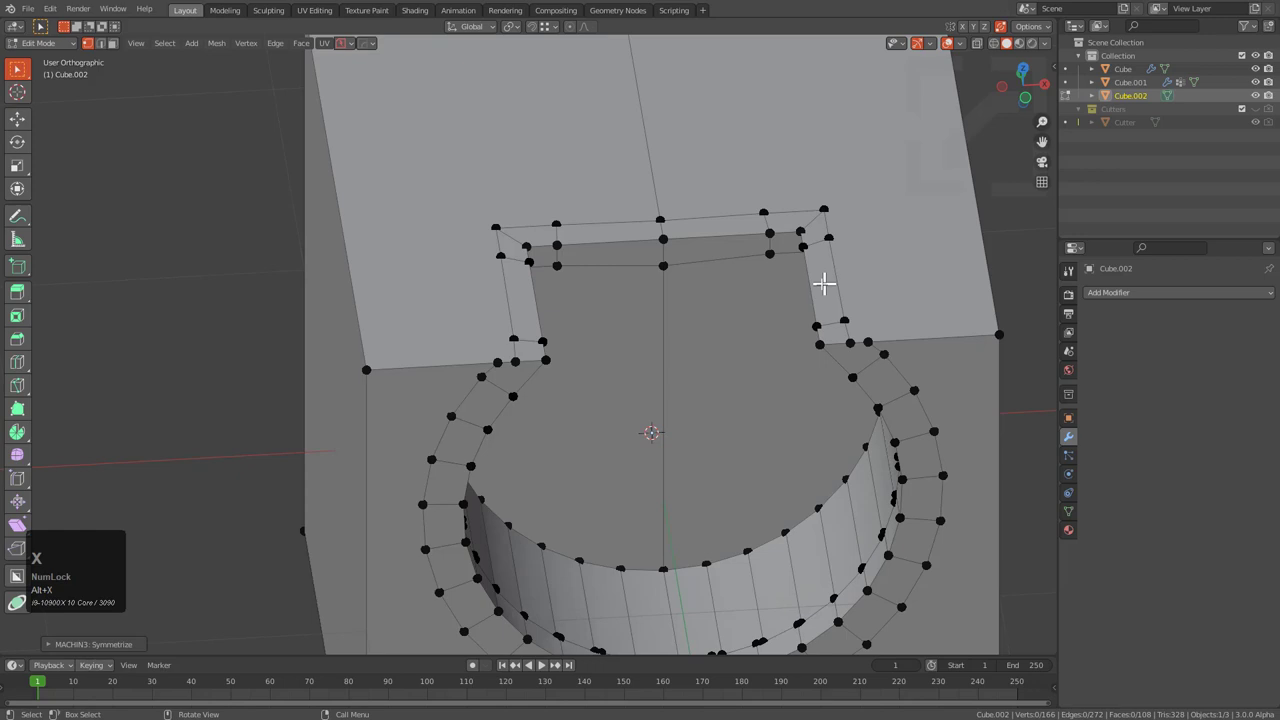
{"action": "key", "text": "2"}
{"action": "left_click", "coordinate": [667, 286]}
{"action": "left_click", "coordinate": [664, 246]}
{"action": "key", "text": "ctrl+x"}
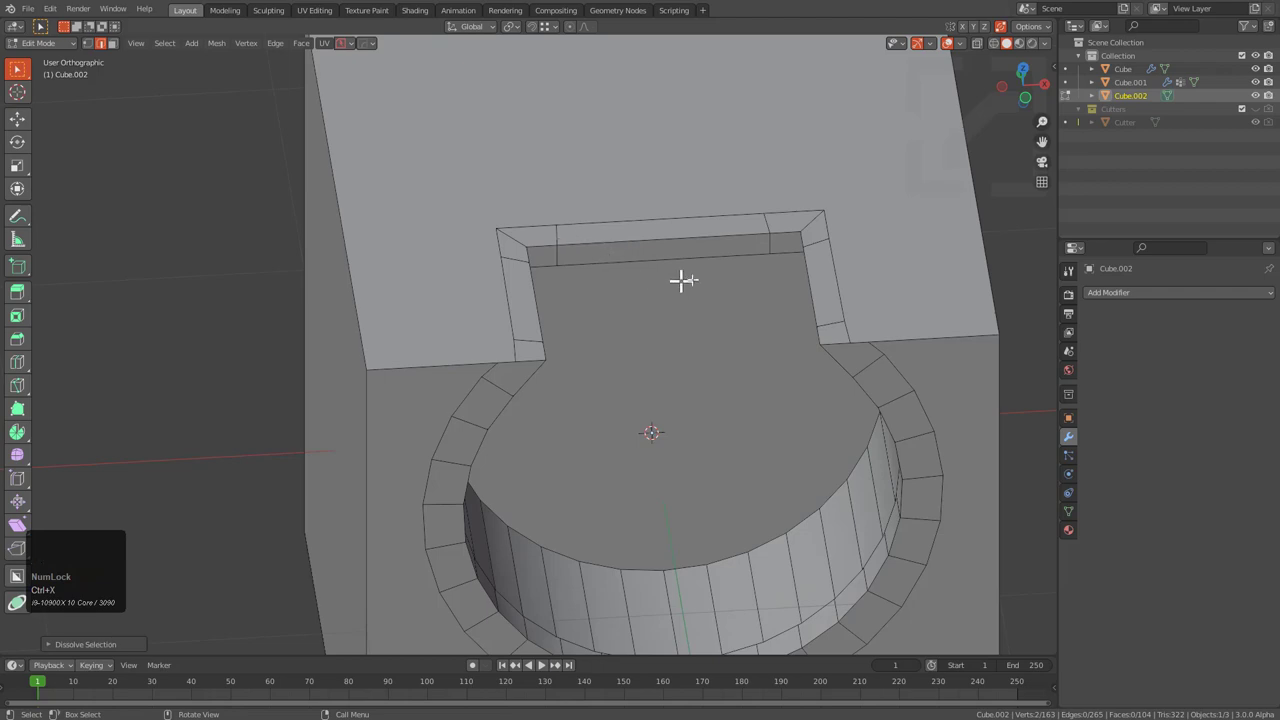
{"action": "key", "text": "alt+x"}
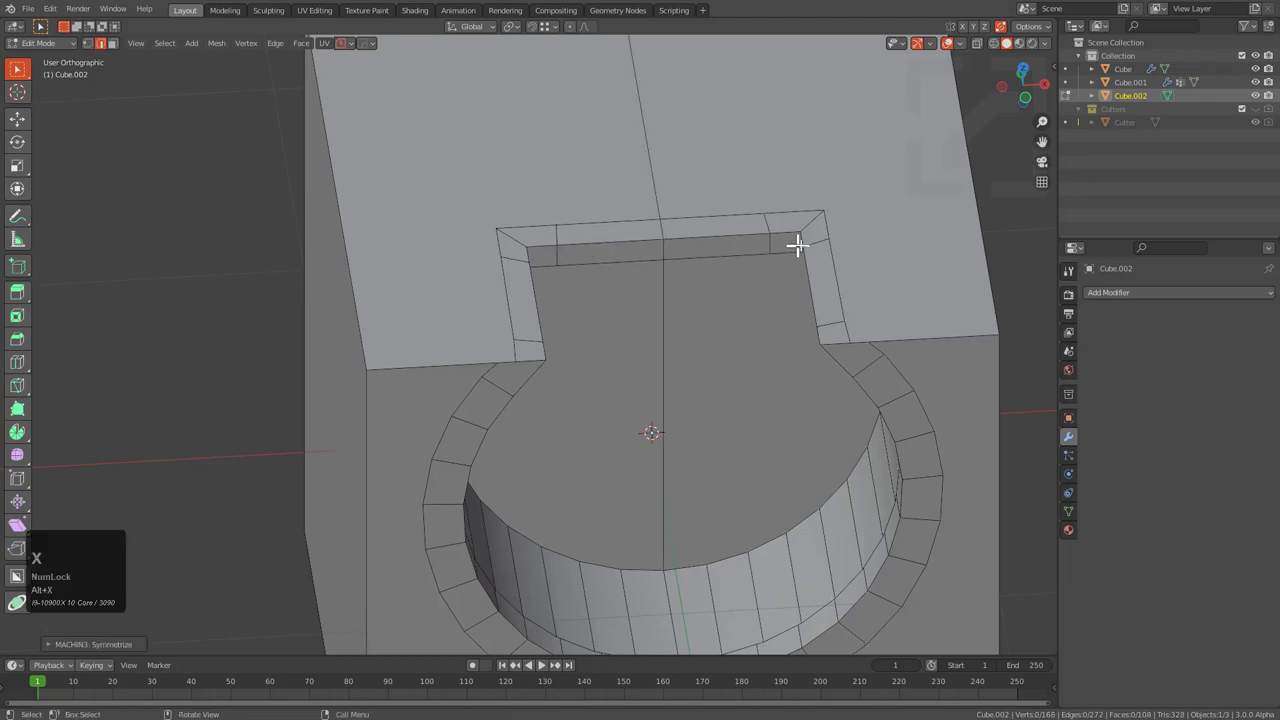
- Begin a knife cut along the curved recess rim, toggling the full selection in Front view
{"action": "scroll", "scroll_direction": "down", "scroll_amount": 3}
{"action": "middle_click", "coordinate": [601, 311]}
{"action": "middle_click", "coordinate": [599, 272]}
{"action": "scroll", "scroll_direction": "up", "scroll_amount": 3}
{"action": "left_click", "coordinate": [482, 353]}
{"action": "middle_click", "coordinate": [564, 296]}
{"action": "scroll", "scroll_direction": "up", "scroll_amount": 3}
{"action": "middle_click", "coordinate": [555, 208]}
{"action": "scroll", "scroll_direction": "up", "scroll_amount": 3}
{"action": "key", "text": "alt+a"}
{"action": "key", "text": "l"}
{"action": "key", "text": "k"}
{"action": "key", "text": "alt+a"}
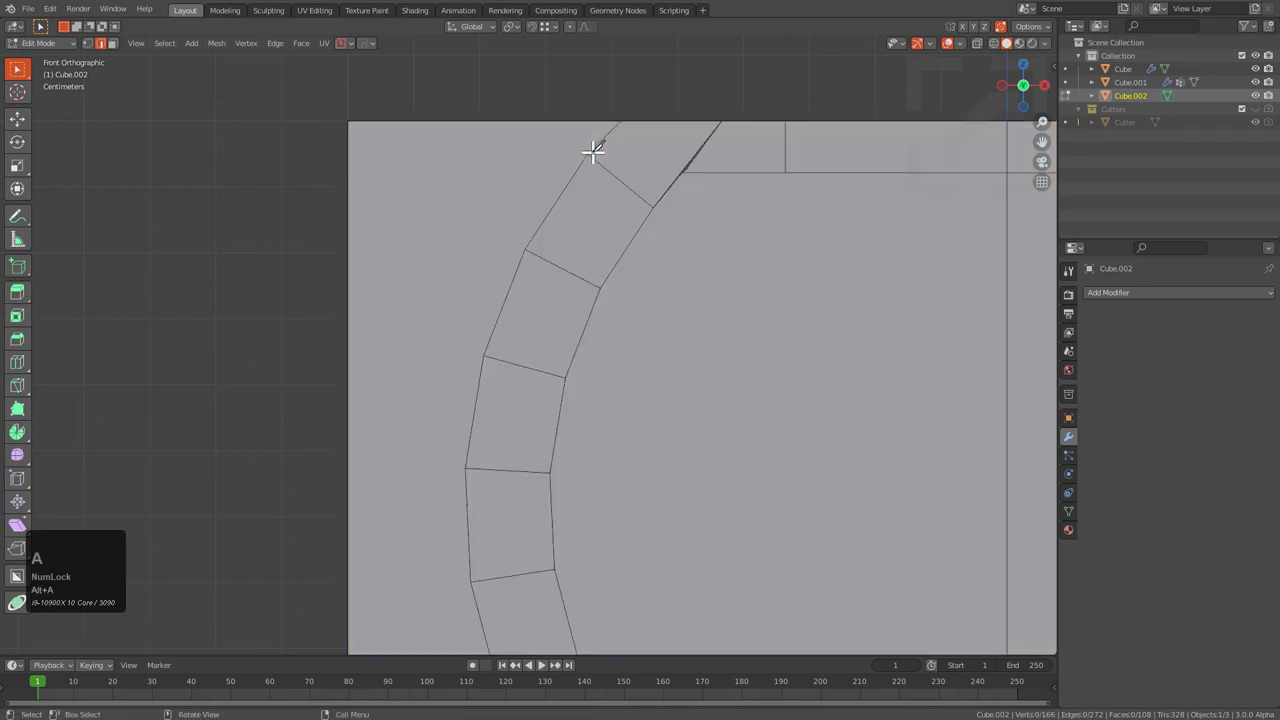
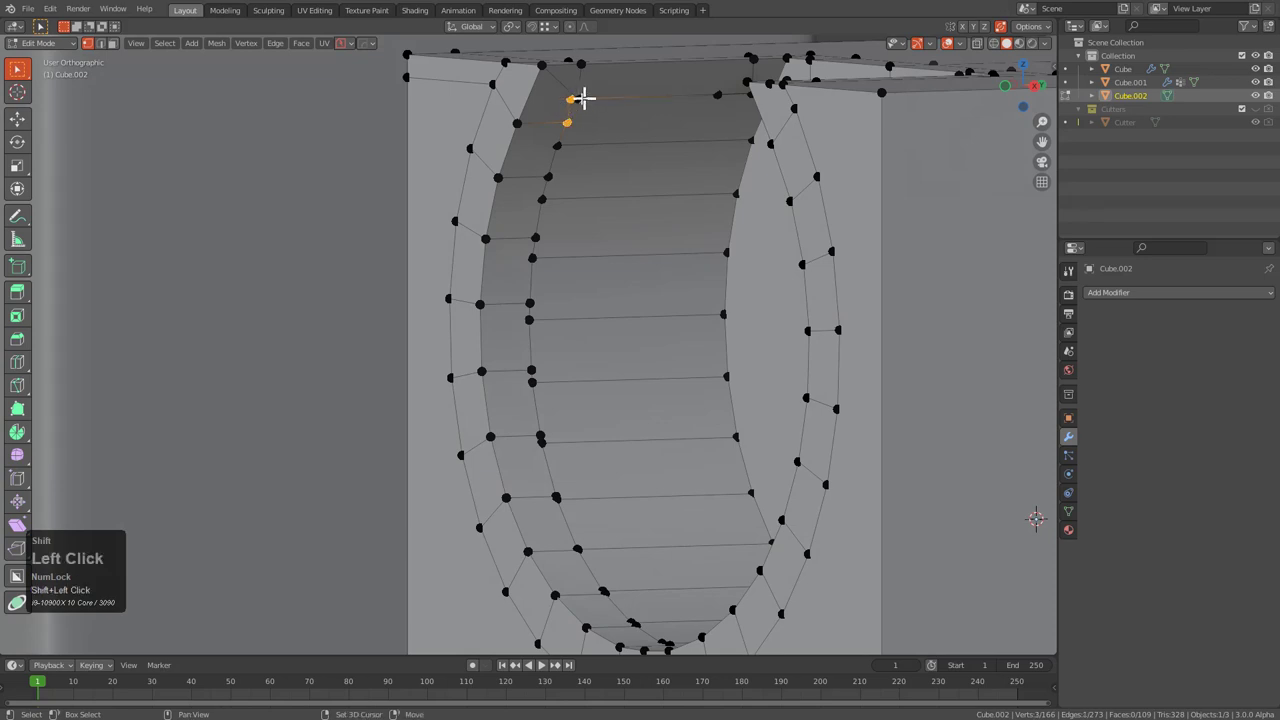
- Orbit to the recess wall and pick a pair of vertices to connect into a new edge
{"action": "scroll", "scroll_direction": "up", "scroll_amount": 3}
{"action": "middle_click", "coordinate": [600, 147]}
{"action": "scroll", "scroll_direction": "up", "scroll_amount": 3}
{"action": "middle_click", "coordinate": [626, 174]}
{"action": "scroll", "scroll_direction": "up", "scroll_amount": 3}
{"action": "left_click", "coordinate": [598, 378]}
{"action": "scroll", "scroll_direction": "up", "scroll_amount": 3}
{"action": "left_click", "coordinate": [711, 244]}
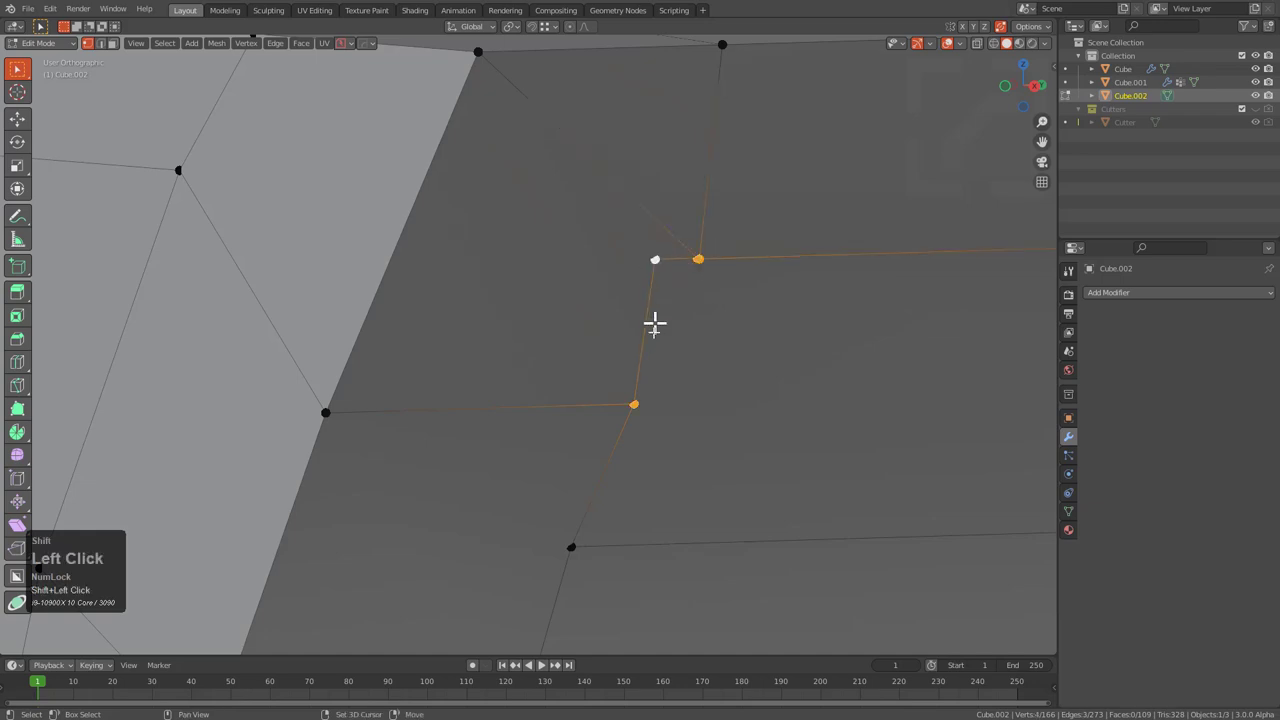
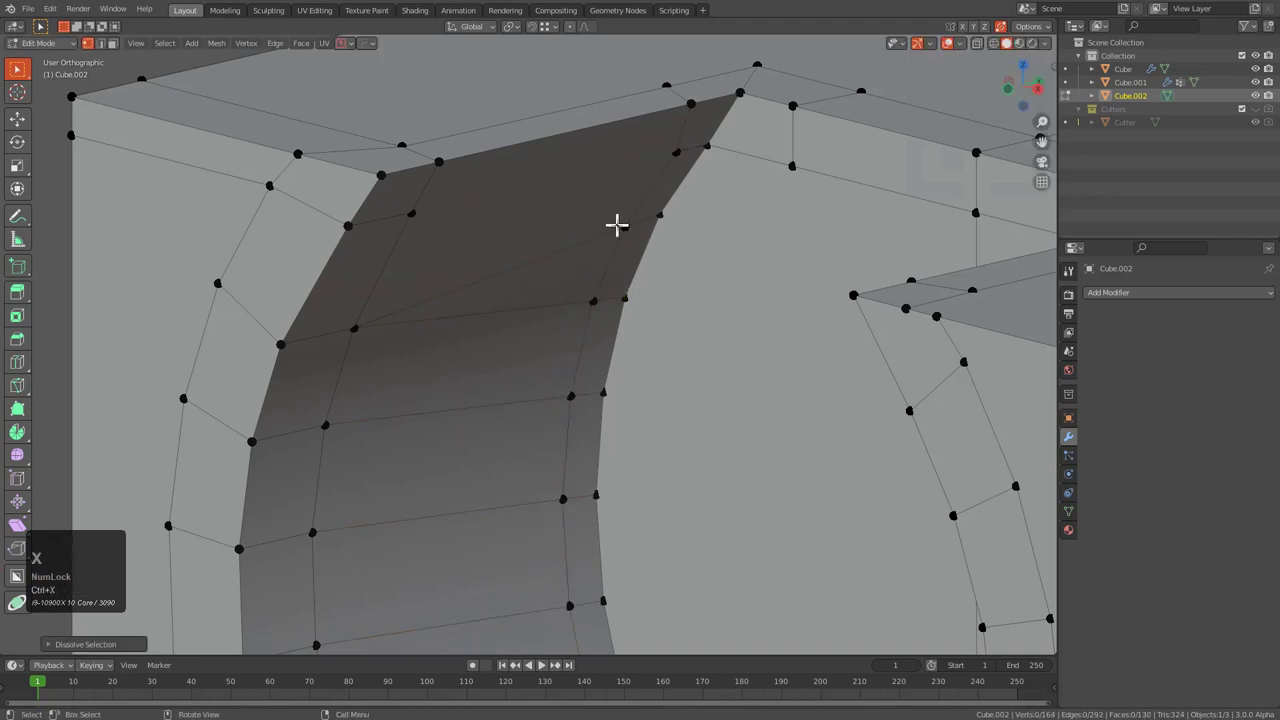
- Undo, then slide a recess-wall vertex along its edge with G G
{"action": "key", "text": "ctrl+z"}
{"action": "key", "text": "2"}
{"action": "left_click", "coordinate": [586, 241]}
{"action": "key", "text": "1"}
{"action": "left_click", "coordinate": [276, 188]}
{"action": "key", "text": "g"}
{"action": "key", "text": "g"}
{"action": "left_click", "coordinate": [268, 209]}
- Bevel the selected recess edge into a narrow strip with Ctrl+B
{"action": "key", "text": "2"}
{"action": "double_click", "coordinate": [246, 322]}
{"action": "left_click", "coordinate": [308, 328]}
{"action": "key", "text": "ctrl+b"}
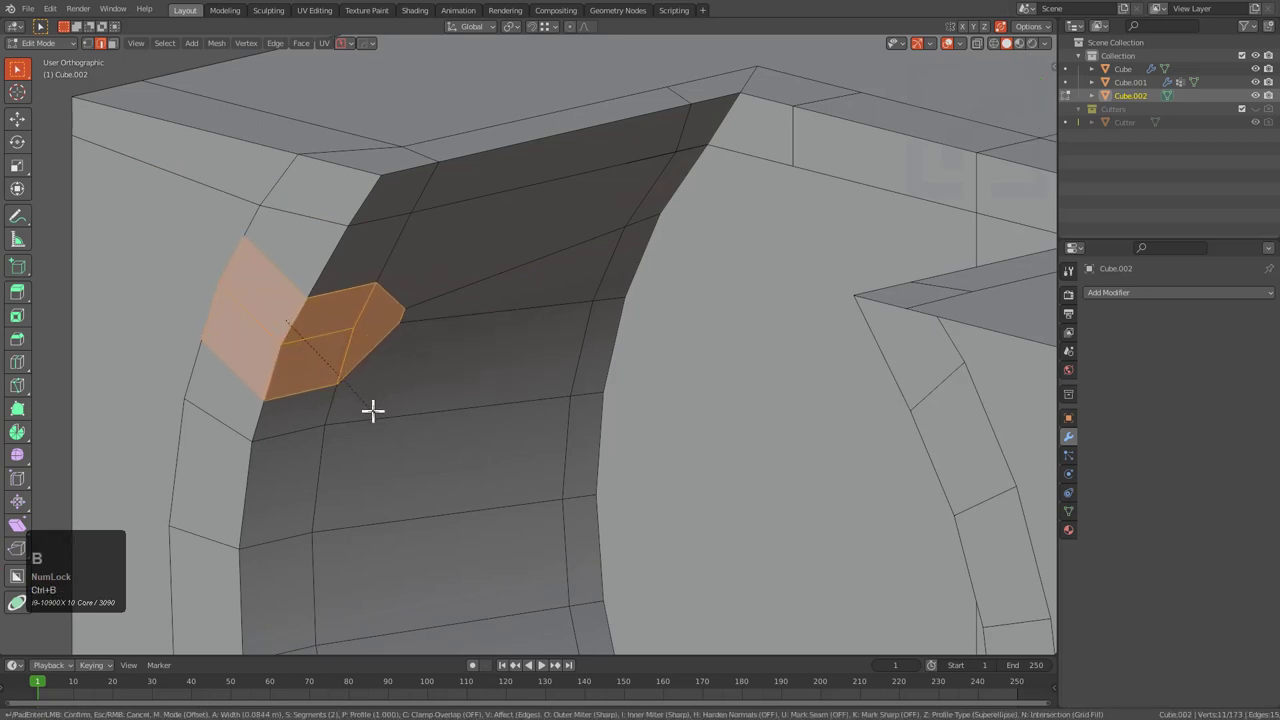
{"action": "left_click", "coordinate": [376, 404]}
{"action": "left_click", "coordinate": [302, 382]}
{"action": "left_click", "coordinate": [246, 378]}
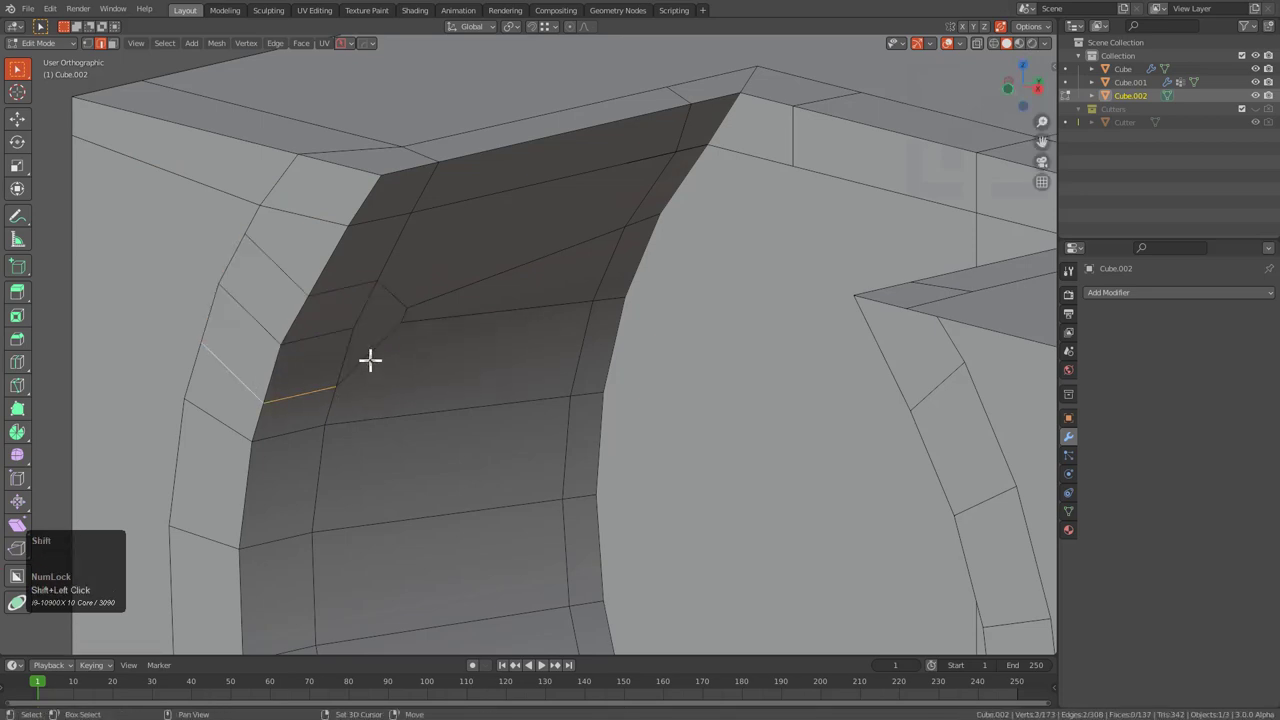
- Pick a new bevel vertex and the corner vertex to connect with J
{"action": "key", "text": "ctrl+x"}
{"action": "key", "text": "1"}
{"action": "left_click", "coordinate": [340, 372]}
{"action": "left_click", "coordinate": [353, 326]}
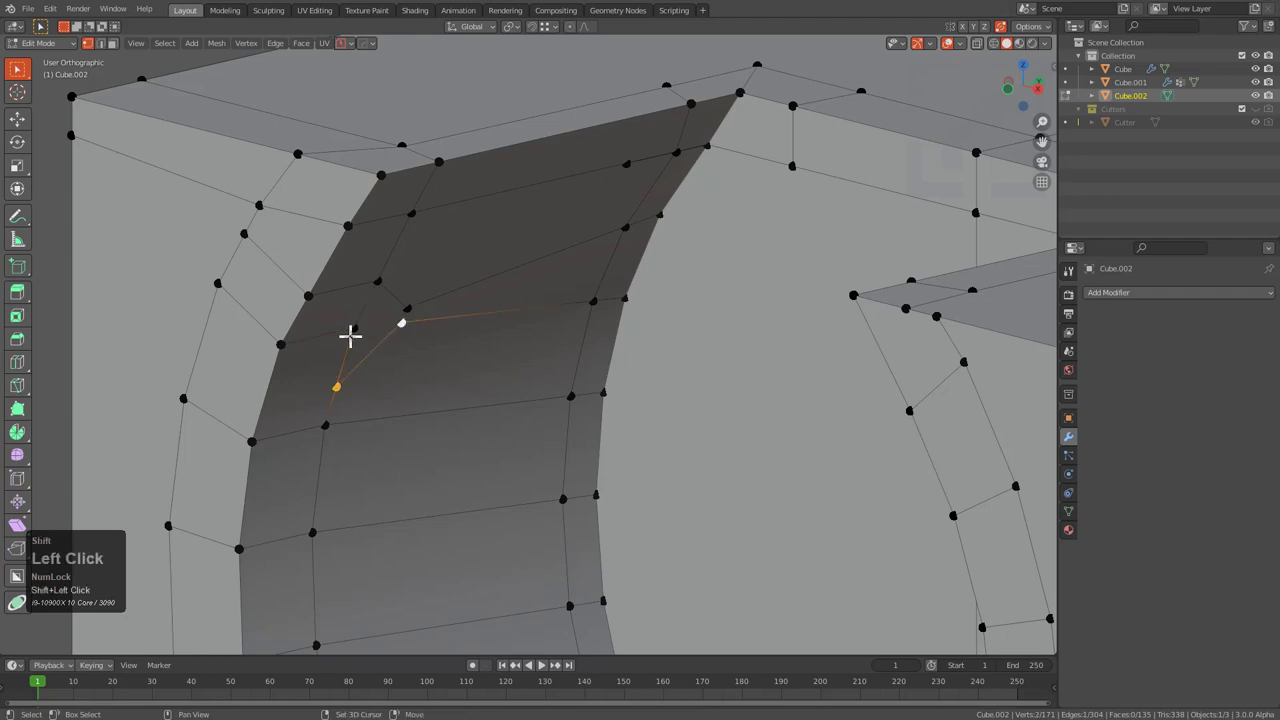
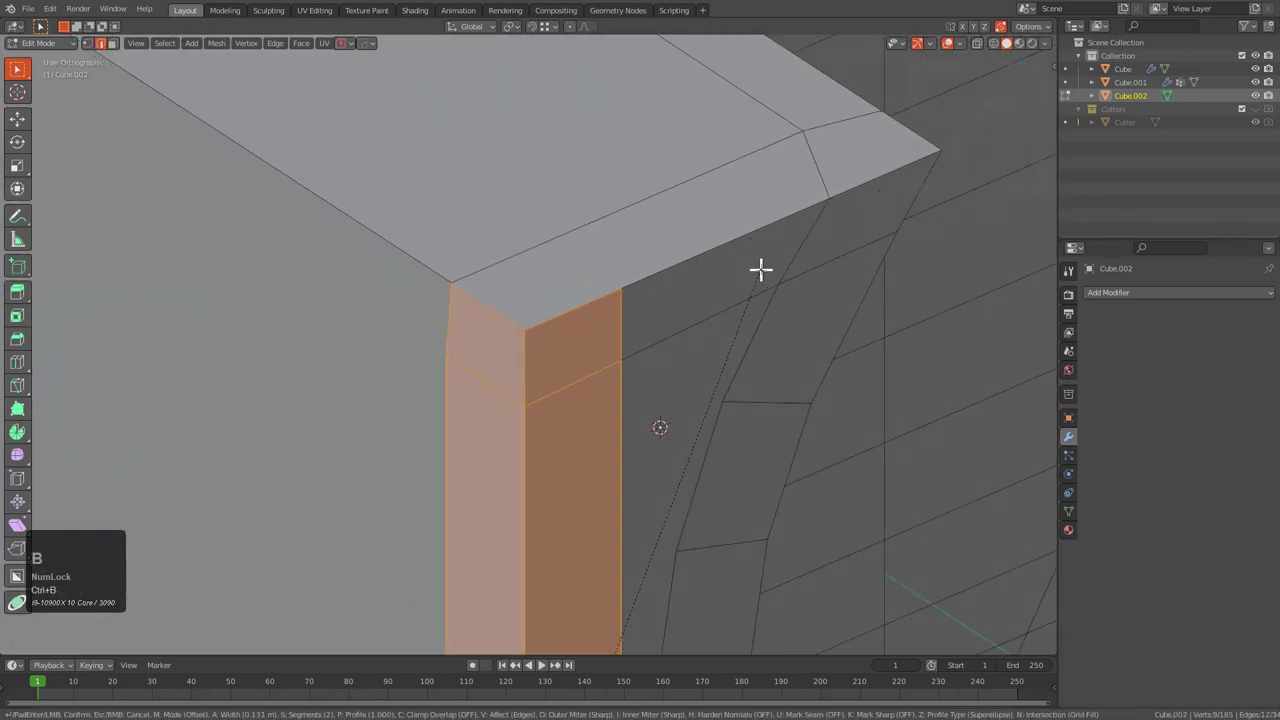
- Select all vertices and merge duplicates by distance
{"action": "double_click", "coordinate": [749, 266]}
{"action": "key", "text": "a"}
{"action": "type", "text": "a1"}
{"action": "right_click", "coordinate": [626, 315]}
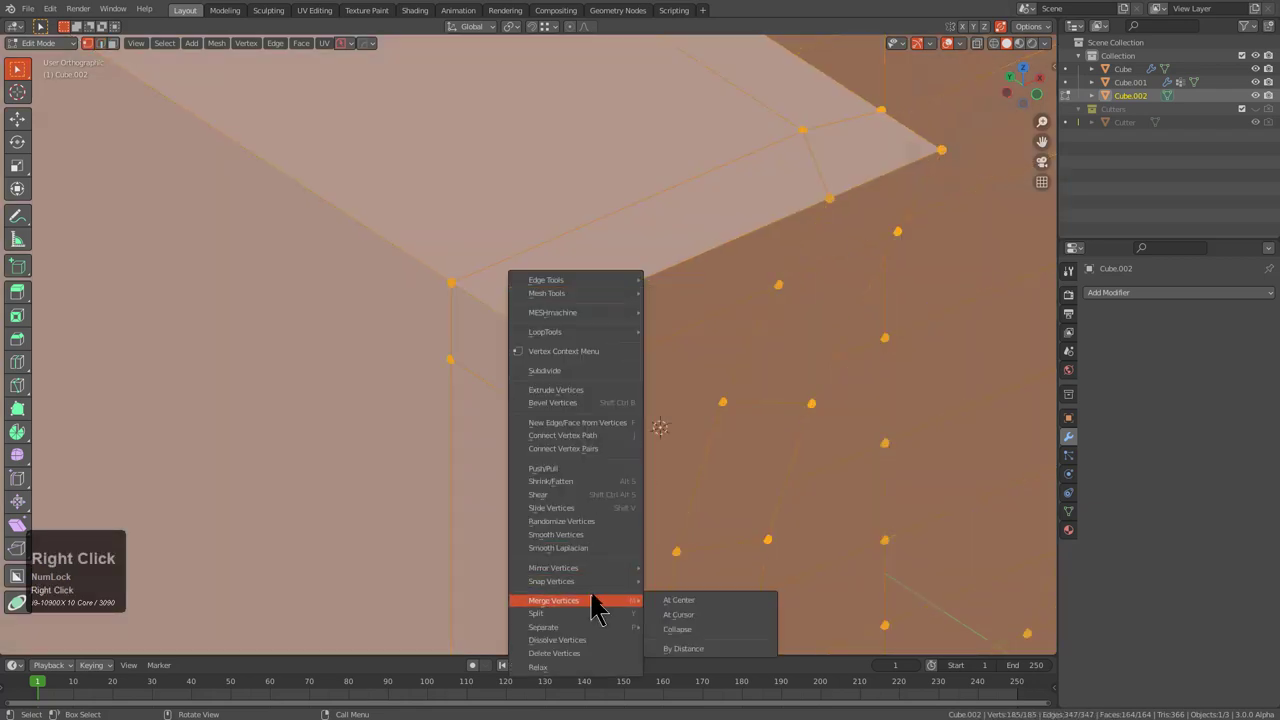
{"action": "left_click", "coordinate": [686, 657]}
{"action": "scroll", "scroll_direction": "down", "scroll_amount": 3}
{"action": "key", "text": "alt+a"}
- Select the cube's bottom edge loop and bevel it into a wide strip
{"action": "middle_click", "coordinate": [554, 399]}
{"action": "scroll", "scroll_direction": "up", "scroll_amount": 3}
{"action": "key", "text": "2"}
{"action": "left_click", "coordinate": [470, 487]}
{"action": "double_click", "coordinate": [406, 350]}
{"action": "middle_click", "coordinate": [423, 402]}
{"action": "left_click", "coordinate": [564, 266]}
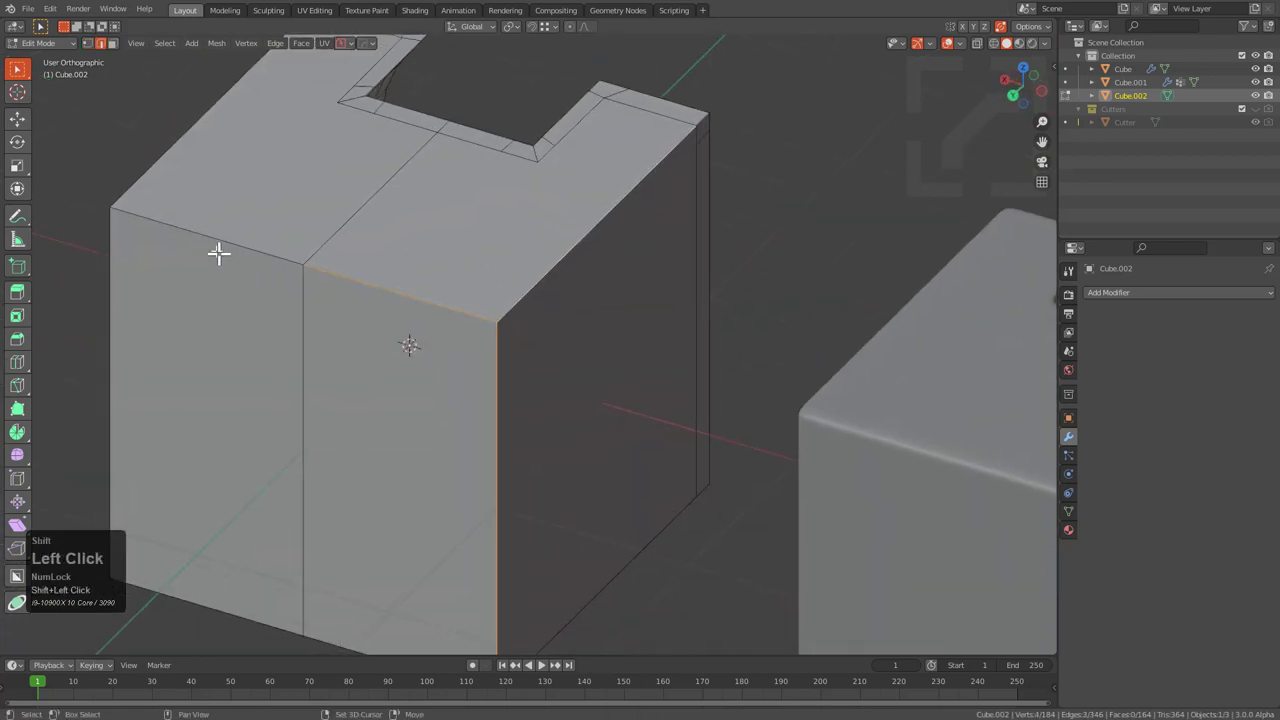
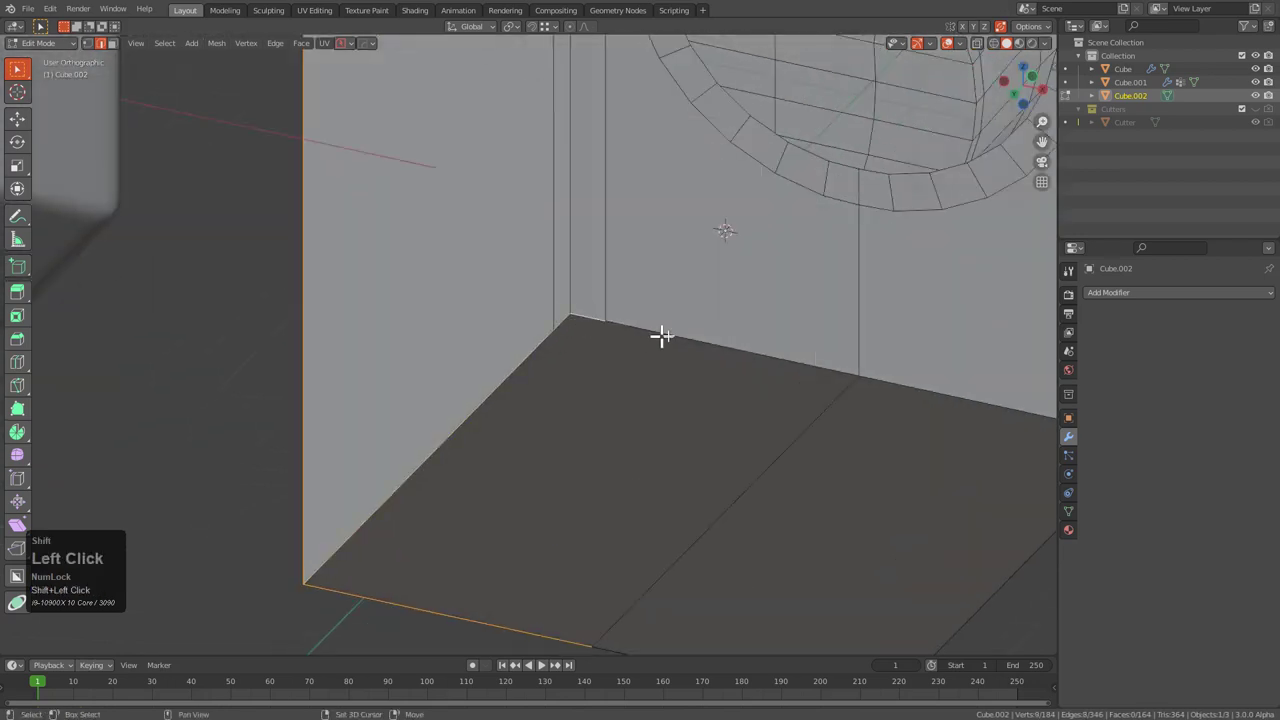
{"action": "middle_click", "coordinate": [842, 393]}
{"action": "scroll", "scroll_direction": "up", "scroll_amount": 3}
{"action": "key", "text": "ctrl+b"}
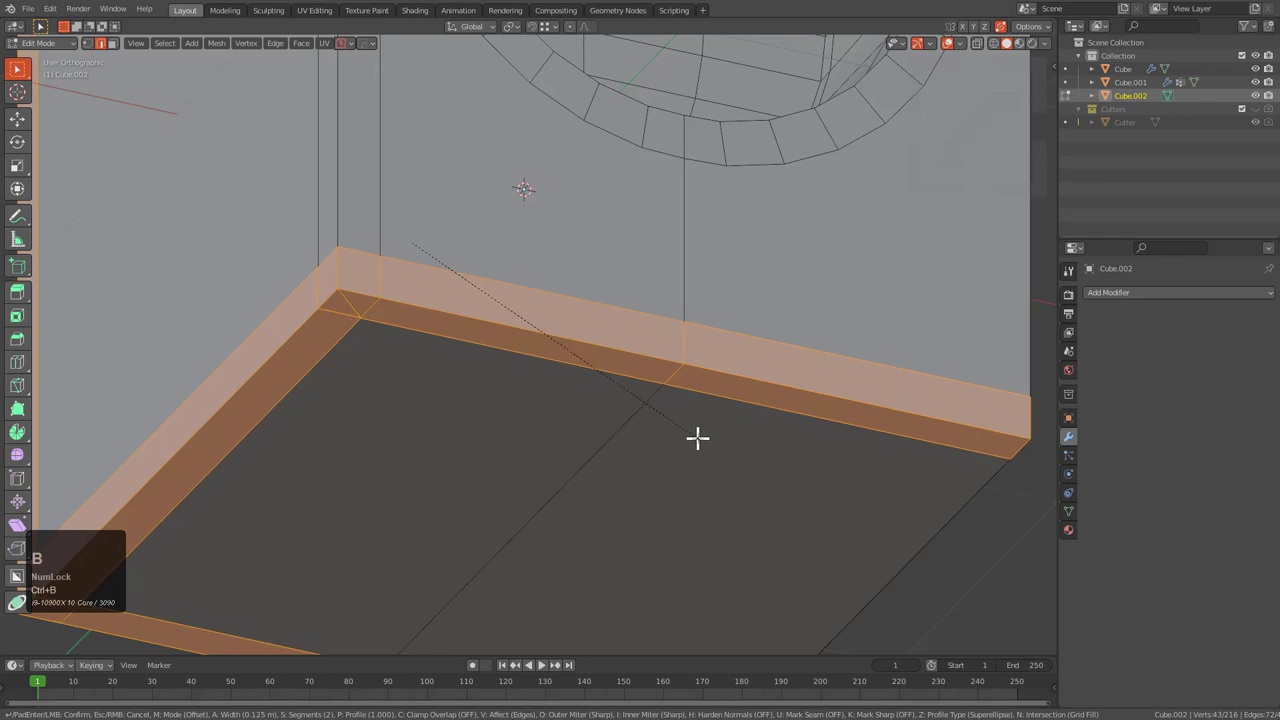
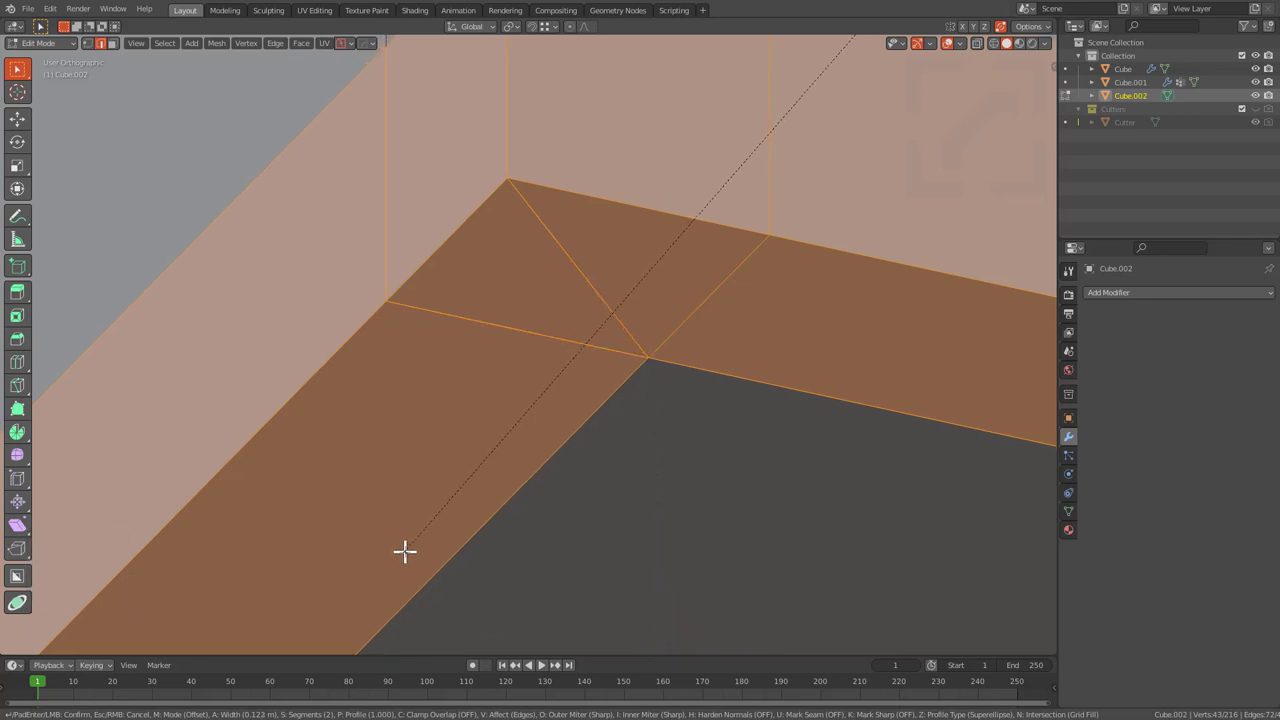
- Bring up the vertex menu to merge the mitred corner vertices at center
{"action": "key", "text": "1"}
{"action": "right_click", "coordinate": [664, 374]}
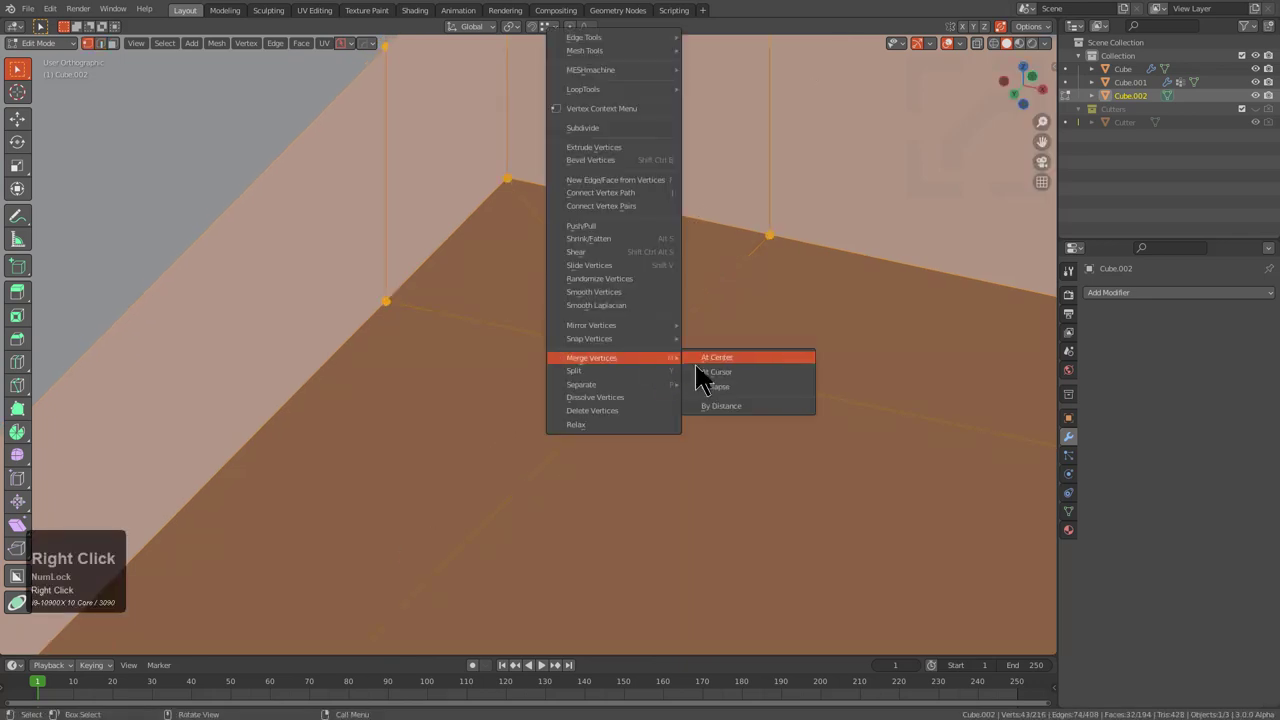
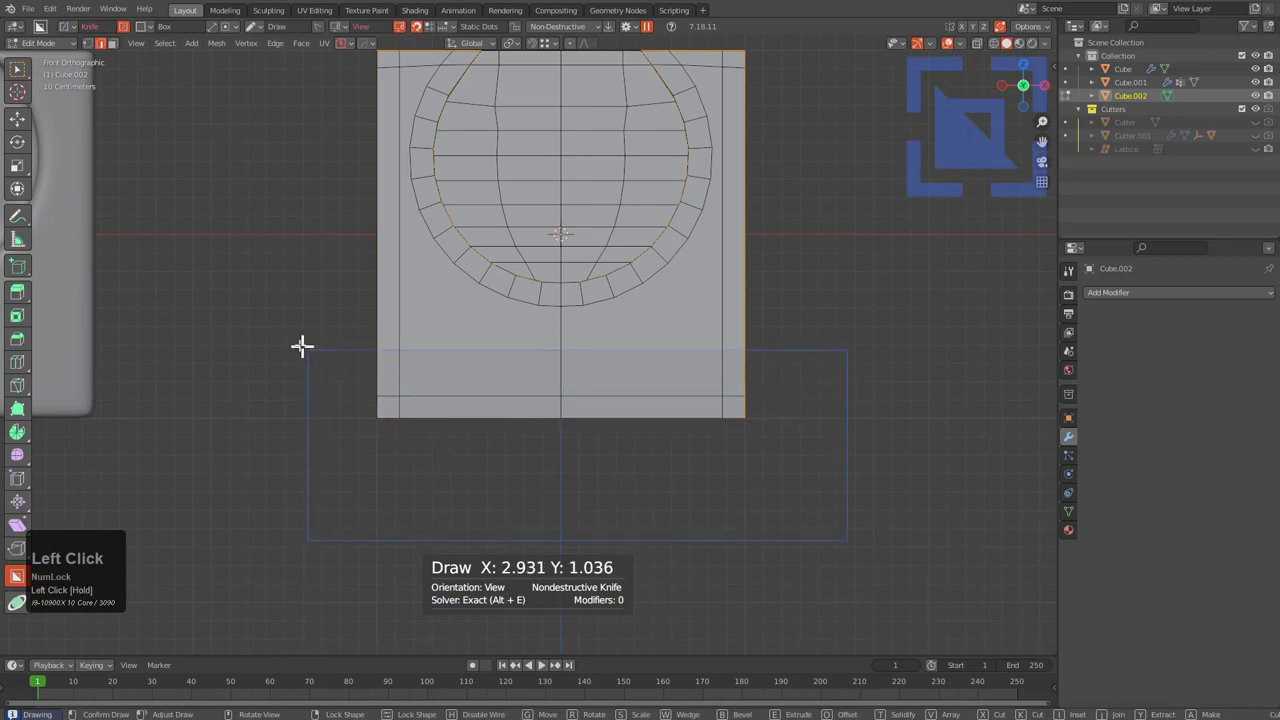
- Frame the viewport on Cube.002 and select it ready for a new modifier
{"action": "middle_click", "coordinate": [422, 329]}
{"action": "middle_click", "coordinate": [477, 405]}
{"action": "scroll", "scroll_direction": "up", "scroll_amount": 3}
{"action": "key", "text": "ctrl+r"}
{"action": "scroll", "scroll_direction": "up", "scroll_amount": 3}
{"action": "left_click", "coordinate": [487, 326]}
{"action": "right_click", "coordinate": [487, 326]}
{"action": "middle_click", "coordinate": [692, 351]}
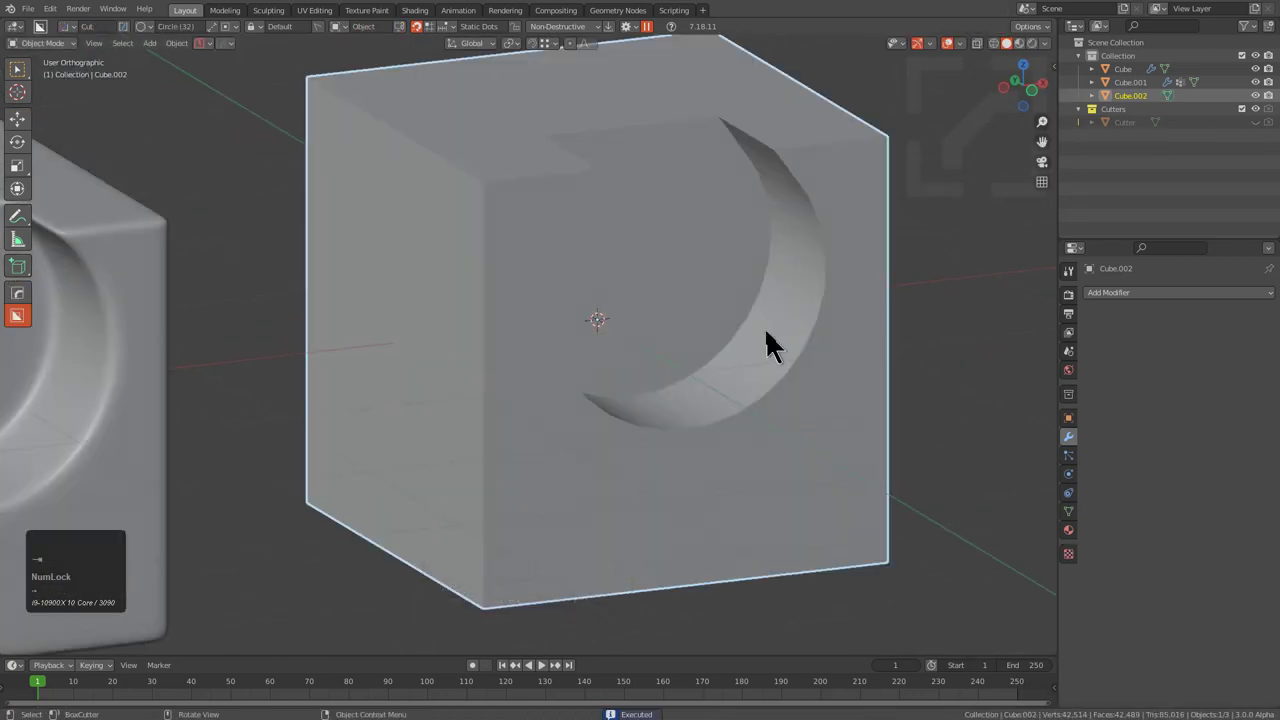
- Add a Subdivision modifier to Cube.002 from the HardOps Q menu and raise its viewport level
{"action": "key", "text": "q"}
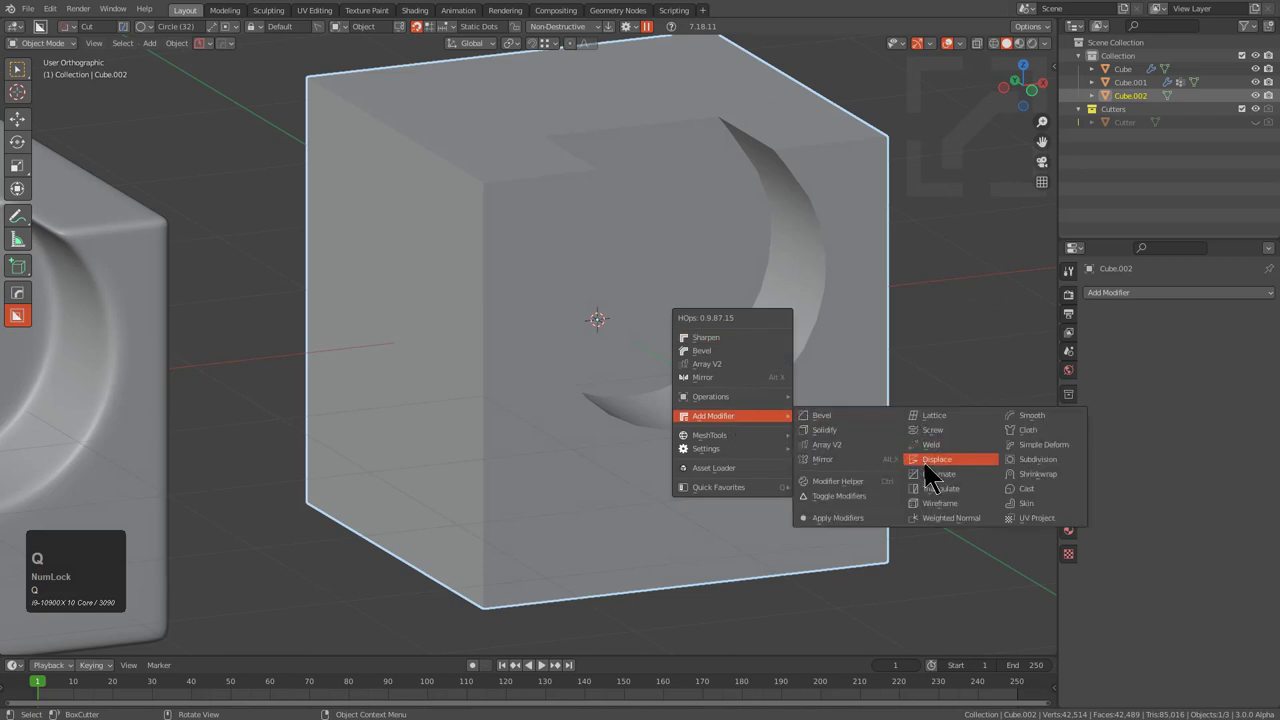
{"action": "left_click", "coordinate": [942, 502]}
{"action": "key", "text": "ctrl+1"}
{"action": "key", "text": "ctrl+2"}
- Slide the subdivided cube along X away from the others and unhide all objects (Alt+H)
{"action": "left_click_drag", "start_coordinate": [798, 348], "coordinate": [748, 374]}
{"action": "scroll", "scroll_direction": "down", "scroll_amount": 3}
{"action": "middle_click", "coordinate": [436, 373]}
{"action": "scroll", "scroll_direction": "down", "scroll_amount": 3}
{"action": "middle_click", "coordinate": [434, 373]}
{"action": "middle_click", "coordinate": [691, 409]}
{"action": "key", "text": "g"}
{"action": "key", "text": "x"}
{"action": "left_click", "coordinate": [576, 378]}
{"action": "key", "text": "alt+v"}
{"action": "left_click", "coordinate": [508, 403]}
{"action": "middle_click", "coordinate": [528, 399]}
{"action": "key", "text": "ctrl+z"}
{"action": "key", "text": "2"}
{"action": "key", "text": "alt+h"}
{"action": "left_click", "coordinate": [944, 299]}
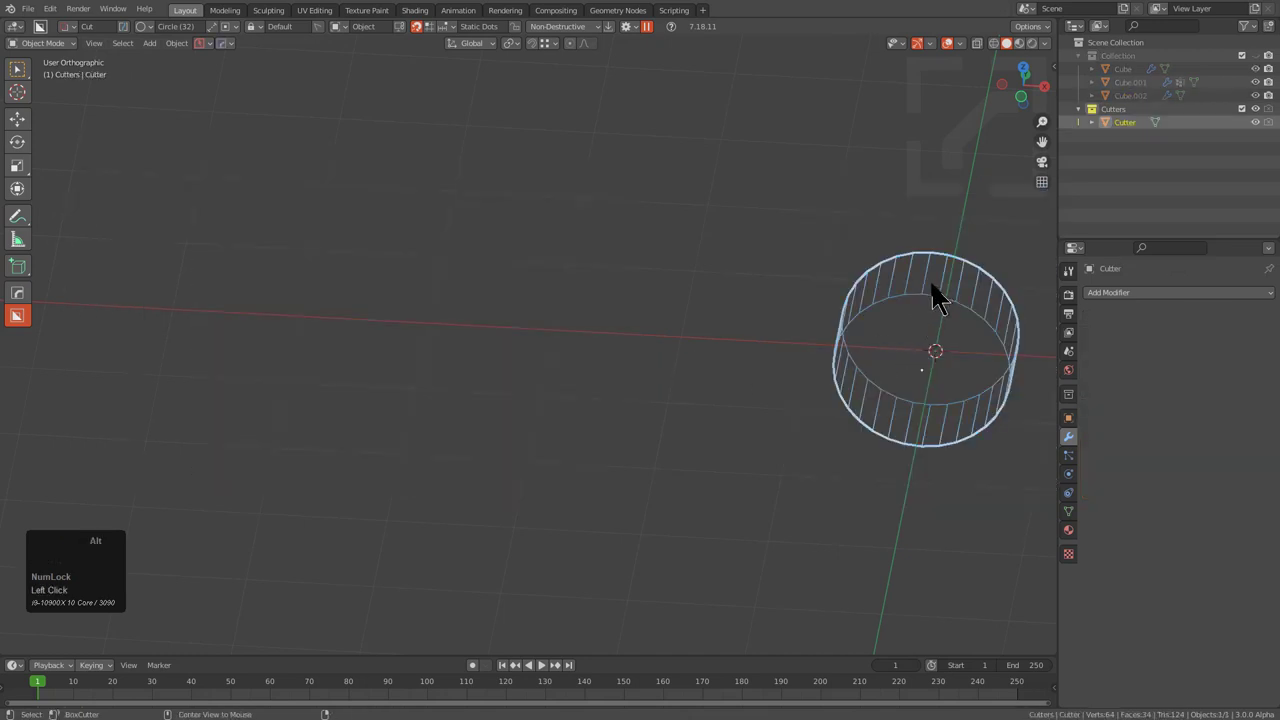
- Change an option in the Alt+P pop-up menu, entering the value 22
{"action": "key", "text": "alt+p"}
{"action": "key", "text": "Down"}
{"action": "key", "text": "Return"}
{"action": "key", "text": "2"}
{"action": "type", "text": "22"}
{"action": "key", "text": "shift+1"}
{"action": "left_click", "coordinate": [890, 244]}
- Move the cubes along X so all three recessed blocks sit side by side, then deselect
{"action": "key", "text": "g"}
{"action": "key", "text": "x"}
{"action": "left_click", "coordinate": [776, 253]}
{"action": "left_click", "coordinate": [529, 252]}
{"action": "key", "text": "g"}
{"action": "key", "text": "x"}
{"action": "left_click", "coordinate": [458, 324]}
{"action": "key", "text": "alt+a"}
- Set the subdivision viewport level to 3 and orbit to compare the three blocks
{"action": "middle_click", "coordinate": [502, 347]}
{"action": "middle_click", "coordinate": [598, 349]}
{"action": "middle_click", "coordinate": [640, 337]}
{"action": "key", "text": "alt+a"}
{"action": "scroll", "scroll_direction": "up", "scroll_amount": 3}
{"action": "scroll", "scroll_direction": "down", "scroll_amount": 3}
{"action": "middle_click", "coordinate": [670, 298]}
{"action": "key", "text": "alt+v"}
{"action": "left_click", "coordinate": [672, 298]}
{"action": "middle_click", "coordinate": [712, 299]}
{"action": "left_click", "coordinate": [796, 282]}
{"action": "key", "text": "ctrl+3"}
{"action": "left_click", "coordinate": [502, 312]}
{"action": "key", "text": "alt+v"}
{"action": "left_click", "coordinate": [402, 367]}
{"action": "key", "text": "alt+a"}
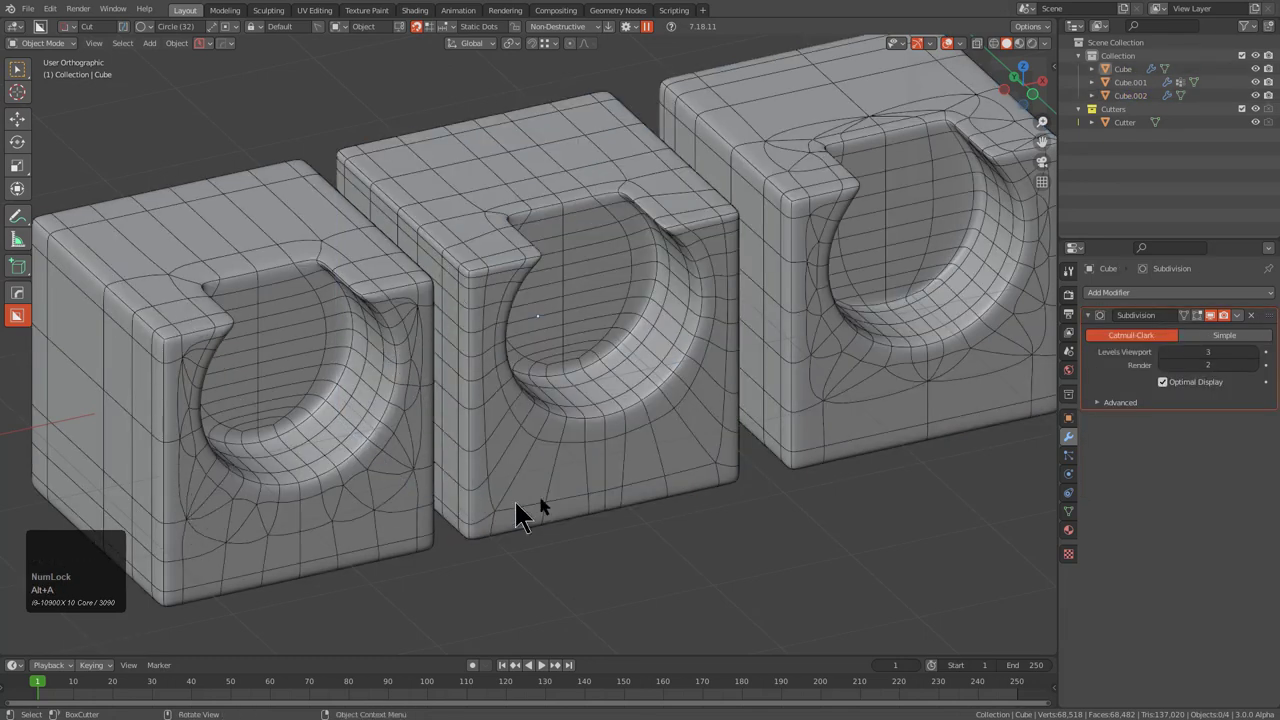
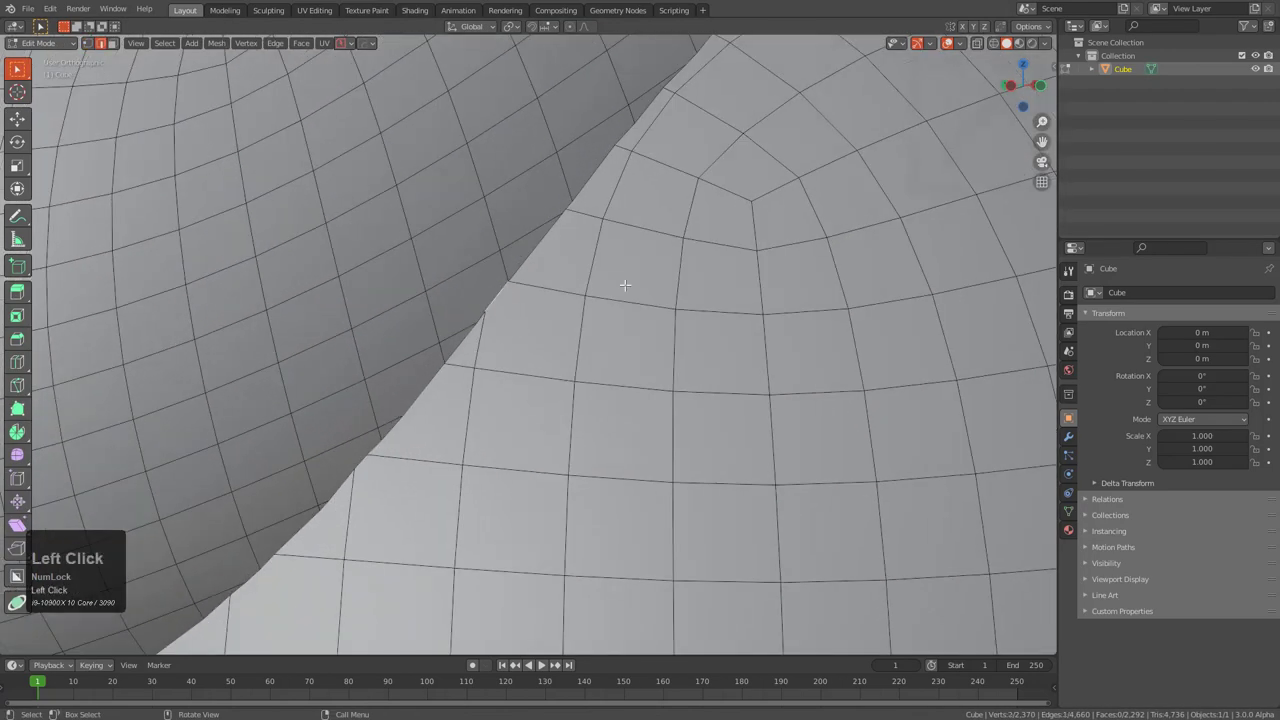
- Bring up the MESHmachine Y menu on the seam loop to start Boolean Cleanup
{"action": "key", "text": "y"}
{"action": "key", "text": "y"}
{"action": "scroll", "scroll_direction": "down", "scroll_amount": 3}
{"action": "key", "text": "y"}
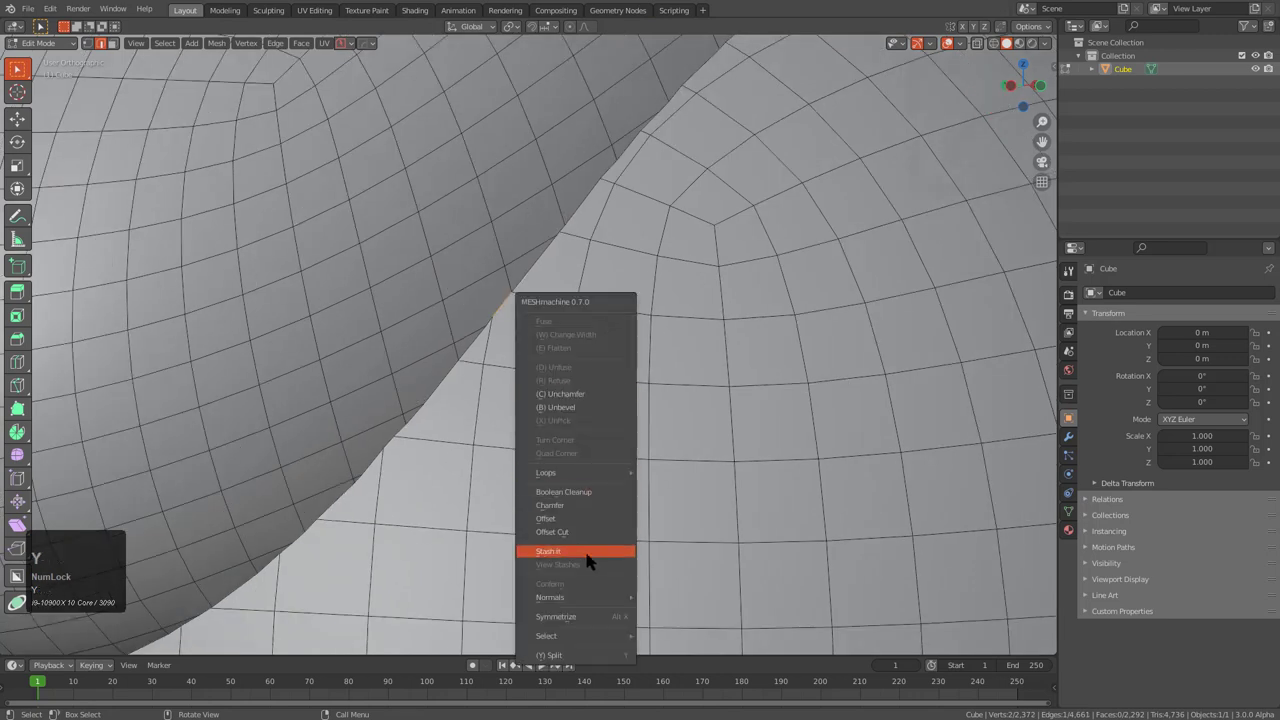
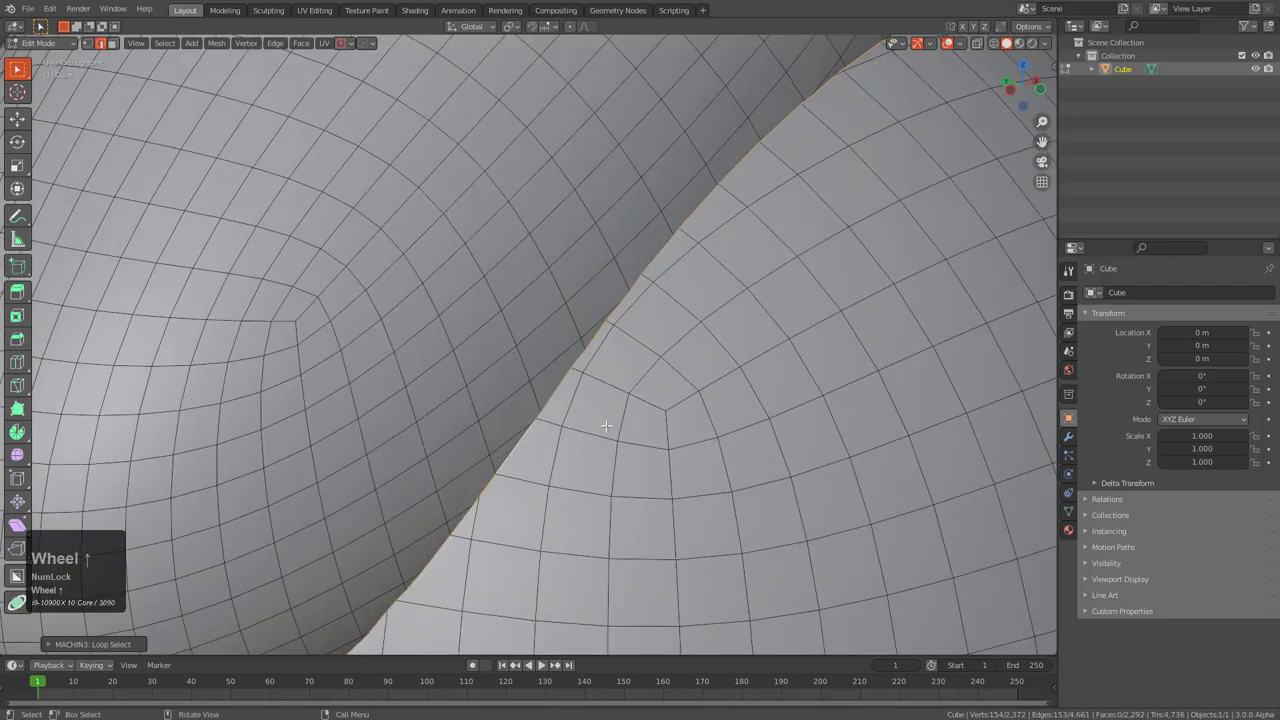
{"action": "scroll", "scroll_direction": "down", "scroll_amount": 3}
{"action": "key", "text": "y"}
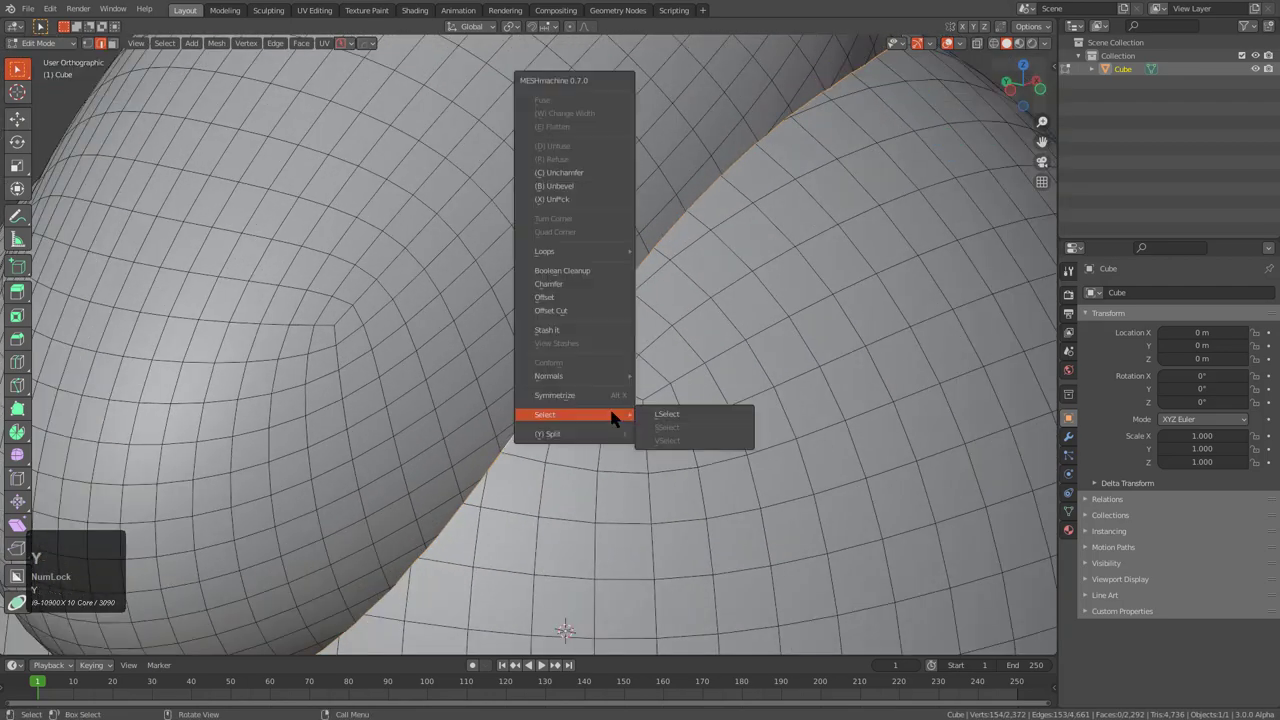
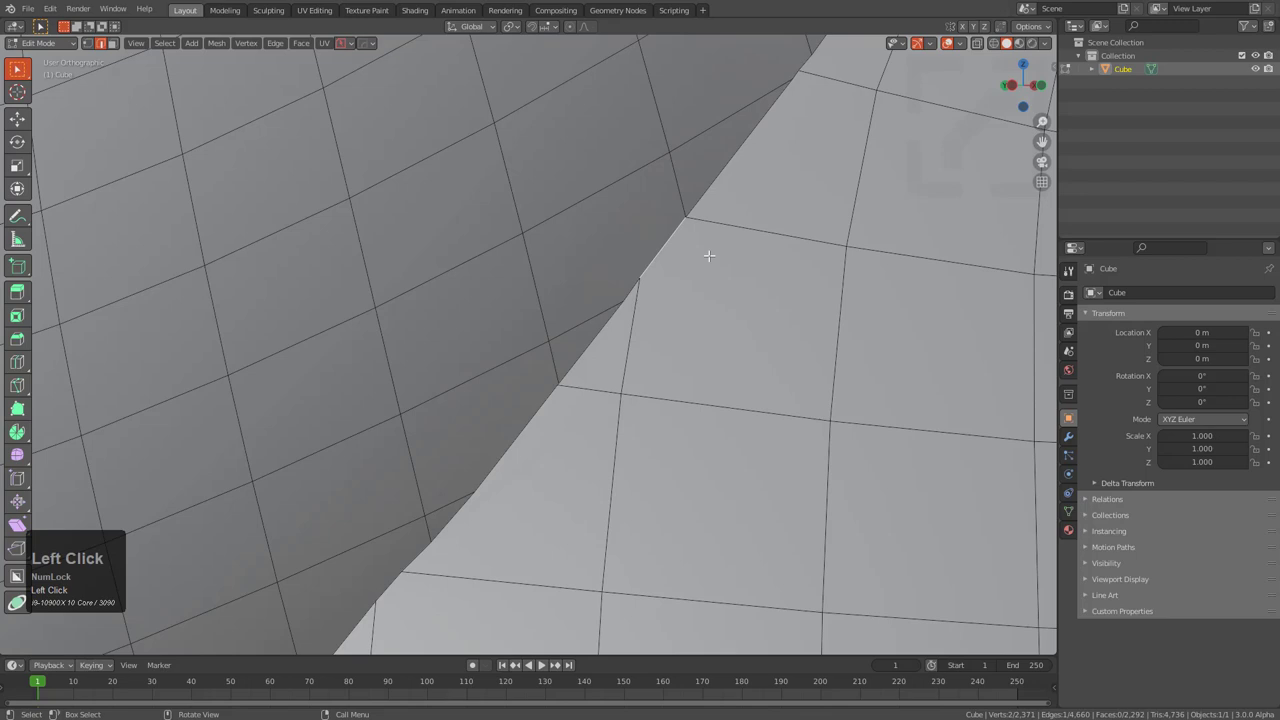
{"action": "key", "text": "y"}
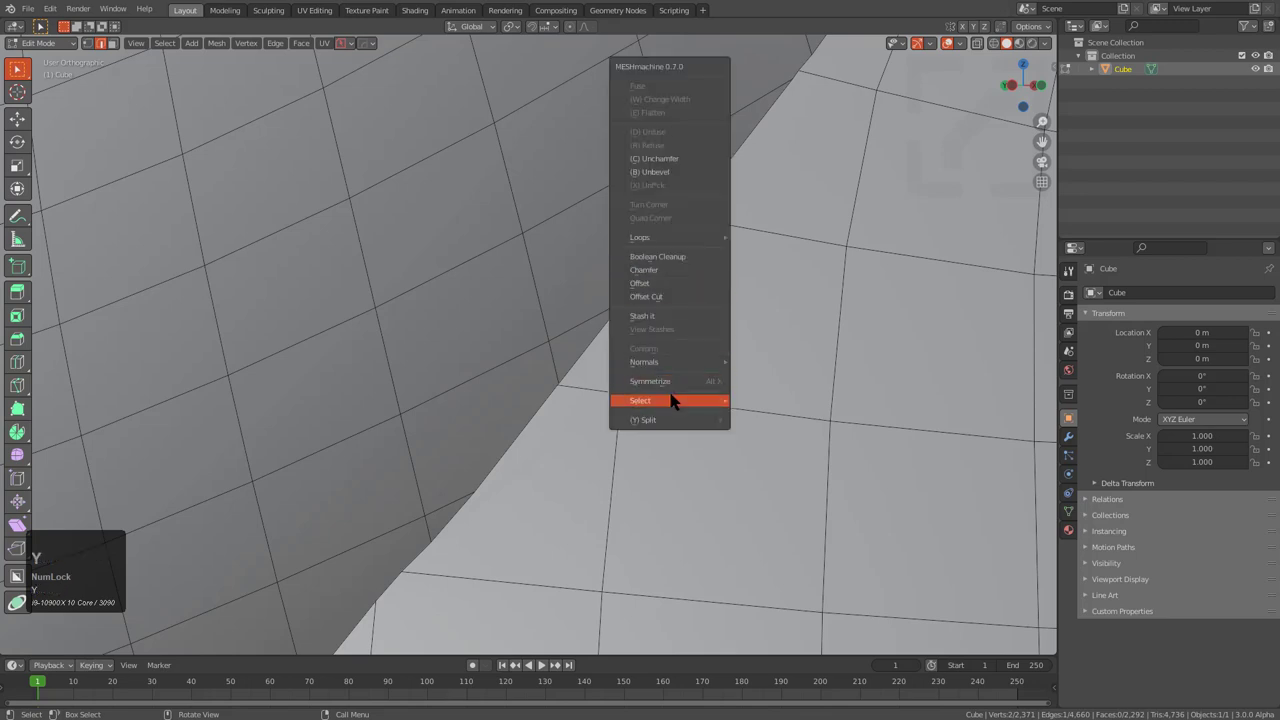
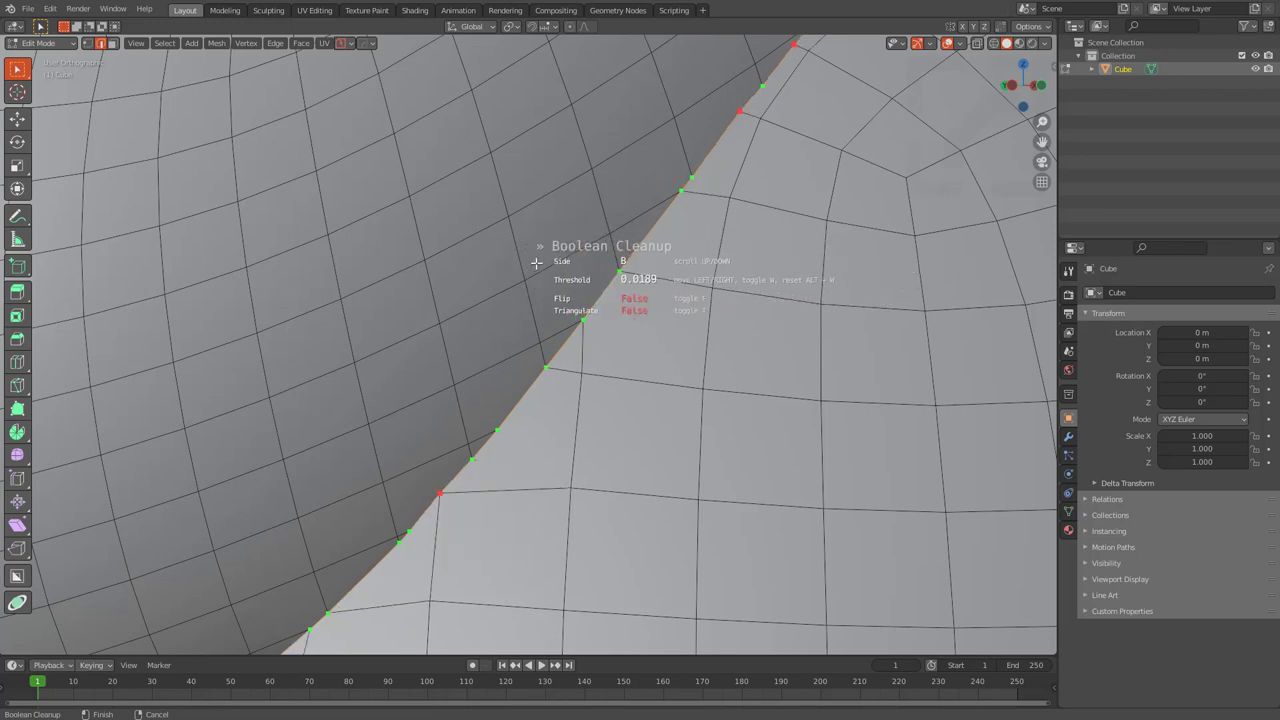
- Raise the Boolean Cleanup threshold to about 0.049 so the close seam vertices merge
{"action": "scroll", "scroll_direction": "up", "scroll_amount": 3}
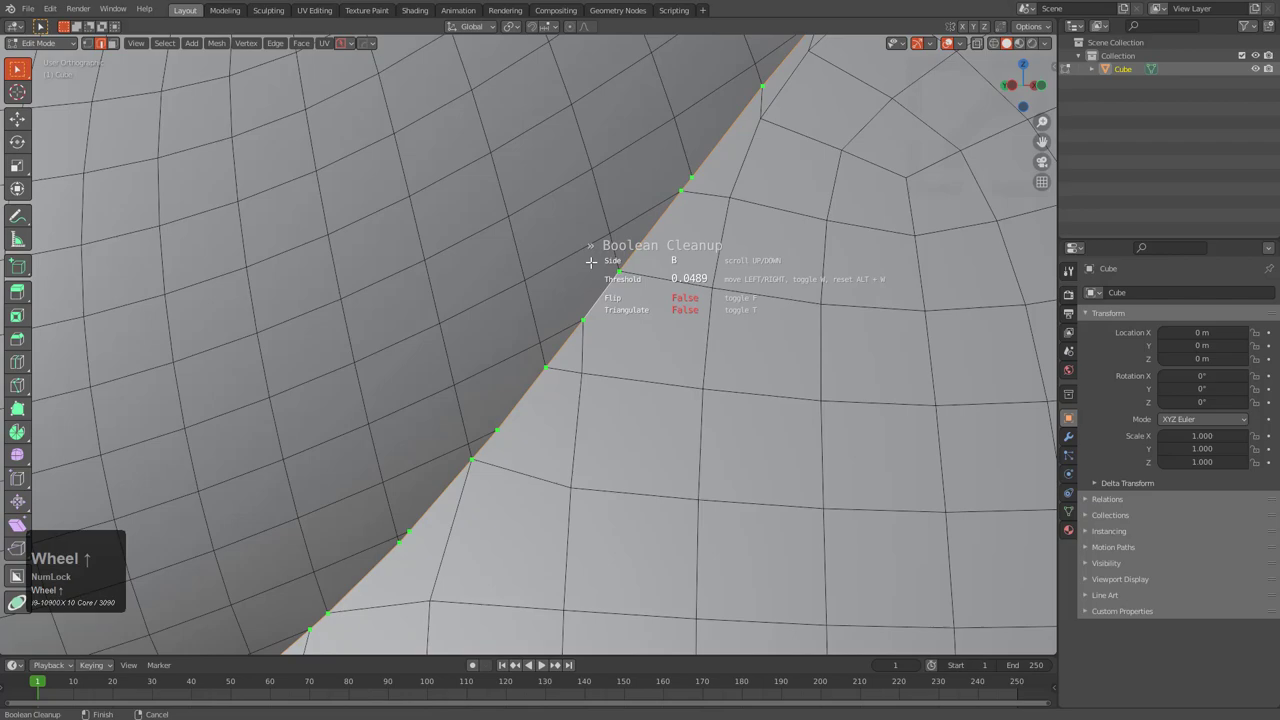
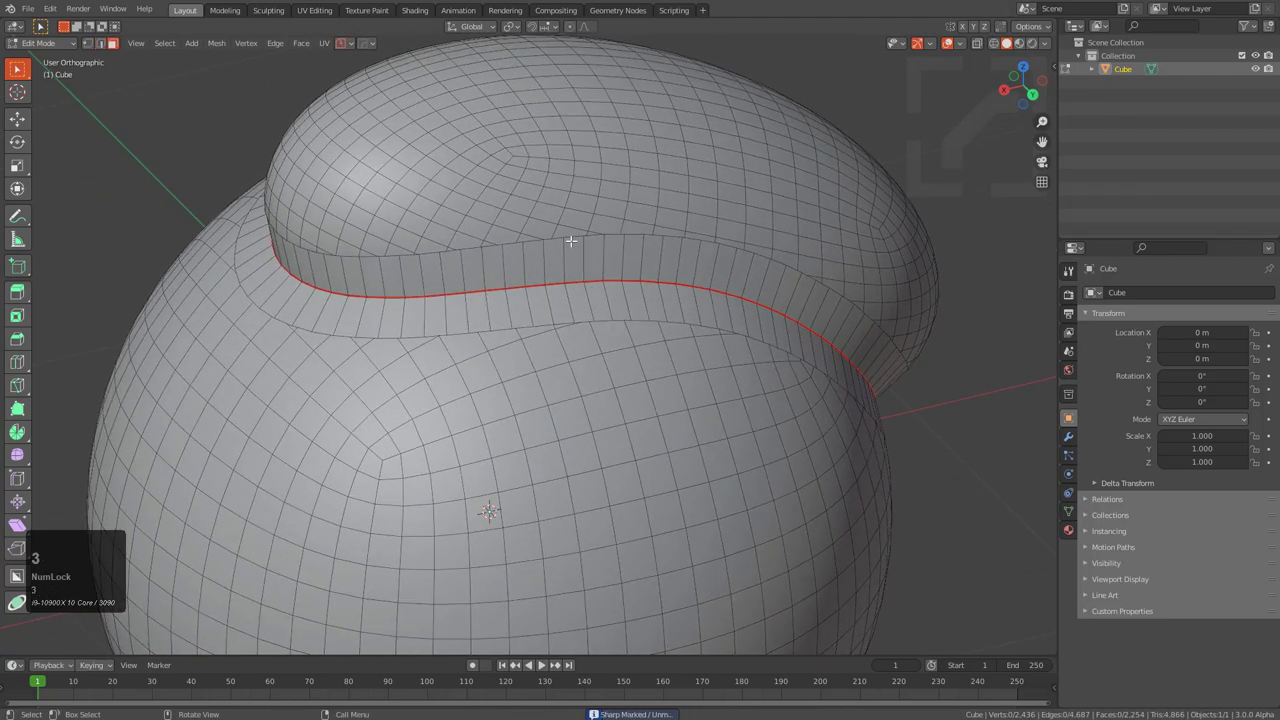
- Select the crease loop and grow the selection over the upper bulge with Ctrl+Numpad+
{"action": "key", "text": "l"}
{"action": "scroll", "scroll_direction": "up", "scroll_amount": 3}
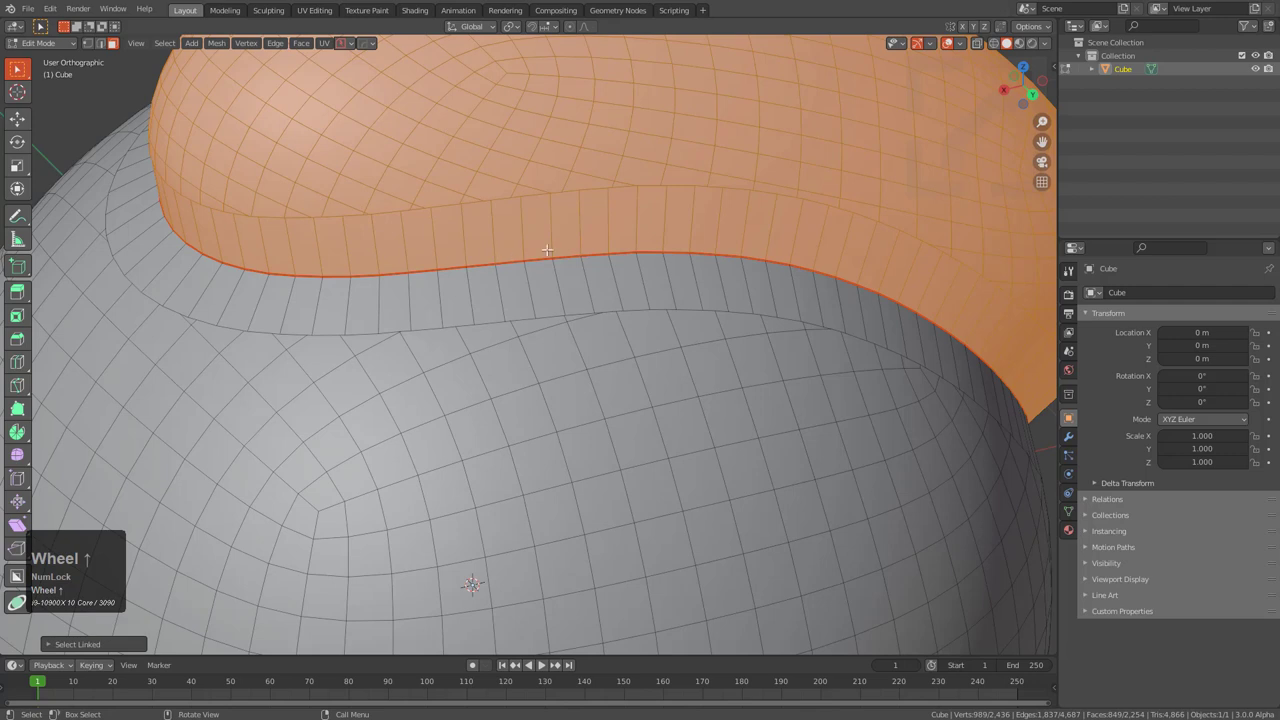
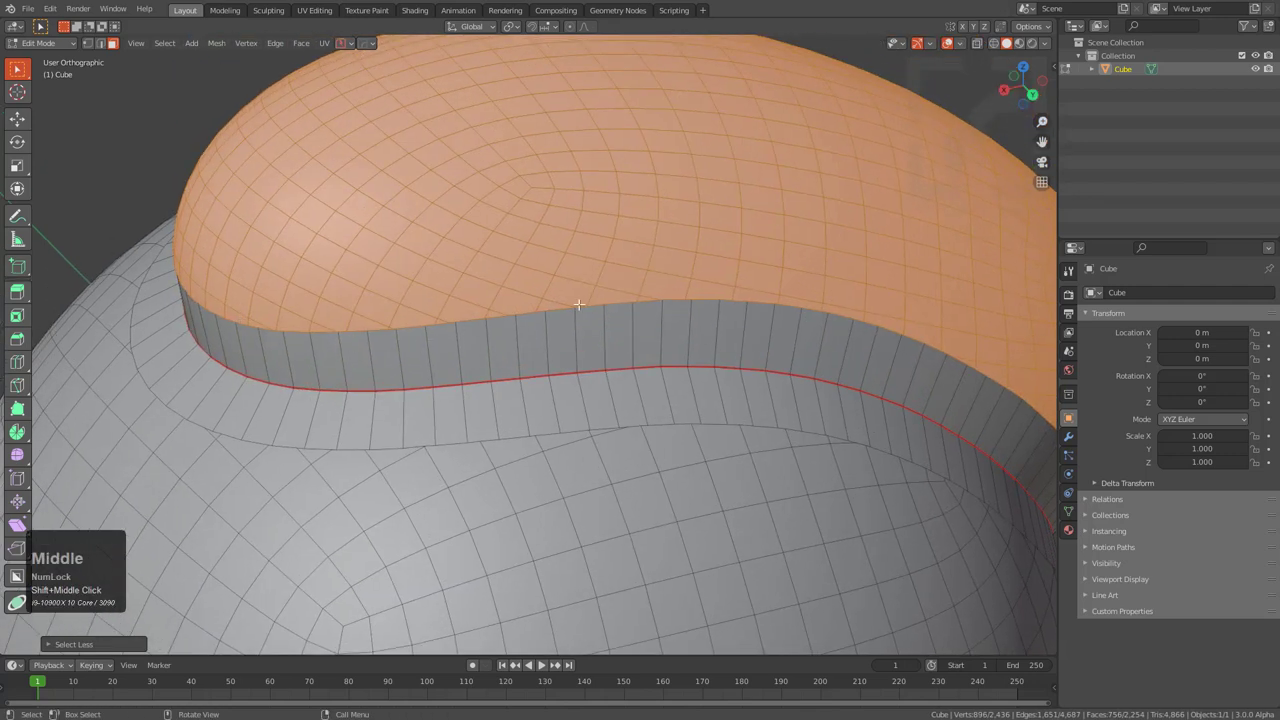
{"action": "scroll", "scroll_direction": "up", "scroll_amount": 3}
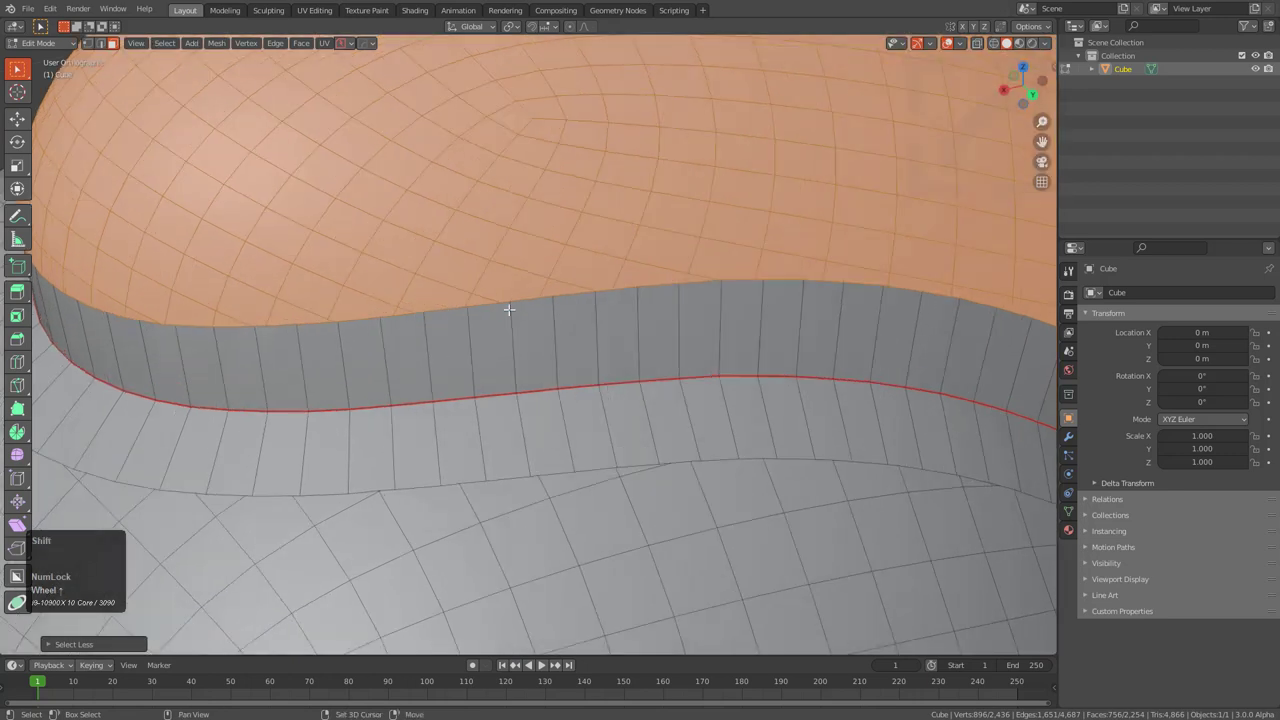
{"action": "key", "text": "shift+`"}
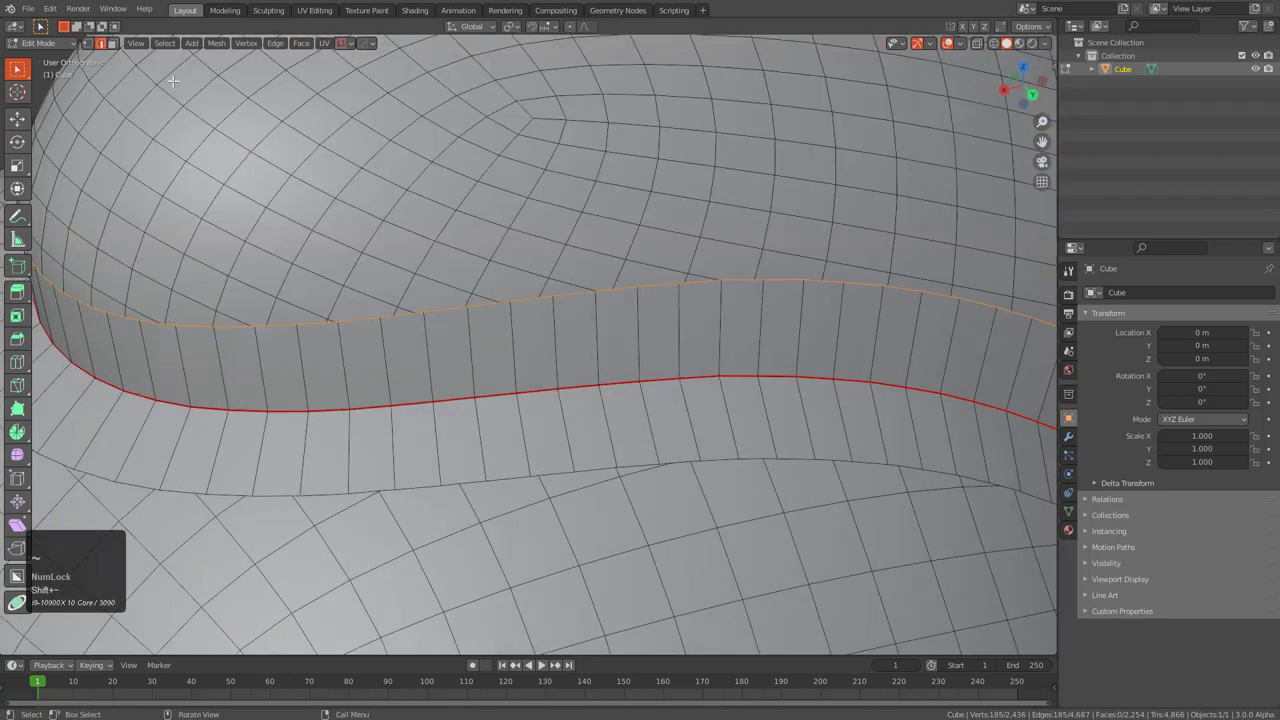
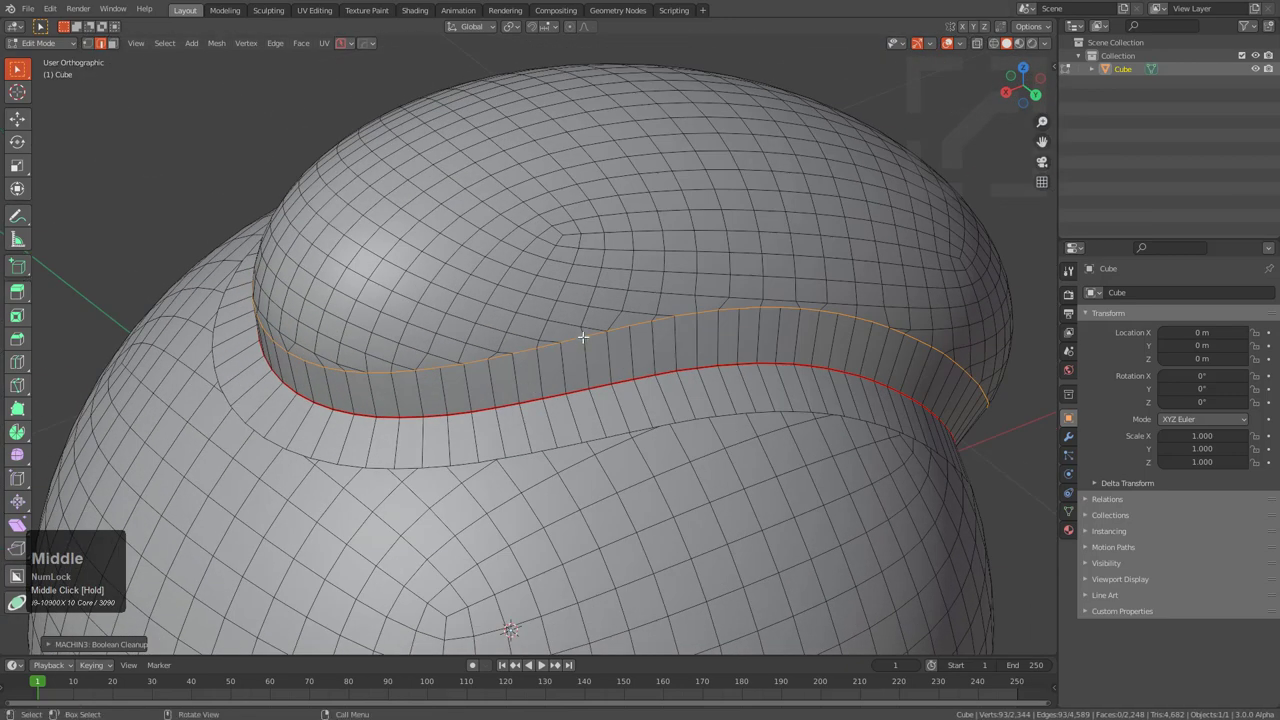
{"action": "key", "text": "alt+a"}
{"action": "key", "text": "3"}
{"action": "key", "text": "l"}
{"action": "key", "text": "ctrl+KP_Add"}
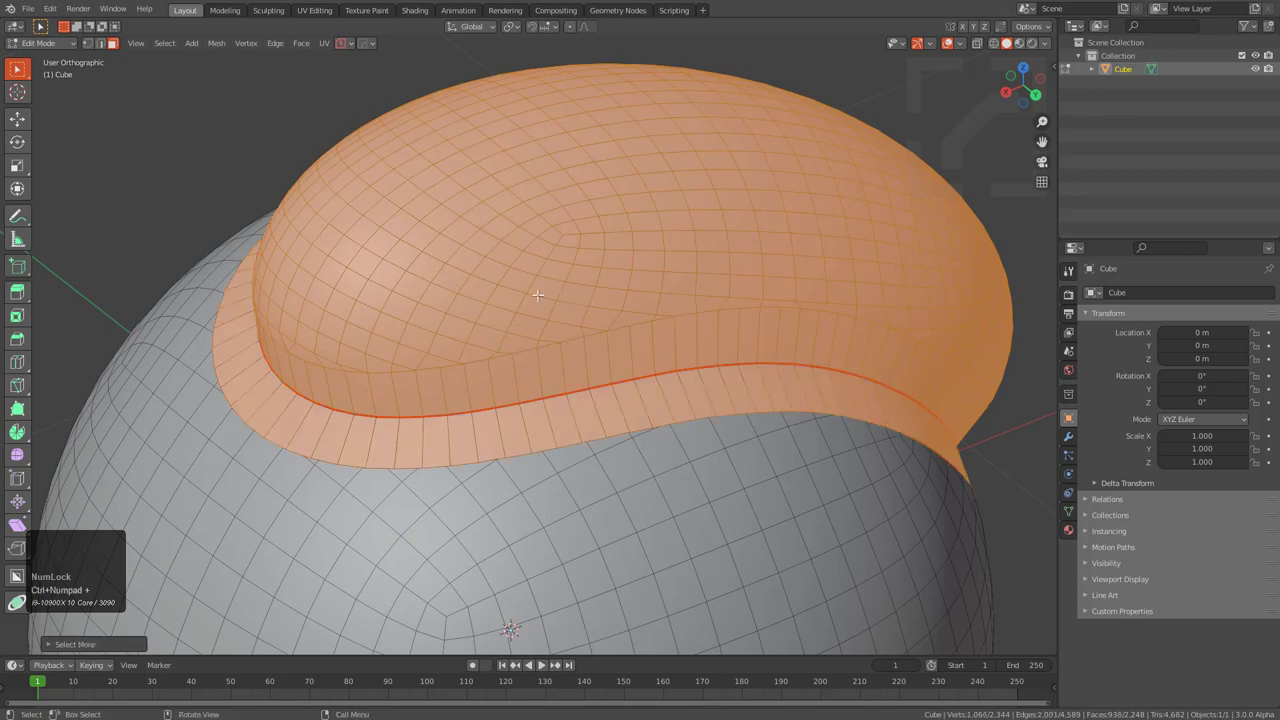
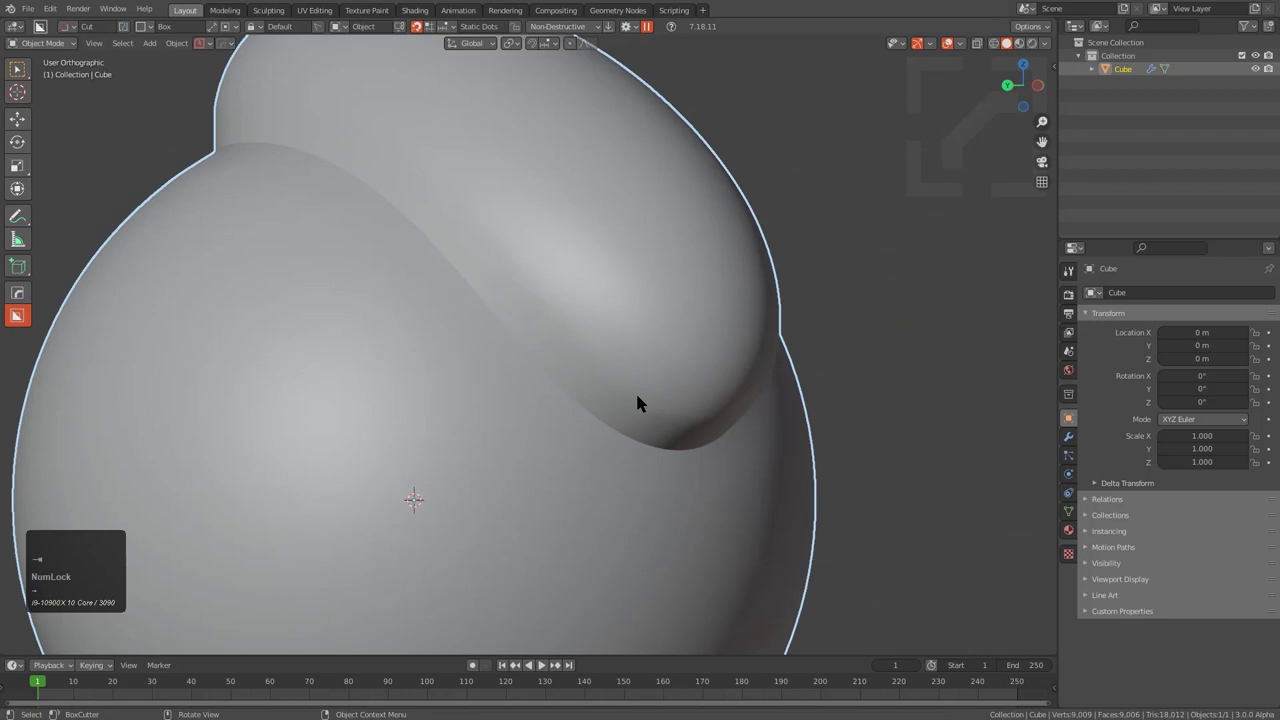
- Add a Smooth modifier with auto vertex group, 0.5 factor and 13 repeats after the subdivision
{"action": "key", "text": "q"}
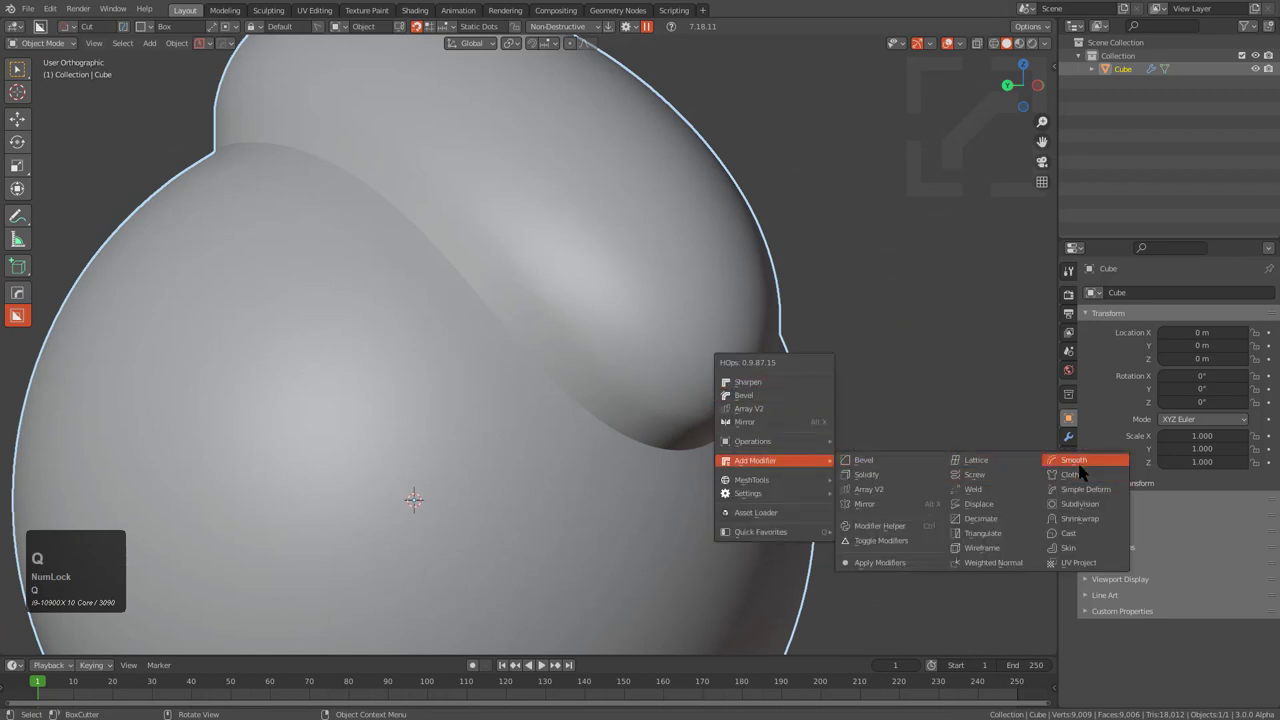
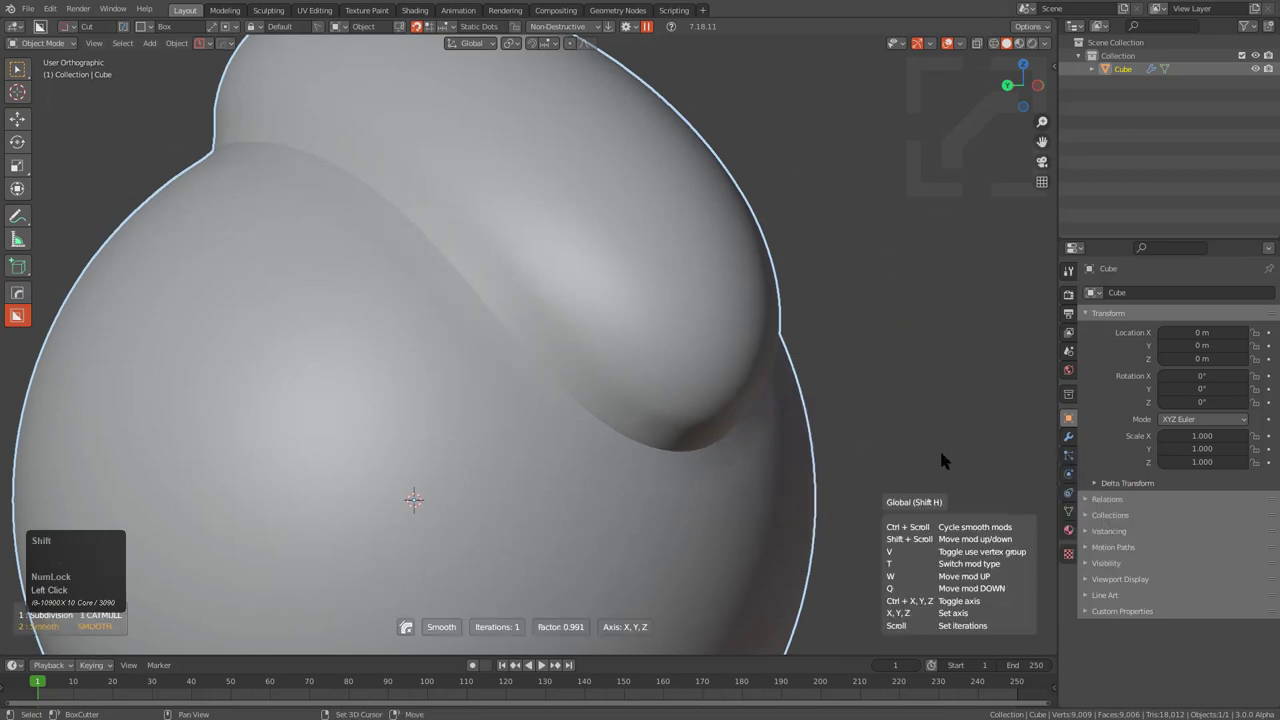
{"action": "scroll", "scroll_direction": "up", "scroll_amount": 3}
{"action": "scroll", "scroll_direction": "down", "scroll_amount": 3}
{"action": "scroll", "scroll_direction": "up", "scroll_amount": 3}
{"action": "scroll", "scroll_direction": "down", "scroll_amount": 3}
{"action": "scroll", "scroll_direction": "up", "scroll_amount": 3}
{"action": "scroll", "scroll_direction": "down", "scroll_amount": 3}
{"action": "scroll", "scroll_direction": "up", "scroll_amount": 3}
{"action": "scroll", "scroll_direction": "down", "scroll_amount": 3}
{"action": "scroll", "scroll_direction": "up", "scroll_amount": 3}
{"action": "scroll", "scroll_direction": "down", "scroll_amount": 3}
{"action": "scroll", "scroll_direction": "up", "scroll_amount": 3}
{"action": "scroll", "scroll_direction": "down", "scroll_amount": 3}
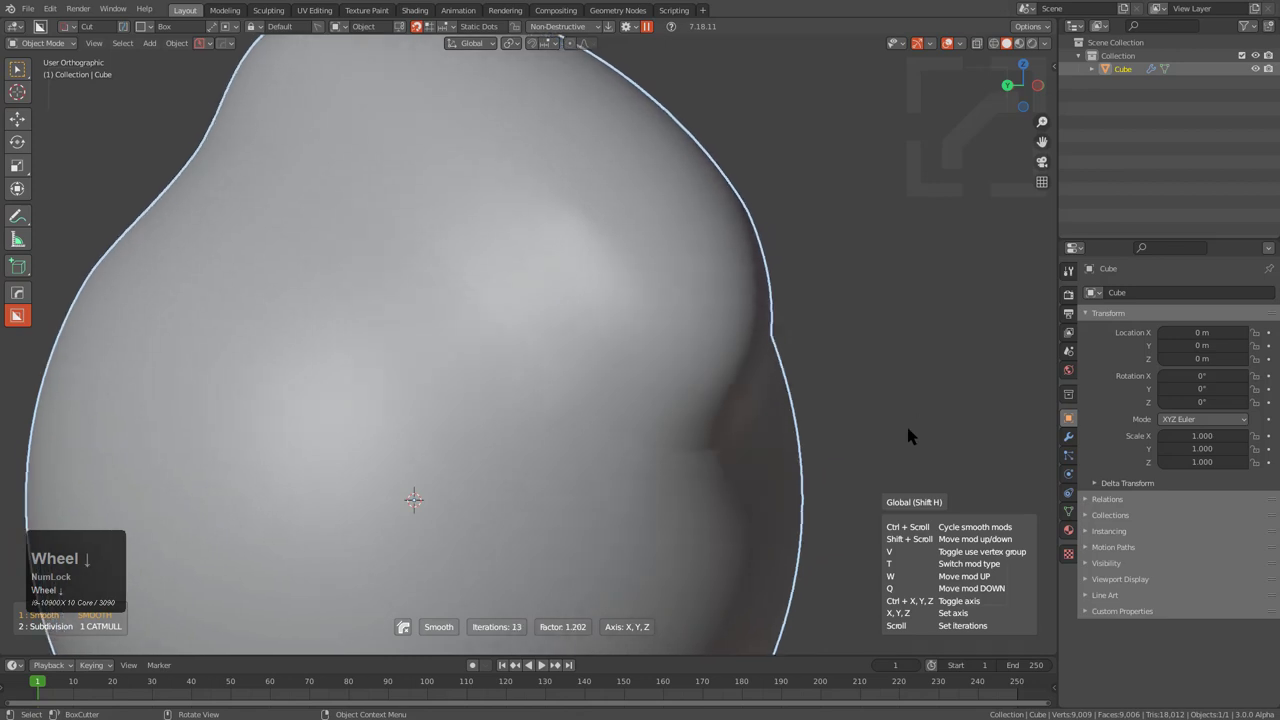
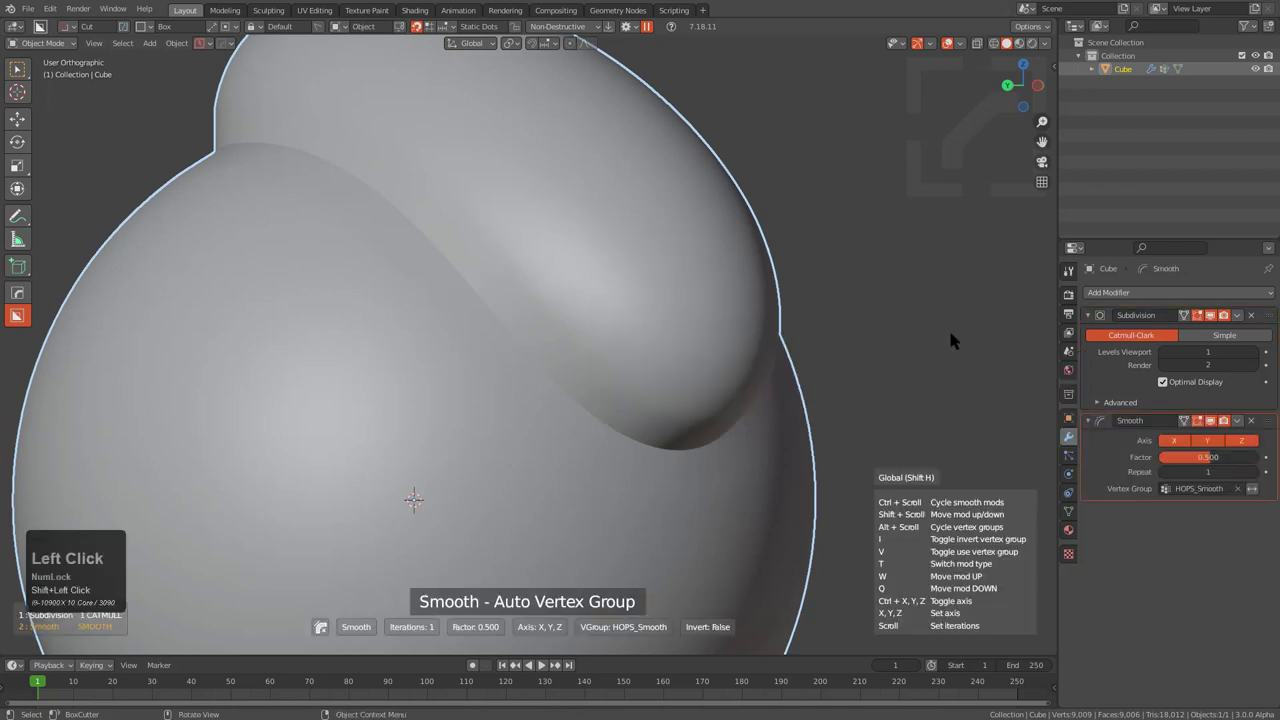
{"action": "scroll", "scroll_direction": "up", "scroll_amount": 3}
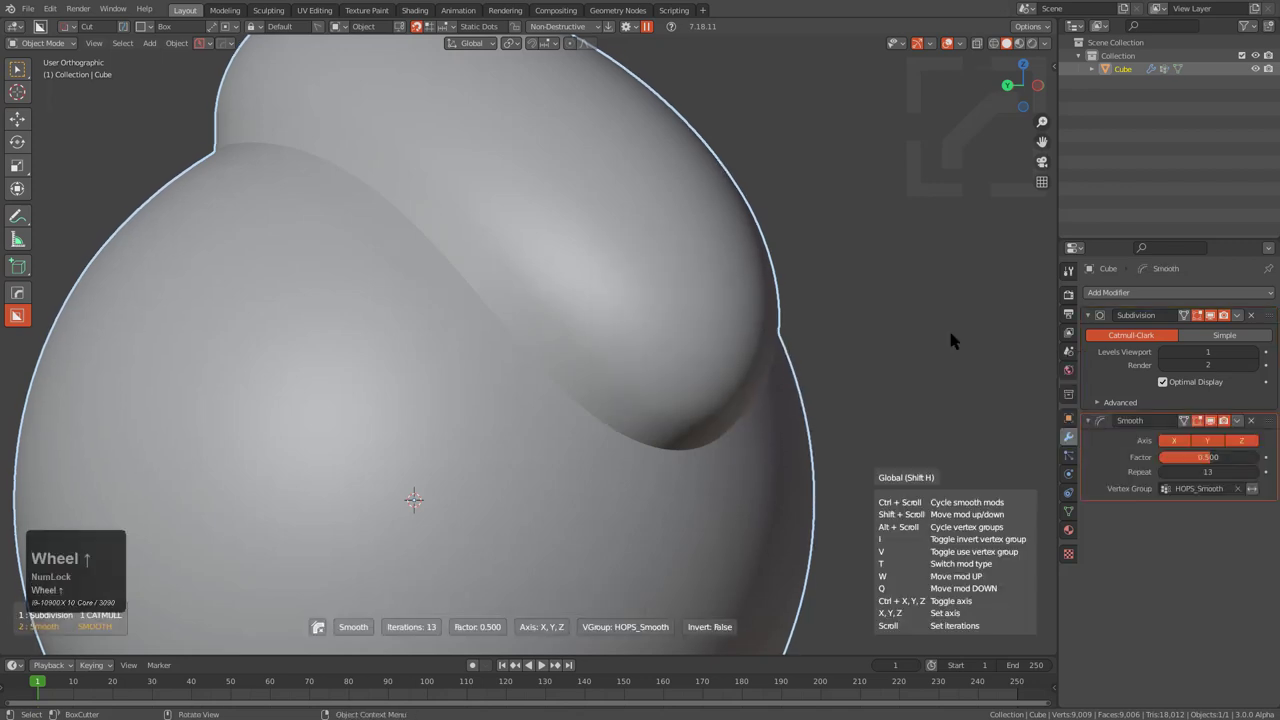
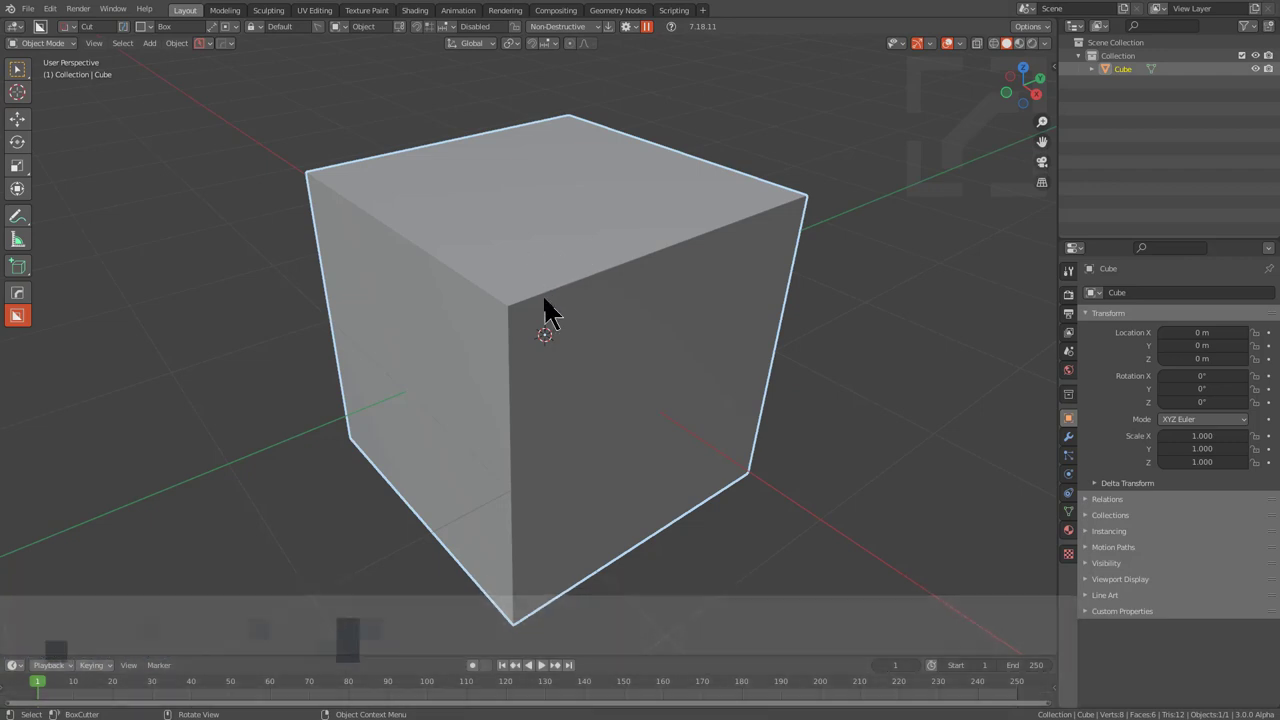
- Round the cube's front vertical edge with a narrowed half-round vertex-group bevel
{"action": "key", "text": "2"}
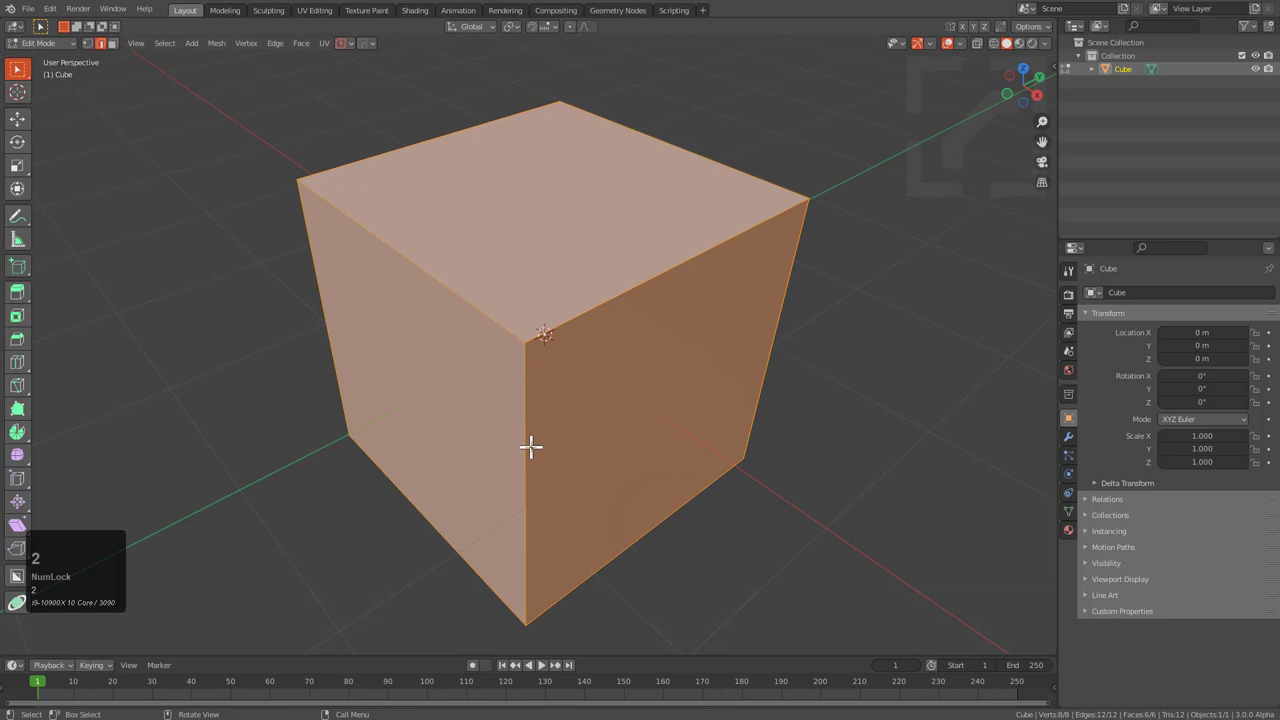
{"action": "left_click", "coordinate": [532, 439]}
{"action": "key", "text": "q"}
{"action": "left_click", "coordinate": [641, 266]}
{"action": "scroll", "scroll_direction": "up", "scroll_amount": 3}
{"action": "key", "text": "1"}
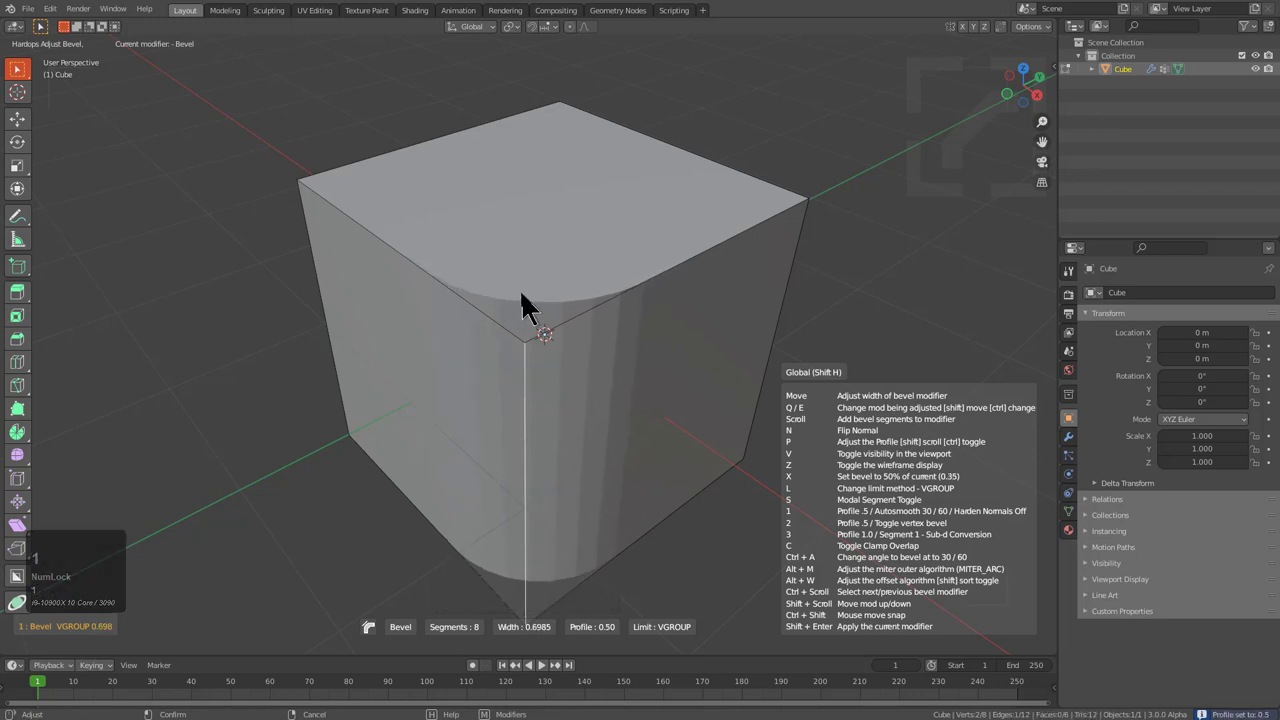
{"action": "key", "text": "3"}
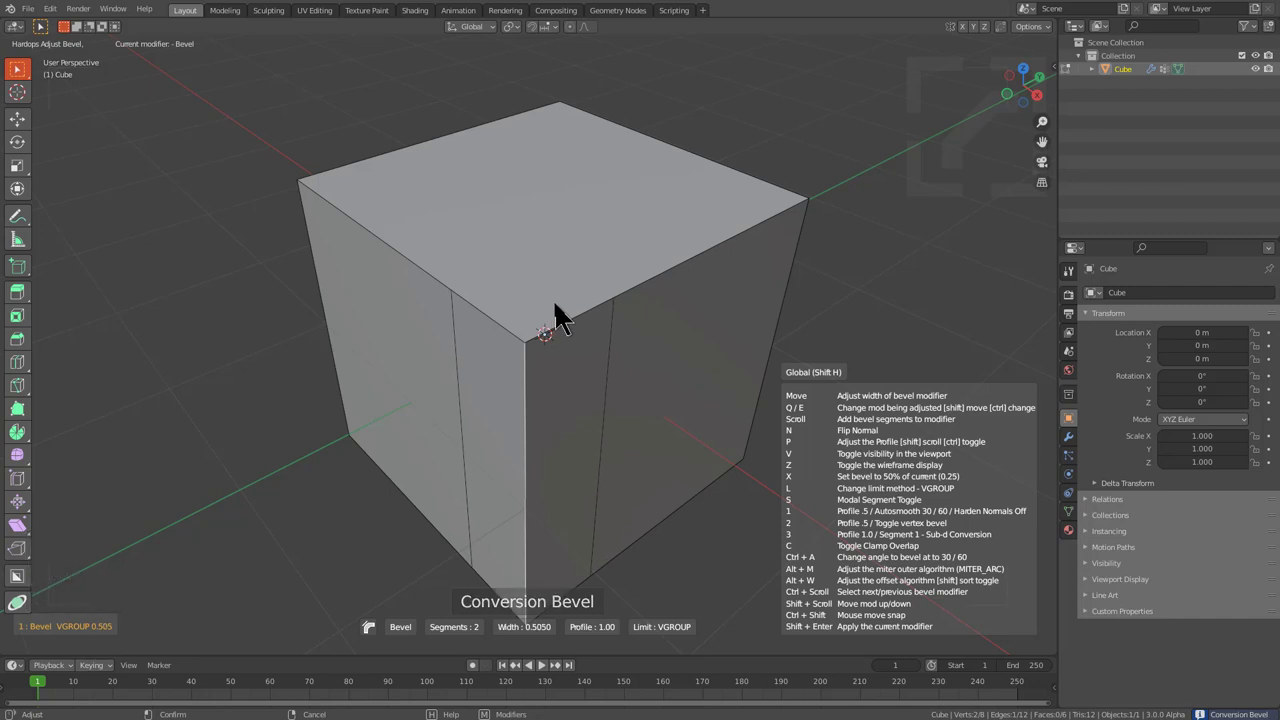
{"action": "key", "text": "1"}
{"action": "scroll", "scroll_direction": "up", "scroll_amount": 3}
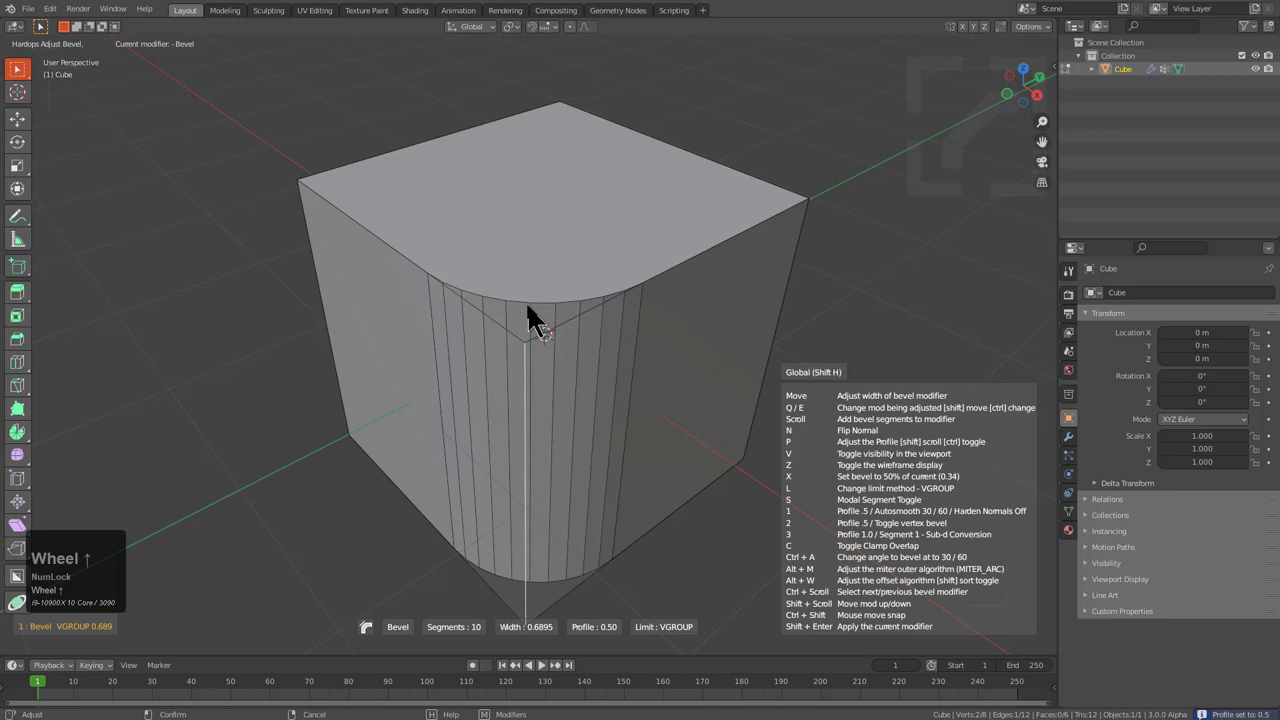
{"action": "key", "text": "z"}
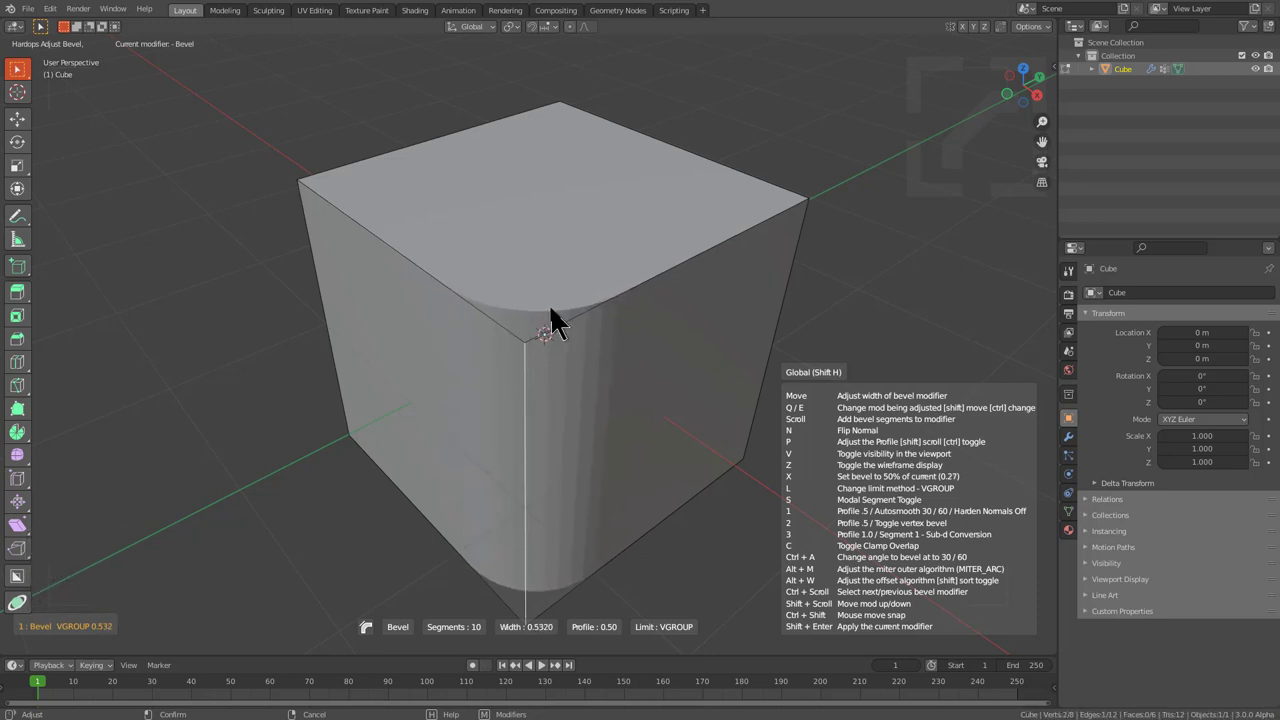
{"action": "left_click", "coordinate": [551, 319]}
- Give the selected top edges a low-segment chamfered step bevel limited to their vertex group
{"action": "key", "text": "Tab"}
{"action": "left_click", "coordinate": [635, 268]}
{"action": "left_click", "coordinate": [443, 262]}
{"action": "key", "text": "q"}
{"action": "left_click", "coordinate": [721, 339]}
{"action": "right_click", "coordinate": [654, 345]}
{"action": "key", "text": "q"}
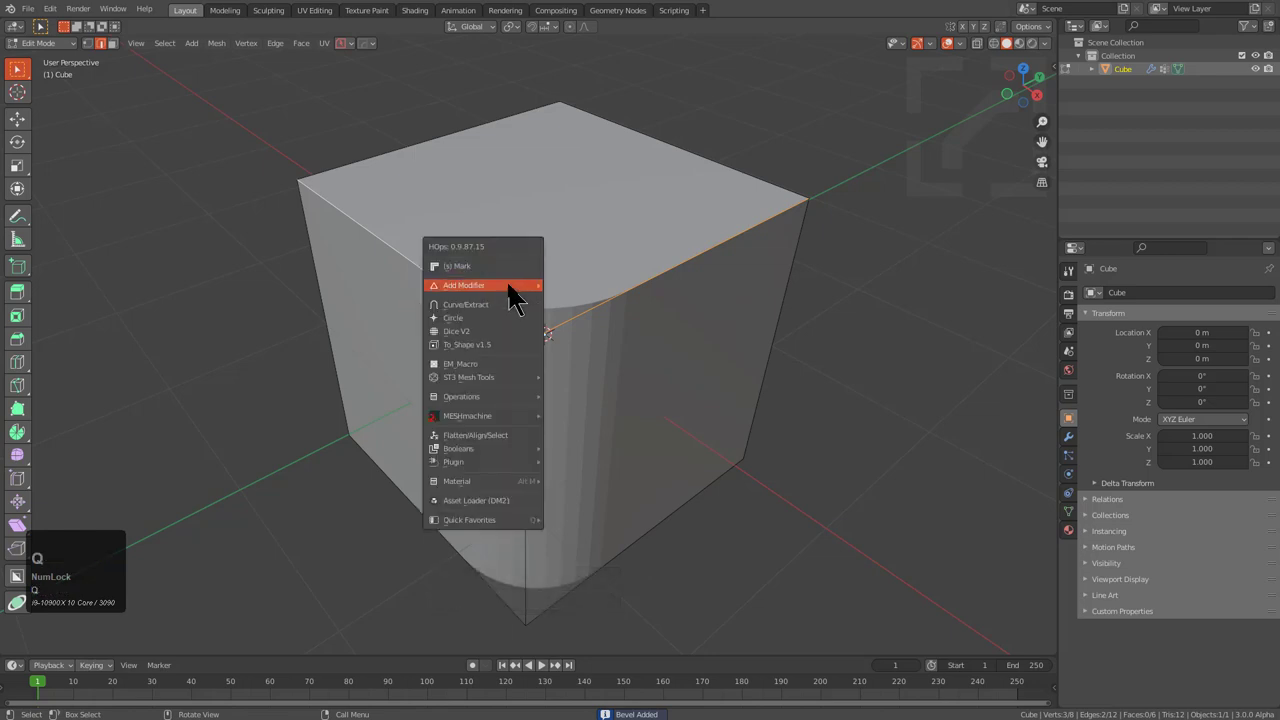
{"action": "key", "text": "q"}
{"action": "left_click", "coordinate": [608, 300]}
{"action": "scroll", "scroll_direction": "up", "scroll_amount": 3}
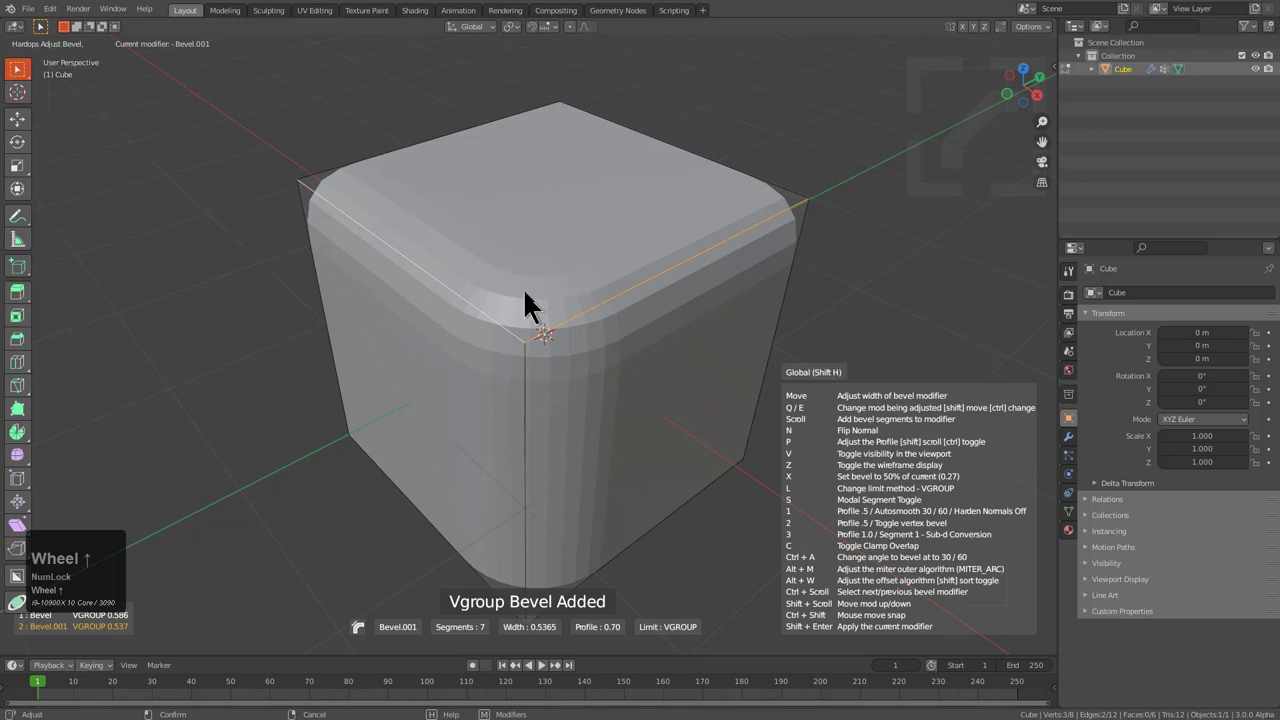
{"action": "key", "text": "1"}
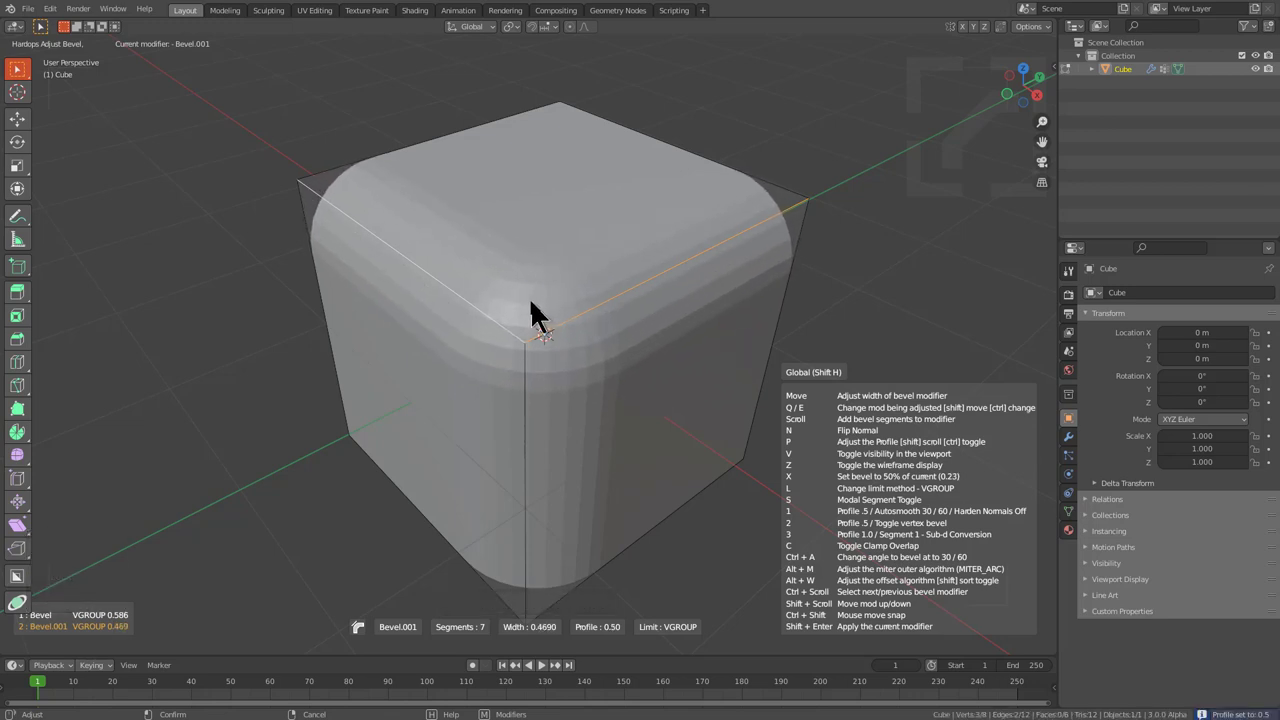
{"action": "scroll", "scroll_direction": "down", "scroll_amount": 3}
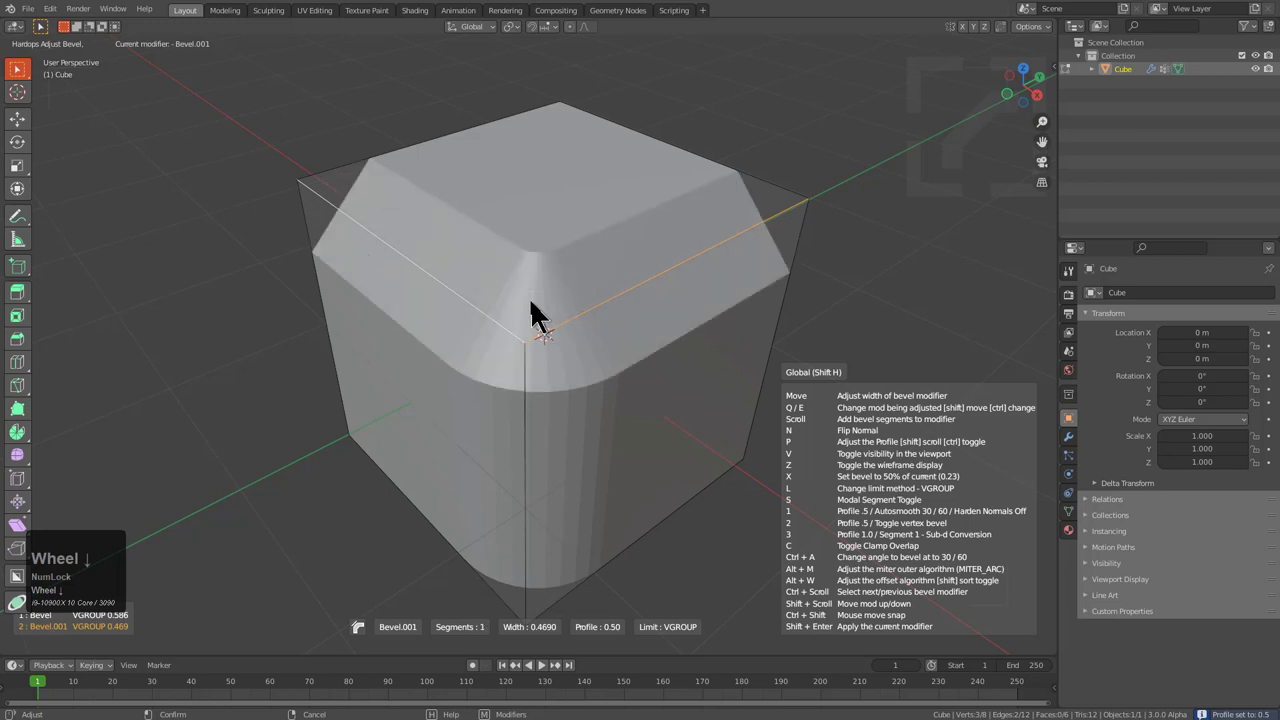
{"action": "scroll", "scroll_direction": "up", "scroll_amount": 3}
{"action": "scroll", "scroll_direction": "down", "scroll_amount": 3}
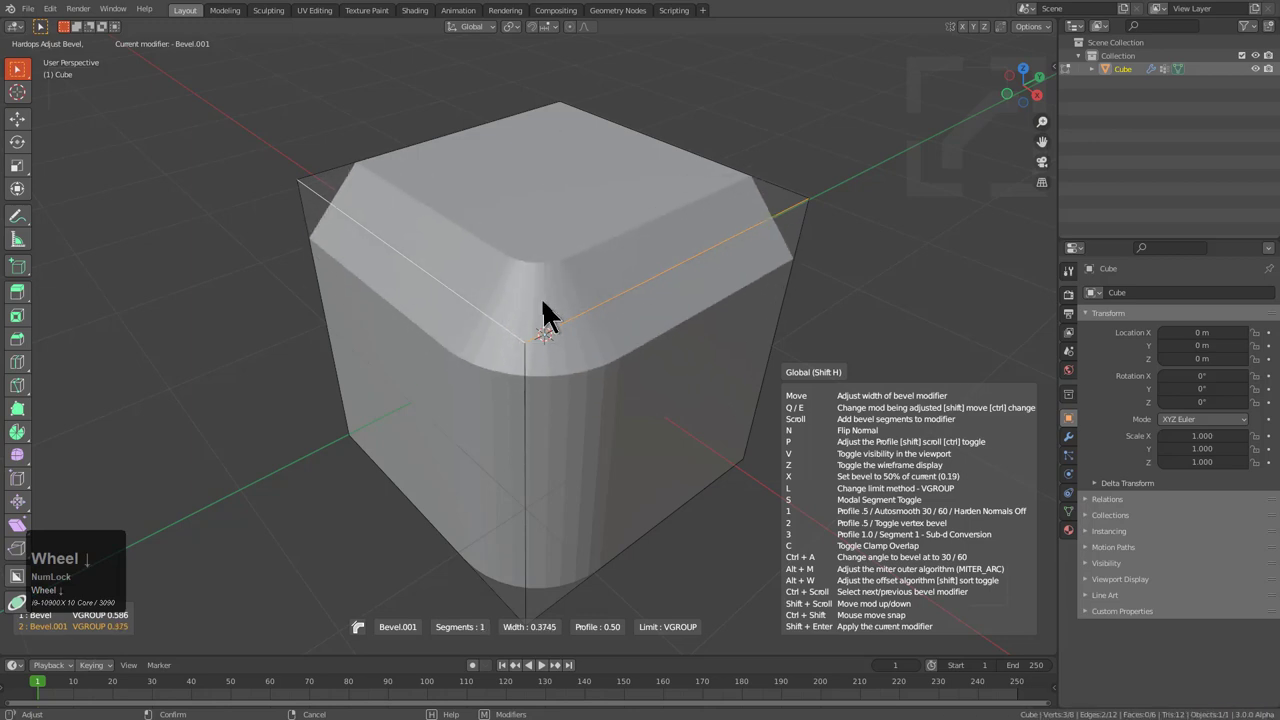
{"action": "left_click", "coordinate": [565, 313]}
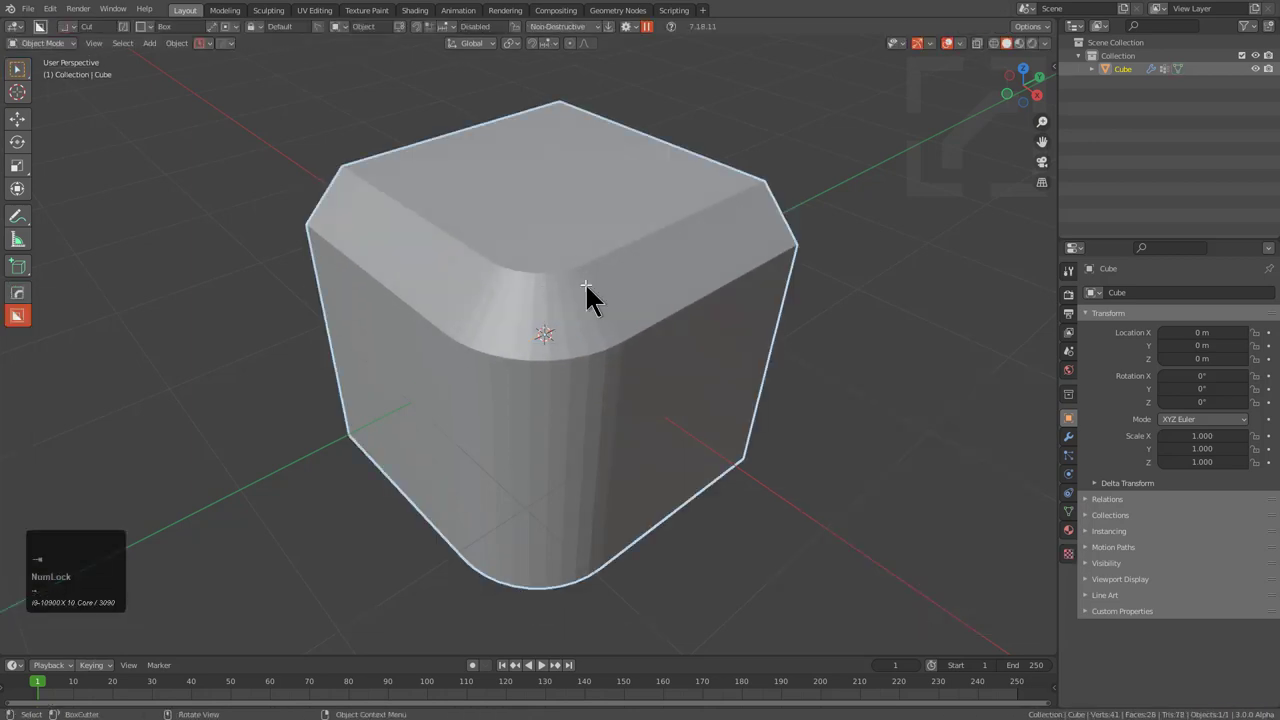
- Add a thin angle-limited bevel softening every sharp edge of the cube
{"action": "left_click_drag", "start_coordinate": [630, 352], "coordinate": [530, 297]}
{"action": "left_click_drag", "start_coordinate": [530, 297], "coordinate": [382, 288]}
{"action": "middle_click", "coordinate": [382, 288]}
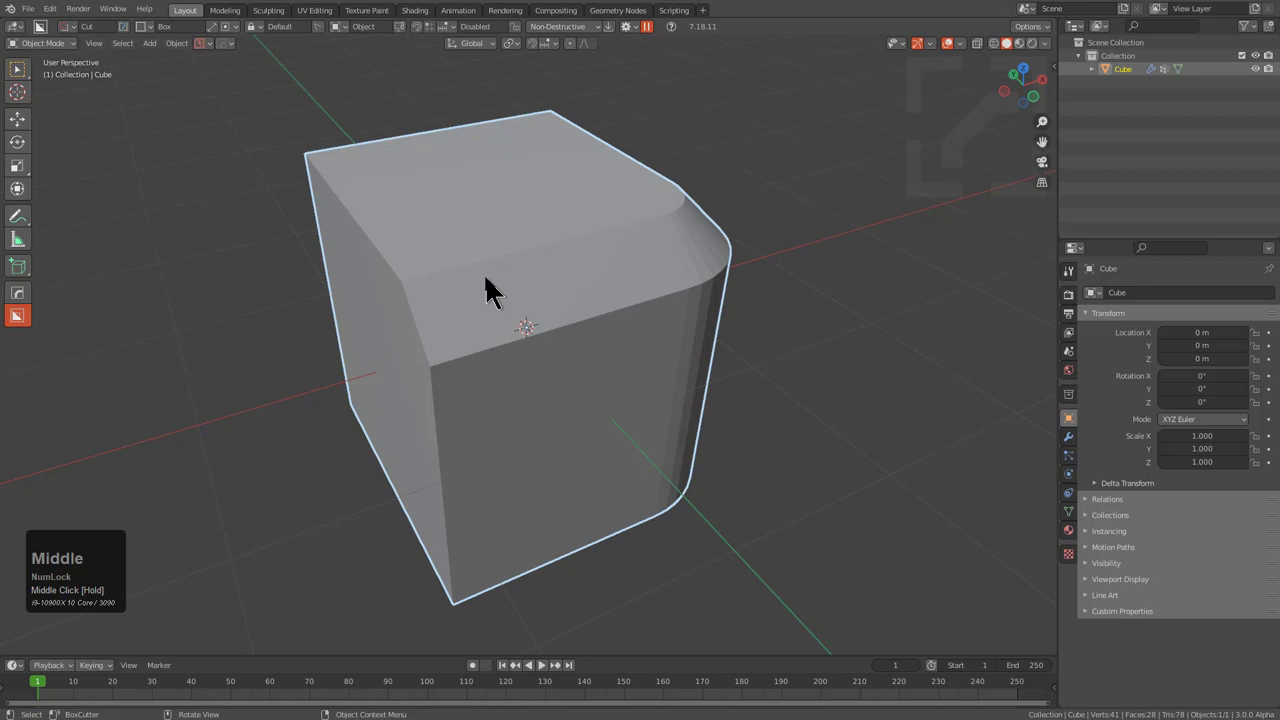
{"action": "key", "text": "q"}
{"action": "left_click", "coordinate": [474, 228]}
{"action": "key", "text": "1"}
{"action": "key", "text": "1"}
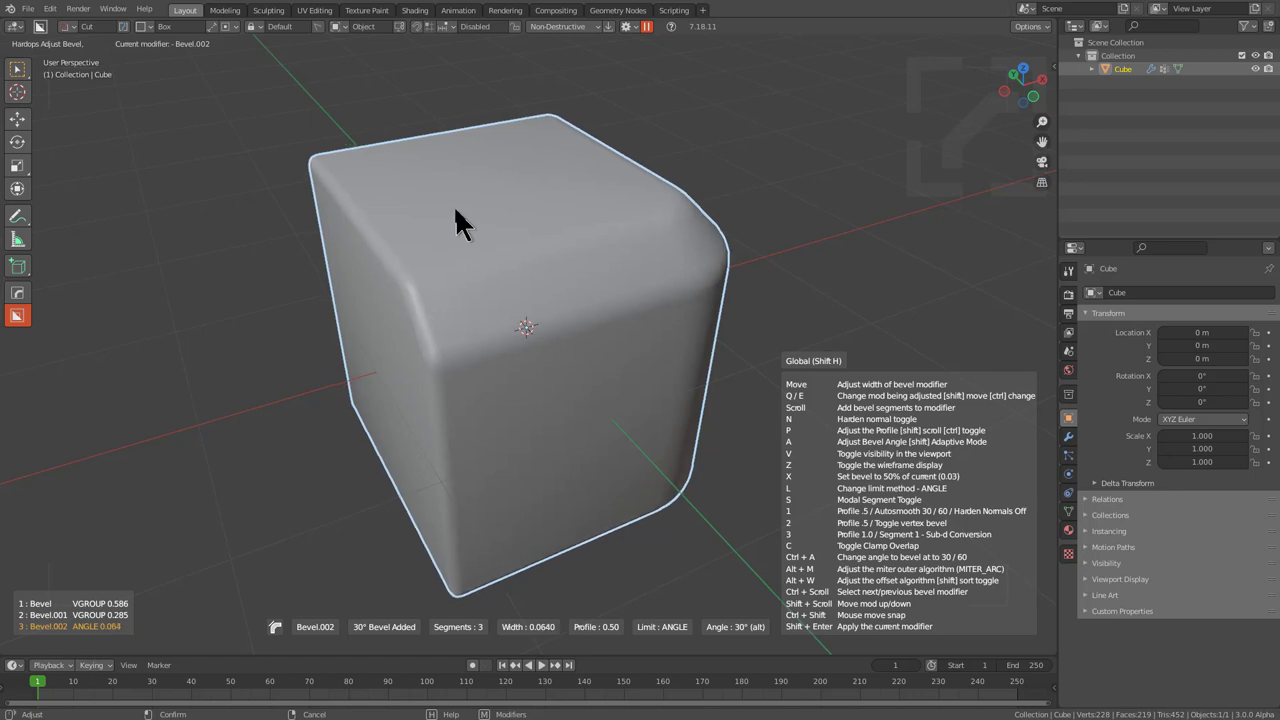
{"action": "left_click", "coordinate": [465, 227]}
- Add a Weighted Normal modifier with Keep Sharp, then dismiss the Q menu without adding more
{"action": "middle_click", "coordinate": [715, 263]}
{"action": "middle_click", "coordinate": [680, 272]}
{"action": "key", "text": "q"}
{"action": "left_click", "coordinate": [544, 266]}
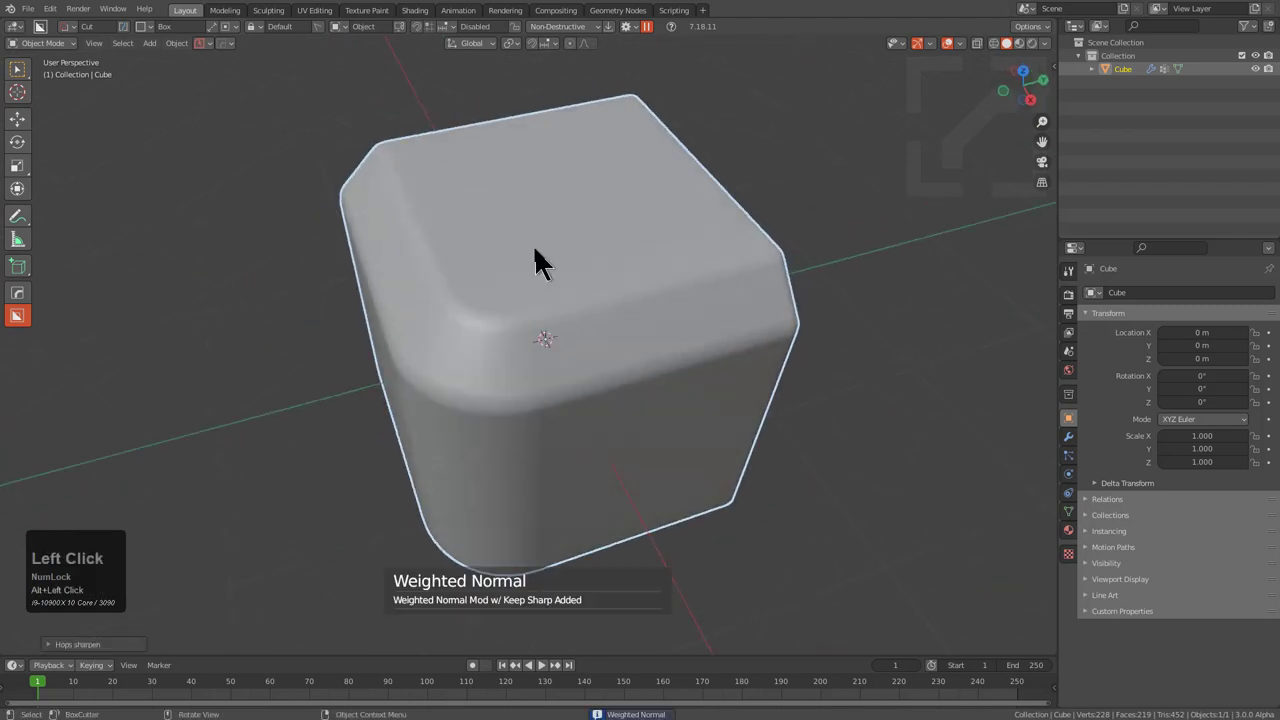
{"action": "key", "text": "q"}
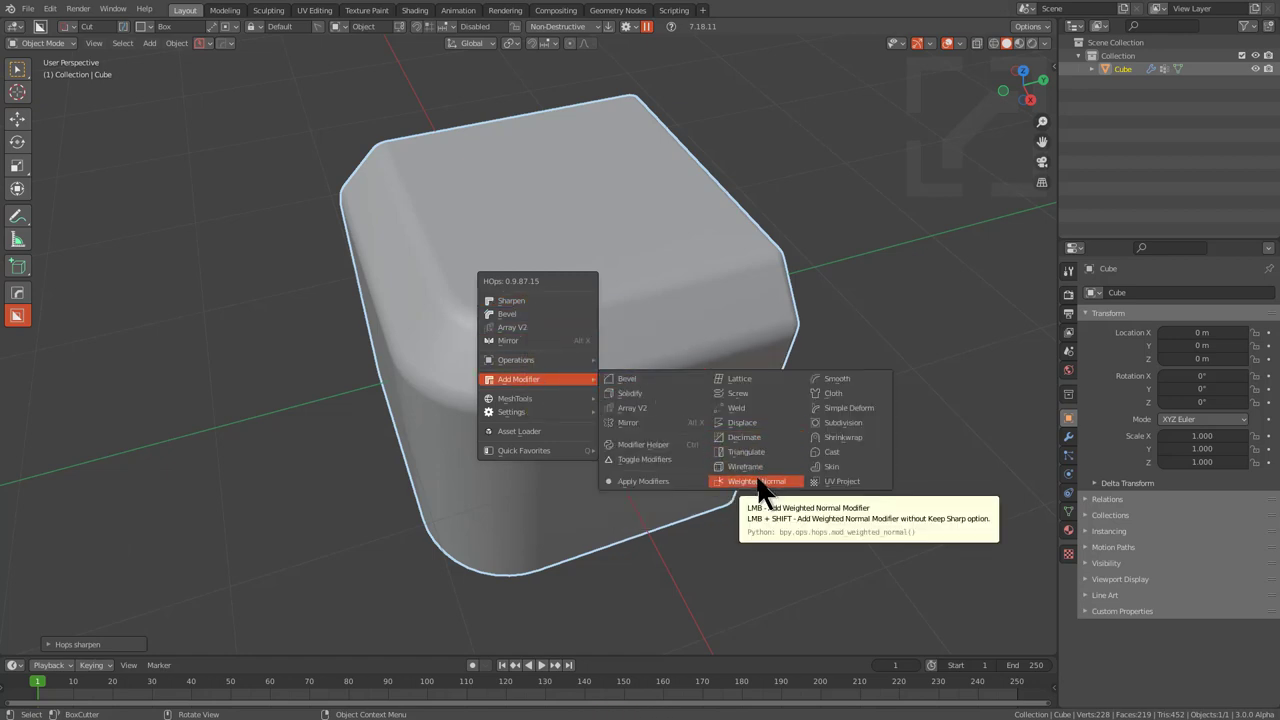
{"action": "left_click_drag", "start_coordinate": [433, 399], "coordinate": [511, 335]}
{"action": "right_click", "coordinate": [511, 335]}
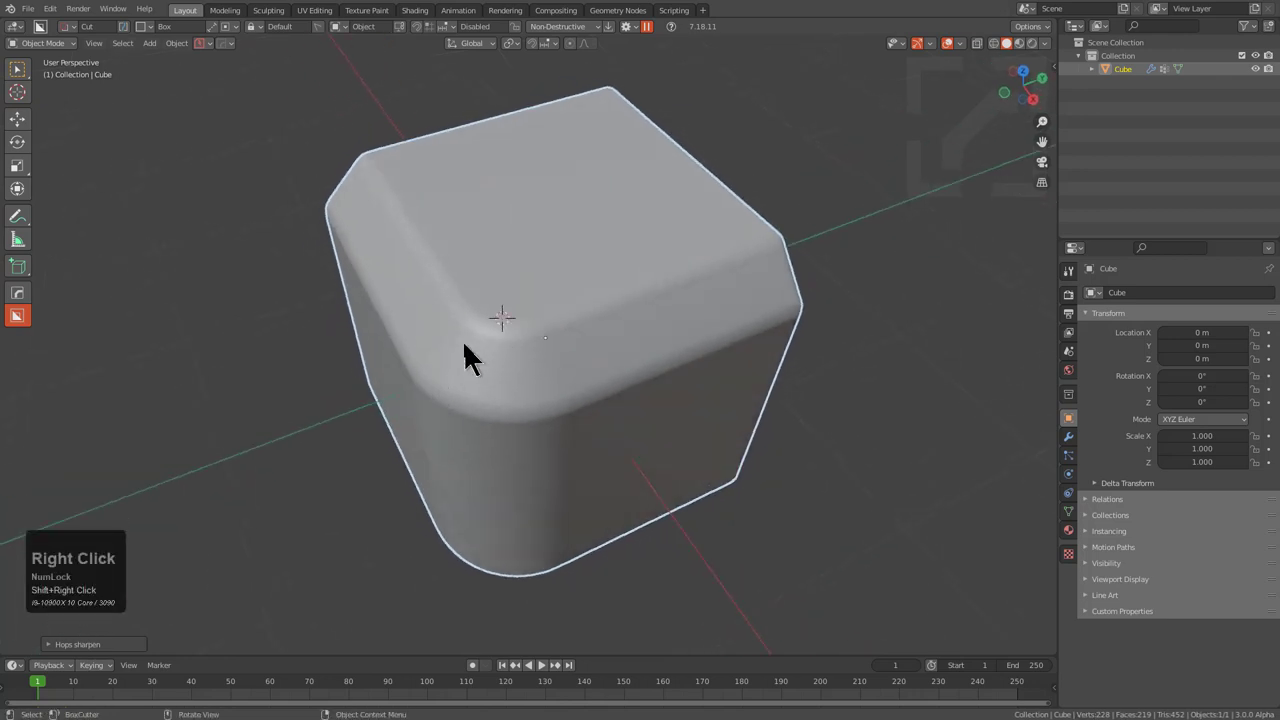
{"action": "right_click", "coordinate": [504, 334]}
- Add a cube cutter as an inset boolean with Keep Bevels off and thickness 0.4
{"action": "key", "text": "shift+a"}
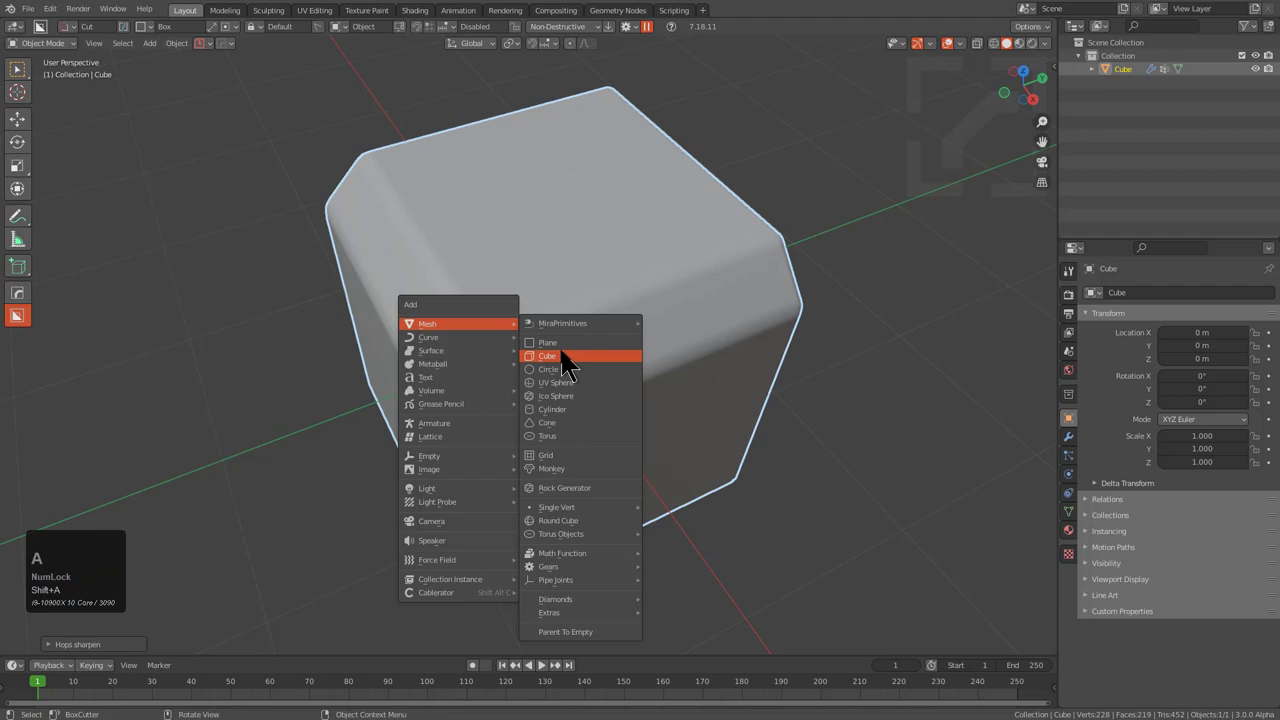
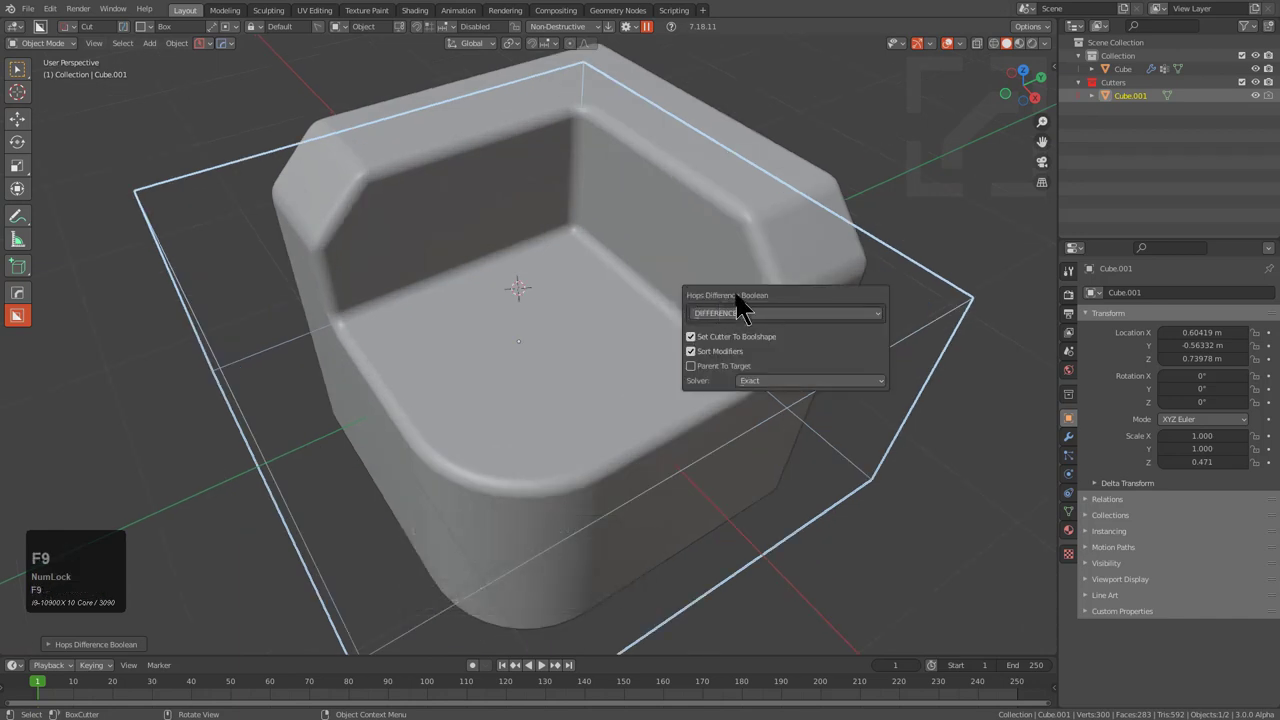
{"action": "left_click", "coordinate": [771, 393]}
{"action": "left_click", "coordinate": [772, 414]}
{"action": "left_click", "coordinate": [752, 346]}
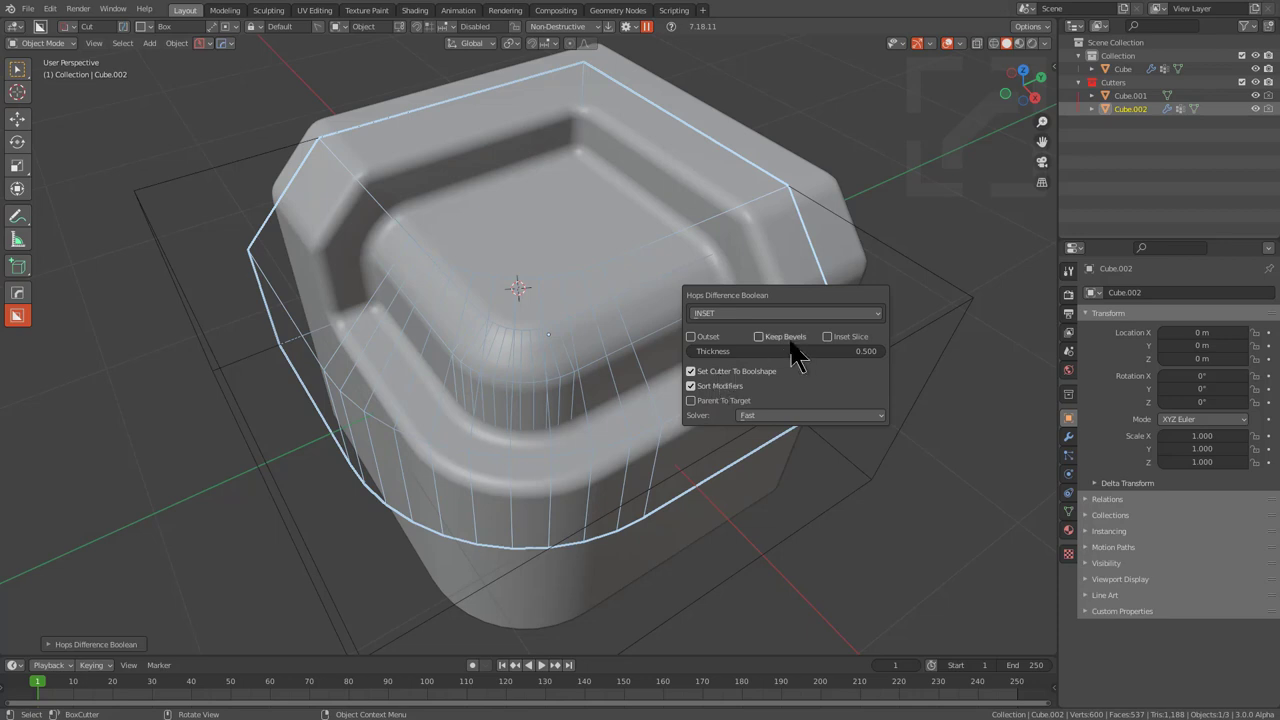
{"action": "left_click", "coordinate": [792, 349]}
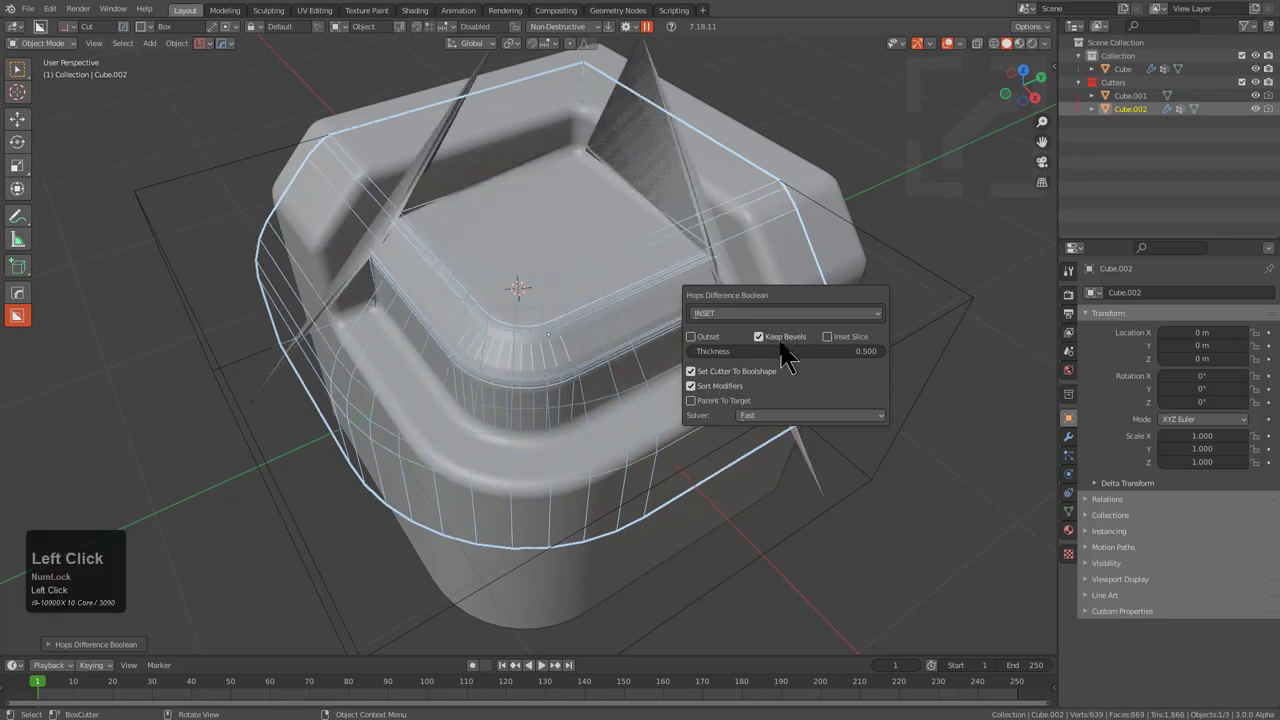
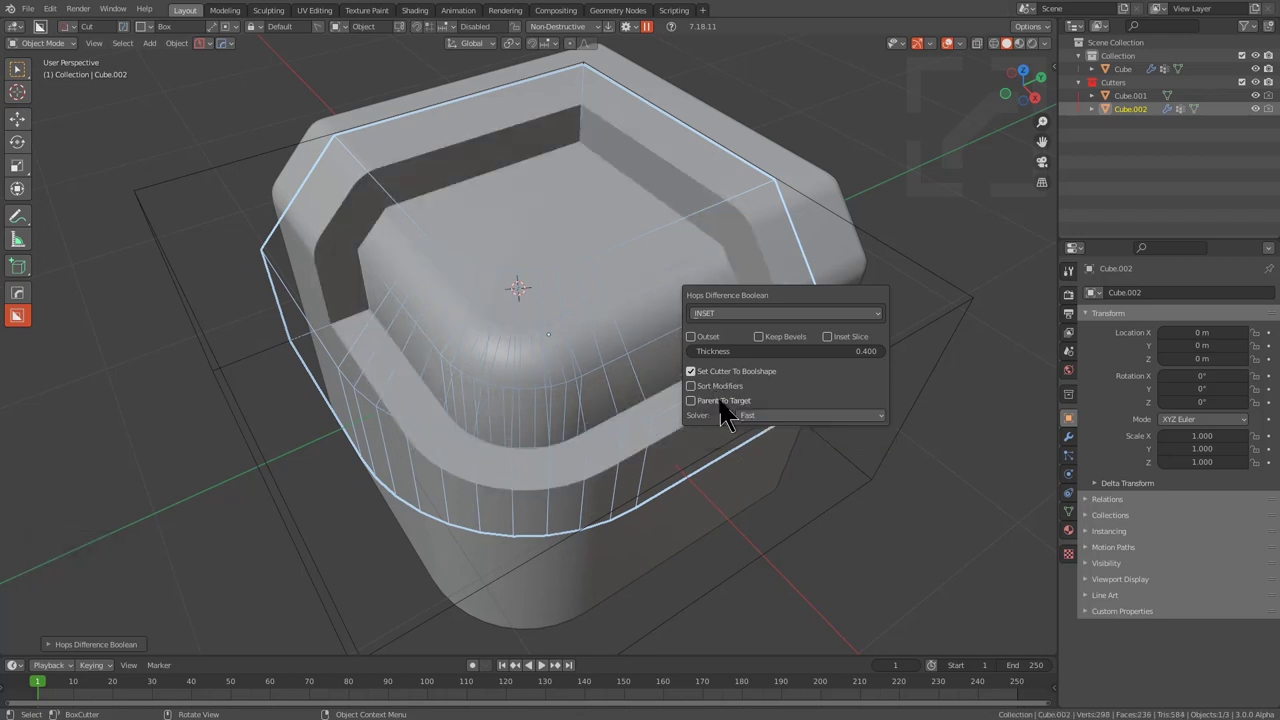
- Reselect the main cube and view the new groove from the front
{"action": "double_click", "coordinate": [536, 298]}
{"action": "key", "text": "1"}
{"action": "middle_click", "coordinate": [590, 302]}
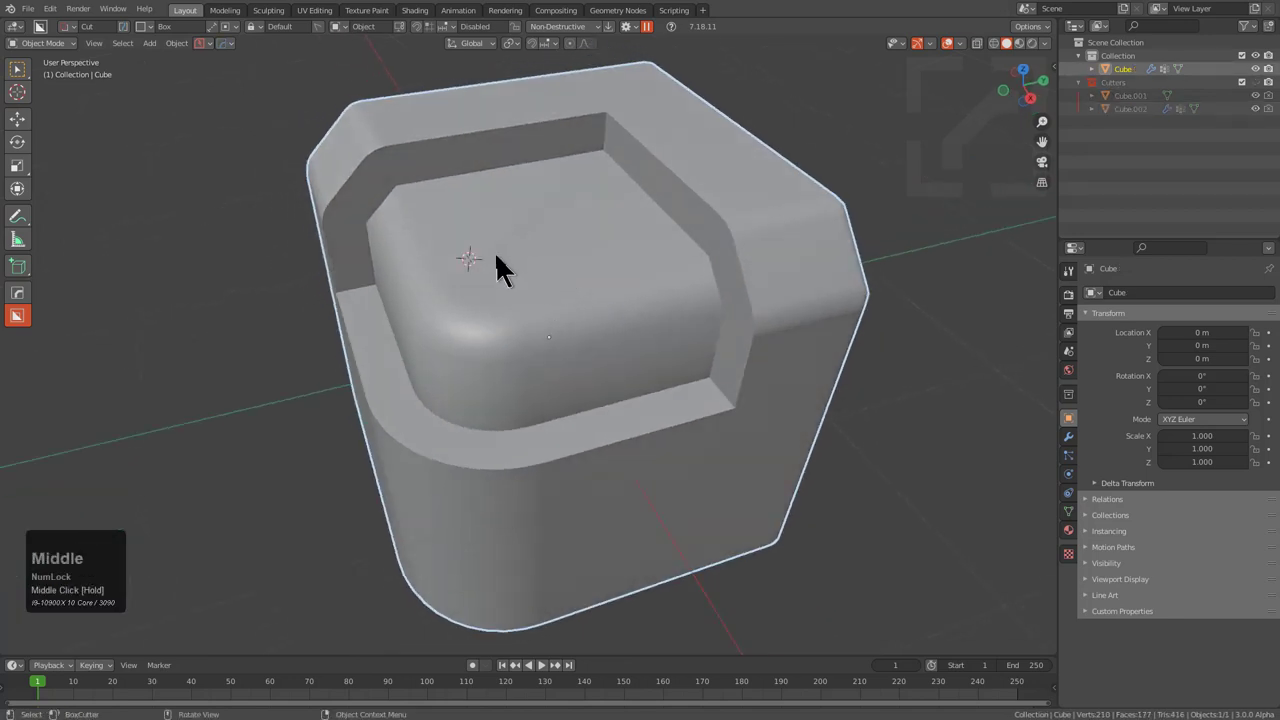
- Adjust Bevel.003's width on the cube with Hard Ops and confirm it
{"action": "middle_click", "coordinate": [561, 285]}
{"action": "scroll", "scroll_direction": "up", "scroll_amount": 3}
{"action": "left_click_drag", "start_coordinate": [534, 310], "coordinate": [534, 308]}
{"action": "key", "text": "q"}
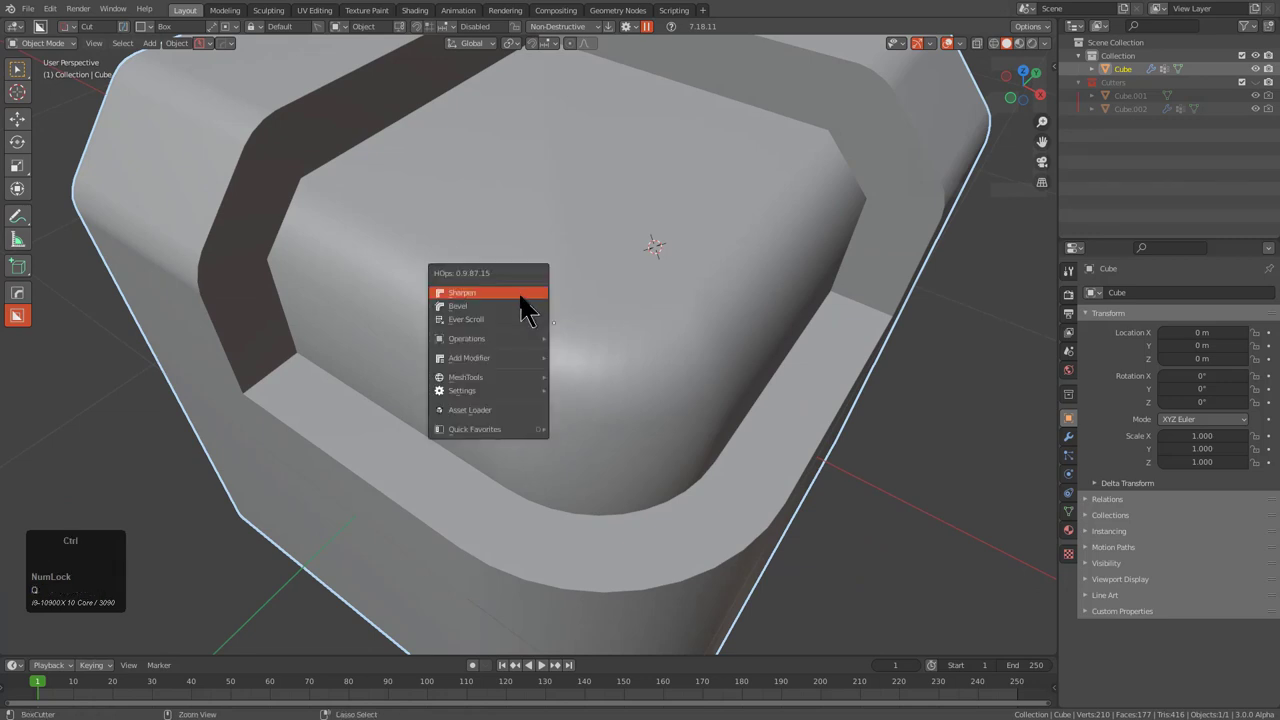
{"action": "left_click", "coordinate": [534, 319]}
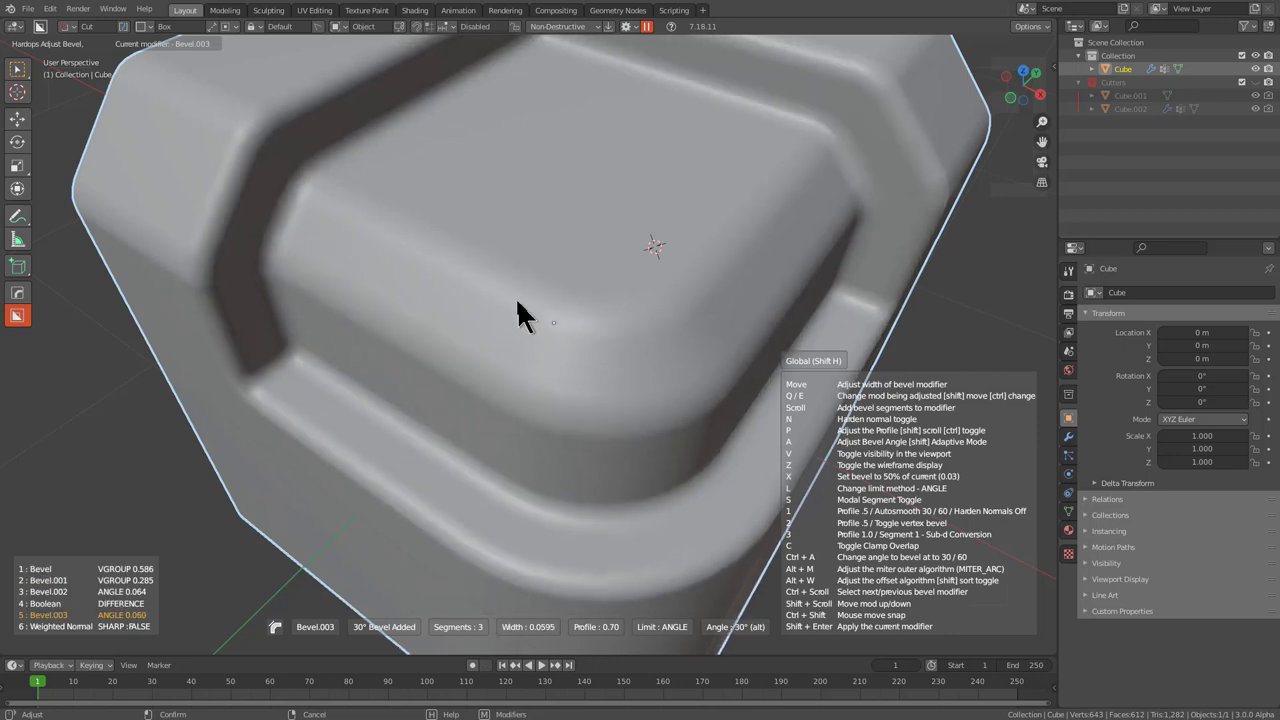
{"action": "left_click", "coordinate": [530, 318]}
- Start a further cut across the raised island, then cancel it
{"action": "scroll", "scroll_direction": "down", "scroll_amount": 3}
{"action": "left_click_drag", "start_coordinate": [540, 344], "coordinate": [604, 261]}
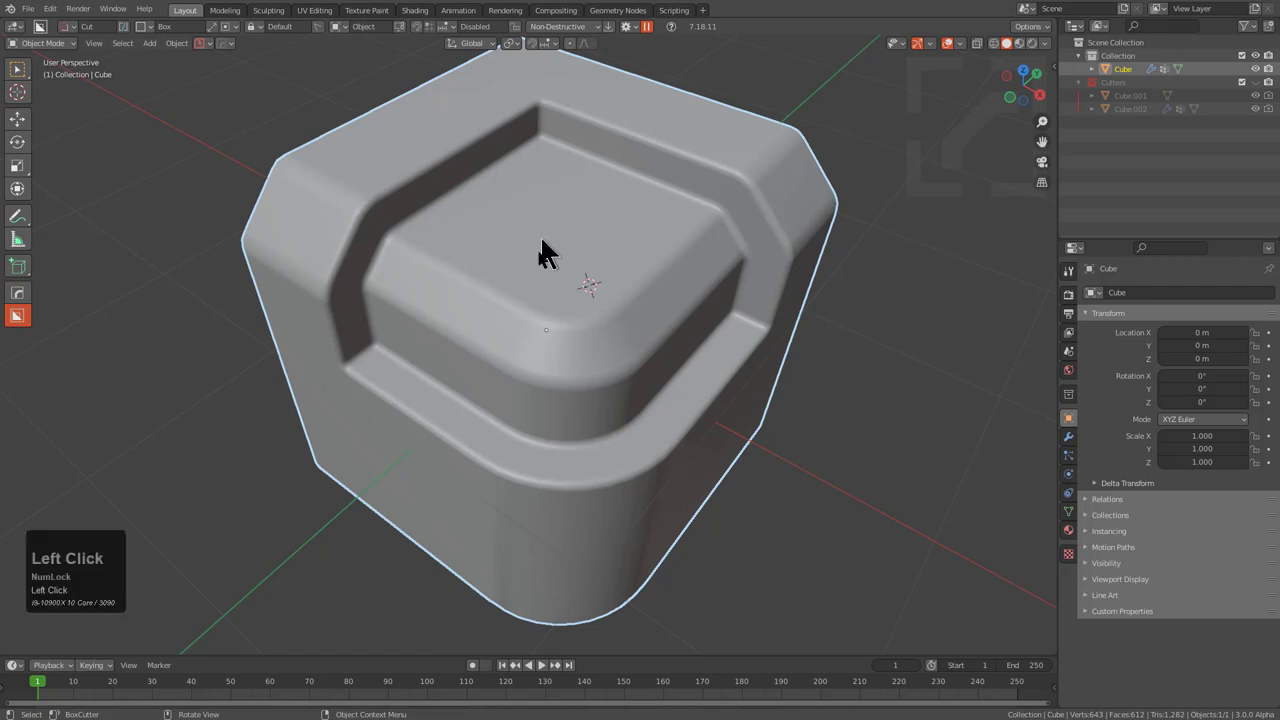
{"action": "left_click_drag", "start_coordinate": [551, 349], "coordinate": [568, 472]}
{"action": "right_click", "coordinate": [568, 472]}
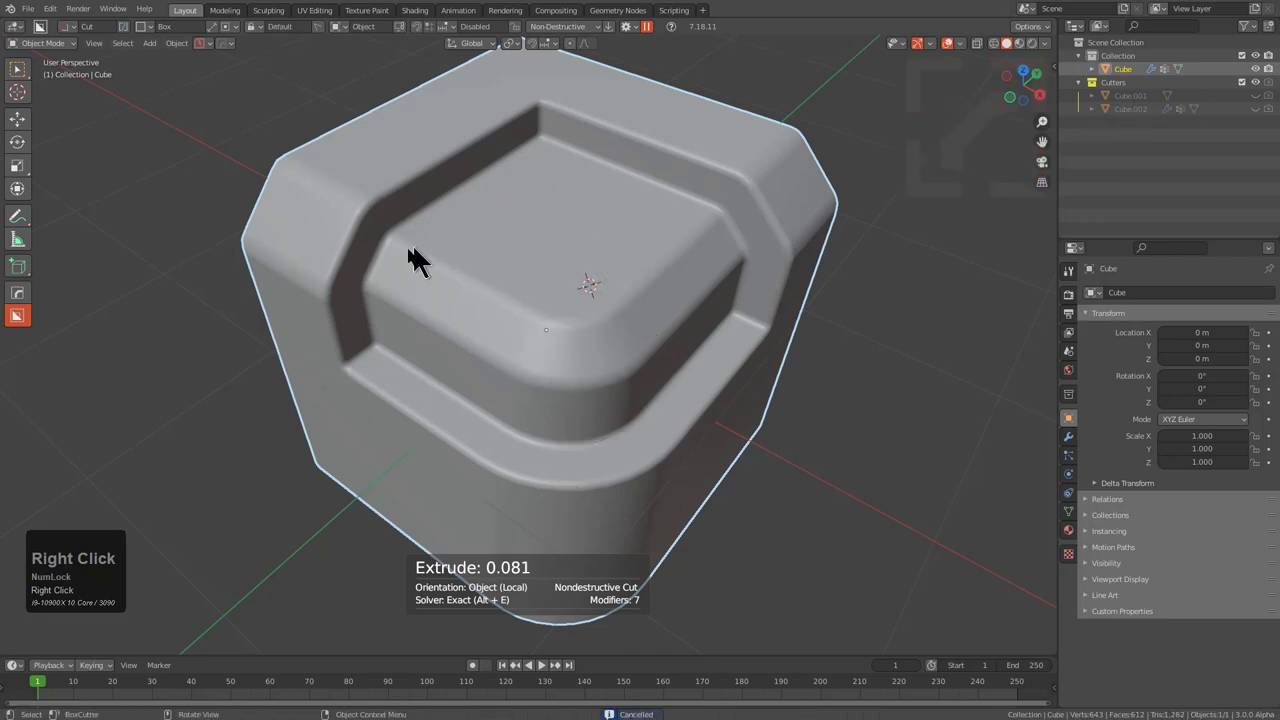
{"action": "key", "text": "q"}
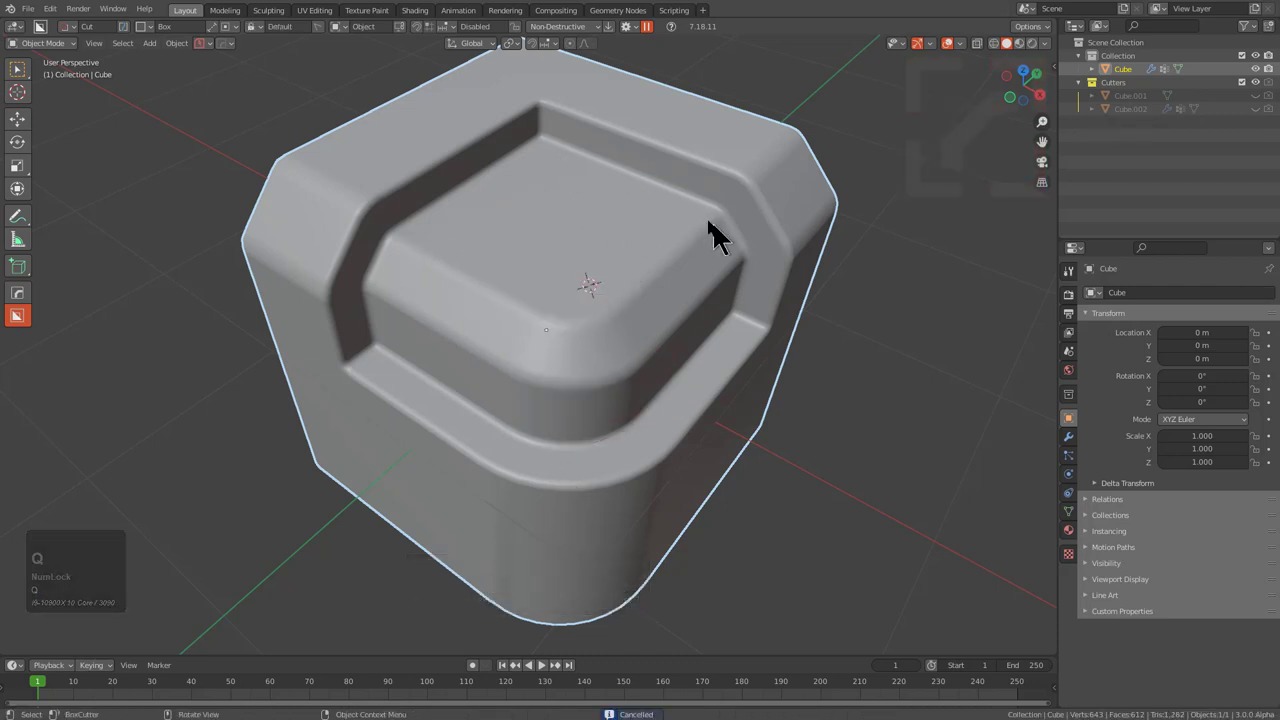
- Give the ring cutter Cube.002 a non-manifold solidify about 0.274 m thick
{"action": "key", "text": "q"}
{"action": "left_click", "coordinate": [570, 263]}
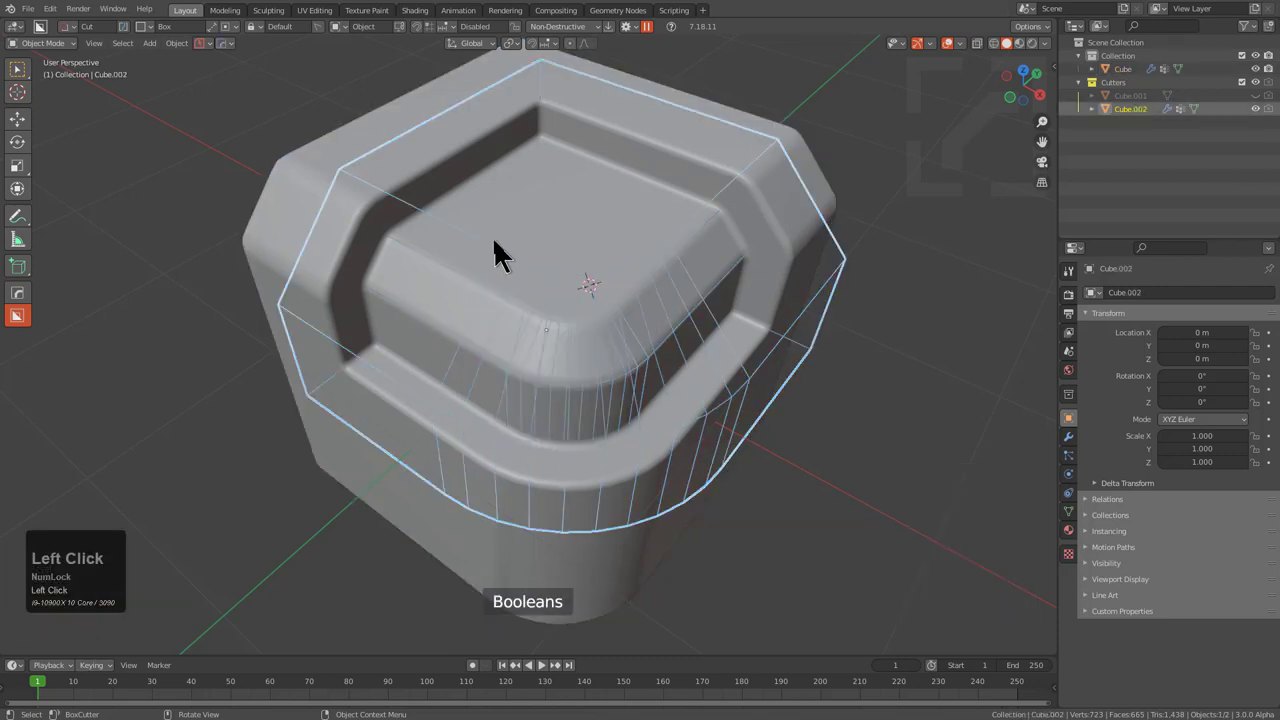
{"action": "key", "text": "q"}
{"action": "left_click", "coordinate": [476, 265]}
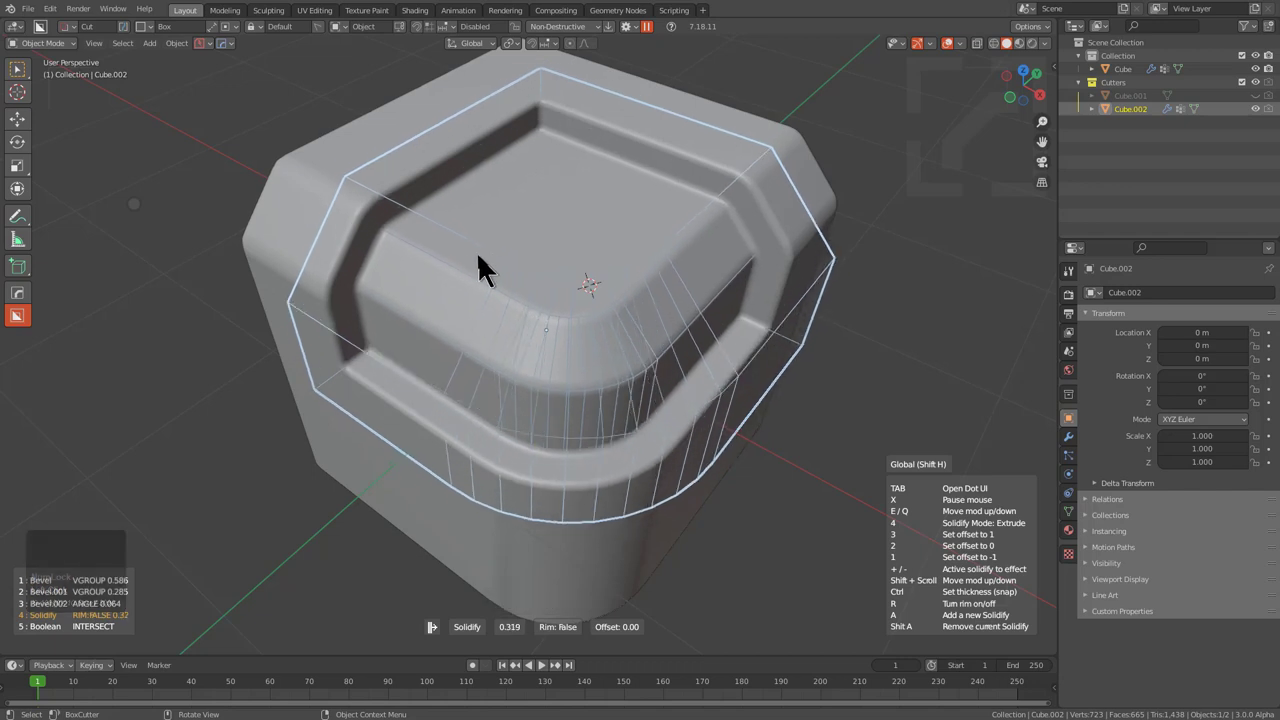
{"action": "key", "text": "4"}
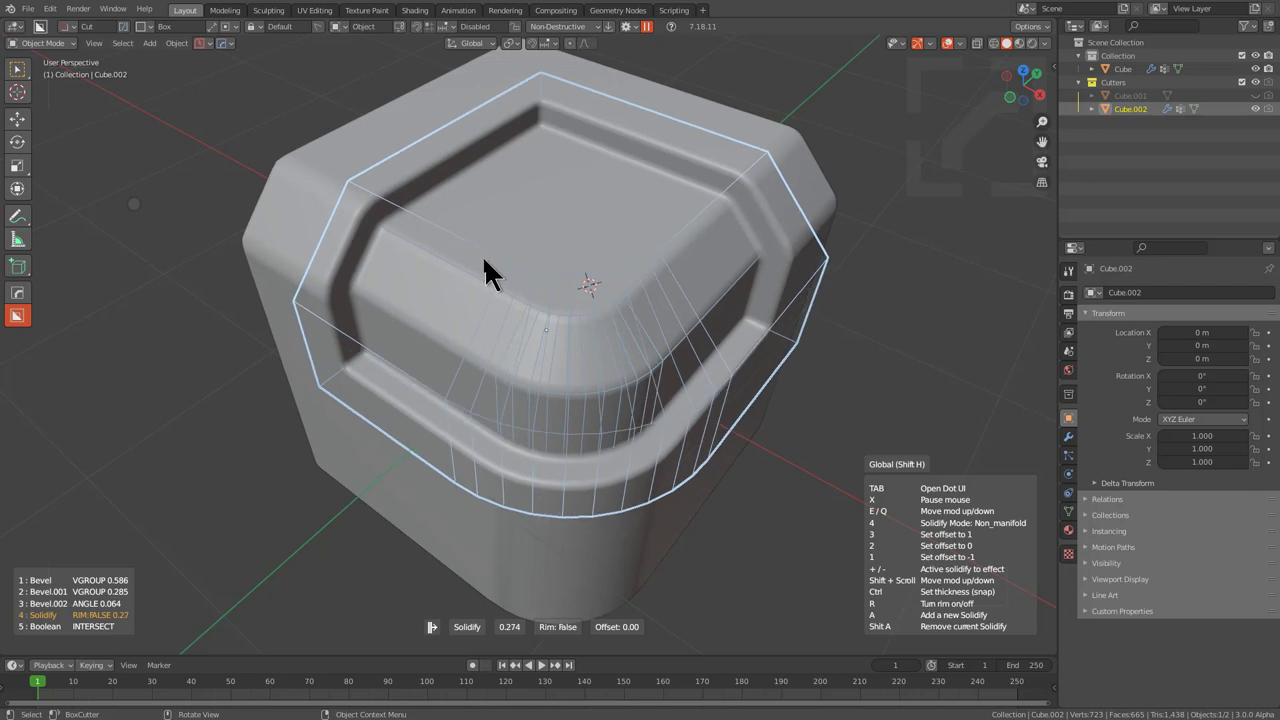
{"action": "left_click", "coordinate": [1072, 442]}
- Select the cube again and draw a new rectangular box cut on its top
{"action": "scroll", "scroll_direction": "down", "scroll_amount": 3}
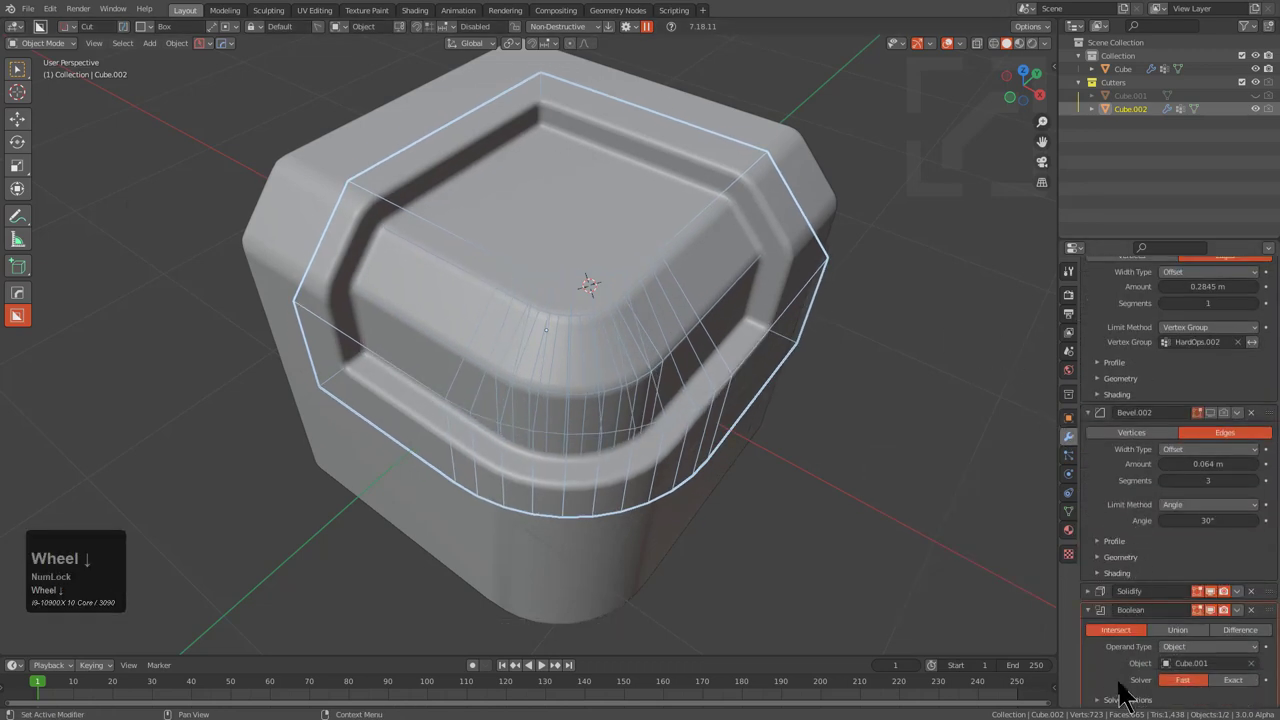
{"action": "left_click", "coordinate": [1100, 616]}
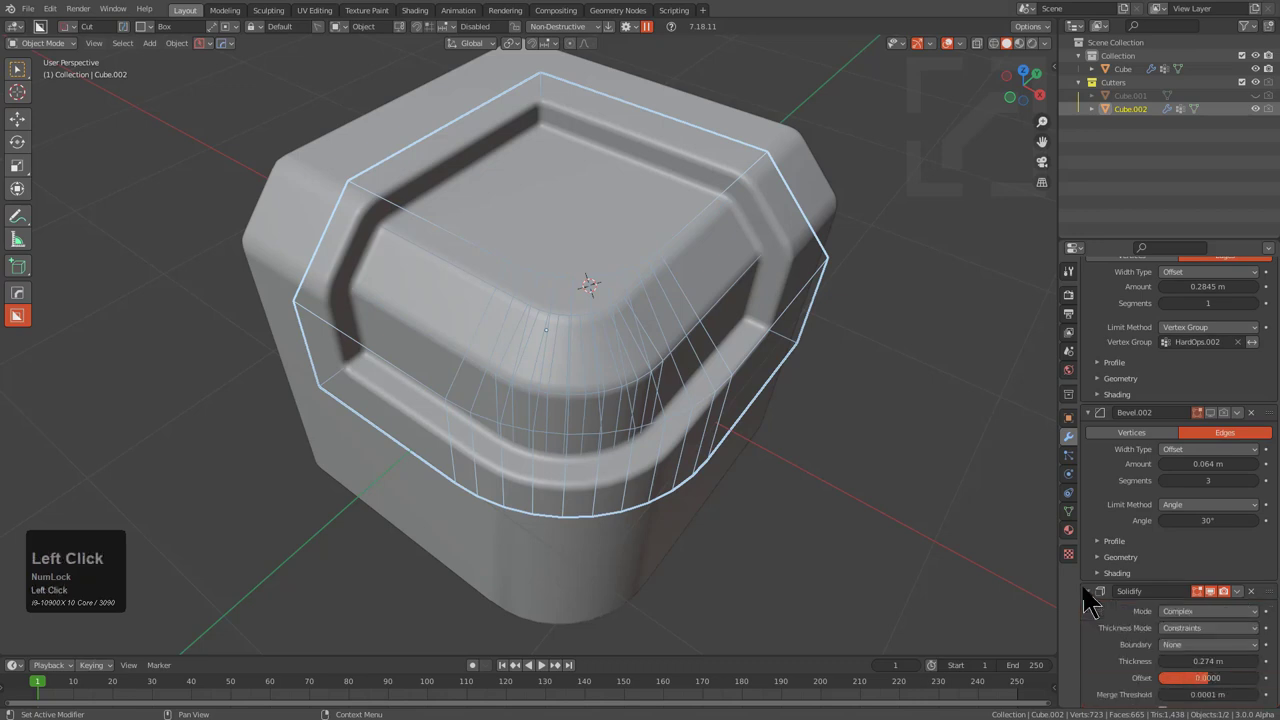
{"action": "scroll", "scroll_direction": "down", "scroll_amount": 3}
{"action": "left_click", "coordinate": [1203, 494]}
{"action": "middle_click", "coordinate": [567, 323]}
{"action": "key", "text": "1"}
{"action": "left_click_drag", "start_coordinate": [536, 283], "coordinate": [692, 536]}
- Bevel the new cutter's corners, then scale and move it into place
{"action": "key", "text": "b"}
{"action": "scroll", "scroll_direction": "up", "scroll_amount": 3}
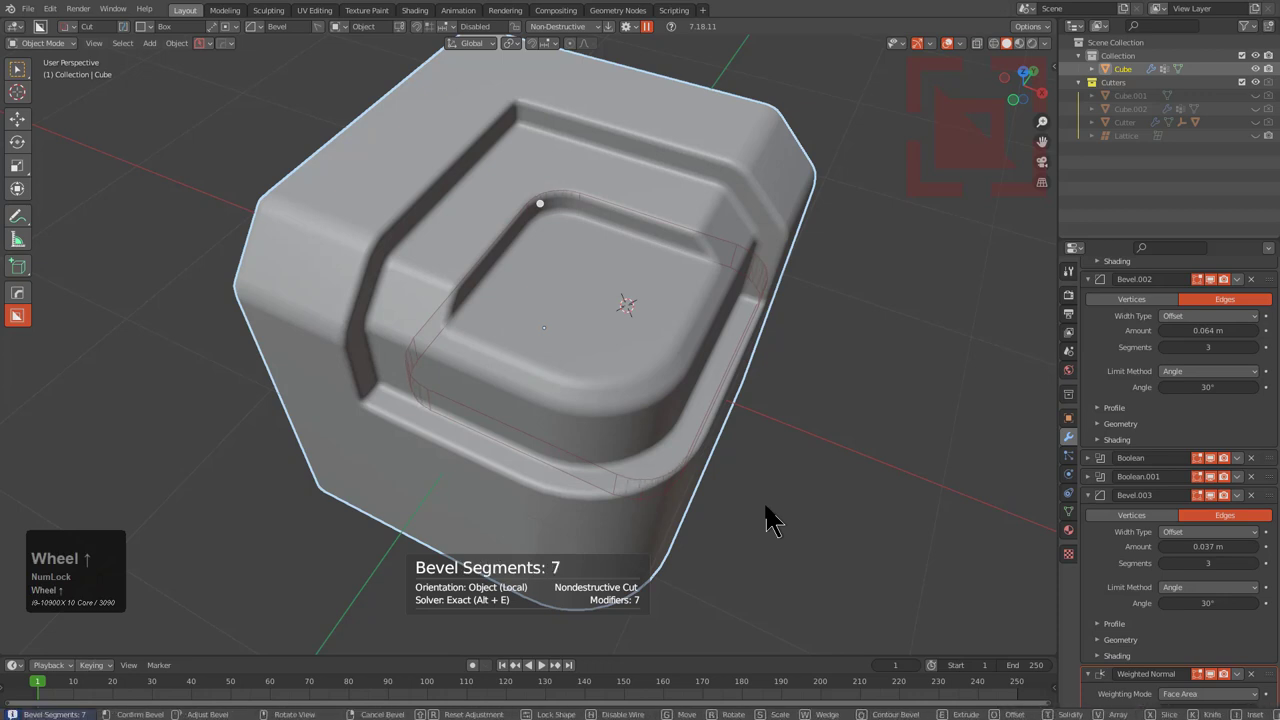
{"action": "left_click", "coordinate": [775, 522]}
{"action": "key", "text": "s"}
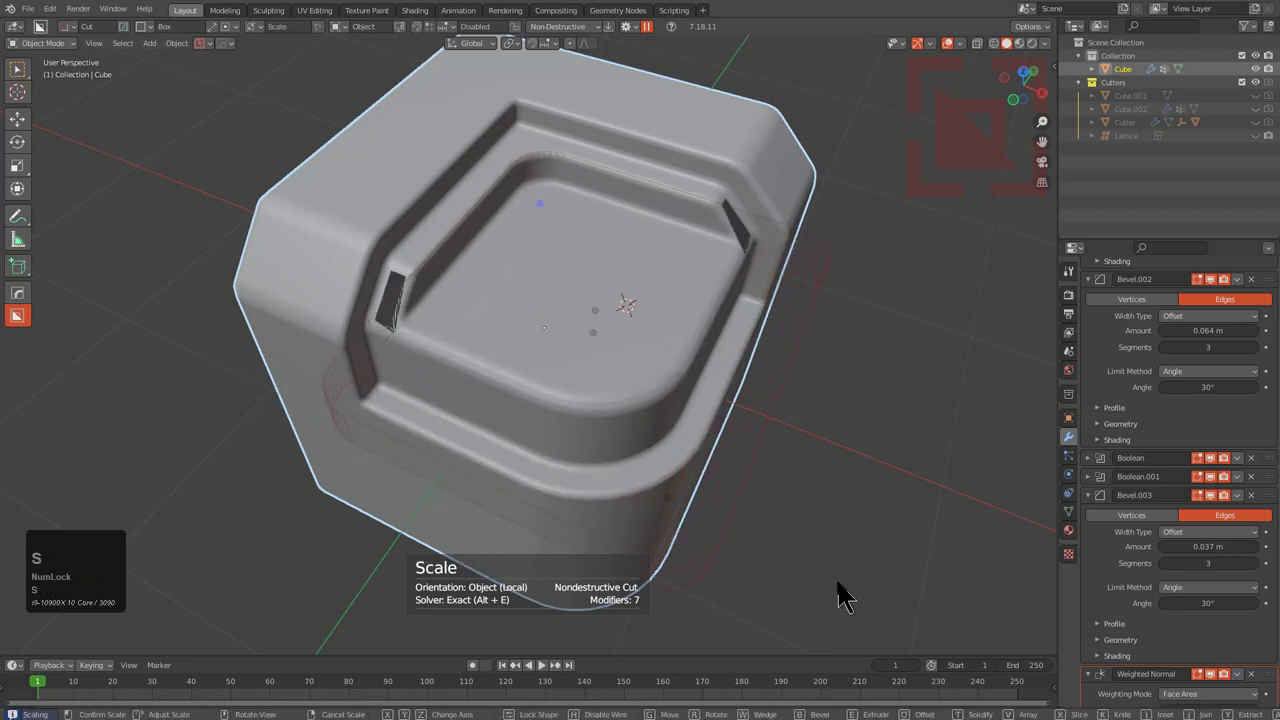
{"action": "left_click", "coordinate": [842, 596]}
{"action": "key", "text": "g"}
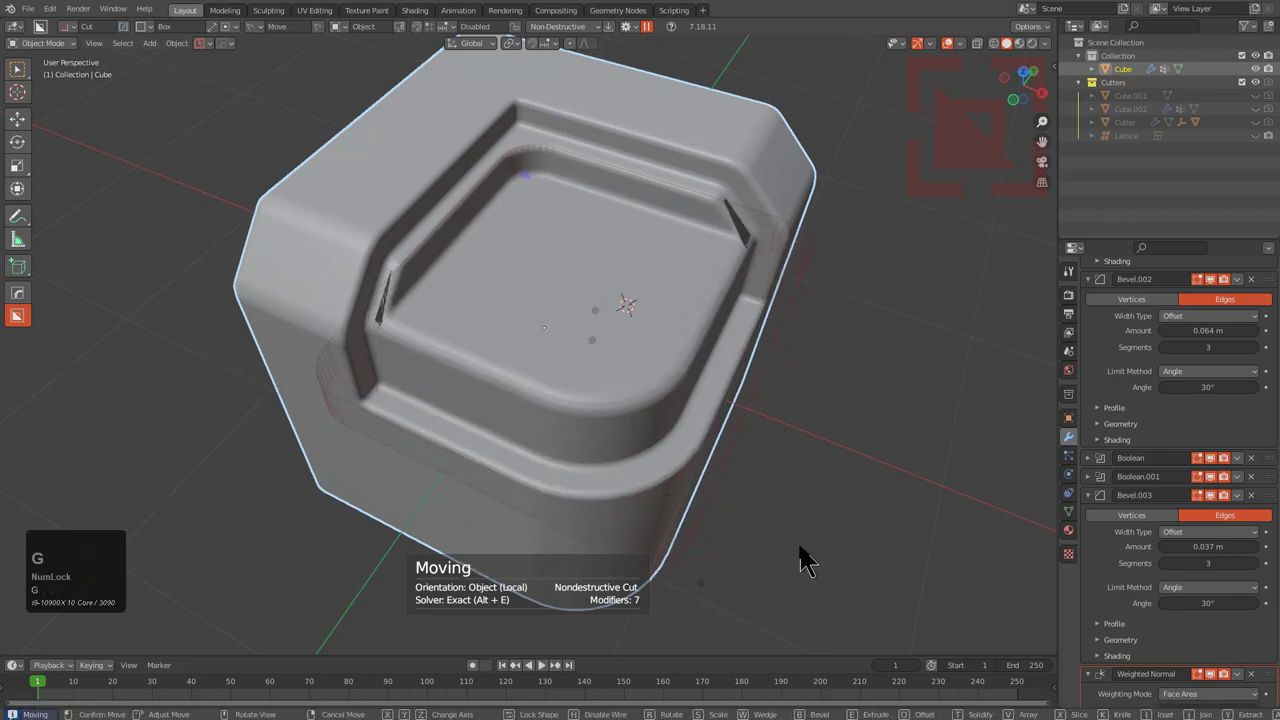
{"action": "left_click", "coordinate": [809, 563]}
- Confirm the cut and narrow the latest bevel to about 0.029 m
{"action": "middle_click", "coordinate": [690, 462]}
{"action": "left_click_drag", "start_coordinate": [588, 312], "coordinate": [713, 263]}
{"action": "middle_click", "coordinate": [692, 299]}
{"action": "scroll", "scroll_direction": "up", "scroll_amount": 3}
{"action": "key", "text": "q"}
{"action": "left_click", "coordinate": [832, 322]}
{"action": "left_click", "coordinate": [844, 323]}
{"action": "scroll", "scroll_direction": "down", "scroll_amount": 3}
{"action": "left_click_drag", "start_coordinate": [699, 314], "coordinate": [1094, 294]}
{"action": "left_click", "coordinate": [1094, 294]}
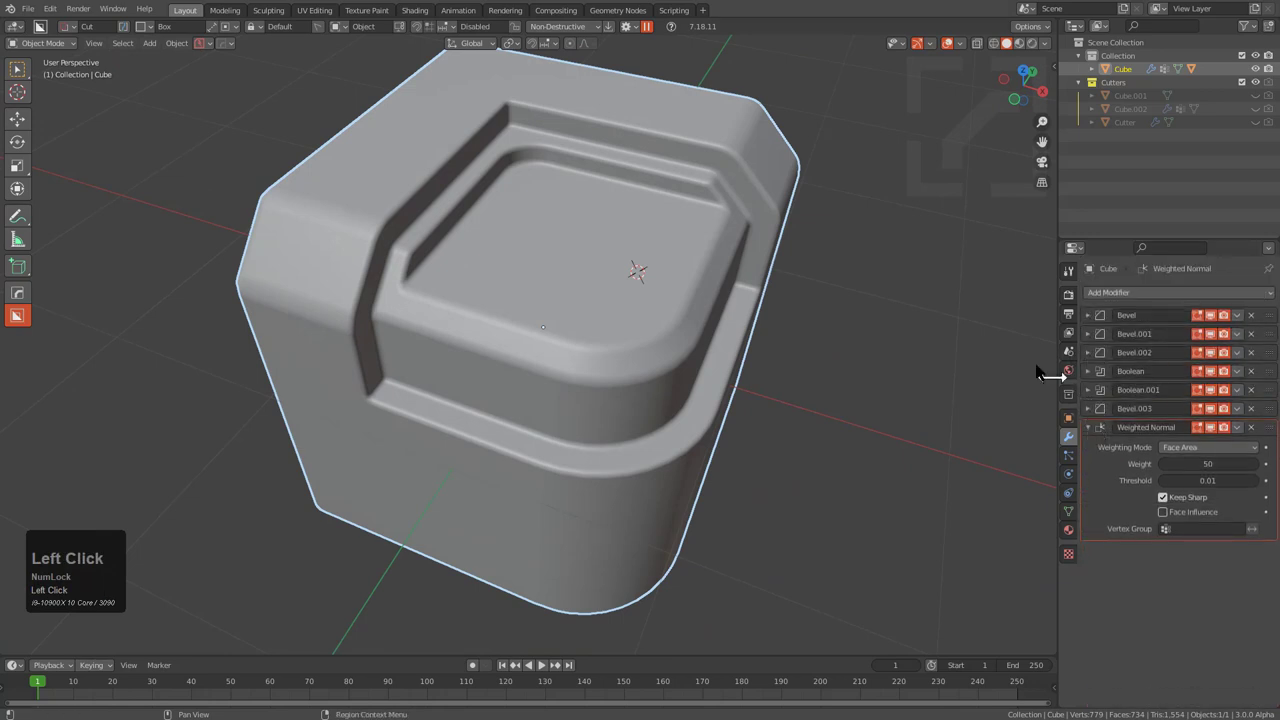
- Add a Hard Ops step bevel to the cube via Operations > Step
{"action": "middle_click", "coordinate": [618, 284]}
{"action": "scroll", "scroll_direction": "up", "scroll_amount": 3}
{"action": "key", "text": "q"}
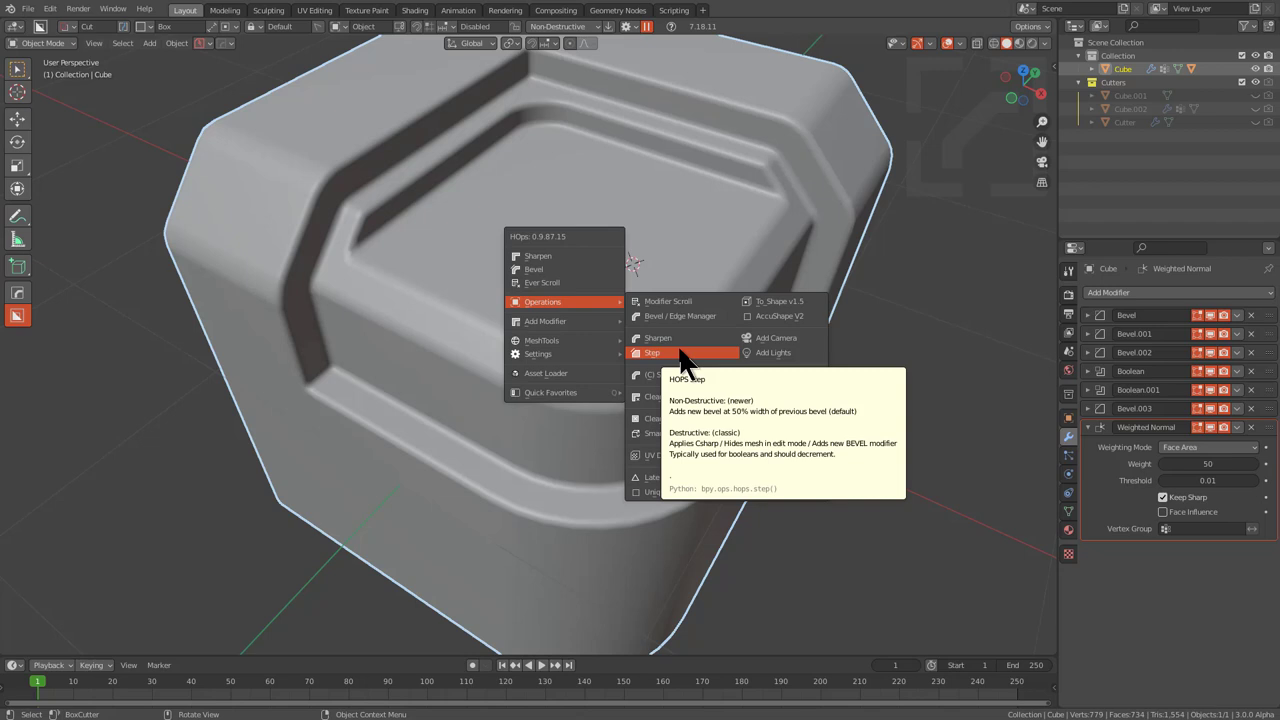
{"action": "left_click", "coordinate": [689, 366]}
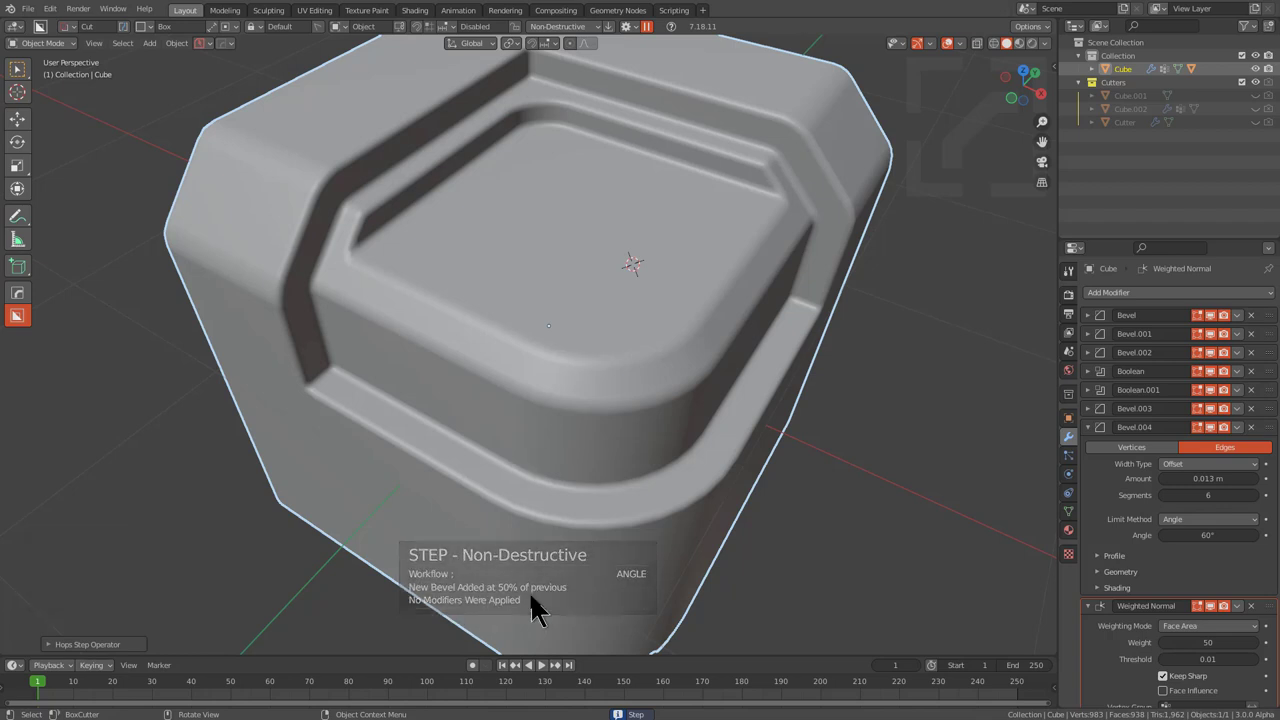
- Draw a further box cut into the cube's top with beveled corners
{"action": "left_click_drag", "start_coordinate": [565, 423], "coordinate": [668, 564]}
{"action": "key", "text": "b"}
{"action": "scroll", "scroll_direction": "up", "scroll_amount": 3}
{"action": "left_click", "coordinate": [682, 560]}
{"action": "middle_click", "coordinate": [566, 316]}
{"action": "scroll", "scroll_direction": "up", "scroll_amount": 3}
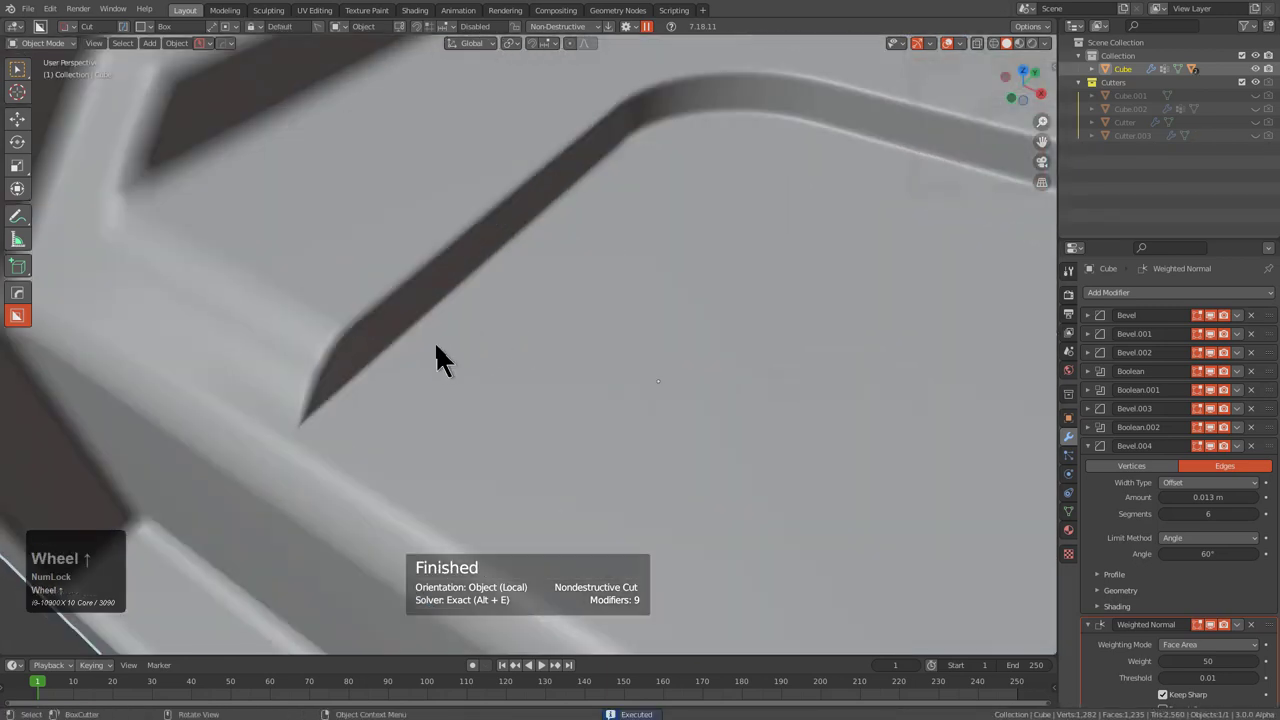
- Tune the step bevel to about 0.014 m, 44° angle limit and six segments, then apply
{"action": "key", "text": "q"}
{"action": "left_click", "coordinate": [448, 332]}
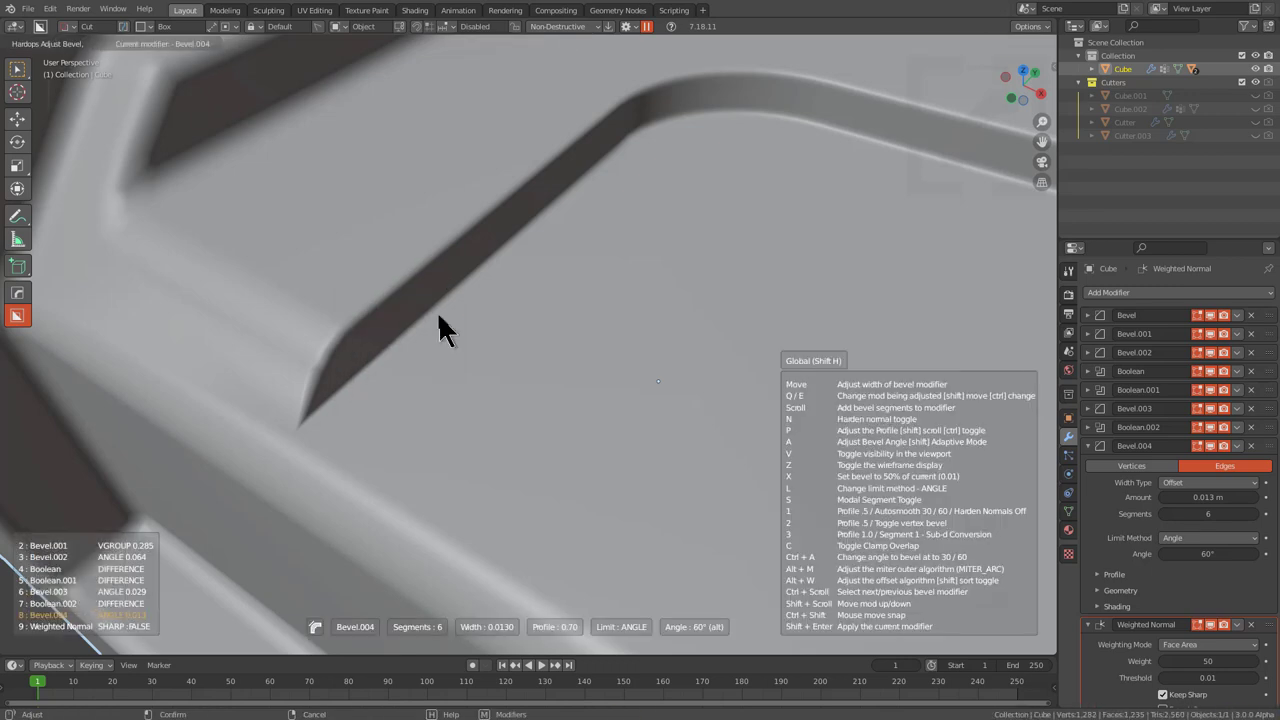
{"action": "key", "text": "alt+Num_Lock"}
{"action": "scroll", "scroll_direction": "down", "scroll_amount": 3}
{"action": "scroll", "scroll_direction": "up", "scroll_amount": 3}
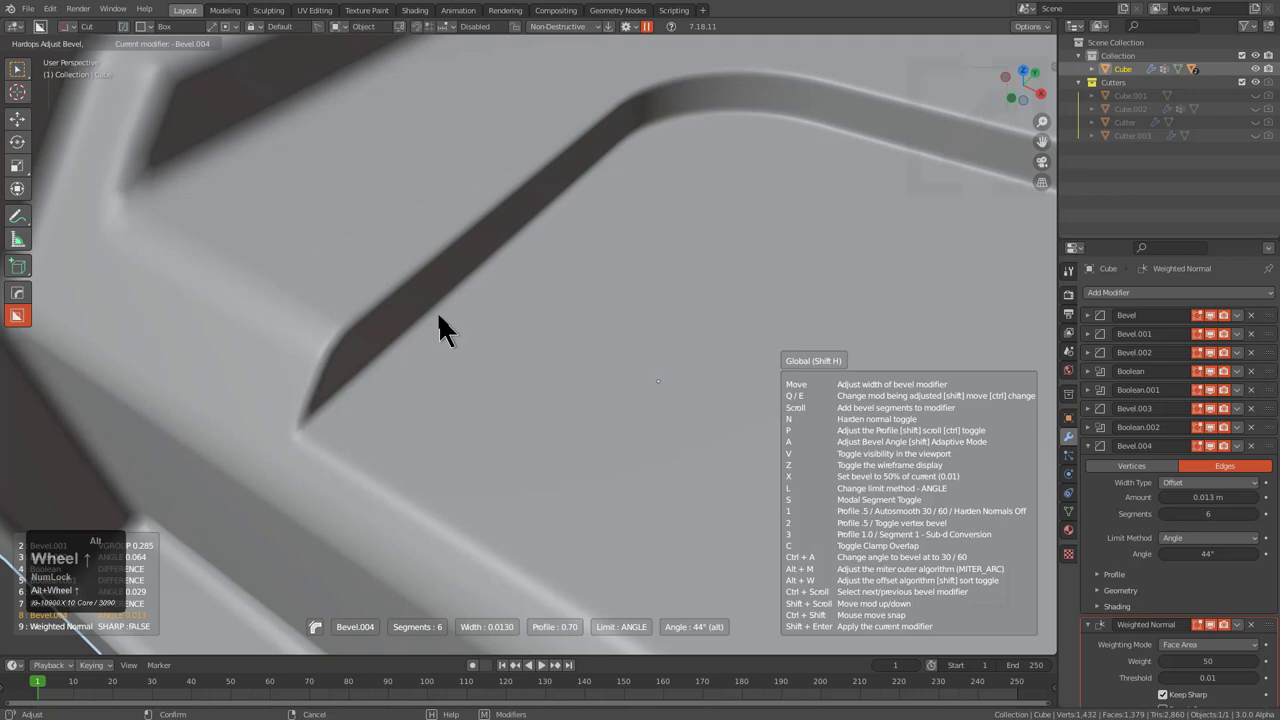
{"action": "scroll", "scroll_direction": "down", "scroll_amount": 3}
{"action": "scroll", "scroll_direction": "up", "scroll_amount": 3}
{"action": "scroll", "scroll_direction": "down", "scroll_amount": 3}
{"action": "scroll", "scroll_direction": "up", "scroll_amount": 3}
{"action": "scroll", "scroll_direction": "down", "scroll_amount": 3}
{"action": "scroll", "scroll_direction": "up", "scroll_amount": 3}
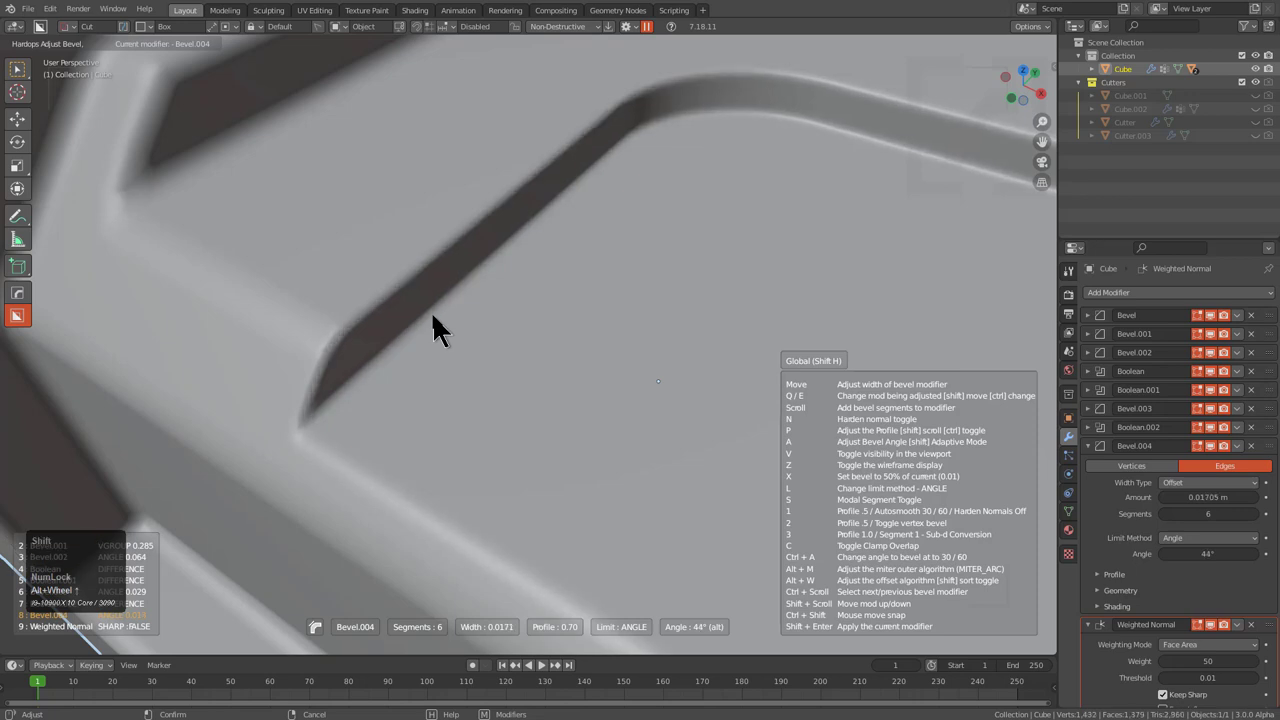
{"action": "left_click", "coordinate": [449, 333]}
{"action": "scroll", "scroll_direction": "down", "scroll_amount": 3}
{"action": "key", "text": "alt+a"}
- Orbit around the cube to inspect the stepped recesses and reselect it
{"action": "middle_click", "coordinate": [628, 378]}
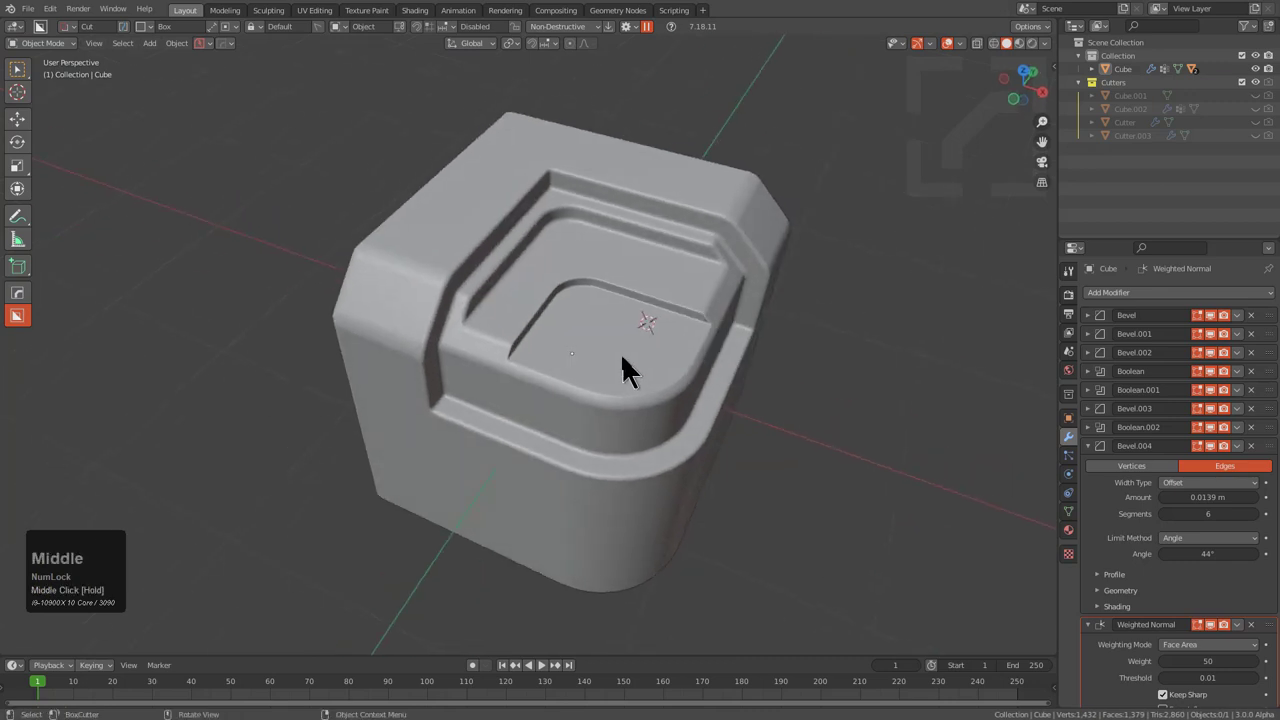
{"action": "middle_click", "coordinate": [630, 374]}
{"action": "scroll", "scroll_direction": "up", "scroll_amount": 3}
{"action": "left_click_drag", "start_coordinate": [624, 390], "coordinate": [643, 329]}
{"action": "middle_click", "coordinate": [643, 329]}
{"action": "scroll", "scroll_direction": "down", "scroll_amount": 3}
{"action": "left_click_drag", "start_coordinate": [633, 328], "coordinate": [630, 324]}
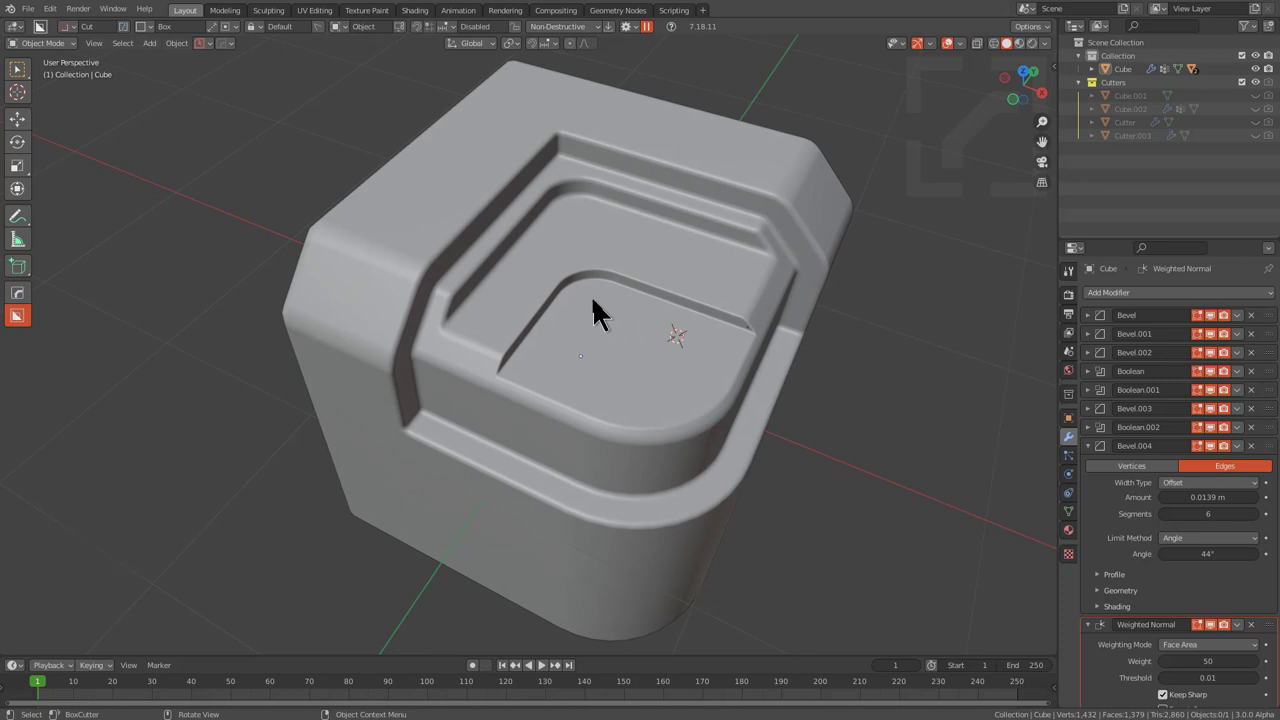
{"action": "middle_click", "coordinate": [674, 325]}
{"action": "middle_click", "coordinate": [630, 306]}
{"action": "left_click", "coordinate": [552, 261]}
- Start Hard Ops Ever Scroll to cycle through the cube's modifiers
{"action": "key", "text": "q"}
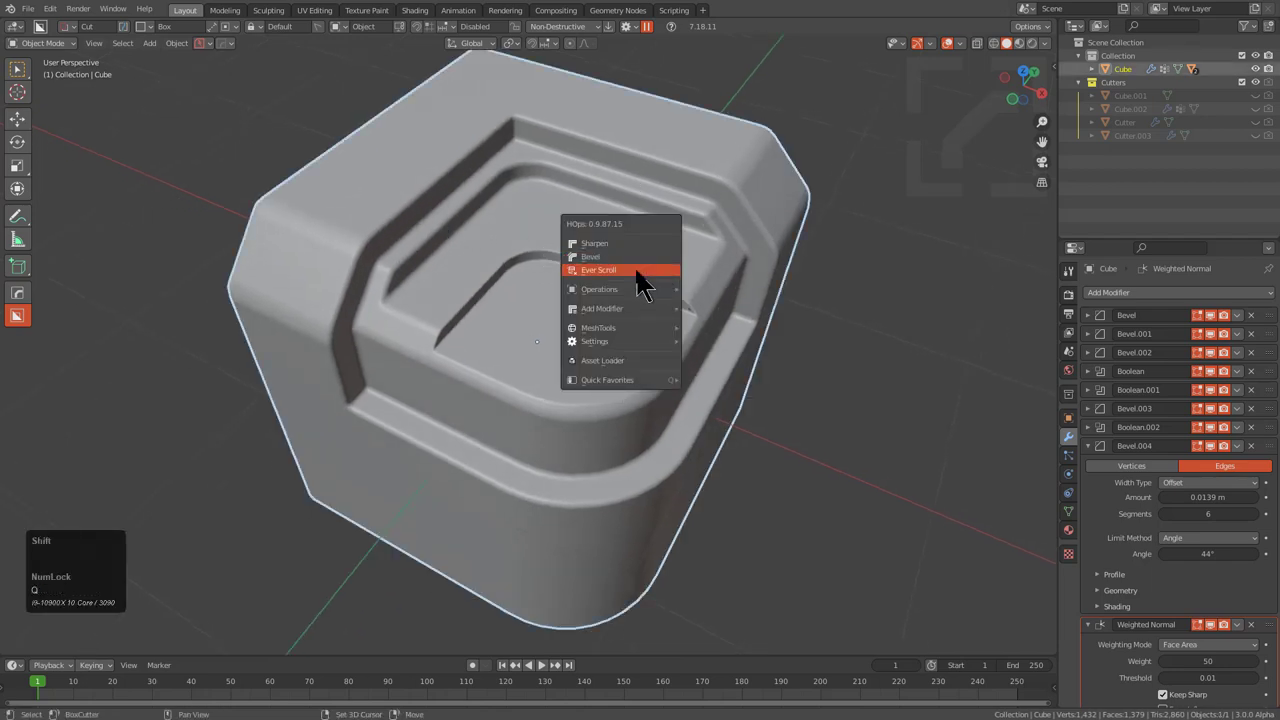
{"action": "left_click", "coordinate": [642, 291]}
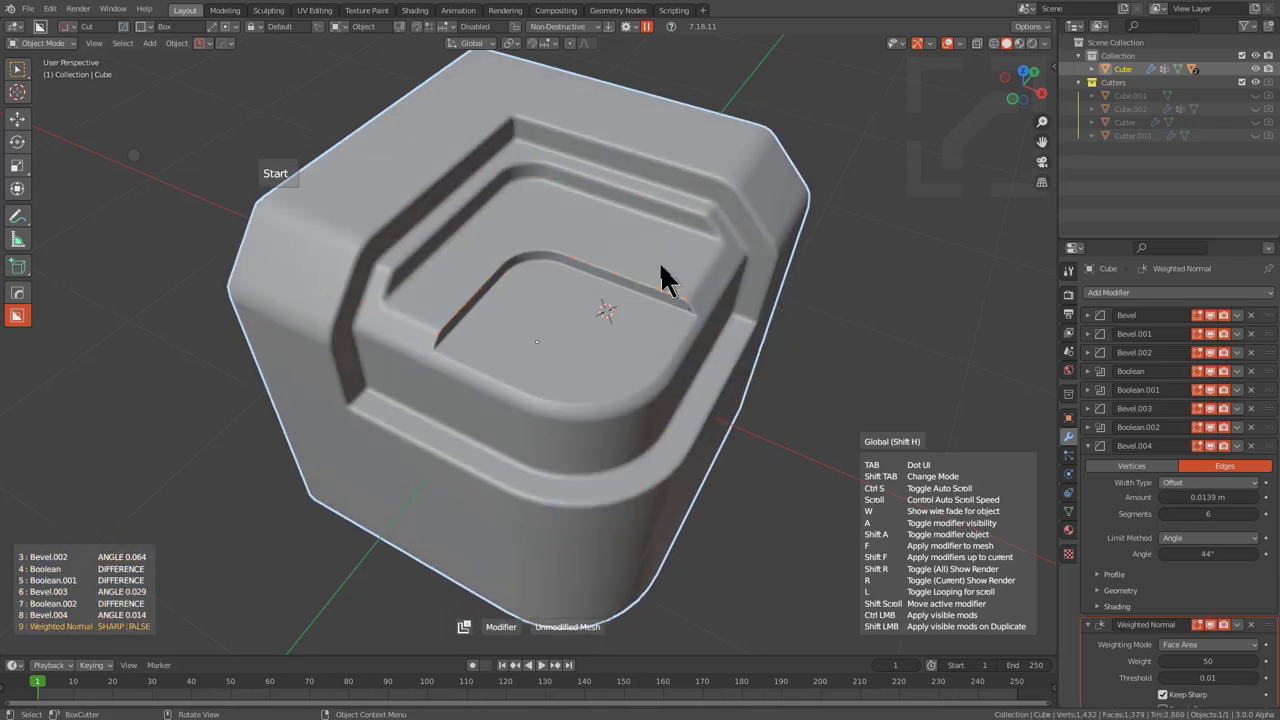
- In the Hard Ops modifier list, scroll the first bevel's segment count to 11
{"action": "key", "text": "shift+Num_Lock"}
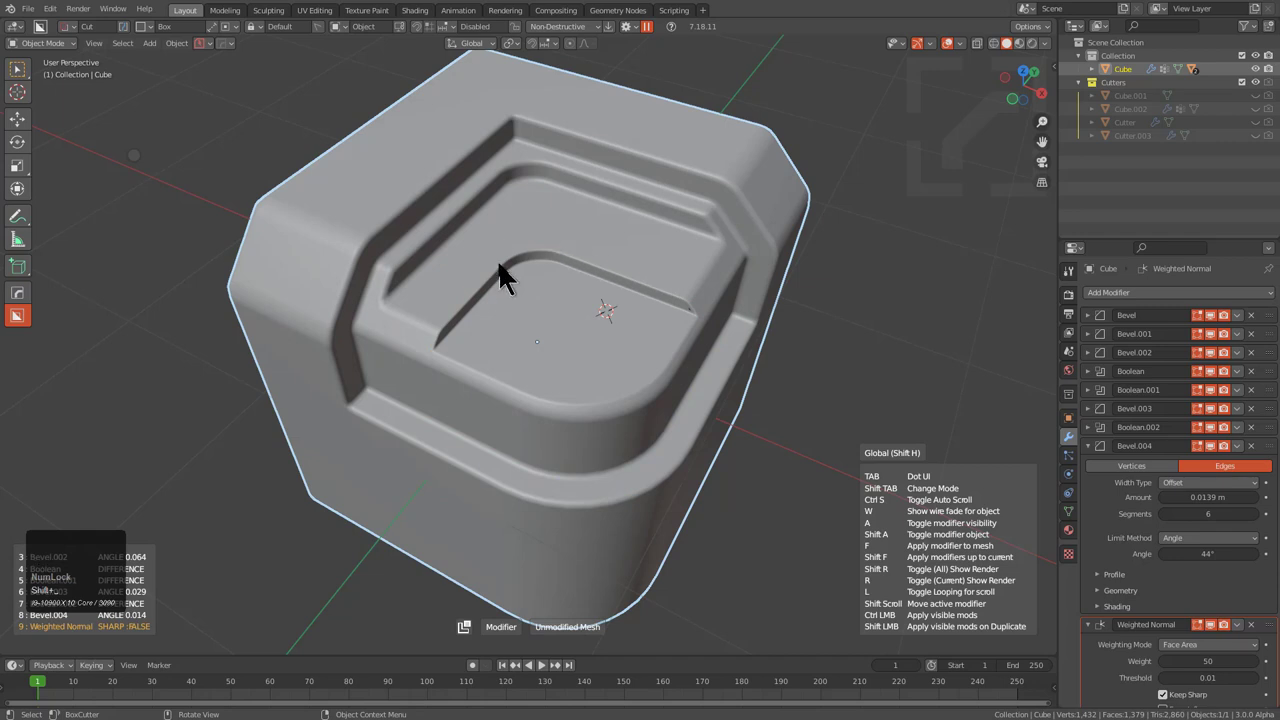
{"action": "left_click", "coordinate": [134, 176]}
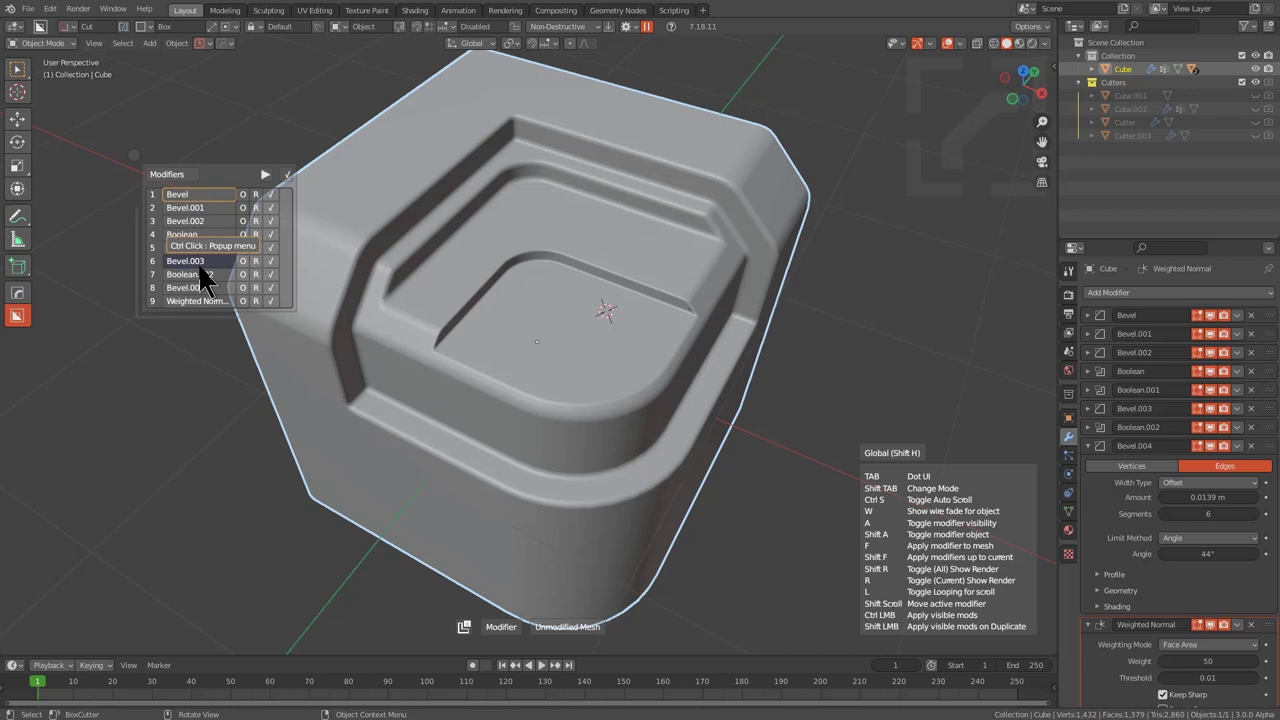
{"action": "key", "text": "ctrl+Num_Lock"}
{"action": "left_click", "coordinate": [209, 289]}
{"action": "left_click", "coordinate": [213, 216]}
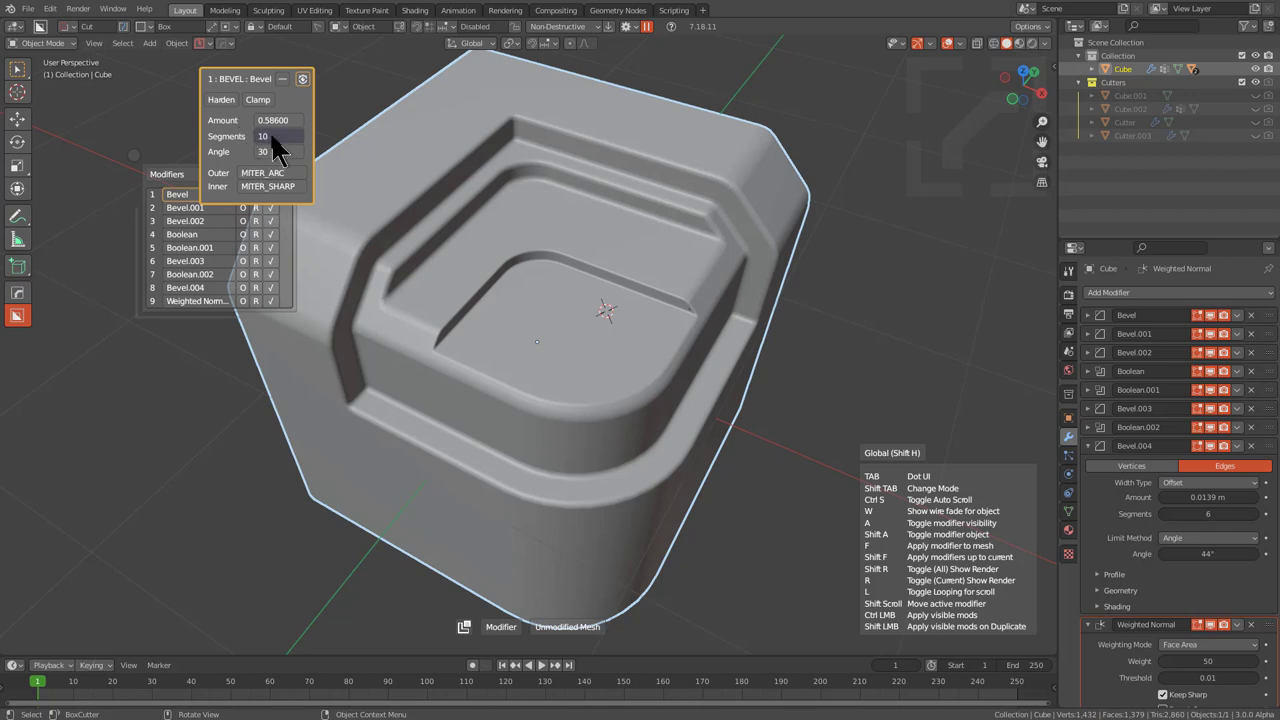
{"action": "scroll", "scroll_direction": "down", "scroll_amount": 3}
{"action": "scroll", "scroll_direction": "up", "scroll_amount": 3}
{"action": "scroll", "scroll_direction": "down", "scroll_amount": 3}
{"action": "scroll", "scroll_direction": "up", "scroll_amount": 3}
{"action": "scroll", "scroll_direction": "down", "scroll_amount": 3}
{"action": "scroll", "scroll_direction": "up", "scroll_amount": 3}
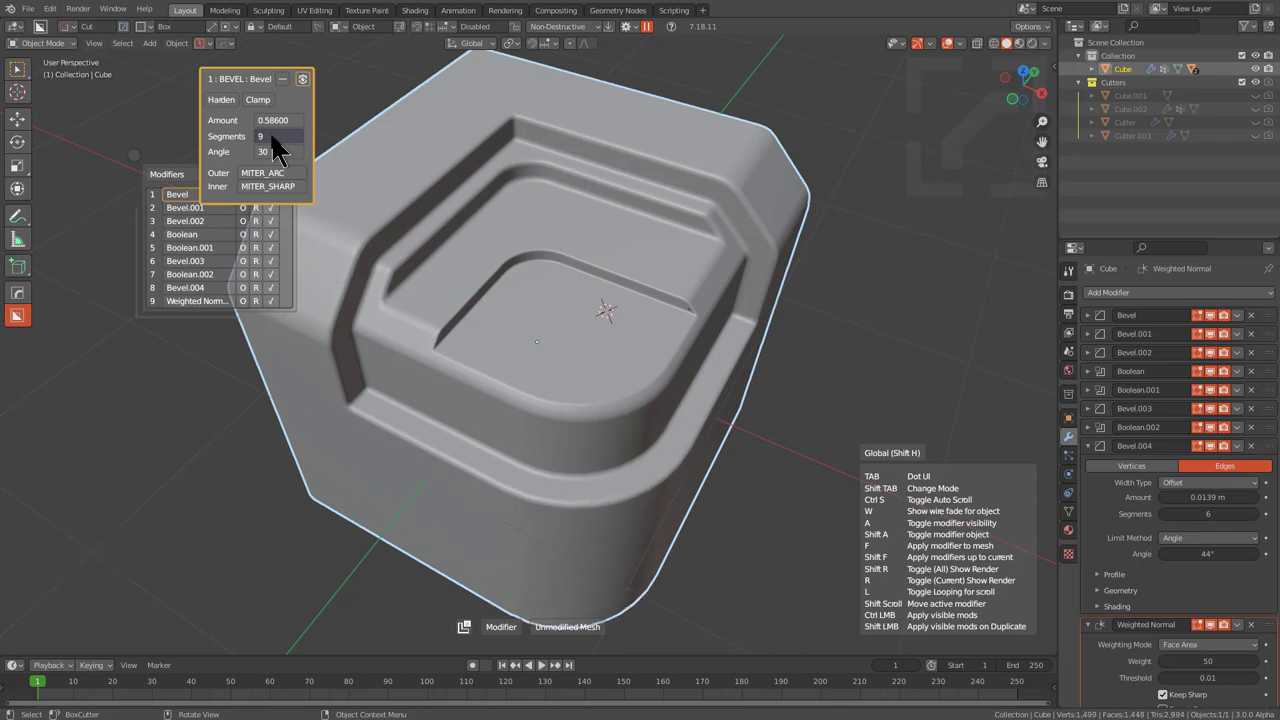
{"action": "scroll", "scroll_direction": "up", "scroll_amount": 3}
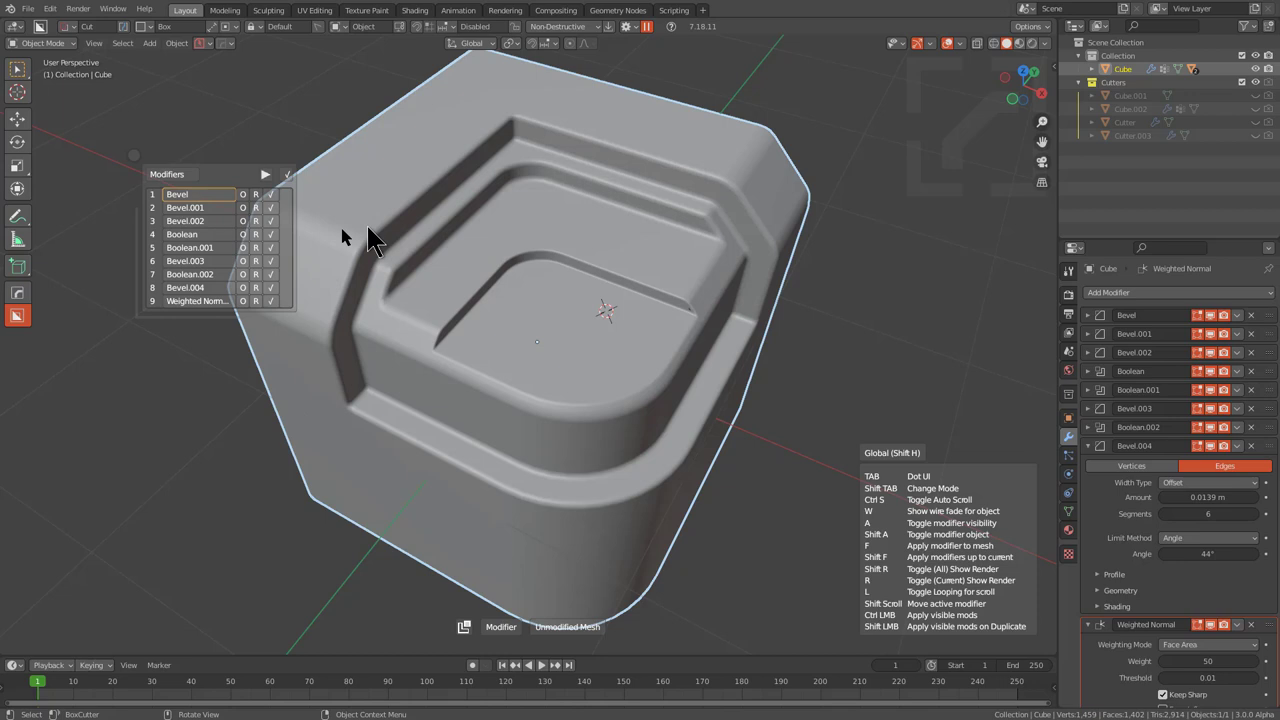
- Close the modifier list, check the bevel helper, and start a new file with a default cube
{"action": "right_click", "coordinate": [353, 246]}
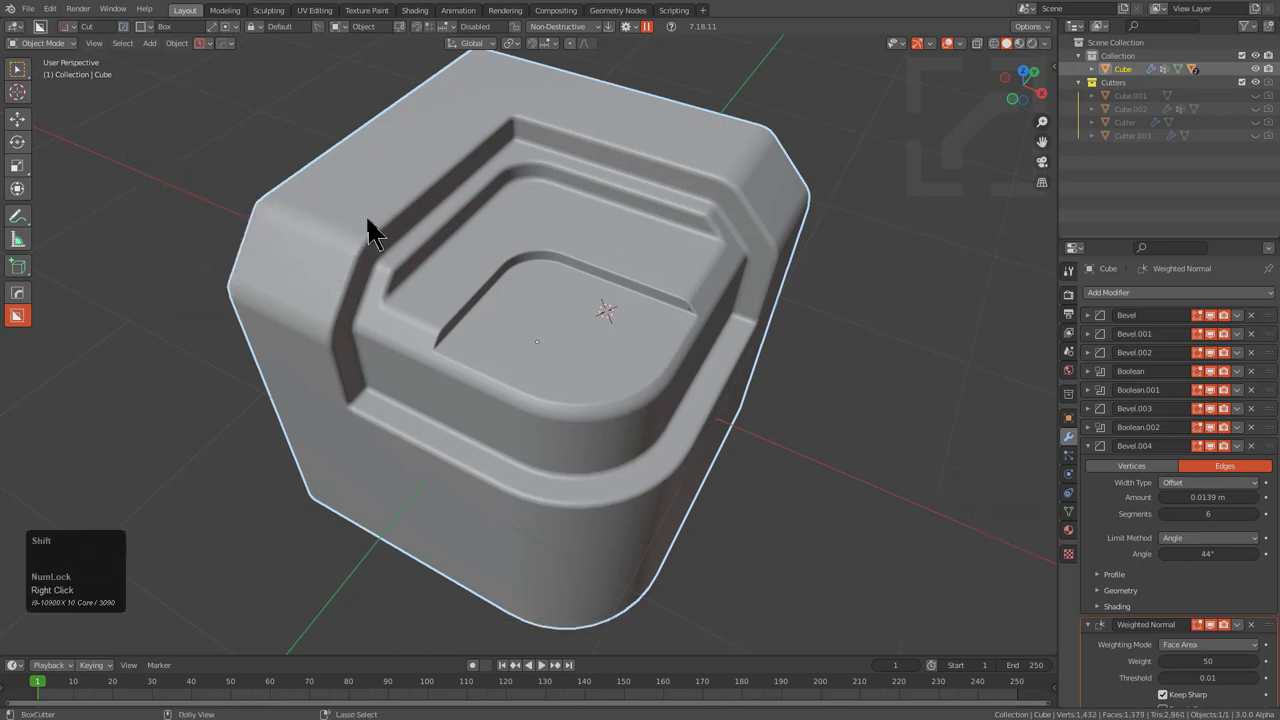
{"action": "key", "text": "shift+b"}
{"action": "left_click_drag", "start_coordinate": [462, 128], "coordinate": [627, 88]}
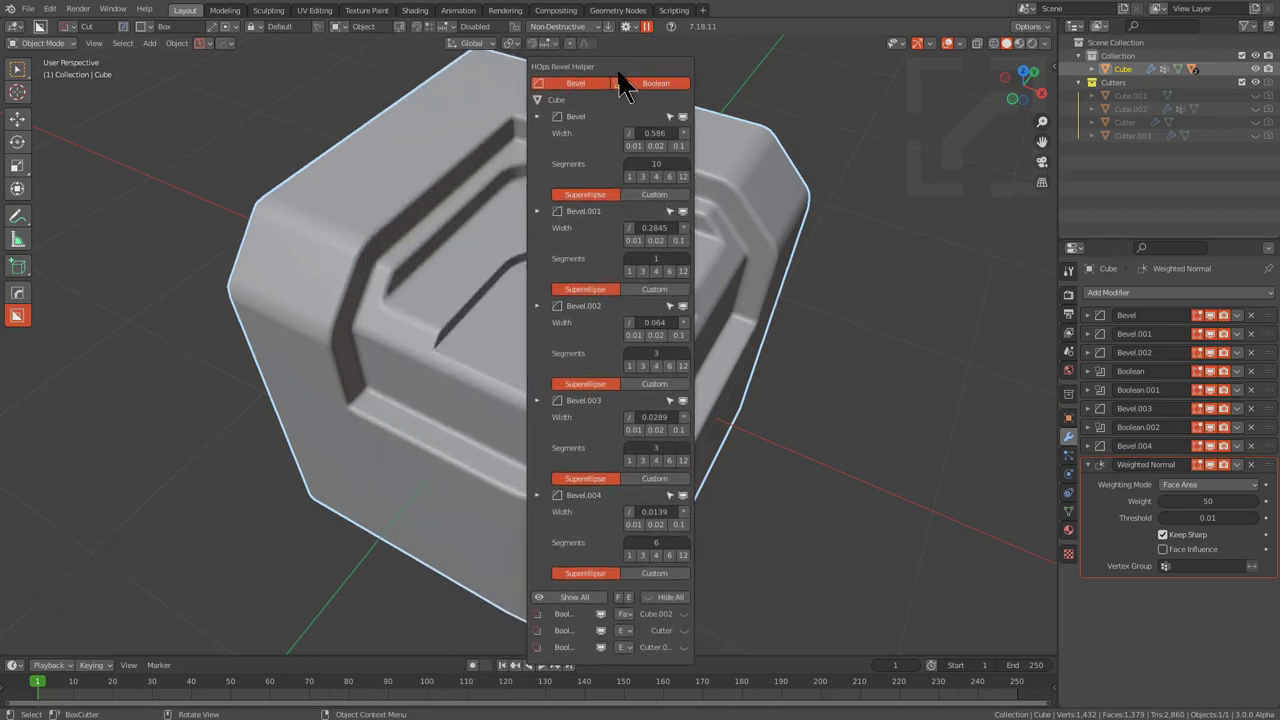
{"action": "left_click", "coordinate": [238, 64]}
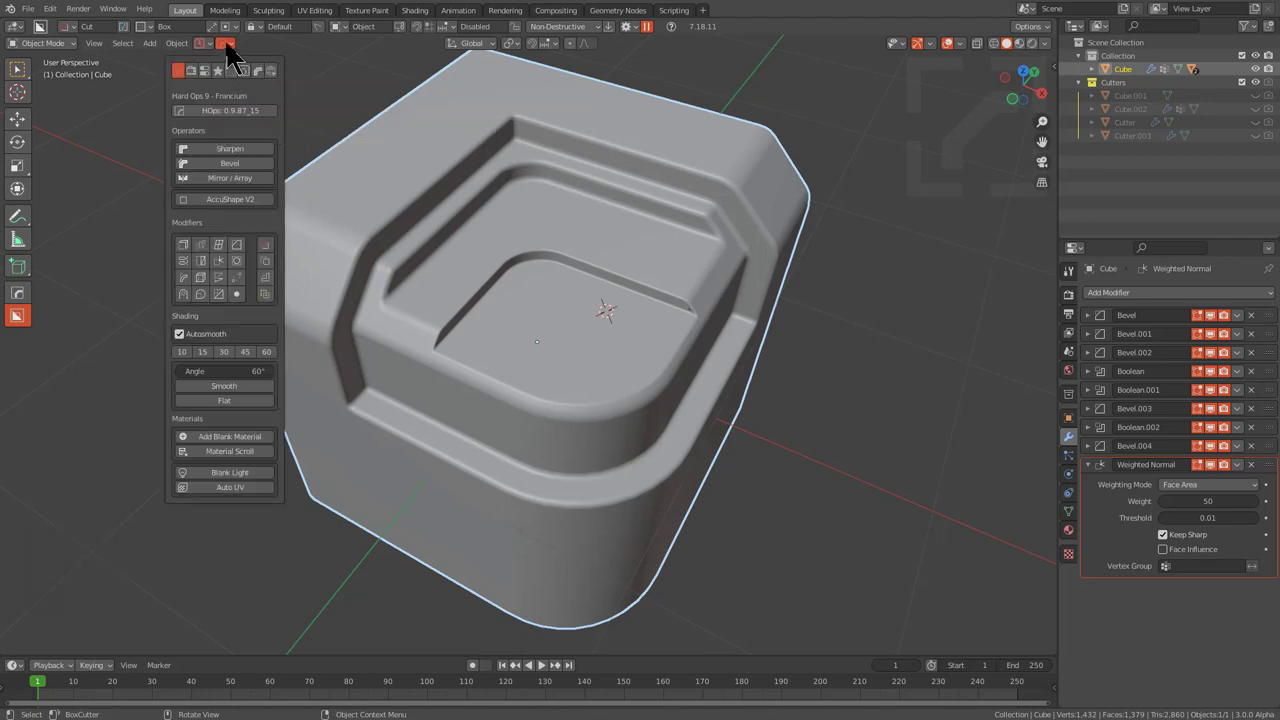
{"action": "left_click", "coordinate": [253, 86]}
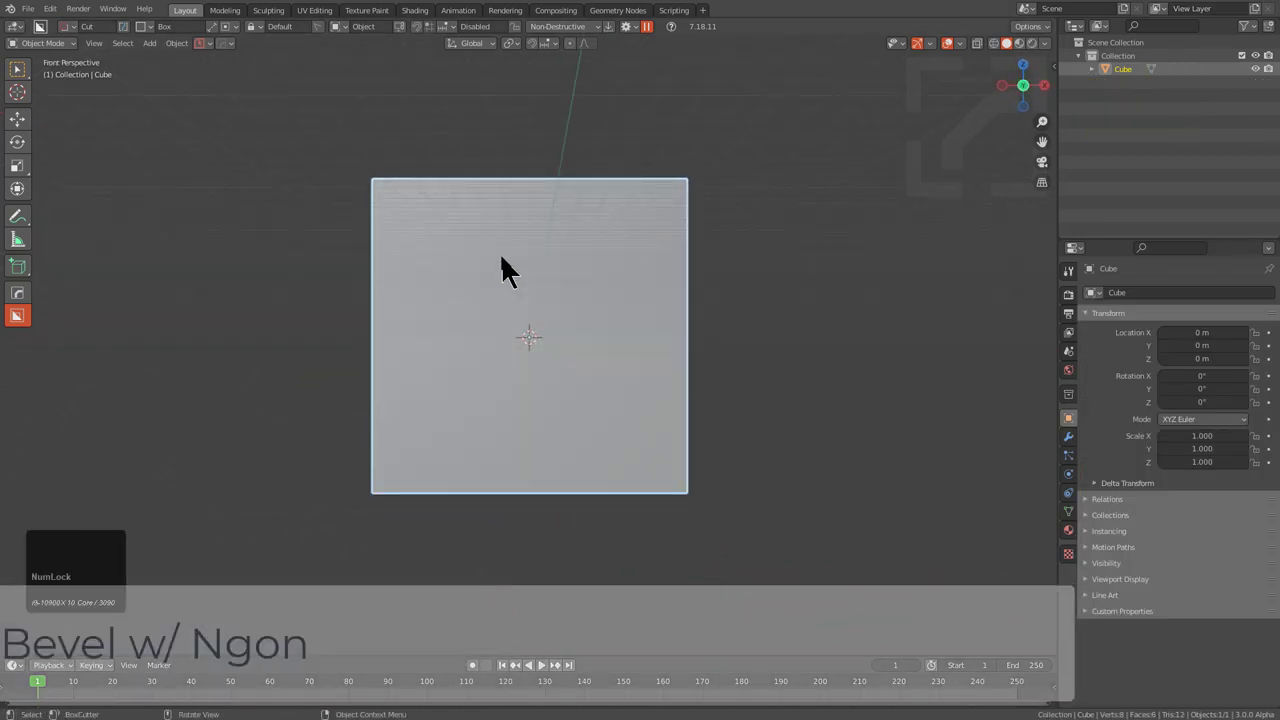
- In front orthographic view, draw a BoxCutter ngon side profile over the cube
{"action": "key", "text": "KP_5"}
{"action": "key", "text": "d"}
{"action": "left_click", "coordinate": [506, 284]}
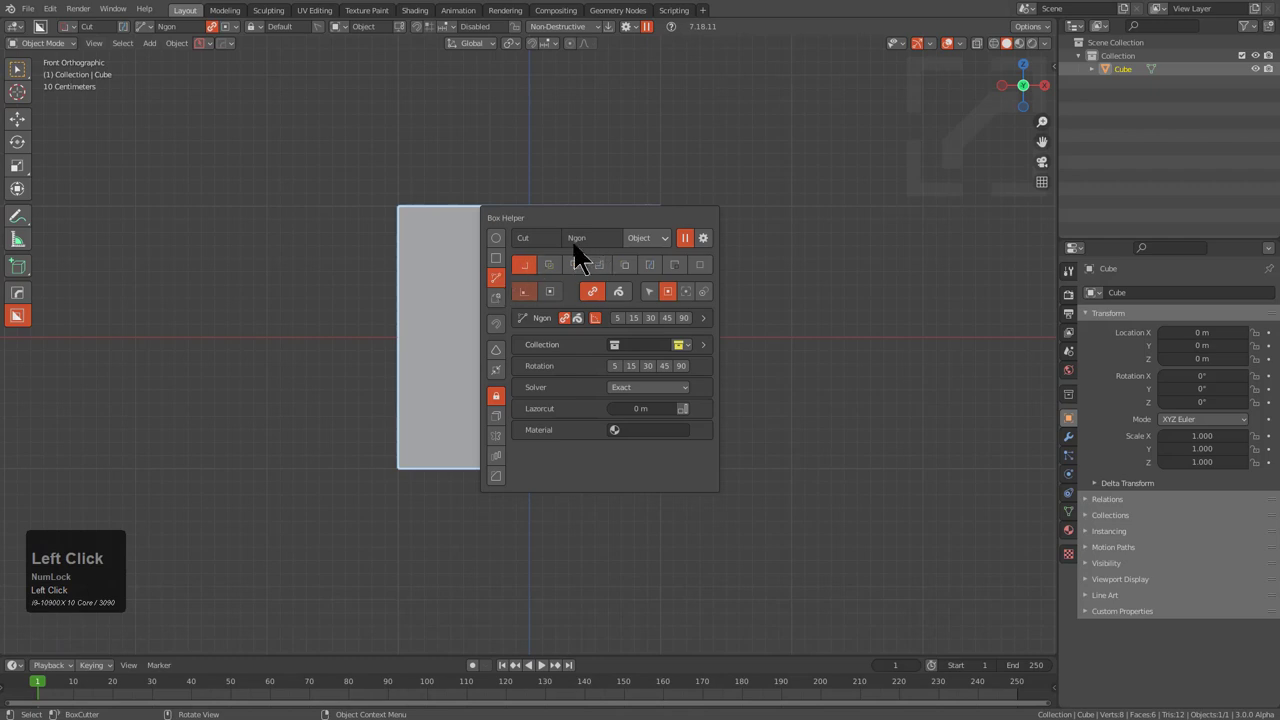
{"action": "left_click_drag", "start_coordinate": [463, 128], "coordinate": [503, 281]}
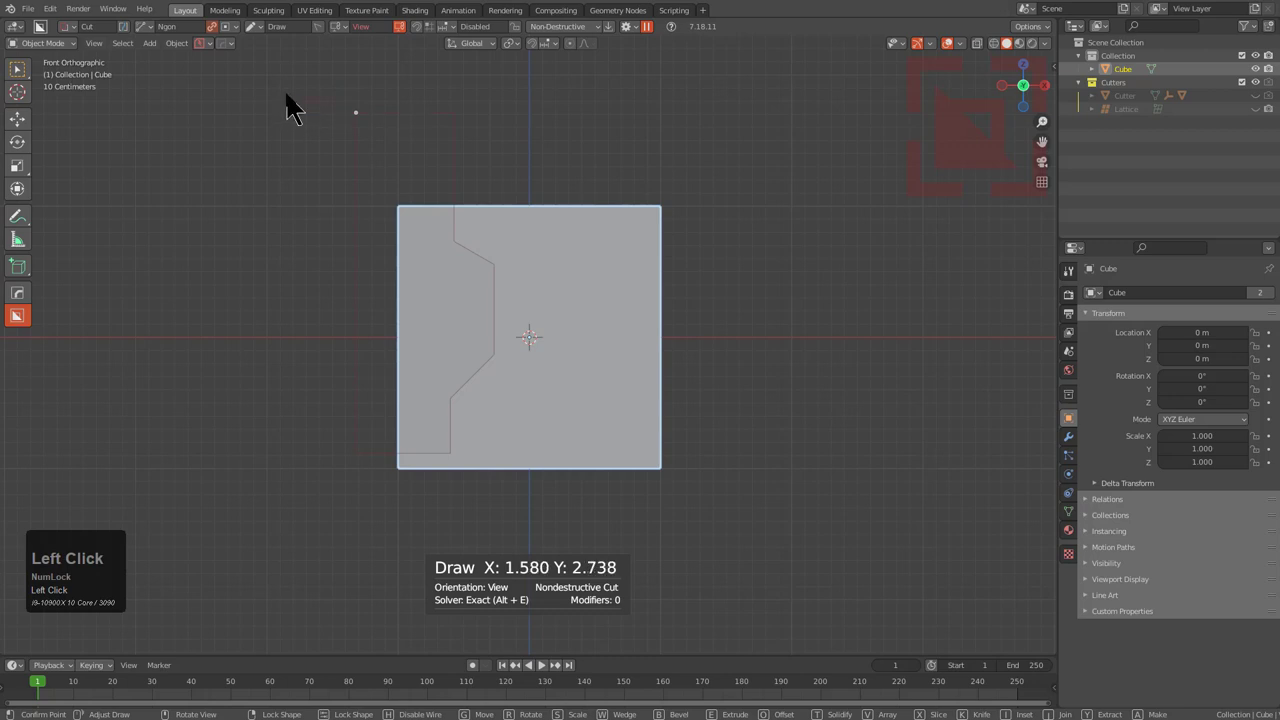
{"action": "right_click", "coordinate": [330, 105]}
{"action": "right_click", "coordinate": [521, 125]}
- Lock the cutter shape and extend its depth through the cube, orbiting to check
{"action": "left_click_drag", "start_coordinate": [515, 121], "coordinate": [435, 256]}
{"action": "middle_click", "coordinate": [435, 256]}
{"action": "middle_click", "coordinate": [546, 367]}
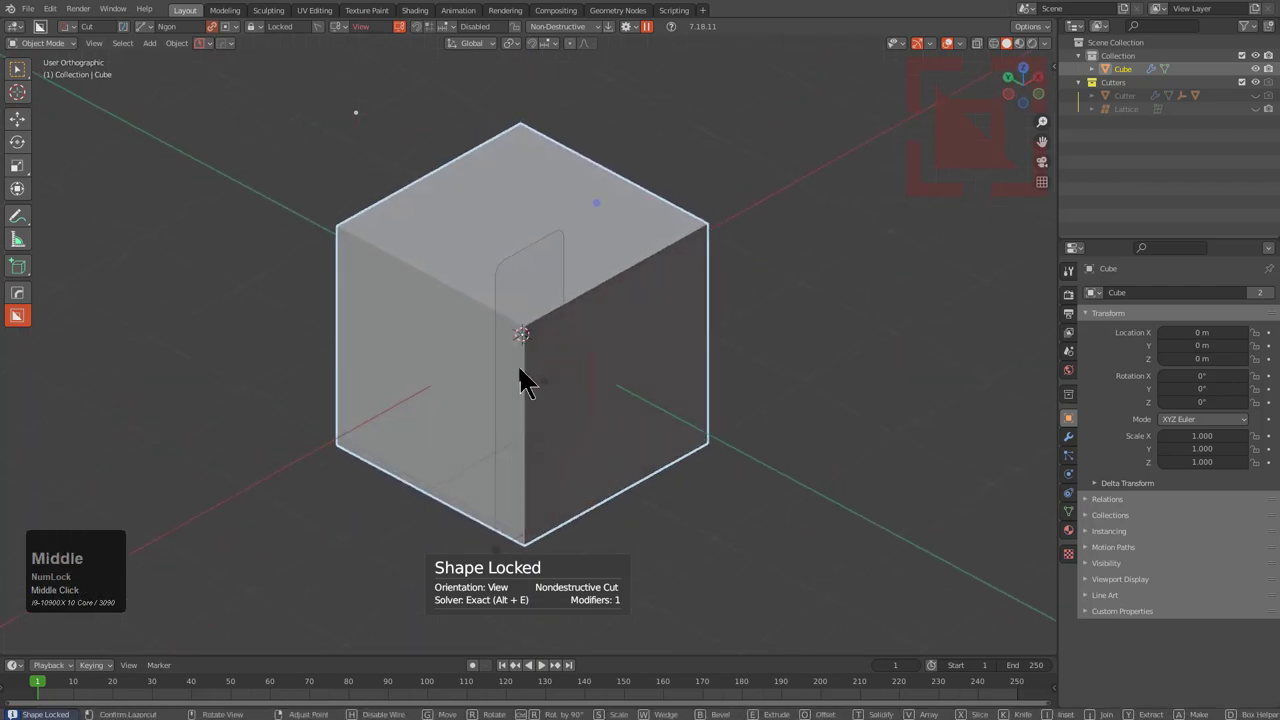
{"action": "key", "text": "h"}
{"action": "left_click_drag", "start_coordinate": [553, 394], "coordinate": [568, 309]}
{"action": "middle_click", "coordinate": [558, 312]}
{"action": "scroll", "scroll_direction": "up", "scroll_amount": 3}
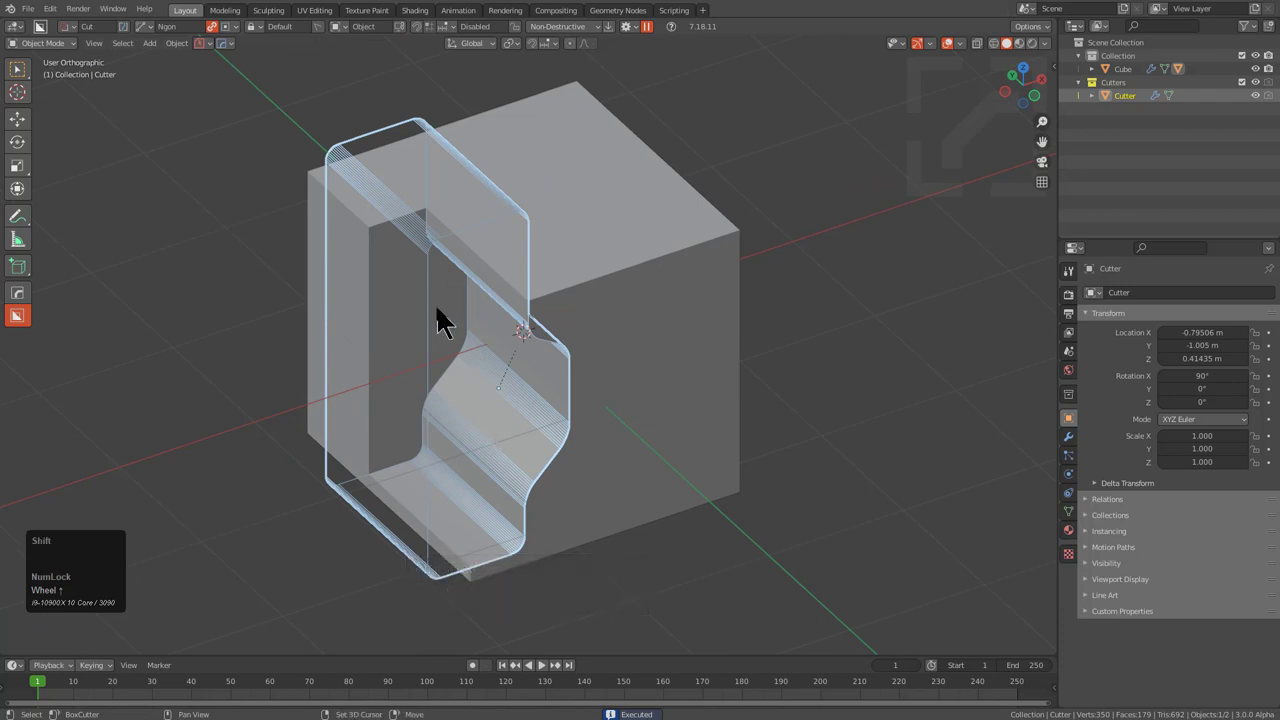
- Add a HardOps bevel of about 0.086 m to the cutter's profile corners
{"action": "left_click_drag", "start_coordinate": [486, 329], "coordinate": [513, 387]}
{"action": "middle_click", "coordinate": [513, 387]}
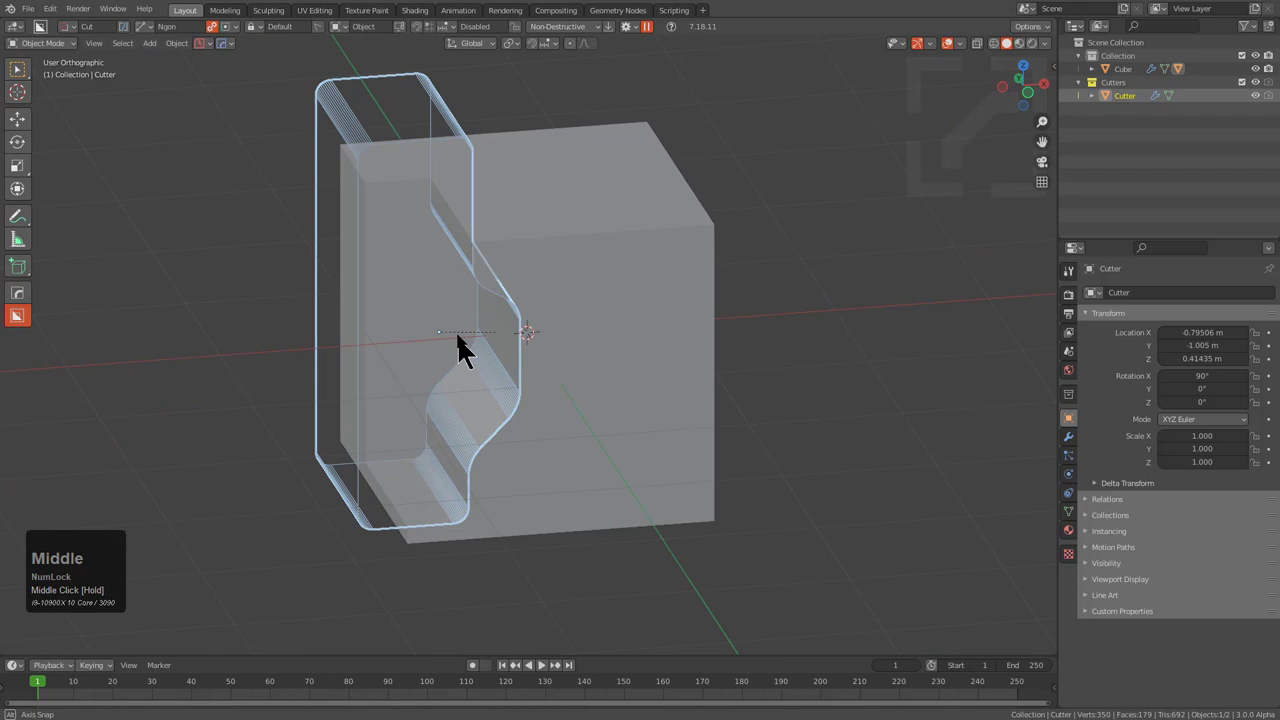
{"action": "middle_click", "coordinate": [535, 299]}
{"action": "middle_click", "coordinate": [555, 357]}
{"action": "scroll", "scroll_direction": "up", "scroll_amount": 3}
{"action": "key", "text": "q"}
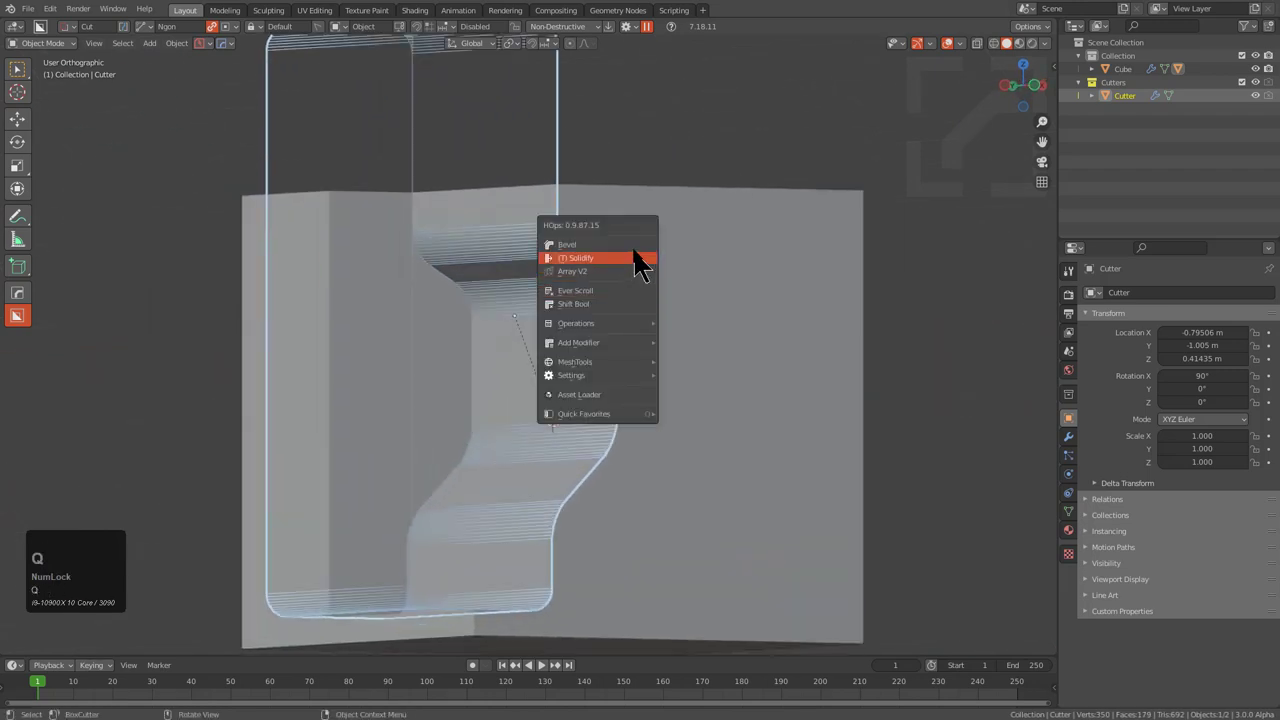
{"action": "left_click", "coordinate": [641, 261]}
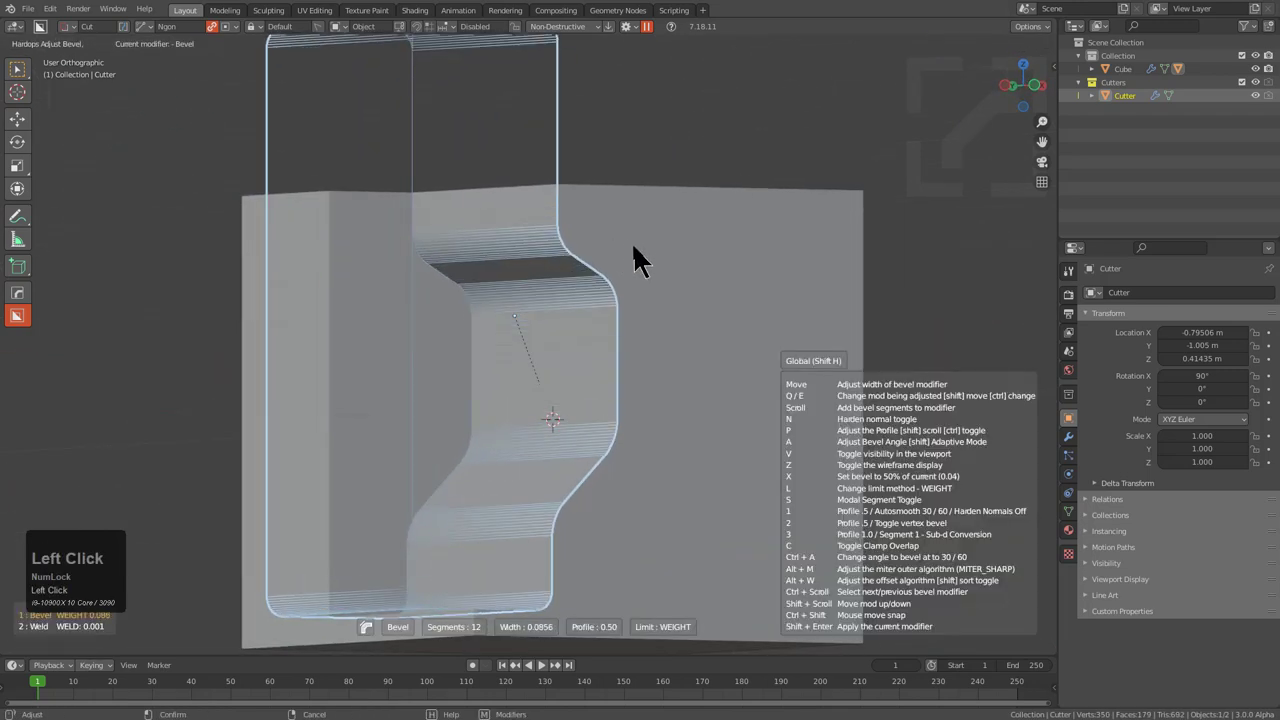
{"action": "left_click", "coordinate": [632, 263]}
- Enter edge editing on the cutter and select two profile edges
{"action": "middle_click", "coordinate": [581, 361]}
{"action": "middle_click", "coordinate": [569, 366]}
{"action": "key", "text": "2"}
{"action": "key", "text": "alt+z"}
{"action": "left_click", "coordinate": [546, 401]}
{"action": "left_click", "coordinate": [552, 252]}
{"action": "middle_click", "coordinate": [572, 268]}
- Give the selected profile edges a bevel weight of about 0.6
{"action": "scroll", "scroll_direction": "up", "scroll_amount": 3}
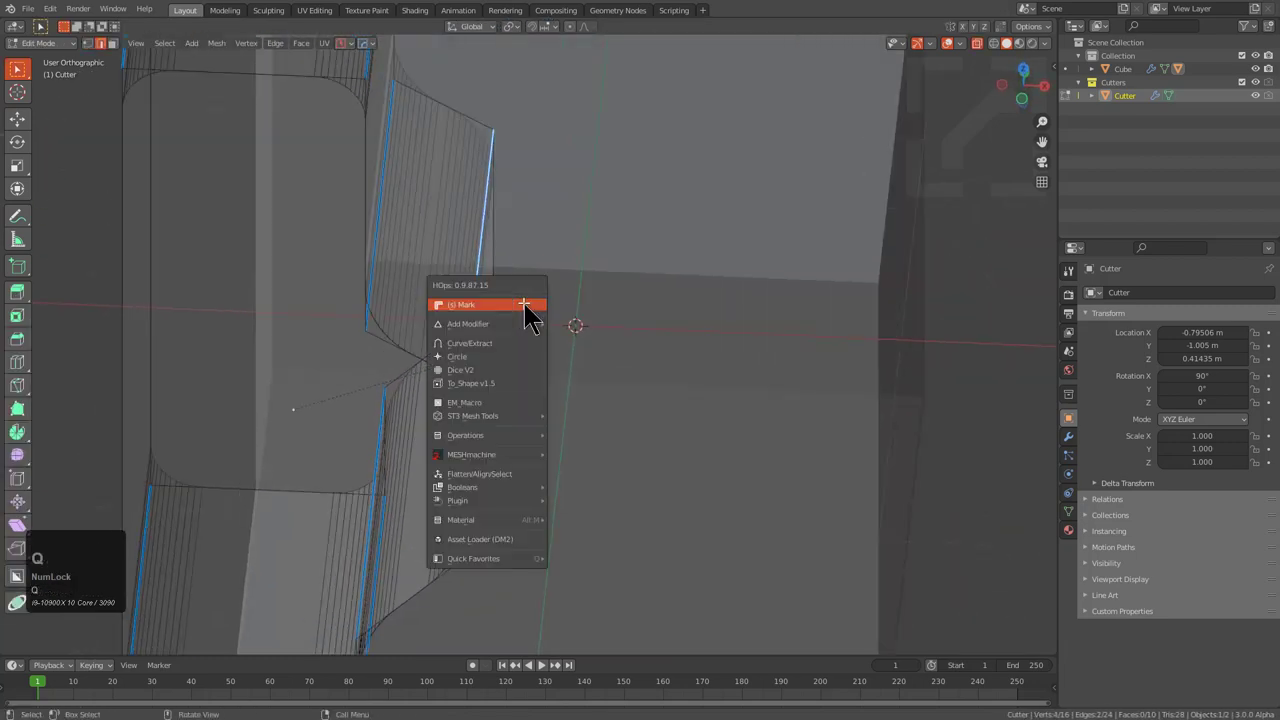
{"action": "key", "text": "q"}
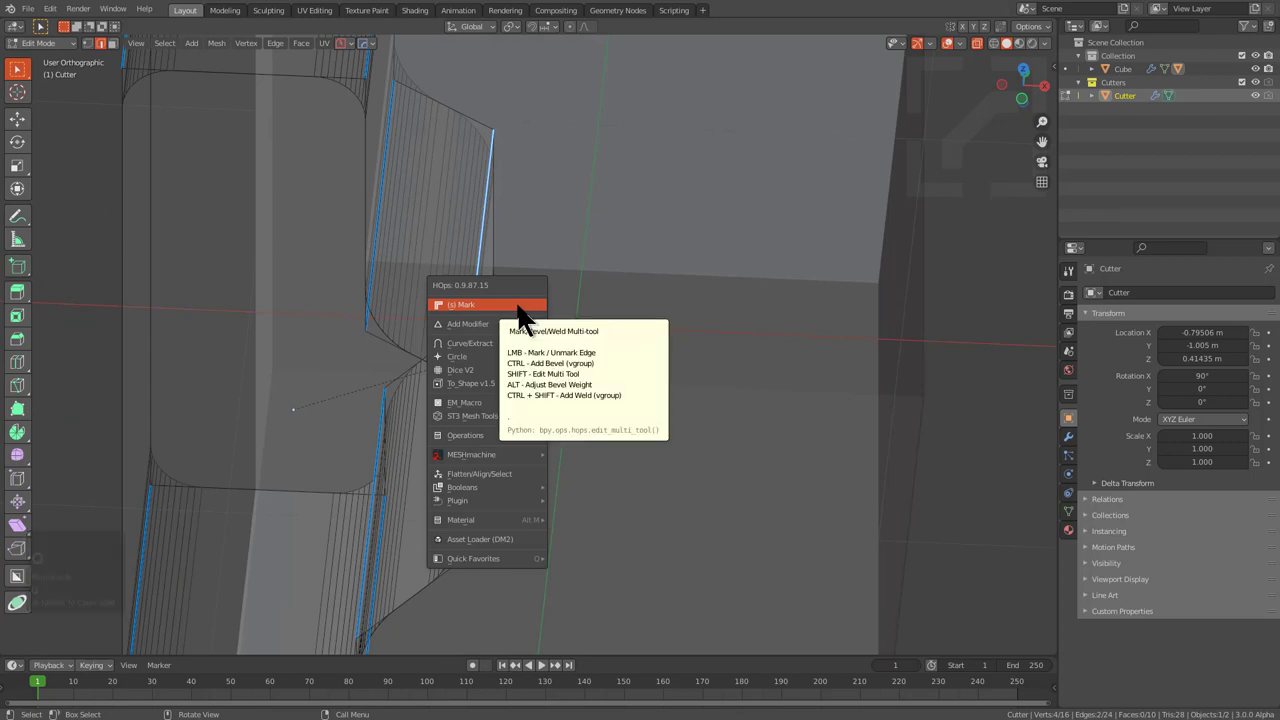
{"action": "key", "text": "alt+Num_Lock"}
{"action": "left_click", "coordinate": [527, 322]}
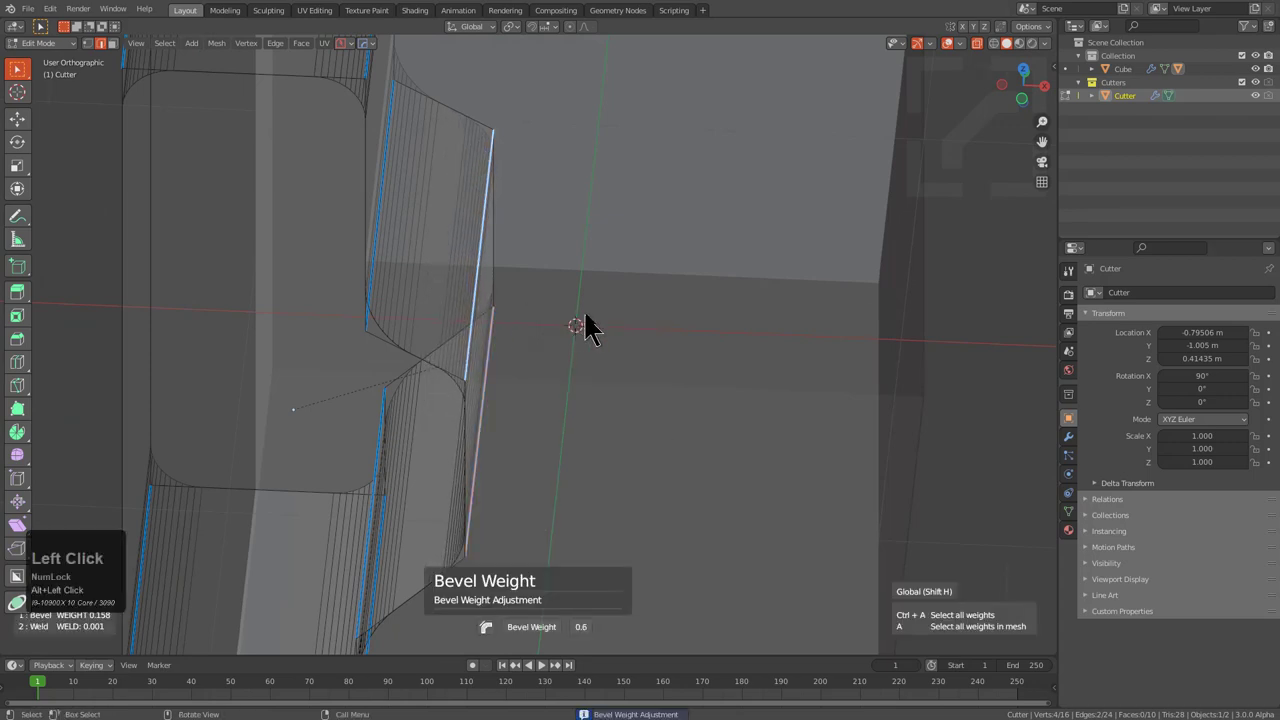
{"action": "left_click", "coordinate": [620, 337]}
- Give another profile edge a bevel weight of 0.3
{"action": "scroll", "scroll_direction": "down", "scroll_amount": 3}
{"action": "left_click_drag", "start_coordinate": [544, 369], "coordinate": [585, 374]}
{"action": "middle_click", "coordinate": [585, 374]}
{"action": "scroll", "scroll_direction": "up", "scroll_amount": 3}
{"action": "left_click", "coordinate": [496, 483]}
{"action": "key", "text": "q"}
{"action": "left_click", "coordinate": [597, 388]}
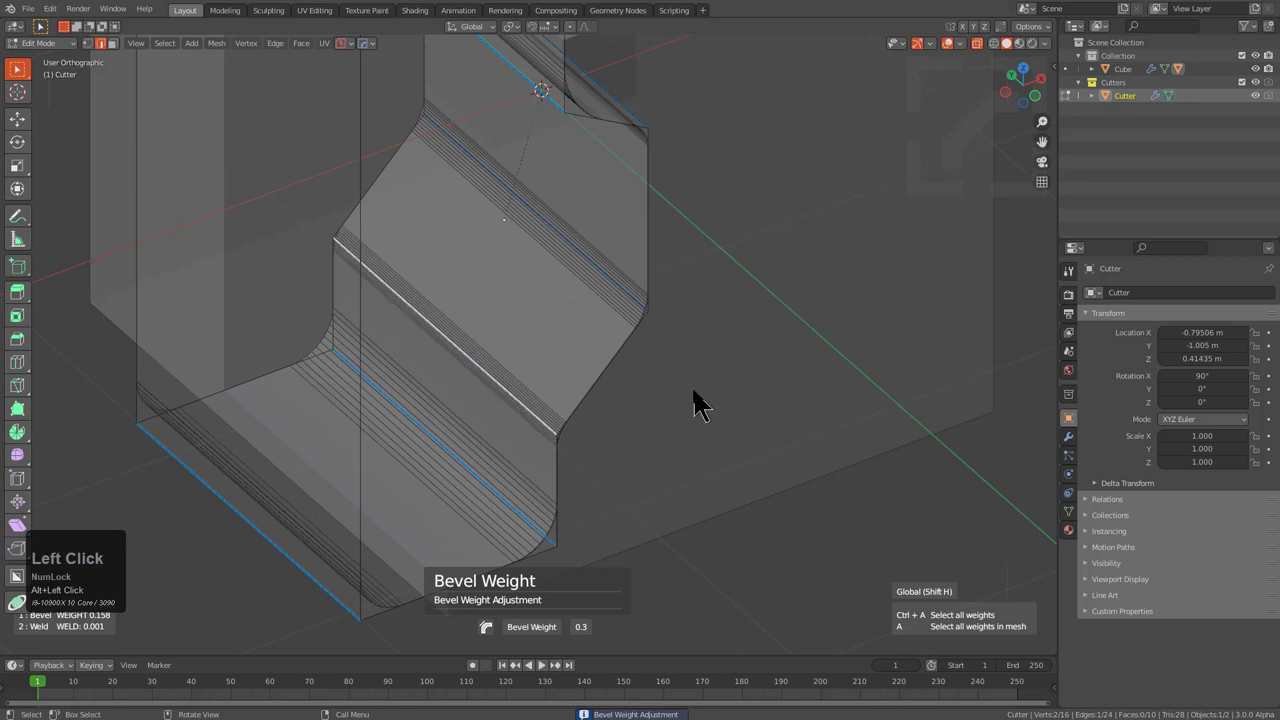
- Select a profile edge loop and mark it for bevelling
{"action": "scroll", "scroll_direction": "down", "scroll_amount": 3}
{"action": "middle_click", "coordinate": [569, 366]}
{"action": "key", "text": "z"}
{"action": "middle_click", "coordinate": [535, 215]}
{"action": "scroll", "scroll_direction": "down", "scroll_amount": 3}
{"action": "middle_click", "coordinate": [555, 211]}
{"action": "middle_click", "coordinate": [569, 293]}
{"action": "left_click", "coordinate": [563, 142]}
{"action": "left_click", "coordinate": [430, 190]}
{"action": "key", "text": "q"}
{"action": "double_click", "coordinate": [580, 242]}
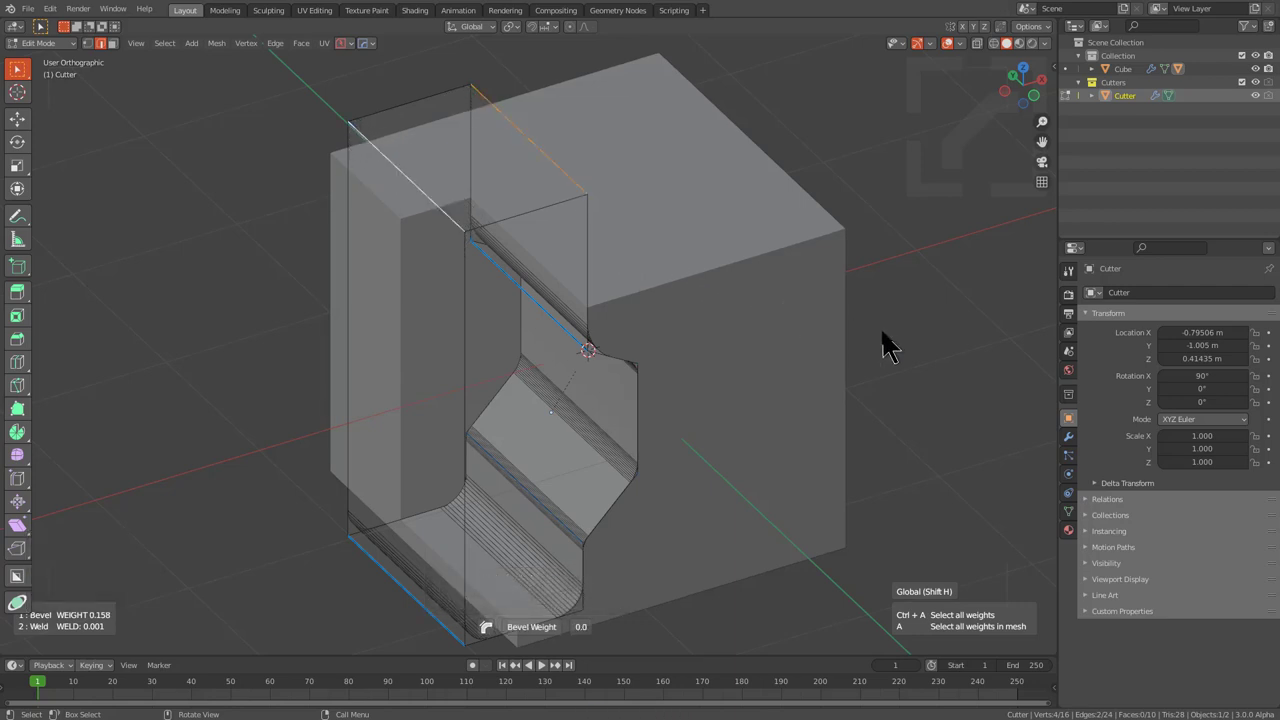
{"action": "right_click", "coordinate": [892, 349]}
{"action": "key", "text": "q"}
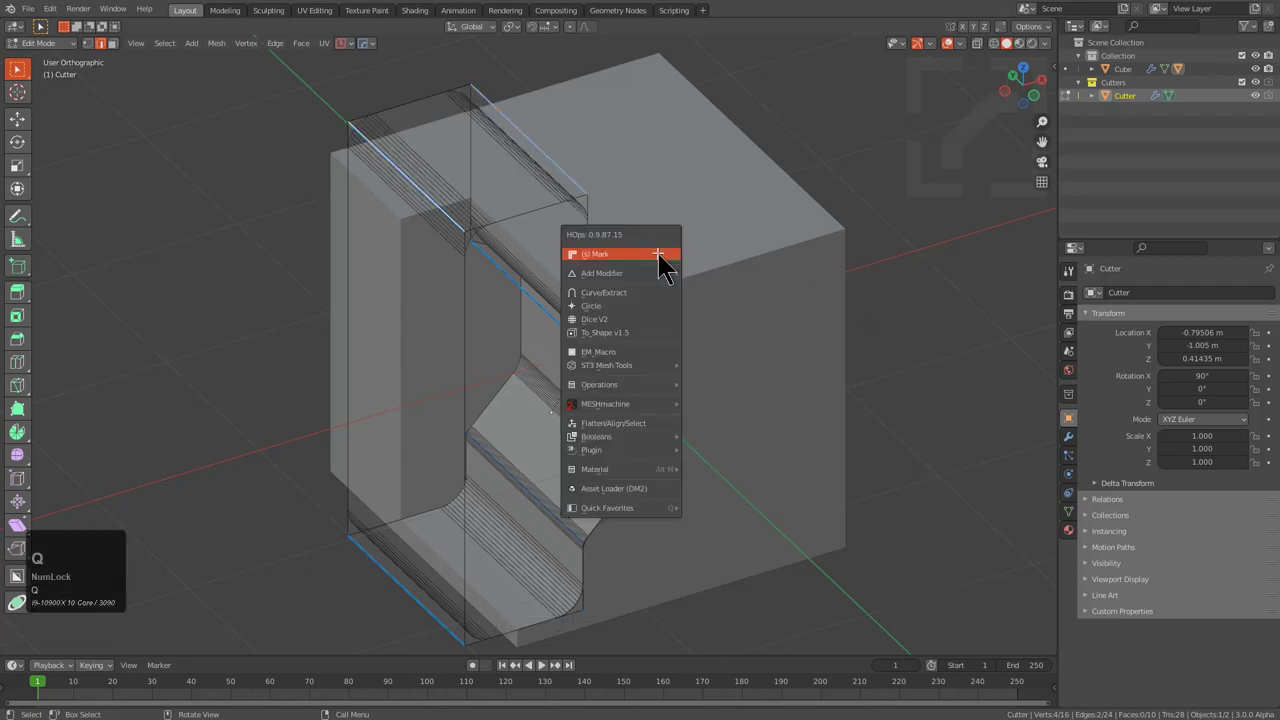
{"action": "left_click", "coordinate": [667, 270]}
- Set the bevel weight of the marked edge loop, limiting the cutter bevel to about 0.37 m
{"action": "scroll", "scroll_direction": "down", "scroll_amount": 3}
{"action": "middle_click", "coordinate": [632, 279]}
{"action": "middle_click", "coordinate": [588, 328]}
{"action": "scroll", "scroll_direction": "up", "scroll_amount": 3}
{"action": "middle_click", "coordinate": [536, 319]}
{"action": "middle_click", "coordinate": [616, 337]}
{"action": "key", "text": "q"}
{"action": "left_click_drag", "start_coordinate": [621, 377], "coordinate": [585, 374]}
{"action": "left_click_drag", "start_coordinate": [588, 335], "coordinate": [601, 292]}
{"action": "left_click", "coordinate": [601, 292]}
- Raise the upper profile edge's bevel weight to about 0.4
{"action": "middle_click", "coordinate": [602, 200]}
{"action": "scroll", "scroll_direction": "up", "scroll_amount": 3}
{"action": "left_click_drag", "start_coordinate": [545, 295], "coordinate": [474, 331]}
{"action": "left_click", "coordinate": [350, 549]}
{"action": "key", "text": "q"}
{"action": "left_click_drag", "start_coordinate": [529, 362], "coordinate": [519, 156]}
{"action": "key", "text": "q"}
{"action": "left_click", "coordinate": [612, 172]}
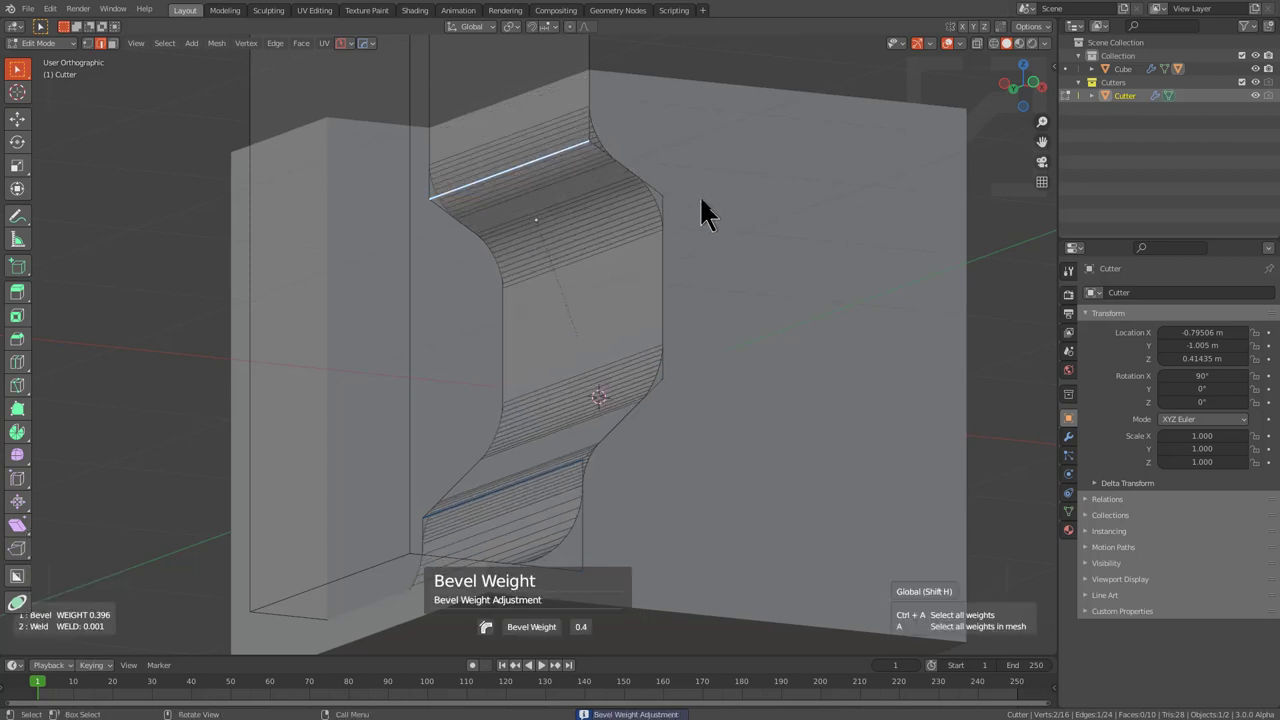
- Add a second HardOps bevel to the cutter and set its width
{"action": "left_click", "coordinate": [710, 210]}
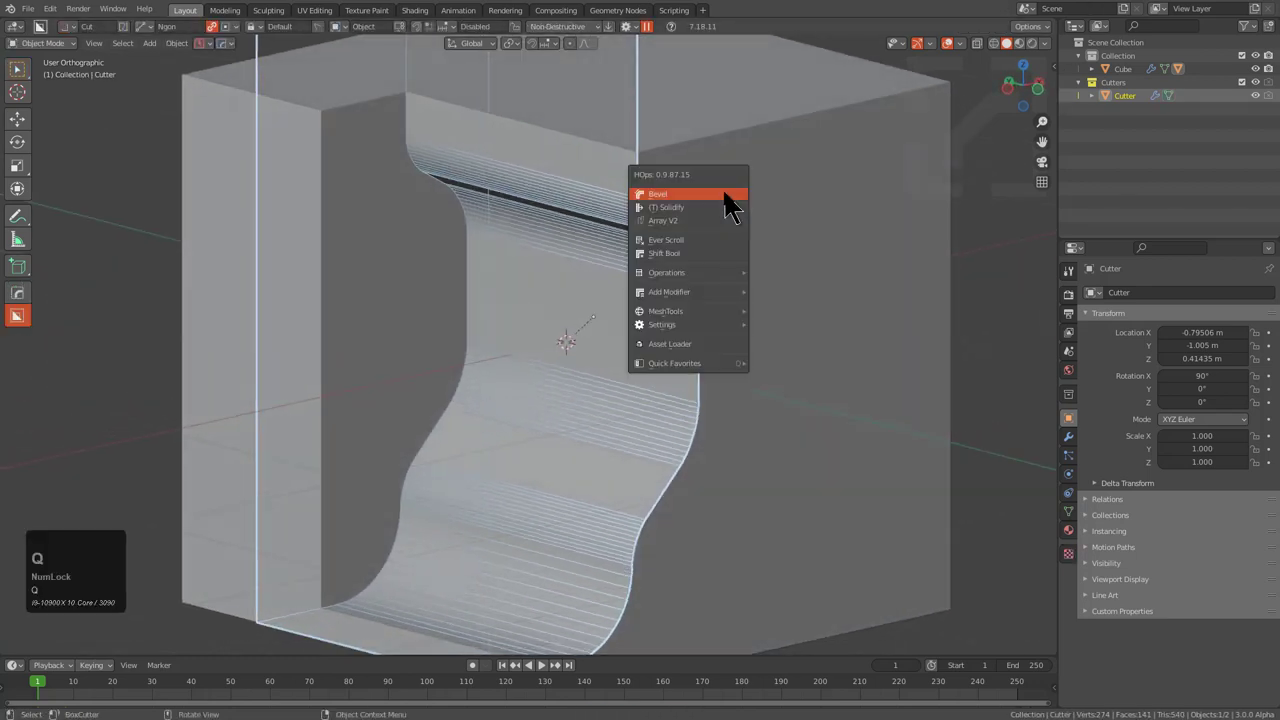
{"action": "left_click_drag", "start_coordinate": [725, 209], "coordinate": [747, 207]}
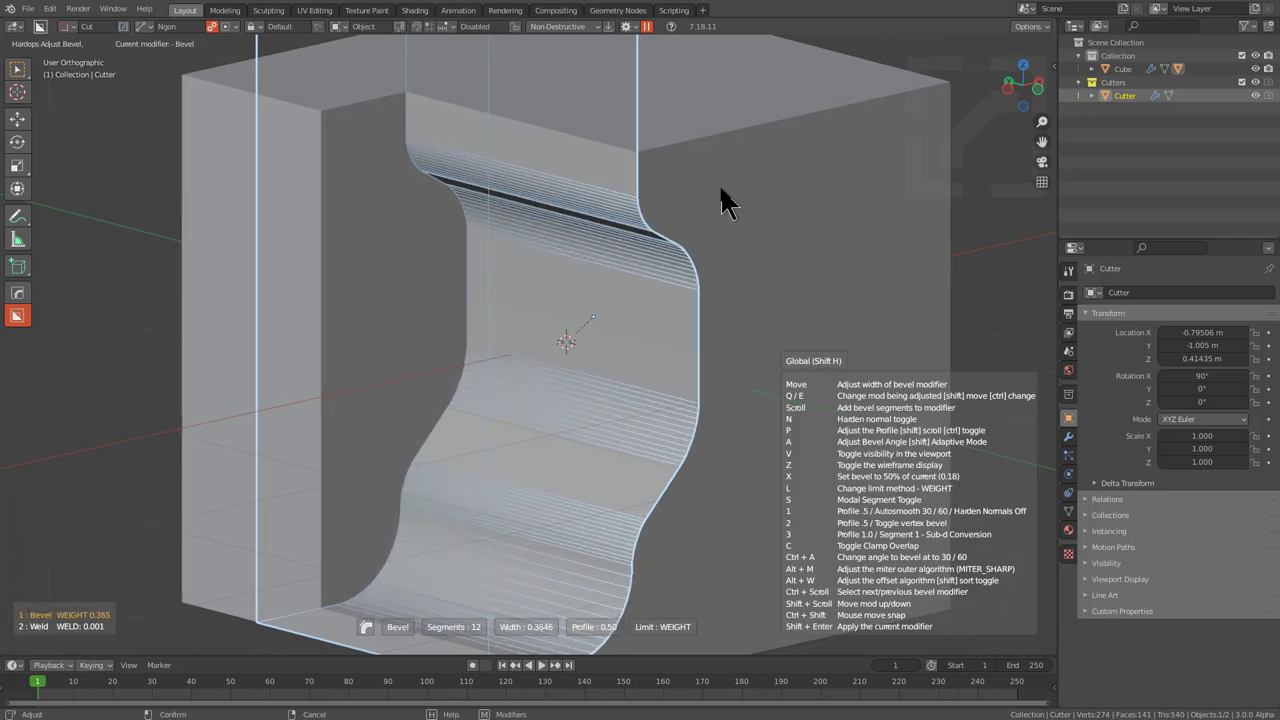
{"action": "left_click", "coordinate": [729, 205]}
{"action": "middle_click", "coordinate": [685, 329]}
{"action": "middle_click", "coordinate": [699, 264]}
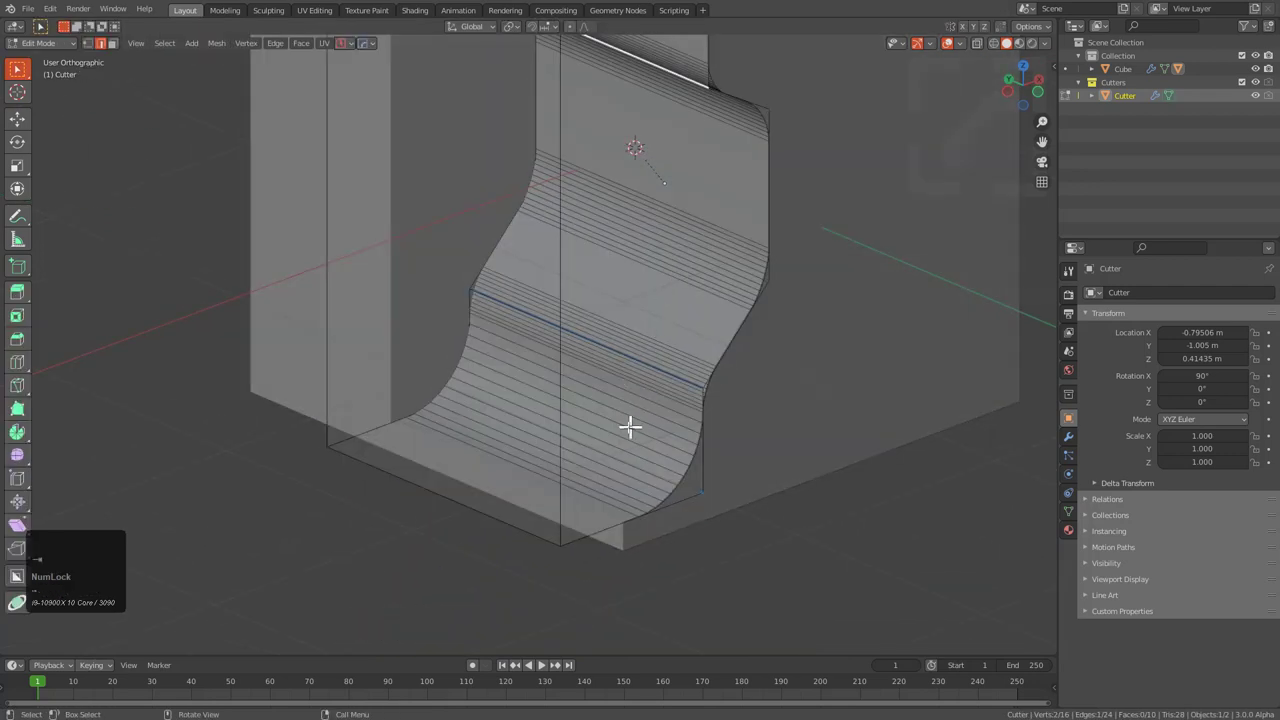
- Give two more profile edges a bevel weight of 0.5 via Adjust Bevel Weight
{"action": "key", "text": "alt+z"}
{"action": "left_click", "coordinate": [636, 454]}
{"action": "key", "text": "q"}
{"action": "left_click", "coordinate": [666, 445]}
{"action": "right_click", "coordinate": [751, 429]}
{"action": "key", "text": "q"}
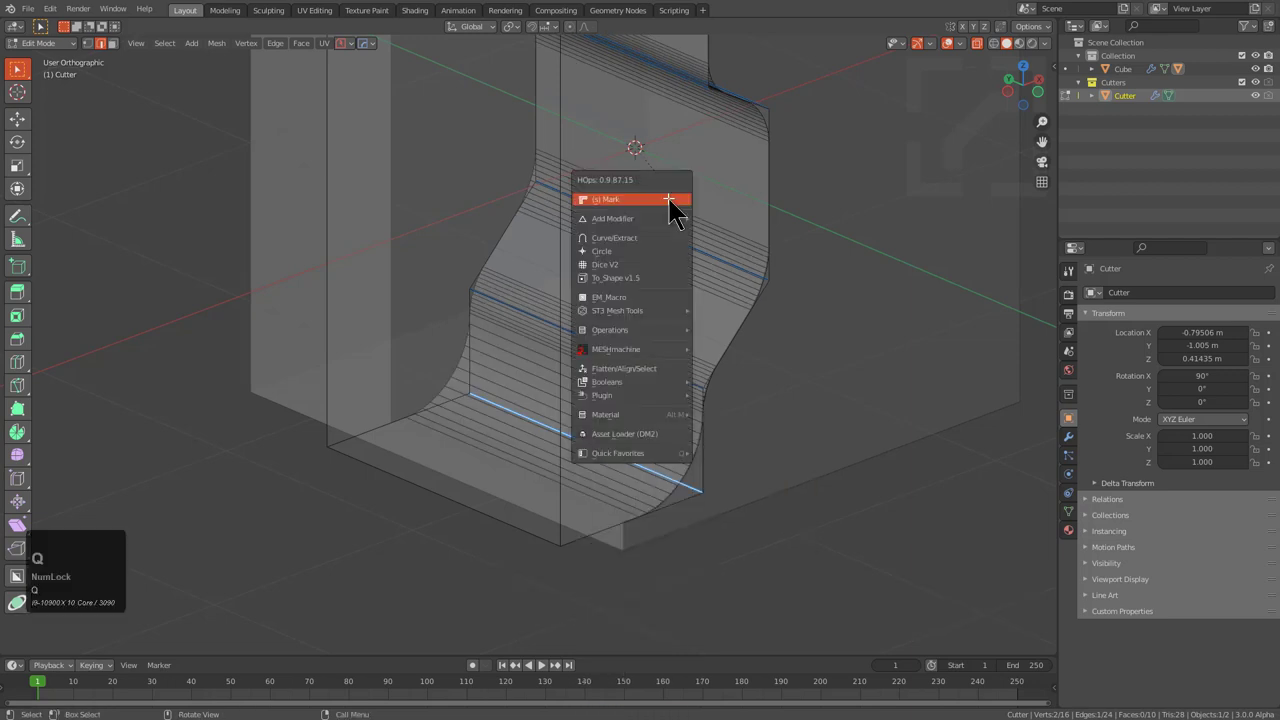
{"action": "key", "text": "q"}
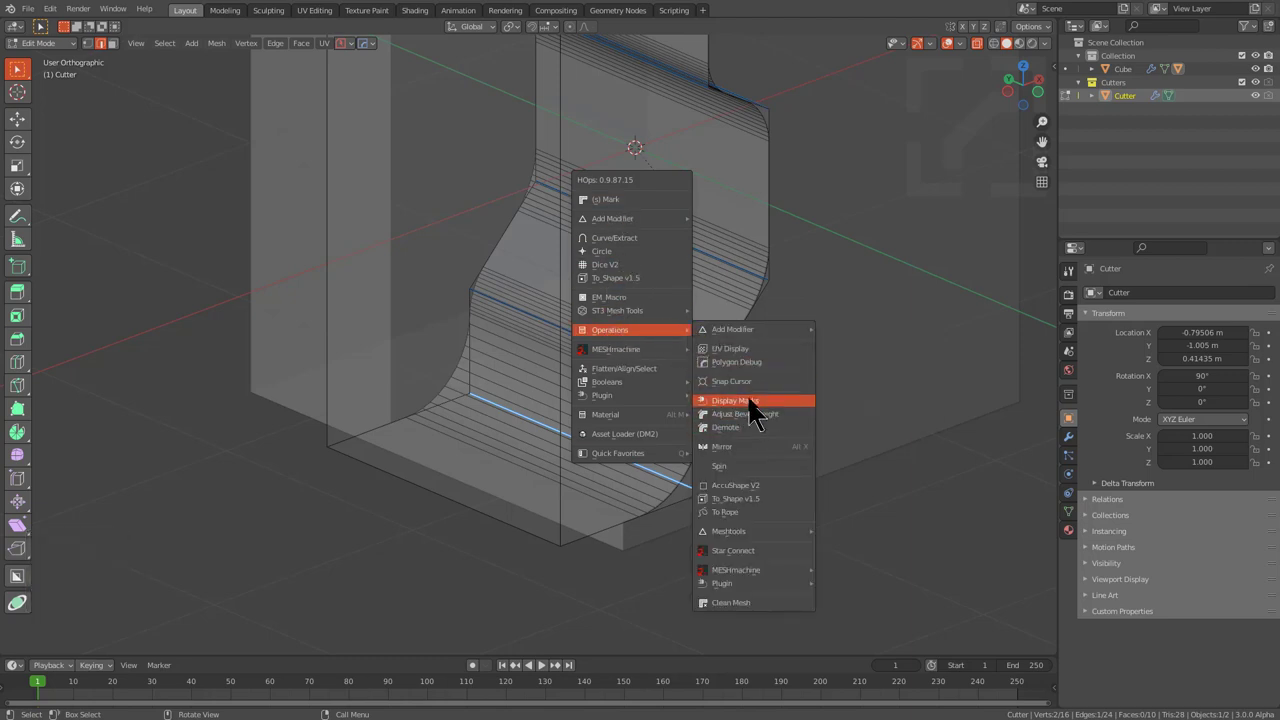
{"action": "left_click", "coordinate": [760, 434]}
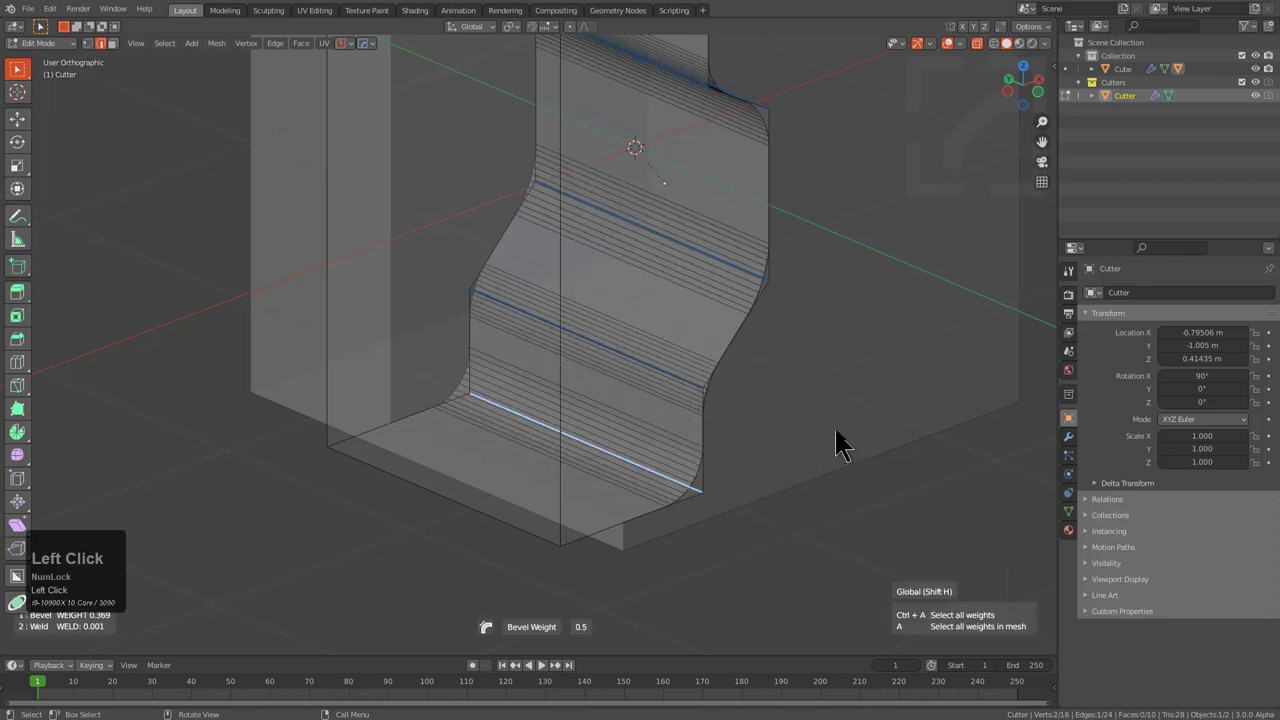
{"action": "left_click", "coordinate": [860, 451]}
- Return the cutter to a whole object and inspect the carved cube from around
{"action": "middle_click", "coordinate": [772, 271]}
{"action": "middle_click", "coordinate": [735, 283]}
{"action": "scroll", "scroll_direction": "down", "scroll_amount": 3}
{"action": "middle_click", "coordinate": [683, 323]}
{"action": "scroll", "scroll_direction": "down", "scroll_amount": 3}
{"action": "middle_click", "coordinate": [480, 267]}
{"action": "middle_click", "coordinate": [496, 240]}
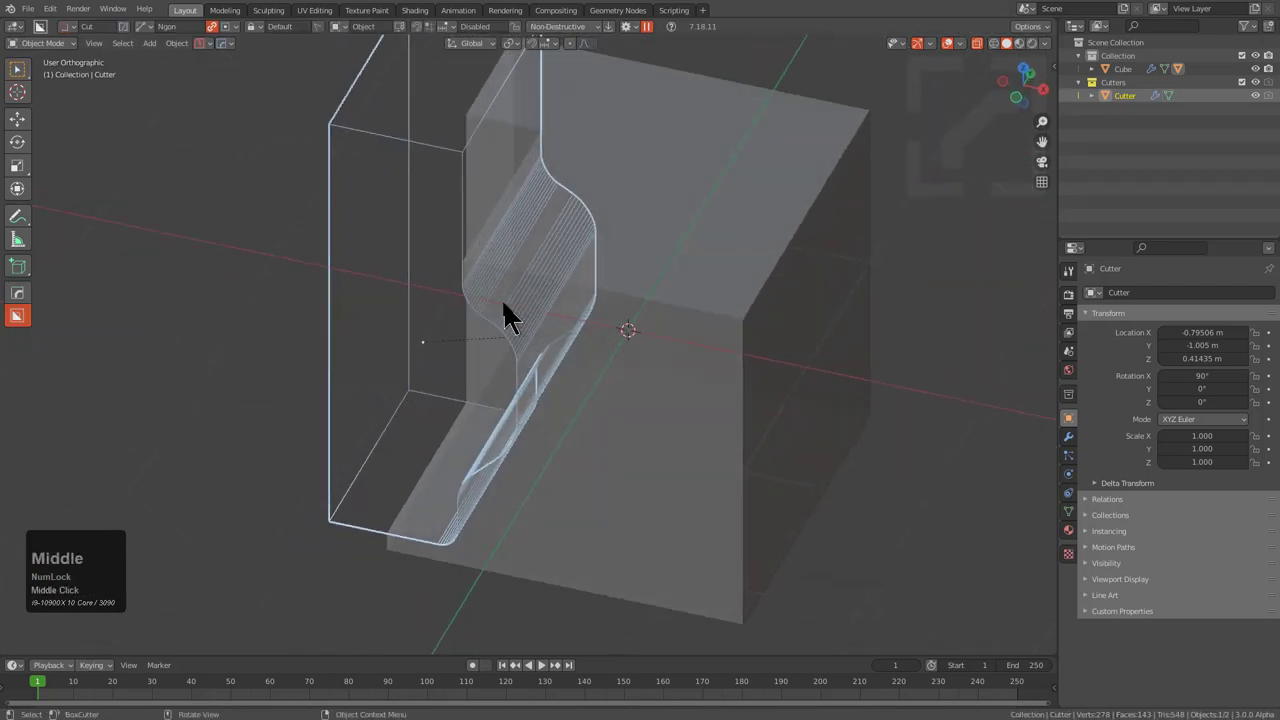